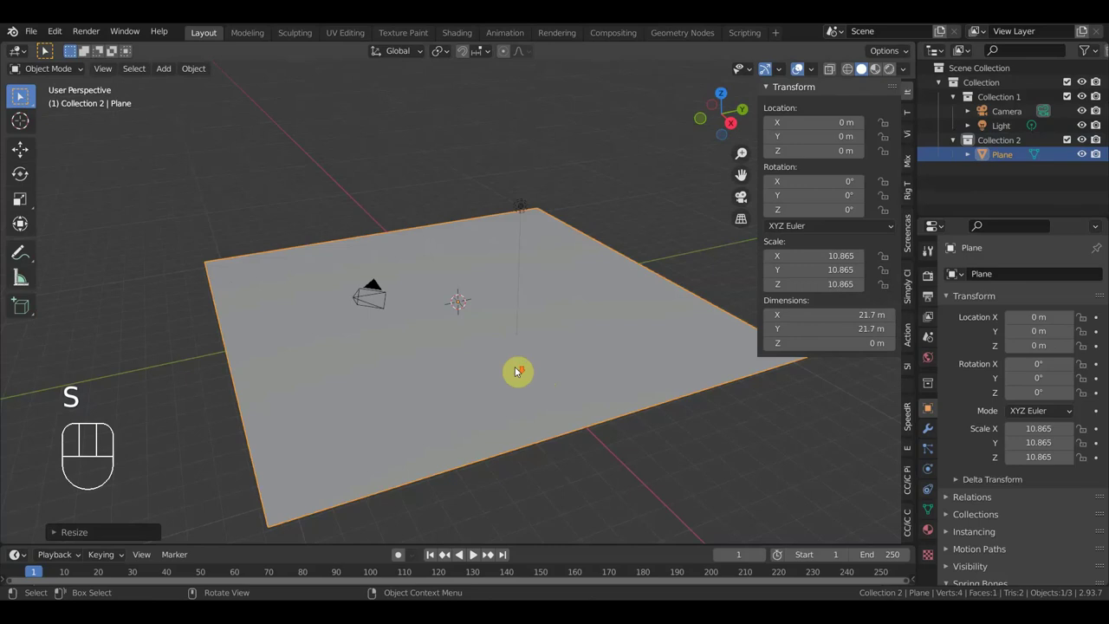
Step: Scale the ground plane up into a wide strip of about 54.6 m by 28.6 m
middle_click(47, 49)
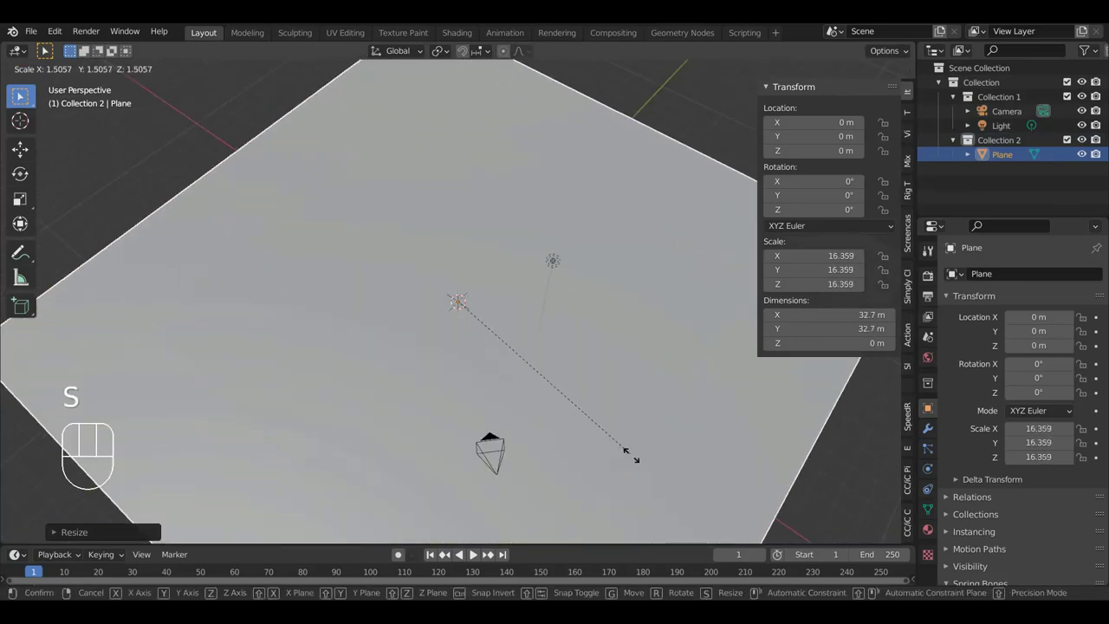
left_click(47, 48)
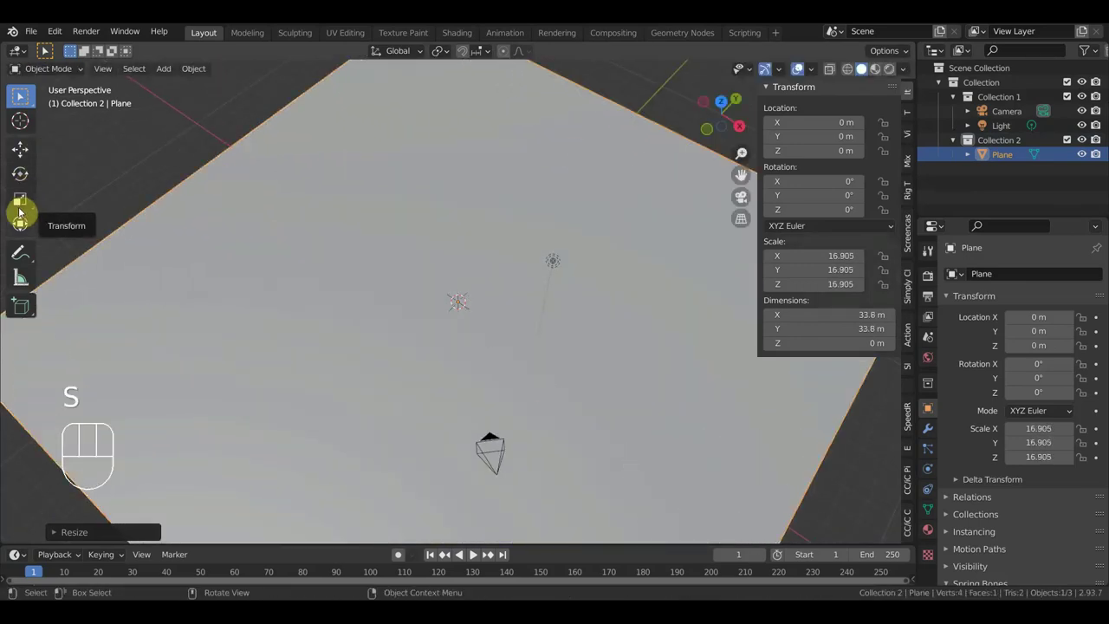
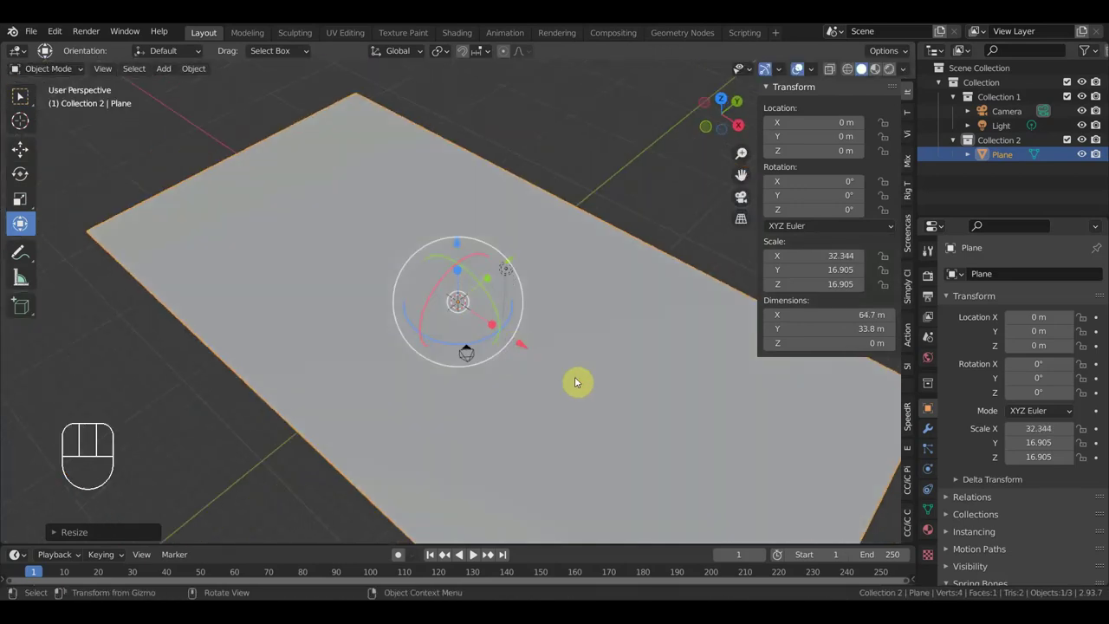
key("s")
left_click(578, 375)
Step: Switch to front orthographic view and show the sidebar to check the plane's dimensions
left_click_drag(521, 377, 472, 328)
key("KP_1")
key("n")
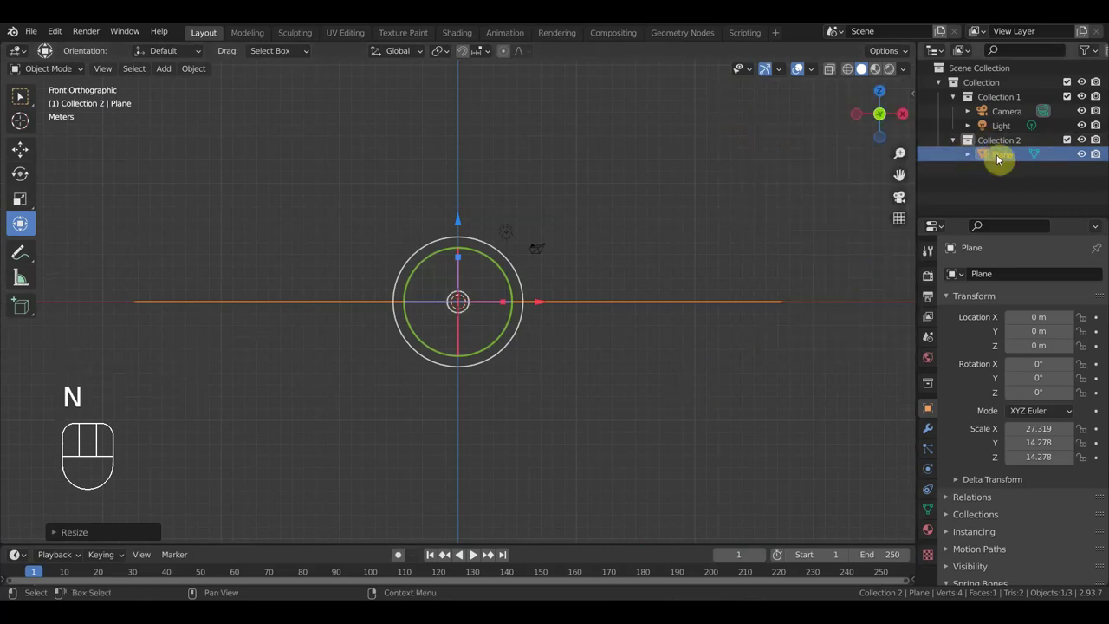
Step: Create Collection 2 1 inside Collection 2, hide Collection 1, and move Plane into Collection 2 1
right_click(994, 145)
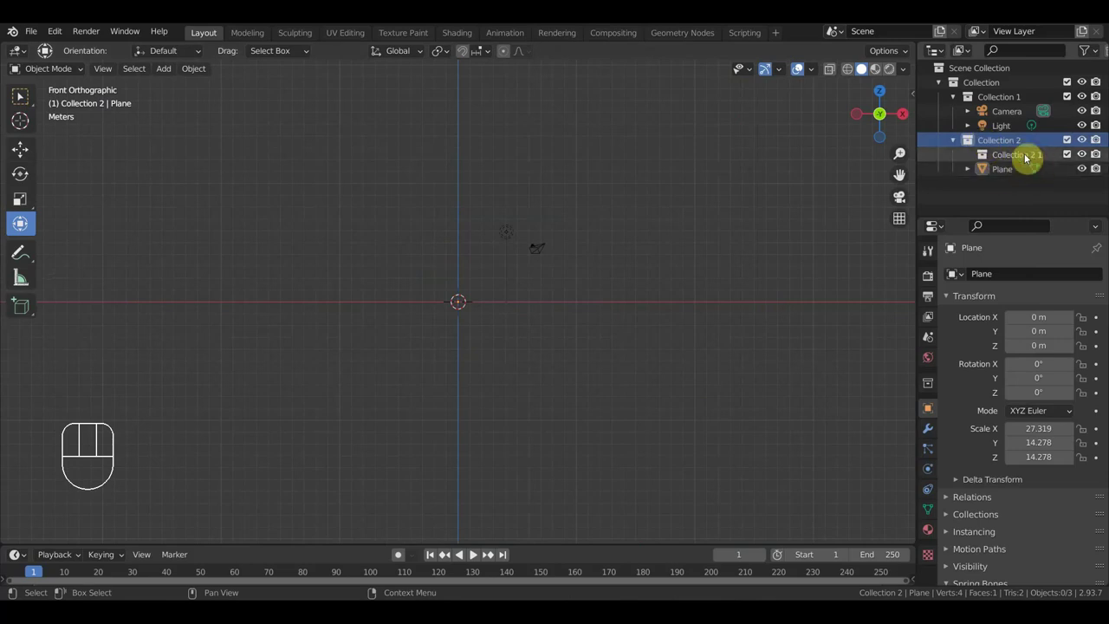
left_click(1024, 153)
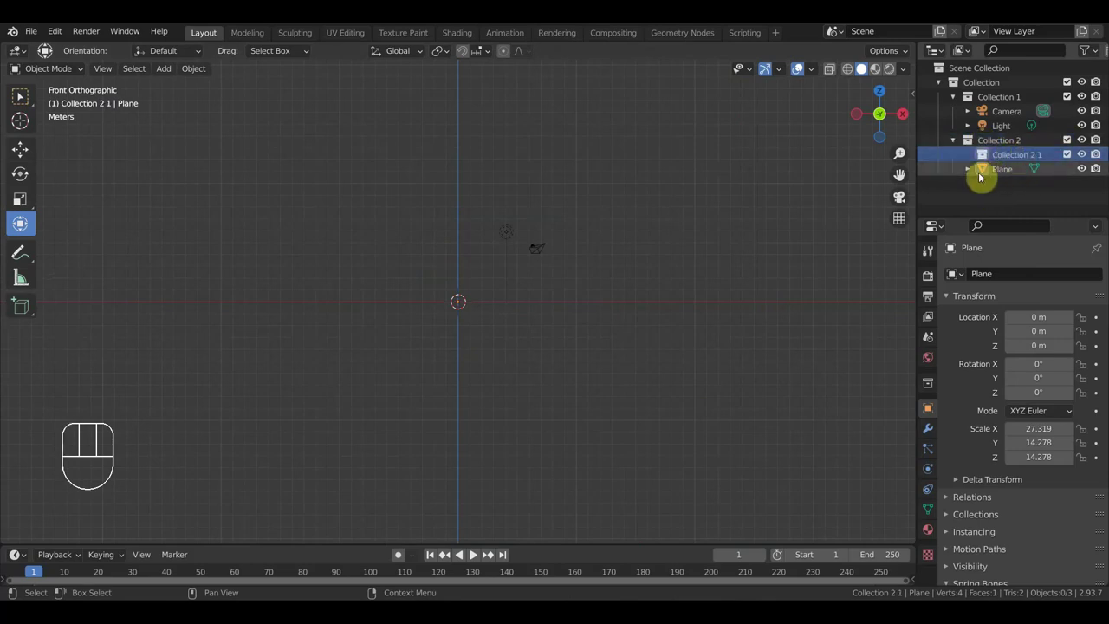
middle_click(952, 246)
middle_click(953, 246)
left_click(952, 246)
middle_click(953, 246)
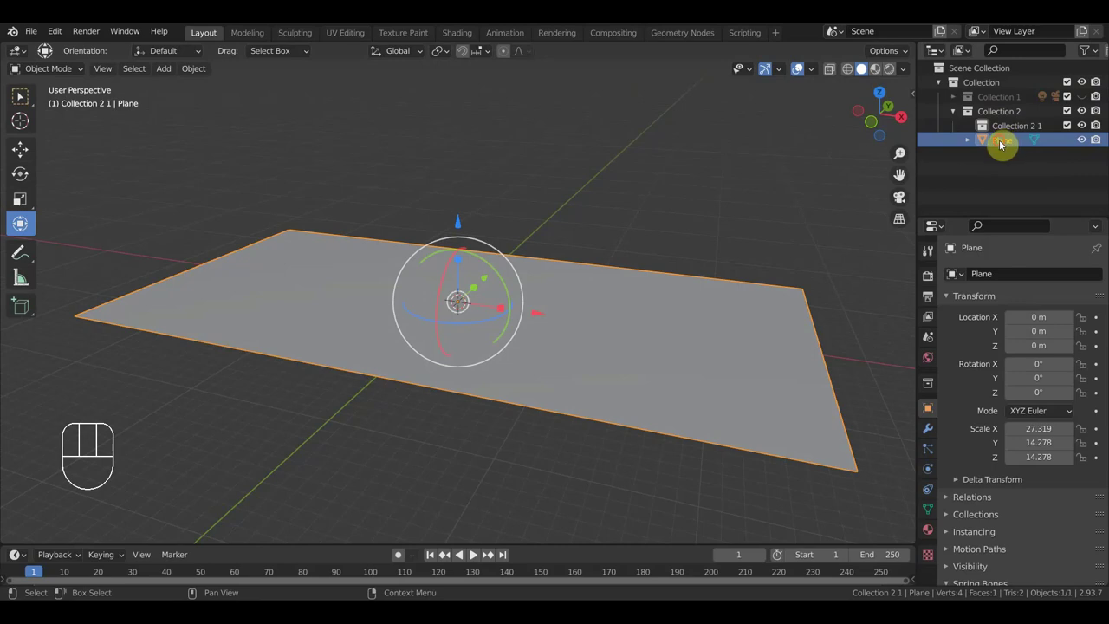
left_click_drag(1004, 143, 1006, 130)
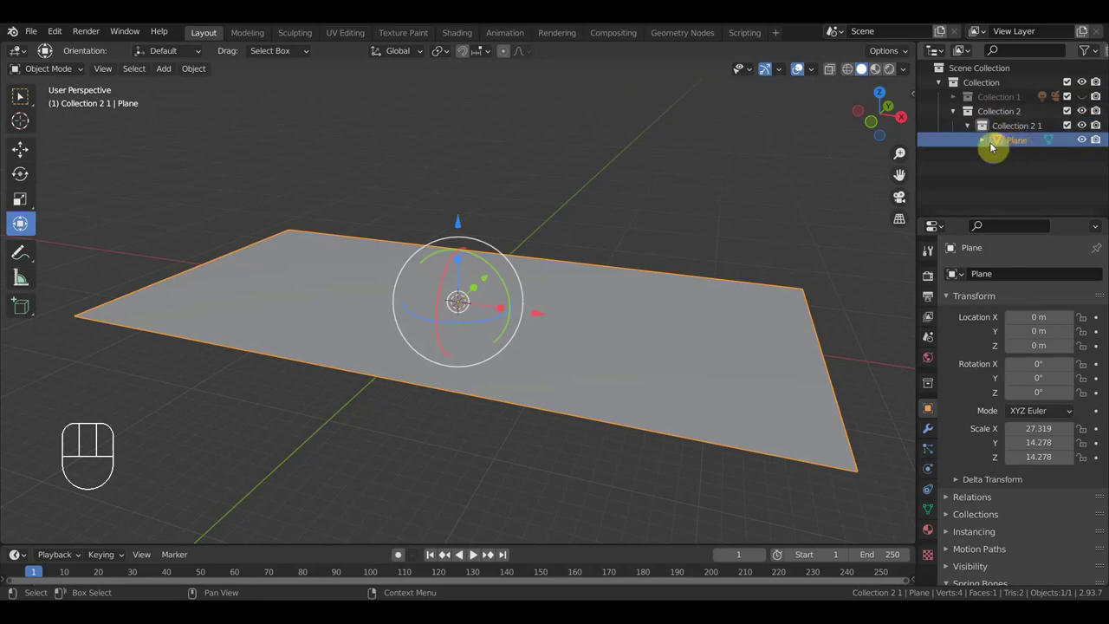
Step: Bring up the add-object menu to import the sky screenshot as an image plane
key("shift+a")
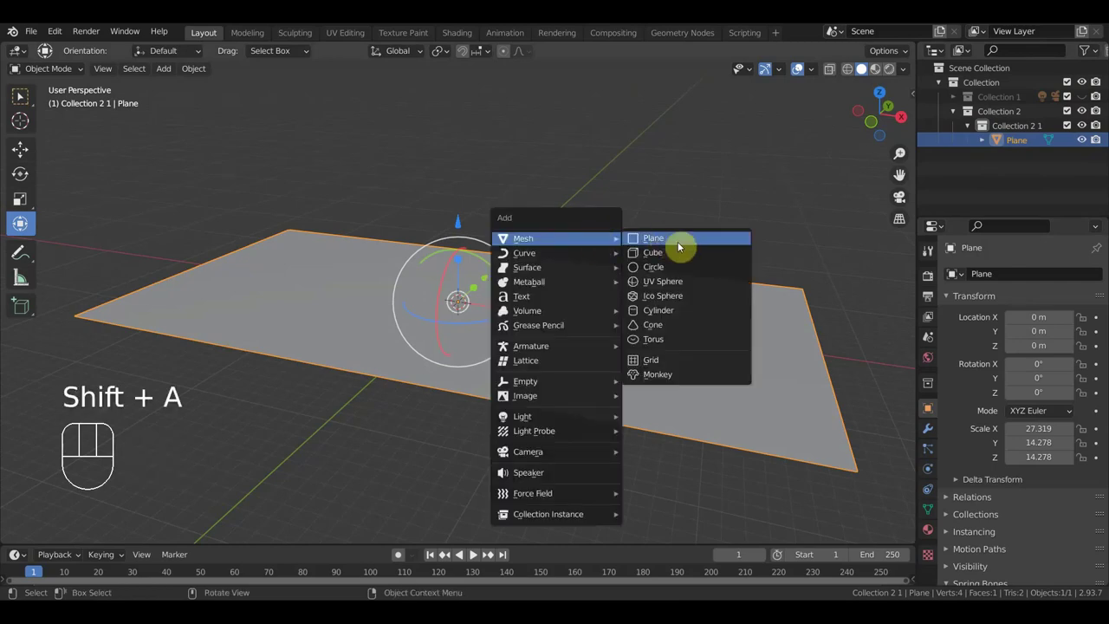
key("shift+a")
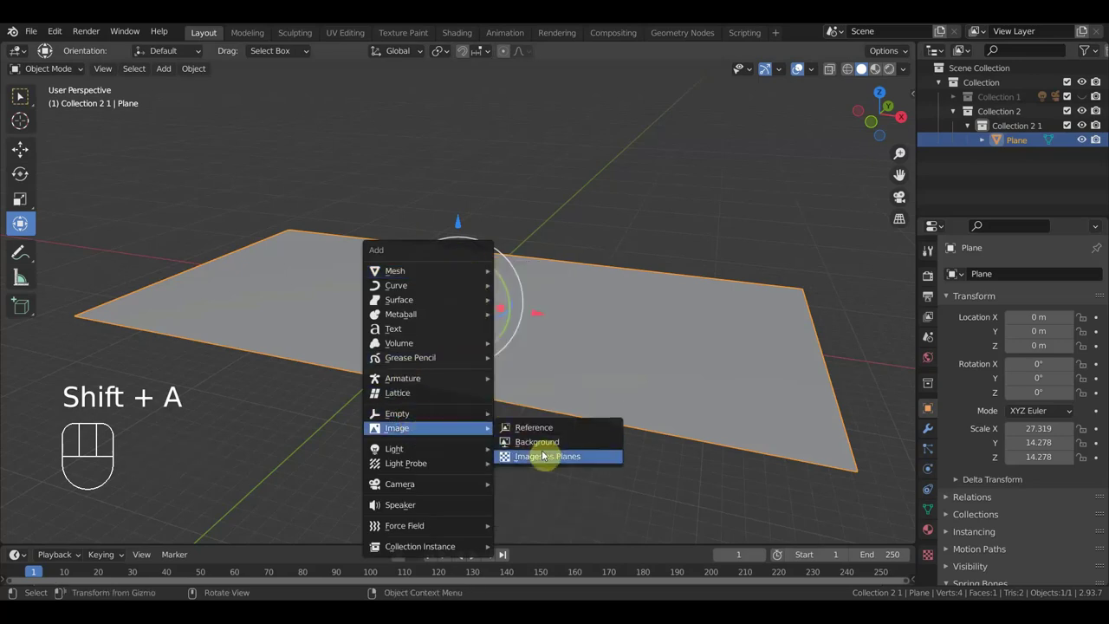
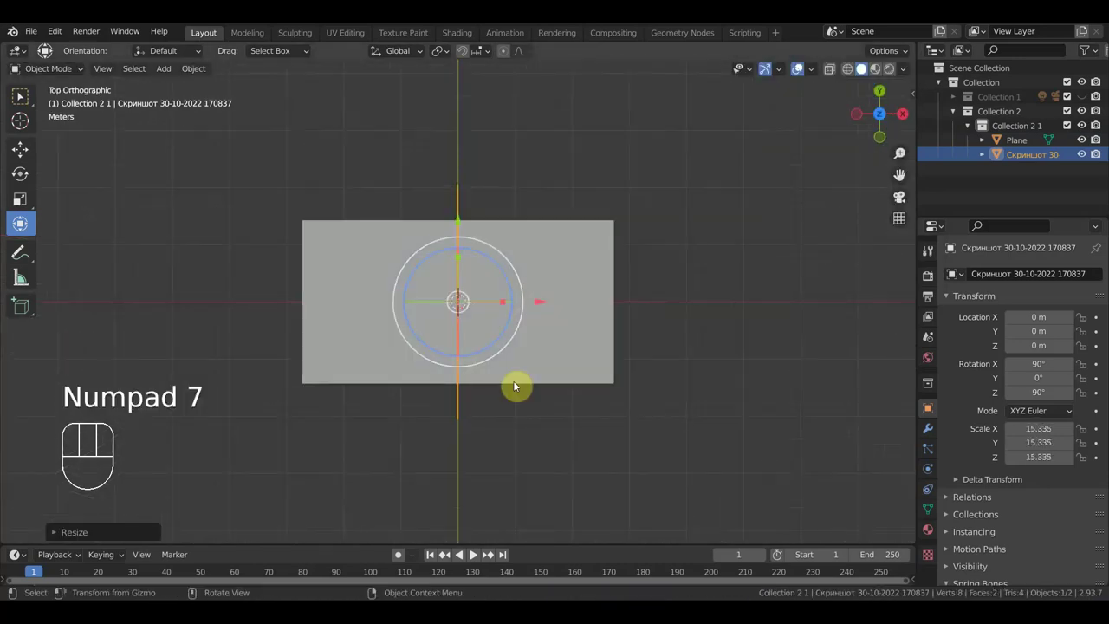
Step: Rotate the sky image plane upright and push it back along Y to the ground's far edge
key("r")
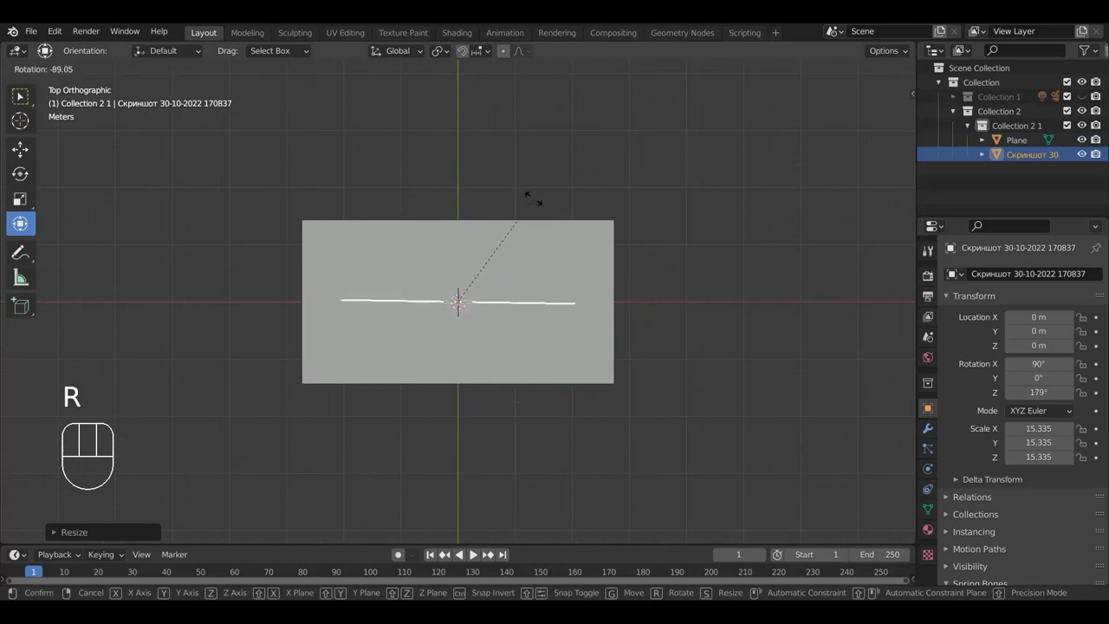
left_click(537, 199)
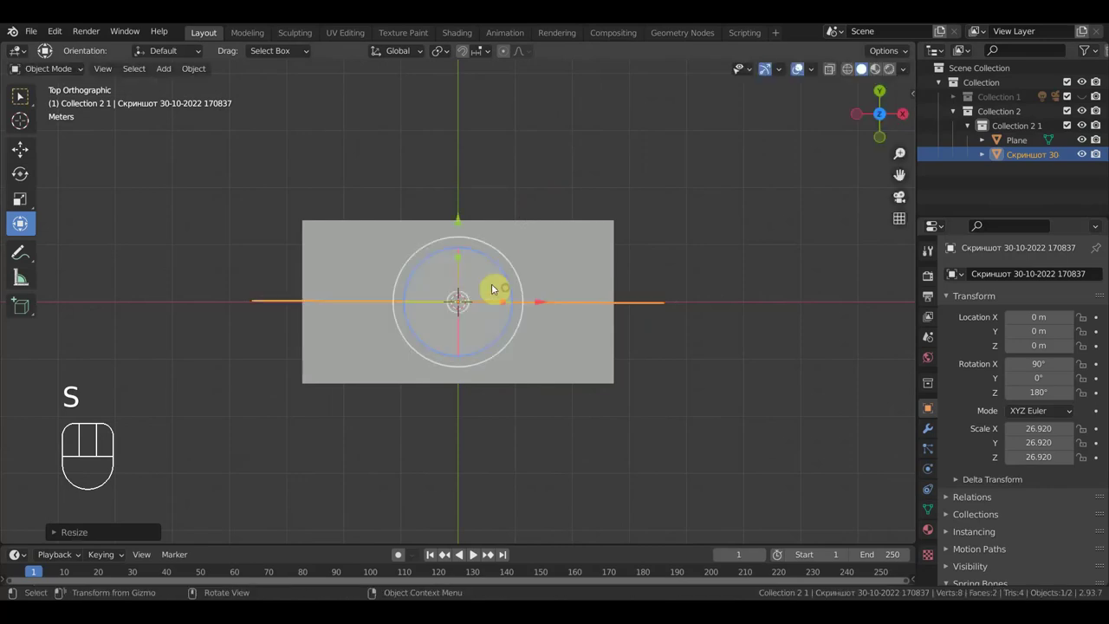
left_click_drag(463, 221, 465, 139)
key("KP_1")
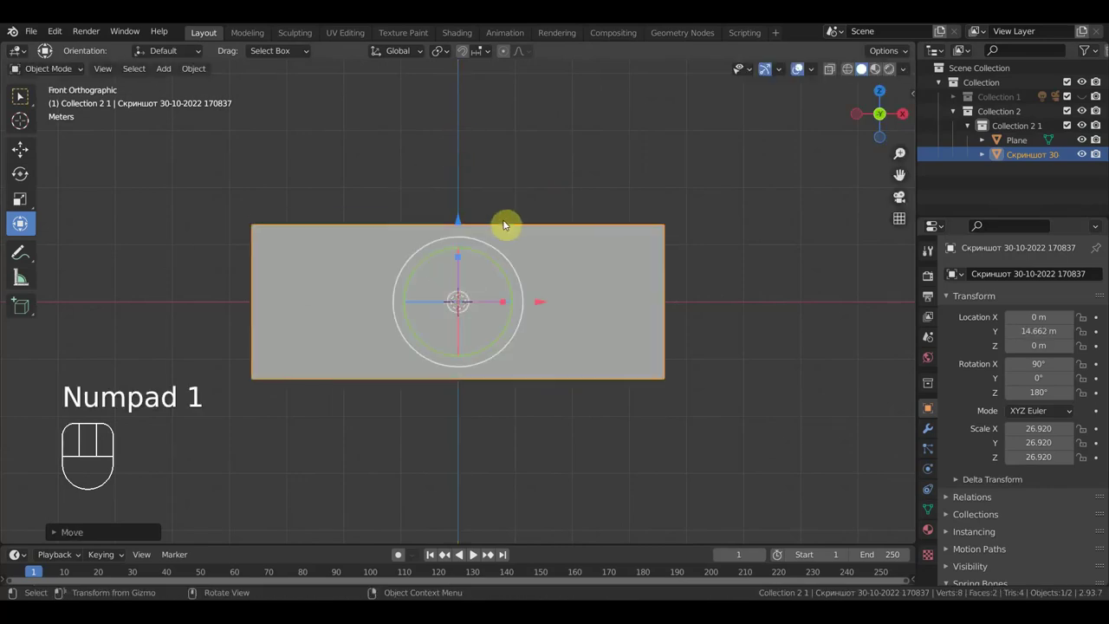
Step: Raise the sky image above the ground as a backdrop, then select the ground plane
left_click_drag(459, 214, 802, 64)
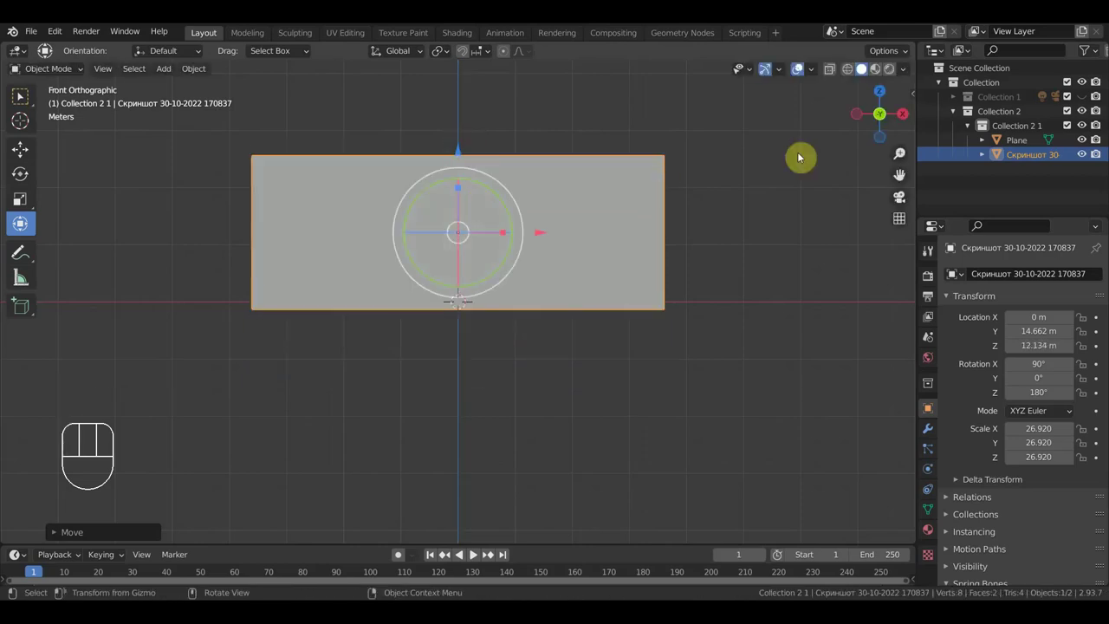
left_click(791, 232)
left_click_drag(783, 254, 707, 318)
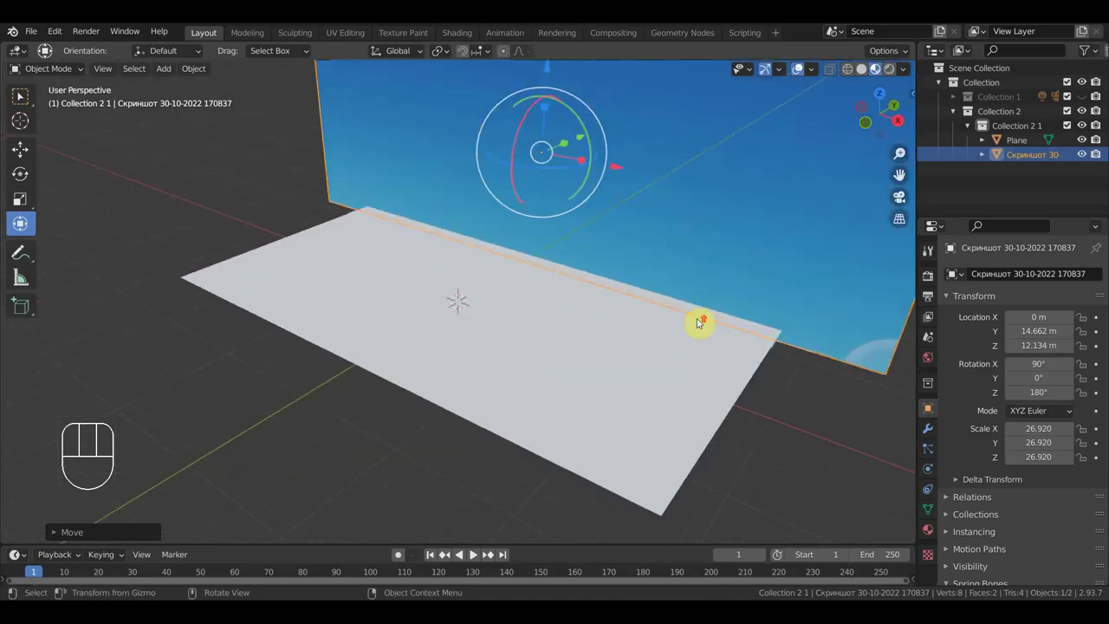
left_click(586, 394)
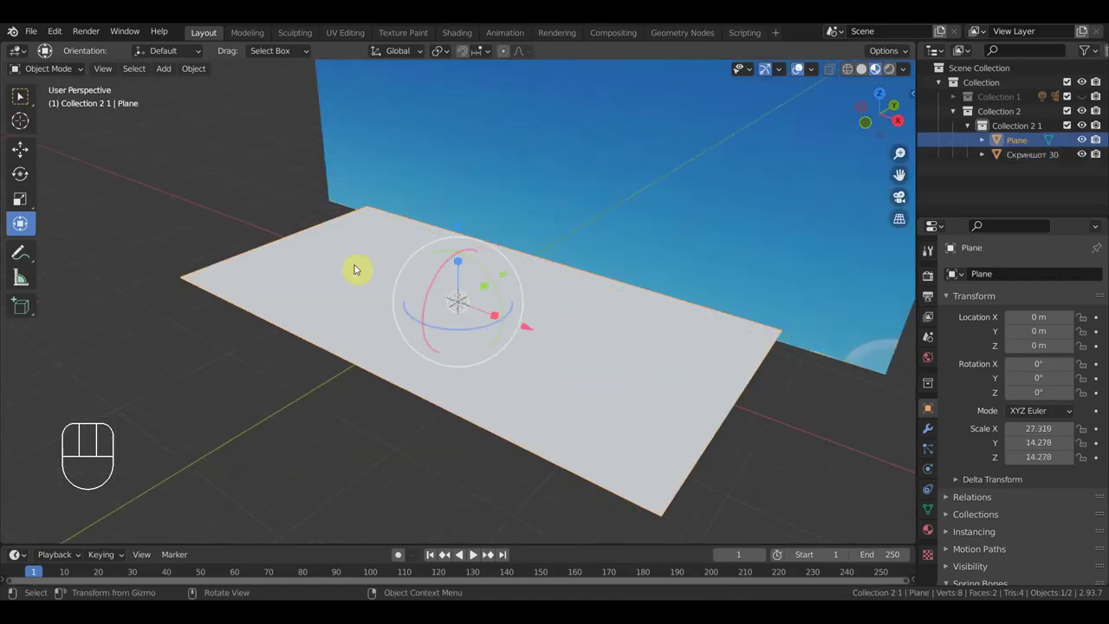
Step: In Edit Mode, subdivide the whole ground plane with an increased number of cuts
left_click_drag(70, 71, 22, 95)
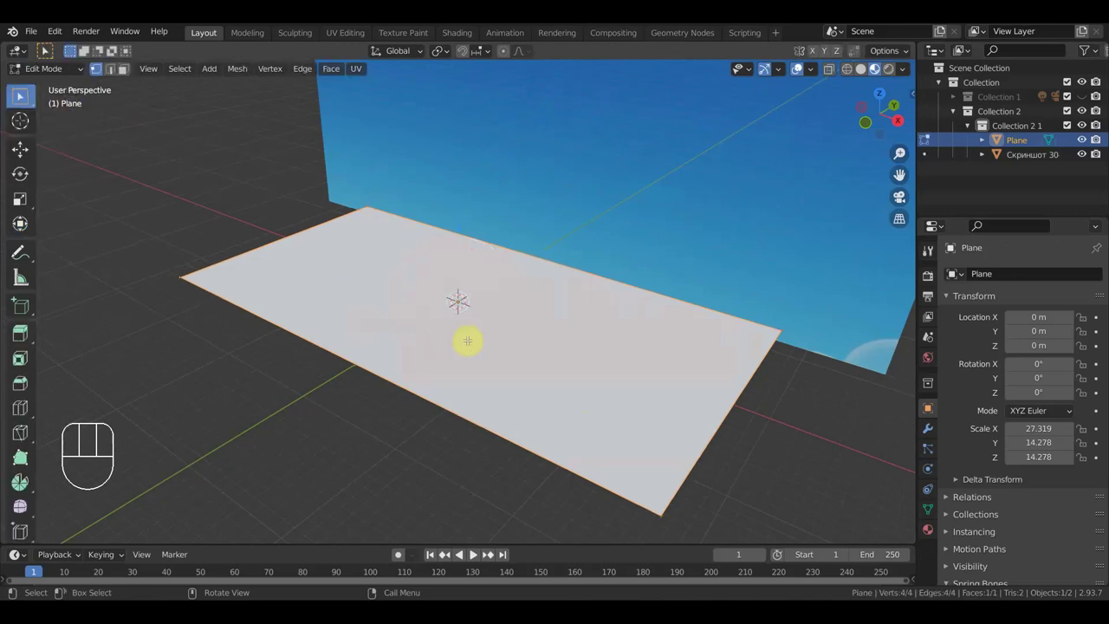
right_click(22, 94)
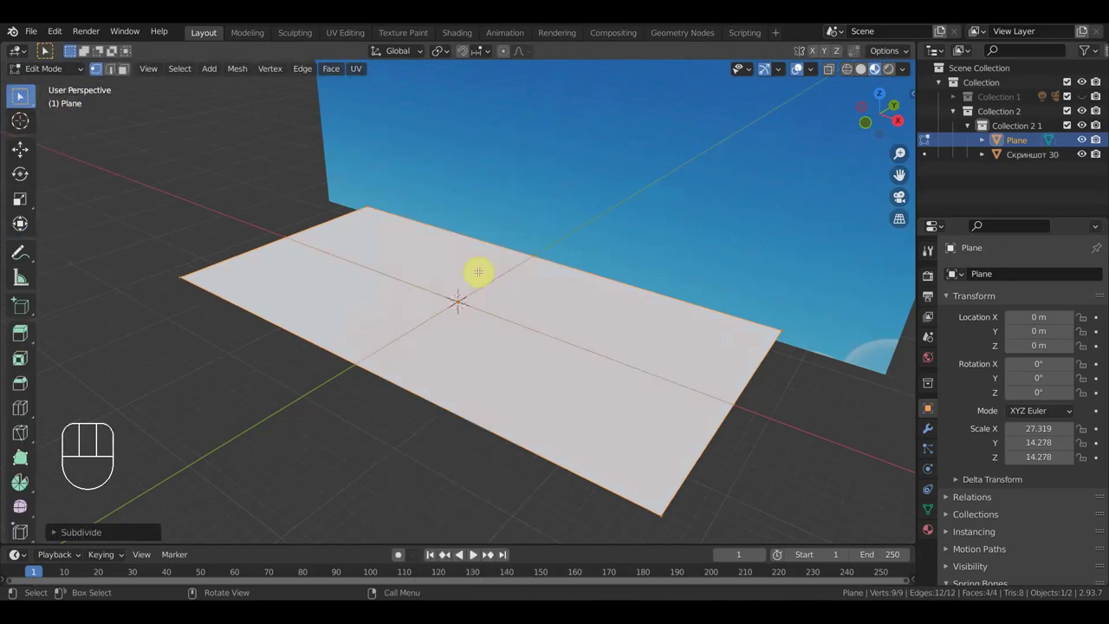
right_click(21, 95)
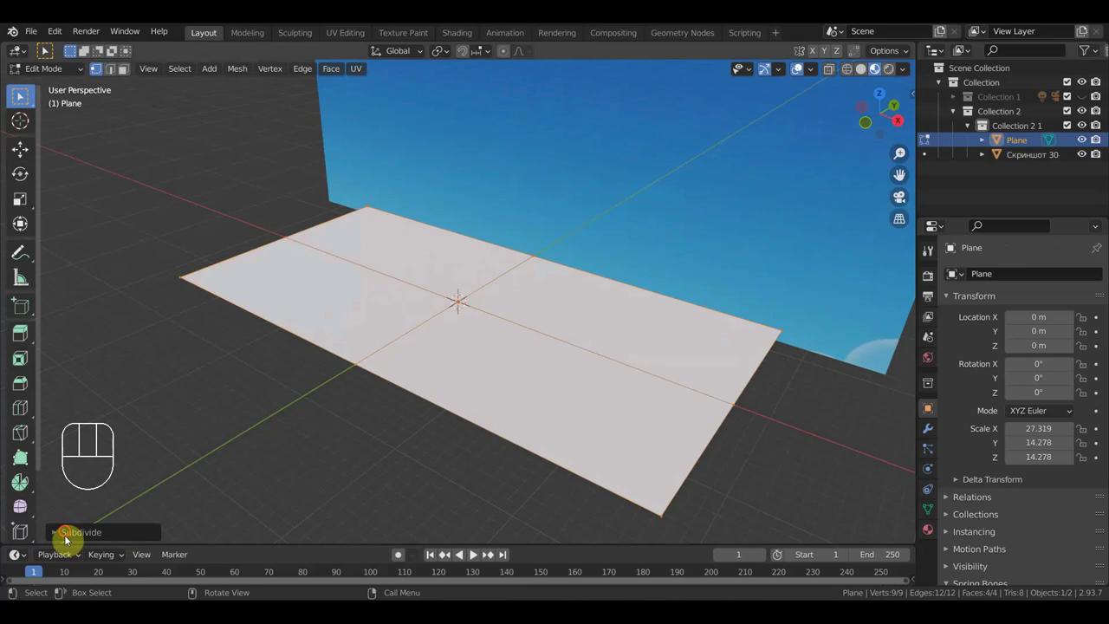
left_click(22, 95)
left_click(22, 94)
double_click(22, 94)
left_click(21, 94)
left_click(22, 94)
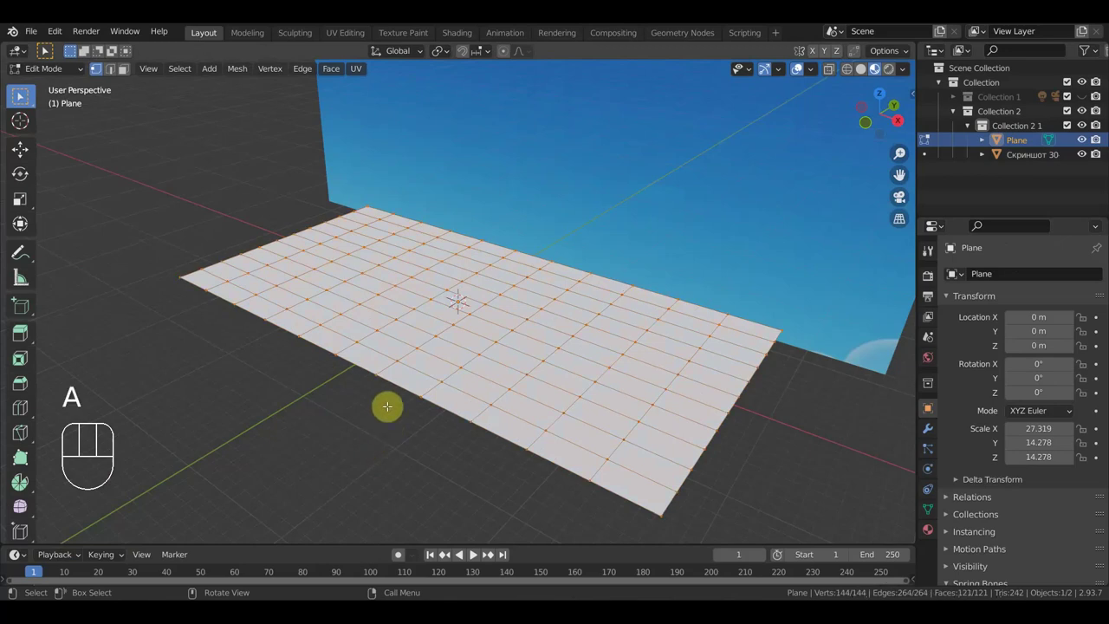
Step: Subdivide the grid twice more to about 1,089 faces and deselect all vertices
right_click(21, 94)
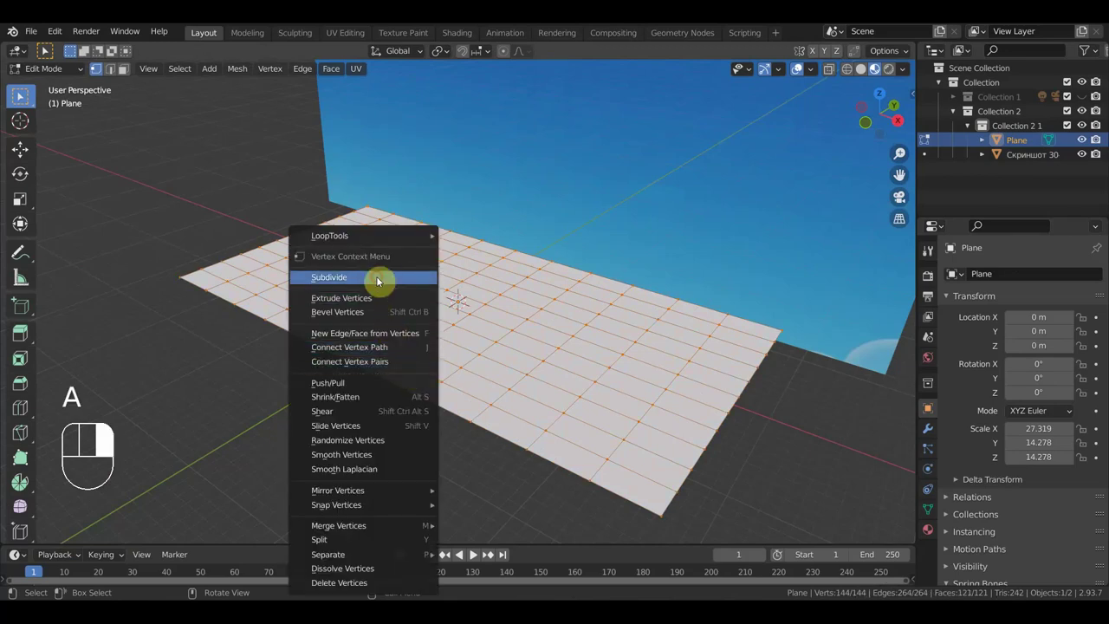
left_click(22, 94)
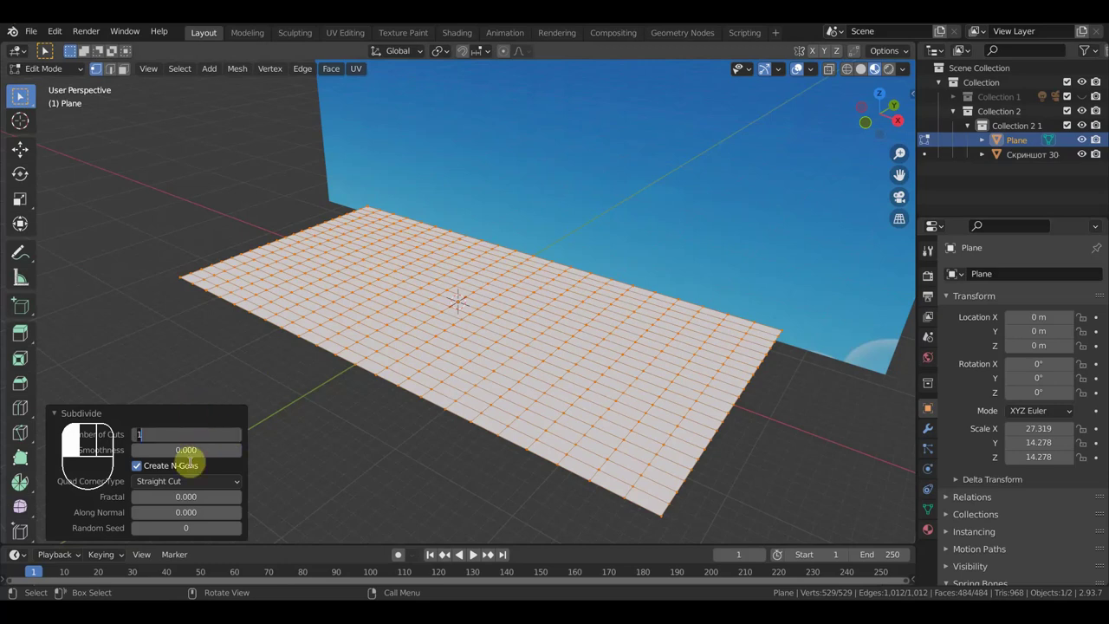
left_click(22, 94)
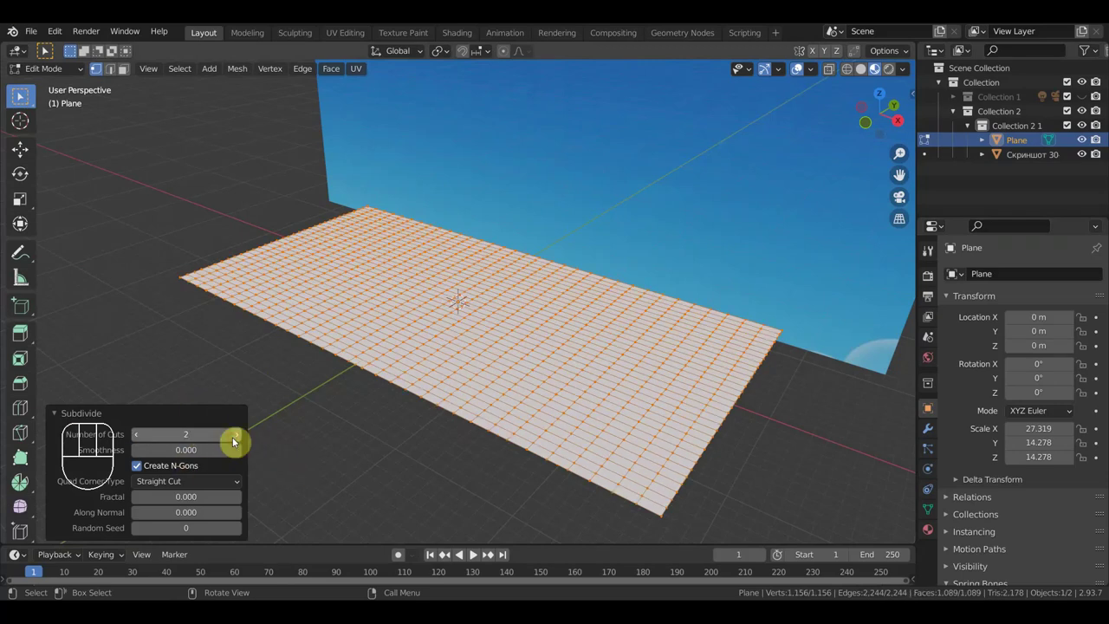
left_click(22, 94)
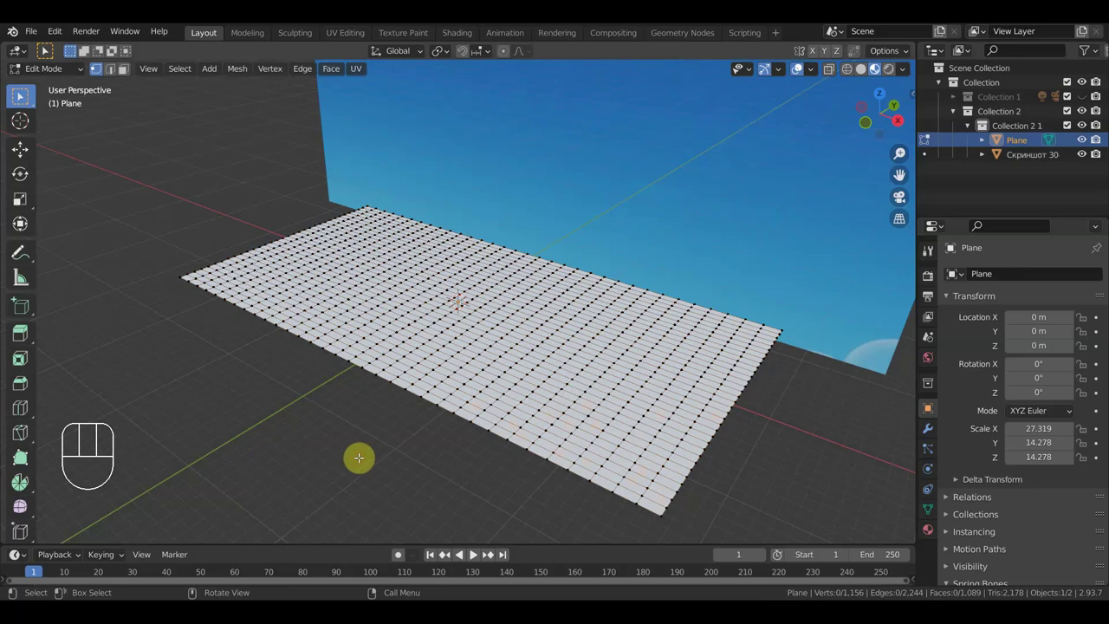
Step: Sculpt gentle hills along the ground's far edge with an enlarged Grab brush
left_click_drag(52, 70, 57, 127)
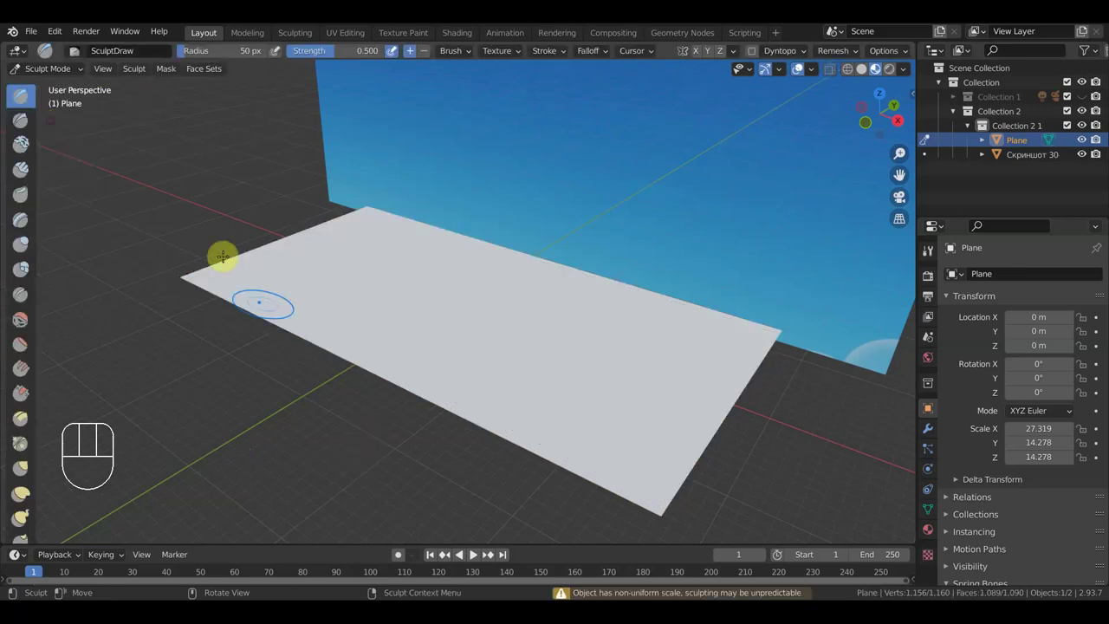
left_click_drag(25, 474, 111, 439)
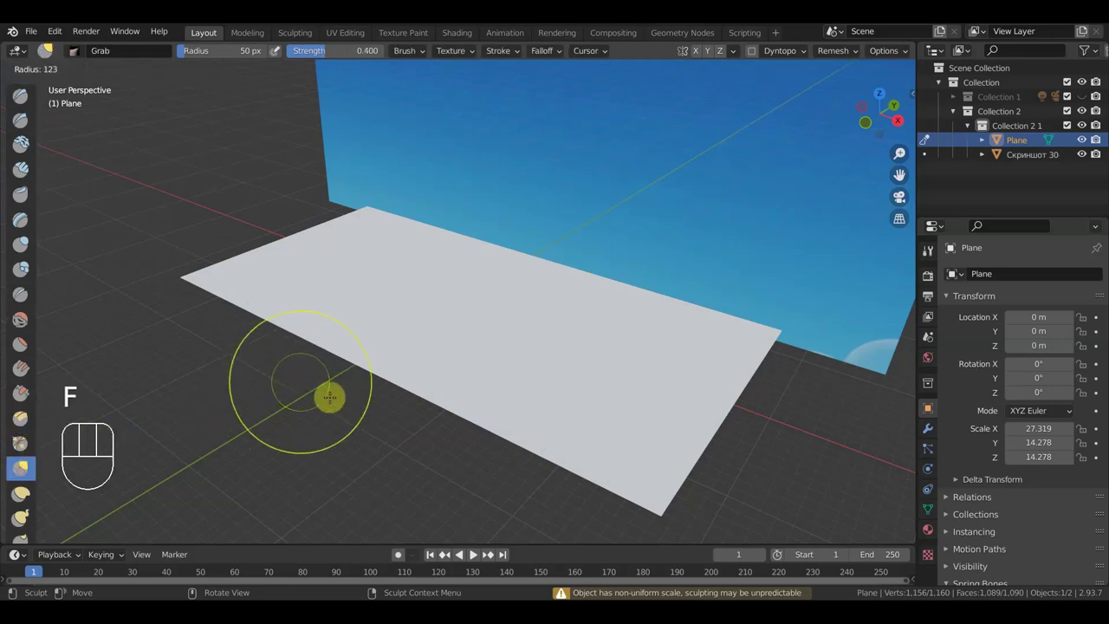
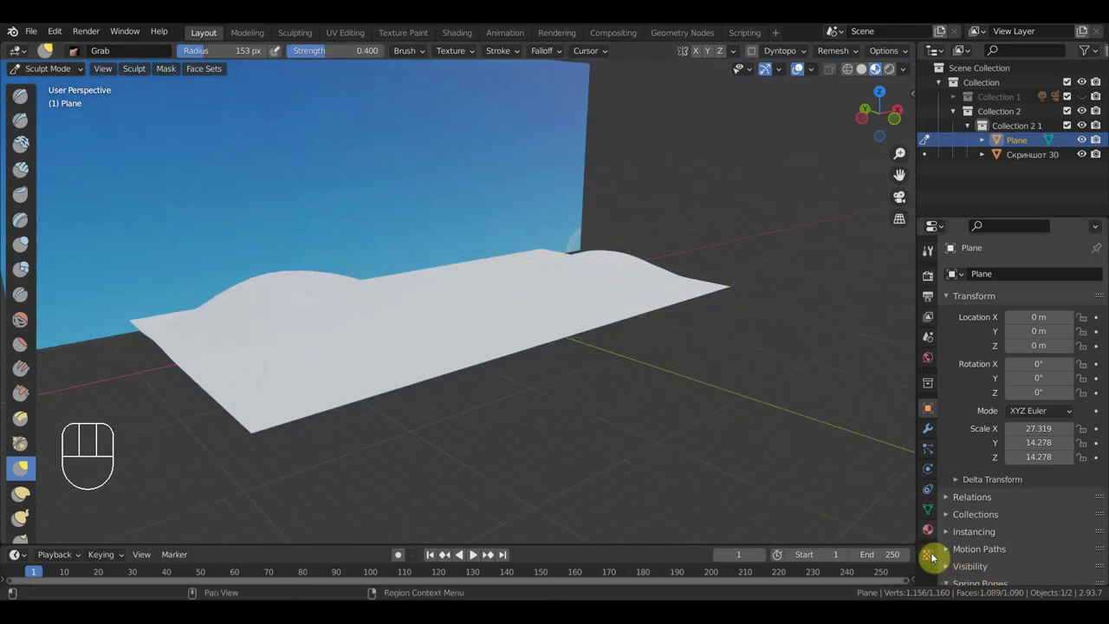
left_click(932, 529)
Step: Give the hilly ground a green base colour and return to Object Mode
left_click(1037, 341)
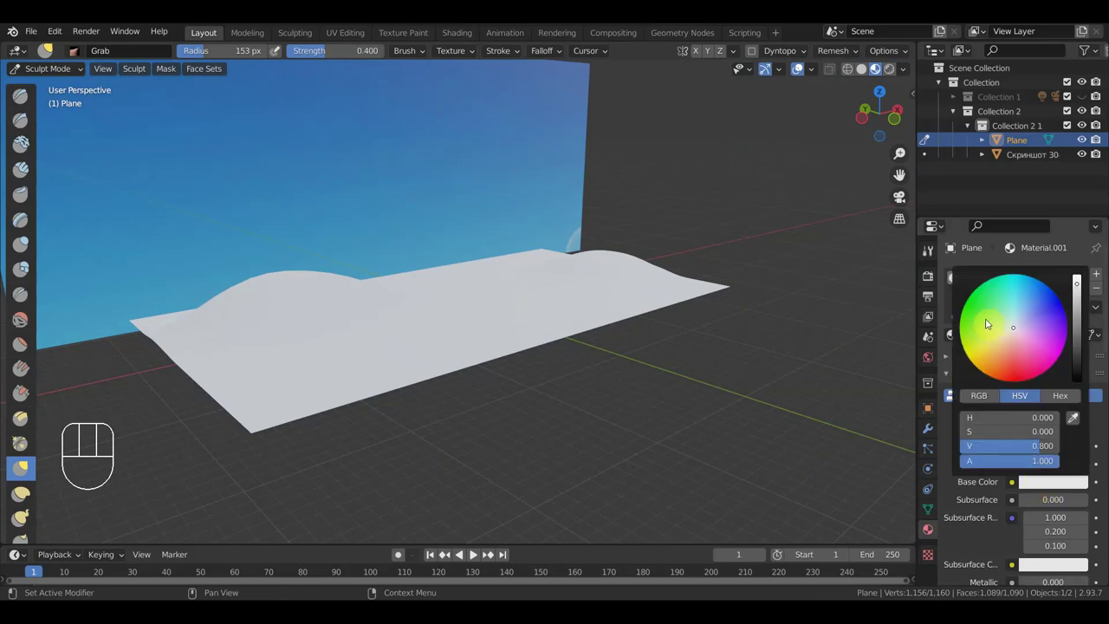
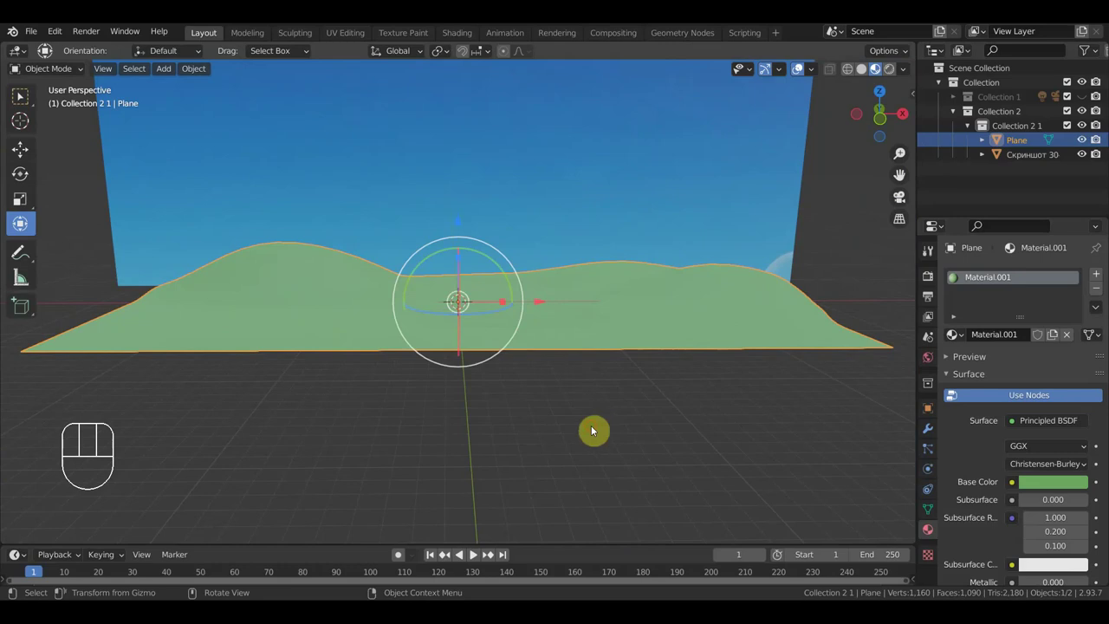
left_click_drag(605, 414, 566, 433)
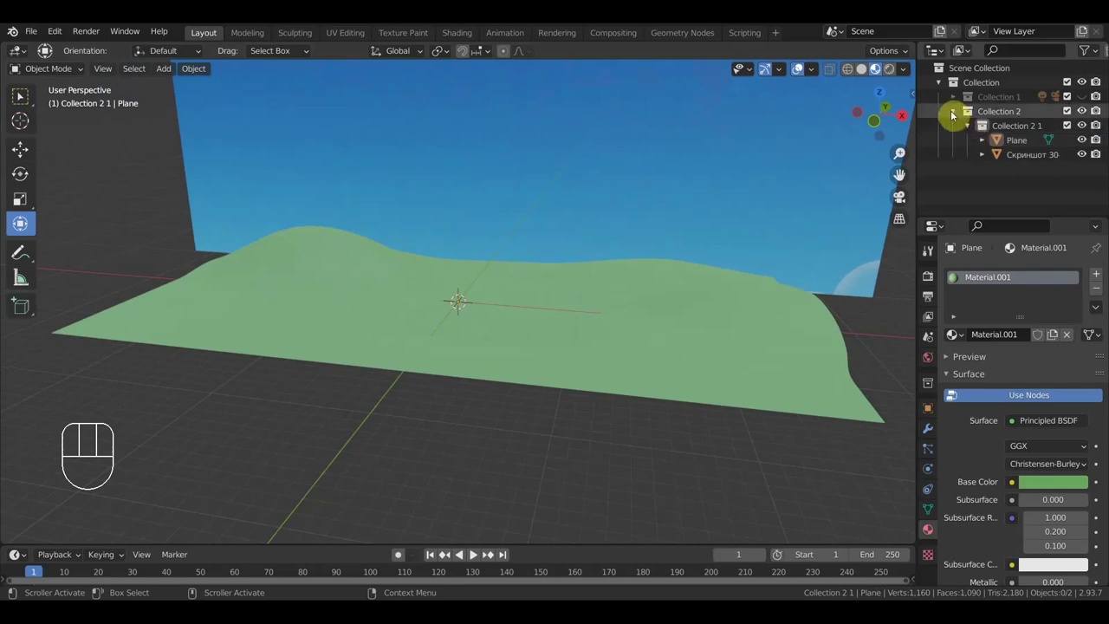
Step: Fold Collection 2 1 in the Outliner so Collection 2 is active for appending the birch trees
left_click(990, 111)
left_click(970, 126)
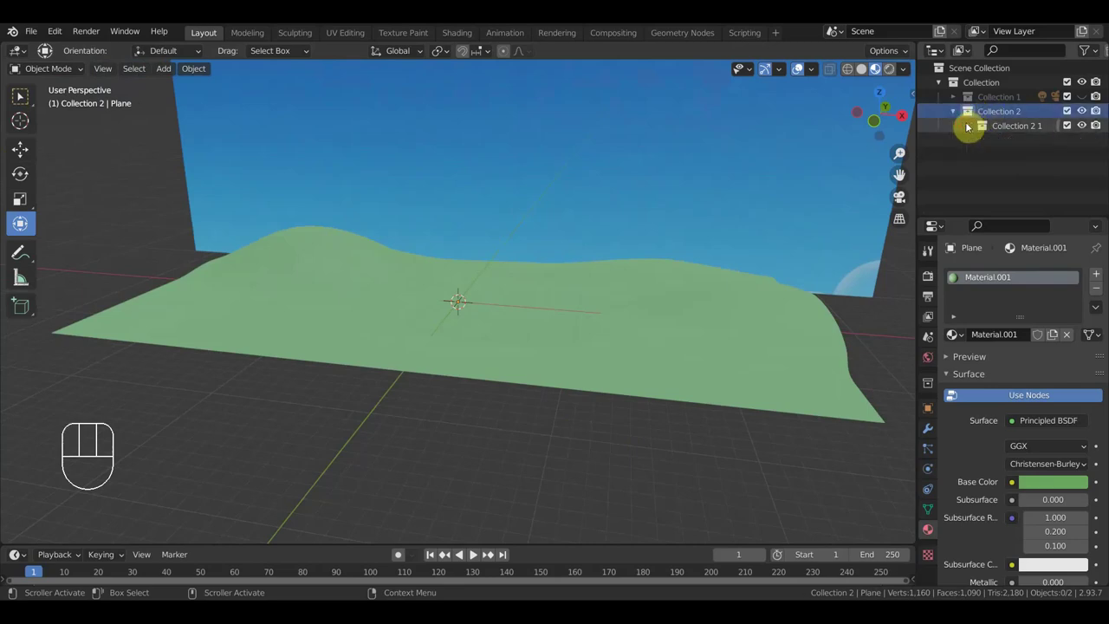
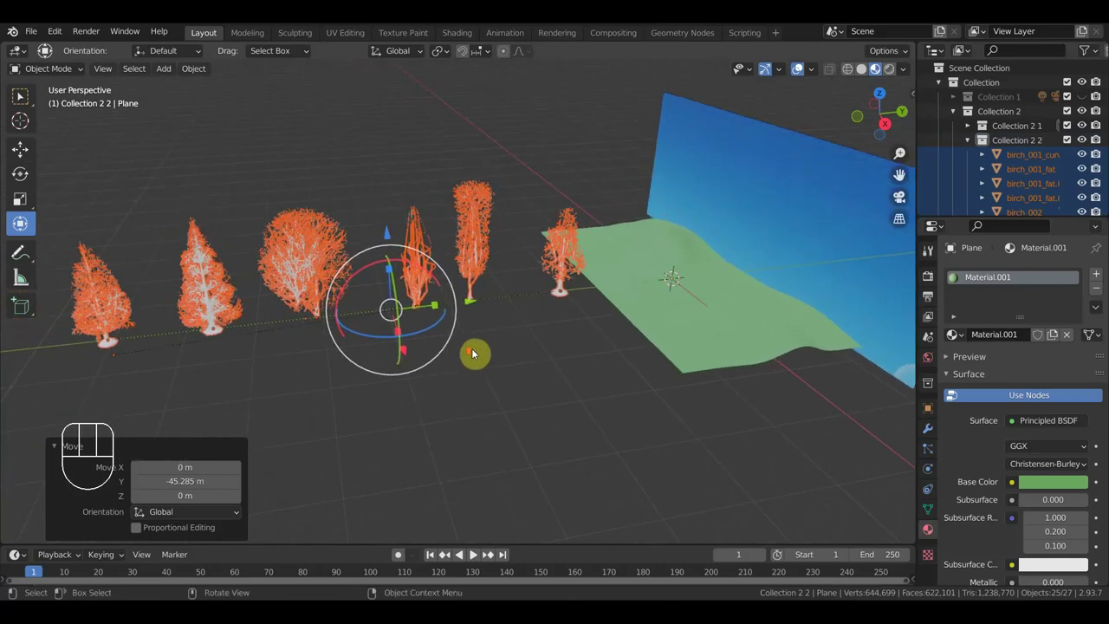
Step: Delete the 21 unwanted birch trees, keeping the terrain, sky backdrop and one tree
left_click_drag(519, 347, 485, 328)
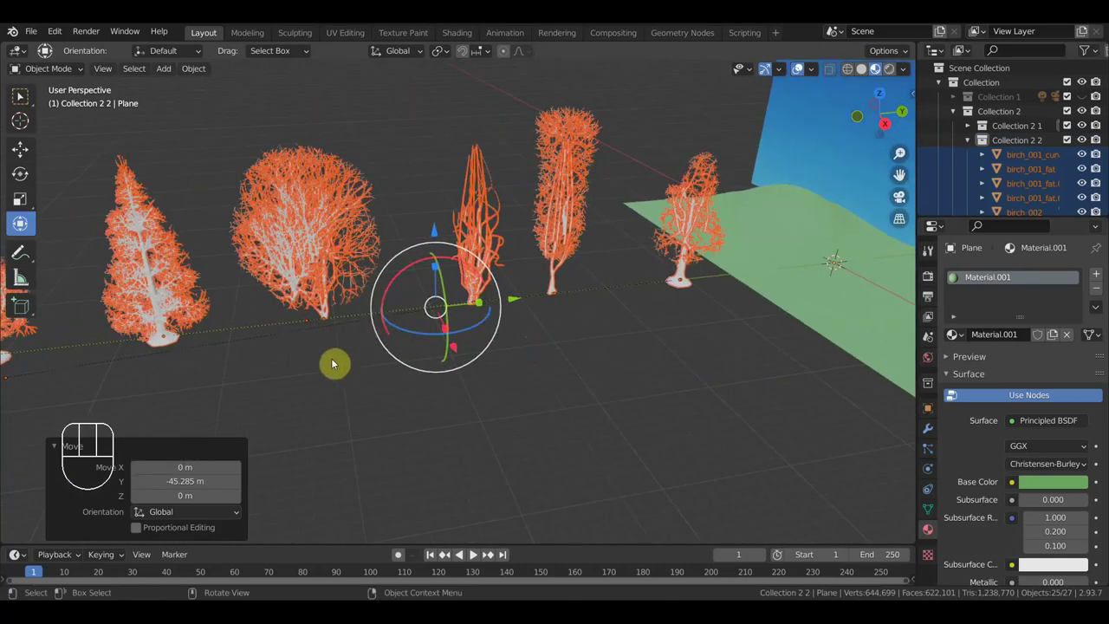
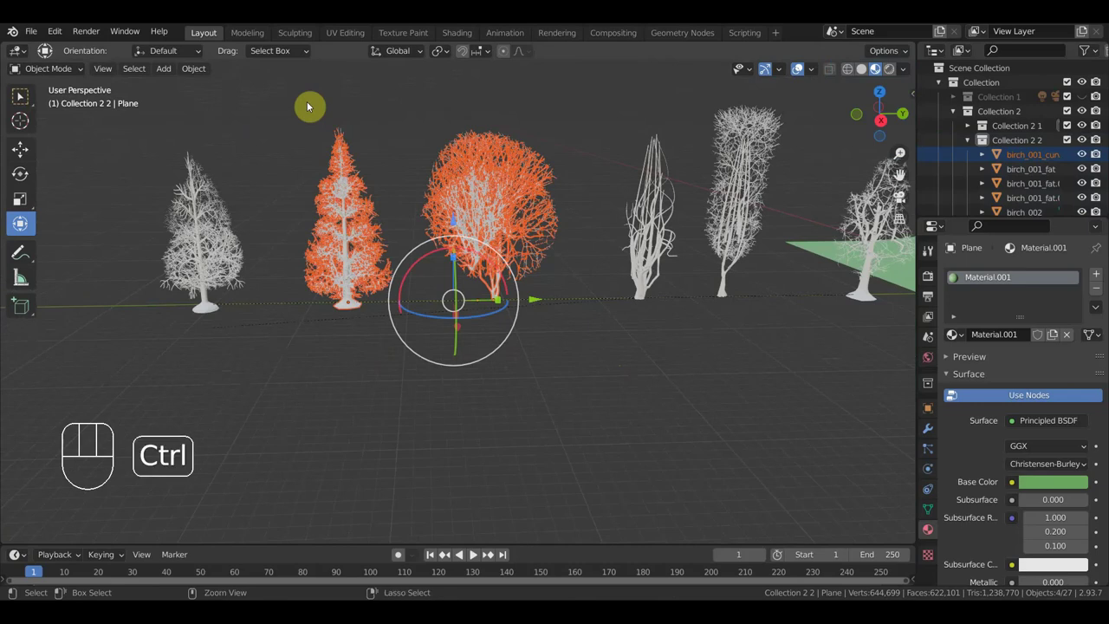
key("ctrl+i")
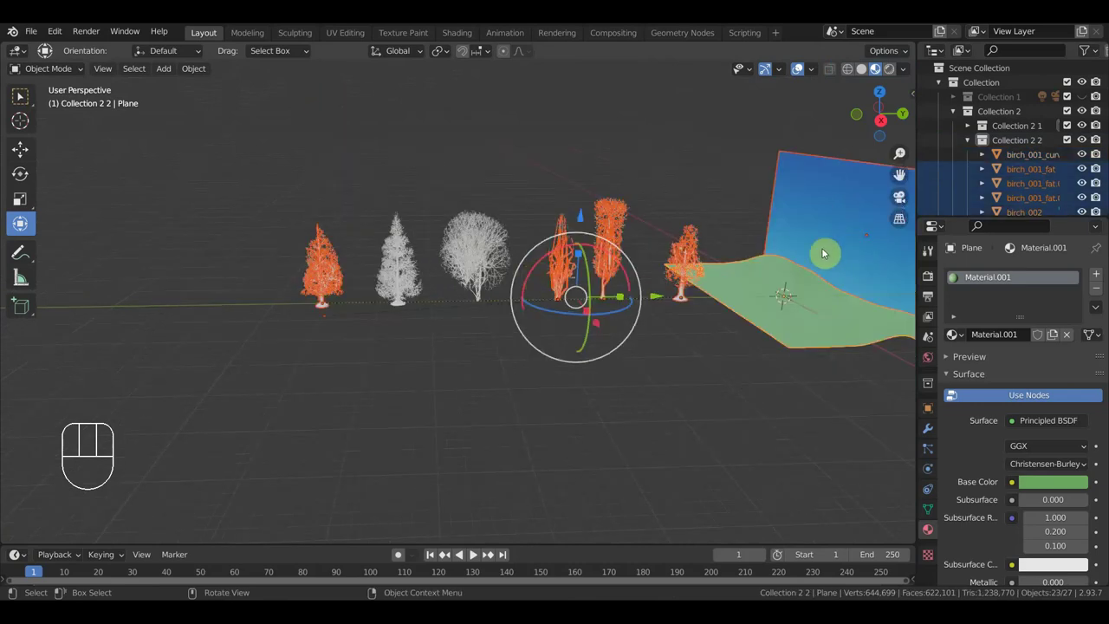
left_click(752, 282)
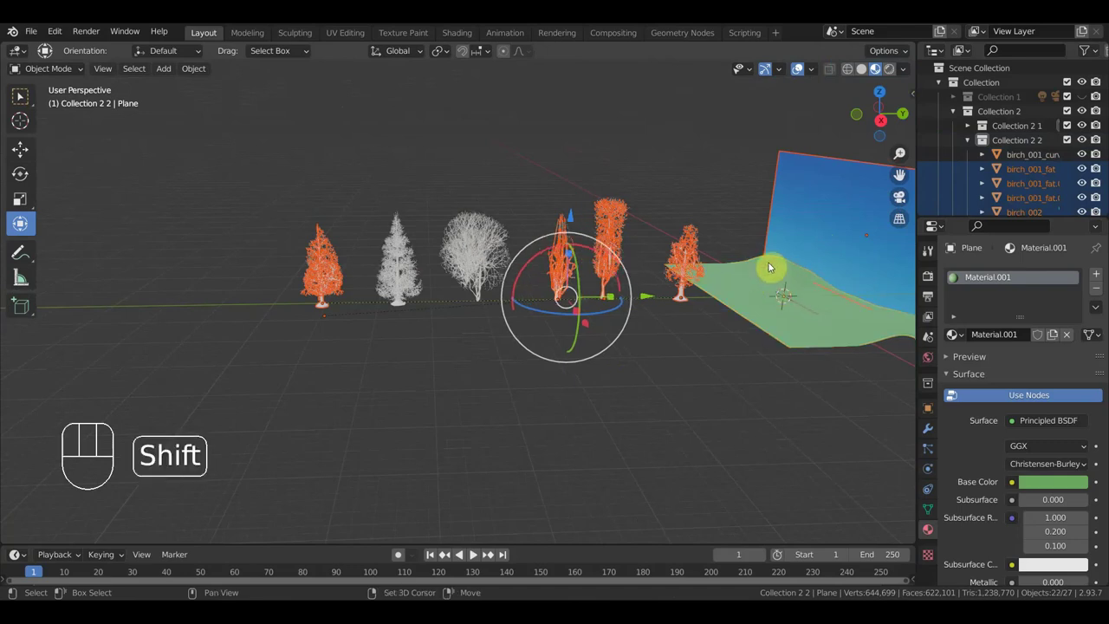
left_click(803, 220)
left_click(803, 220)
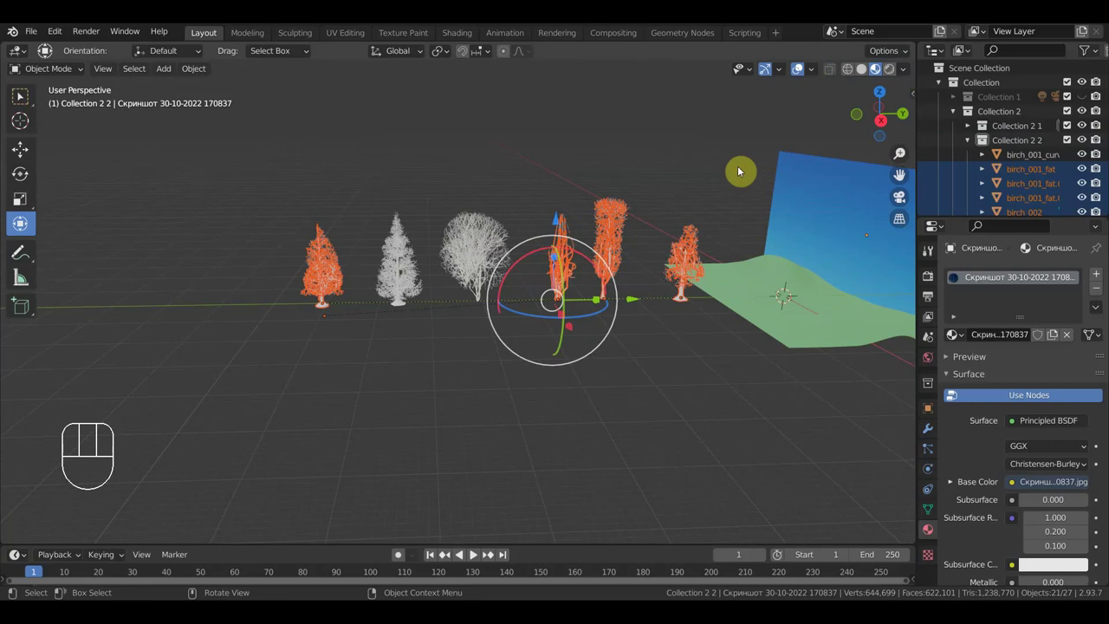
key("Delete")
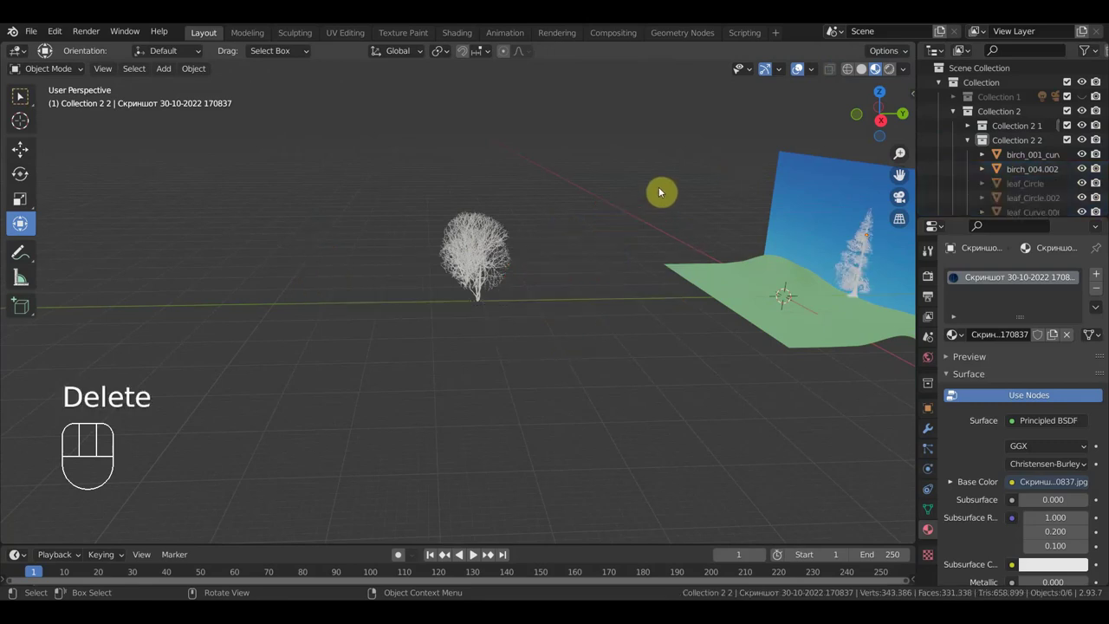
Step: Select the remaining birch standing on the terrain
left_click_drag(707, 245, 539, 246)
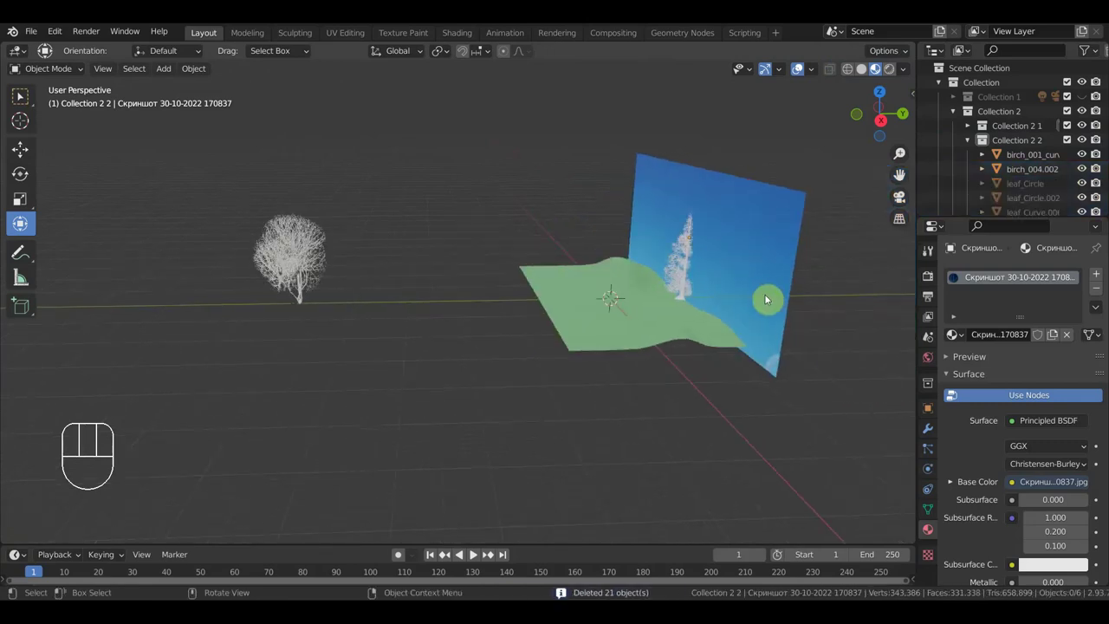
left_click(684, 295)
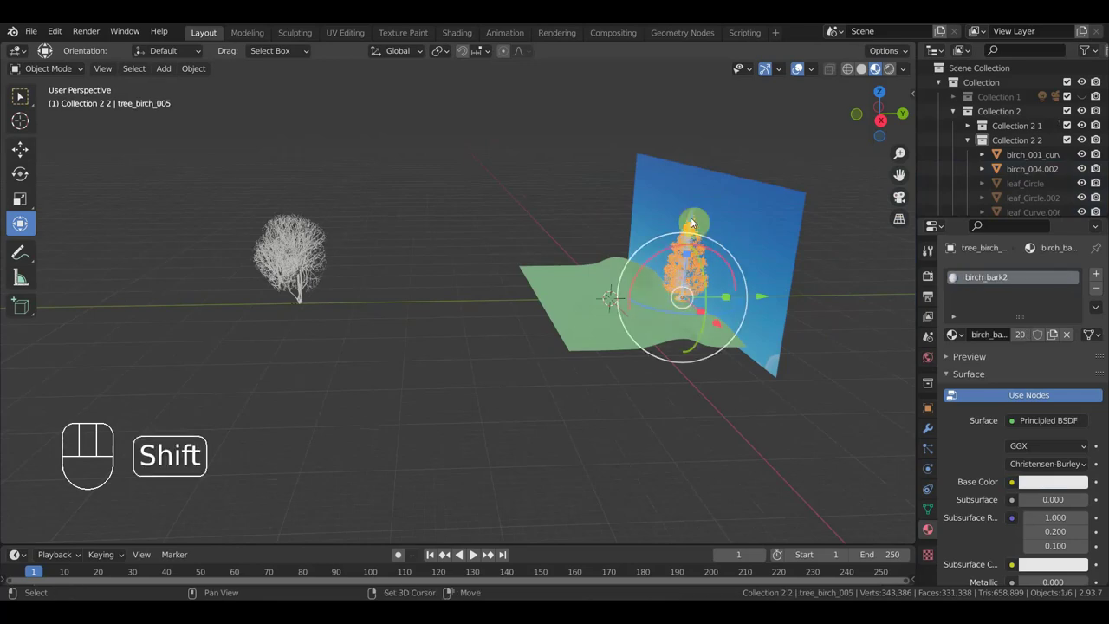
middle_click(703, 281)
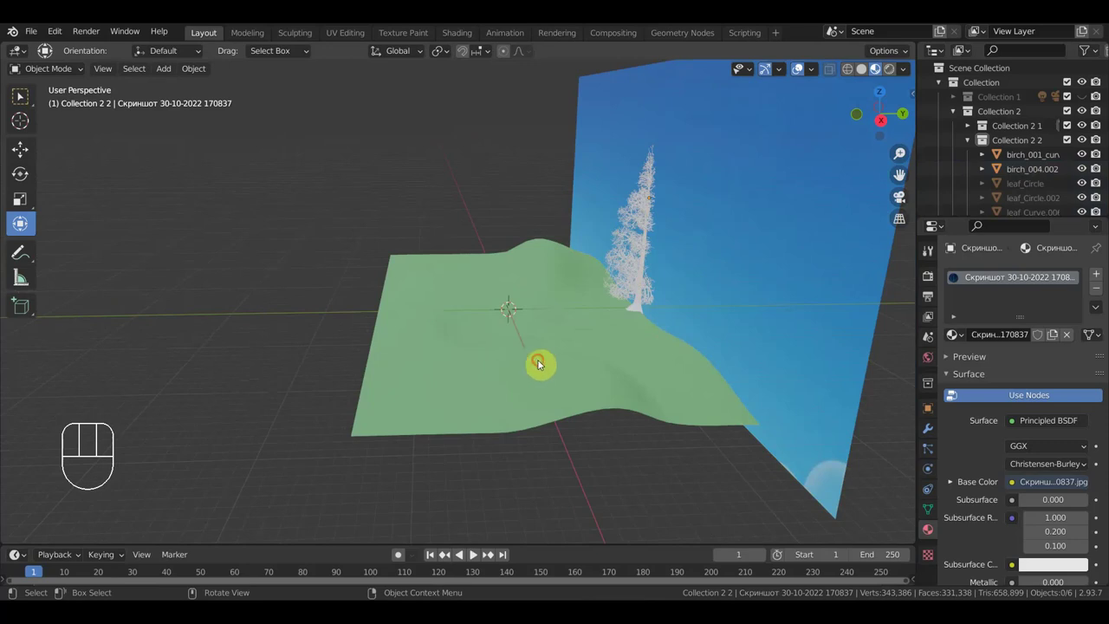
Step: Isolate the birch trees in local view and roughly scale them up
left_click(724, 252)
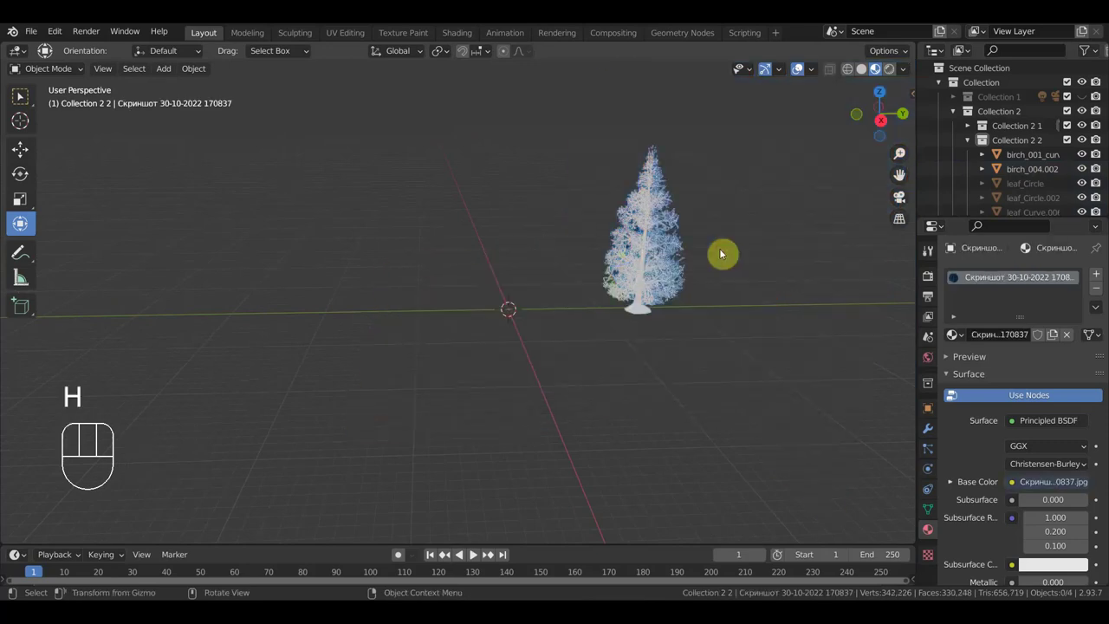
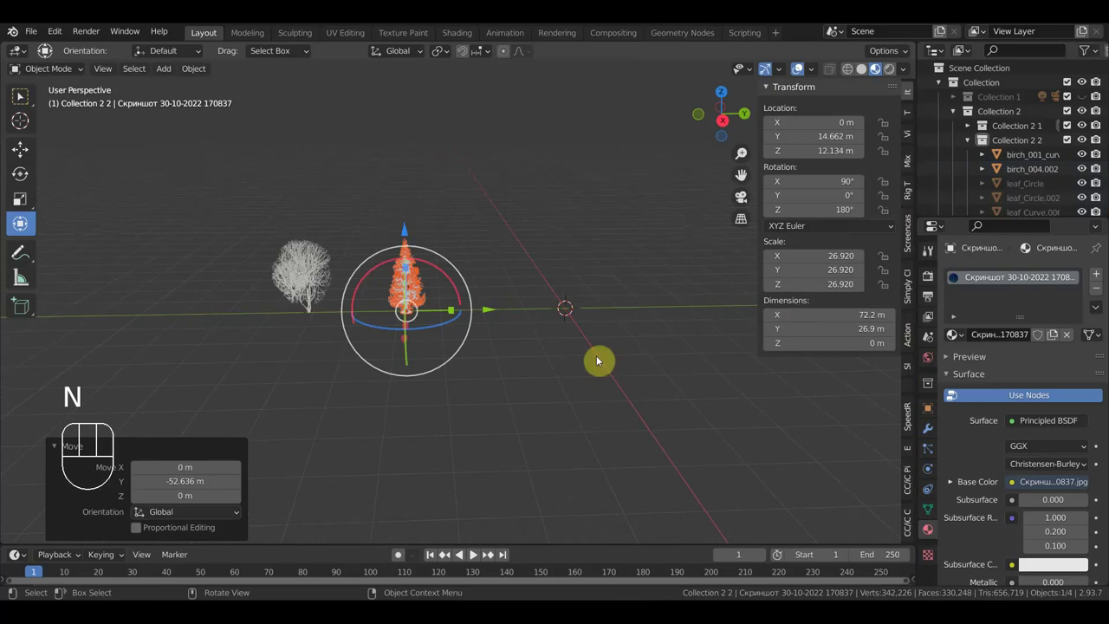
left_click_drag(477, 408, 243, 216)
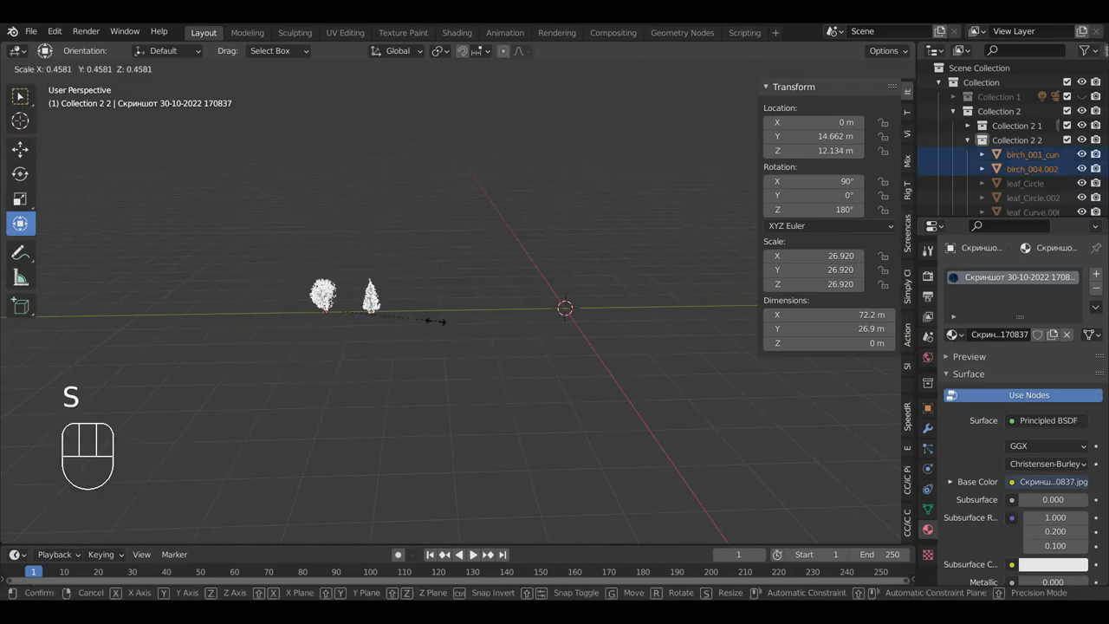
left_click(365, 324)
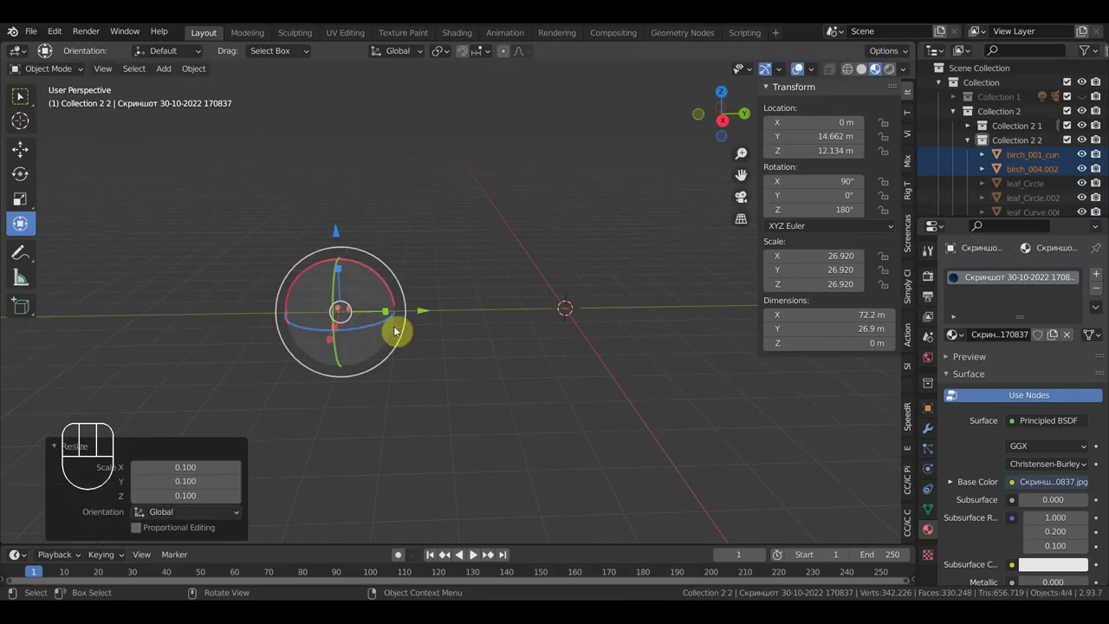
left_click_drag(464, 334, 568, 317)
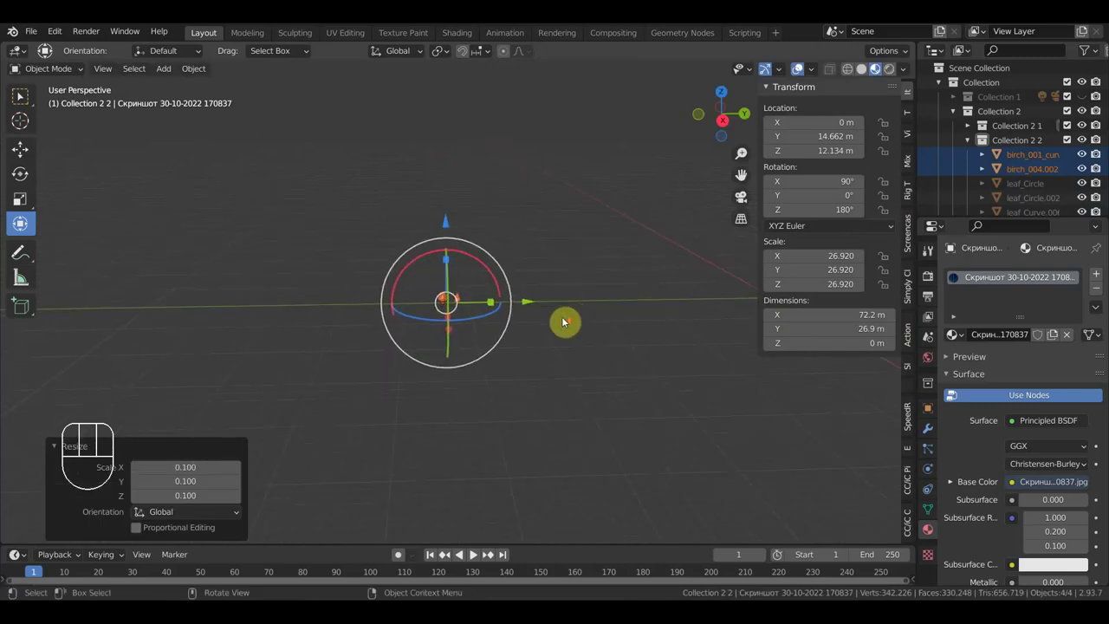
middle_click(534, 307)
left_click_drag(534, 303, 525, 313)
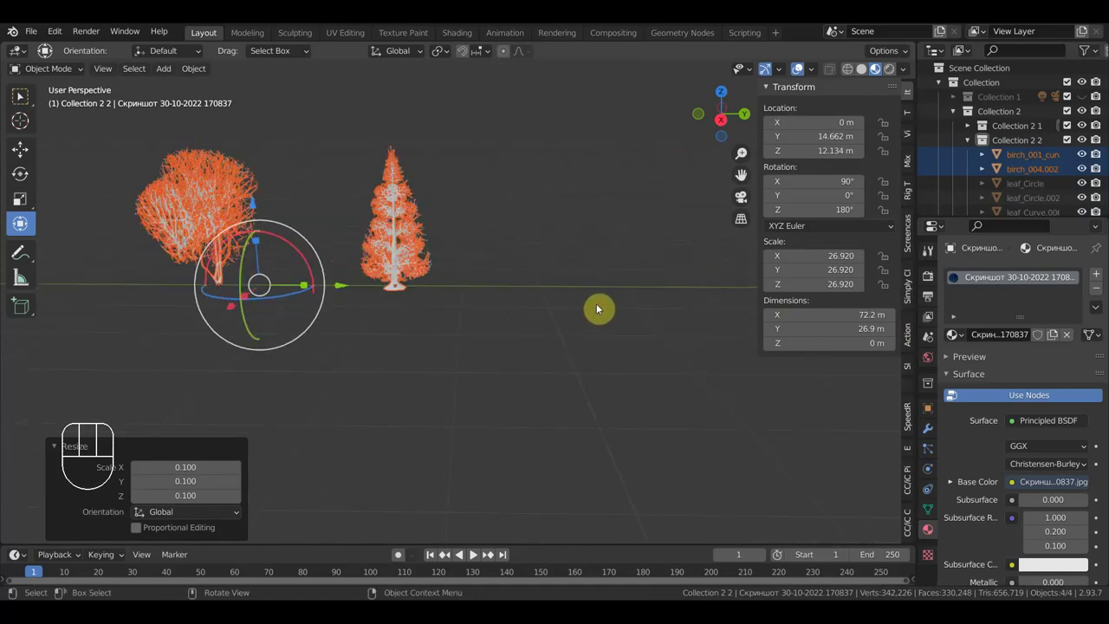
key("s")
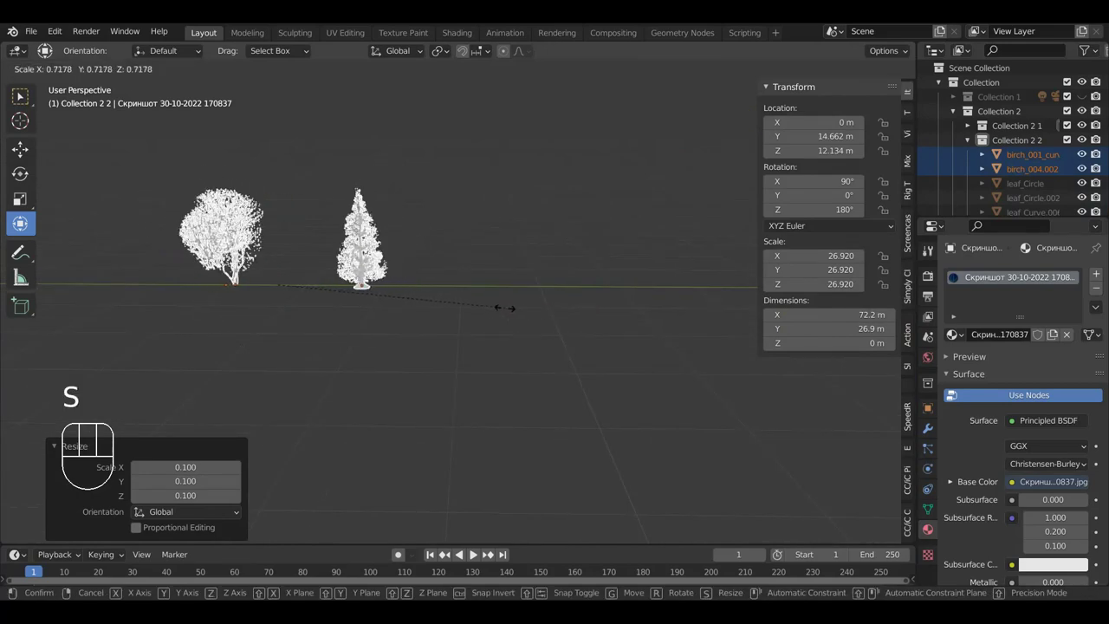
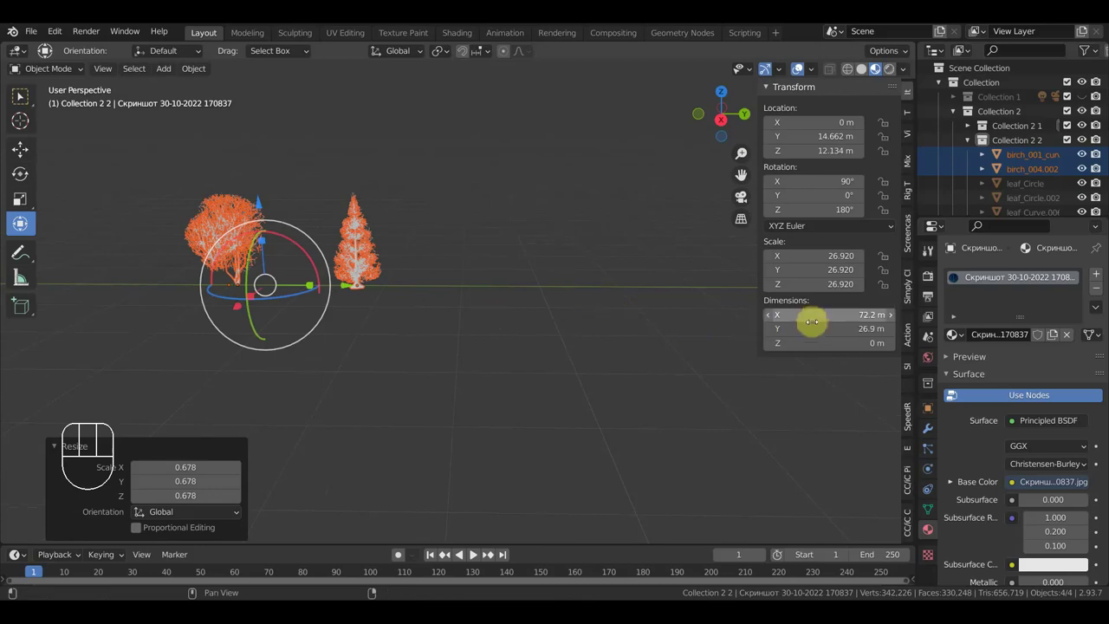
key("s")
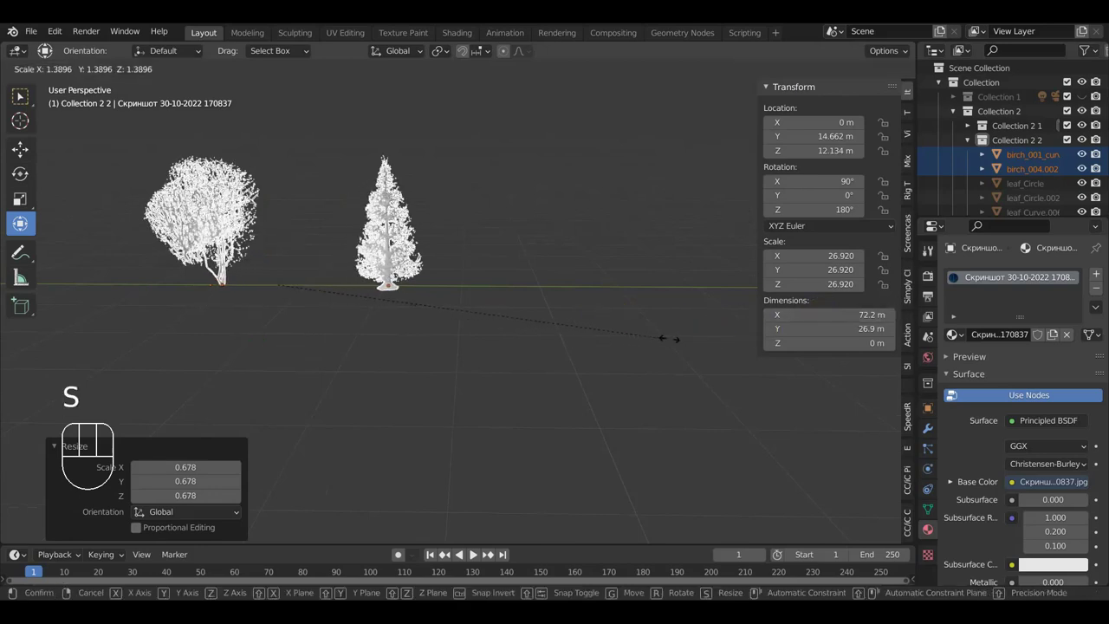
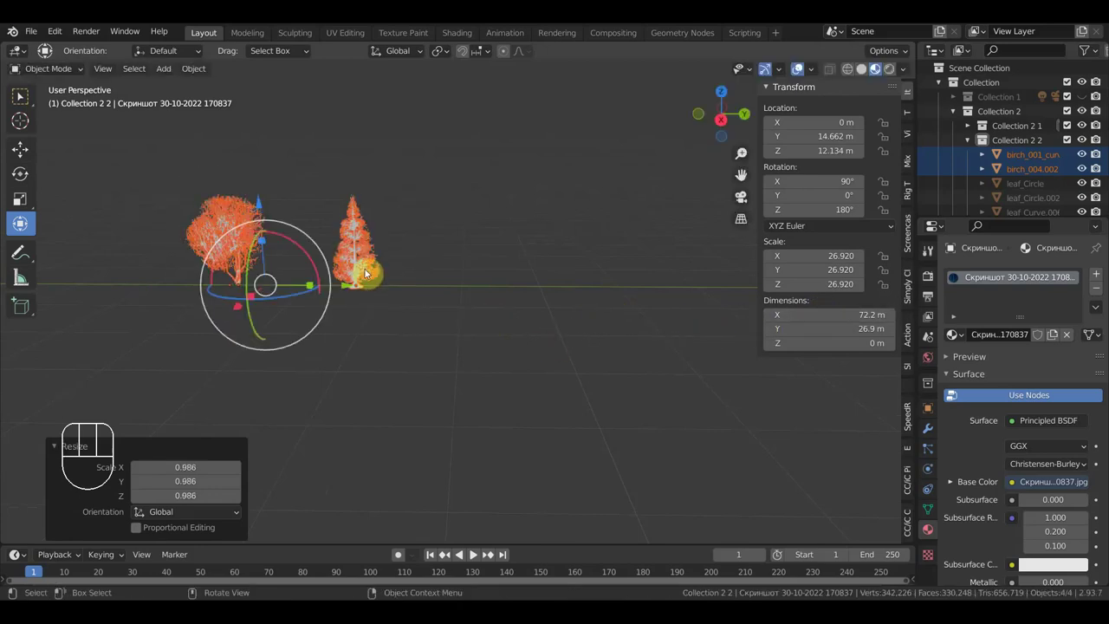
Step: Scale tree_birch_005 alone to about 0.535 so it stands roughly 9.6 m tall
left_click(376, 251)
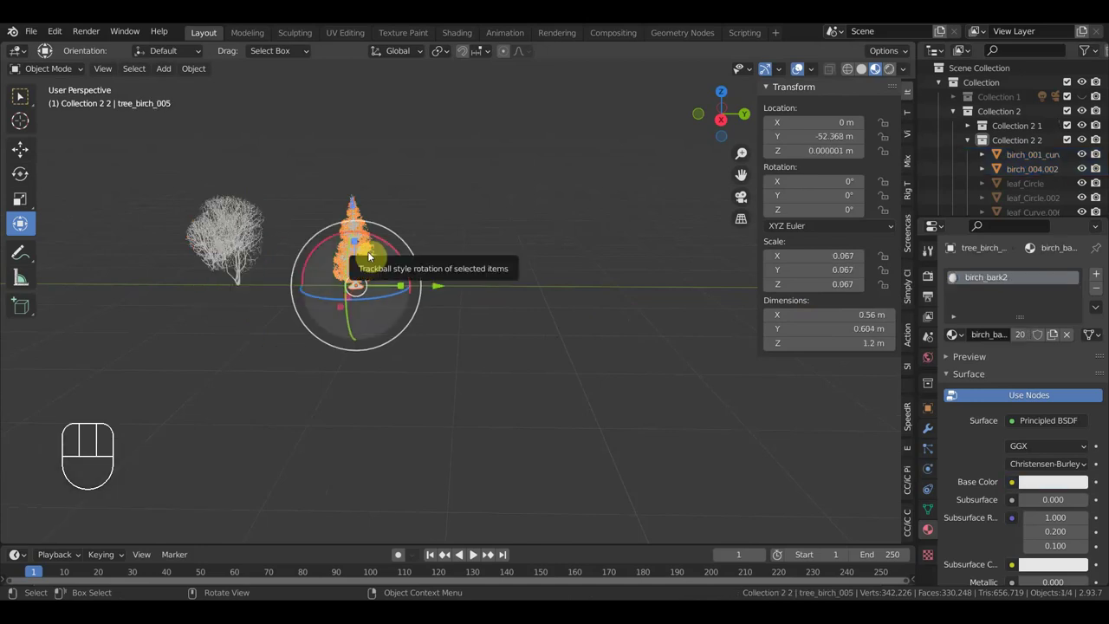
left_click_drag(428, 349, 199, 192)
key("s")
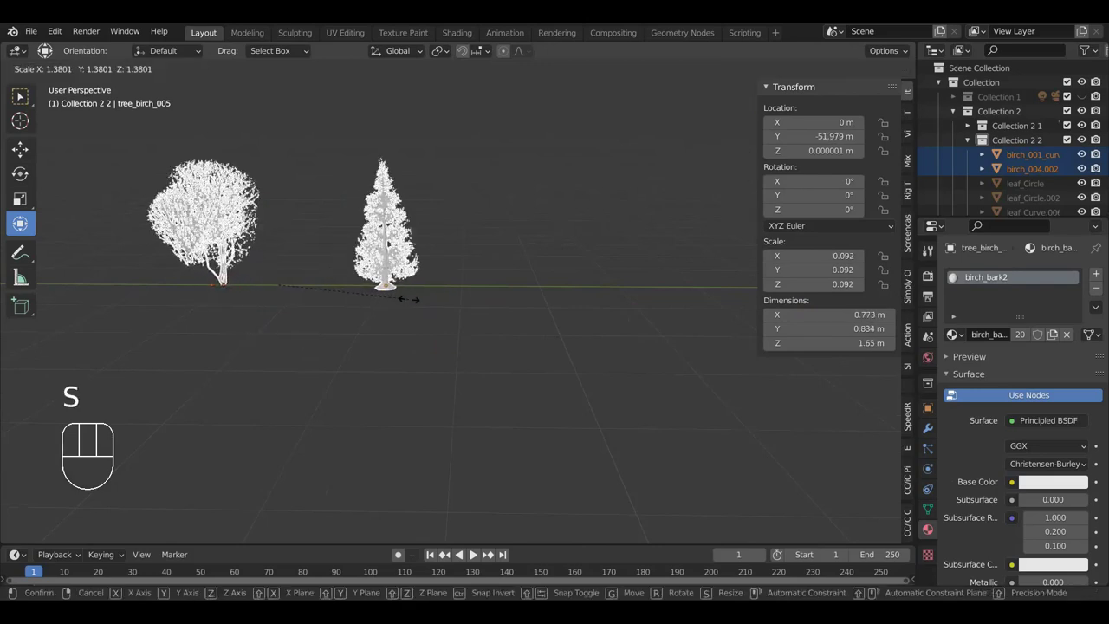
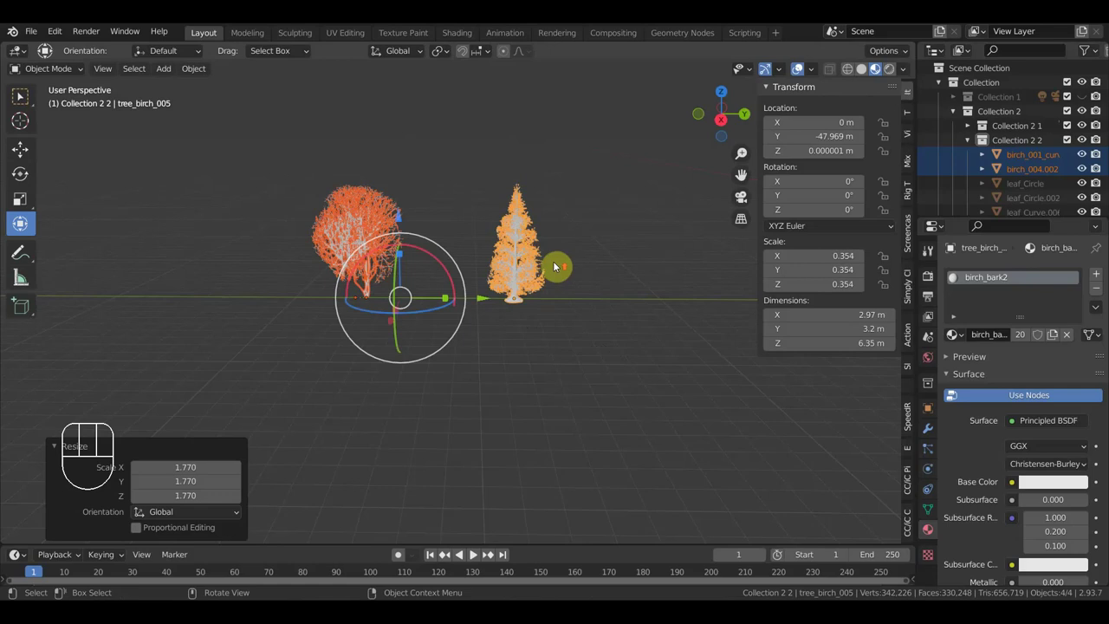
left_click_drag(571, 265, 507, 273)
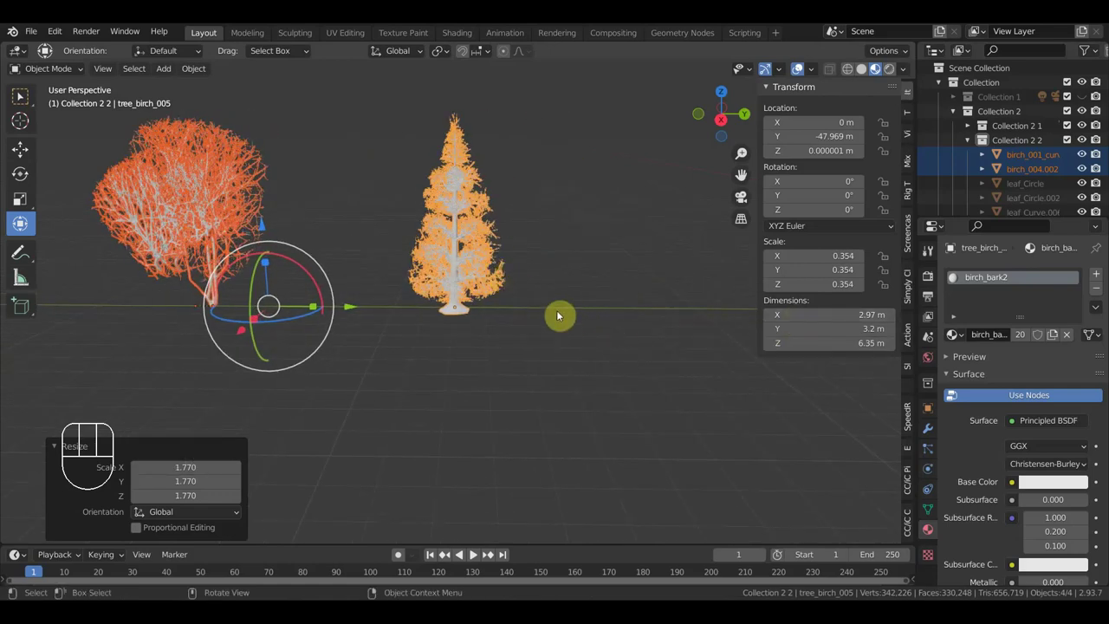
key("s")
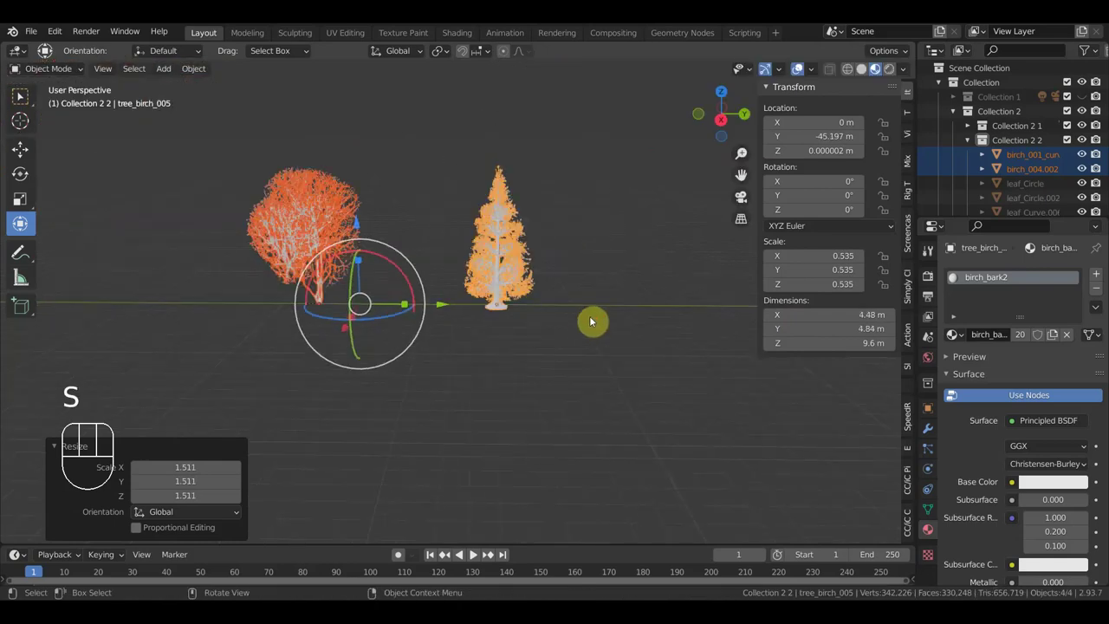
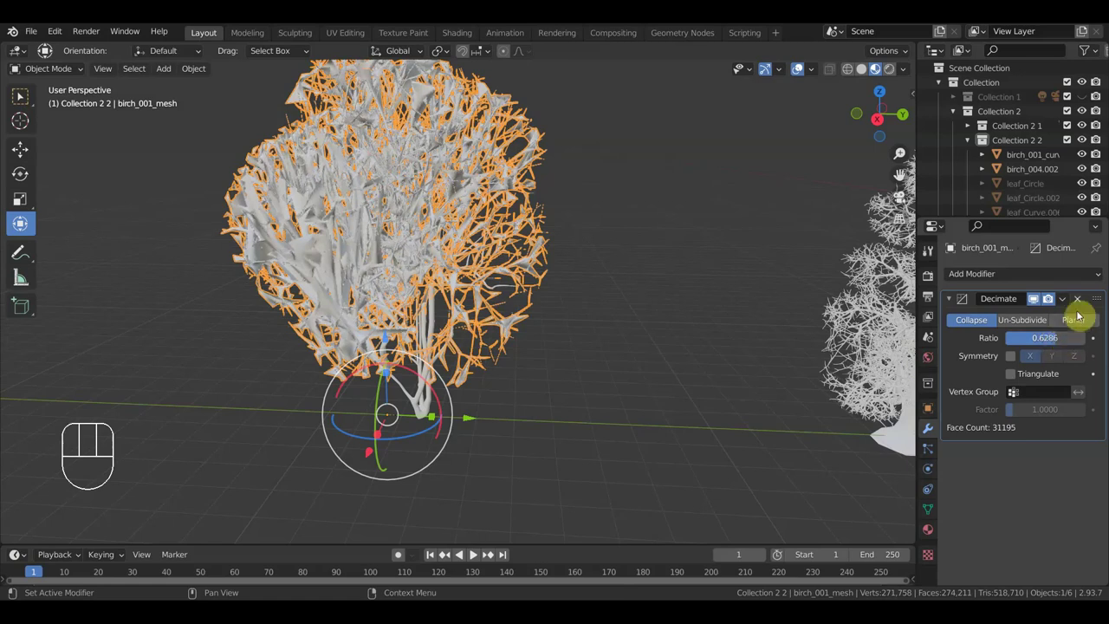
Step: Replace birch_001_mesh's Decimate modifier with a fresh one set to Un-Subdivide, 7 iterations
left_click(1079, 301)
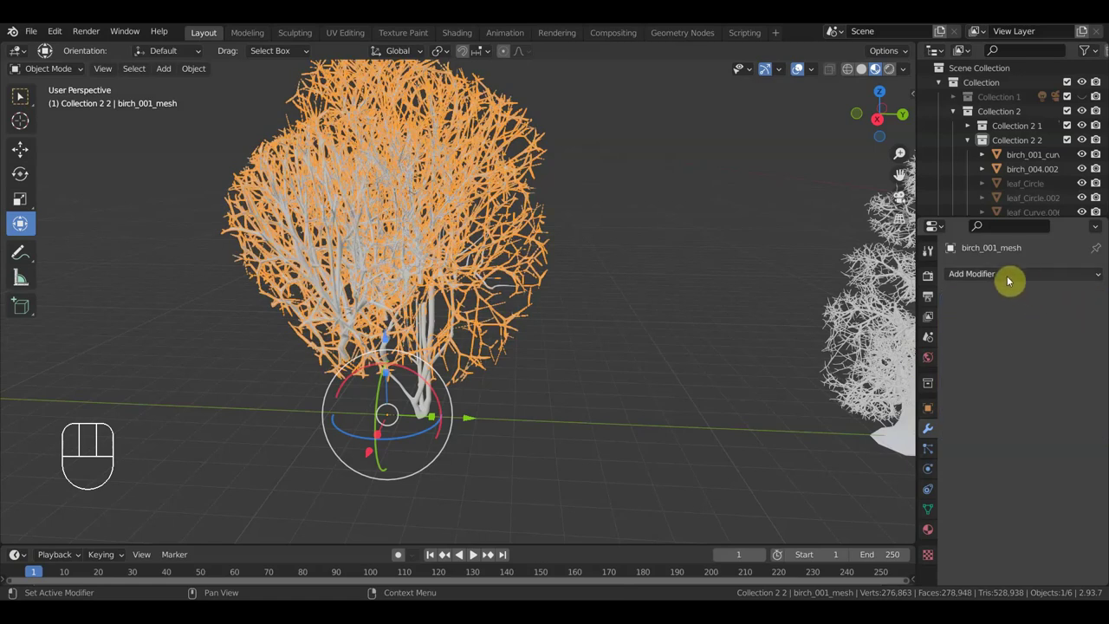
left_click_drag(1008, 277, 847, 373)
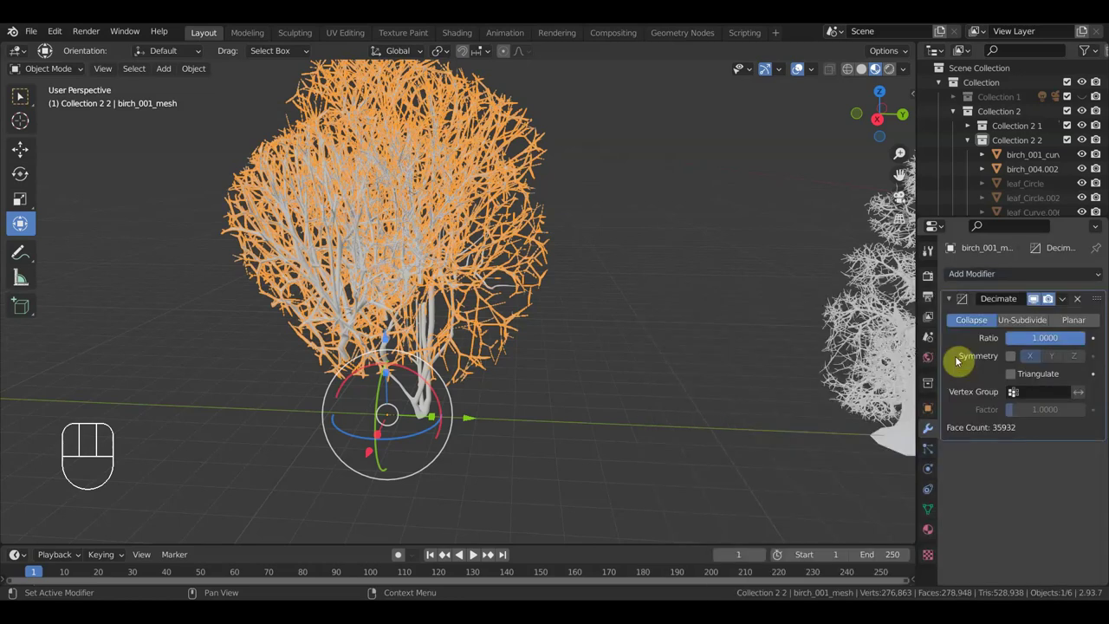
left_click(1035, 323)
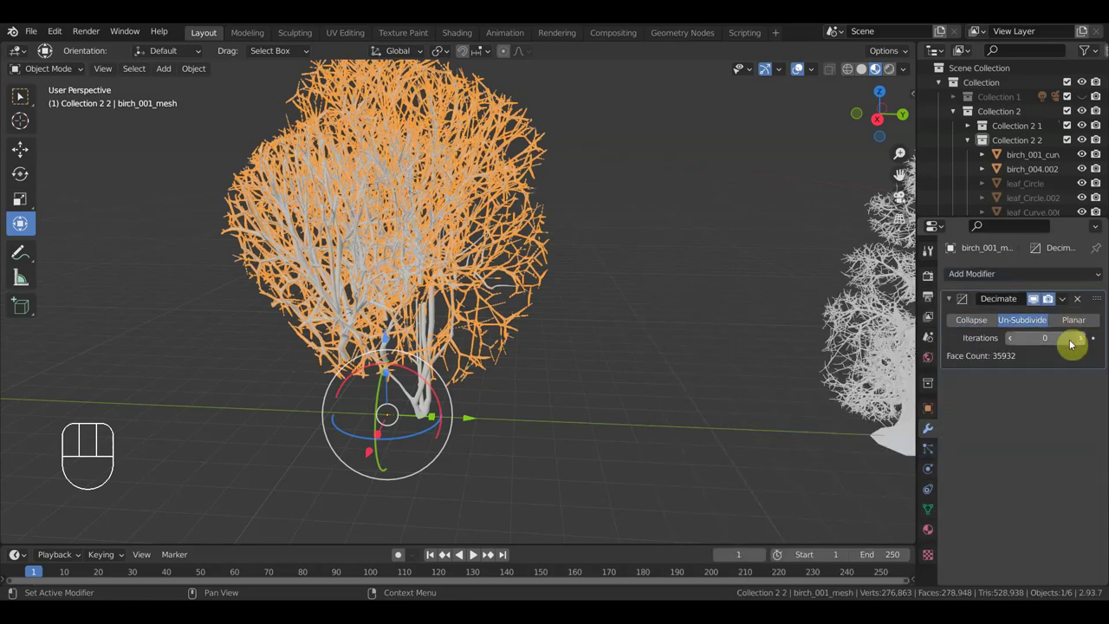
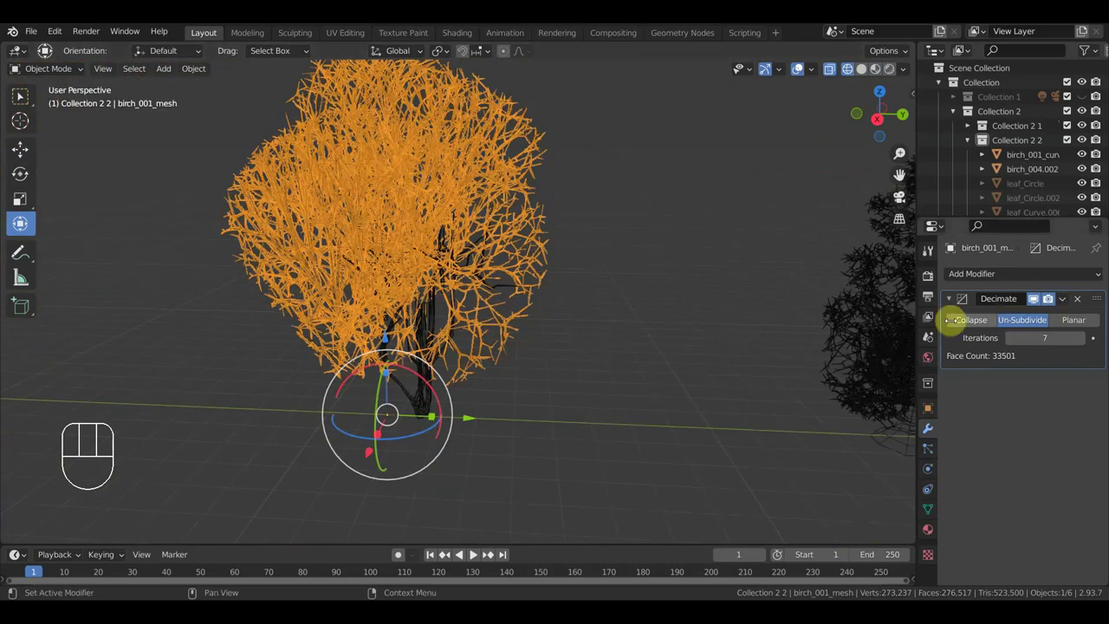
left_click_drag(571, 313, 591, 305)
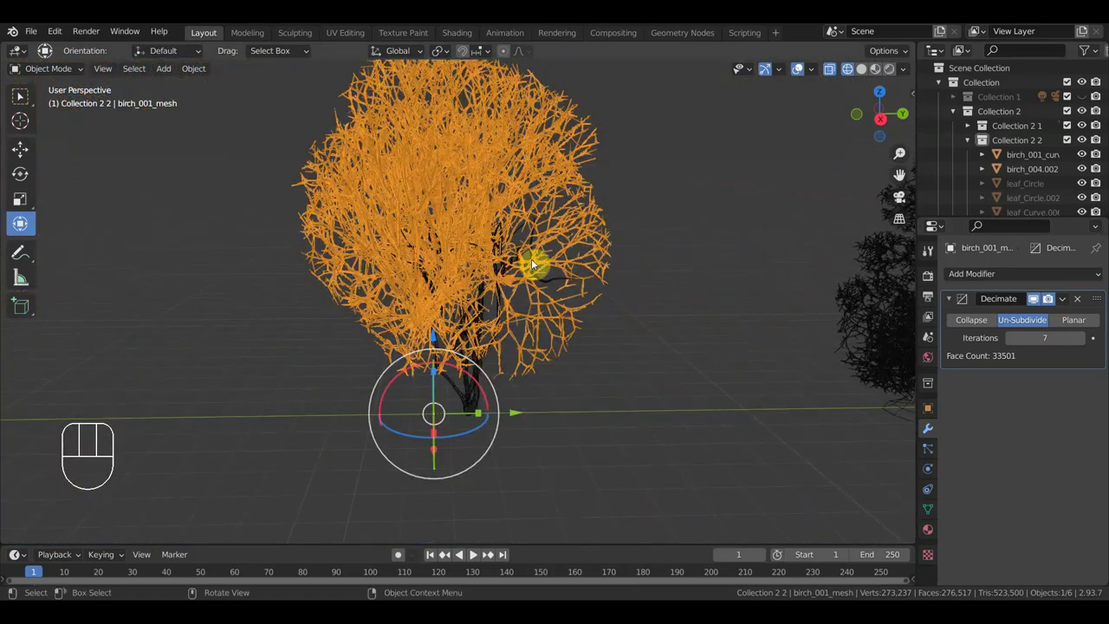
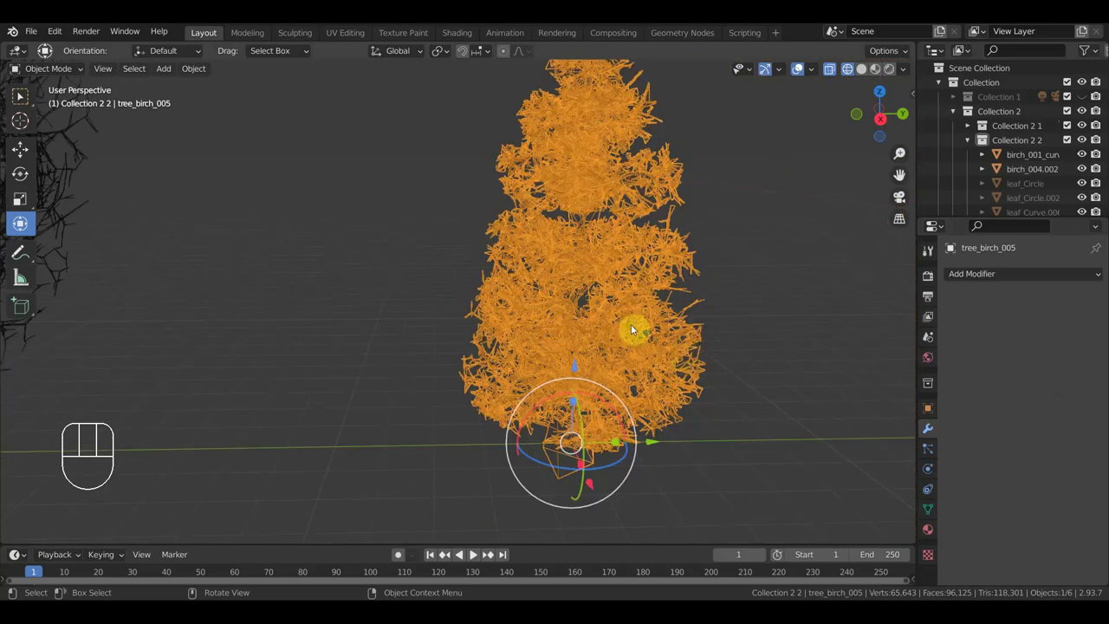
Step: Select all of tree_birch_005 in Edit Mode and run Merge by Distance, then return to Object Mode
middle_click(762, 380)
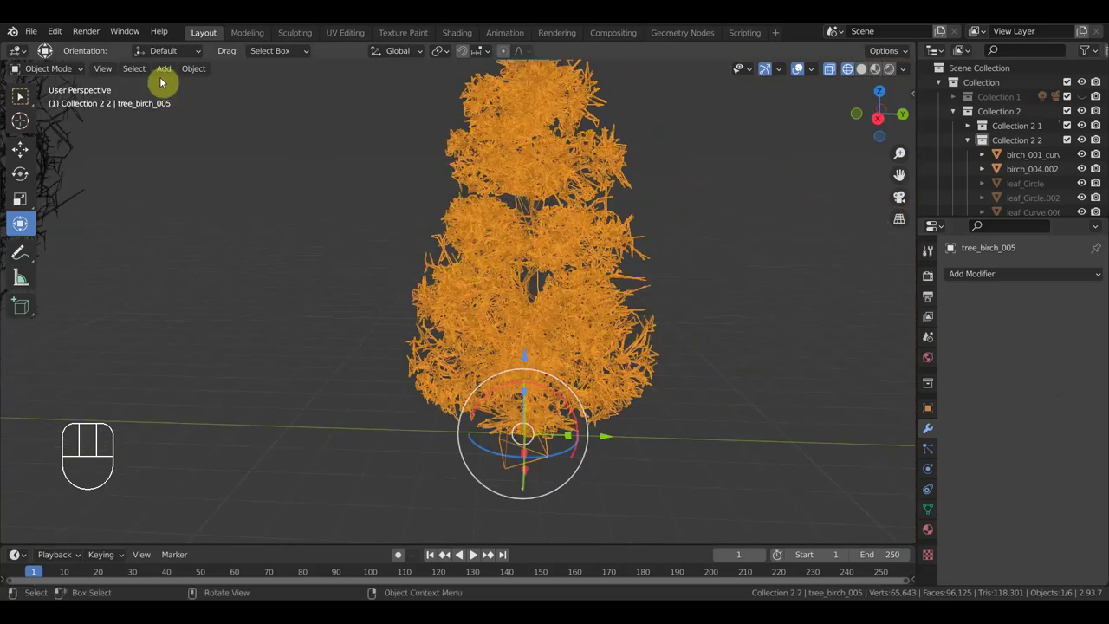
left_click_drag(66, 73, 58, 98)
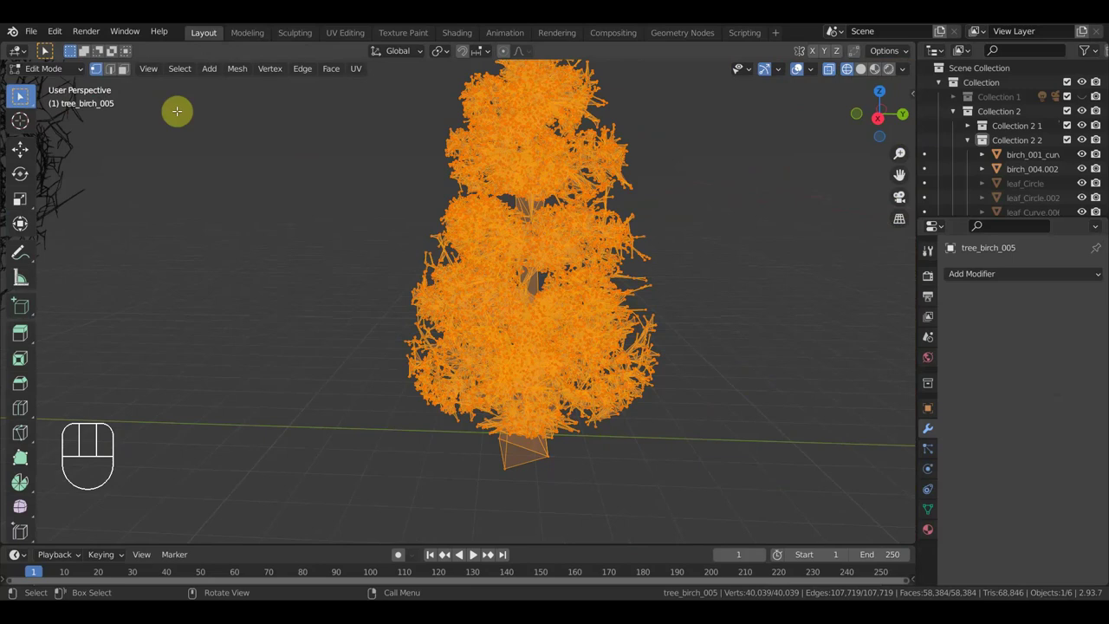
left_click(22, 94)
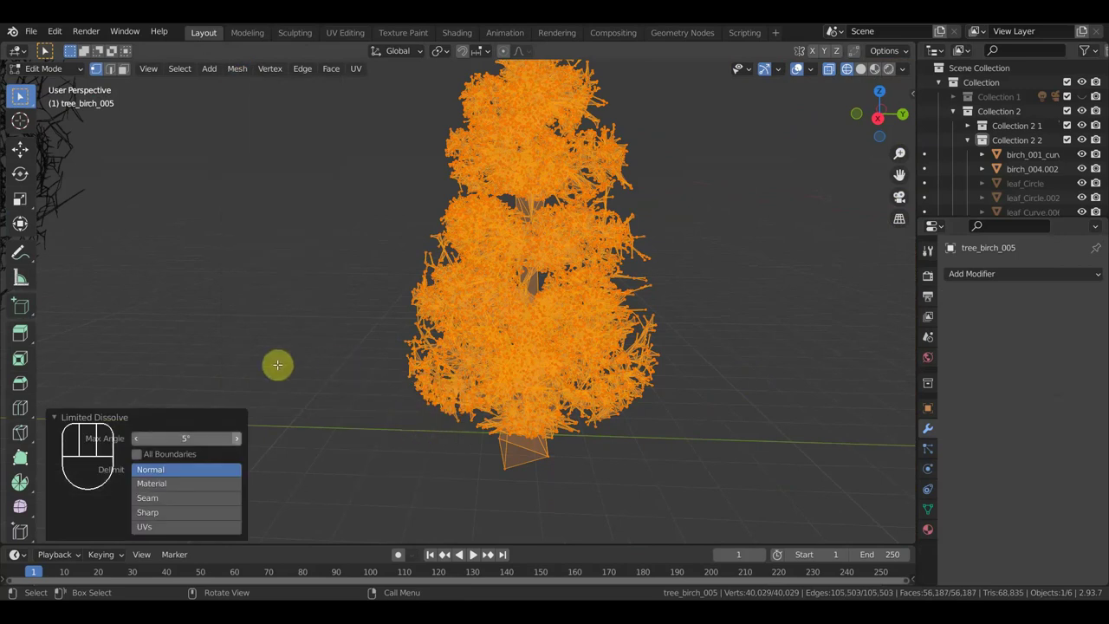
left_click(21, 95)
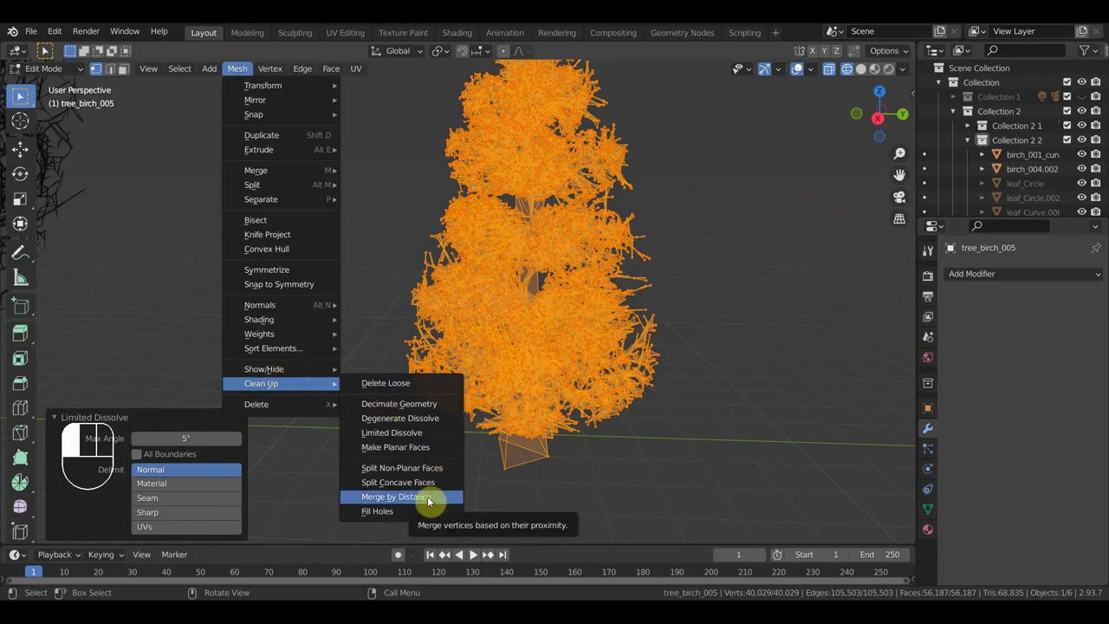
left_click_drag(22, 95, 21, 94)
left_click(21, 94)
left_click(22, 94)
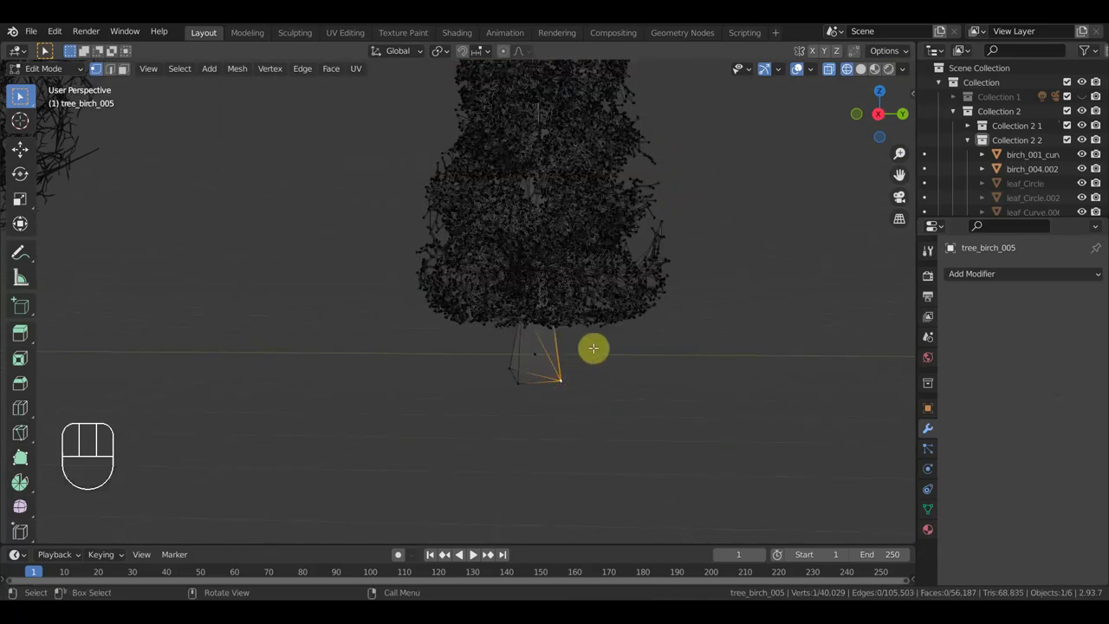
middle_click(22, 94)
left_click_drag(59, 68, 56, 81)
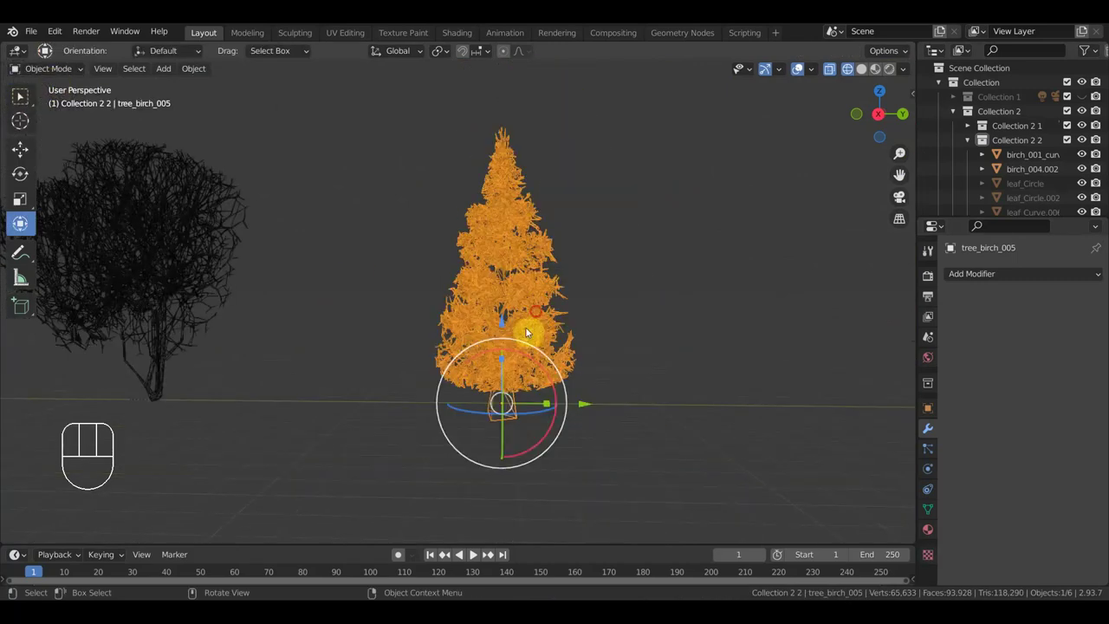
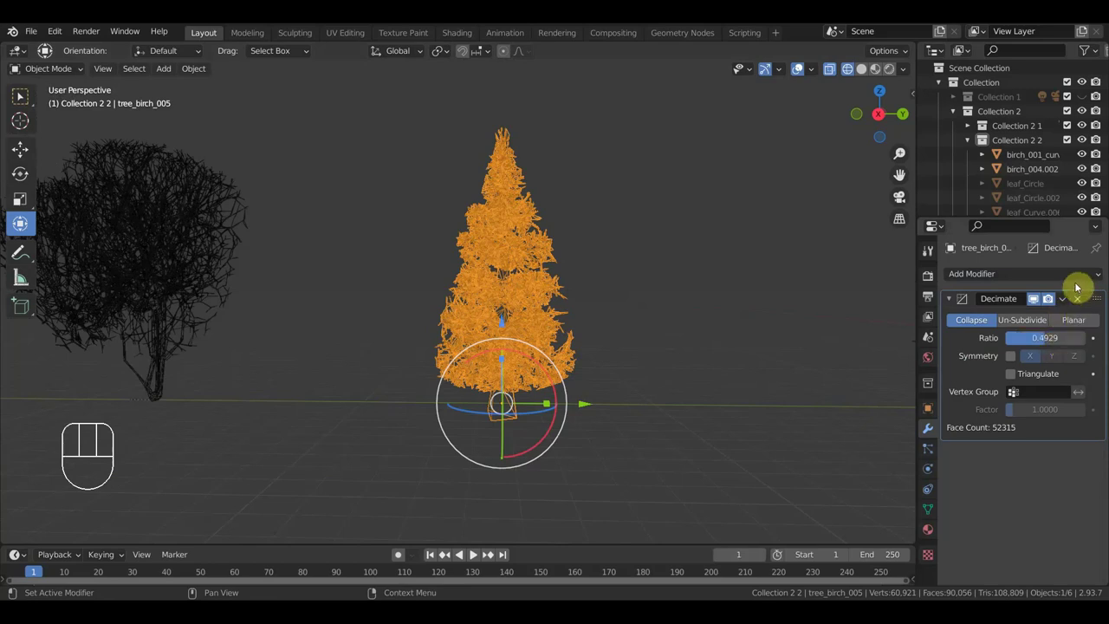
Step: Add a Decimate modifier to tree_birch_005, Un-Subdivide with 3 iterations, and apply it
left_click_drag(1067, 299, 953, 246)
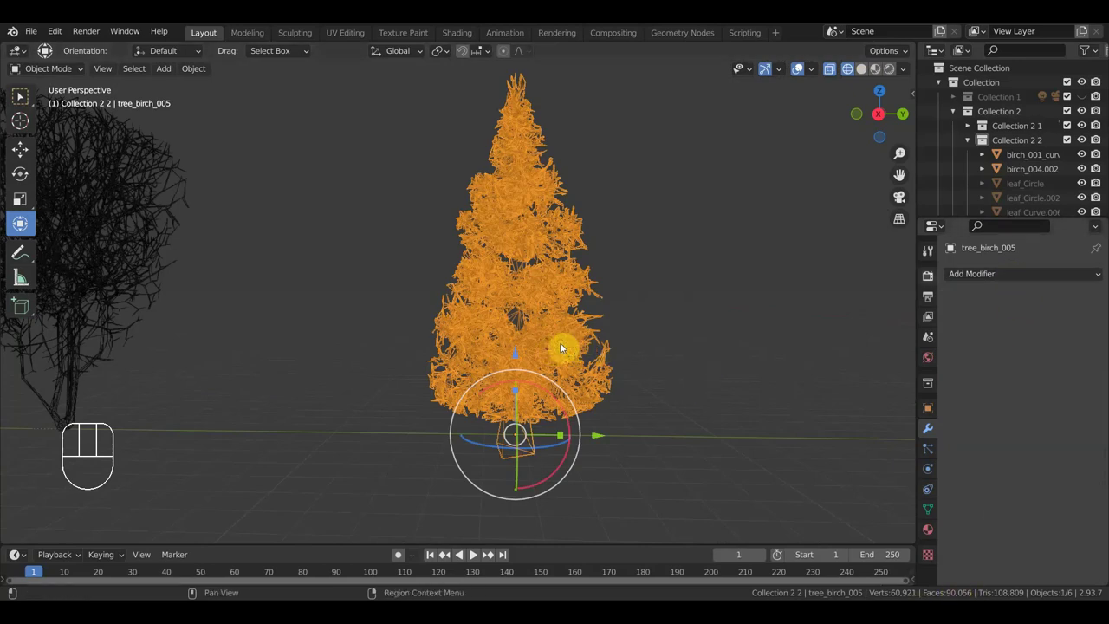
left_click_drag(995, 274, 830, 377)
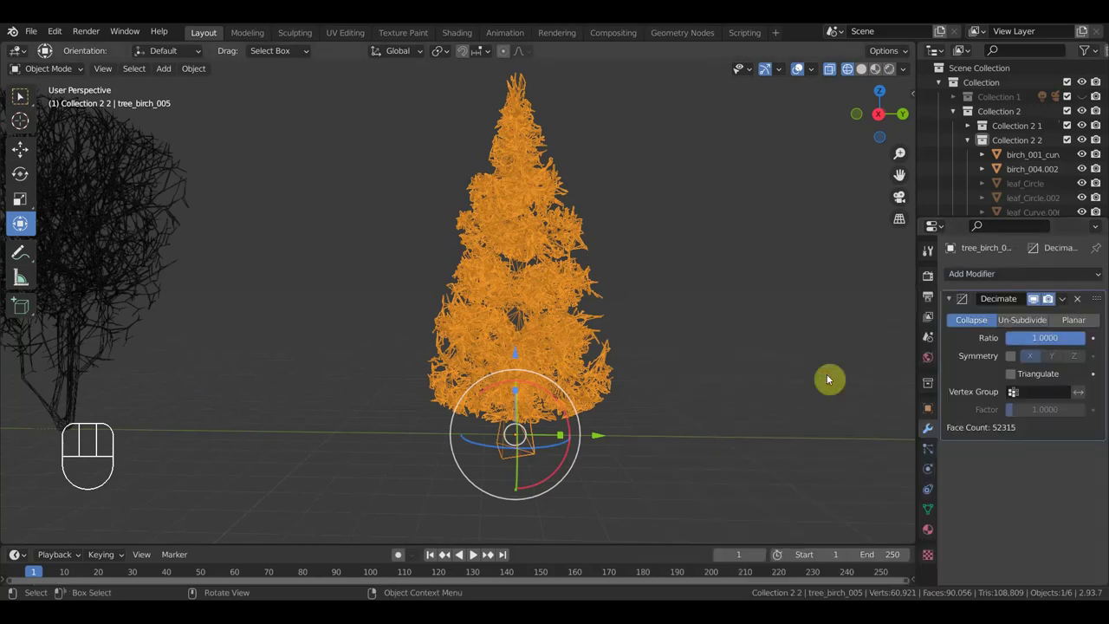
left_click(1042, 323)
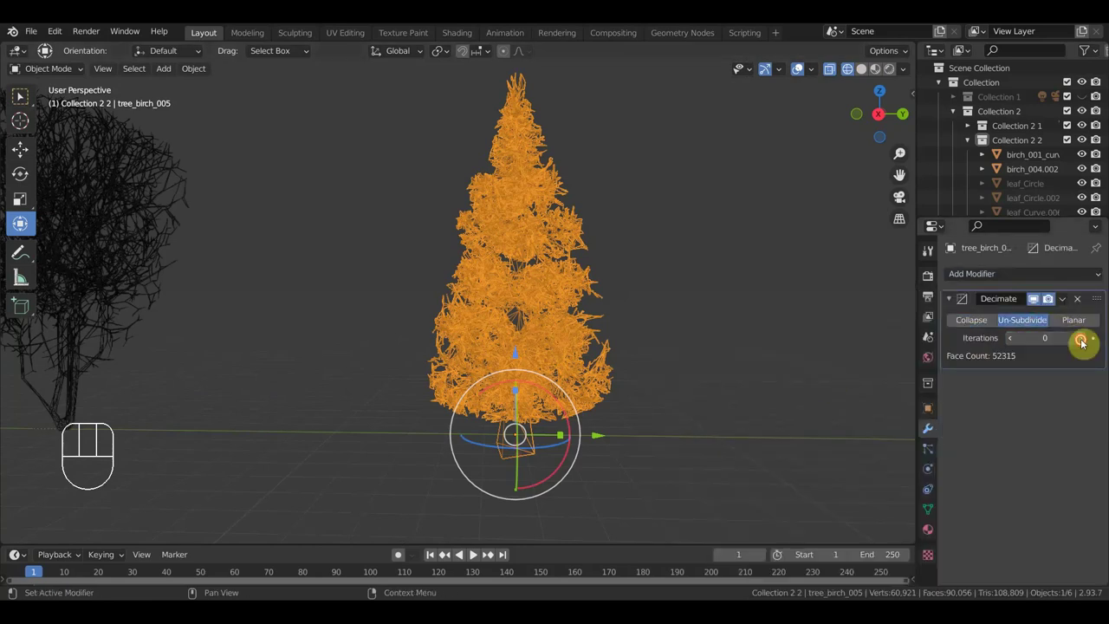
left_click(1085, 342)
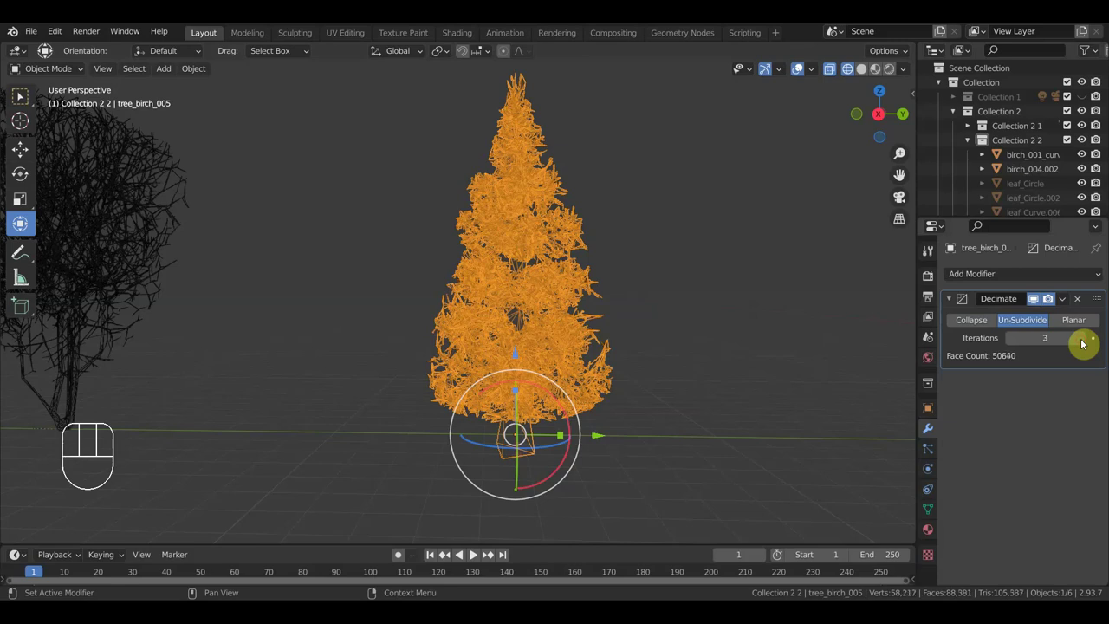
left_click_drag(1068, 296, 789, 348)
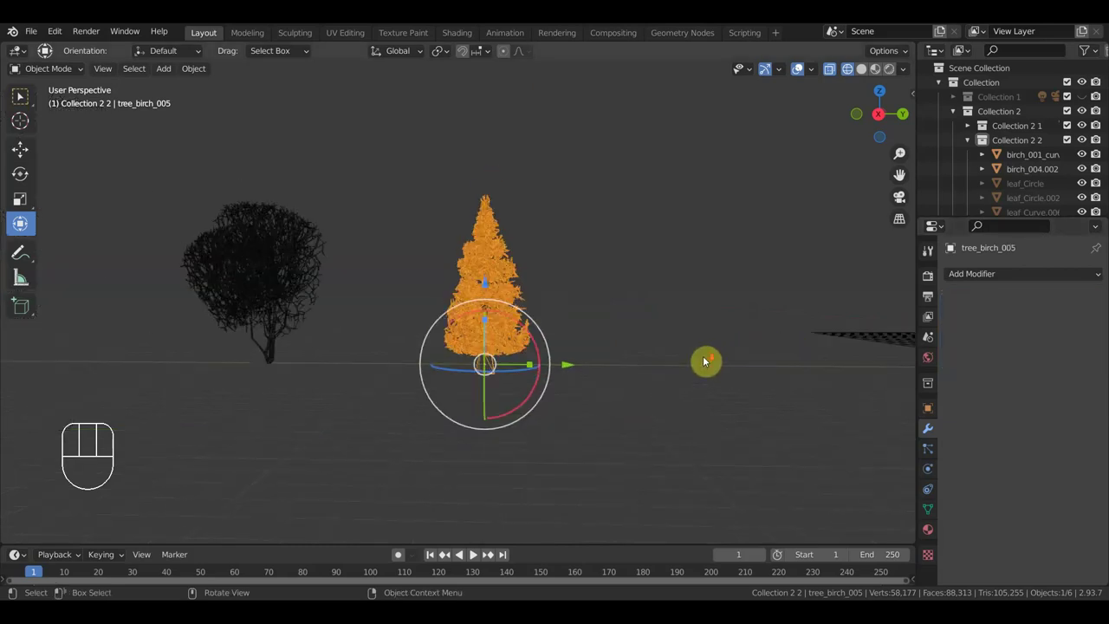
left_click_drag(682, 368, 739, 372)
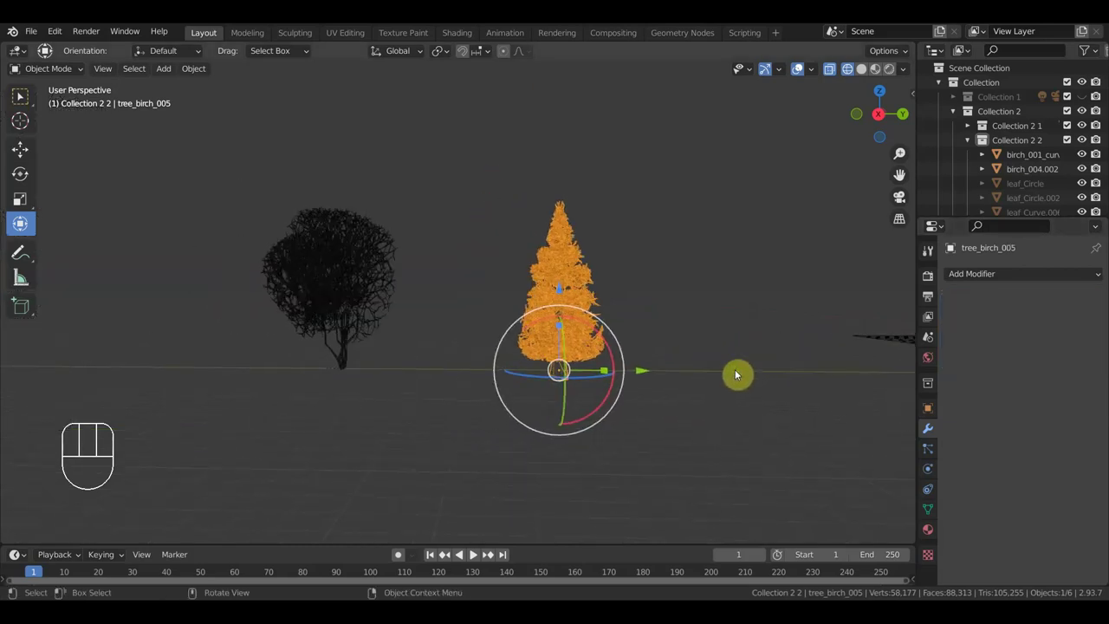
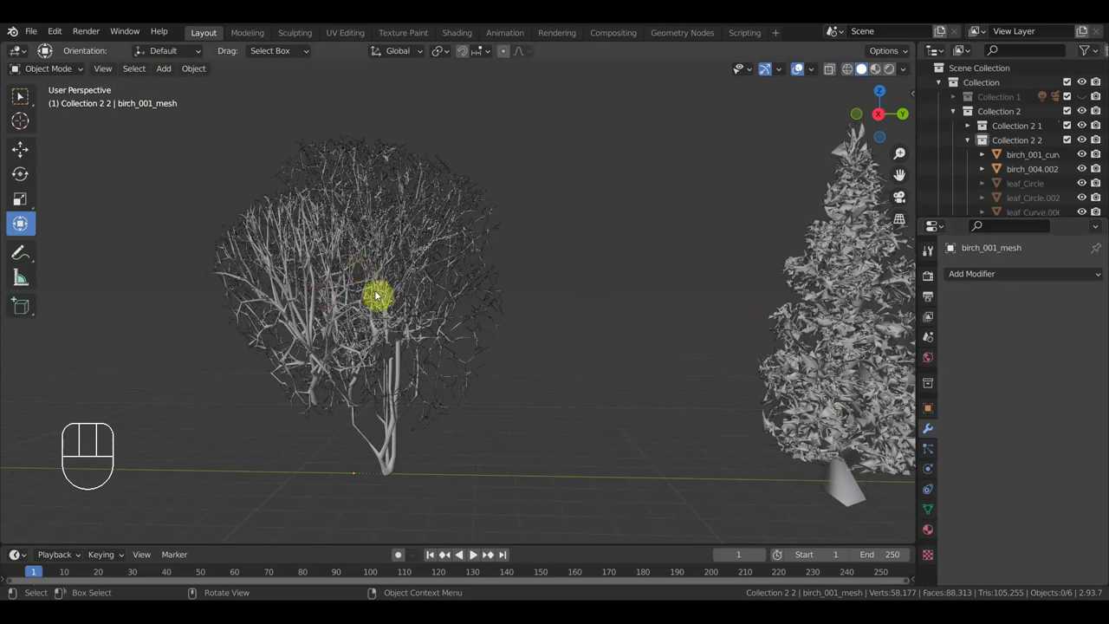
Step: Select birch_001 and birch_004.002 together and check them in front view
left_click(437, 254)
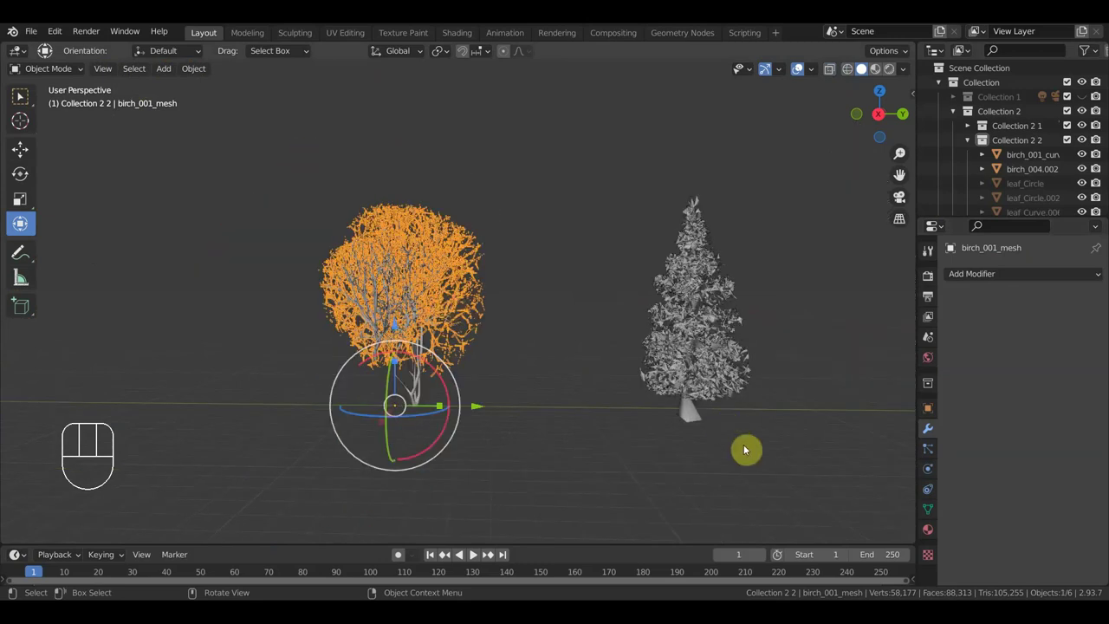
left_click(770, 457)
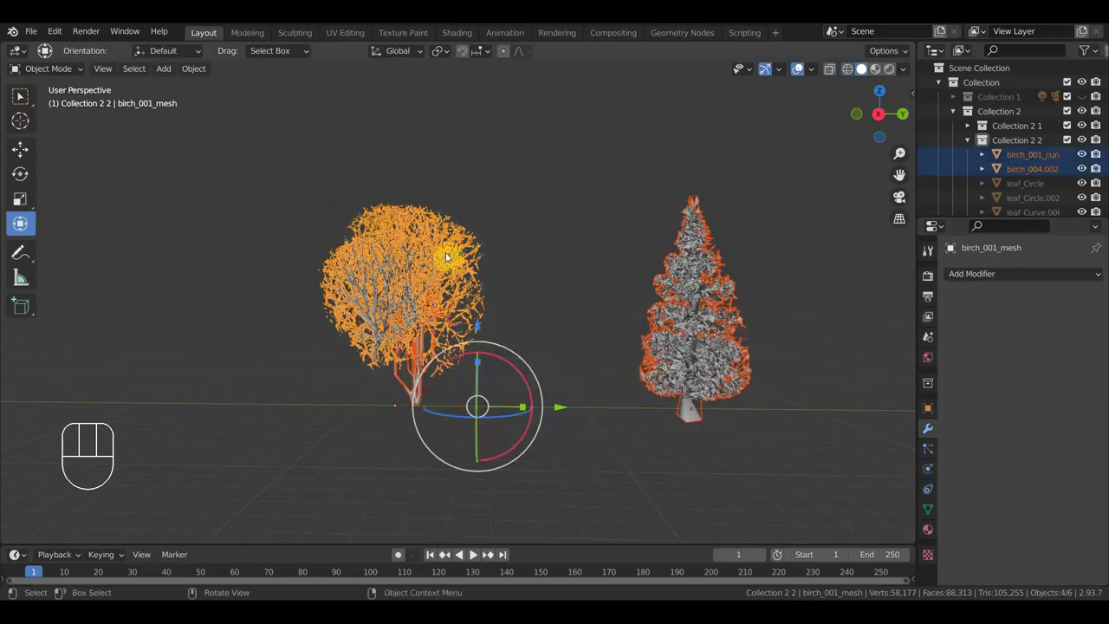
left_click_drag(587, 343, 609, 420)
left_click(571, 349)
key("KP_1")
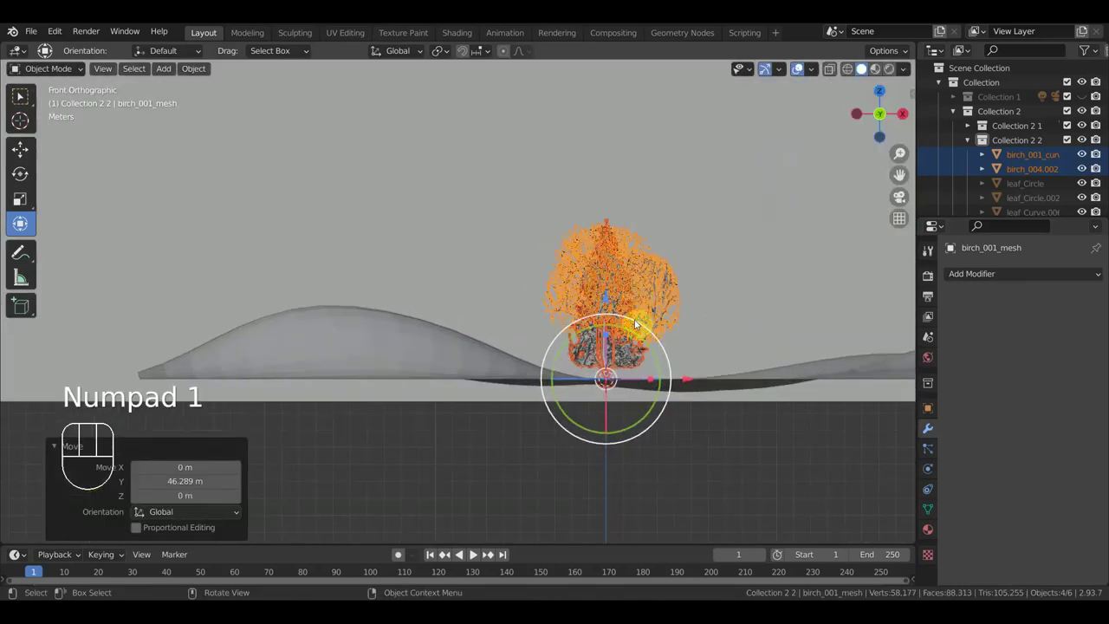
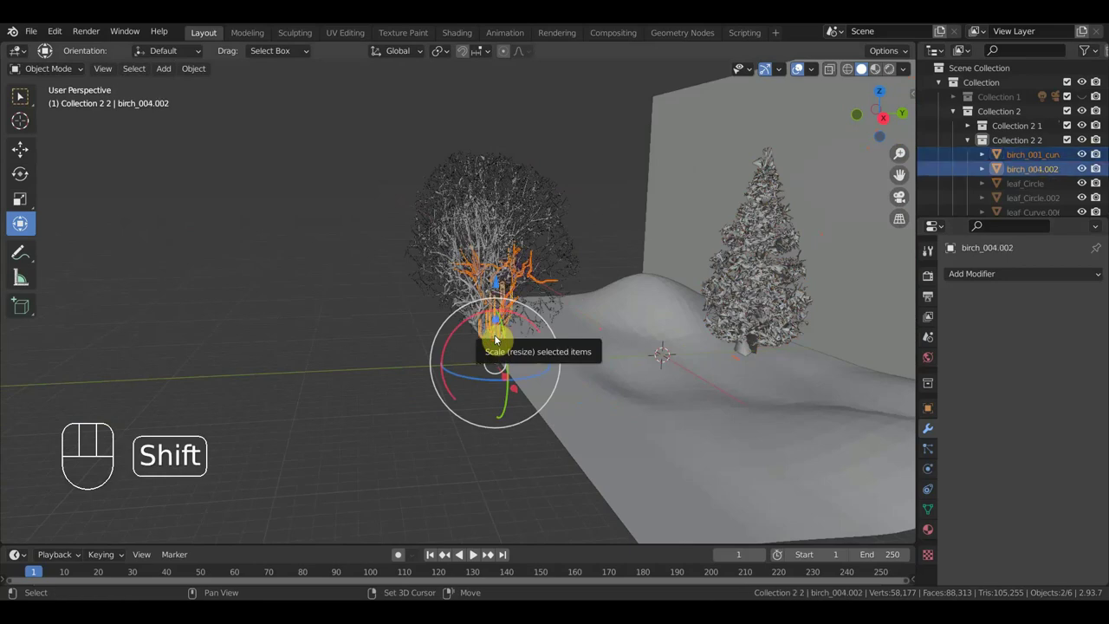
Step: Join the selected birch parts into one object with Ctrl+J and move it beside the pine
key("ctrl+j")
left_click_drag(557, 356, 755, 239)
key("KP_1")
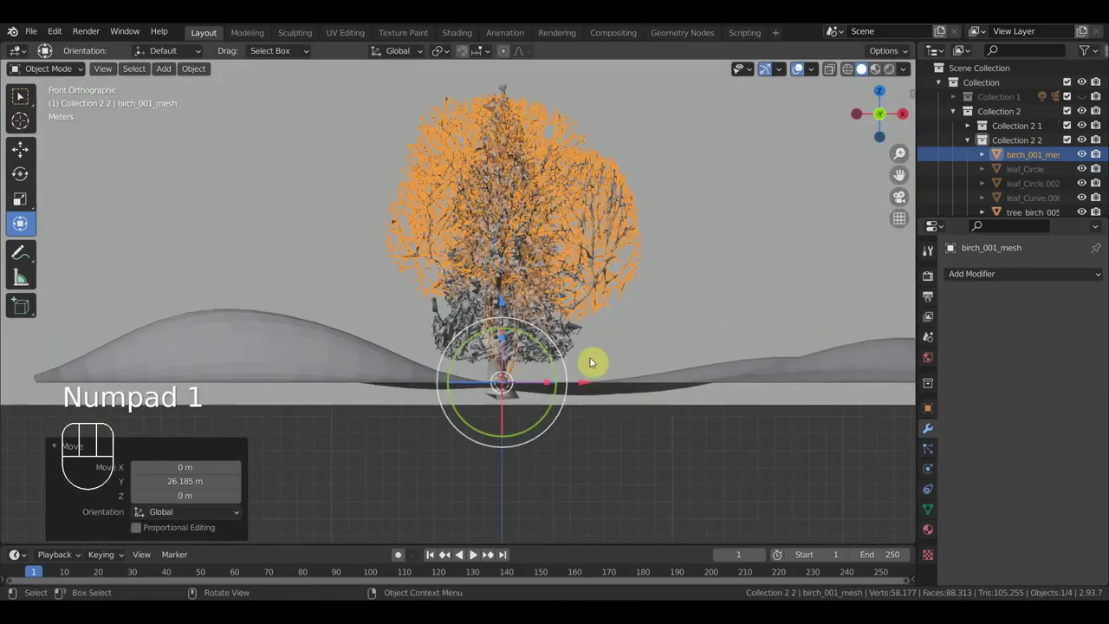
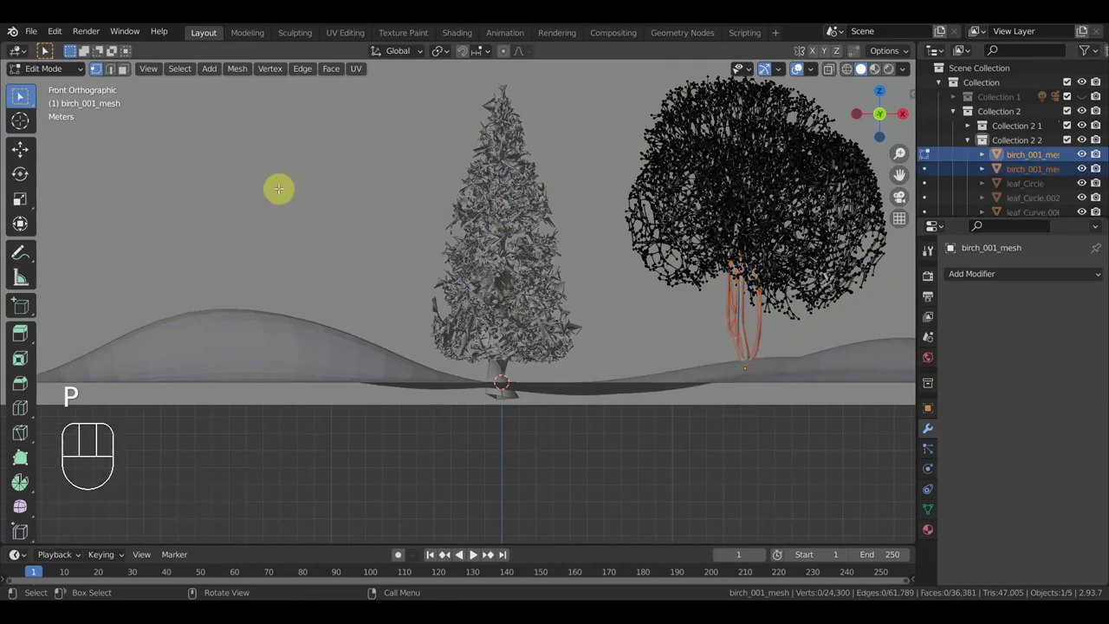
Step: Scale the separated trunk birch_001_mesh.001, trim its stray vertices, and place it beneath the crown
left_click_drag(54, 68, 70, 95)
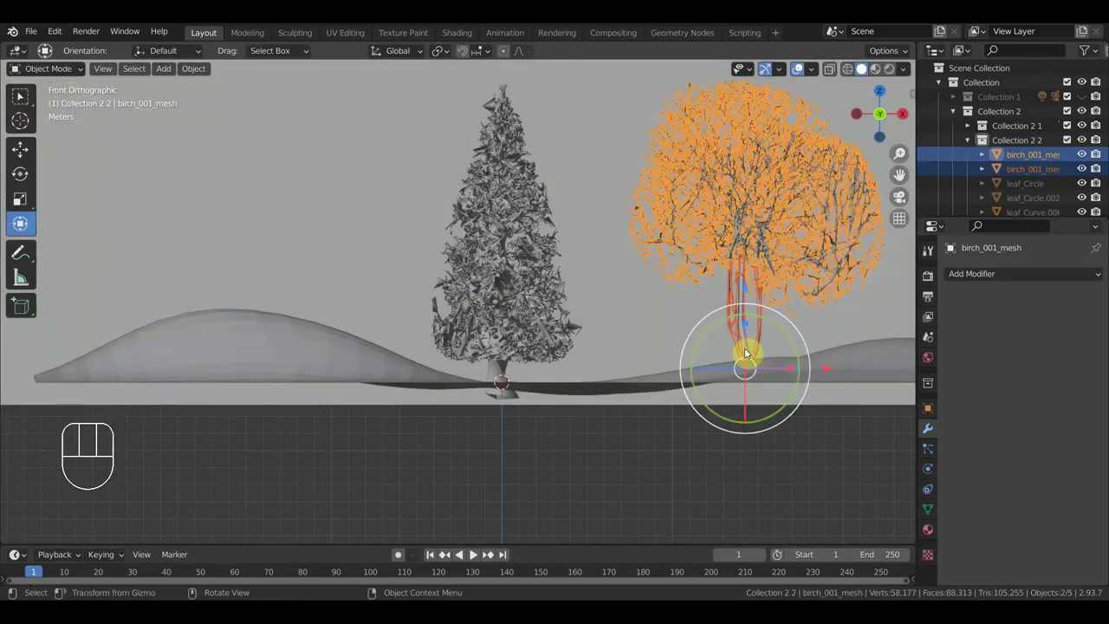
left_click(748, 342)
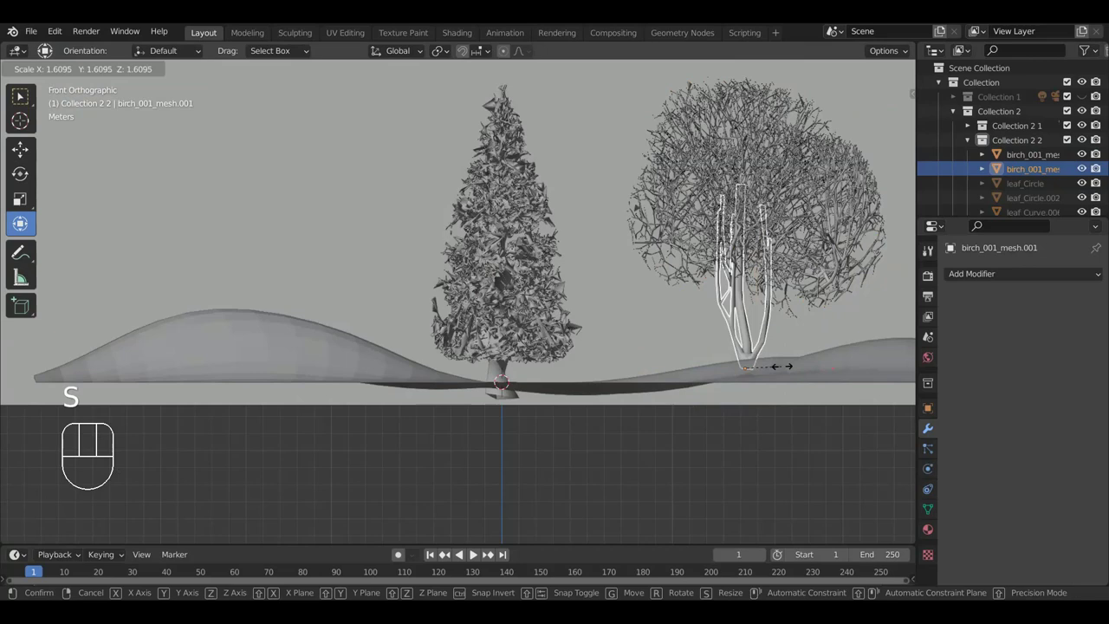
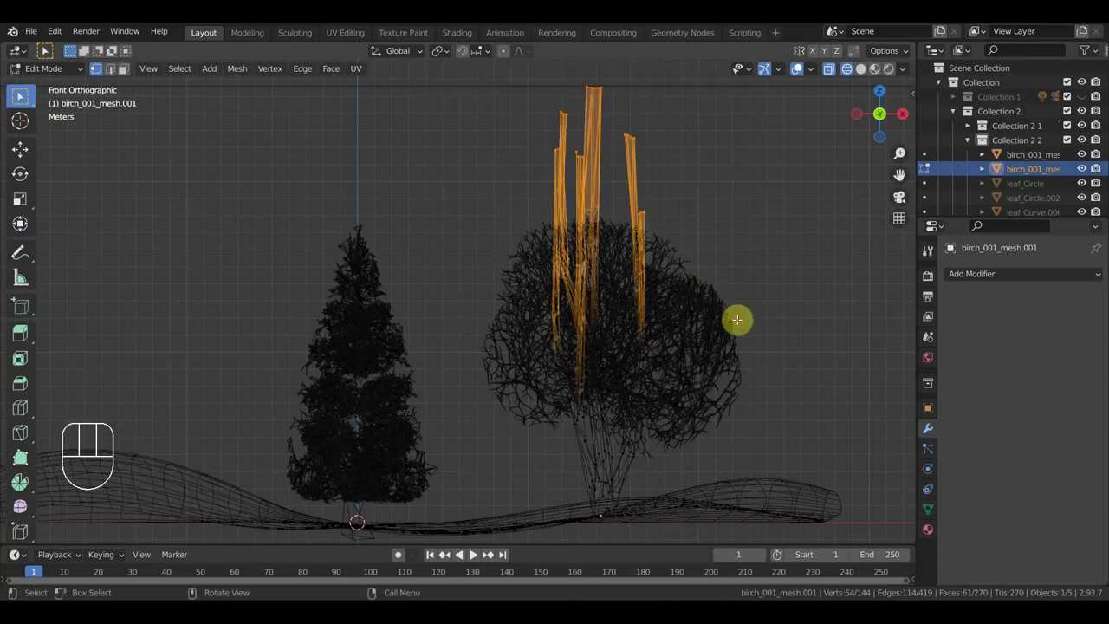
key("Delete")
key("a")
key("f")
left_click_drag(55, 70, 59, 89)
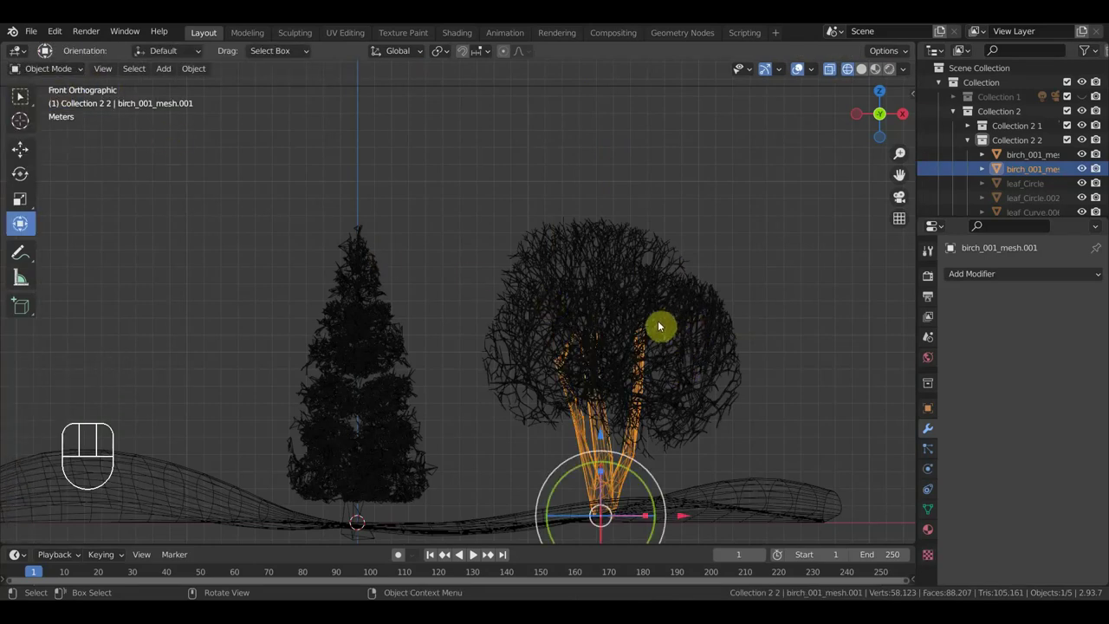
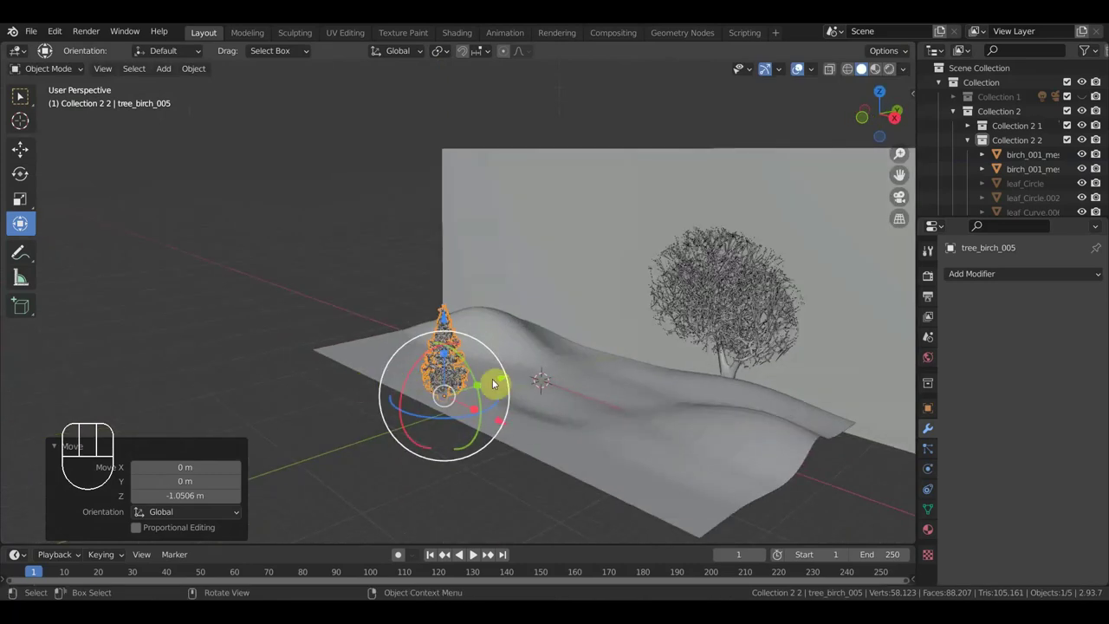
Step: Select the conifer tree_birch_005 and switch to material preview shading
left_click_drag(500, 380, 802, 65)
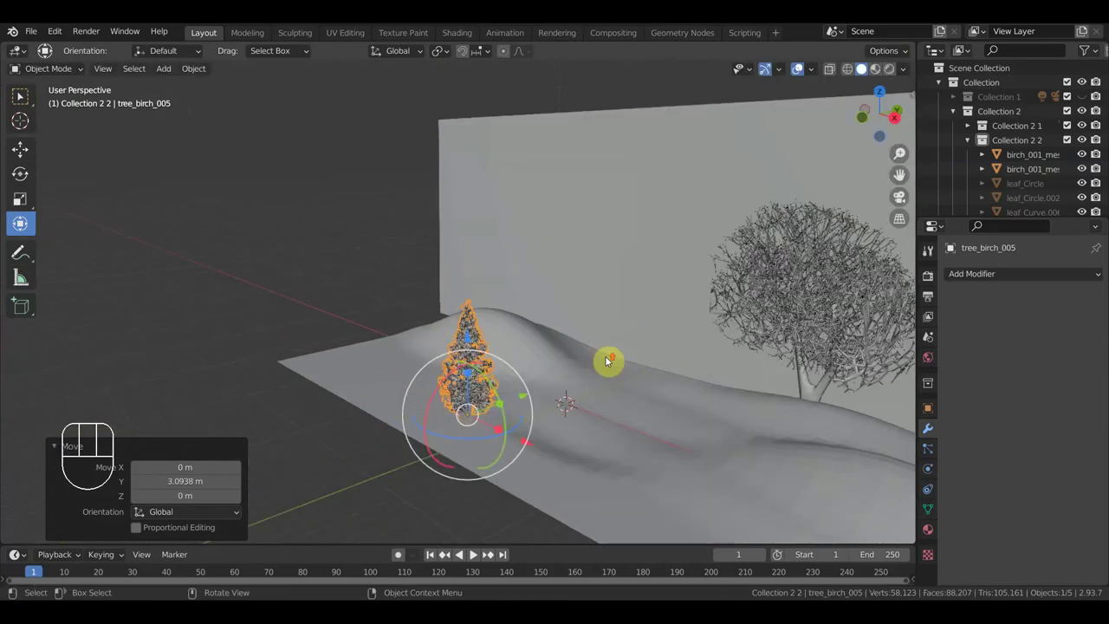
left_click_drag(679, 352, 723, 335)
left_click(666, 292)
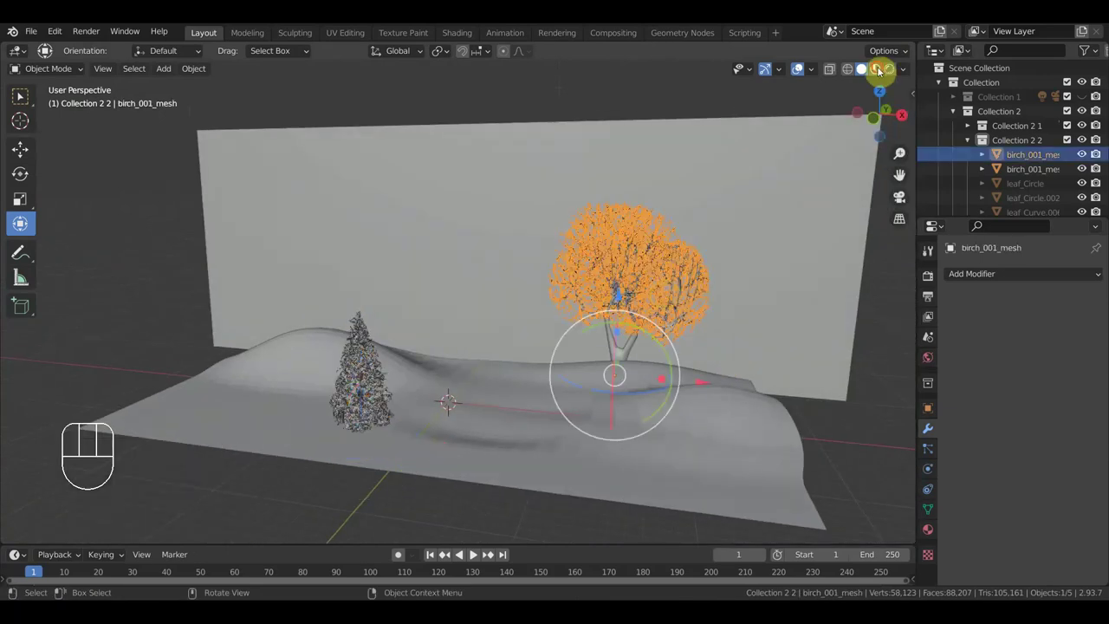
left_click(802, 65)
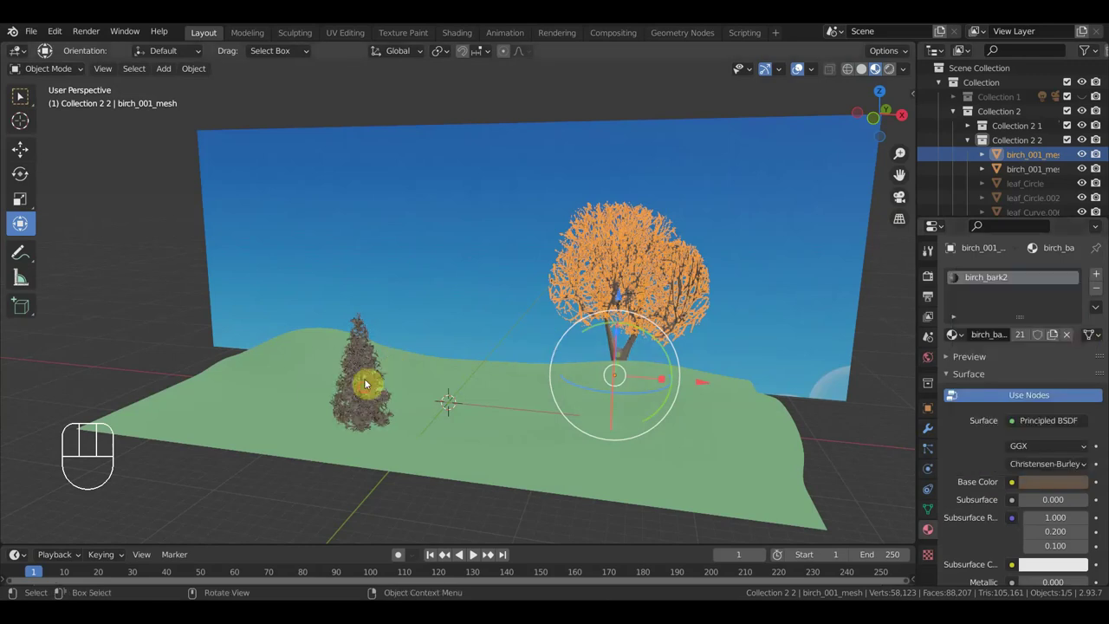
middle_click(802, 64)
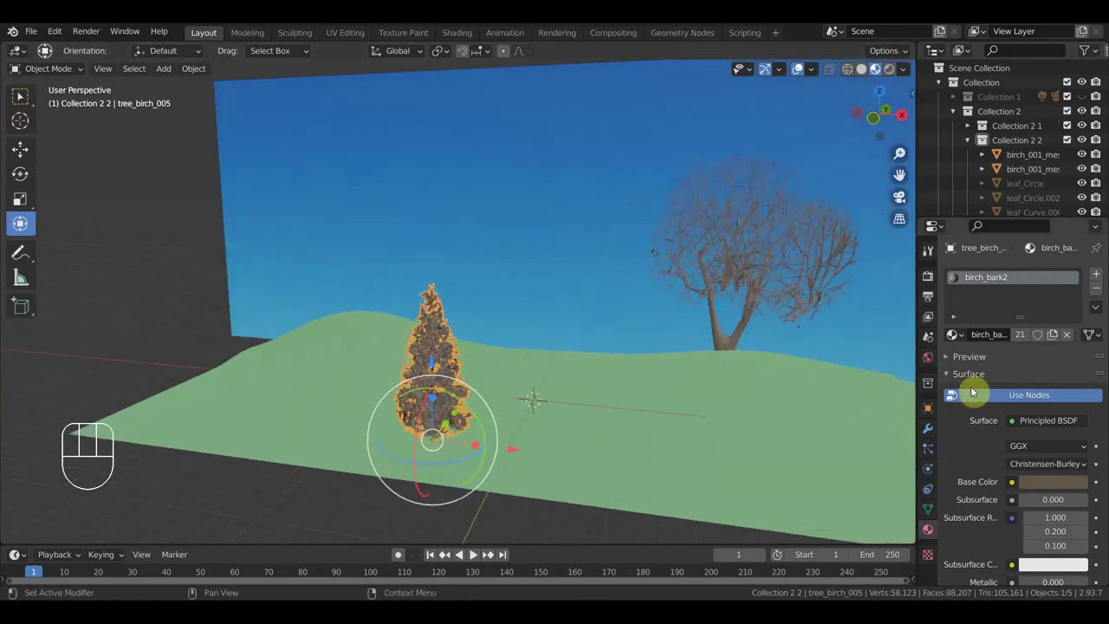
Step: Unlink birch_bark2 from the conifer and give it a new material with a dark green Base Color
left_click(802, 65)
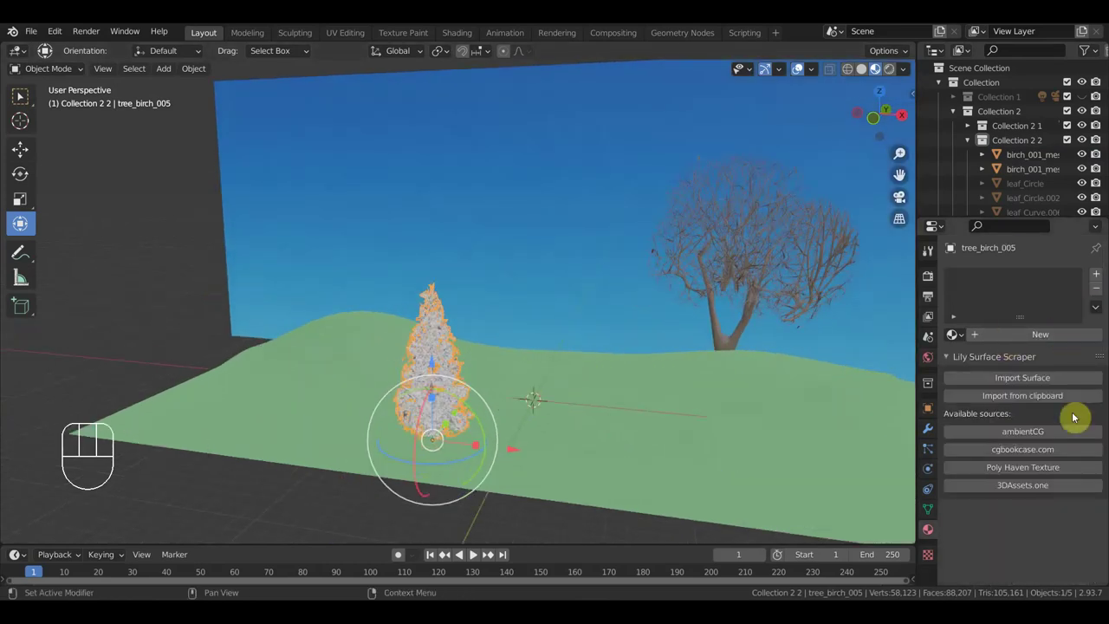
left_click(802, 65)
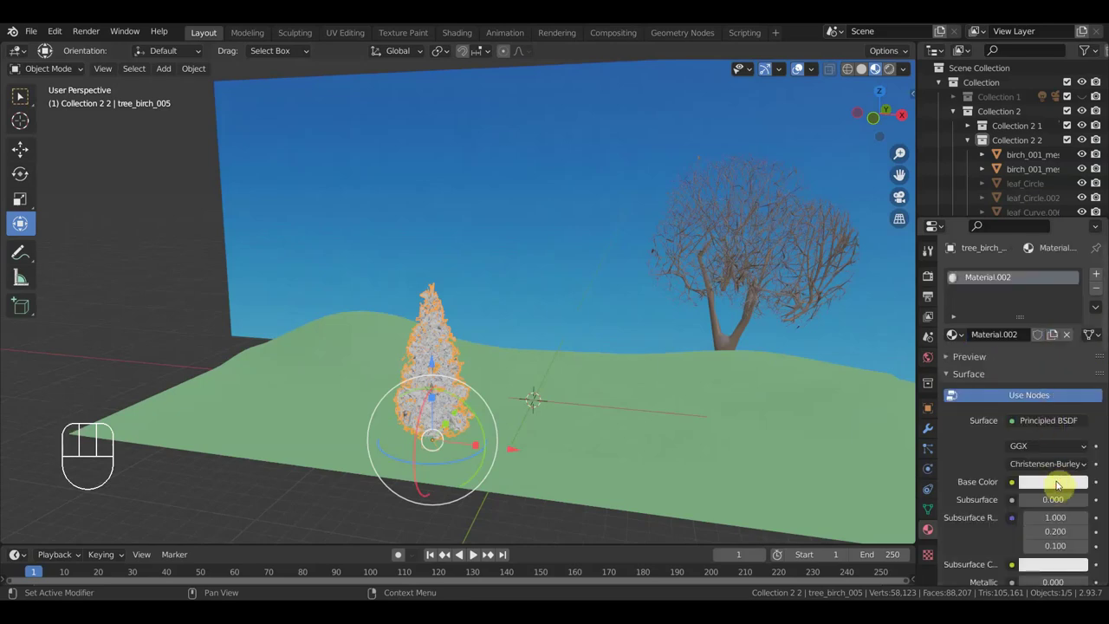
left_click(802, 65)
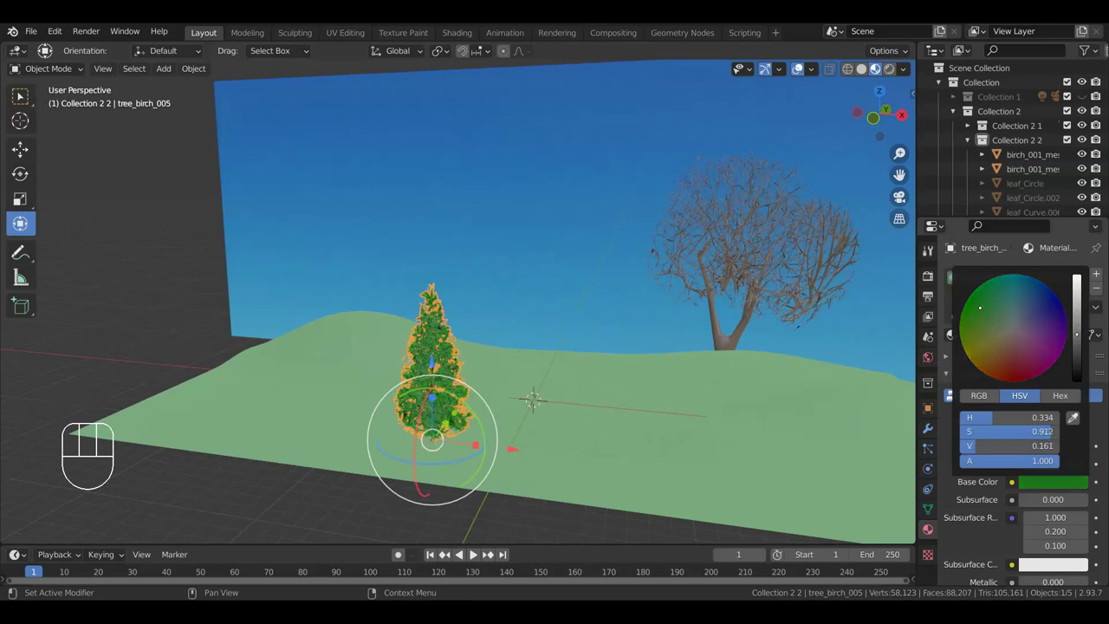
middle_click(802, 65)
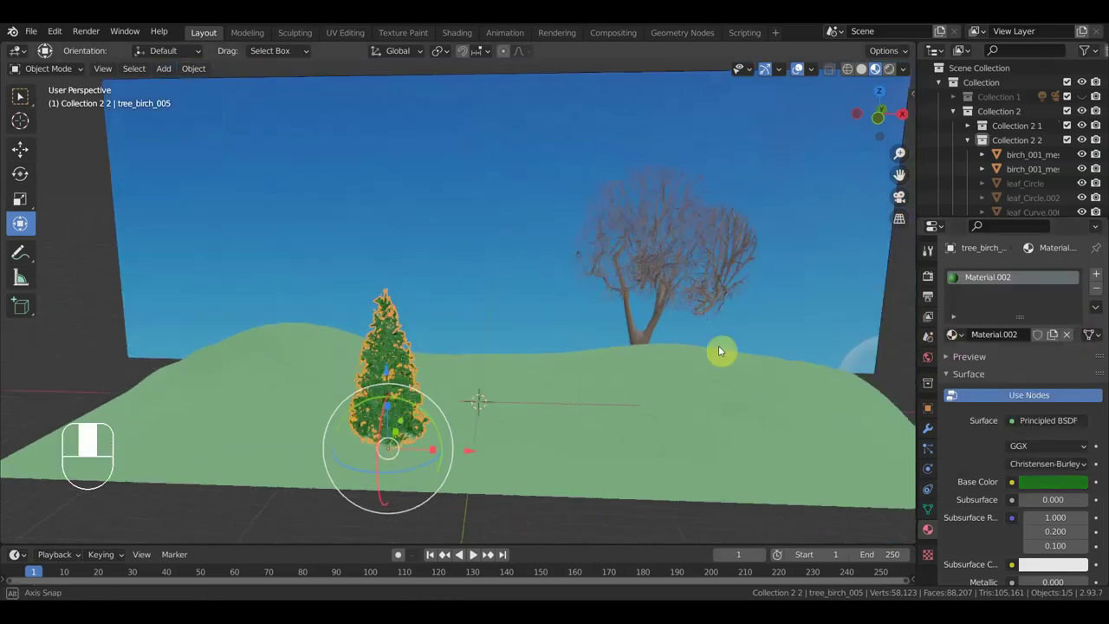
Step: Enable Collection 1, select the Camera, look through it and start walk navigation
key("KP_1")
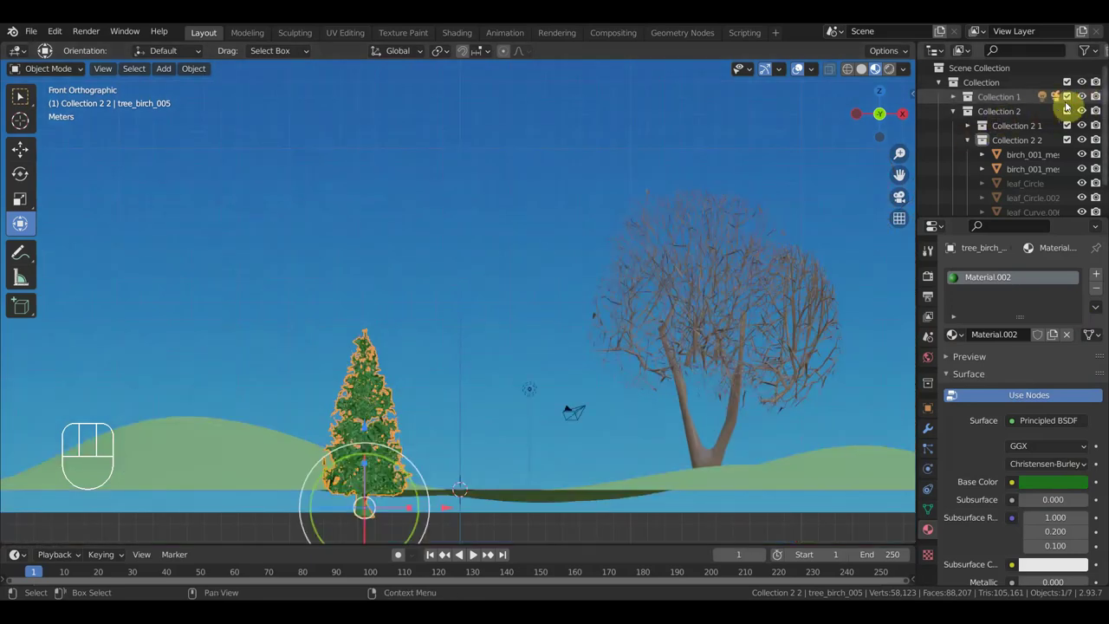
left_click(951, 101)
left_click(802, 65)
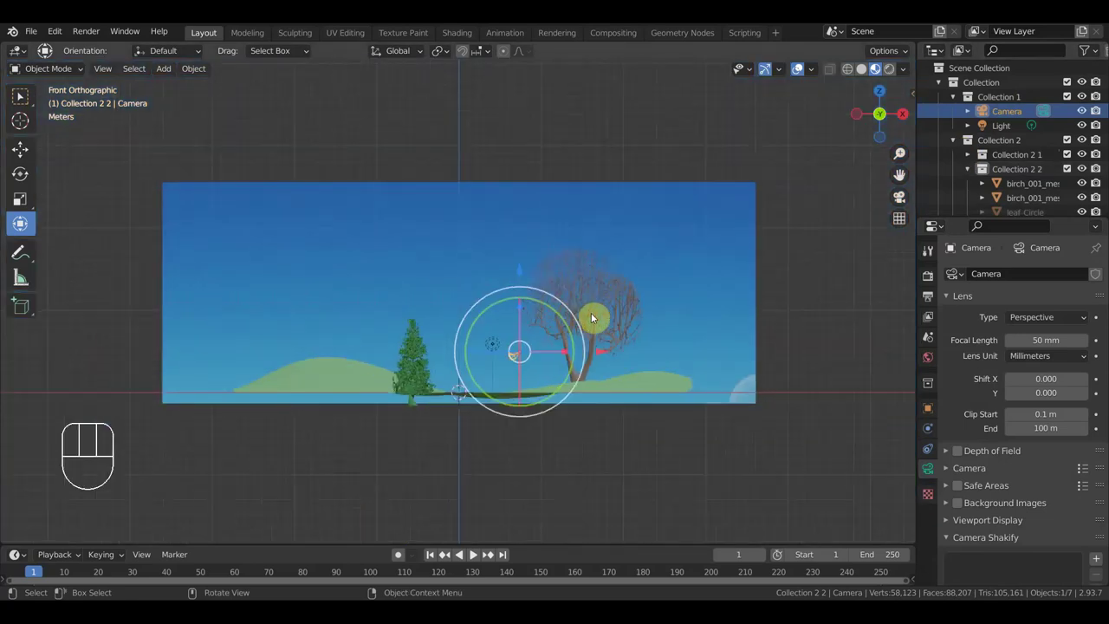
key("KP_0")
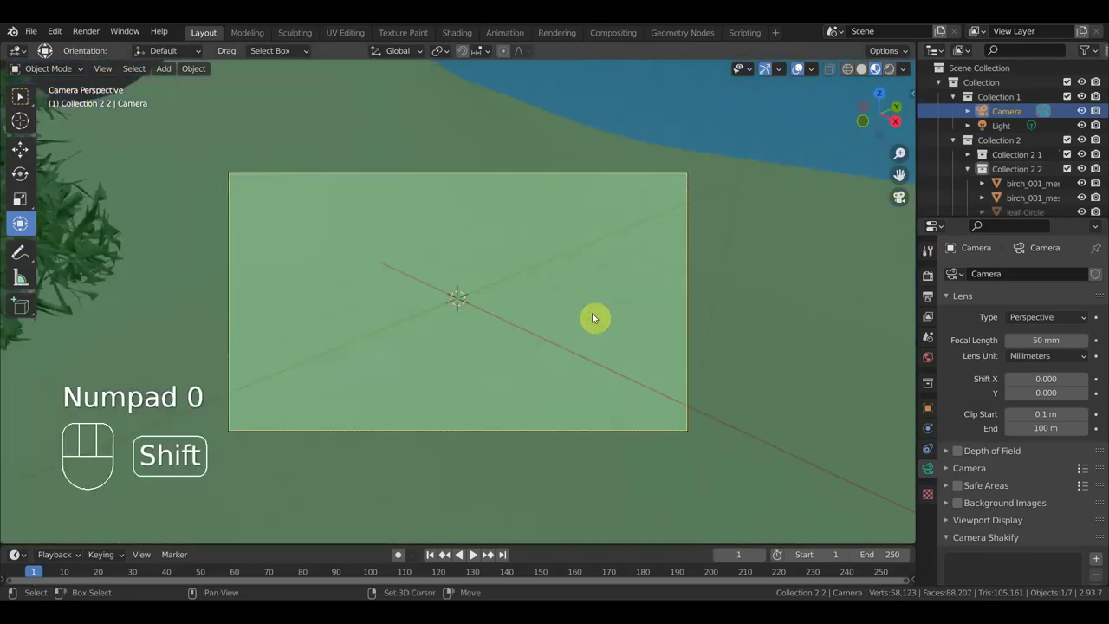
key("shift+f")
Step: Steer the camera with the arrow keys to frame the grassy hills, birch and sky
key("Down")
key("Left")
key("Left")
key("Left")
key("Right")
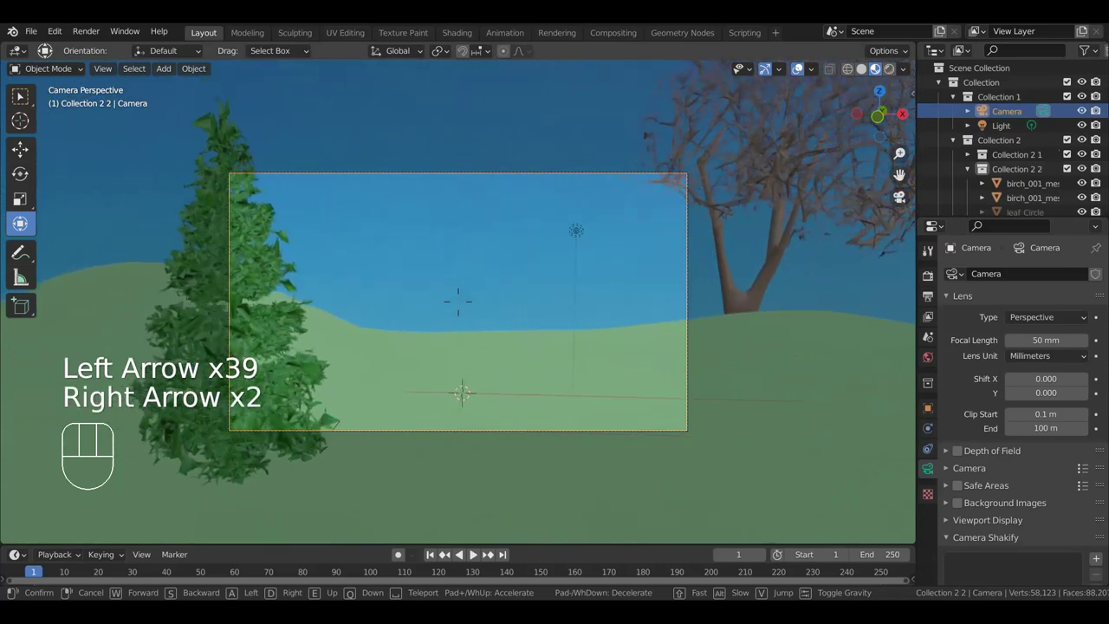
key("Left")
key("Left")
key("Left")
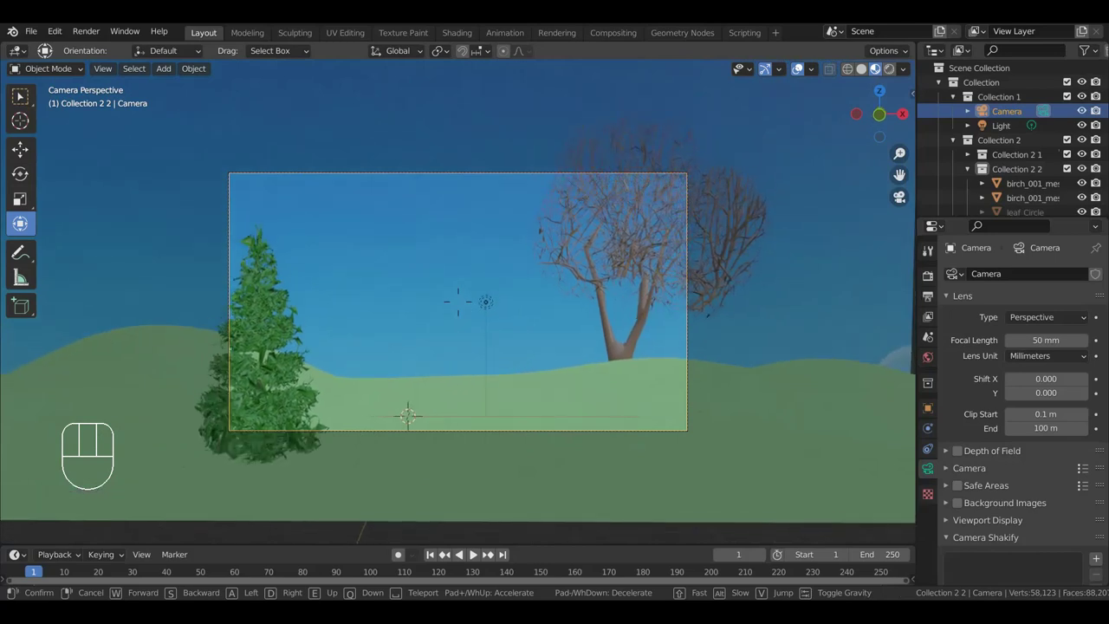
key("Up")
key("Up")
key("Up")
key("Down")
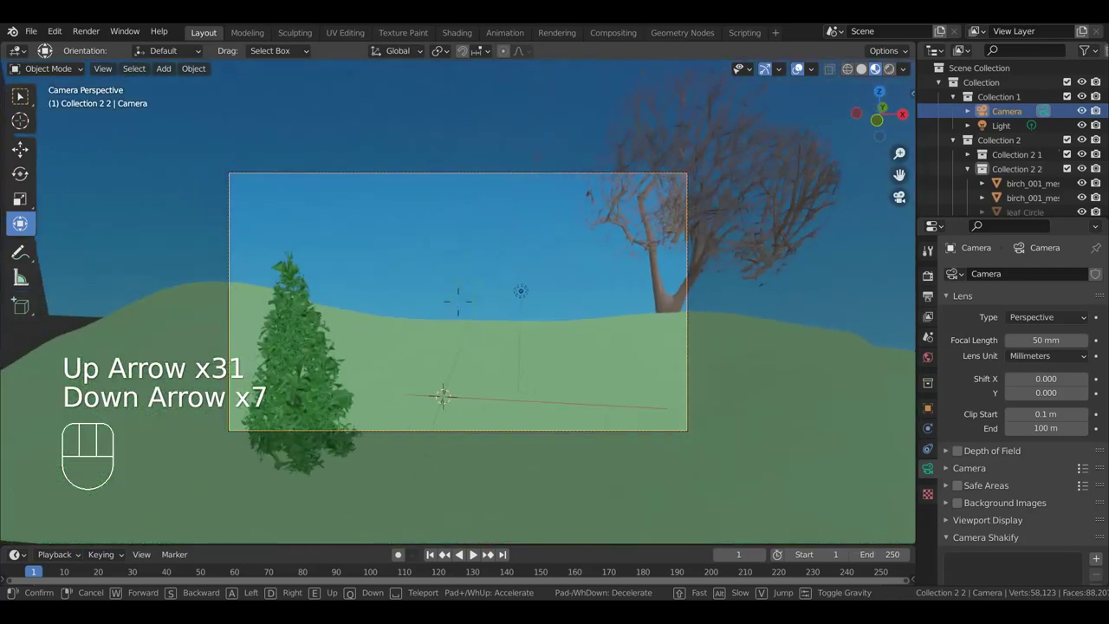
key("Right")
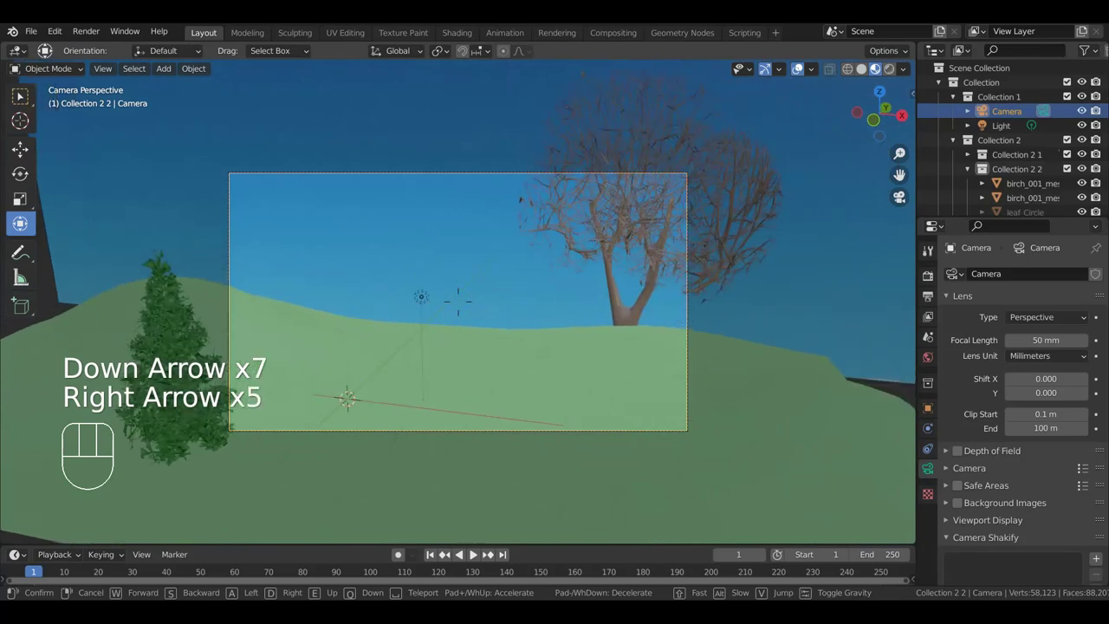
key("Left")
key("Left")
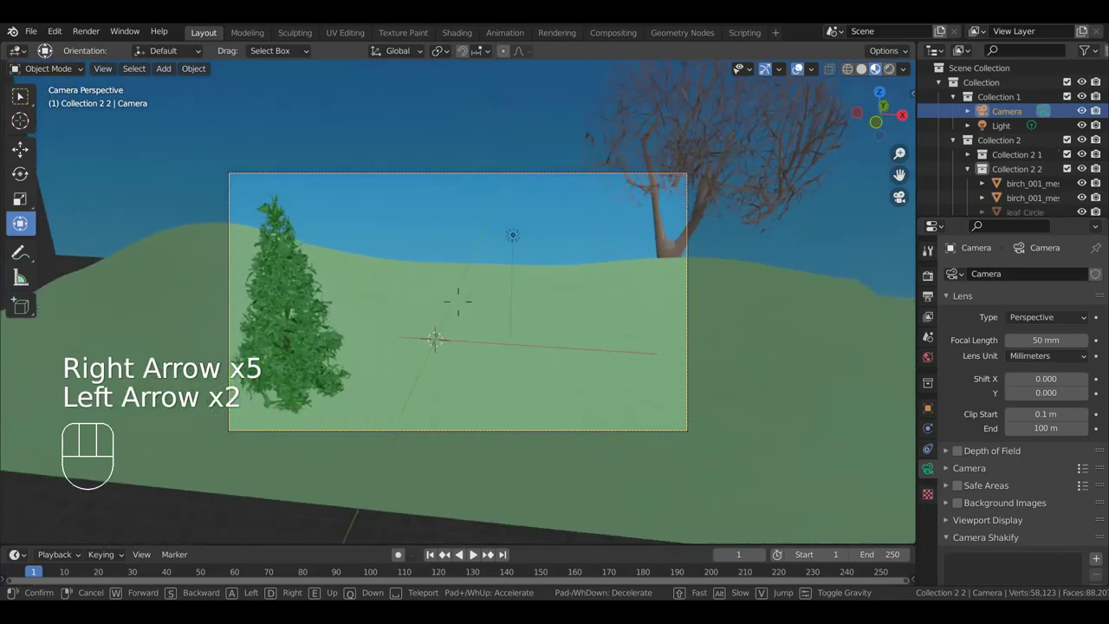
key("Up")
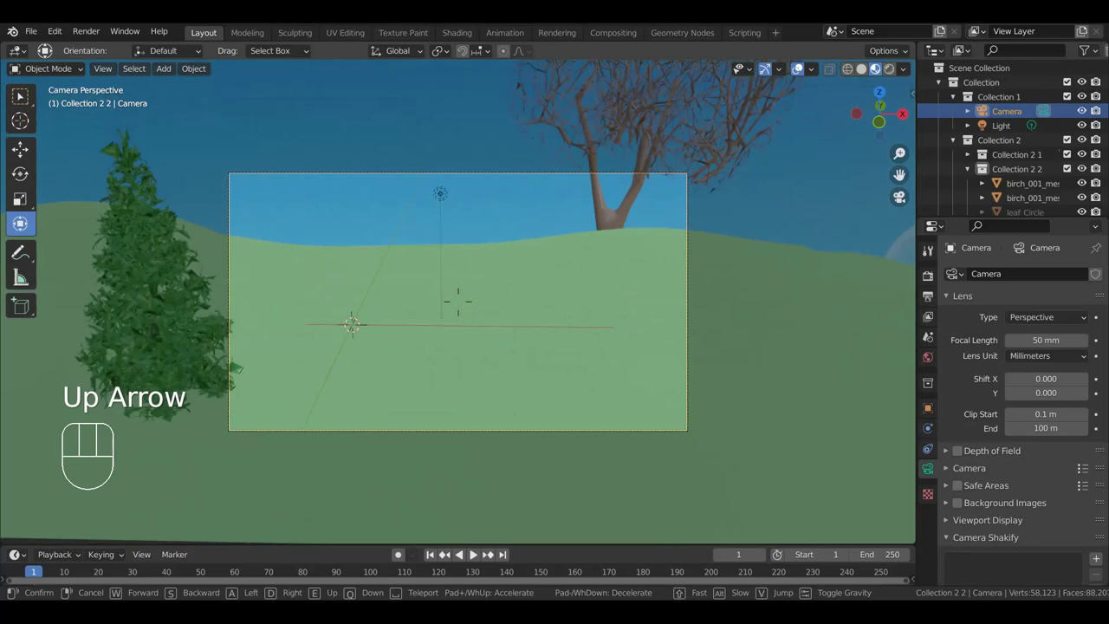
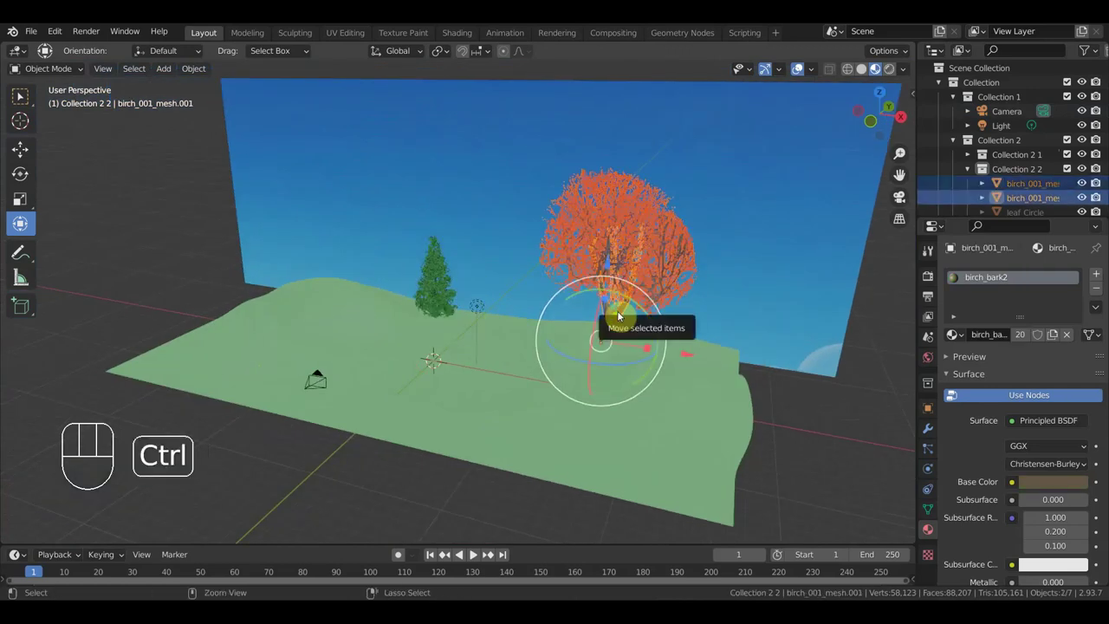
Step: Rejoin the trunk into birch_001_mesh and inspect its base from the right view
key("ctrl+j")
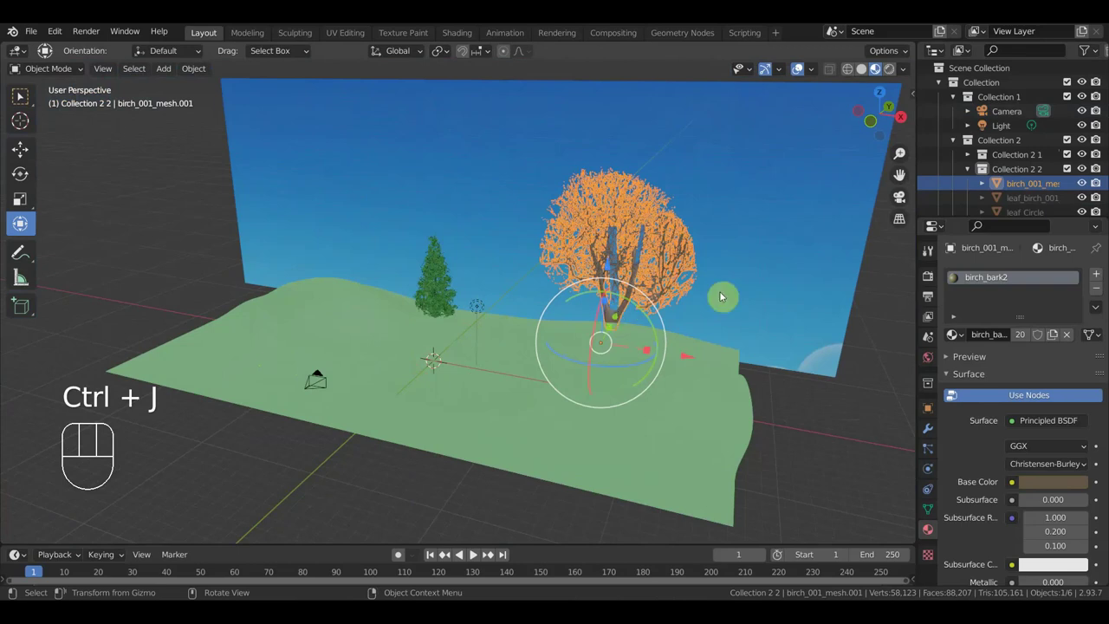
key("KP_3")
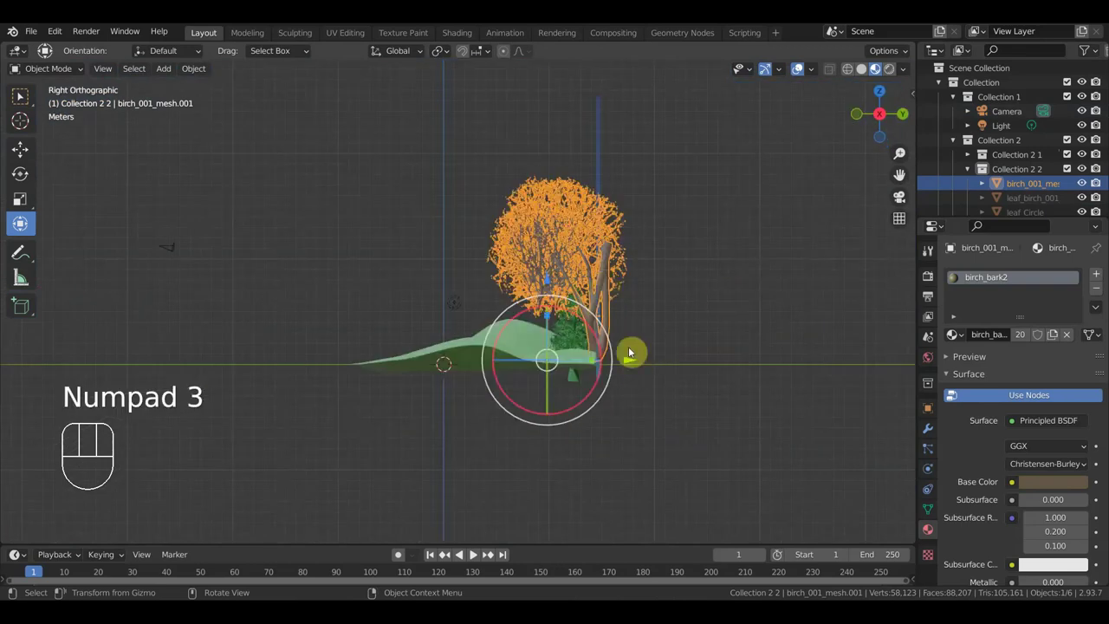
left_click_drag(635, 360, 507, 350)
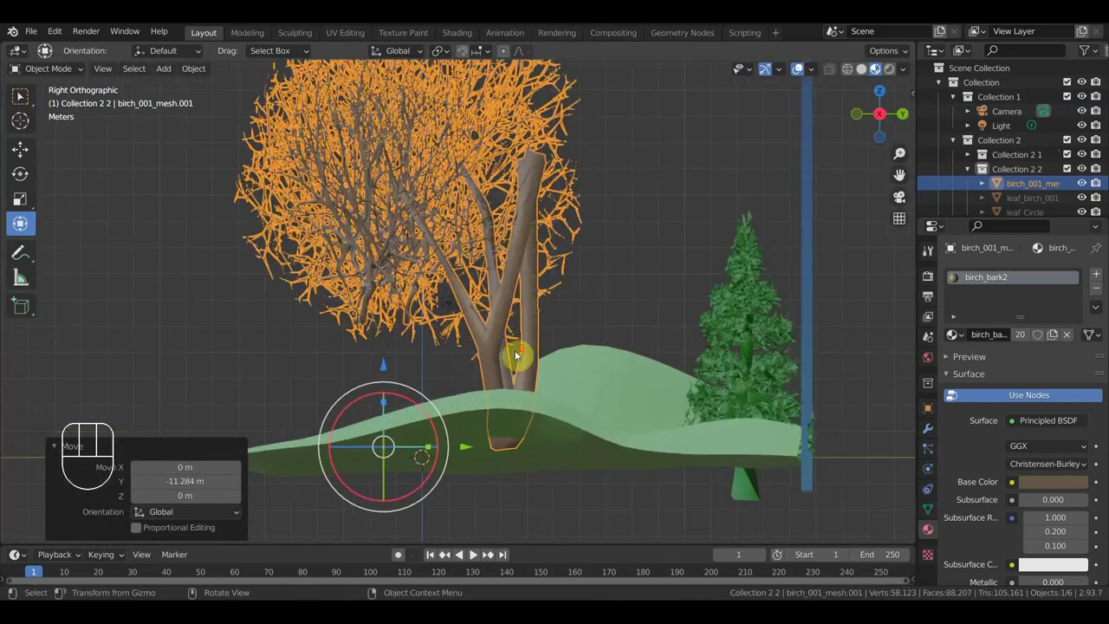
left_click(509, 311)
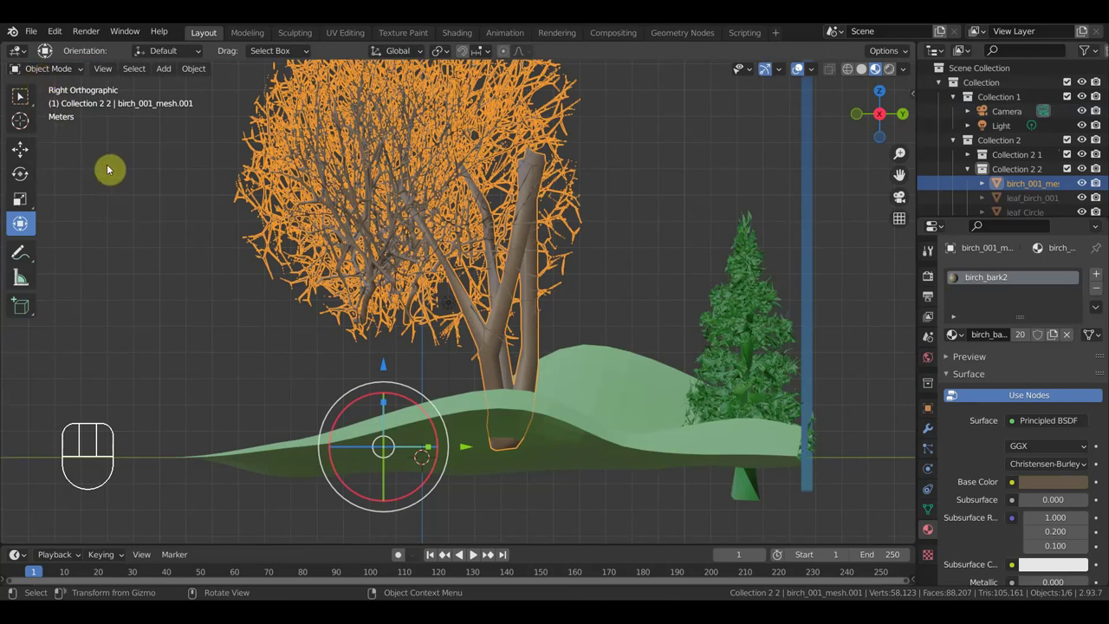
Step: Undo the last few edits and select the birch tree ready to move it across the hillside
key("ctrl+z")
key("ctrl+z")
key("ctrl+z")
key("ctrl+z")
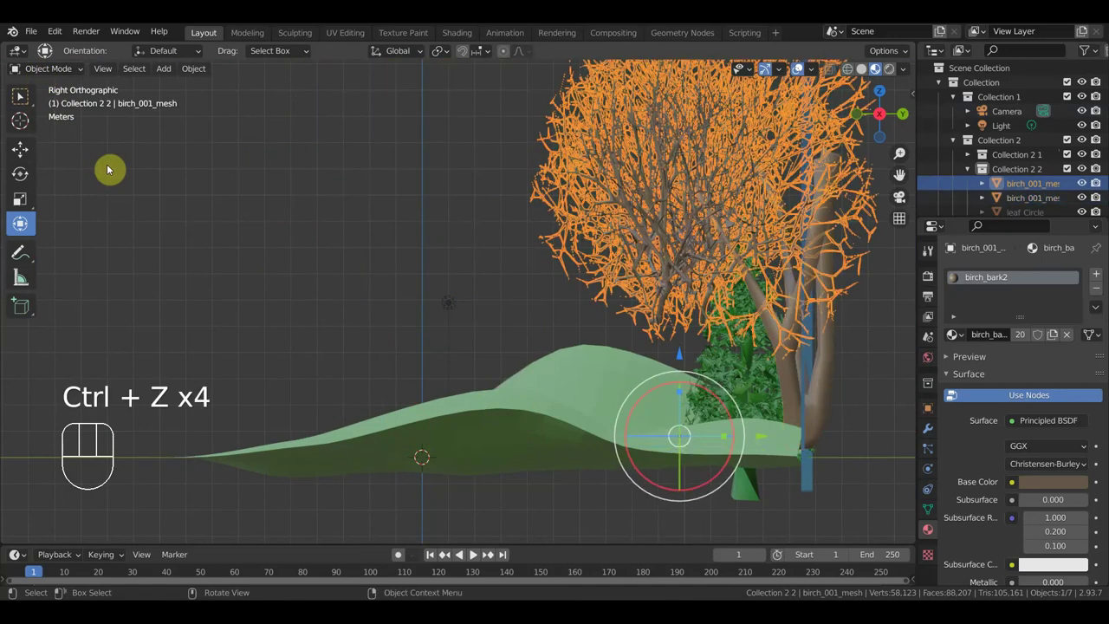
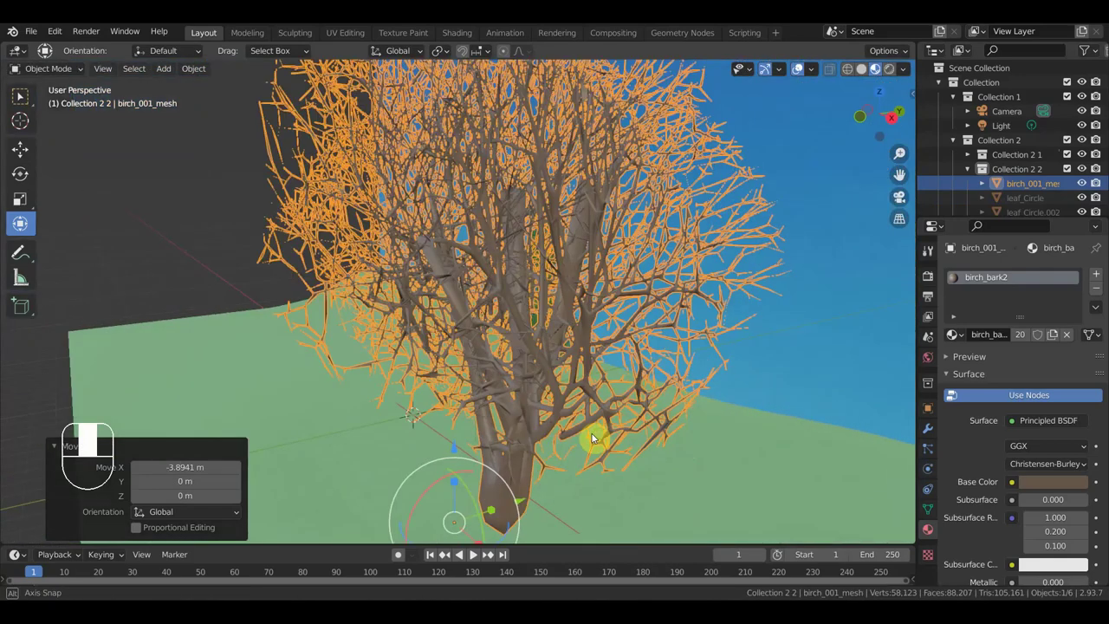
left_click(524, 418)
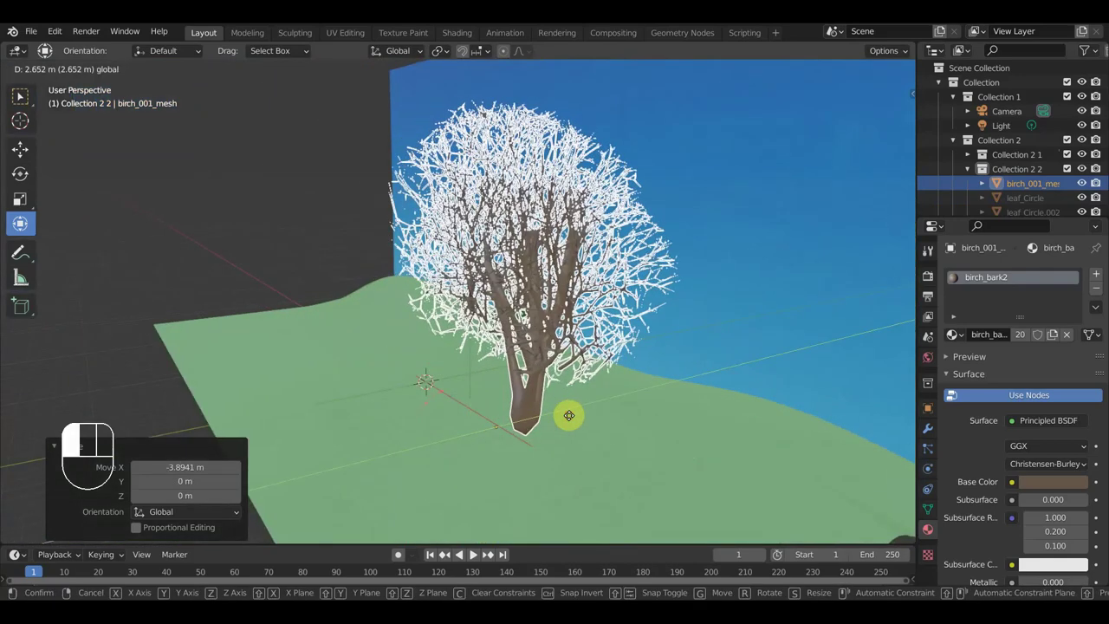
Step: Check the birch's new placement through the camera view
key("KP_0")
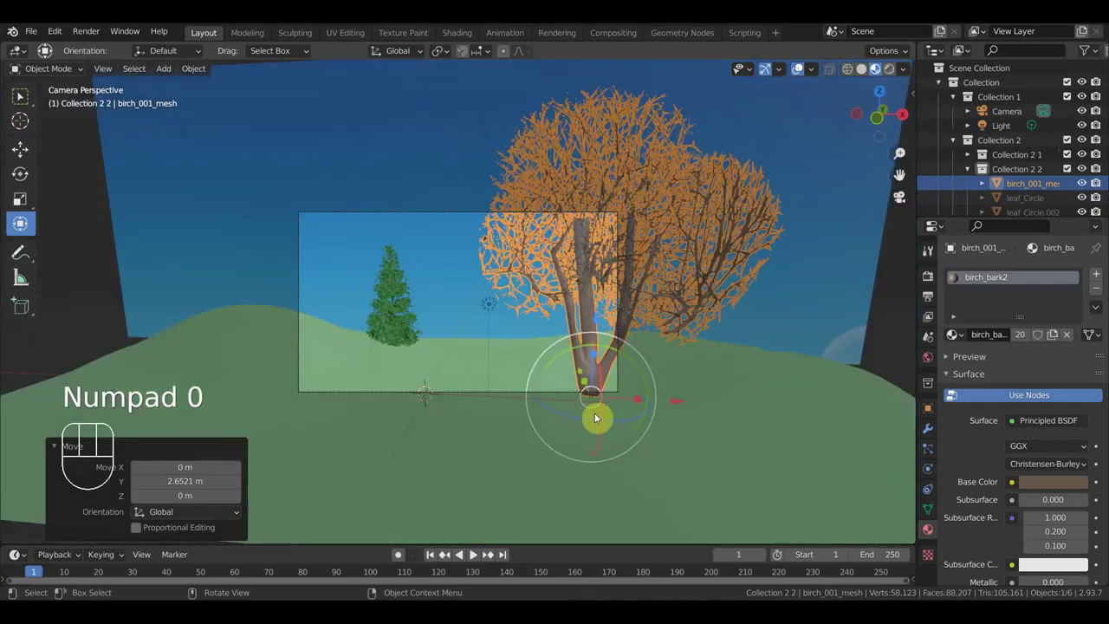
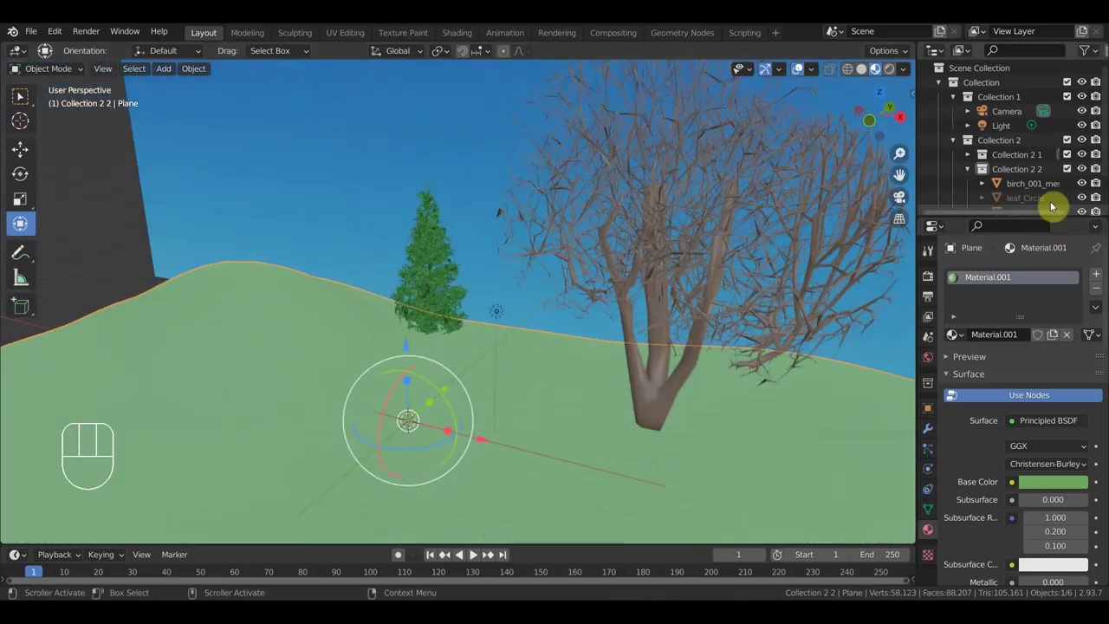
Step: Clear the selection and Ctrl-select birch_002_leaf and birch_003_leaf in the outliner
left_click(1023, 202)
key("Delete")
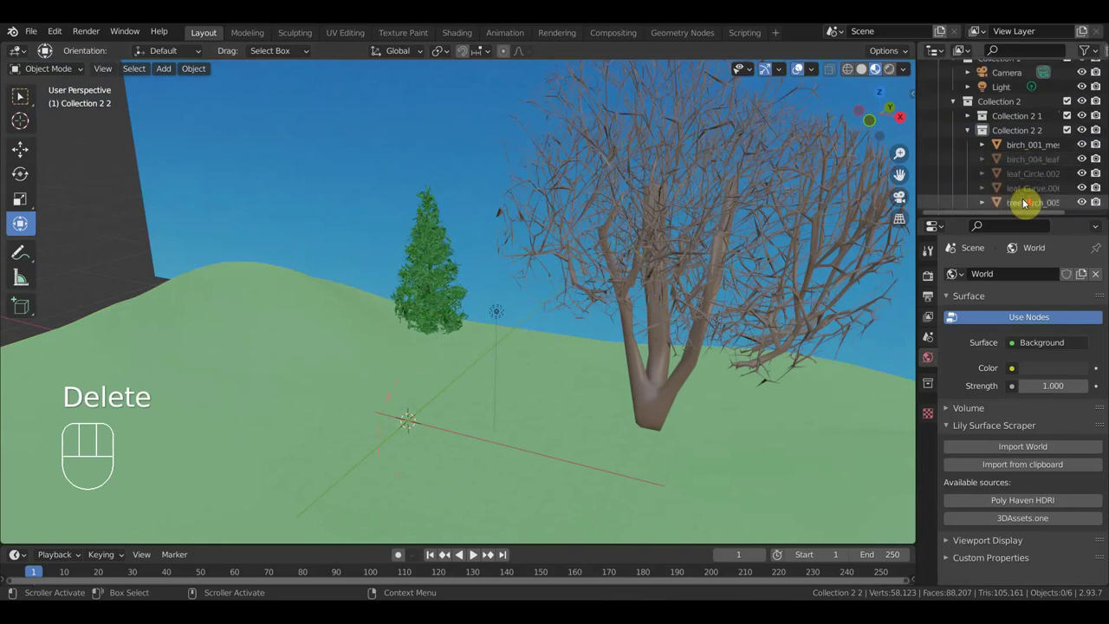
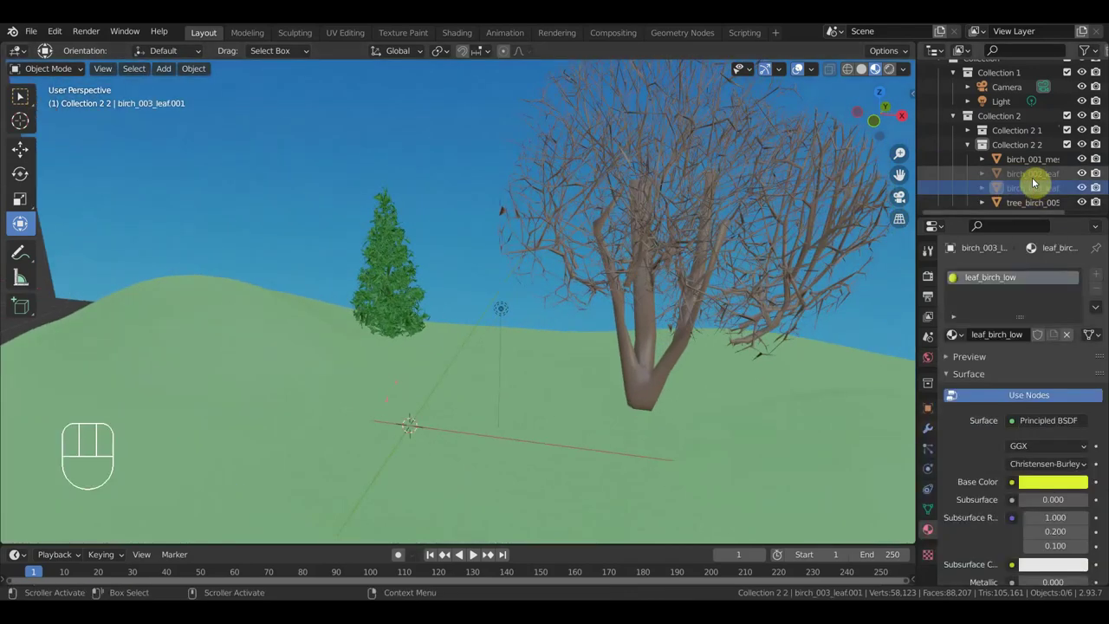
left_click(1038, 176)
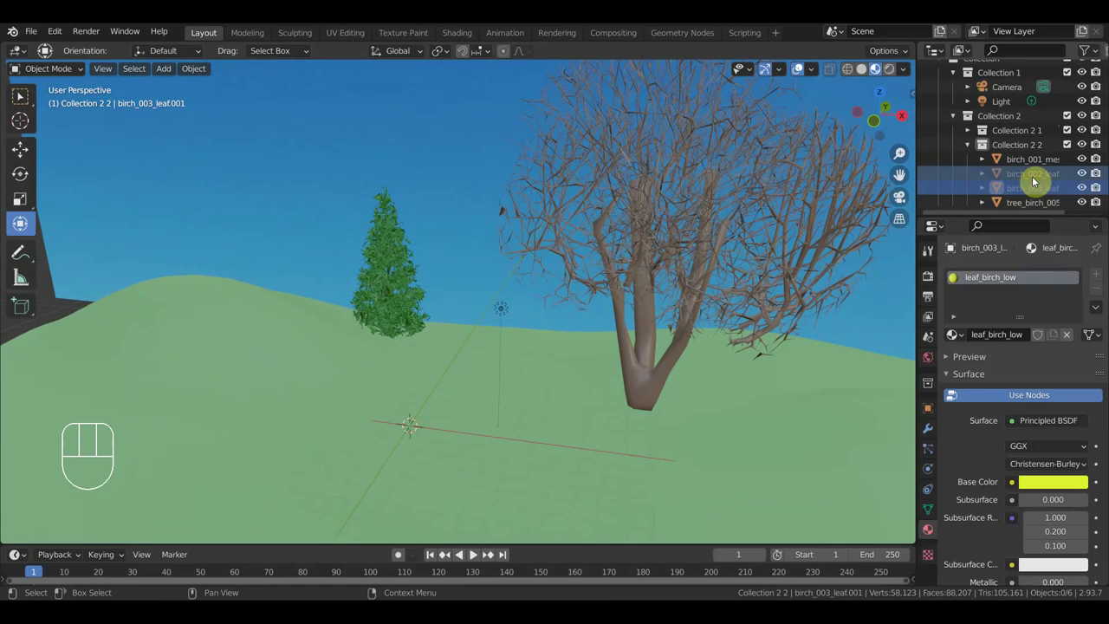
Step: Delete the leaf objects, select birch_001_mesh and undo a stray change before sculpting the trunk
key("Delete")
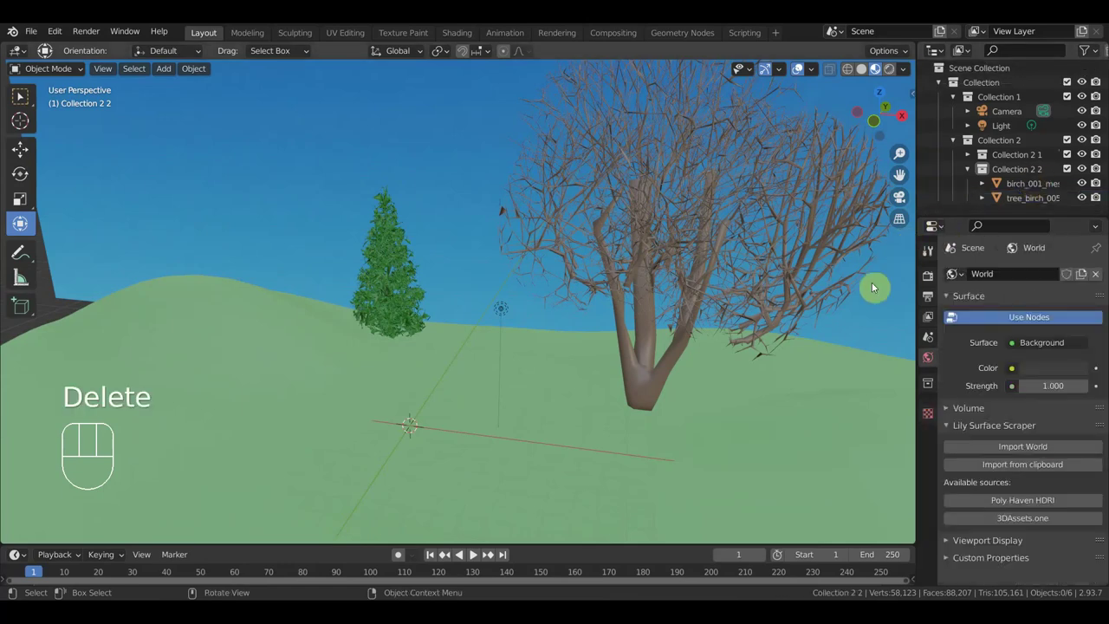
left_click(763, 330)
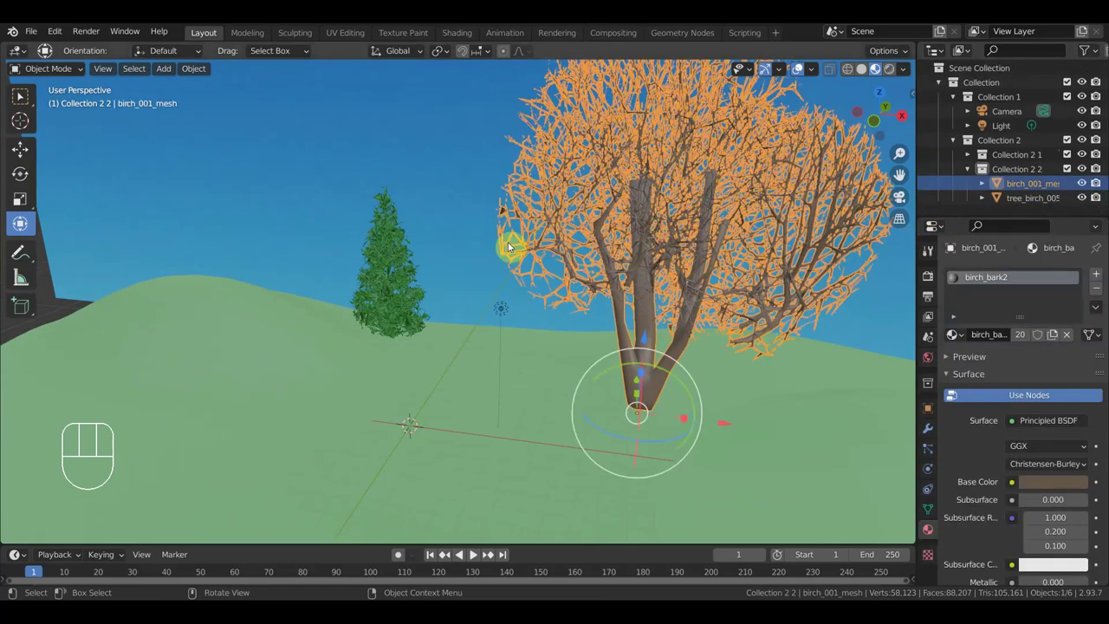
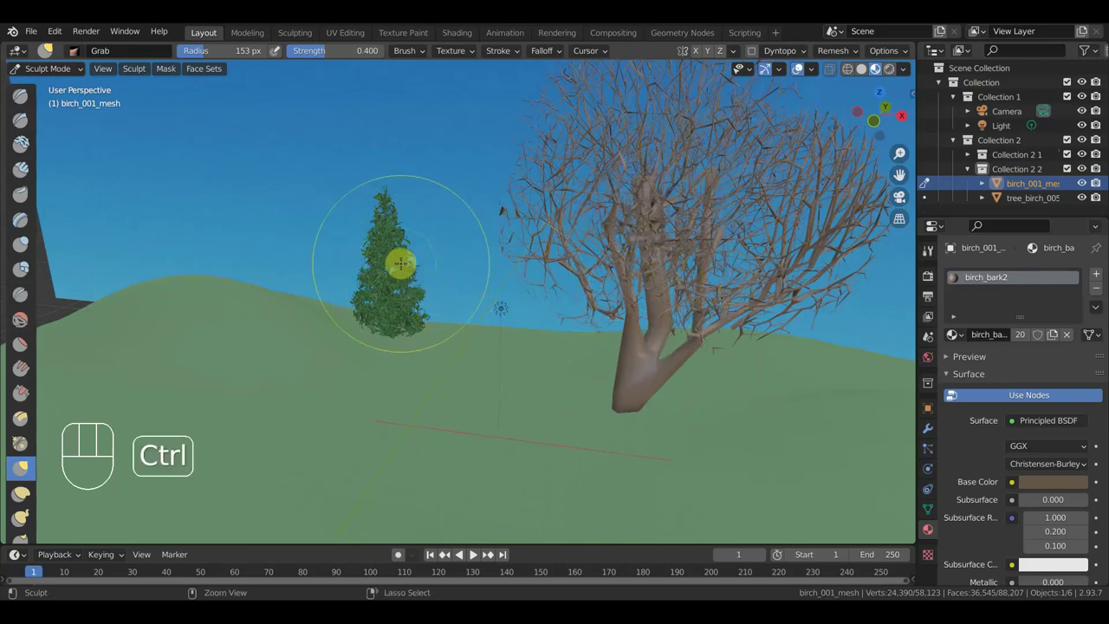
key("ctrl+z")
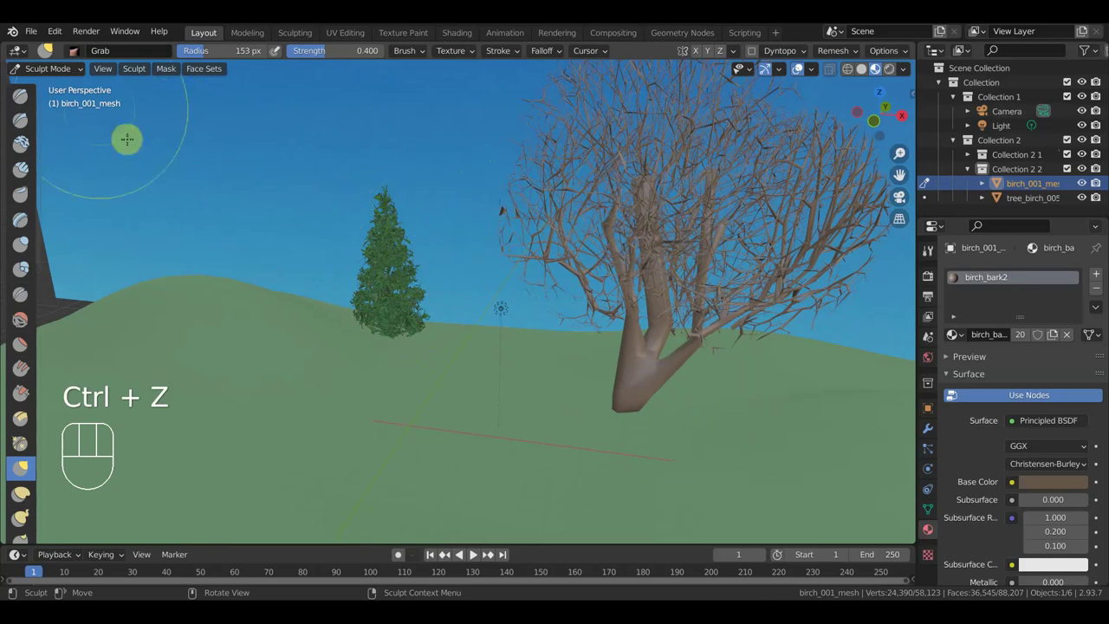
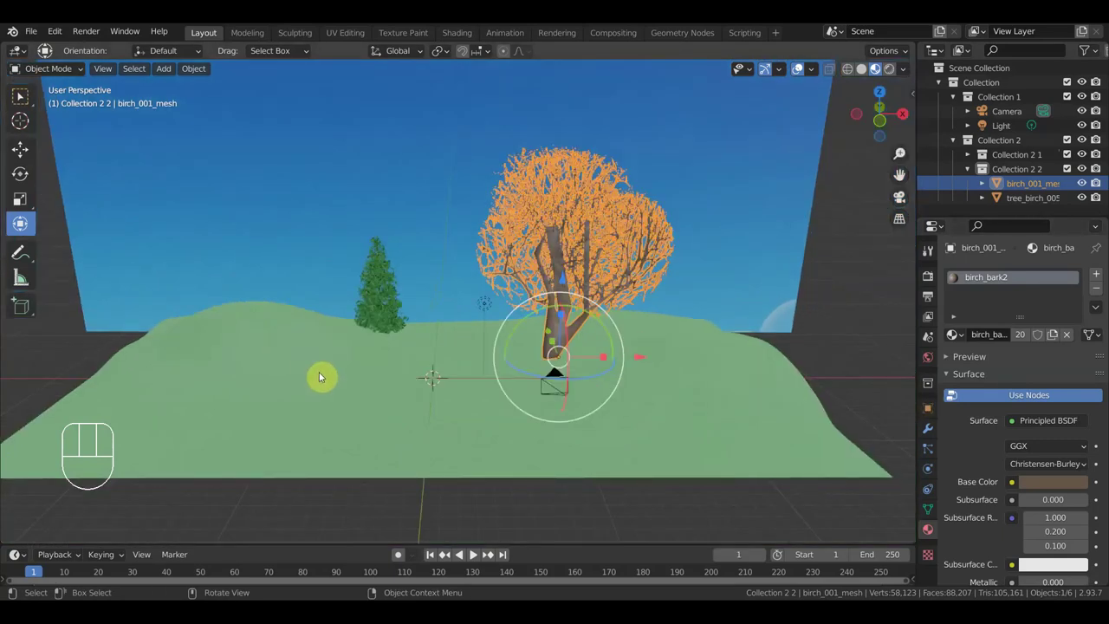
Step: Orbit to see the whole scene and pick цветы.fbx in the File > Import > FBX browser
left_click_drag(410, 353, 307, 362)
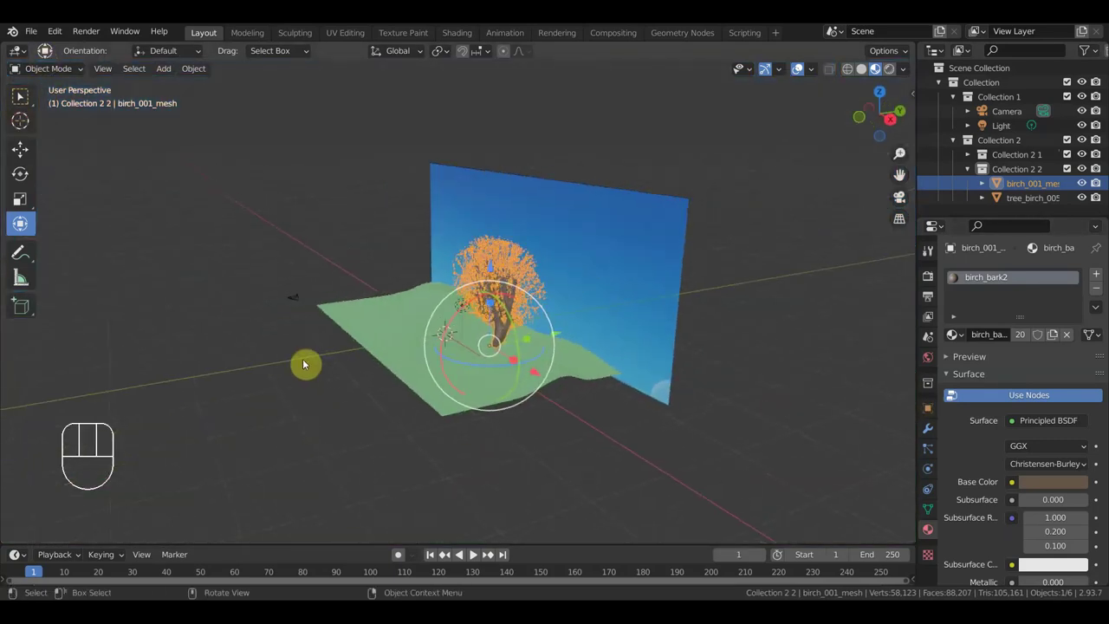
left_click_drag(37, 31, 245, 318)
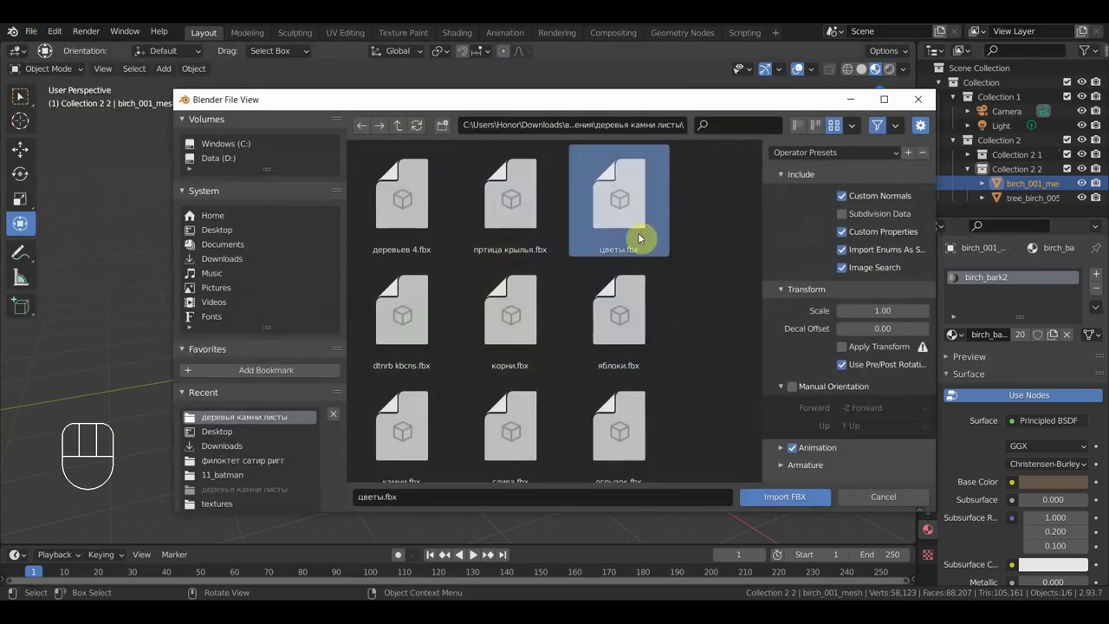
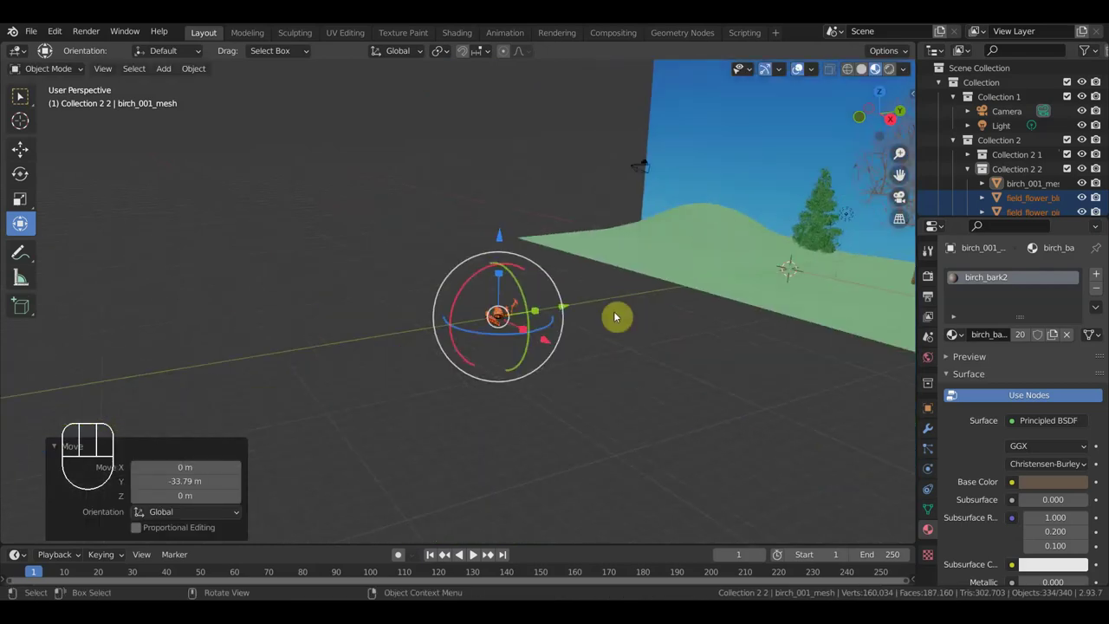
Step: Move the imported flowers along the ground and look around at them
scroll("up", 3)
left_click_drag(532, 342, 499, 348)
left_click(501, 338)
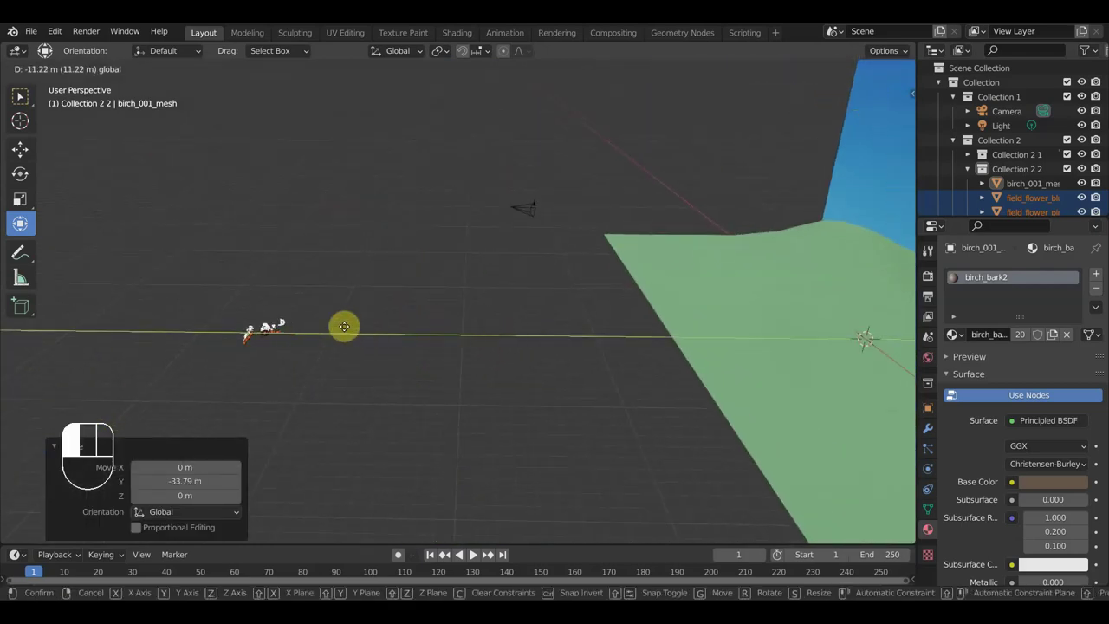
middle_click(394, 333)
scroll("down", 3)
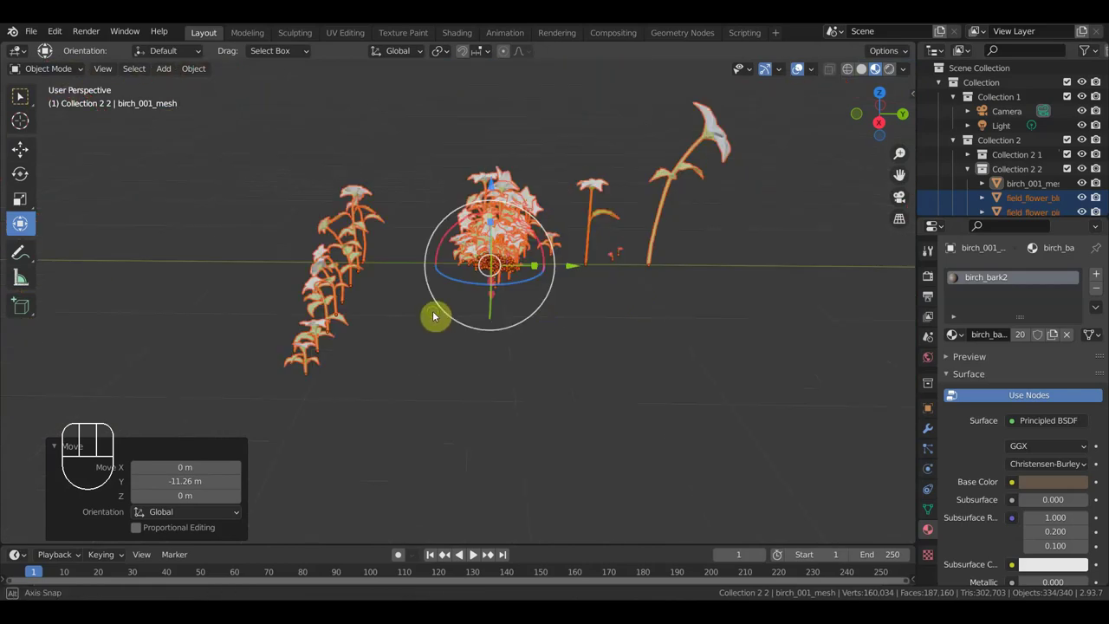
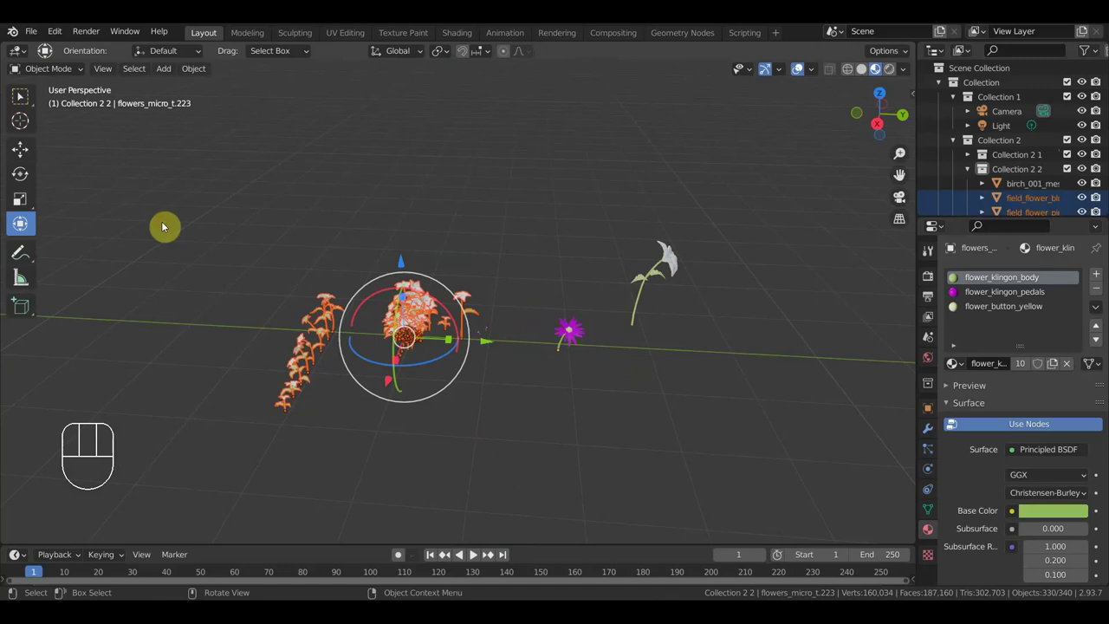
Step: Delete the flower clusters (330 then 2 objects), keeping flower_star and flowers_micro, and view from above
key("Delete")
left_click_drag(479, 323, 432, 295)
key("Delete")
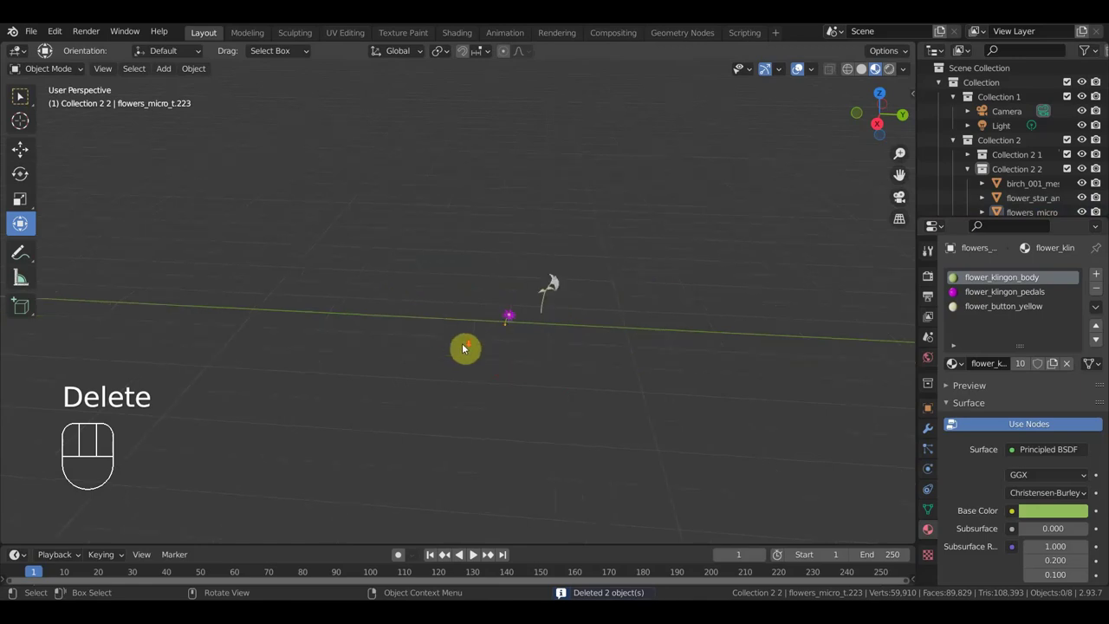
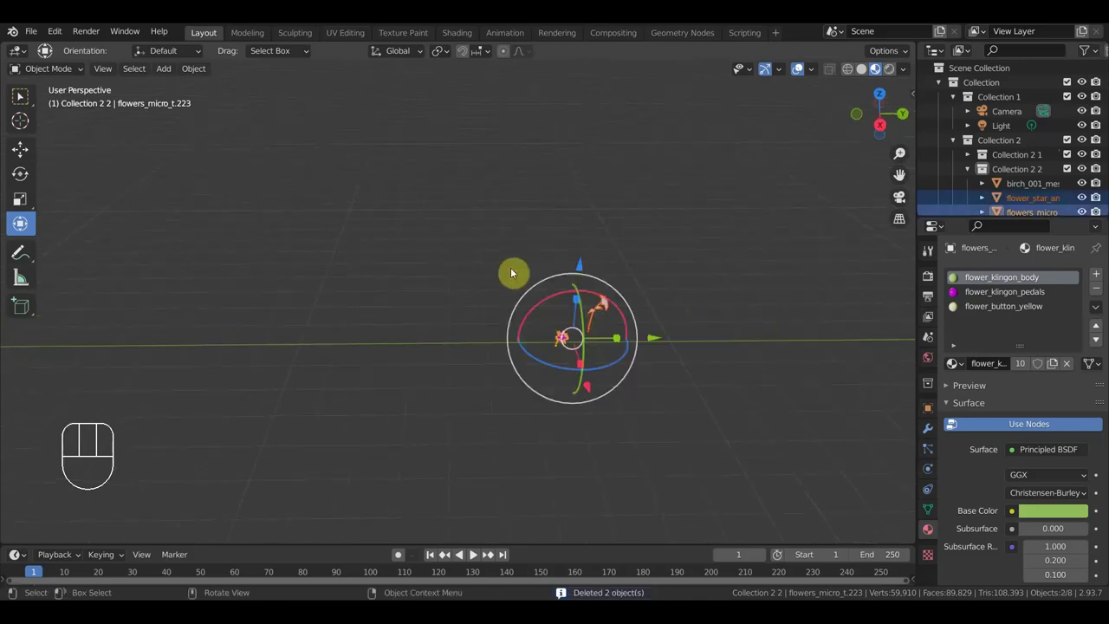
key("KP_7")
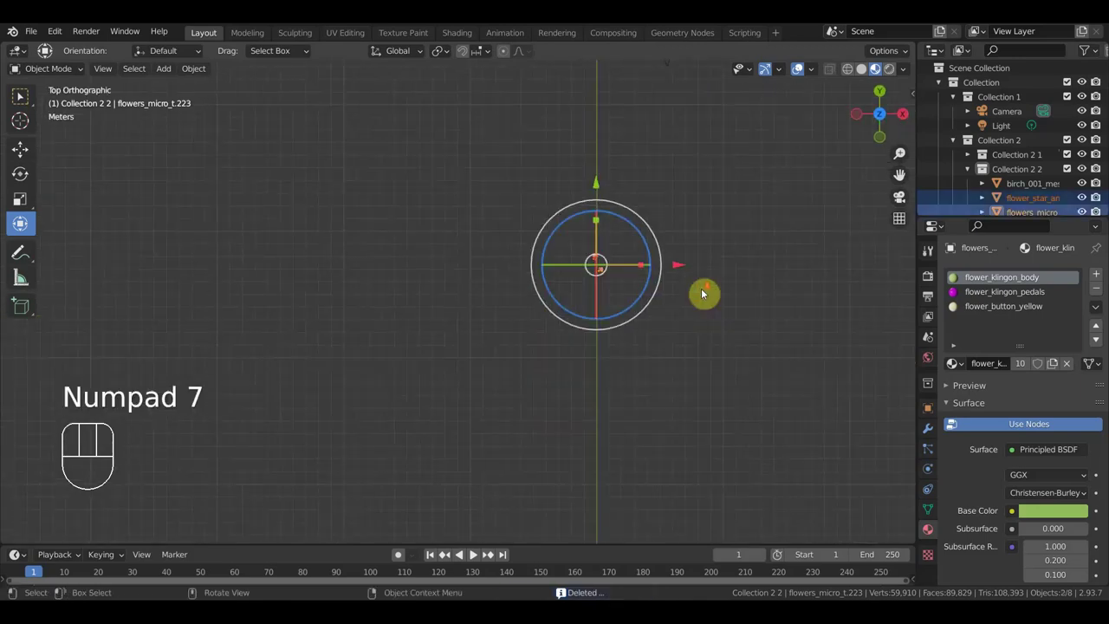
middle_click(710, 306)
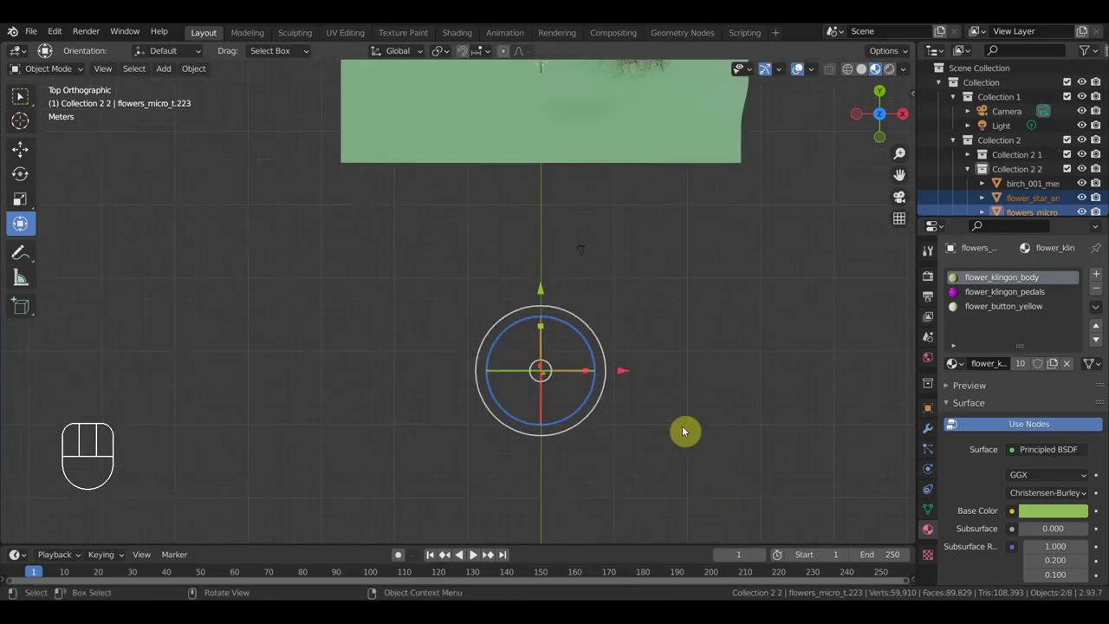
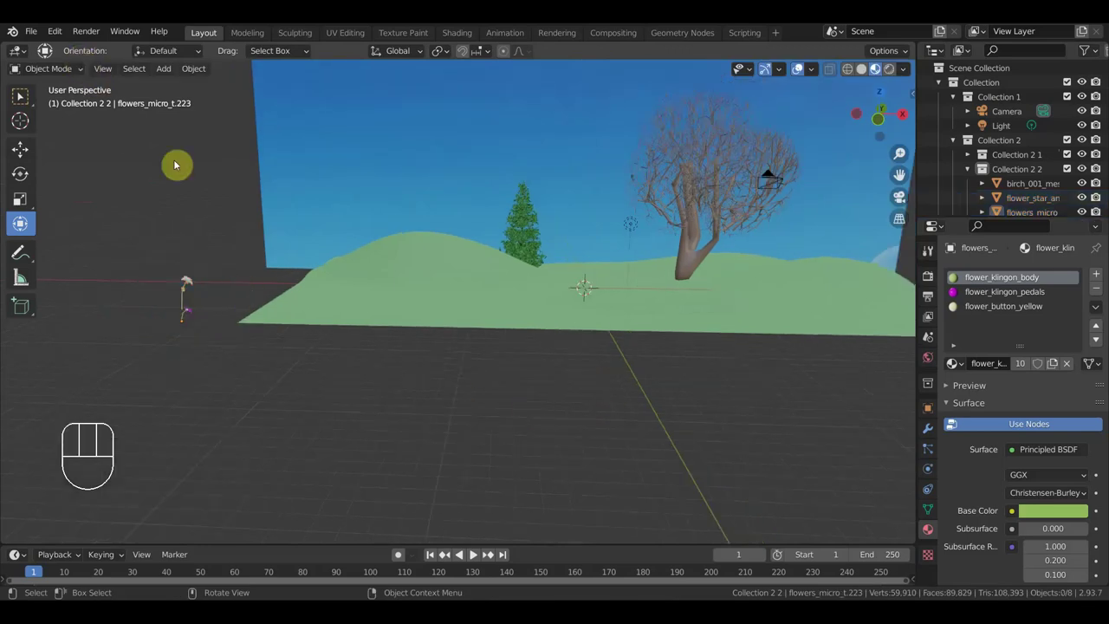
Step: Import the rocks .fbx into Collection 2 2, move the rocks toward the landscape and select one rock
left_click_drag(40, 34, 227, 313)
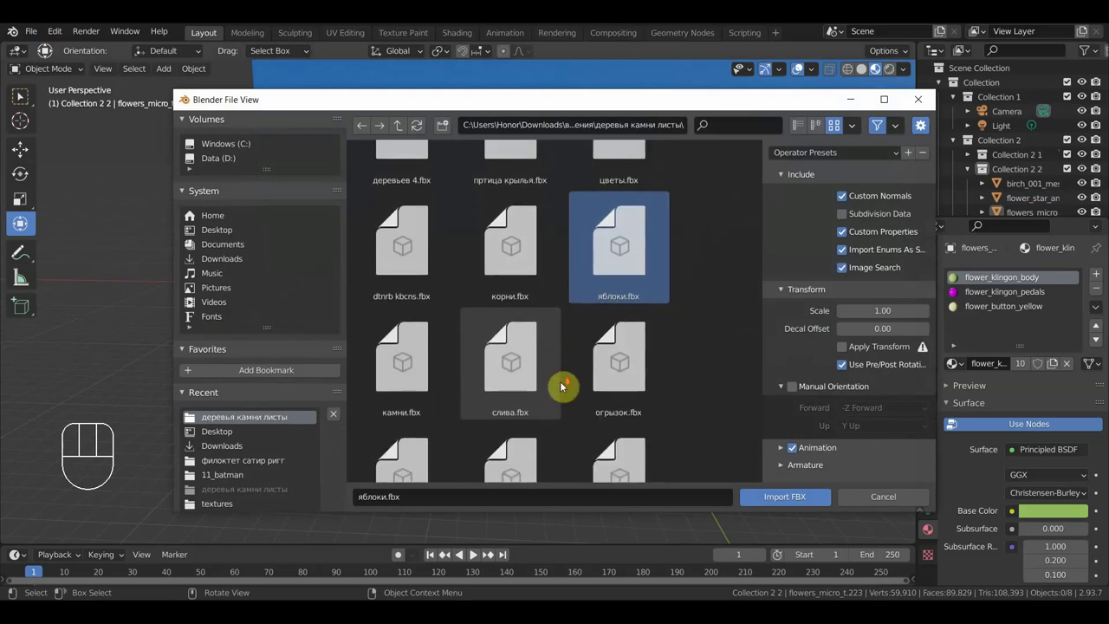
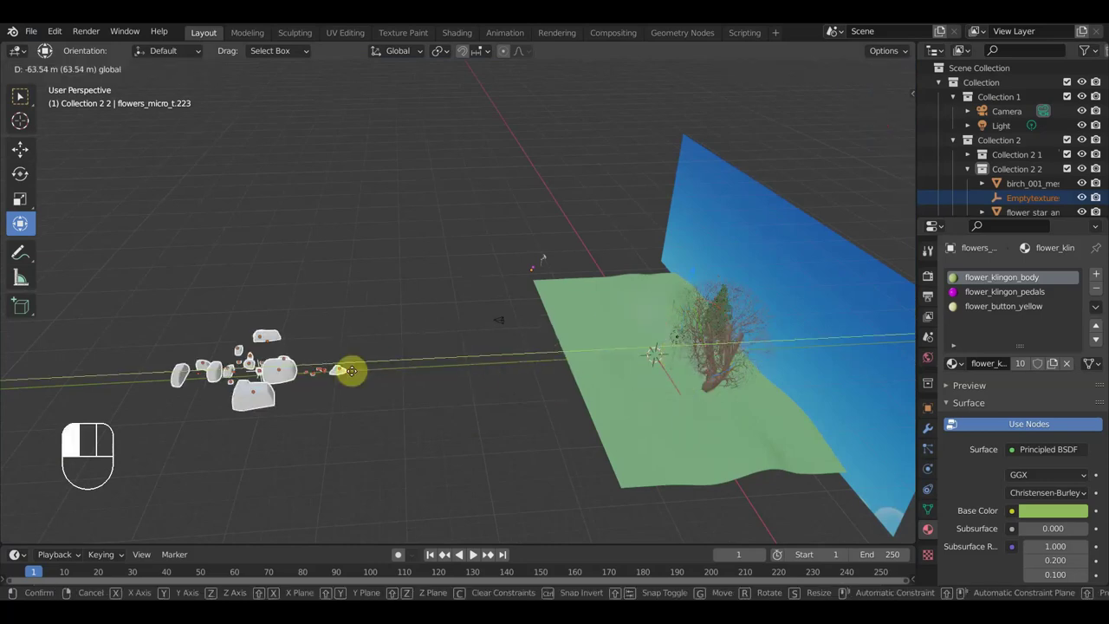
scroll("up", 3)
left_click_drag(409, 370, 420, 359)
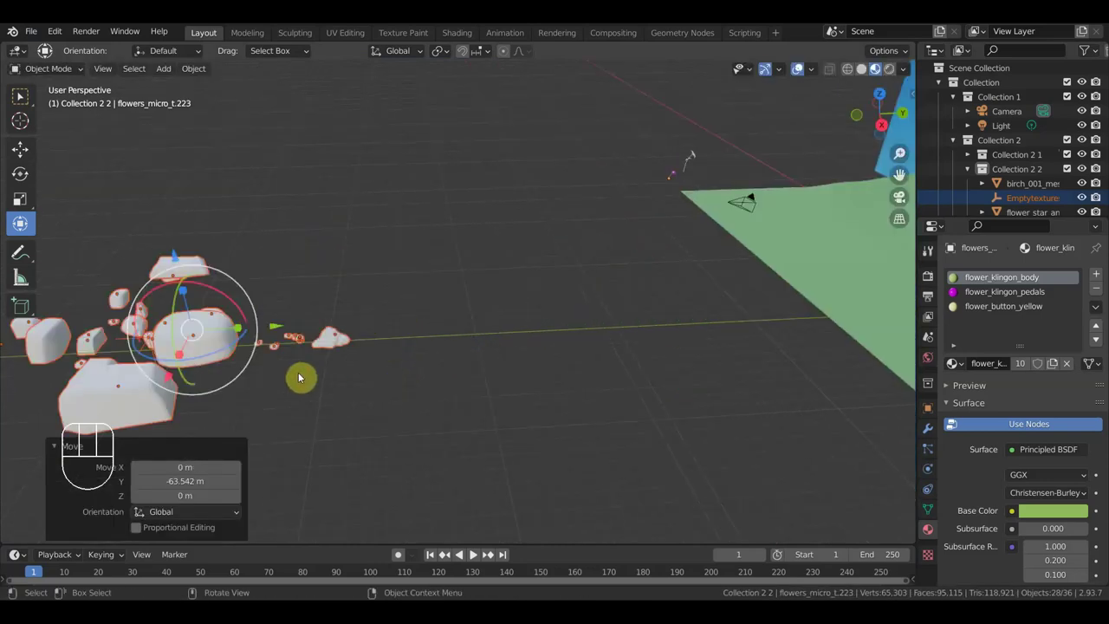
left_click(335, 347)
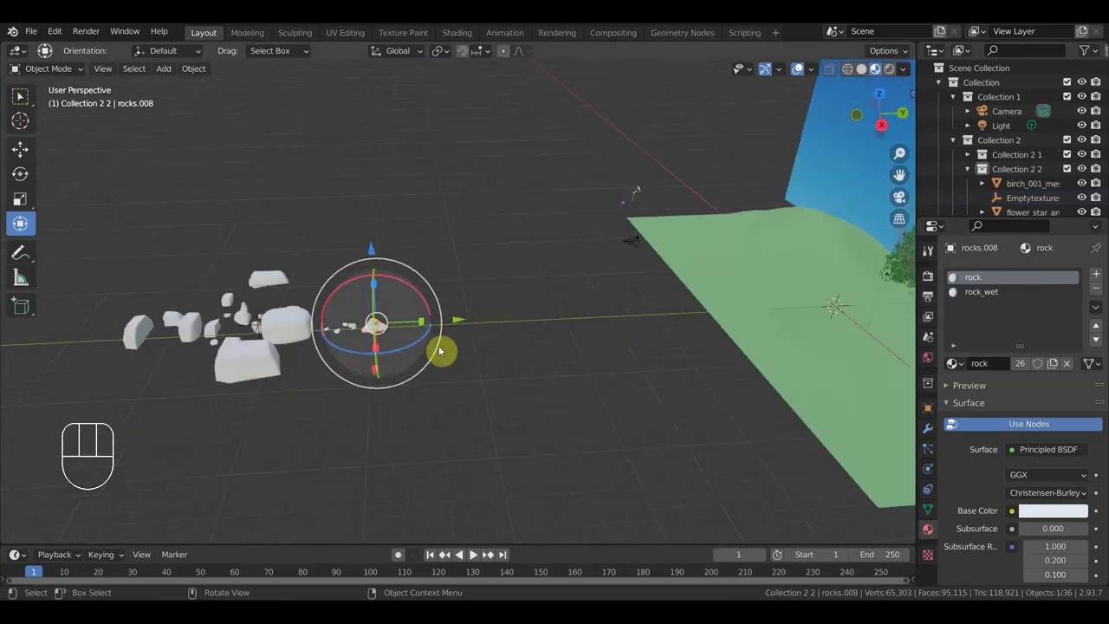
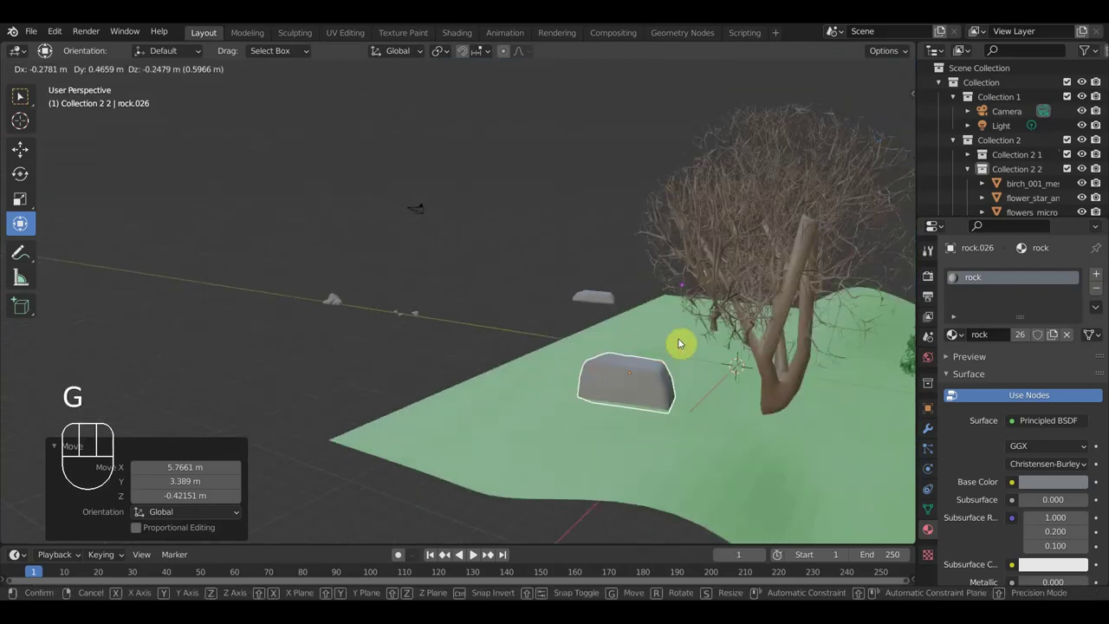
Step: Drop rock.026 on the grass beside the birch trunk and orbit to check its placement
left_click(765, 360)
left_click_drag(771, 366, 16, 382)
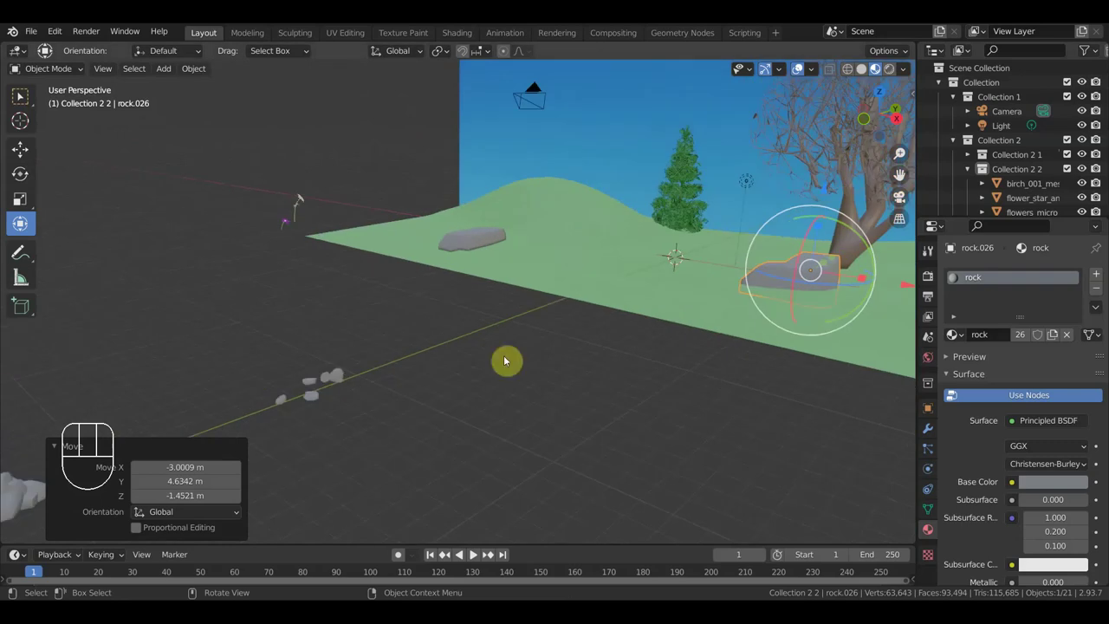
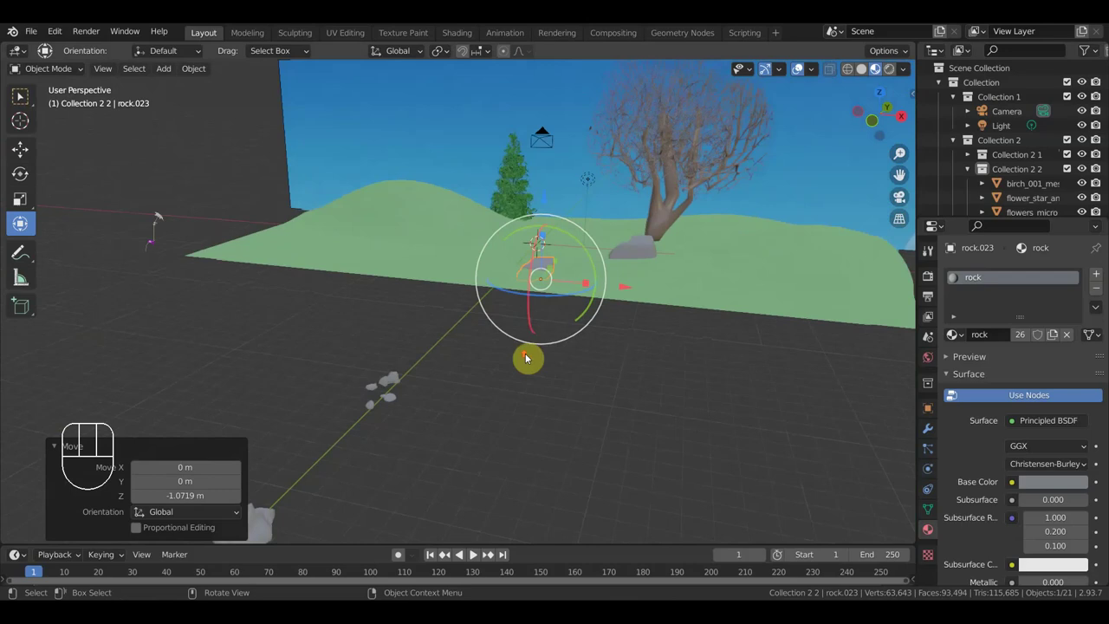
Step: Duplicate the rock with Shift+D twice, dropping the copies into a small cluster near the birch
left_click_drag(743, 297, 675, 390)
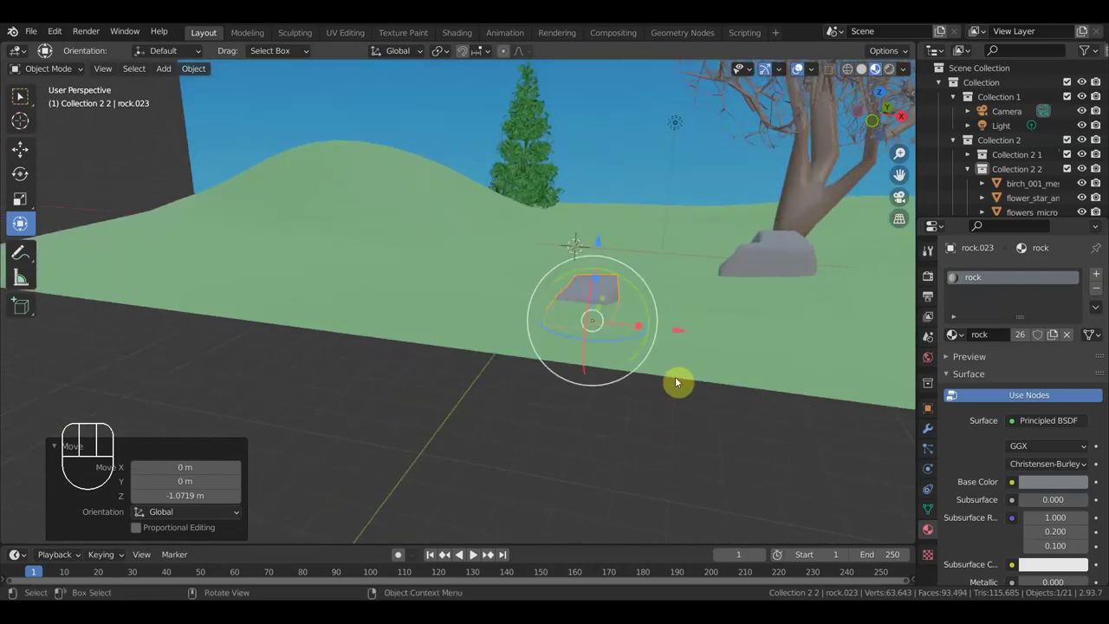
left_click_drag(592, 304, 593, 294)
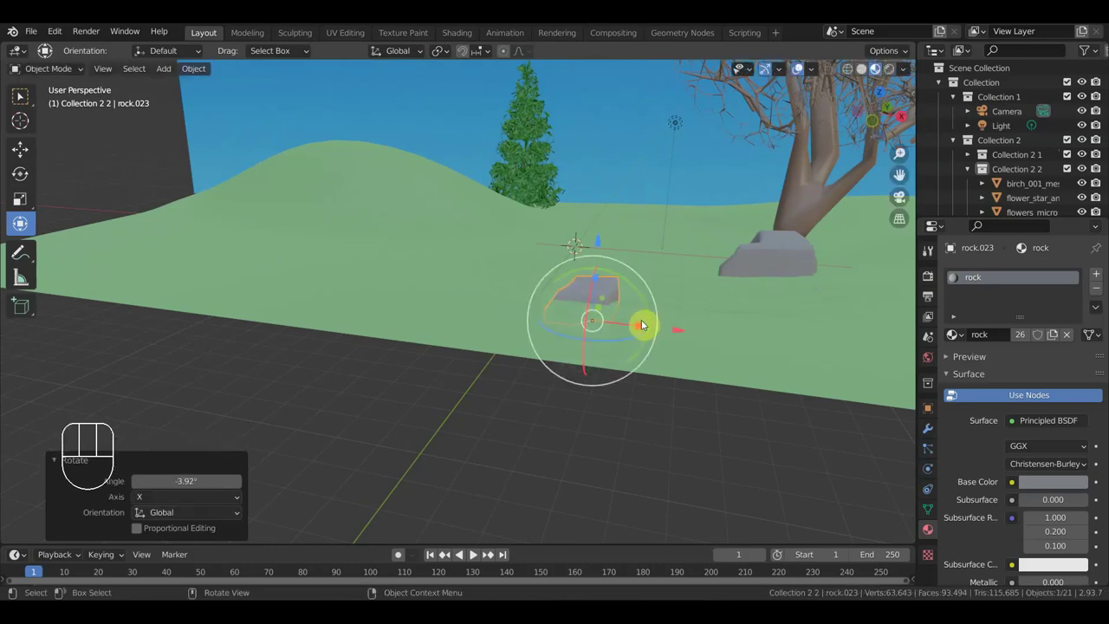
key("shift+d")
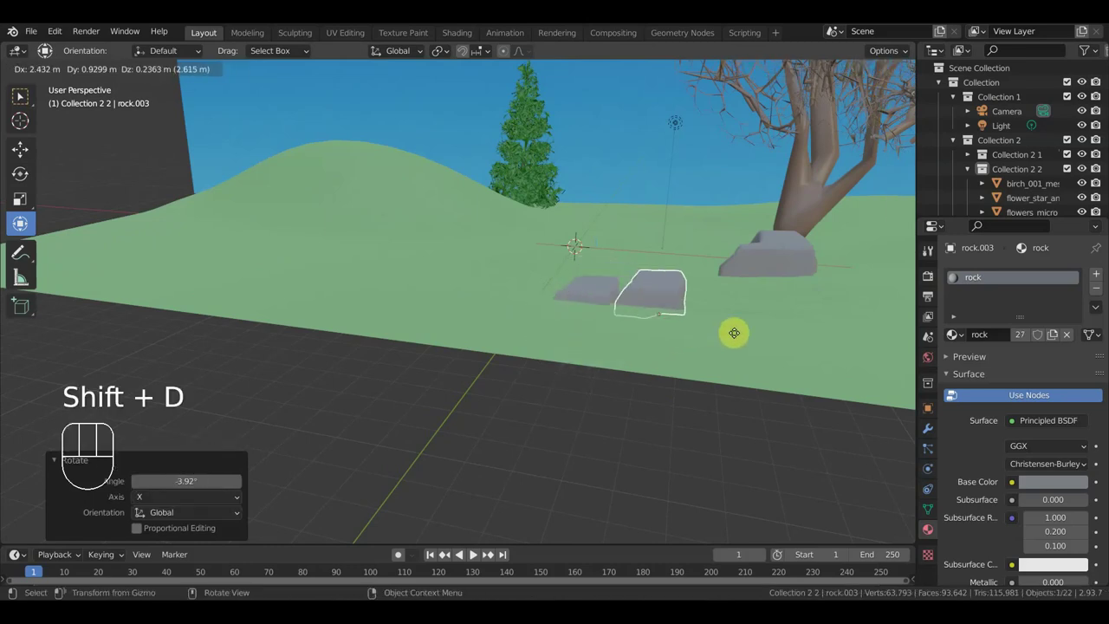
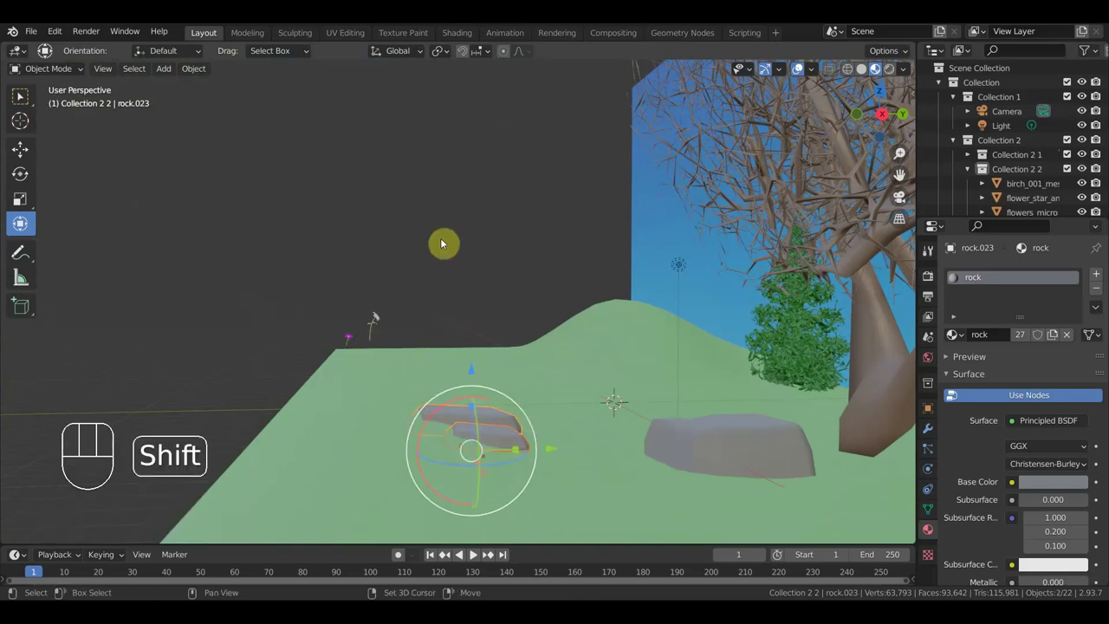
key("shift+d")
left_click(445, 241)
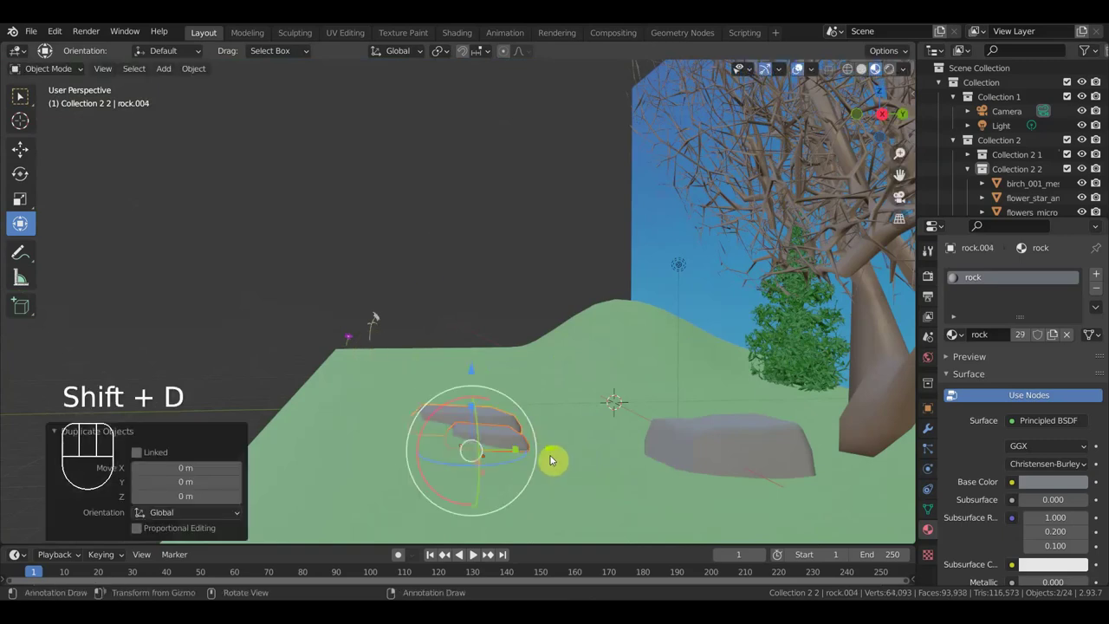
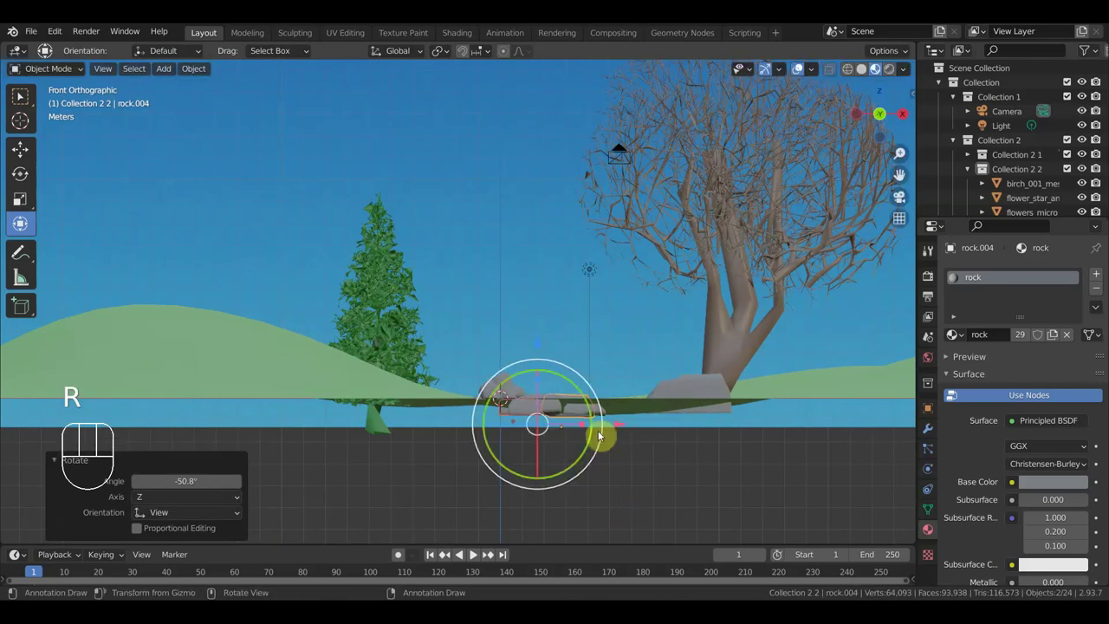
Step: Shift Rock.004 so it lies flat among the cluster and orbit to view it
key("g")
left_click(617, 431)
left_click_drag(639, 460, 493, 494)
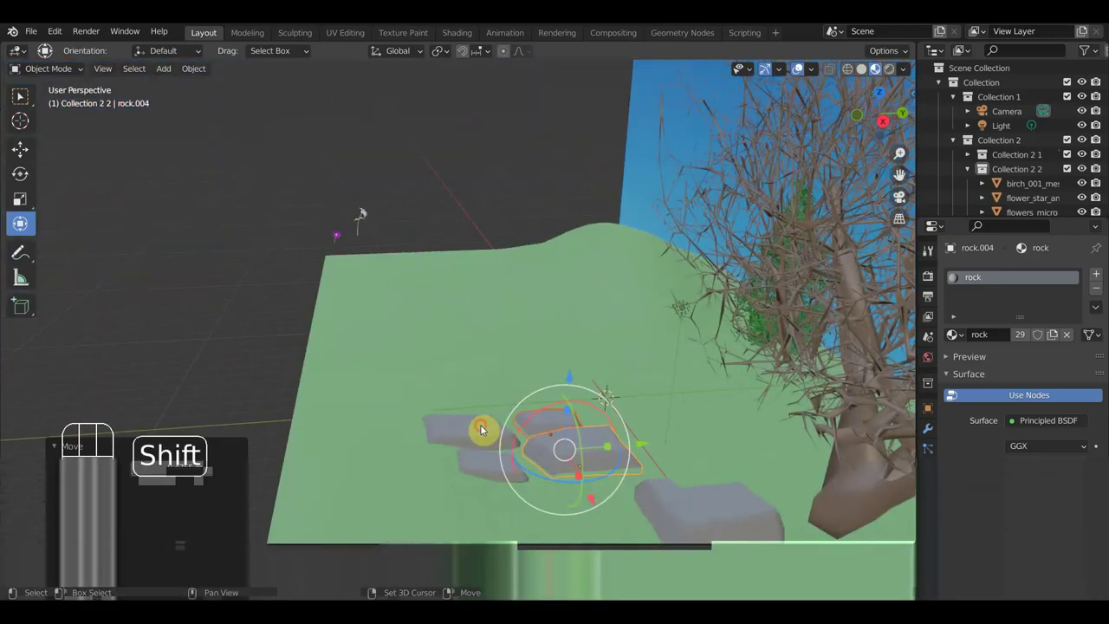
Step: Duplicate four selected rocks, join them with Ctrl+J and view rock.005 from the side against the slope
left_click(498, 459)
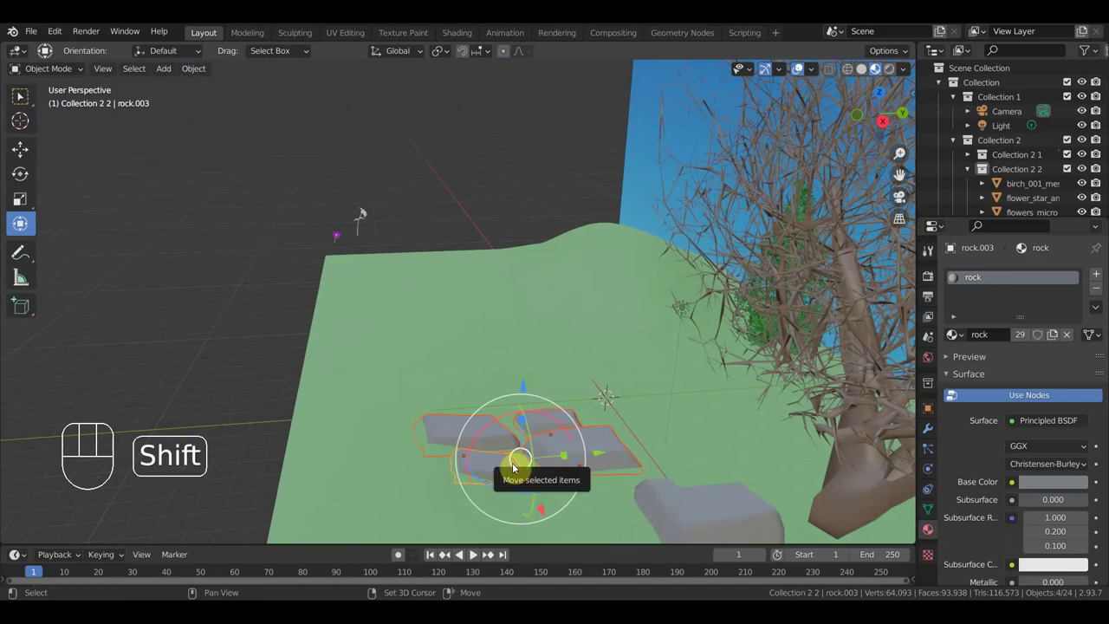
key("shift+d")
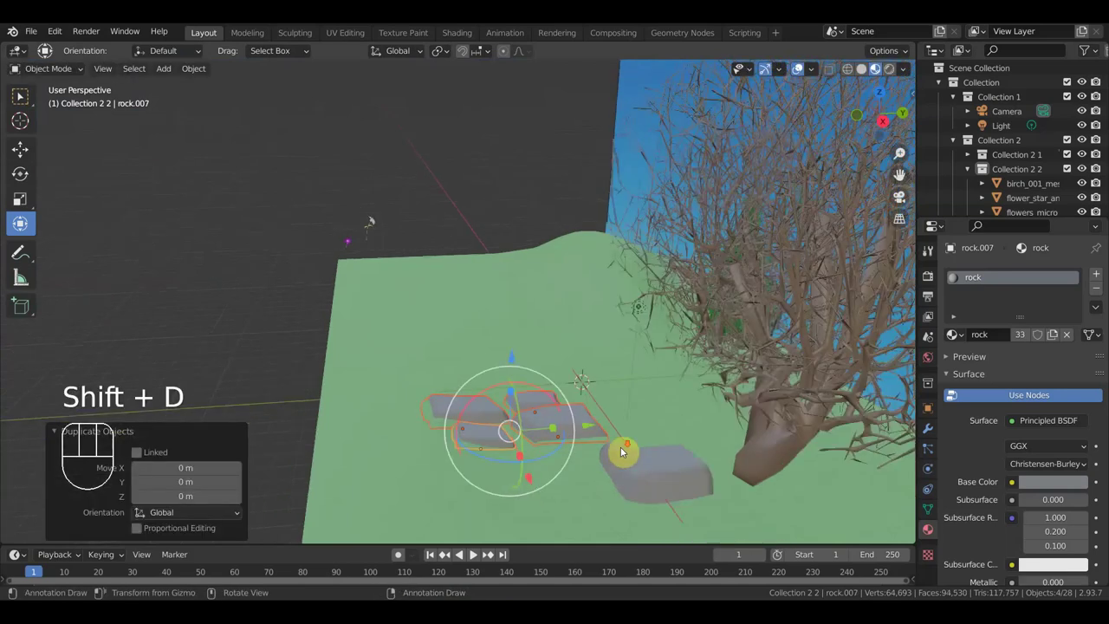
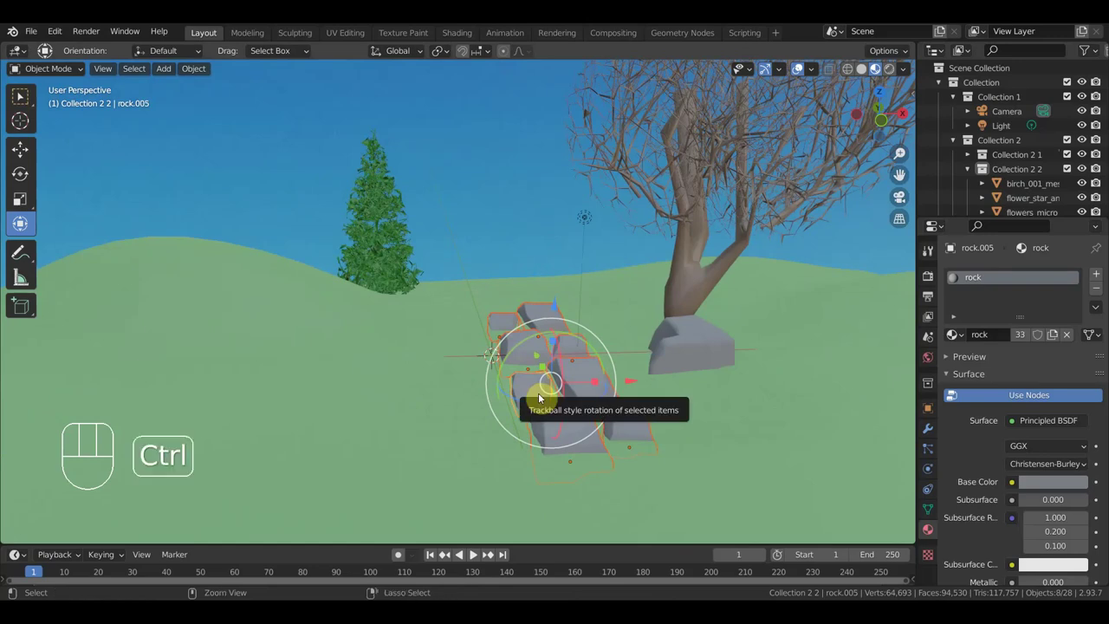
key("ctrl+j")
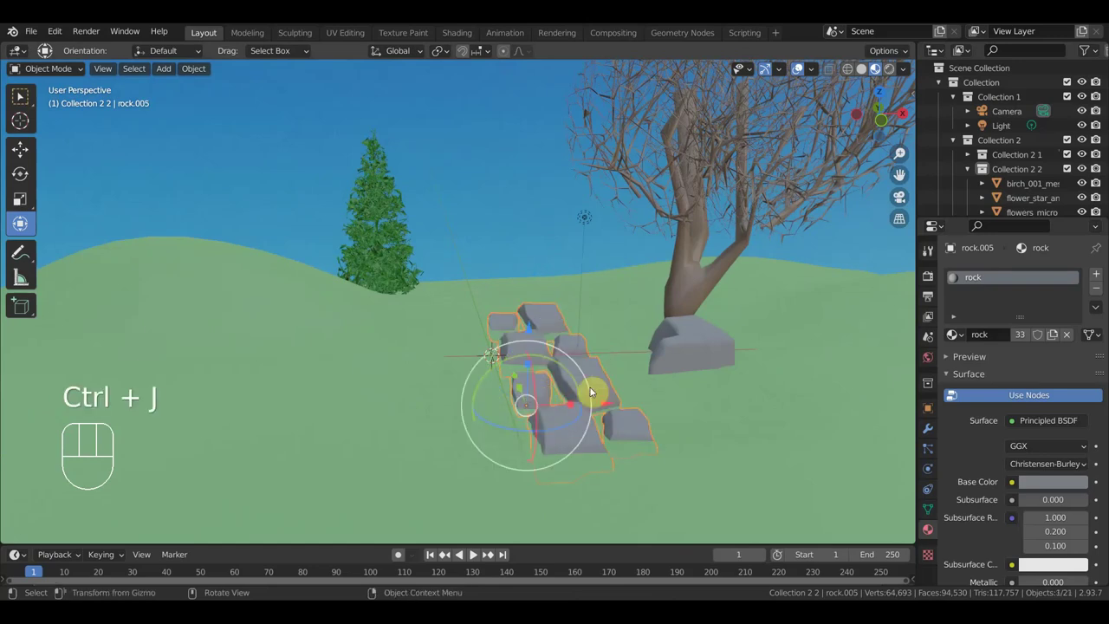
left_click_drag(644, 373, 696, 382)
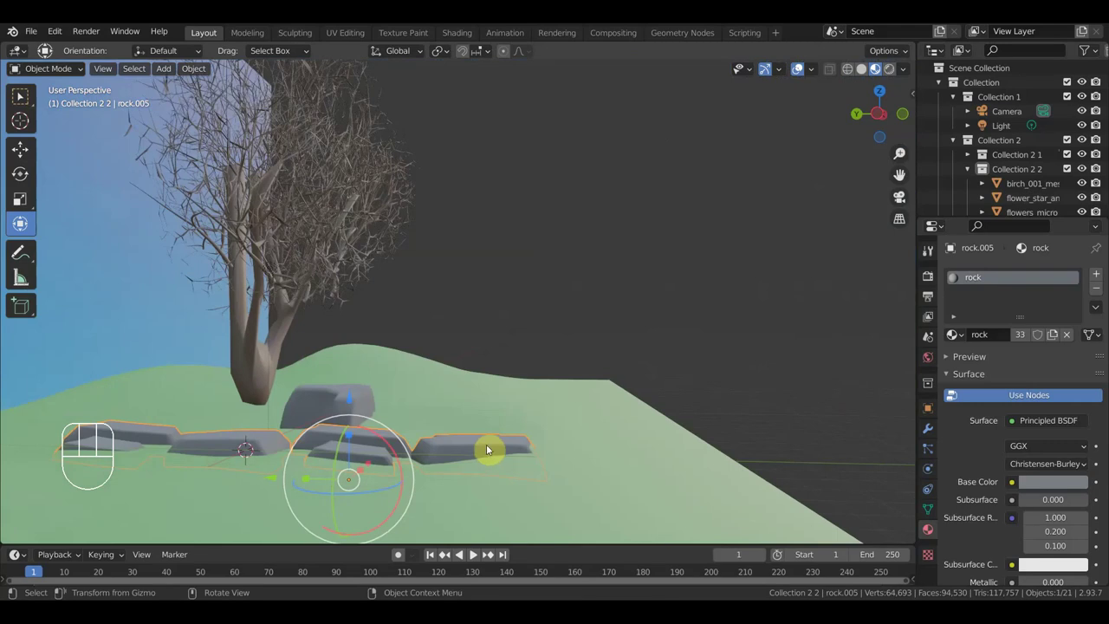
key("KP_3")
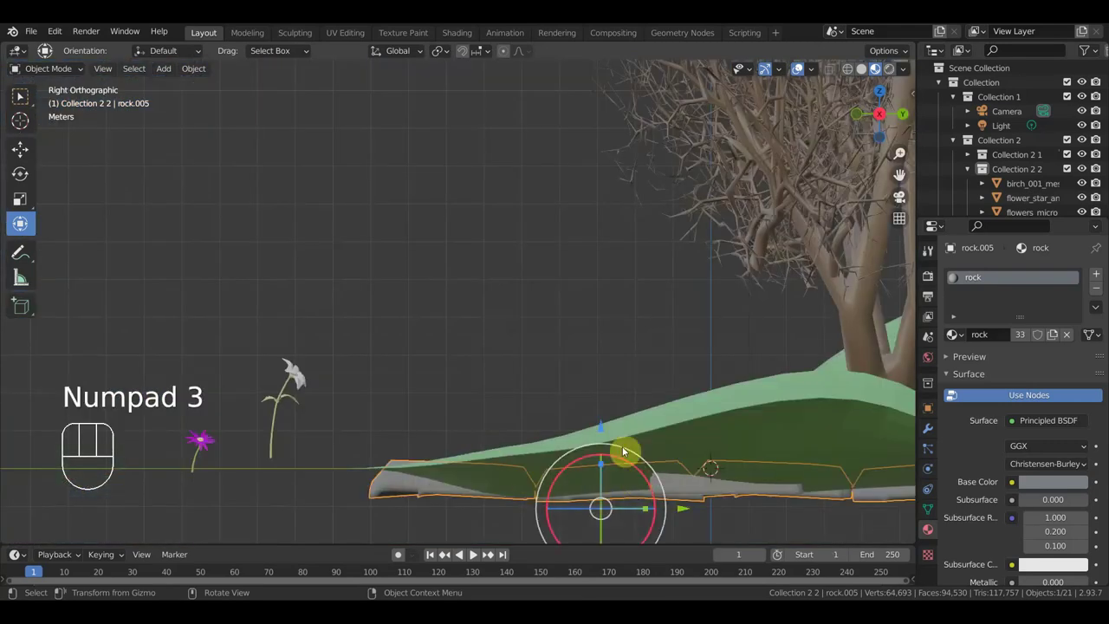
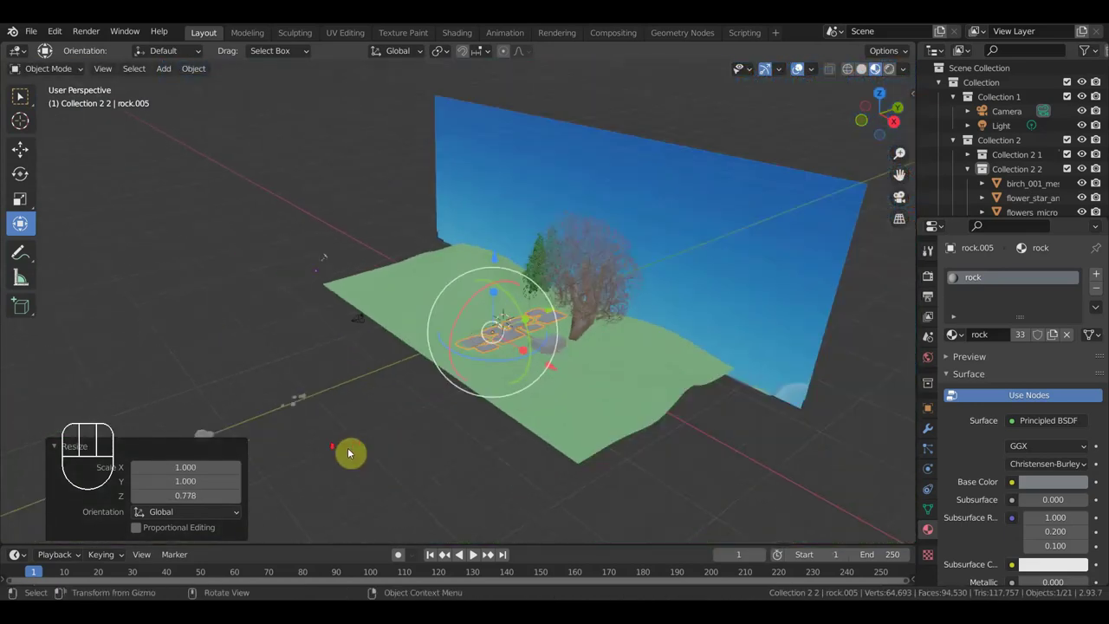
Step: Move and rotate the flat rocks into a stepping-stone path beside the birch
left_click_drag(348, 398, 314, 361)
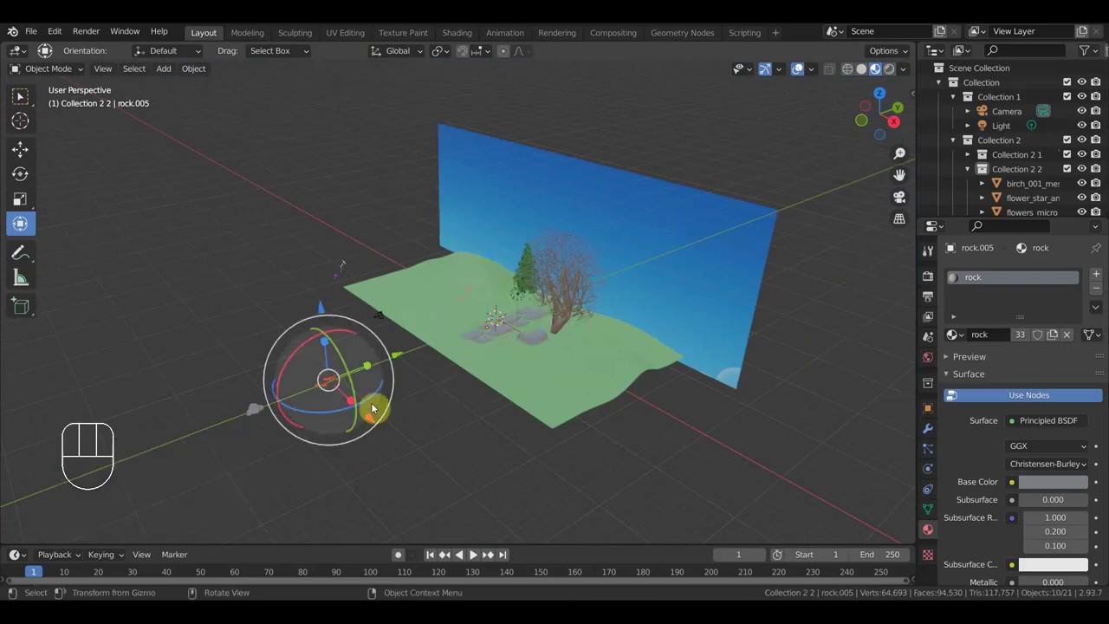
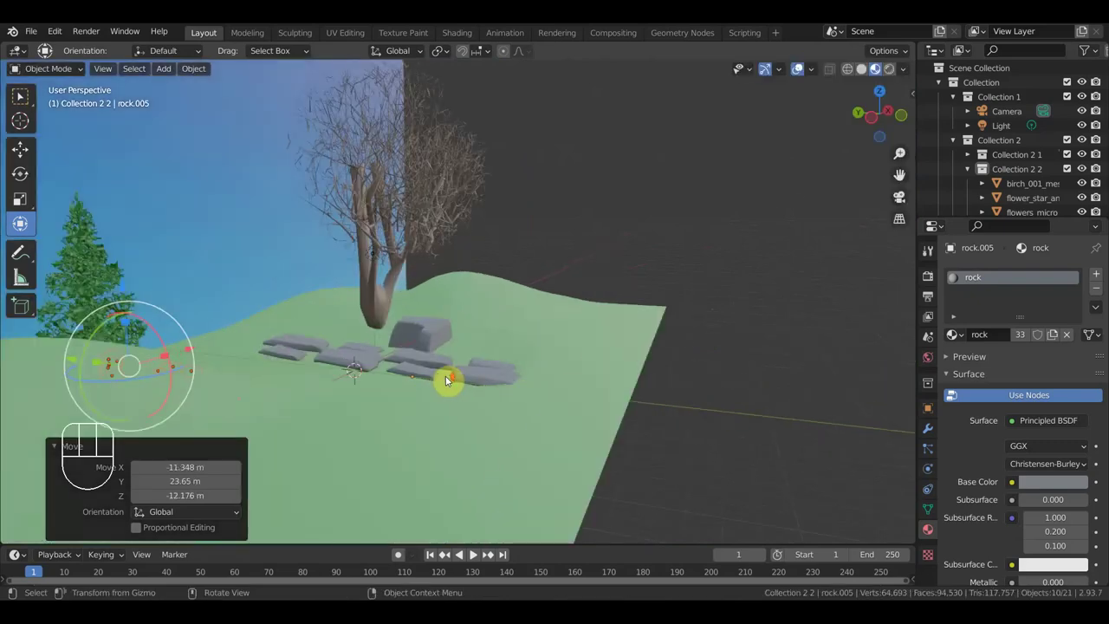
scroll("up", 3)
left_click_drag(385, 392, 315, 390)
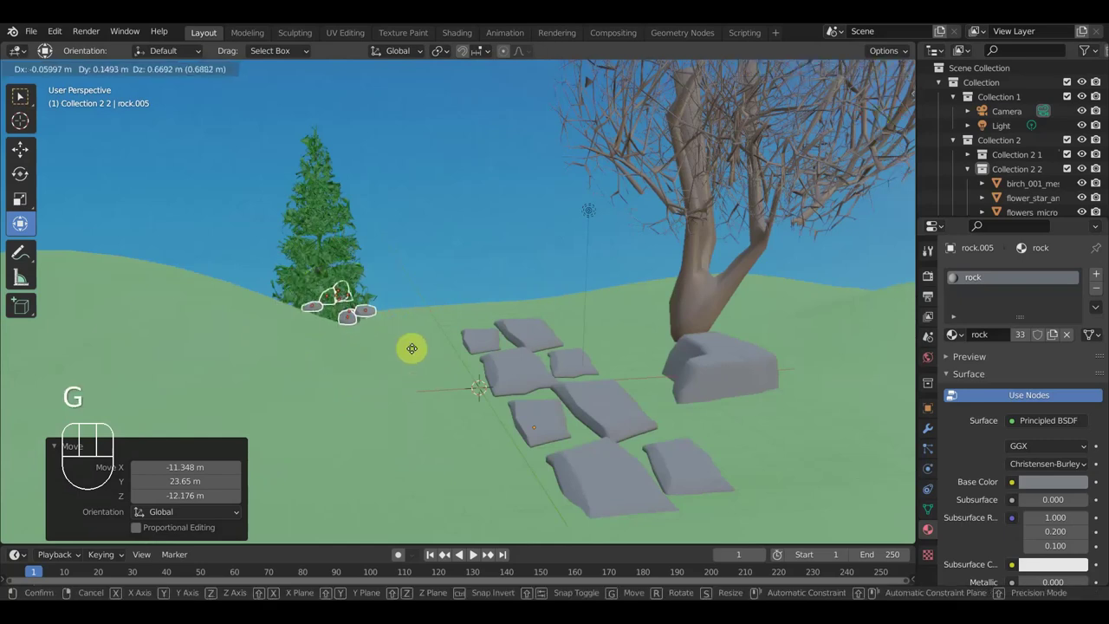
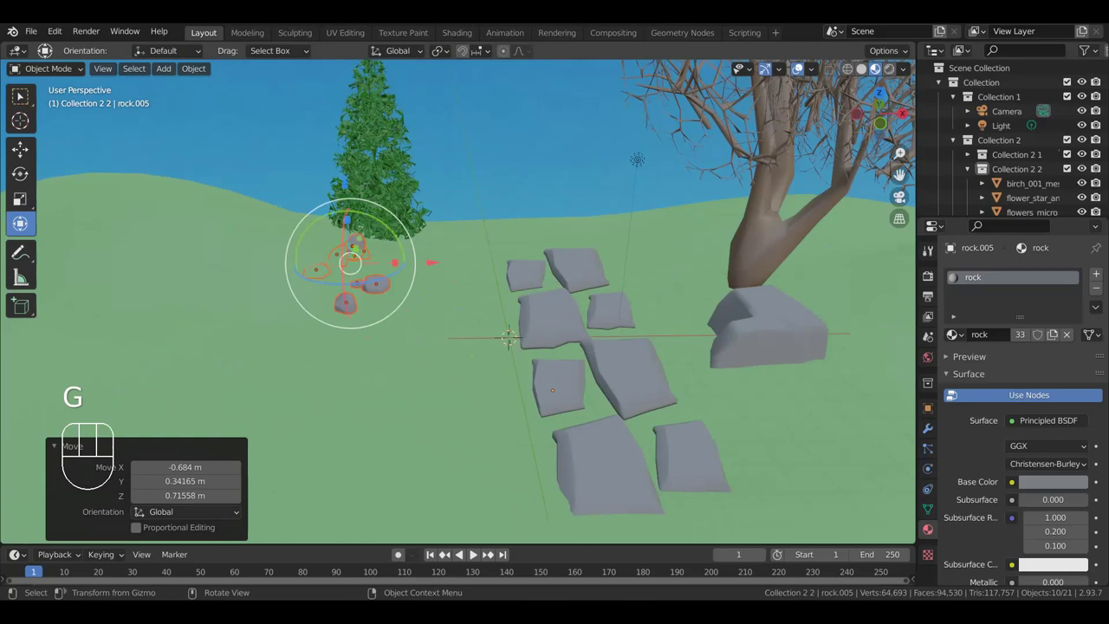
key("r")
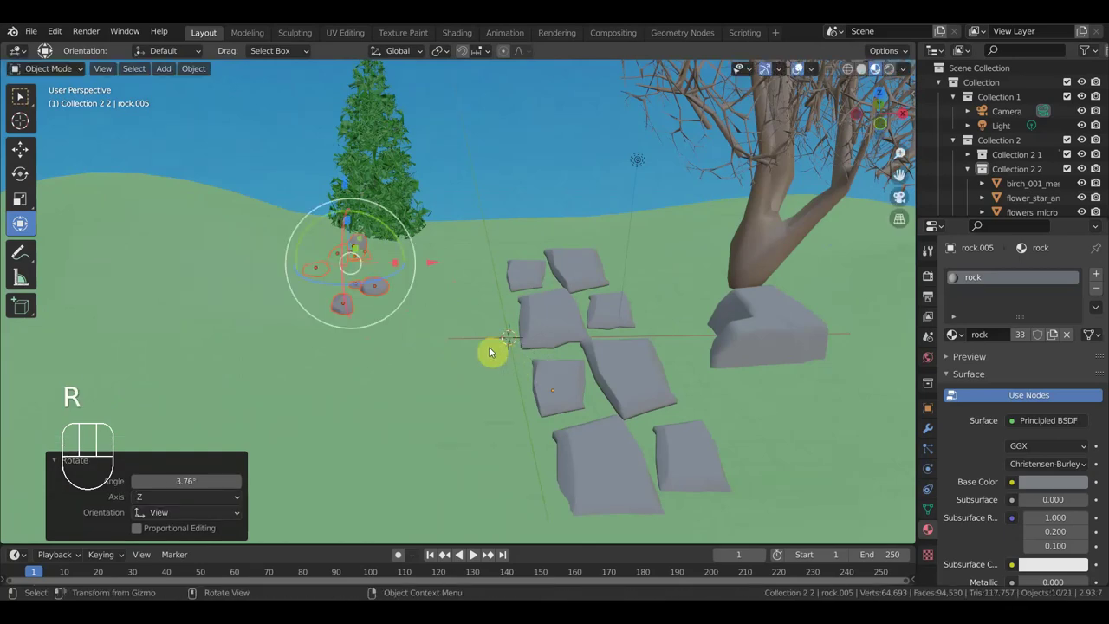
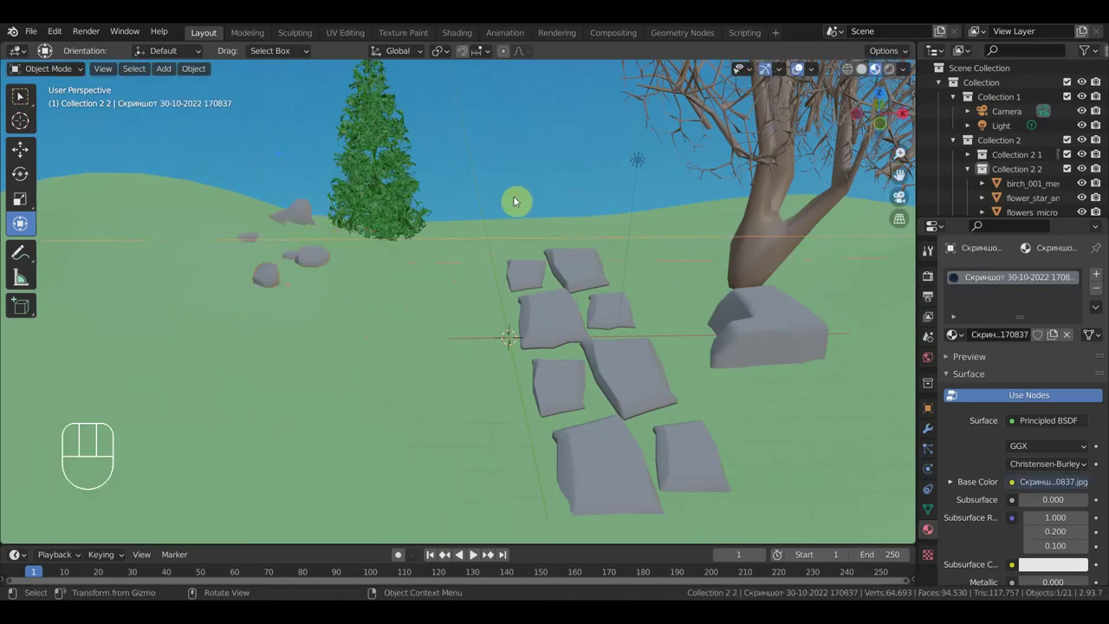
Step: Look through the camera with Numpad 0 and start steering it first-person through the scene
key("KP_0")
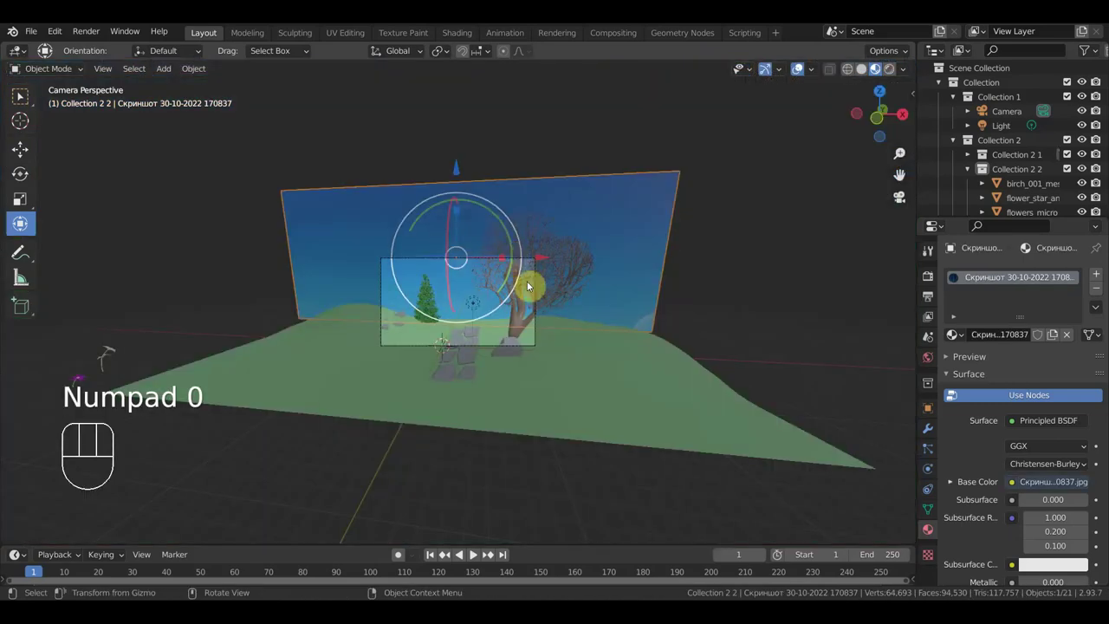
key("shift+f")
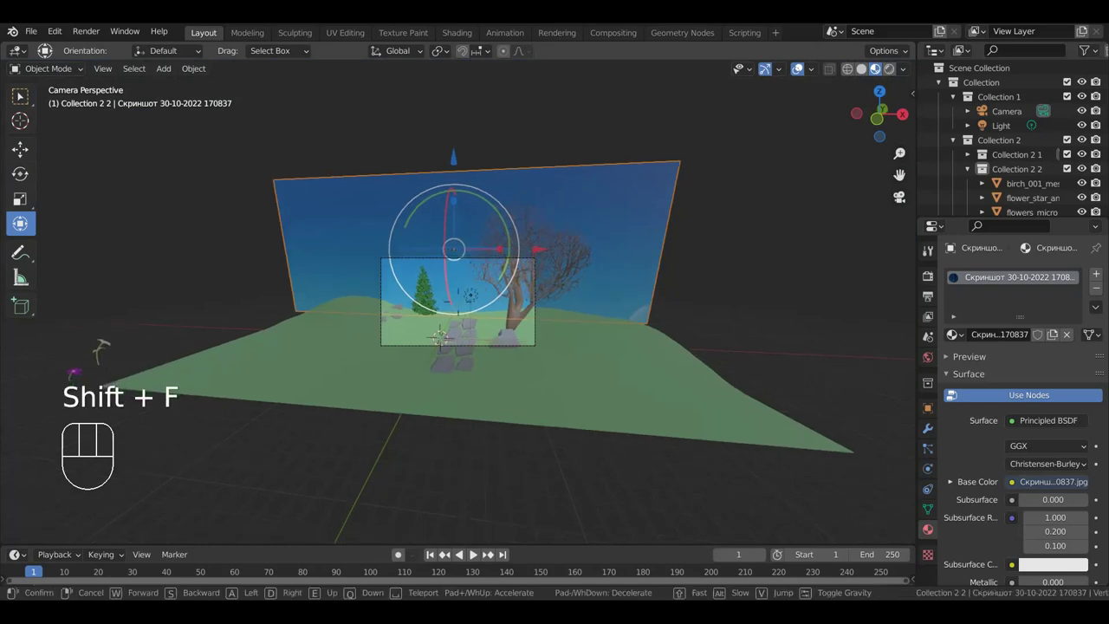
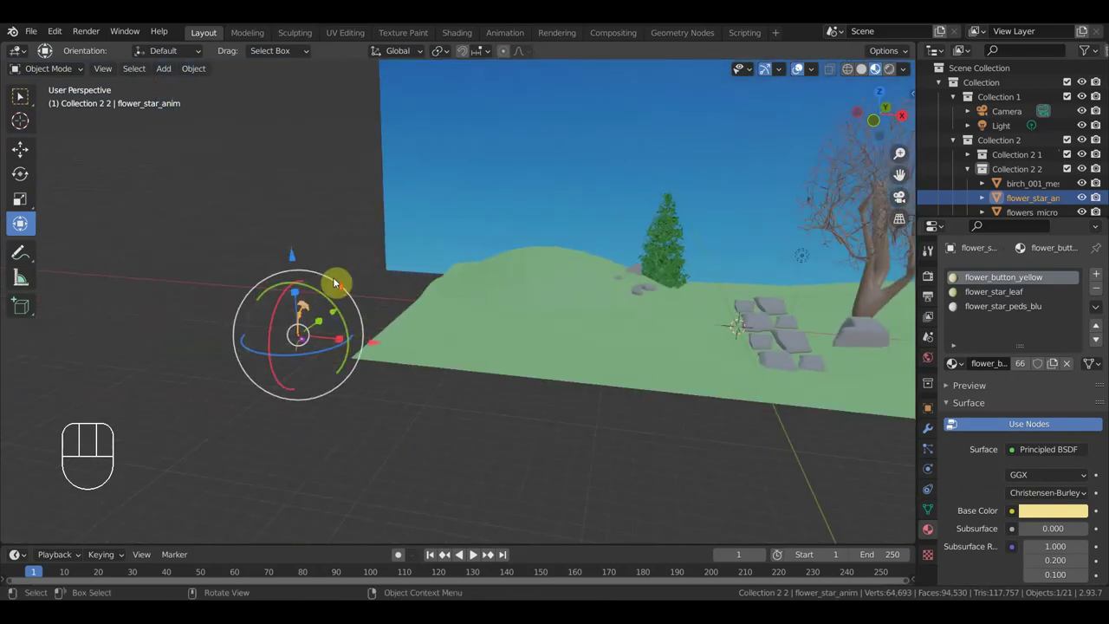
Step: Move flowers_micro off the terrain to stand beside the star flower in front of the grass
left_click(164, 379)
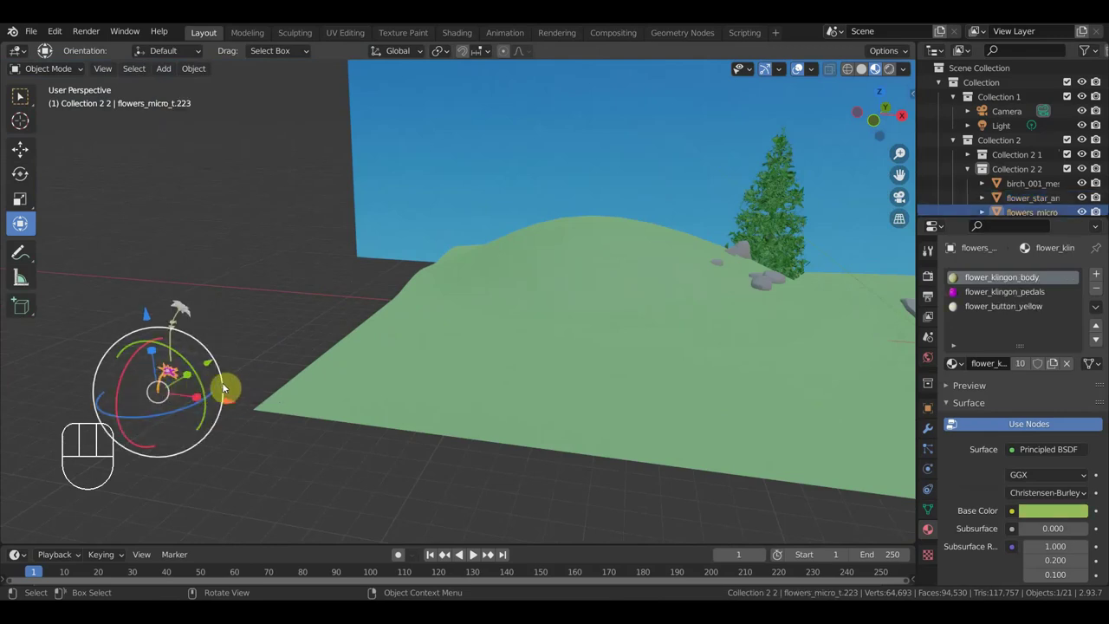
left_click_drag(283, 368, 371, 364)
left_click_drag(534, 470, 754, 466)
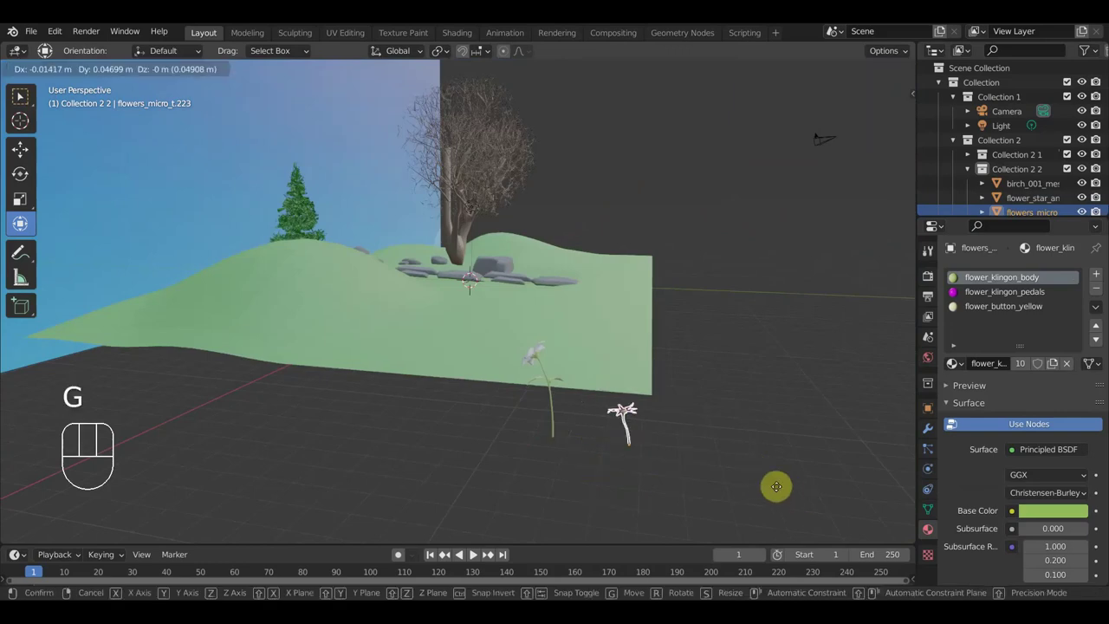
left_click(725, 479)
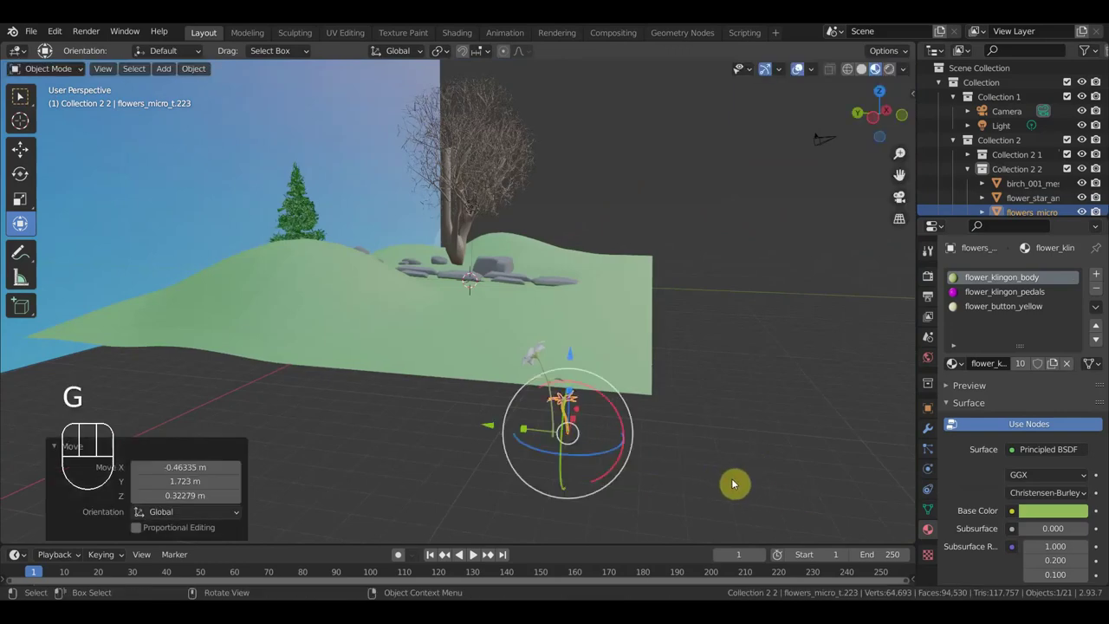
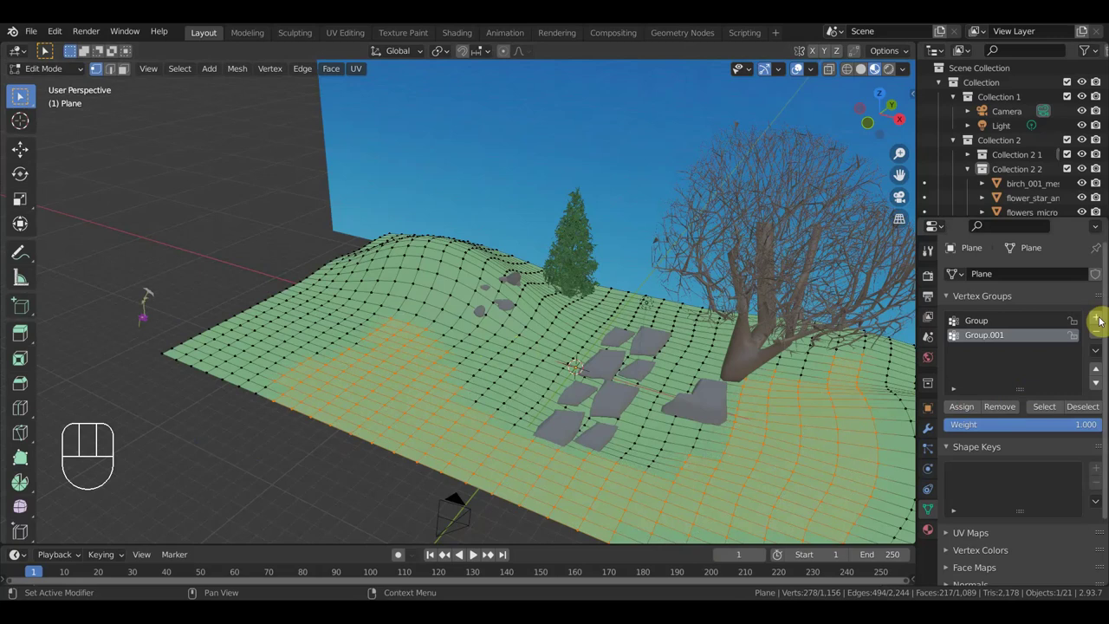
Step: Add vertex group Group.002 to the ground plane for the 217 selected terrain faces
left_click(1105, 316)
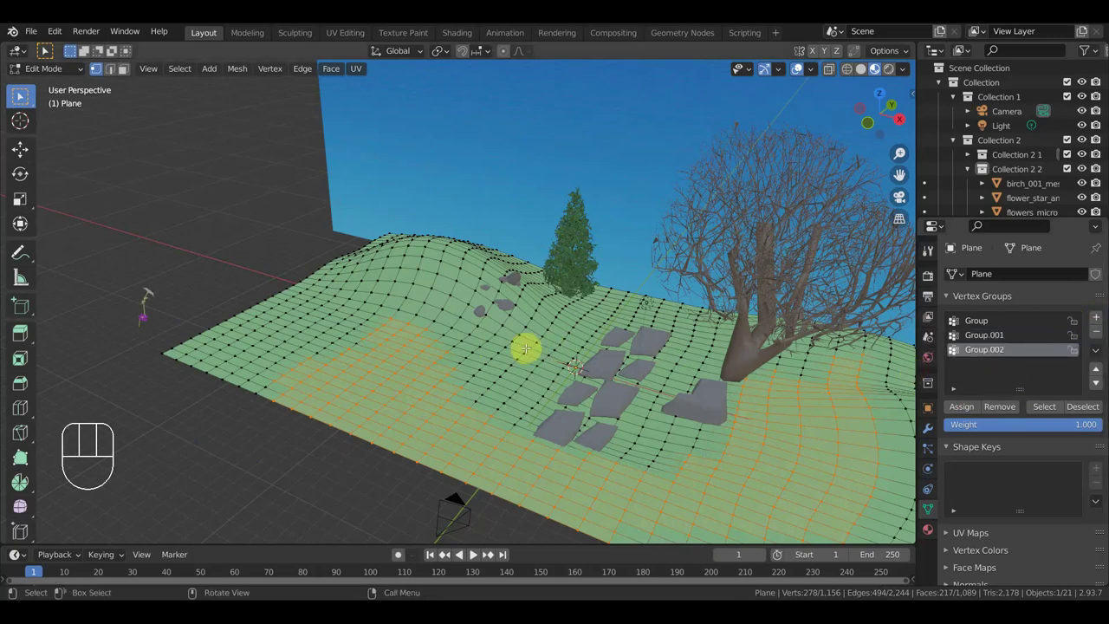
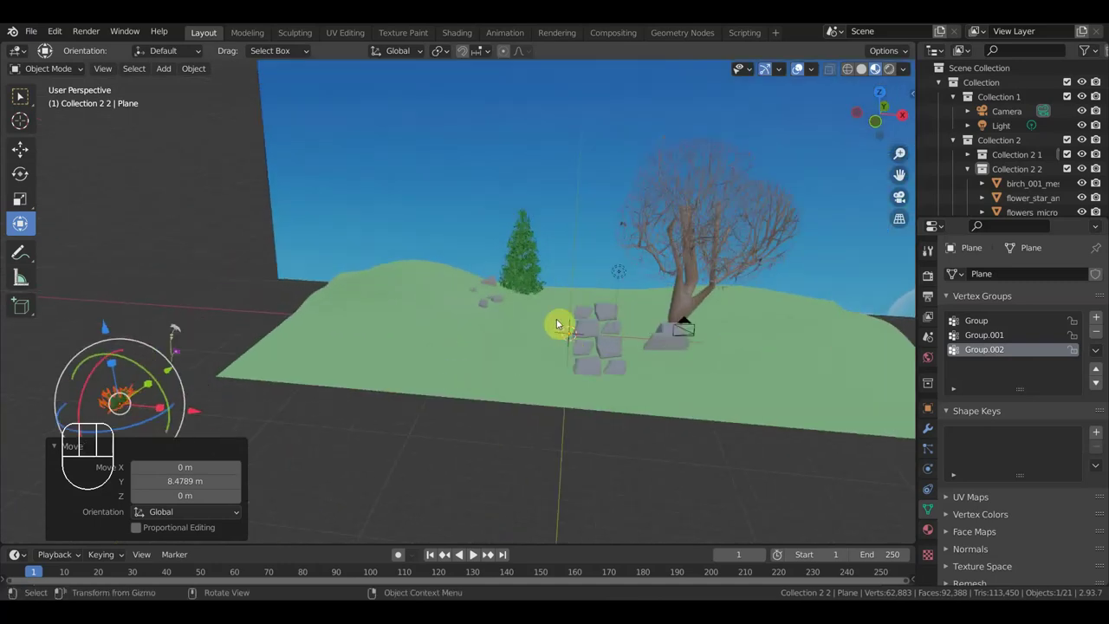
Step: Orbit the view around the terrain to look over the whole scene
left_click_drag(667, 327, 655, 318)
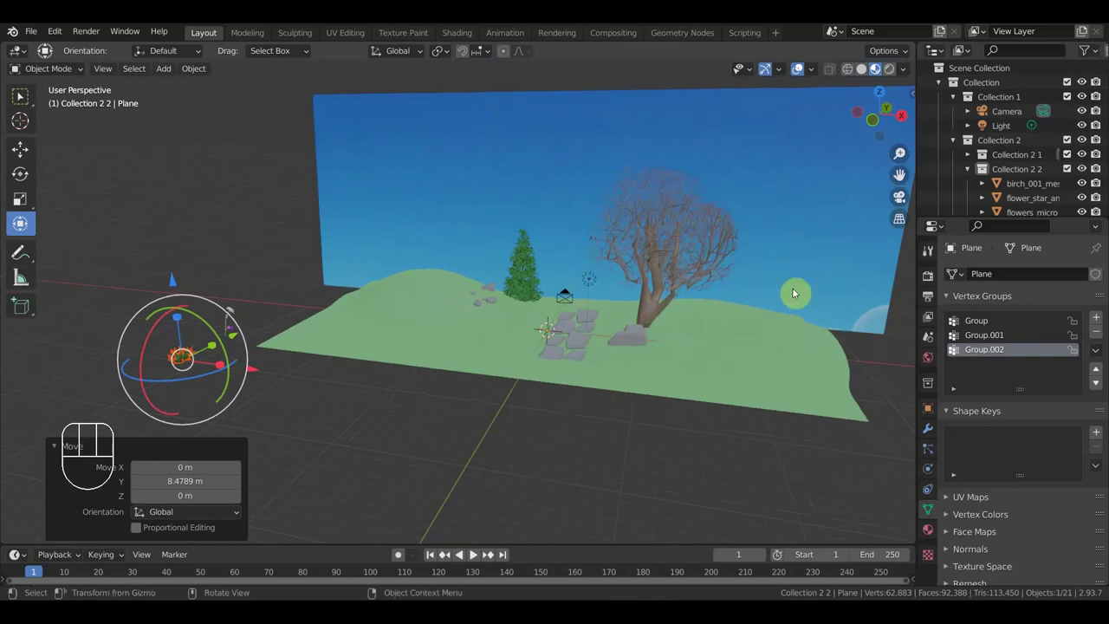
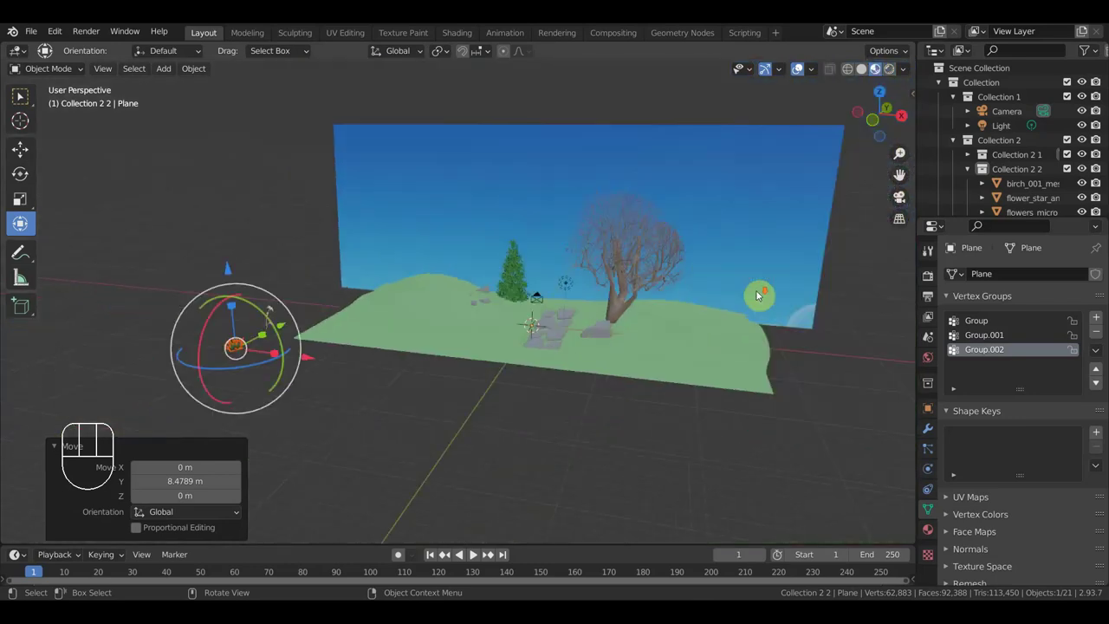
middle_click(661, 316)
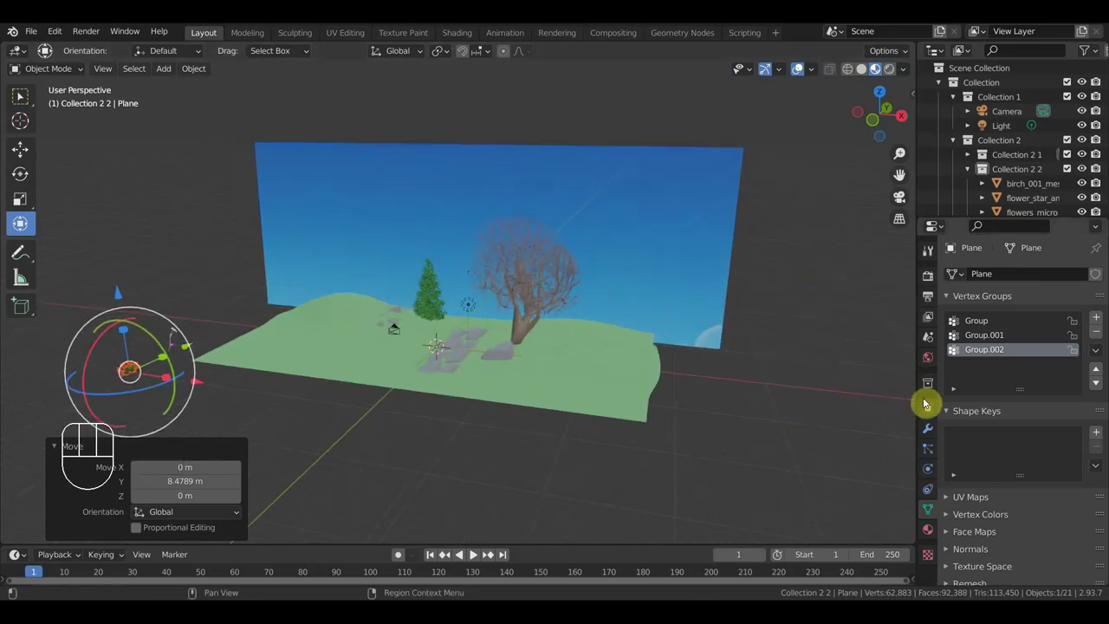
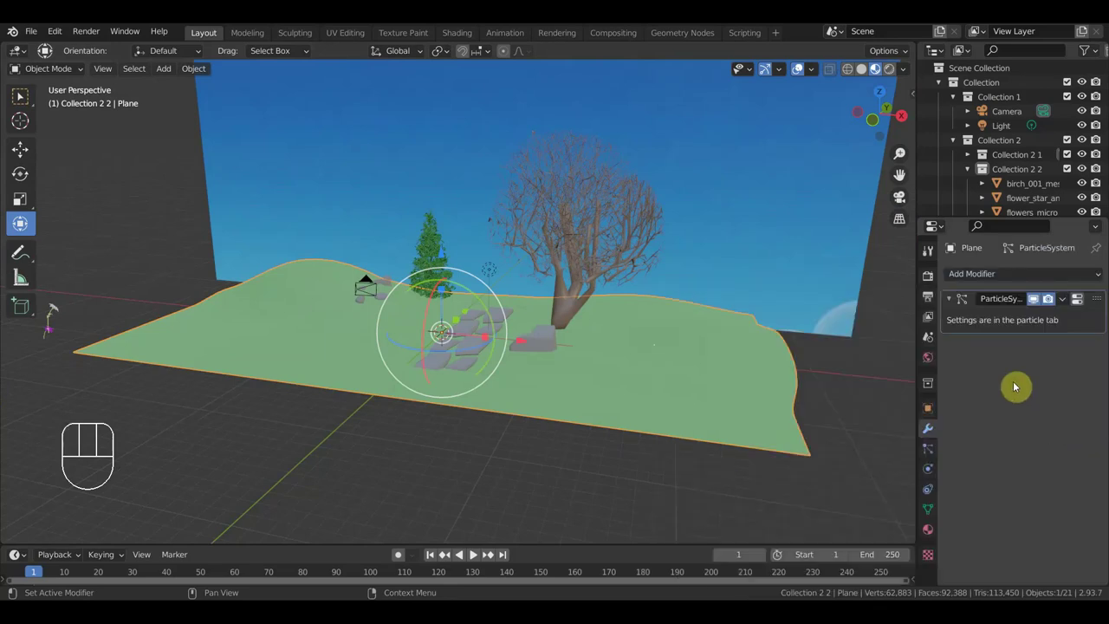
Step: Render the new hair particles as objects instancing the star flower (flower_star_anim)
left_click(936, 453)
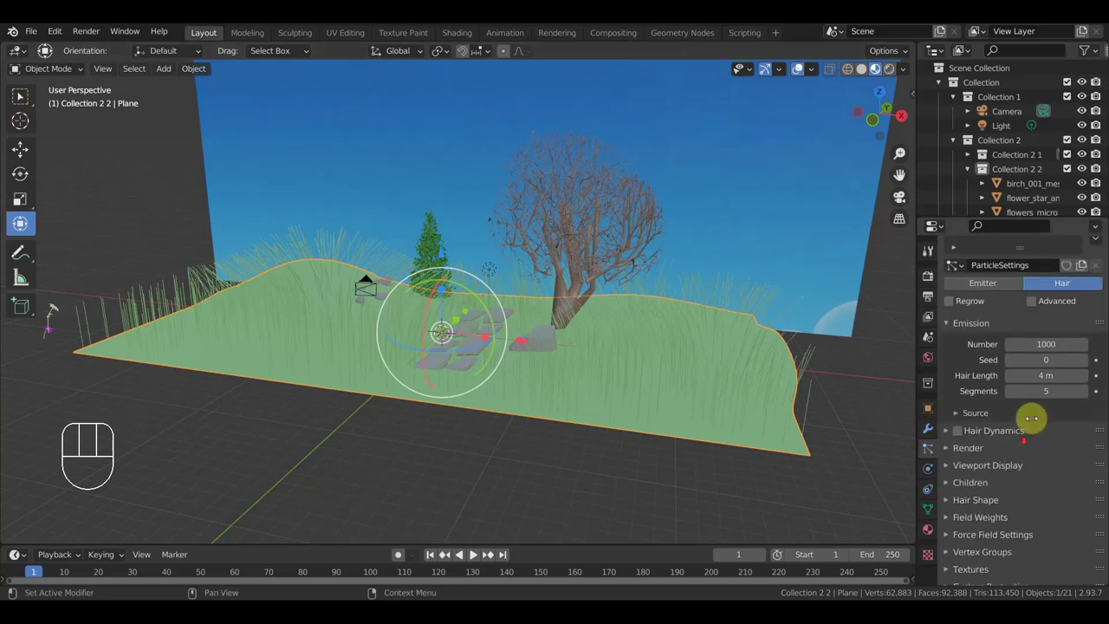
left_click(947, 438)
left_click_drag(1058, 455, 1025, 511)
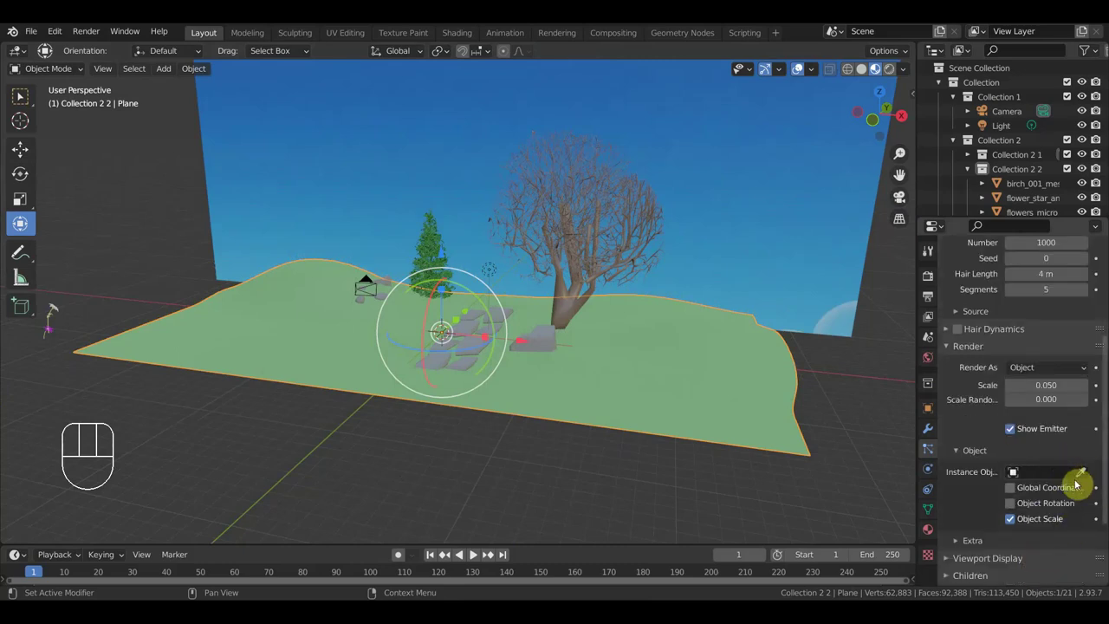
left_click(1082, 477)
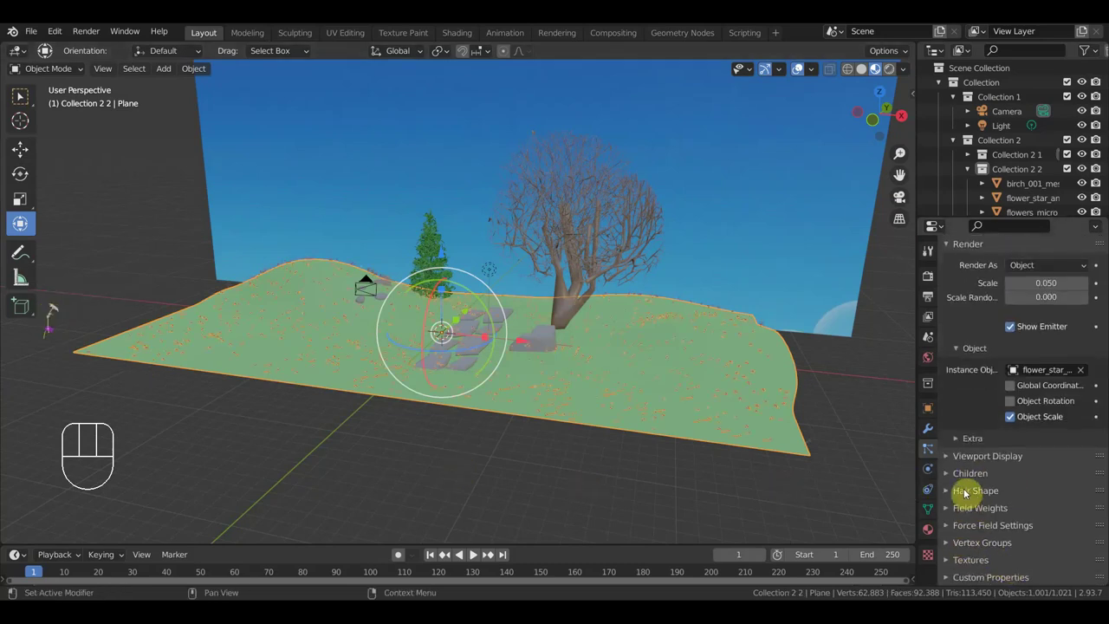
Step: Limit particle density to vertex group Group and keep each flower's own object rotation
left_click(979, 461)
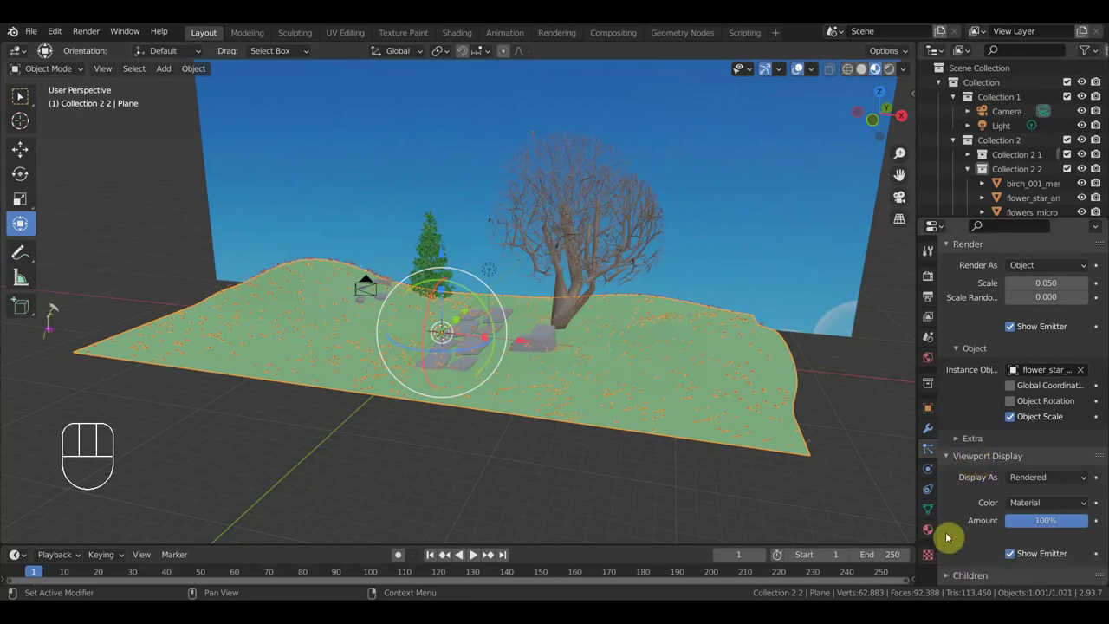
left_click(952, 456)
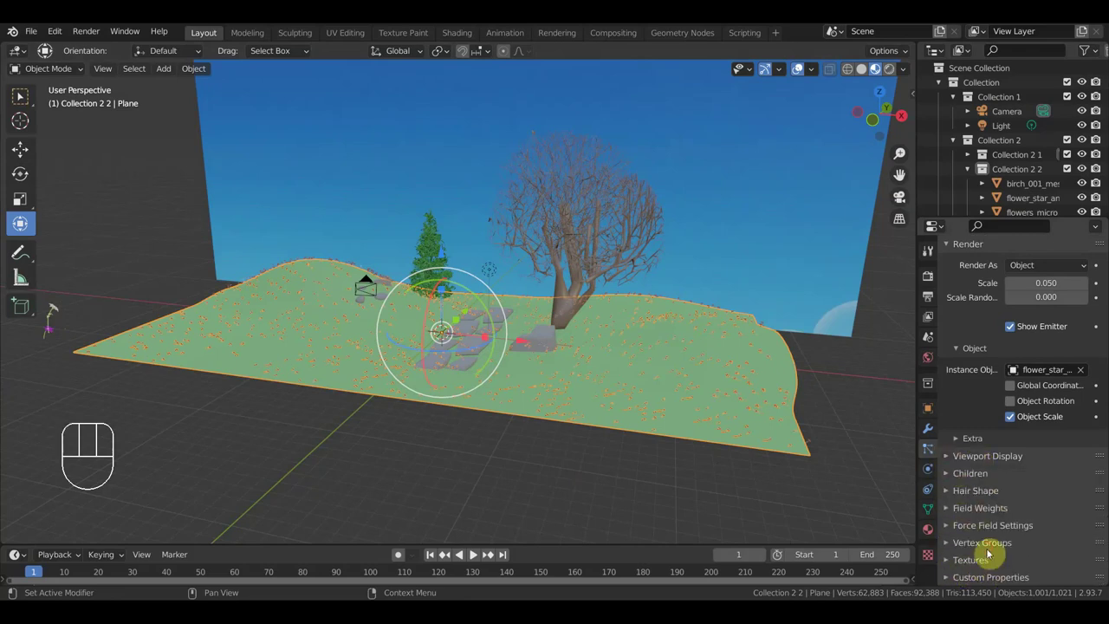
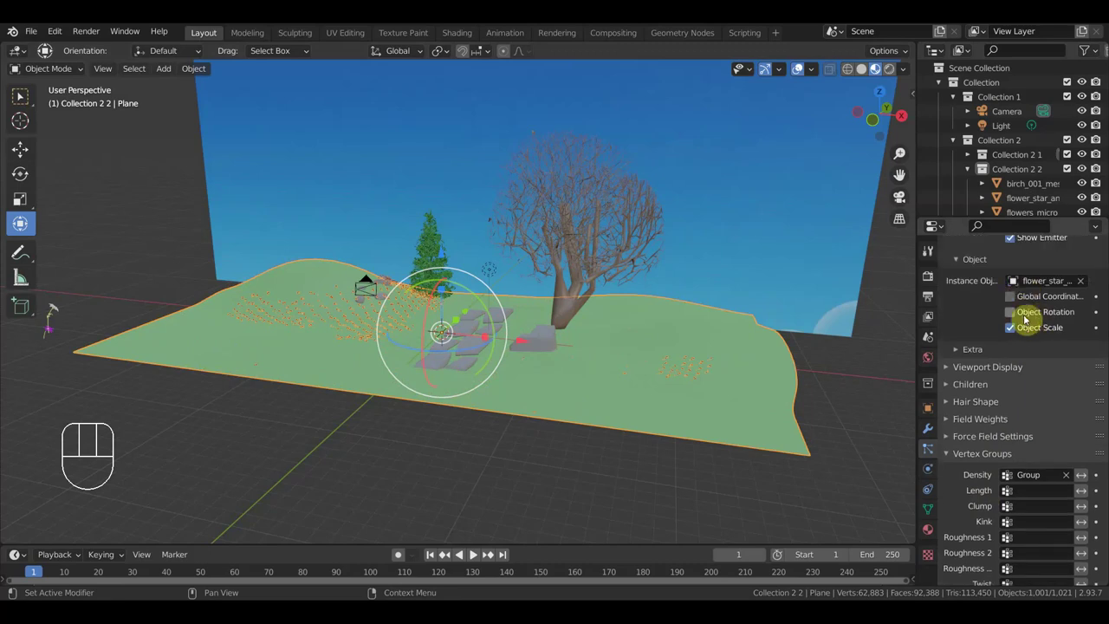
left_click(1012, 312)
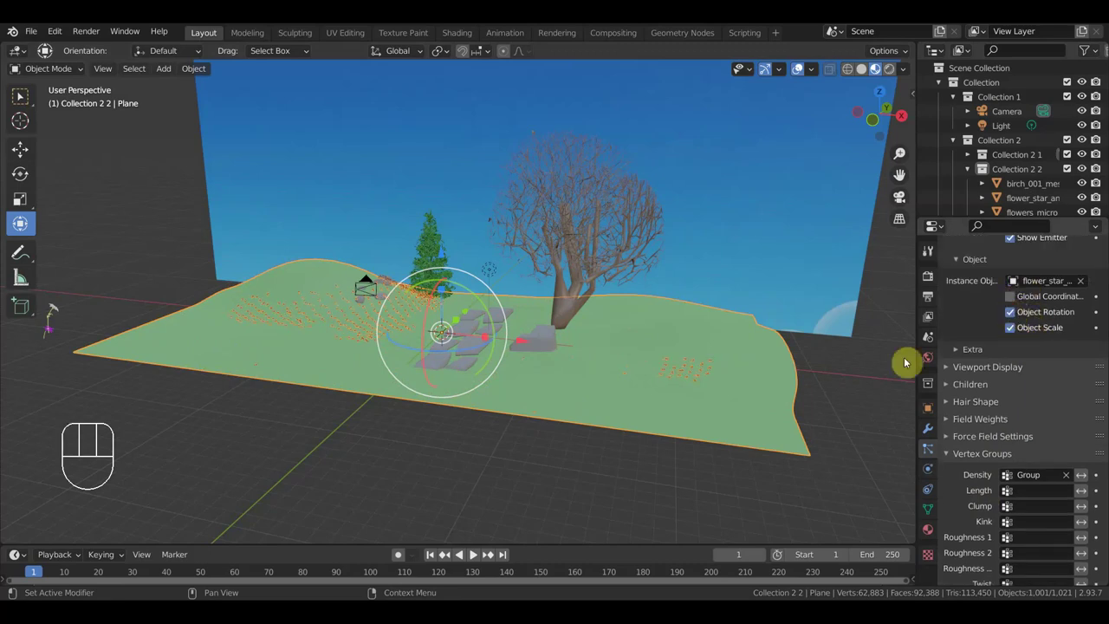
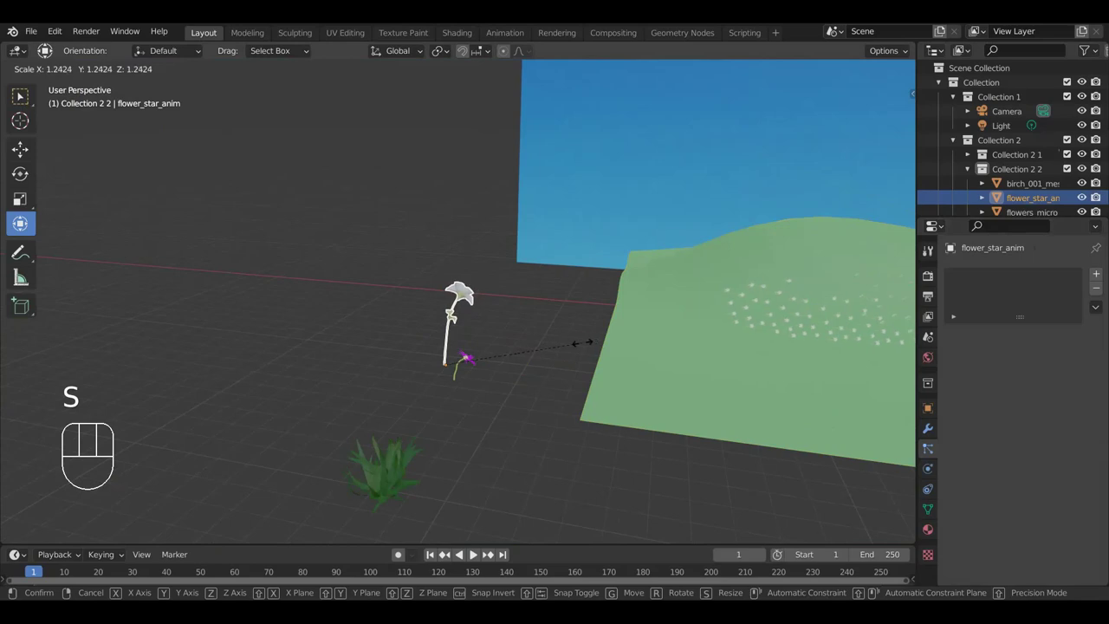
Step: Rotate flower_star_anim about 31° so the scattered flowers on the hill tilt with it
key("r")
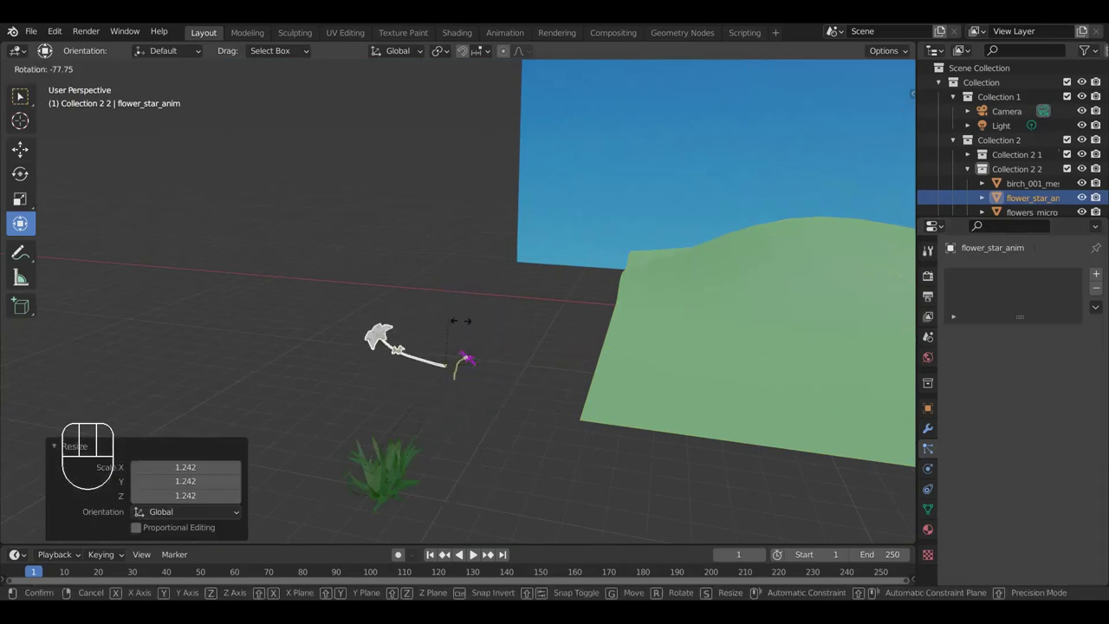
left_click(533, 367)
left_click_drag(456, 374, 460, 379)
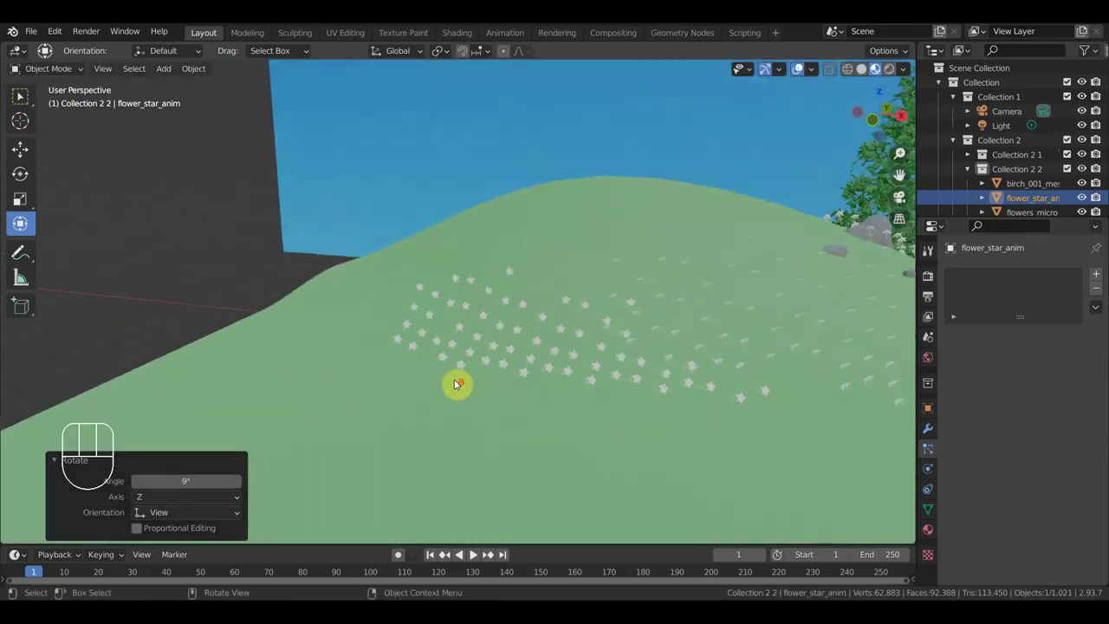
left_click_drag(521, 380, 646, 316)
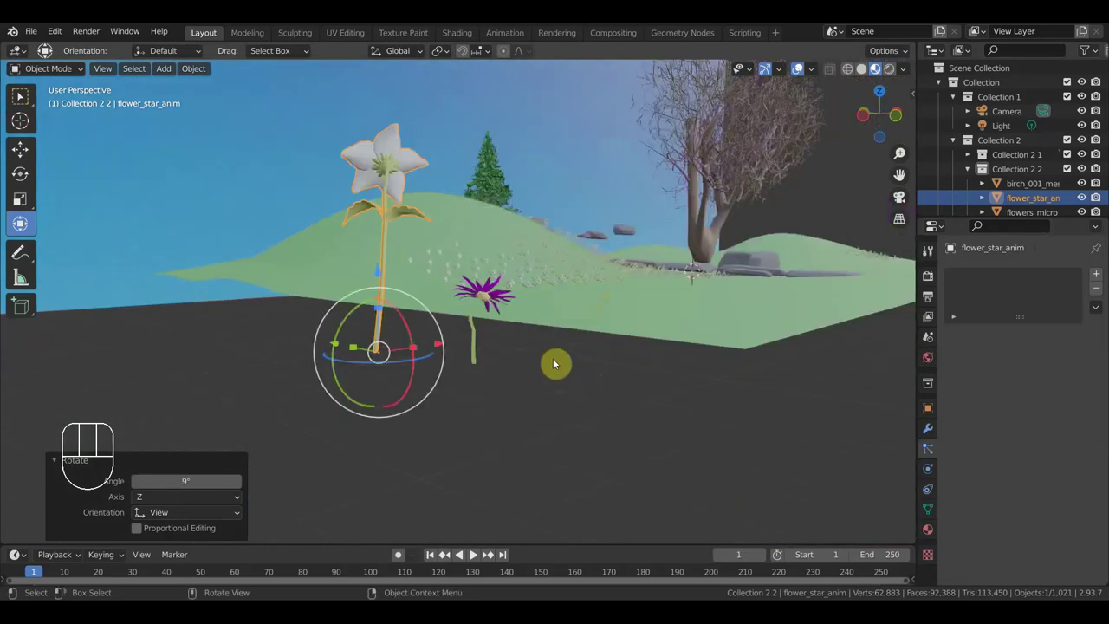
left_click_drag(550, 365, 546, 373)
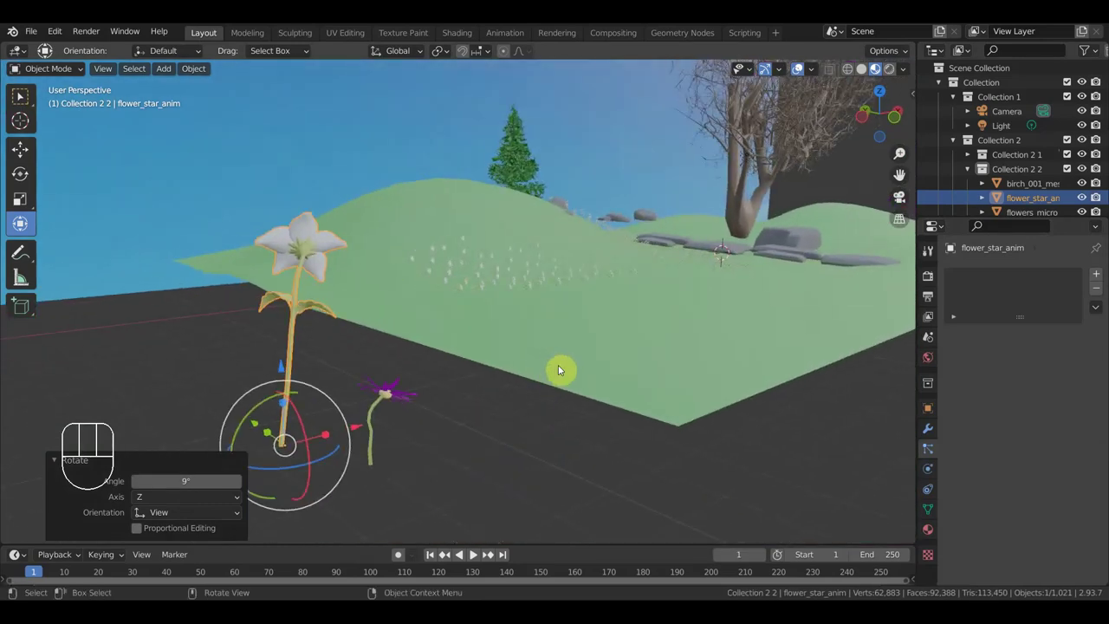
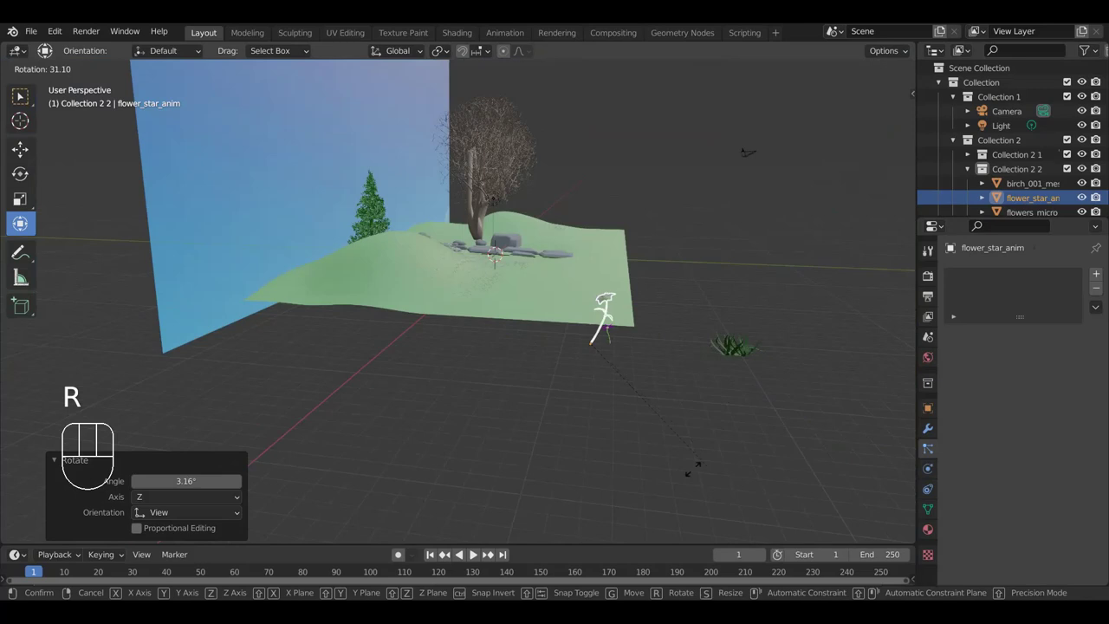
left_click(696, 472)
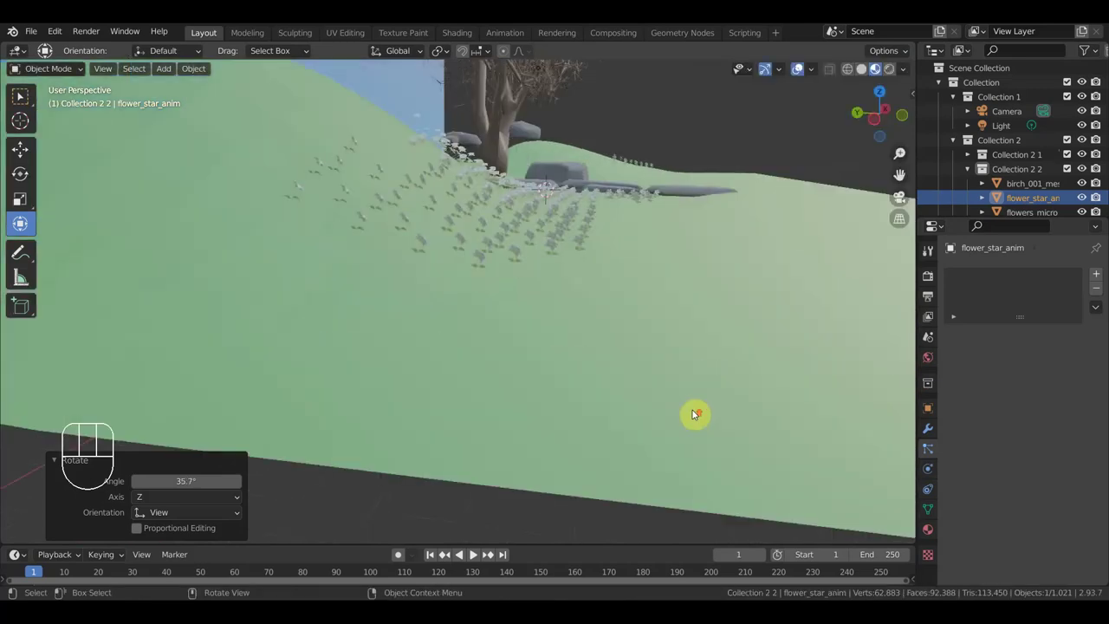
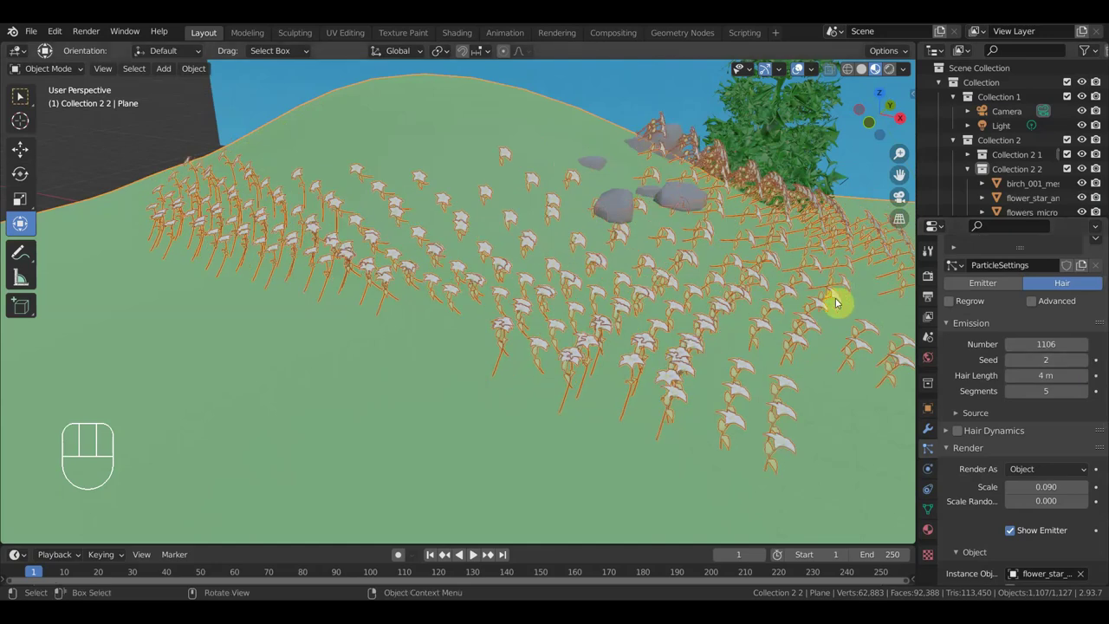
Step: Reshuffle the scattered flowers with particle seed 2 while looking over the landscape
left_click_drag(731, 341, 690, 339)
left_click_drag(762, 424, 792, 405)
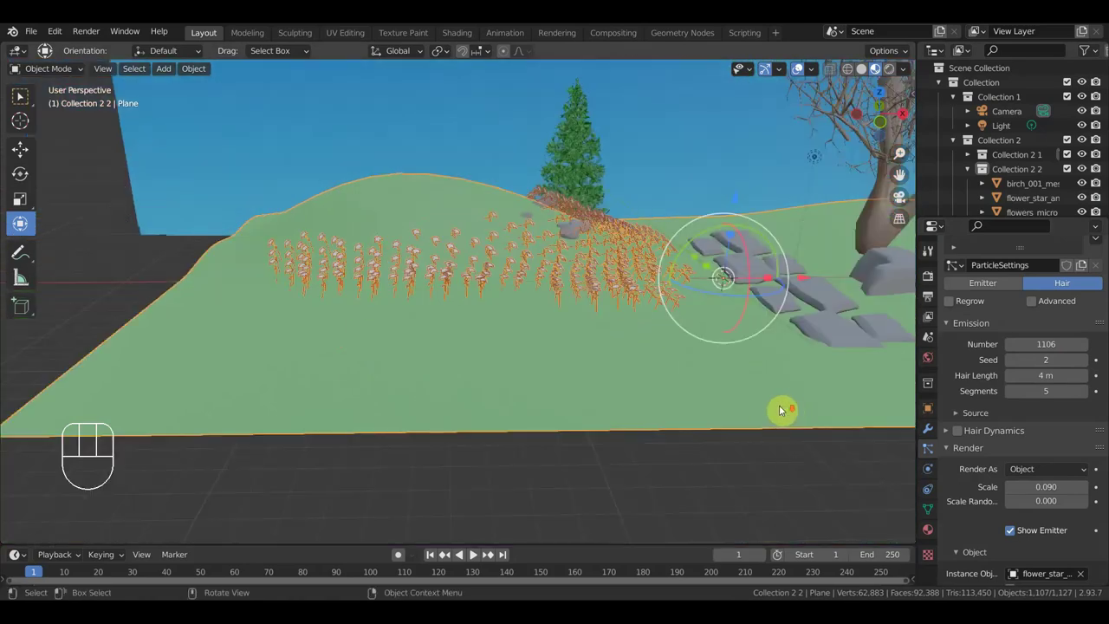
left_click_drag(697, 381, 690, 355)
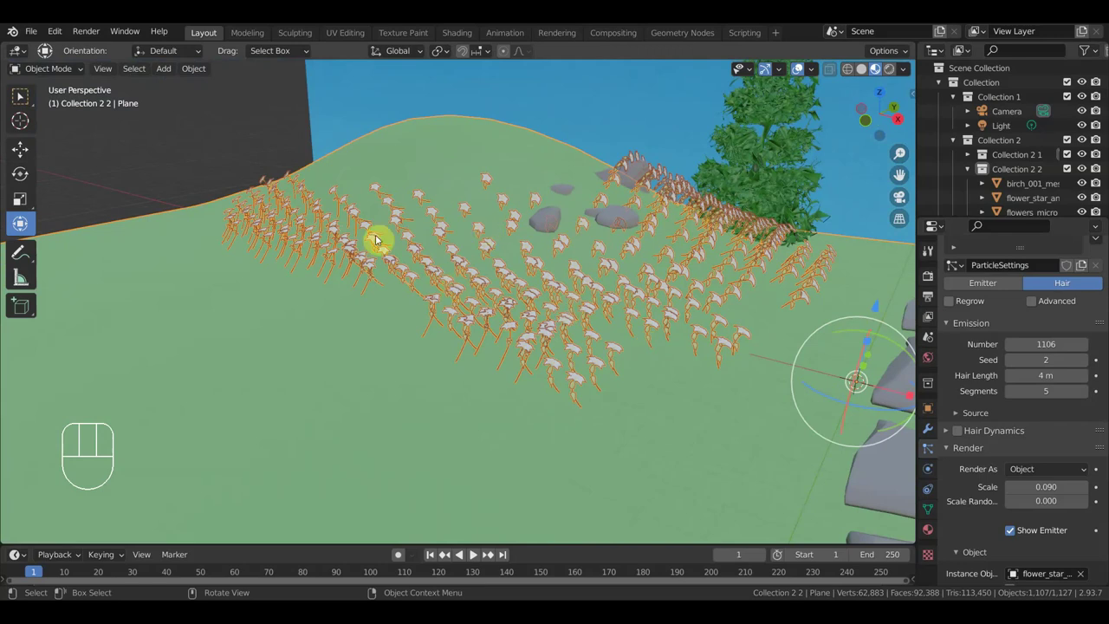
left_click_drag(699, 321, 724, 324)
left_click_drag(570, 346, 552, 361)
Step: Rotate flower_star_anim a further 13° and check the flowers near the stepping stones
left_click(260, 332)
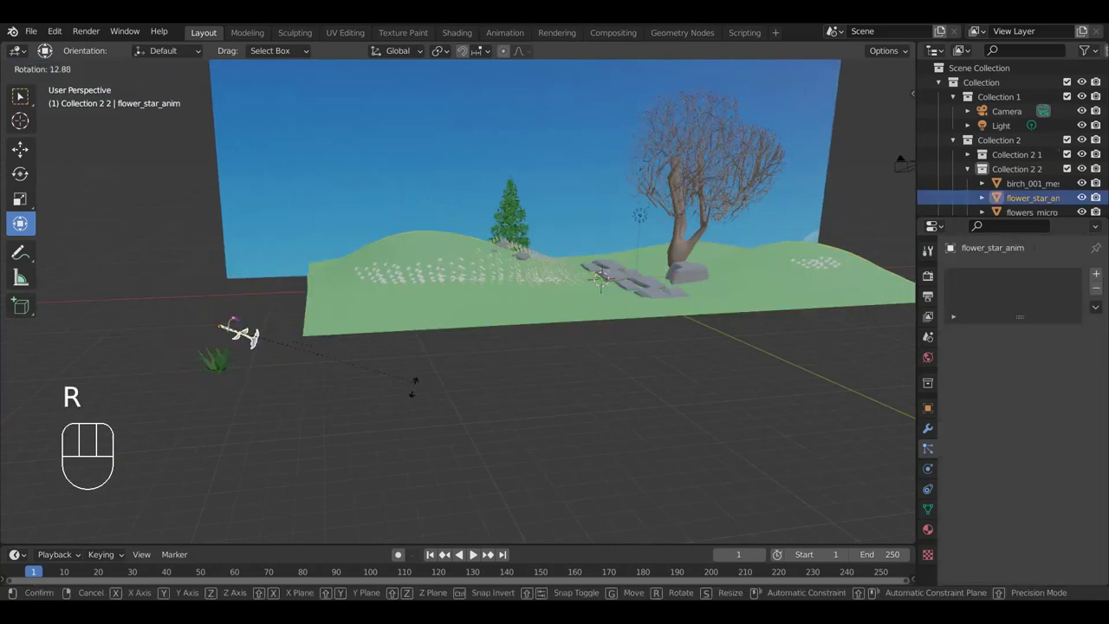
left_click(558, 337)
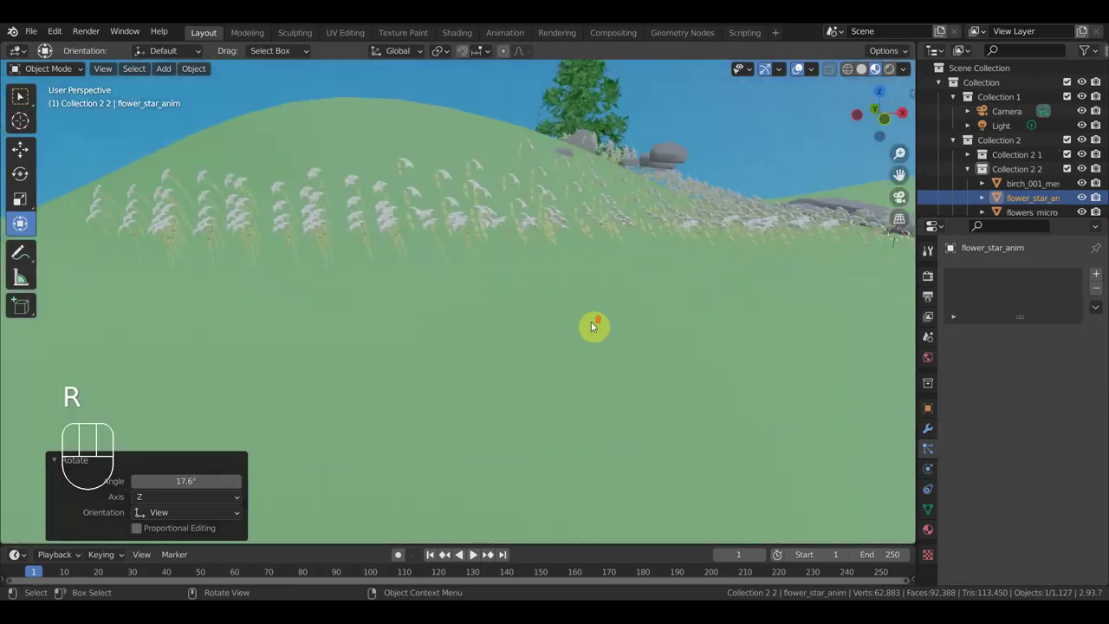
left_click_drag(584, 341, 508, 346)
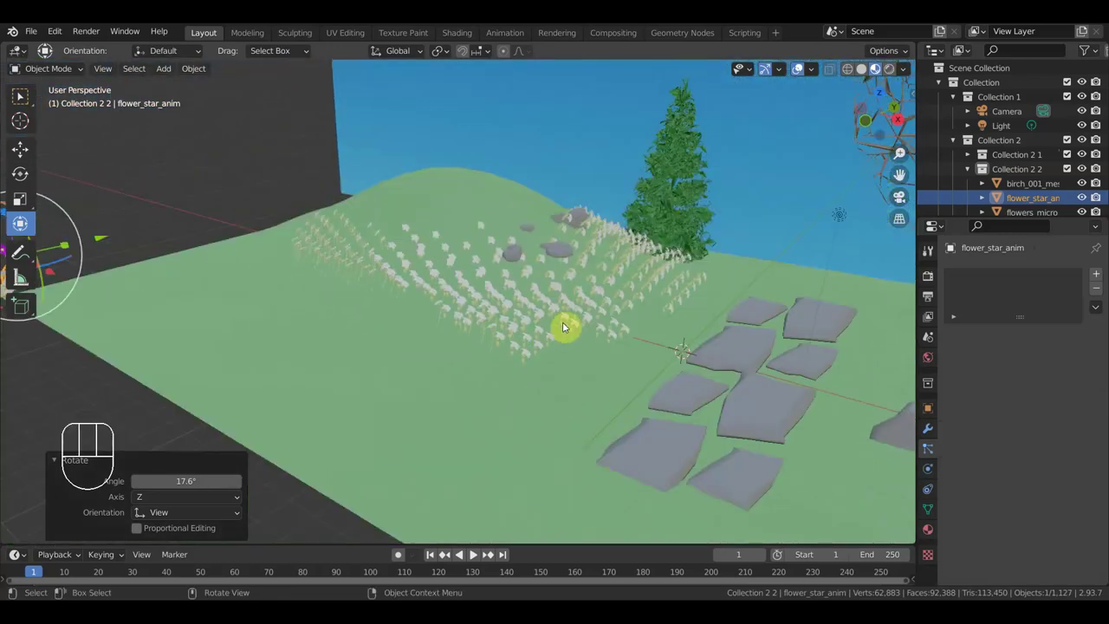
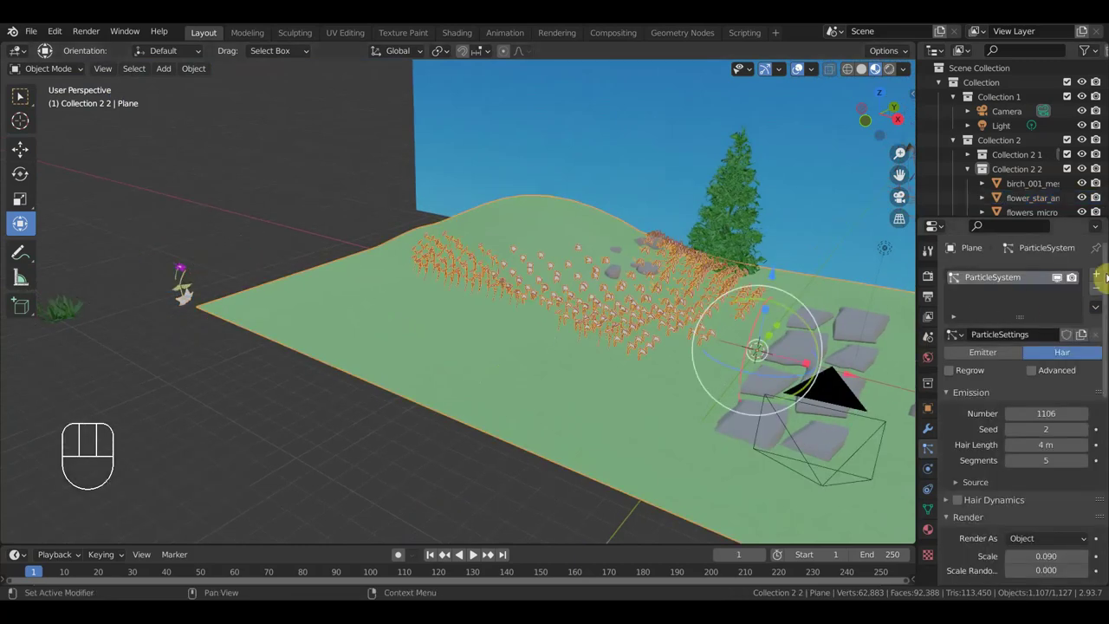
Step: Add a second hair particle system instancing grass2 at scale 0.05, density from Group.001
left_click(1105, 273)
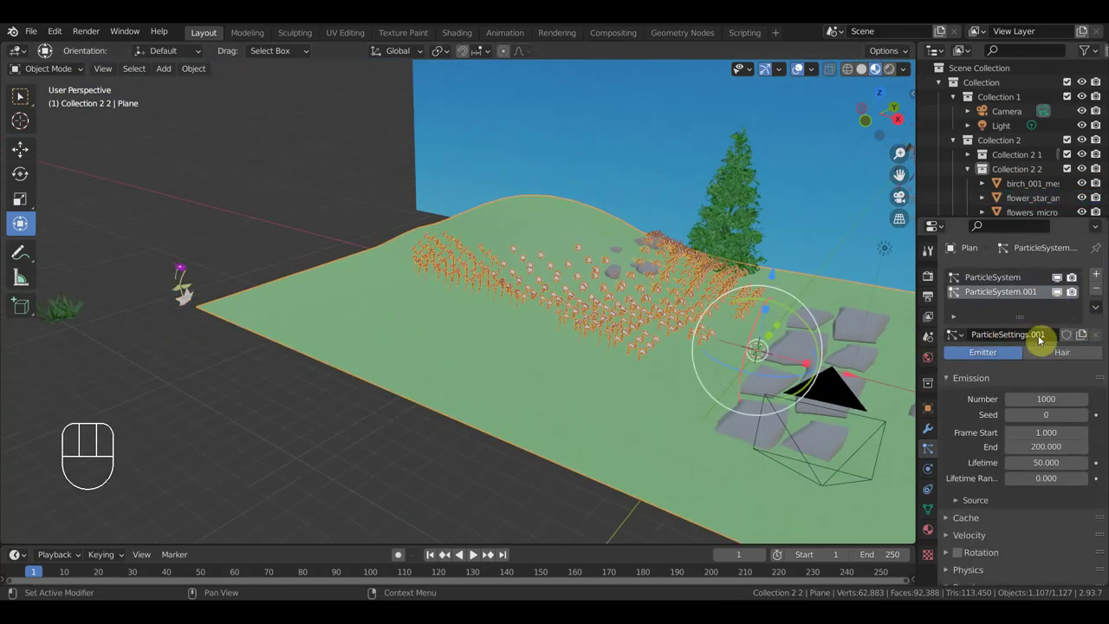
left_click(1077, 352)
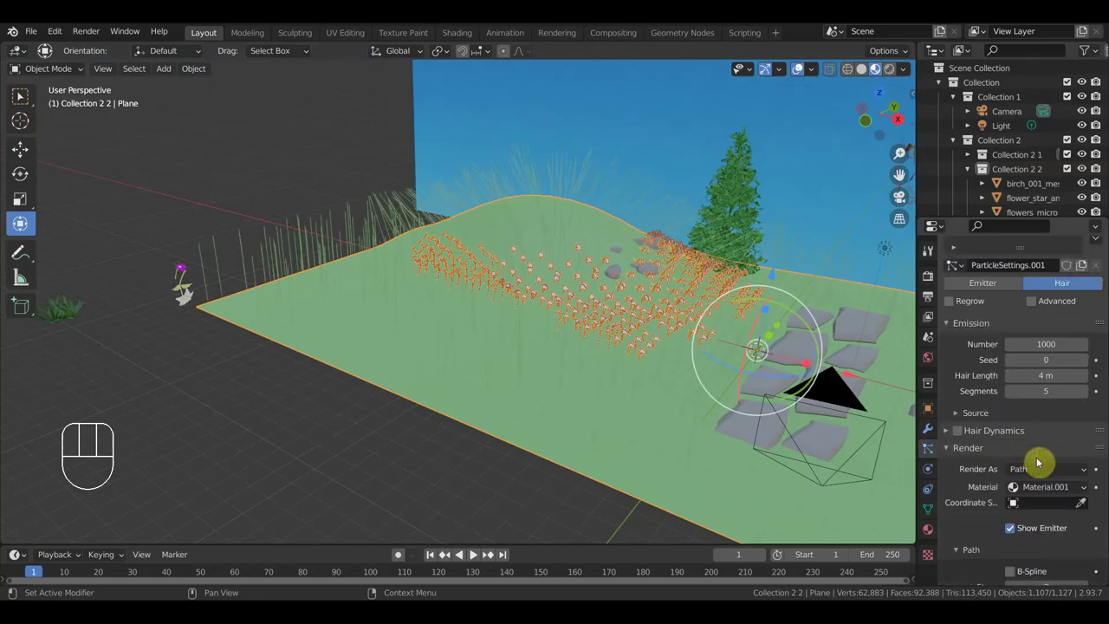
left_click_drag(1044, 471, 1015, 572)
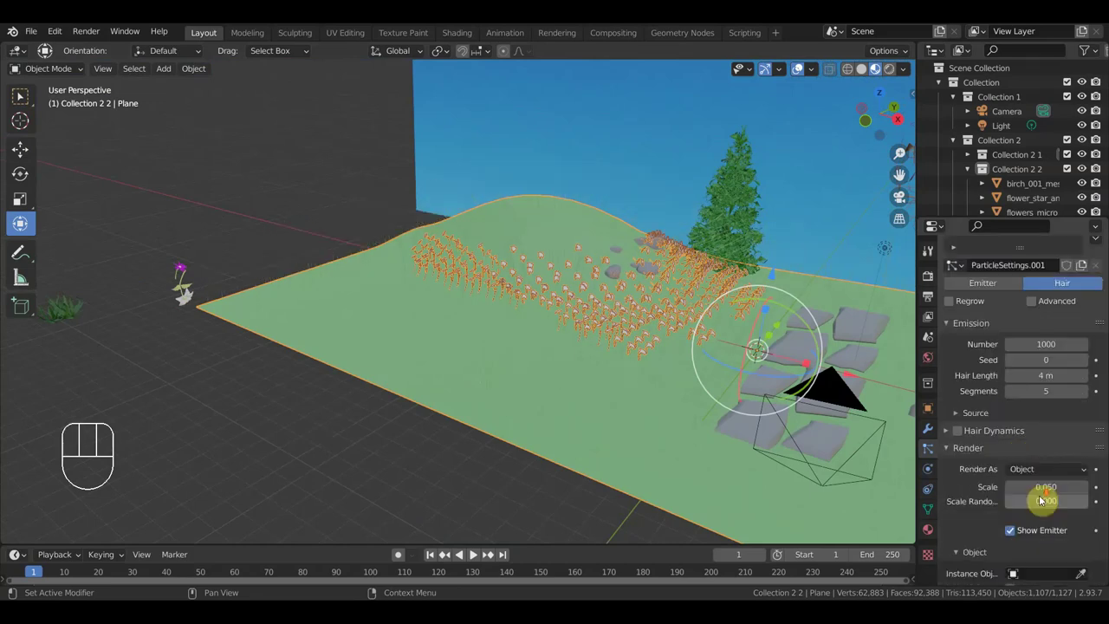
left_click(1080, 439)
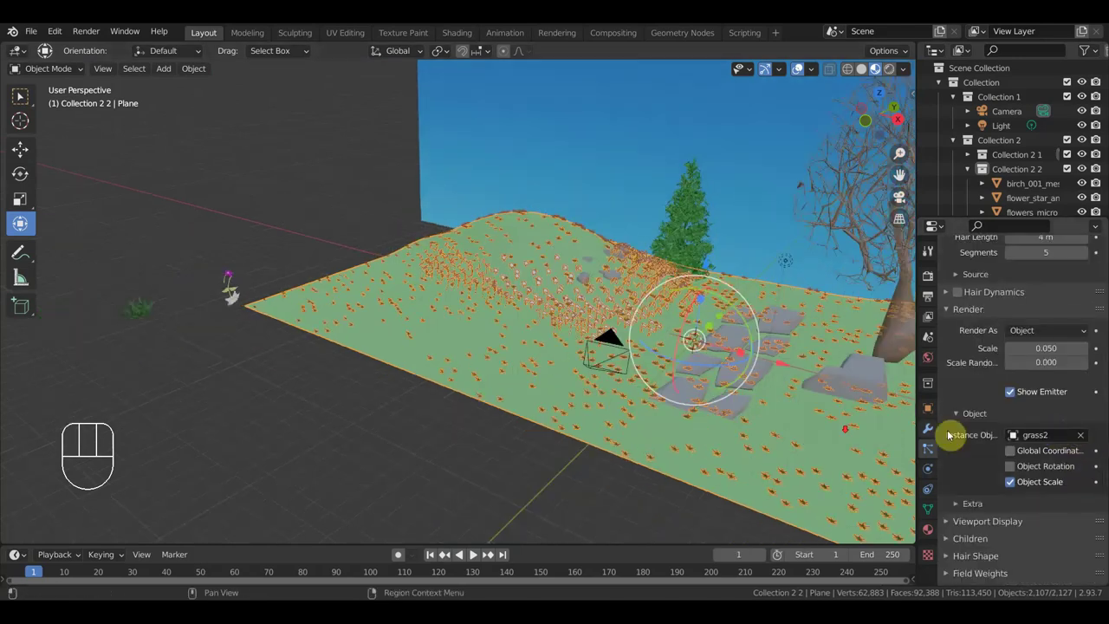
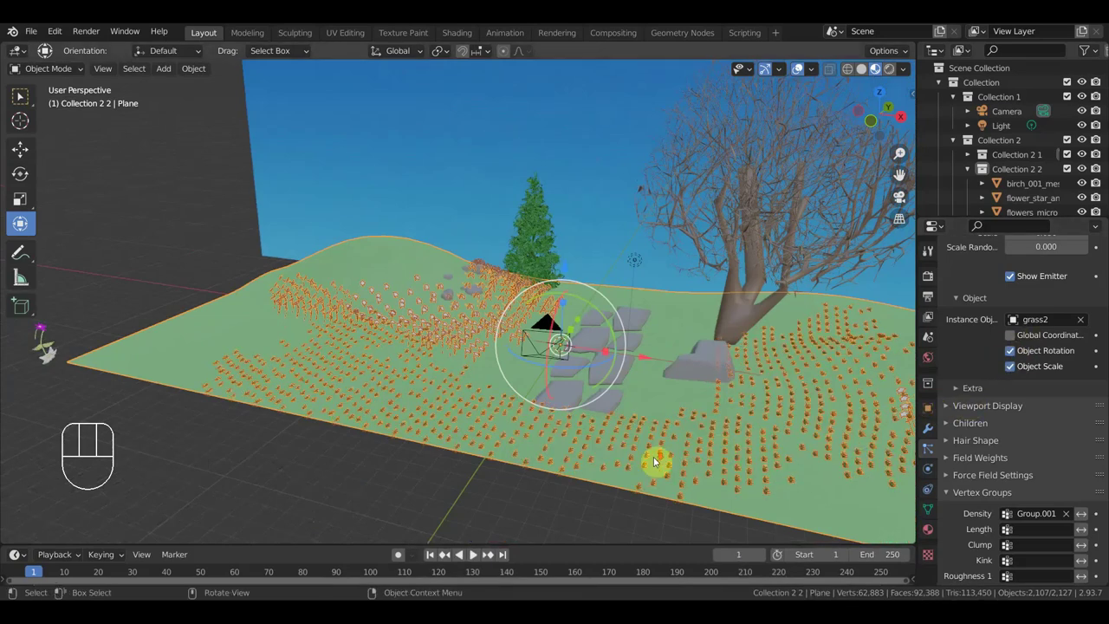
Step: Frame the grass and flower source models in the viewport
left_click_drag(710, 475, 657, 474)
left_click_drag(760, 453, 759, 435)
left_click_drag(664, 403, 616, 397)
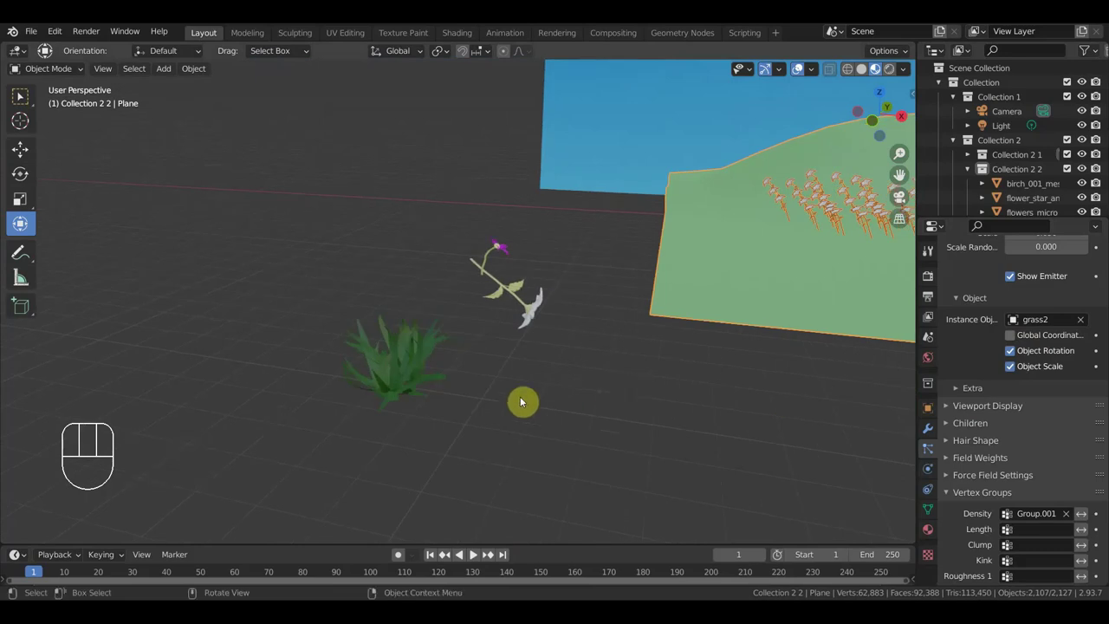
Step: Rotate the grass2 model and raise ParticleSystem.001 to 1285 clumps, seed 39, scale 0.14
left_click(407, 378)
left_click_drag(542, 399, 518, 397)
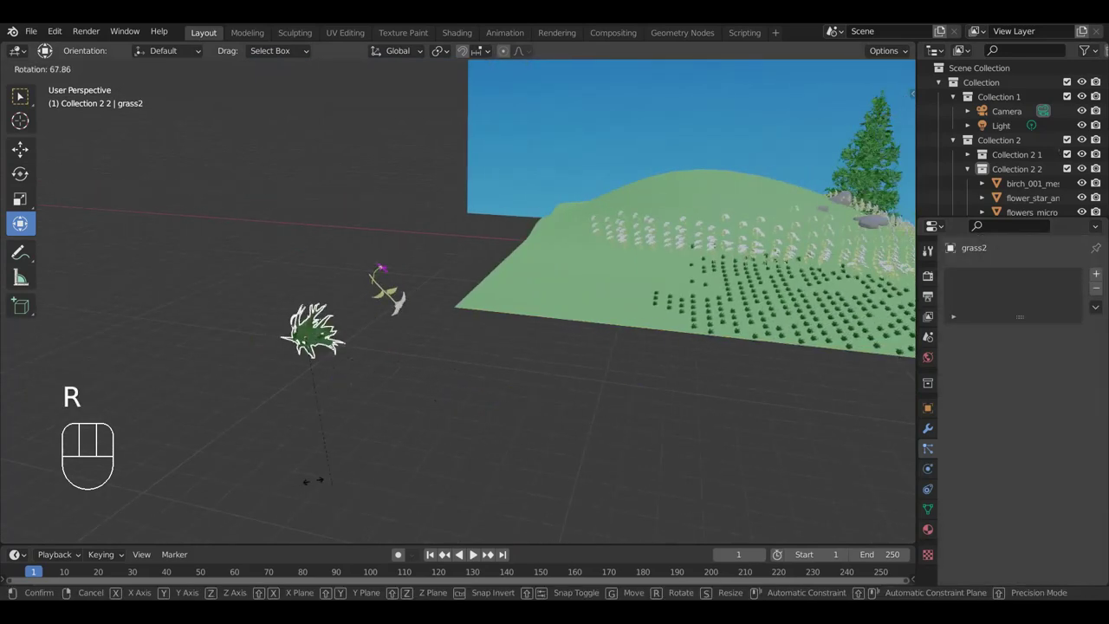
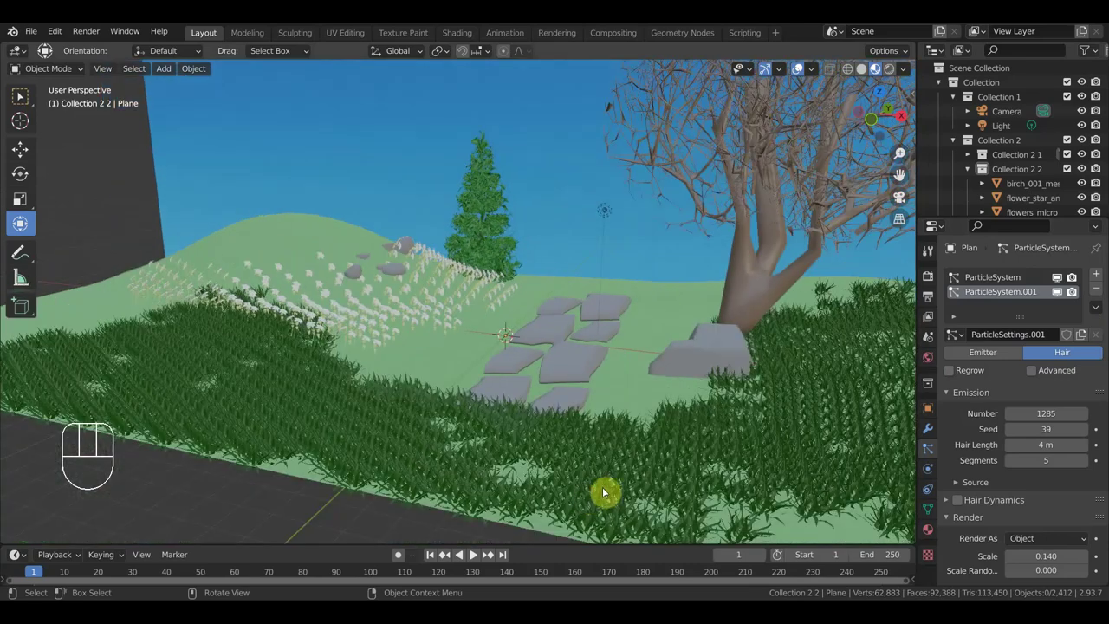
left_click_drag(624, 486, 653, 453)
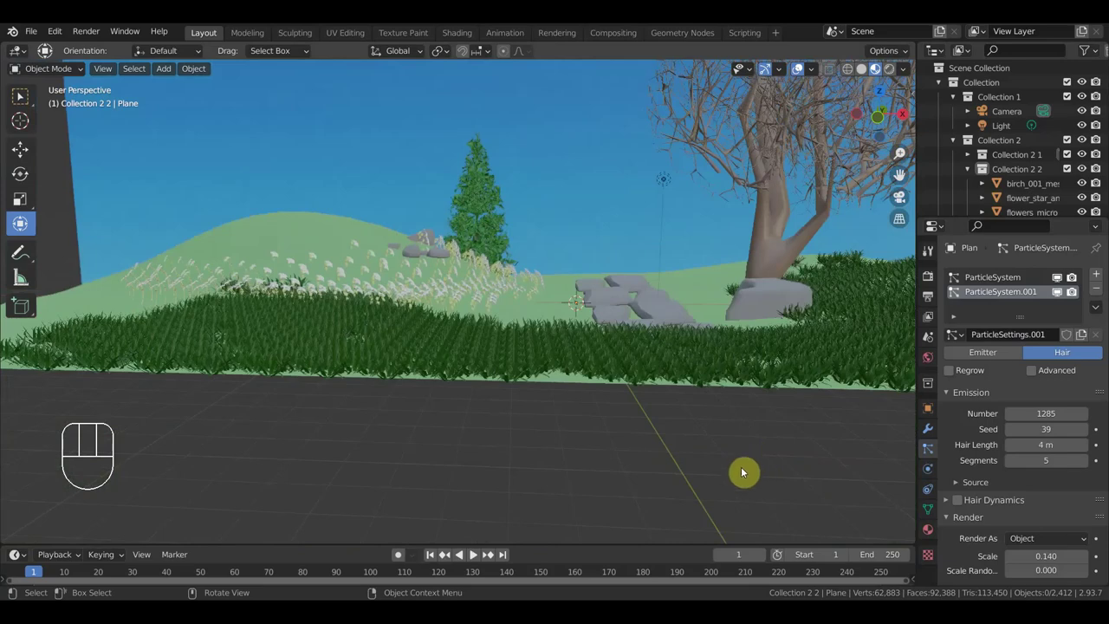
left_click_drag(737, 471, 710, 474)
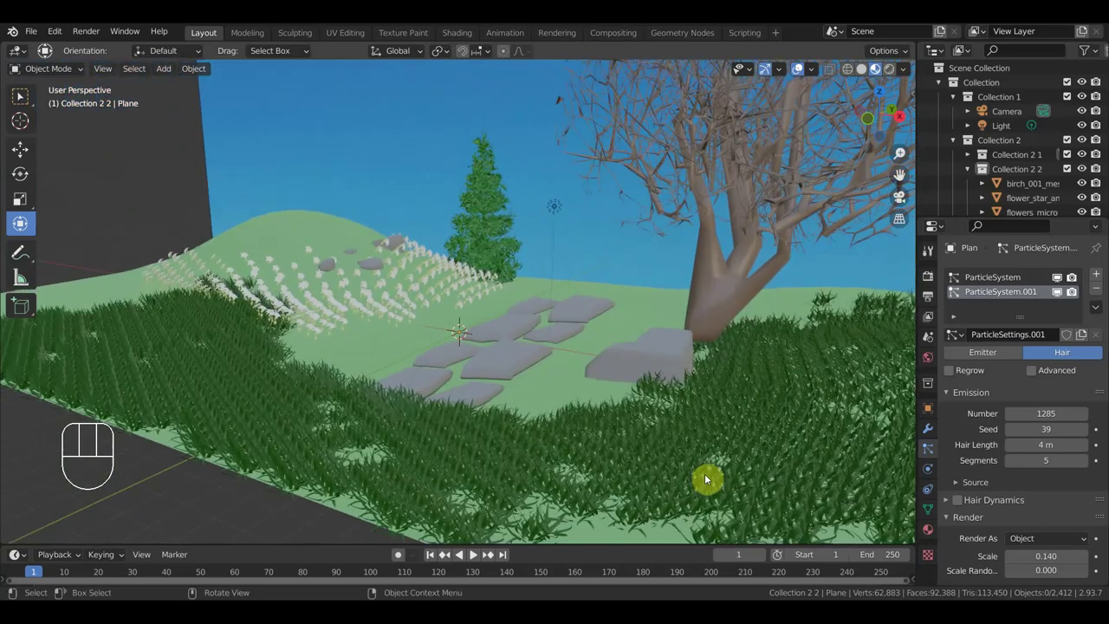
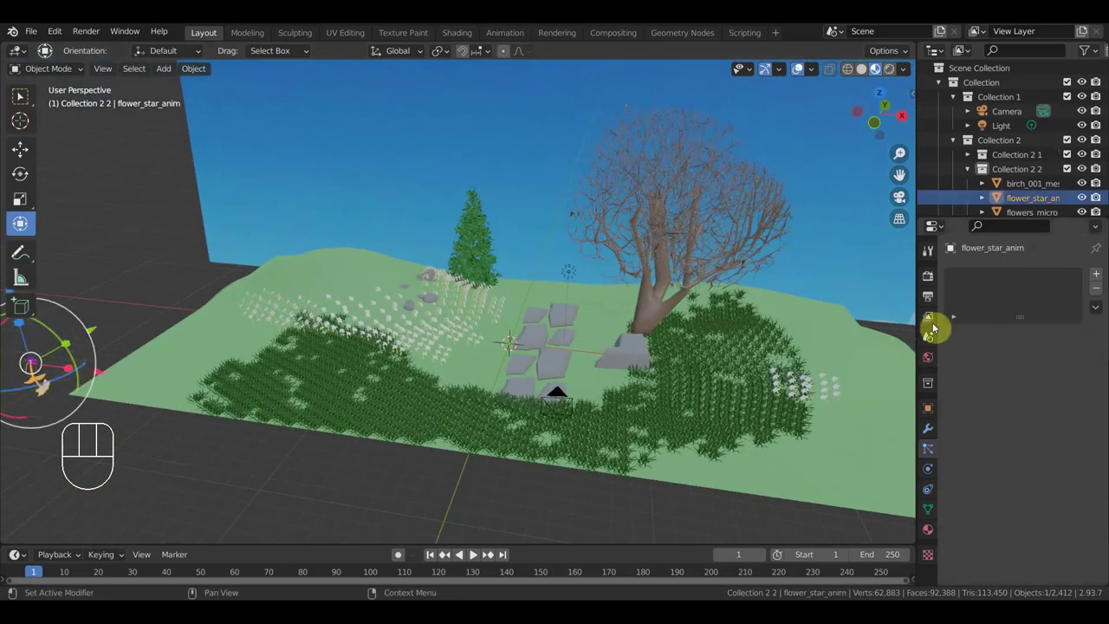
Step: Add a third hair particle system on the plane, clearing a wrongly picked instance object
left_click(932, 510)
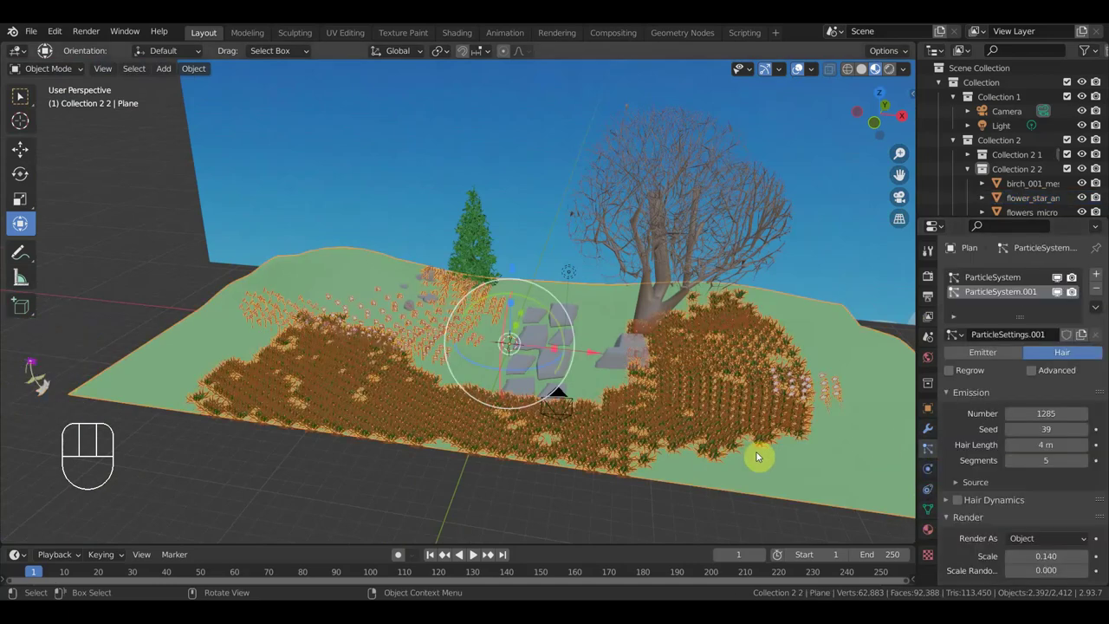
left_click(1102, 276)
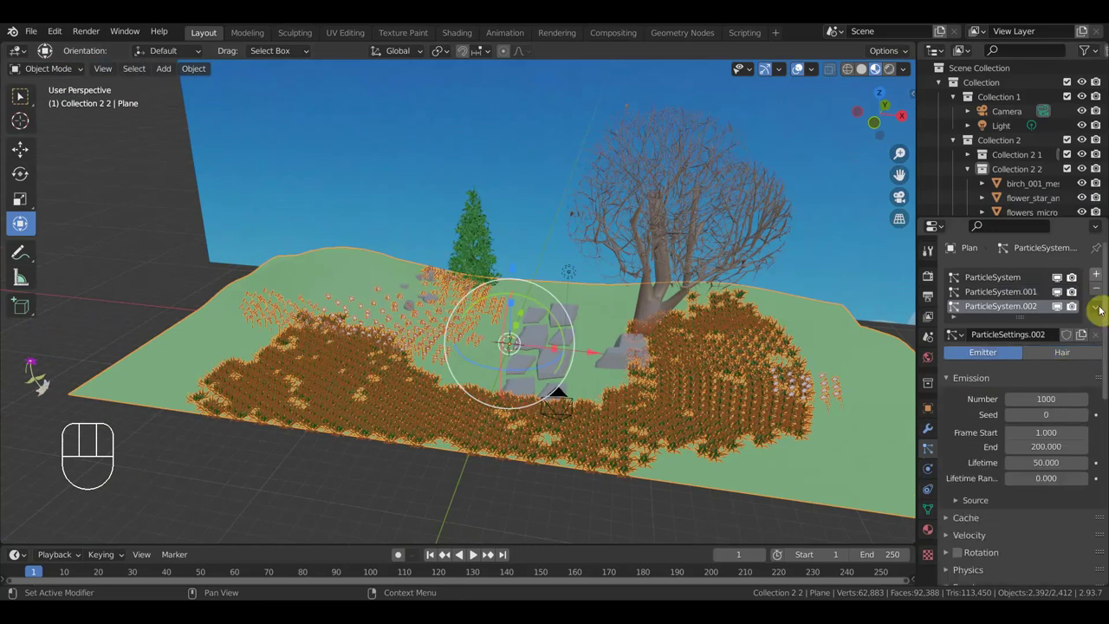
left_click(1081, 360)
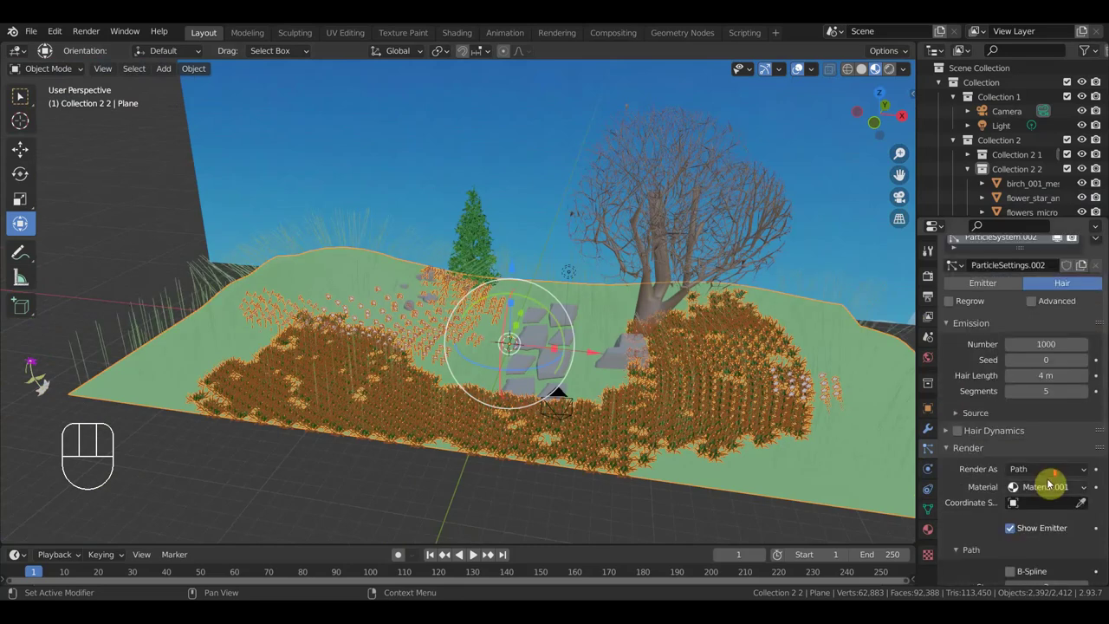
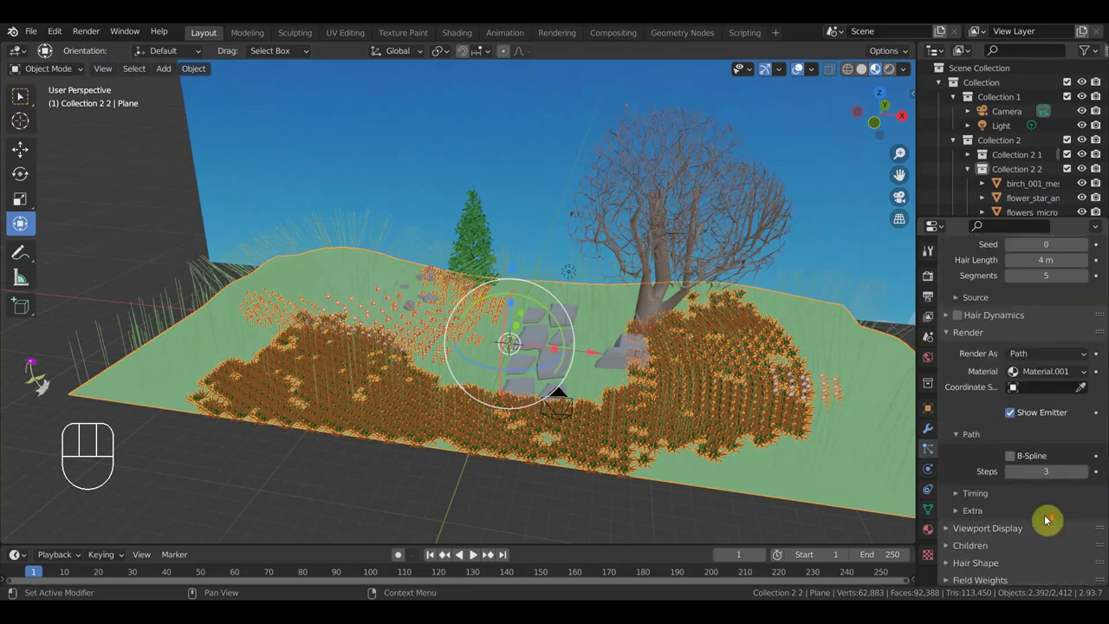
left_click(1081, 390)
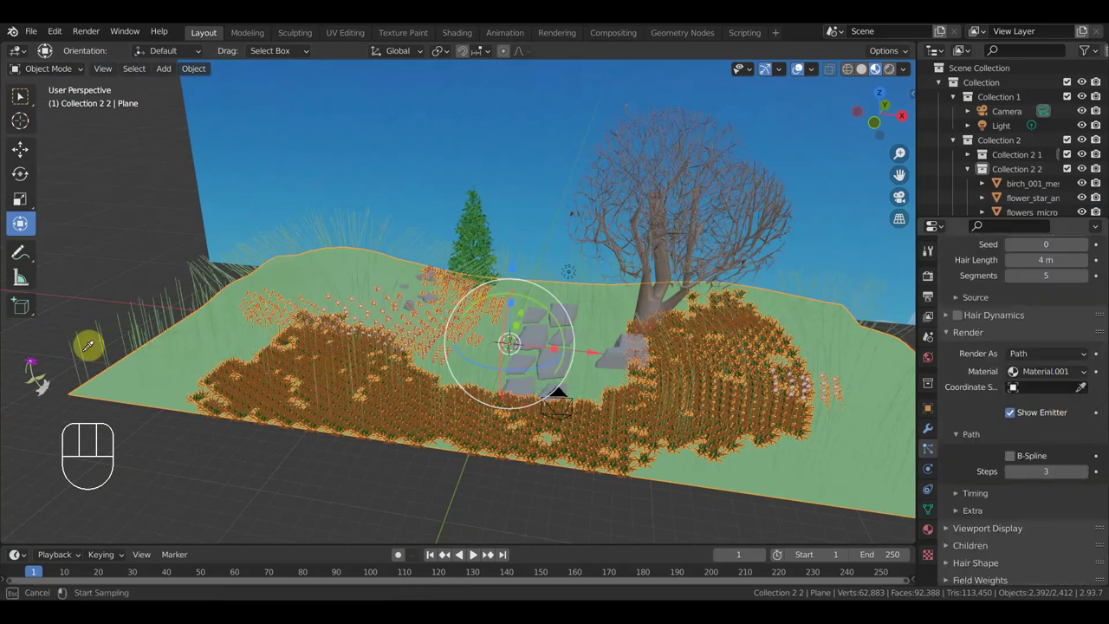
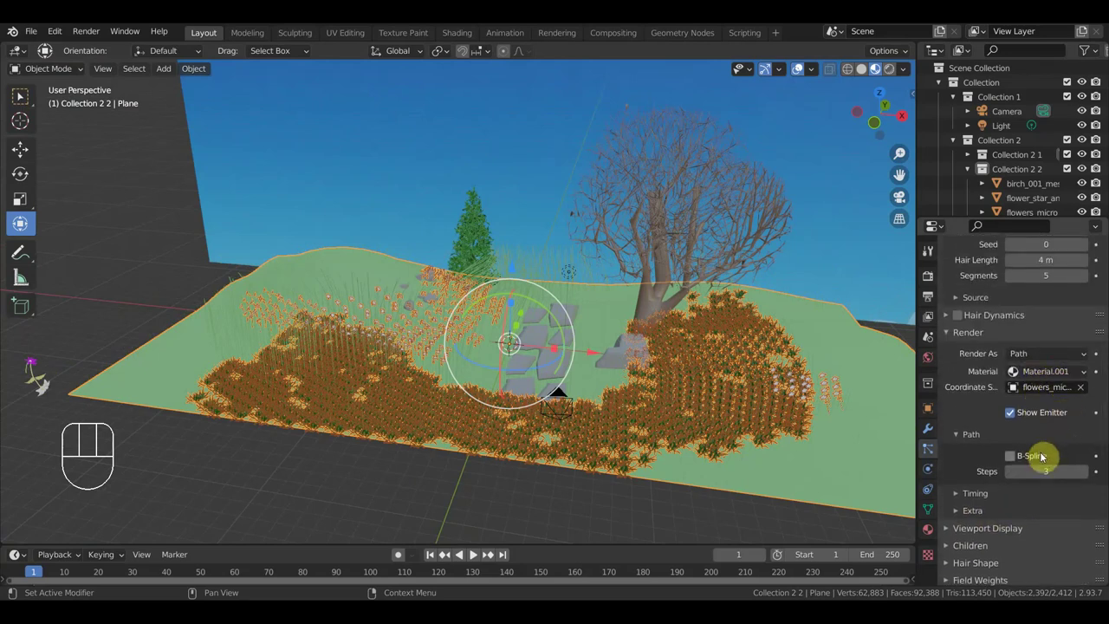
left_click(1049, 458)
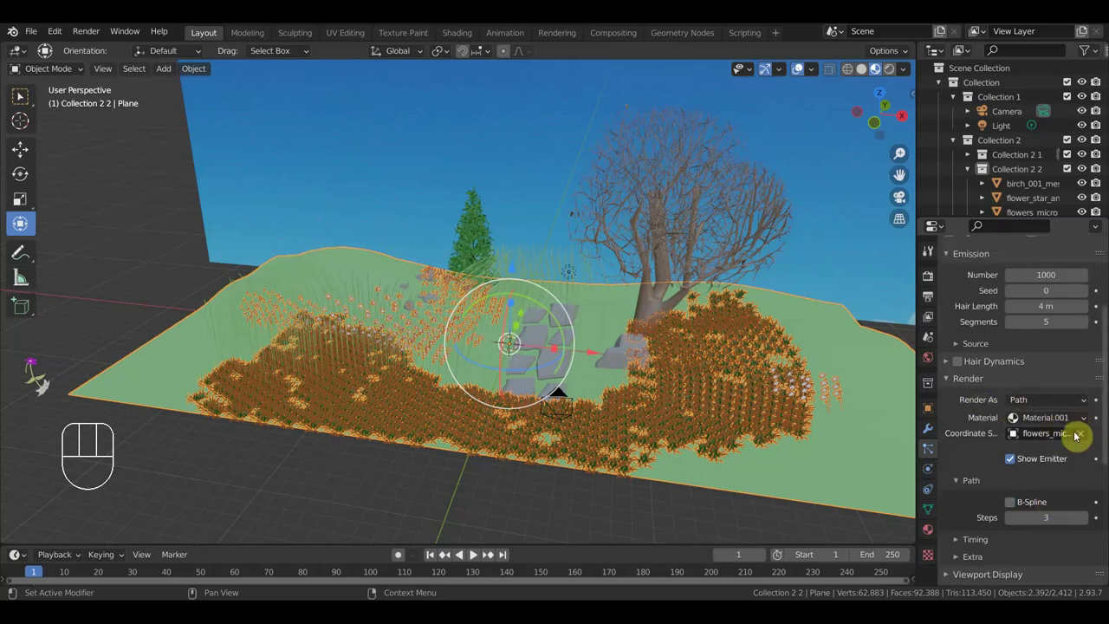
left_click(1089, 435)
Step: Instance flowers_micro at scale 0.05 with object rotation and scale enabled
left_click(1089, 434)
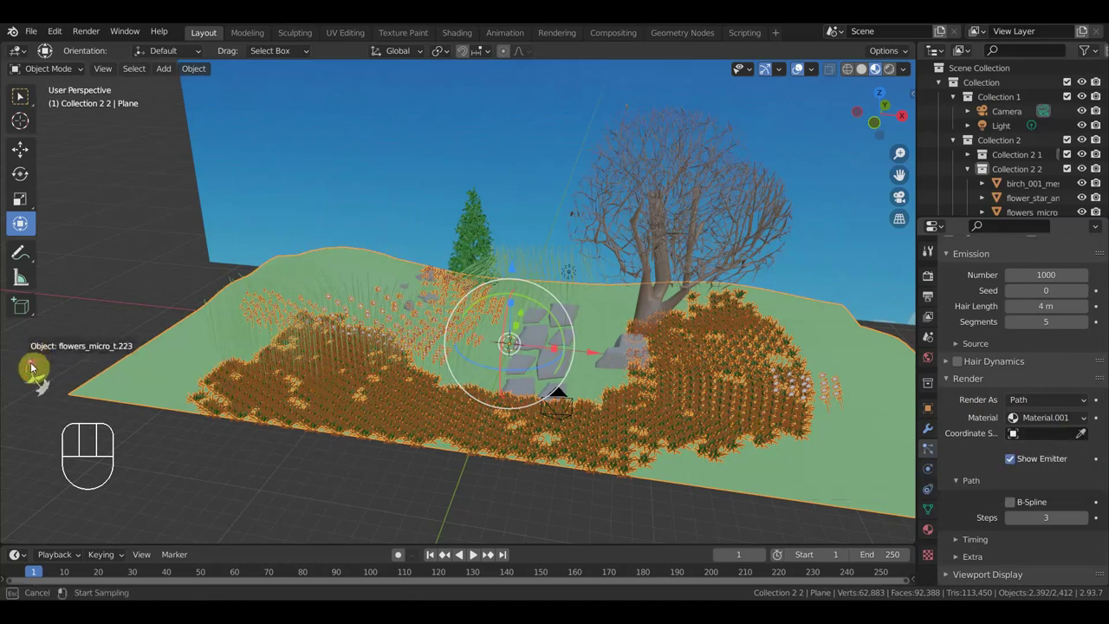
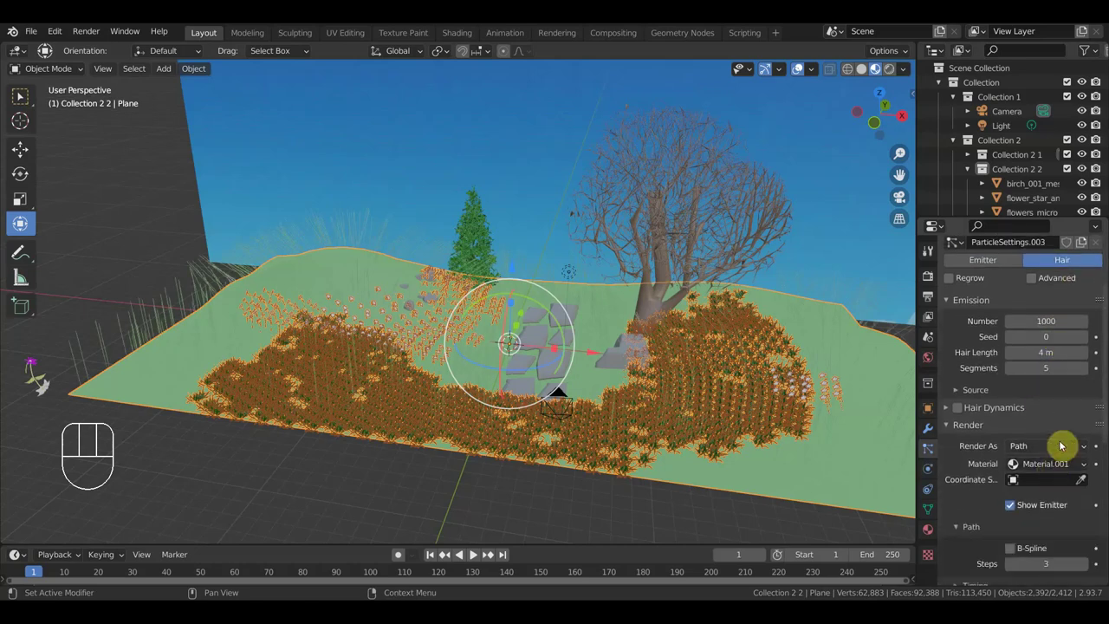
left_click_drag(1064, 452, 1084, 488)
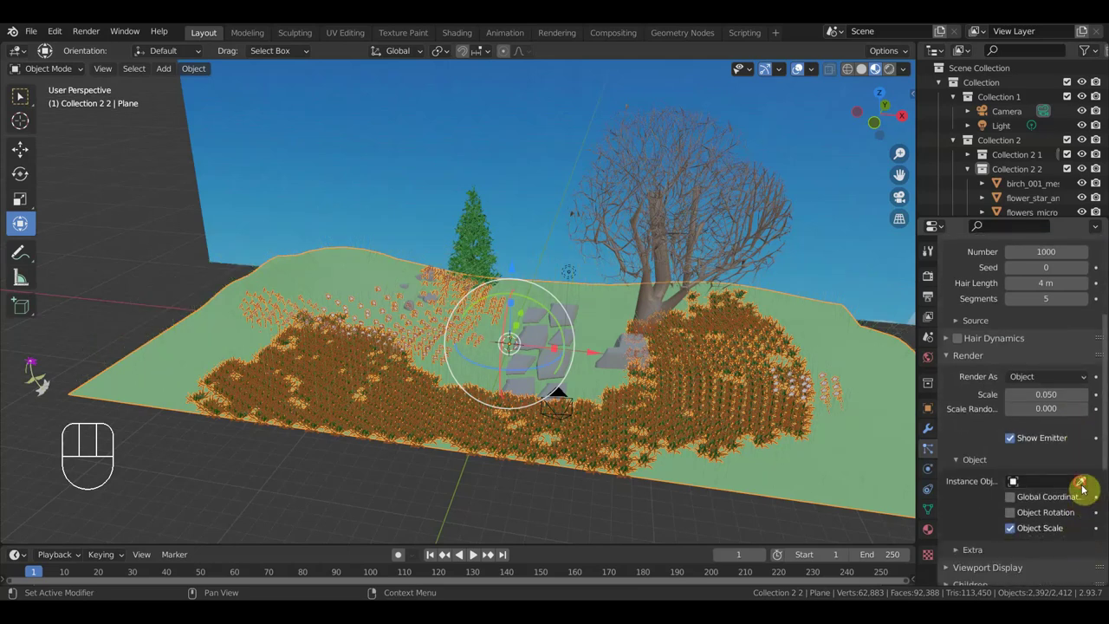
left_click(1085, 481)
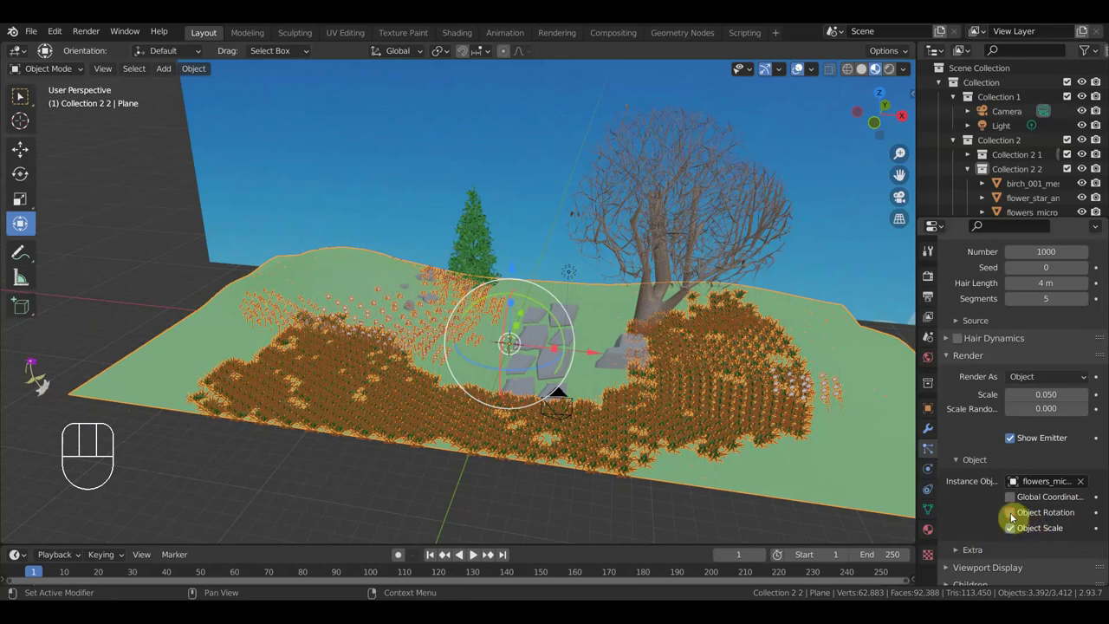
left_click(1023, 527)
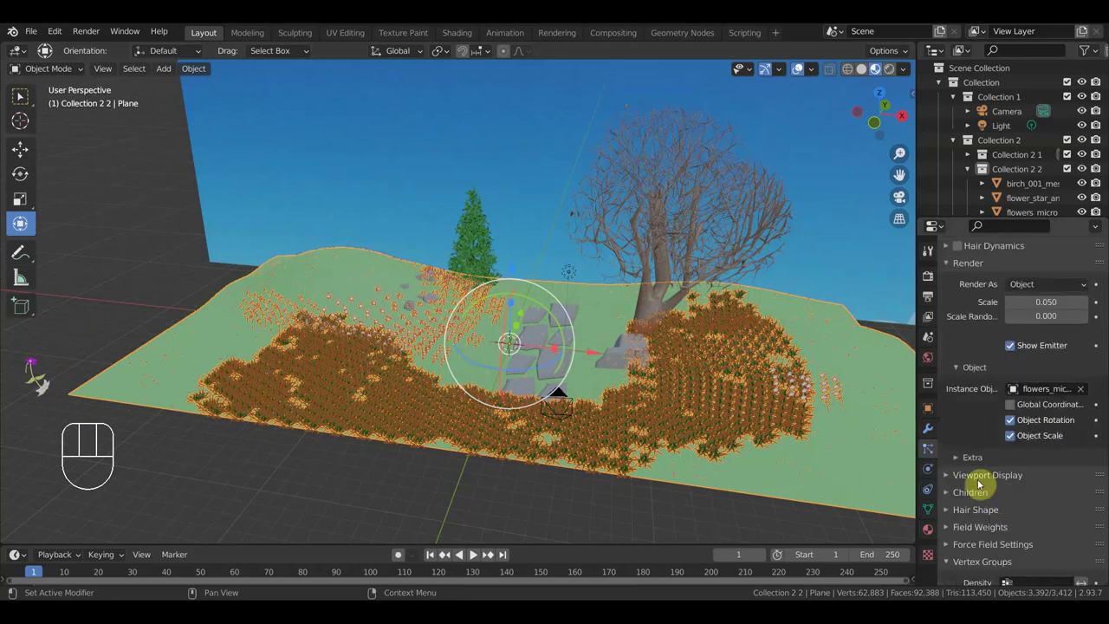
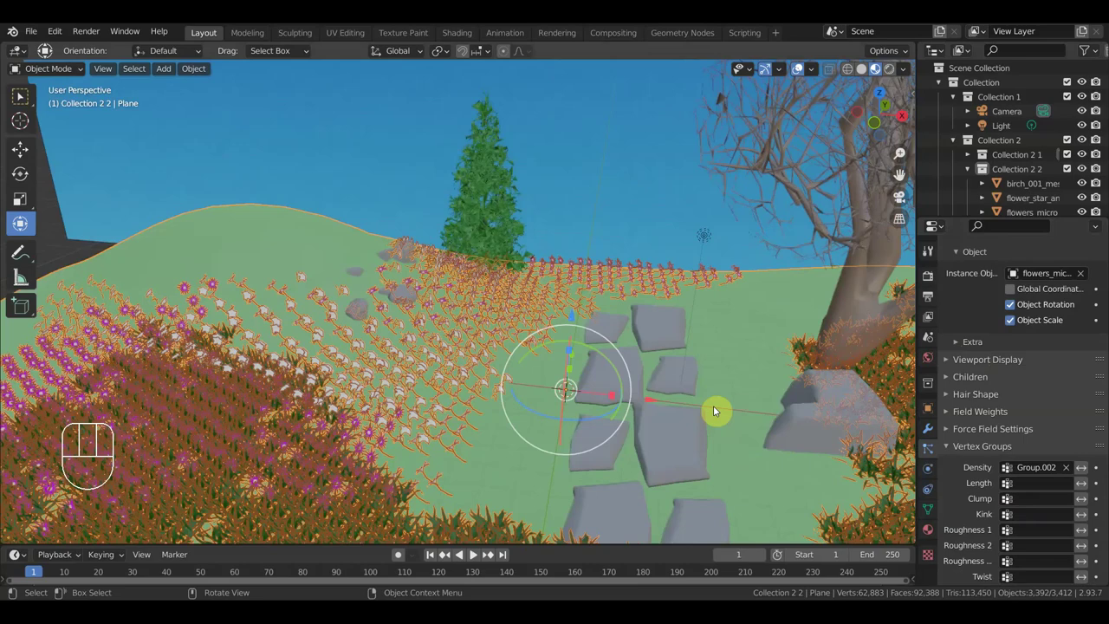
Step: Tilt flowers_micro_t.223 about 26° so the scattered micro flowers change angle
left_click_drag(618, 494, 607, 480)
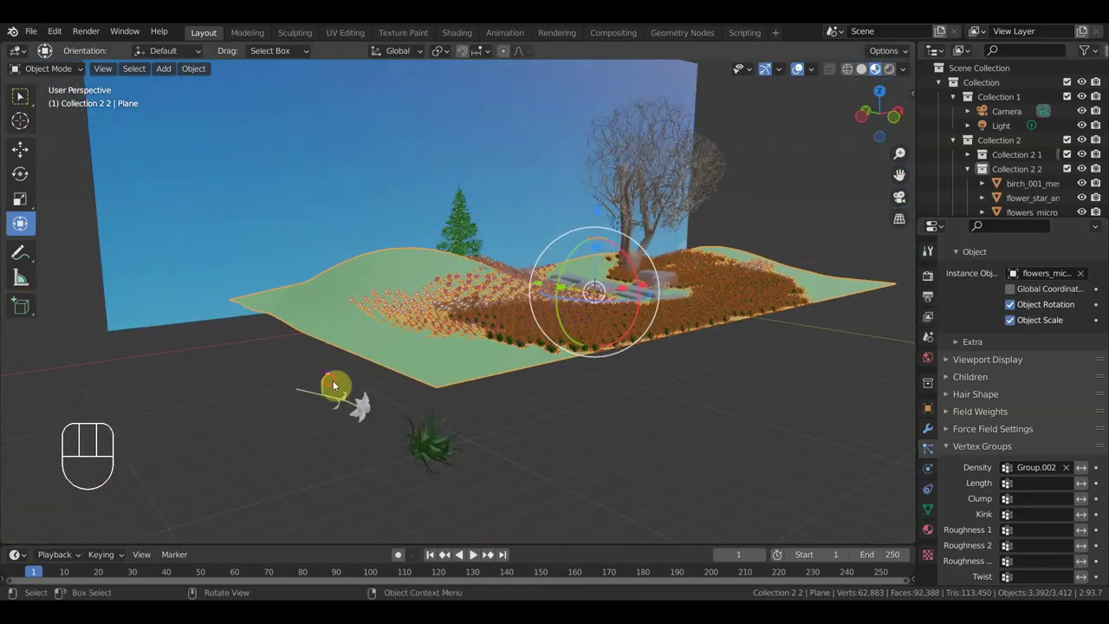
left_click_drag(493, 371, 495, 355)
left_click_drag(474, 372, 496, 404)
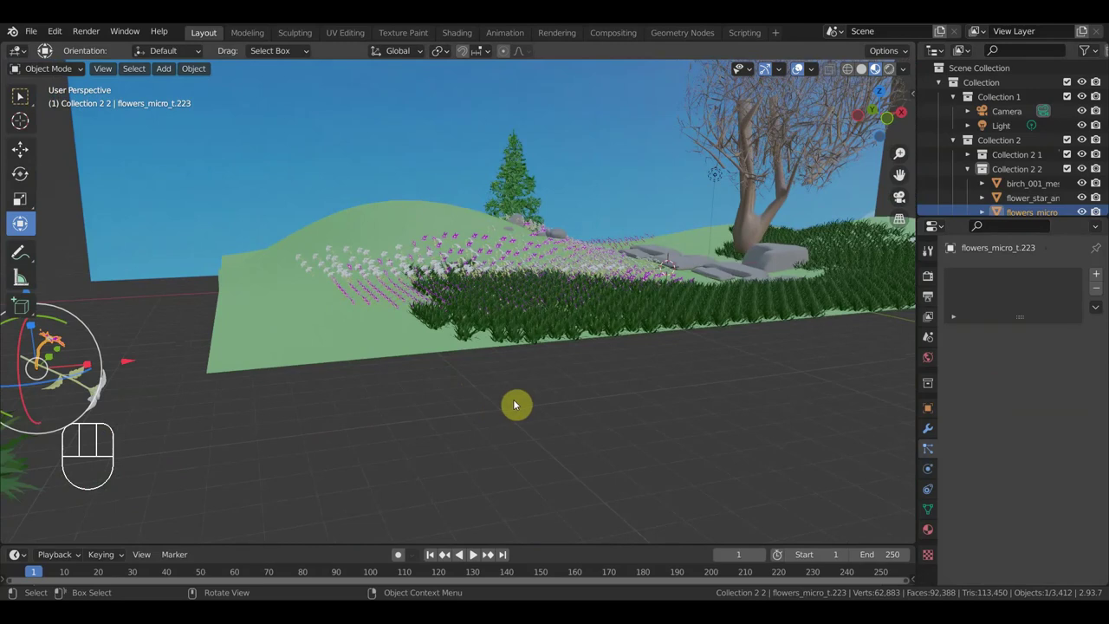
key("r")
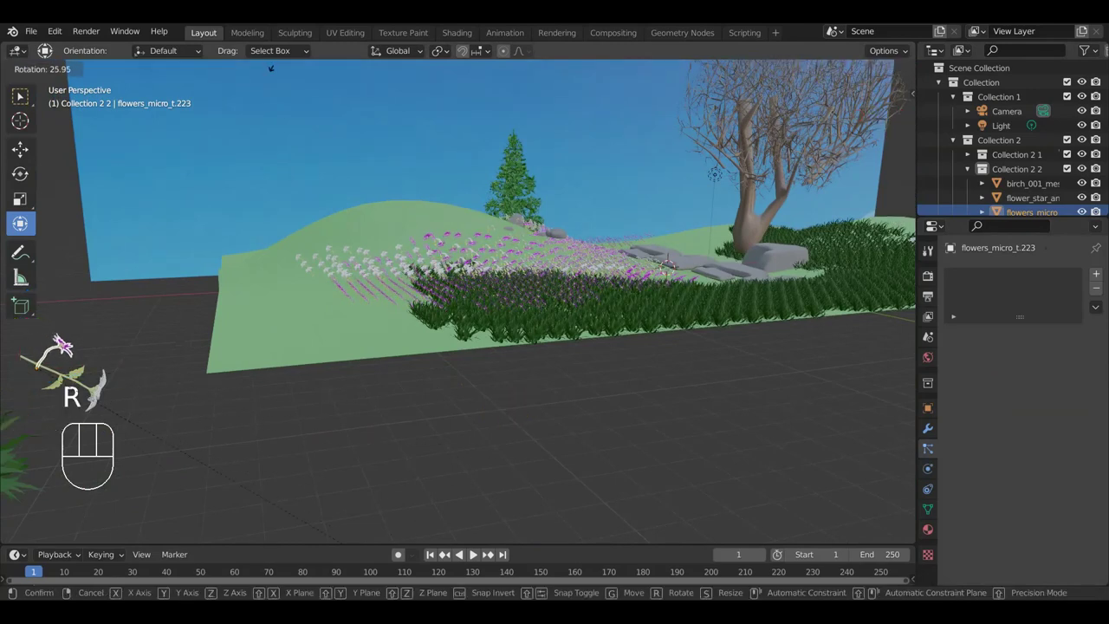
left_click_drag(97, 489, 428, 429)
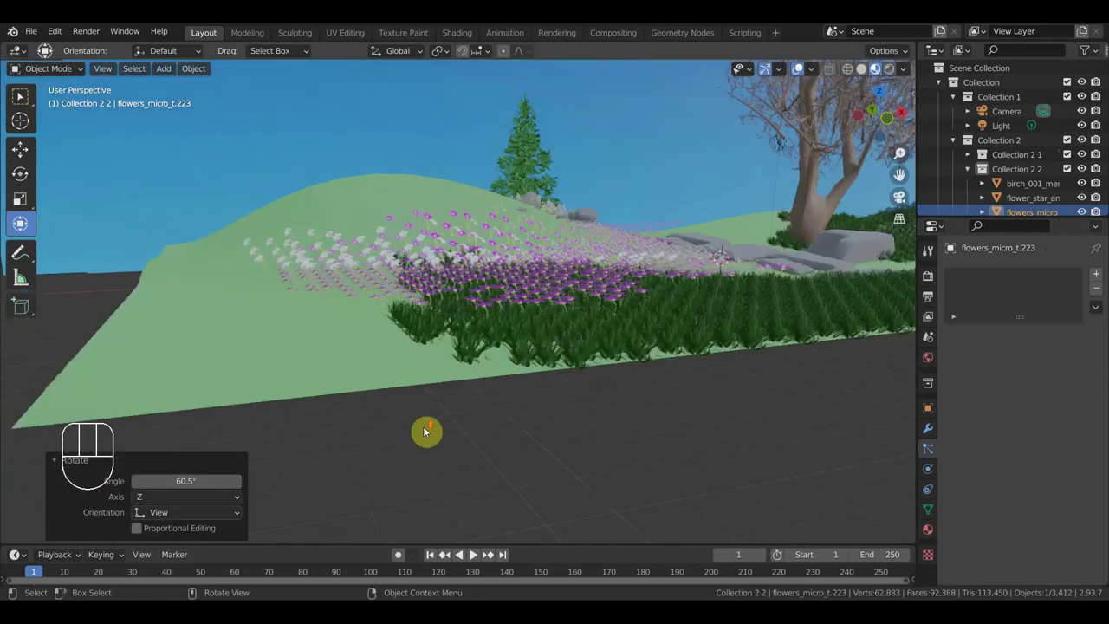
Step: Orbit in toward the stepping stones and back out over the whole meadow
left_click_drag(429, 440, 389, 457)
middle_click(408, 457)
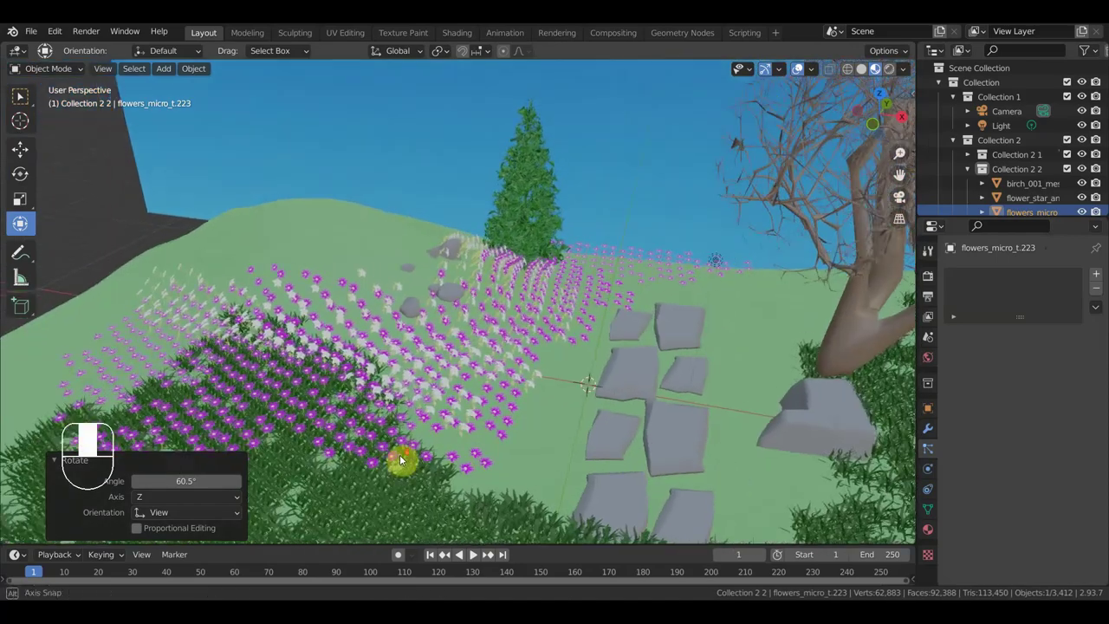
key("r")
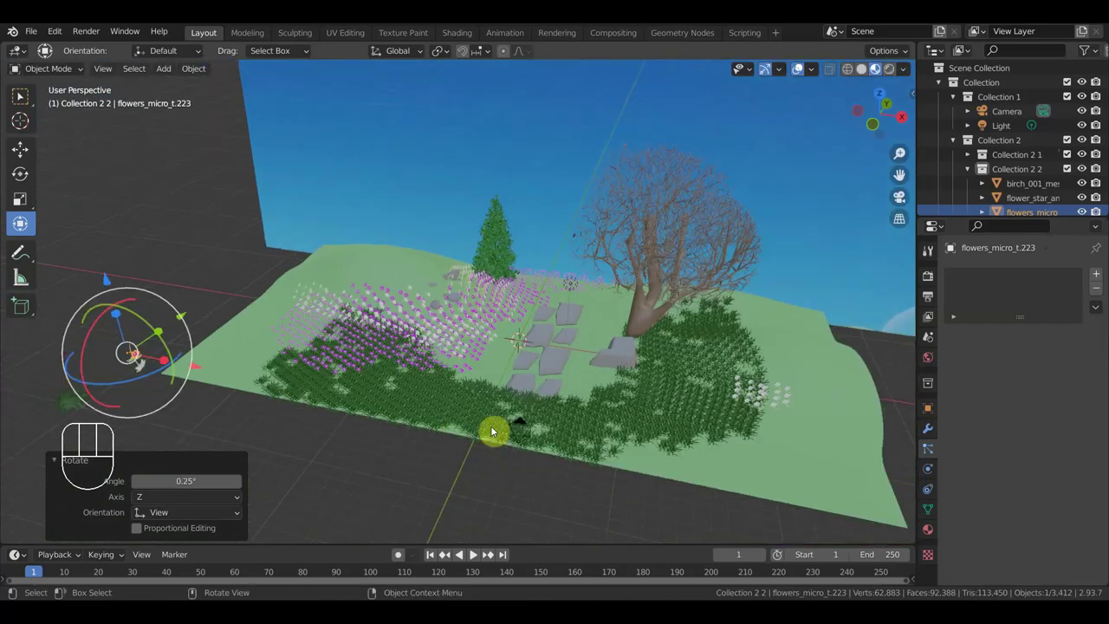
left_click_drag(516, 424, 515, 442)
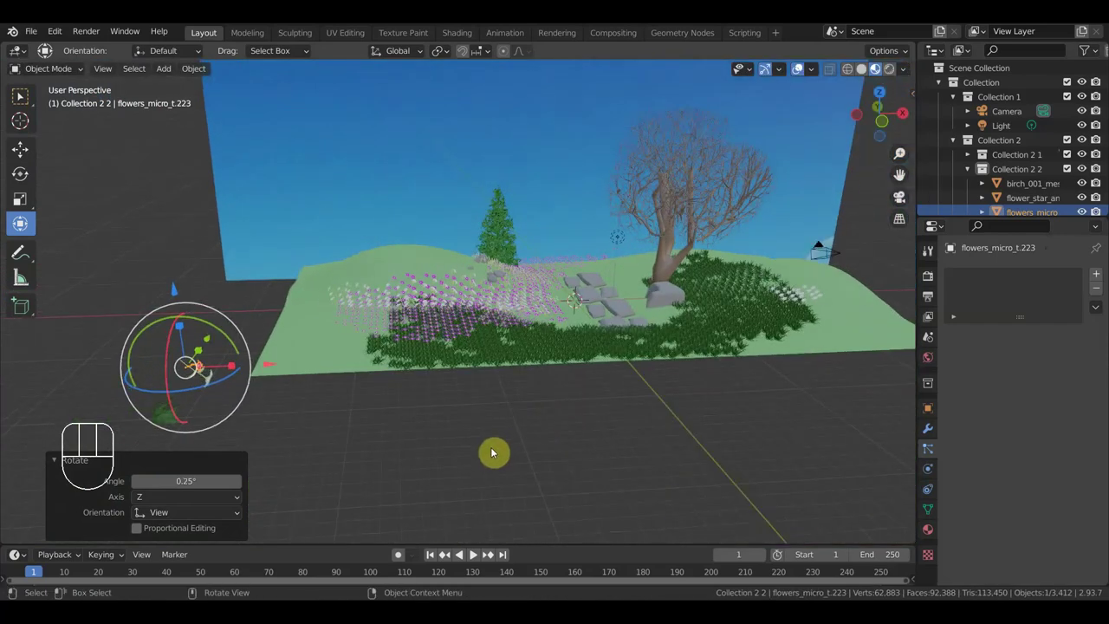
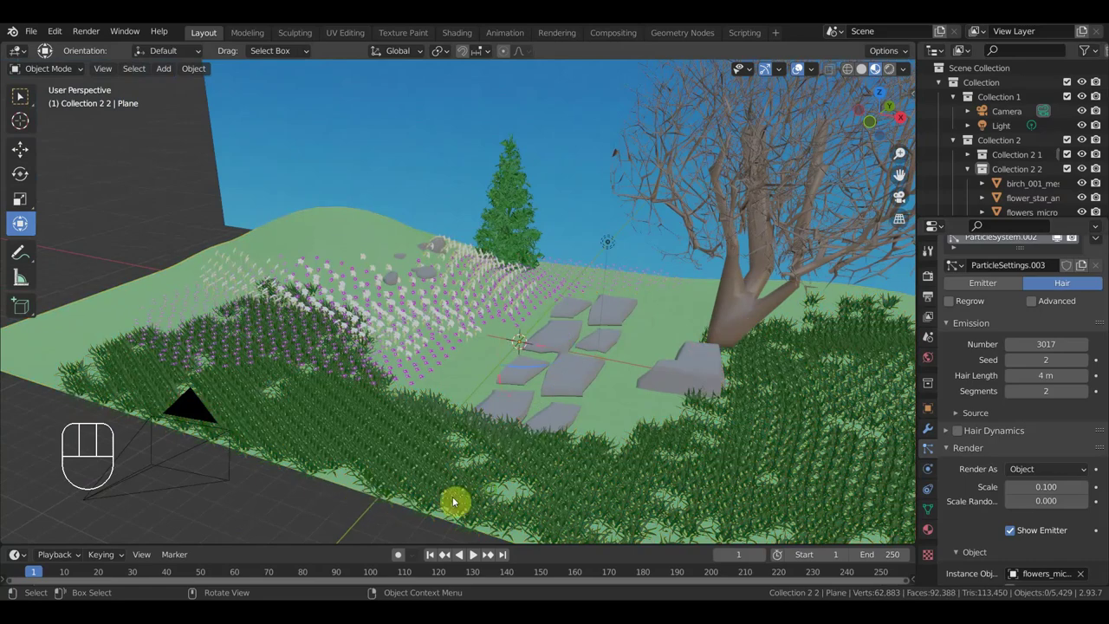
Step: Switch from the grass patch to front view and then to the scene camera
left_click_drag(483, 489, 816, 479)
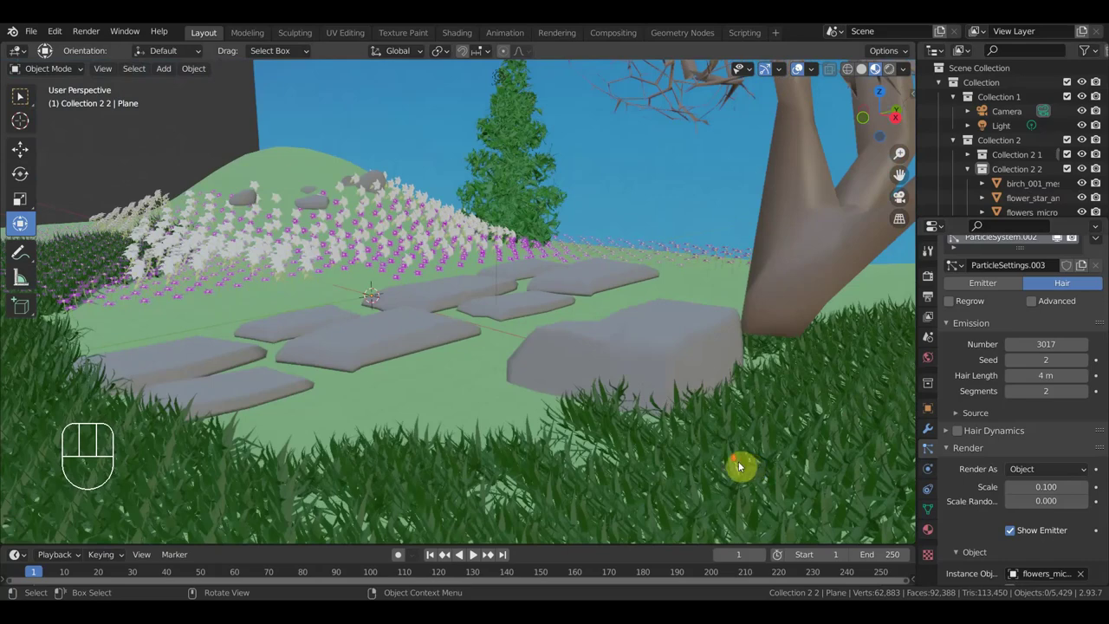
left_click_drag(652, 472, 670, 455)
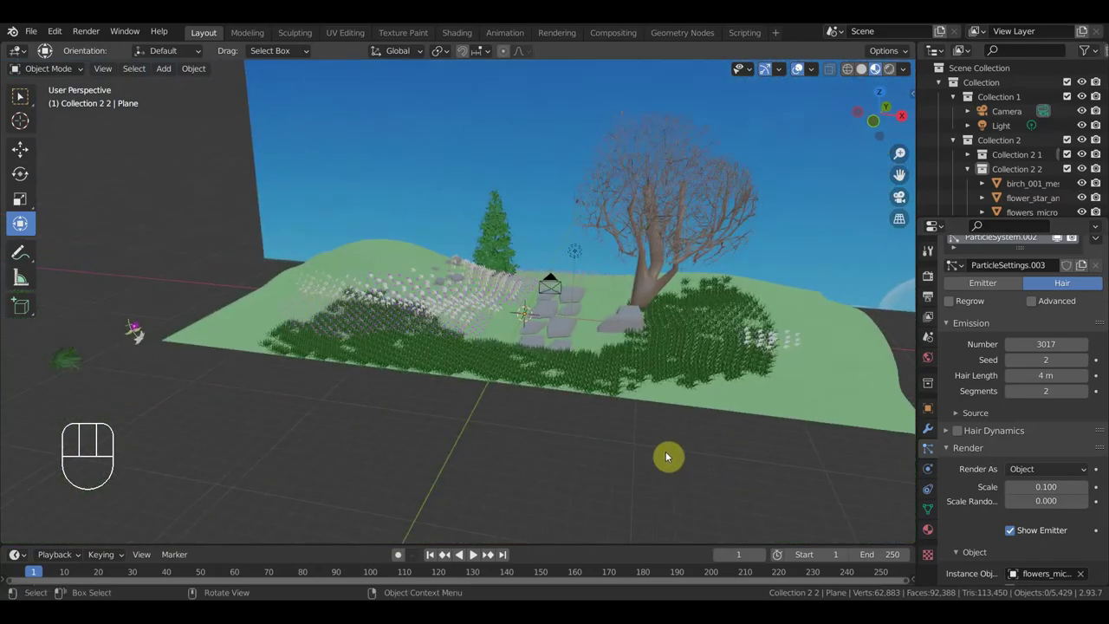
key("KP_1")
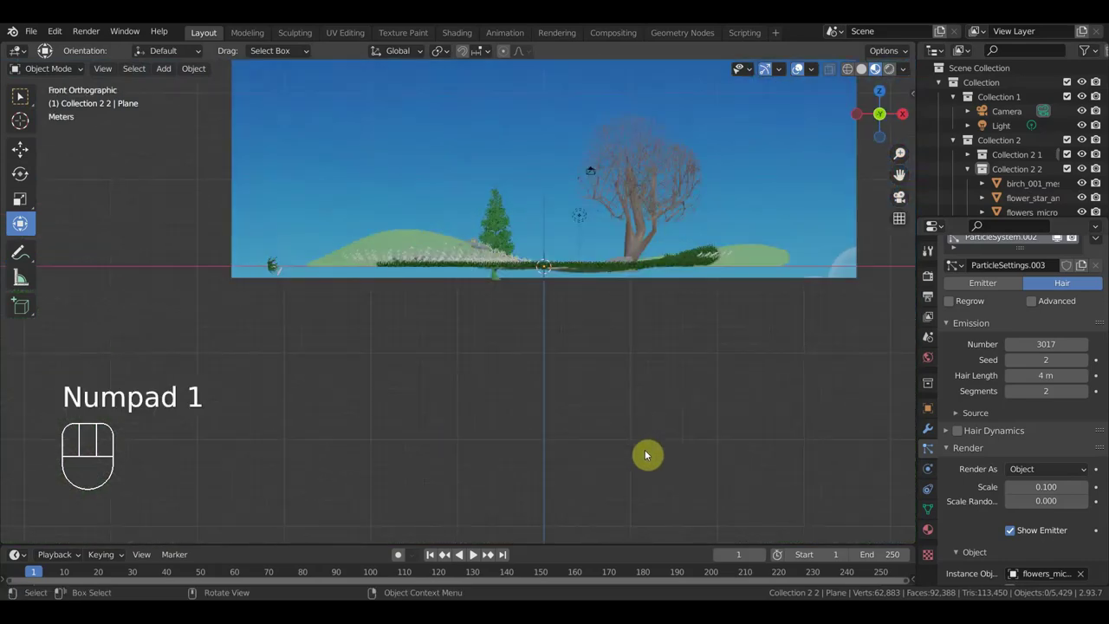
key("KP_0")
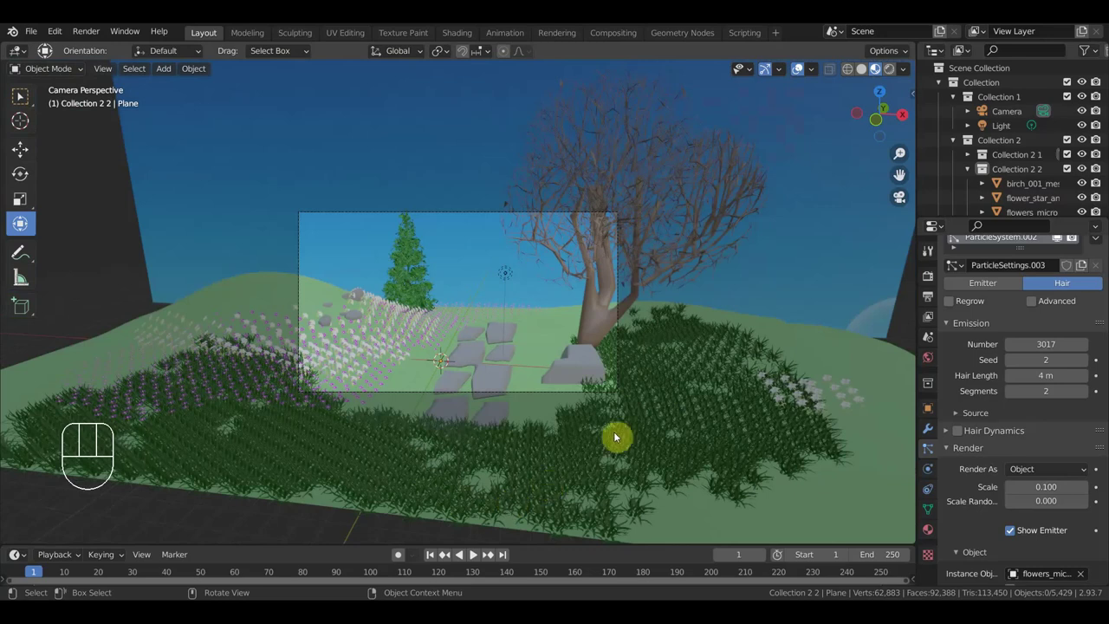
Step: Fly the camera into position looking across the stepping stones toward the trees
key("shift+f")
key("Down")
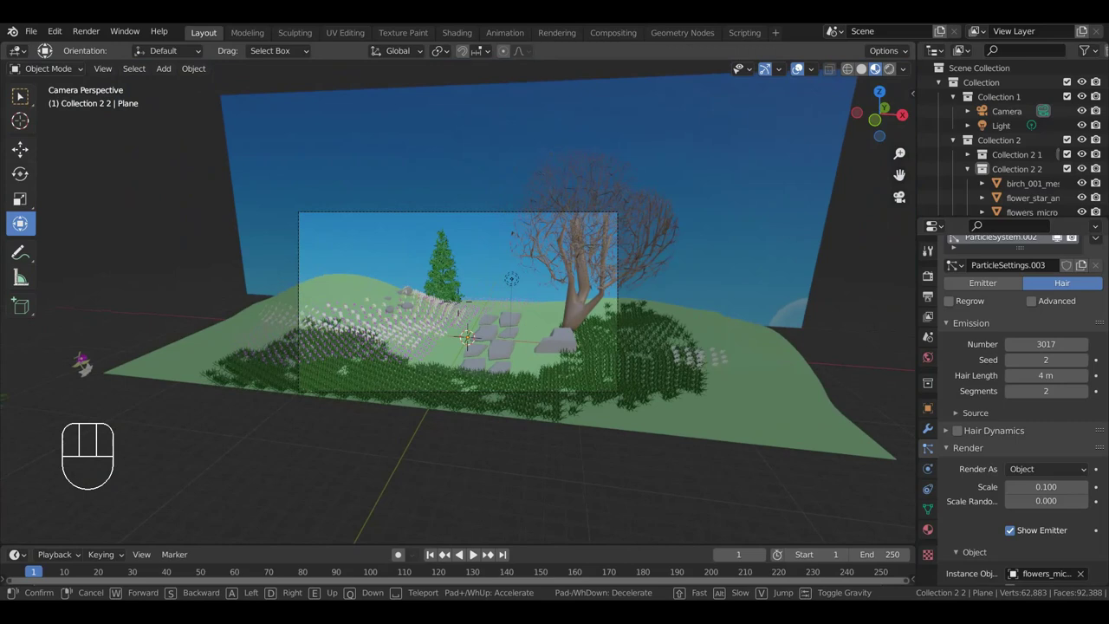
key("Right")
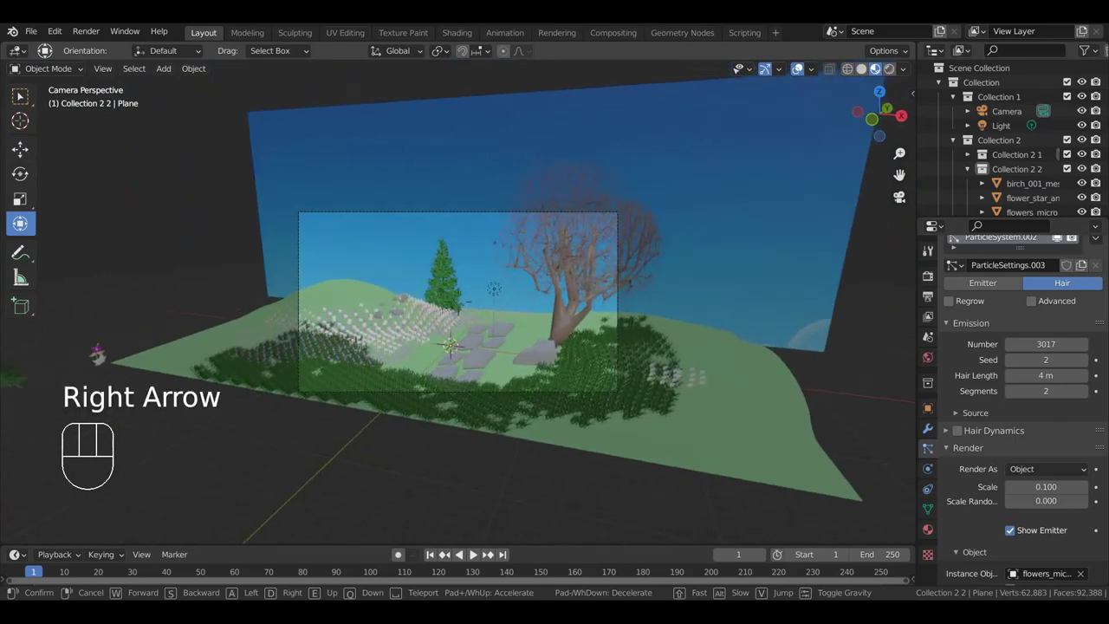
Step: Move rock.026 away from beside the birch tree with G
left_click(462, 304)
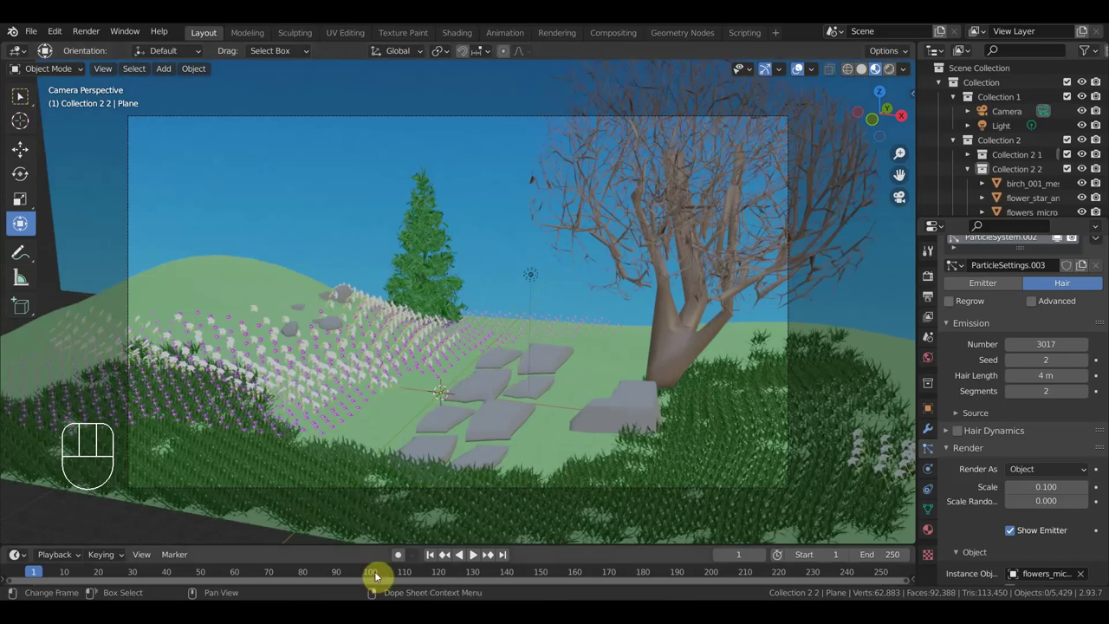
left_click(601, 422)
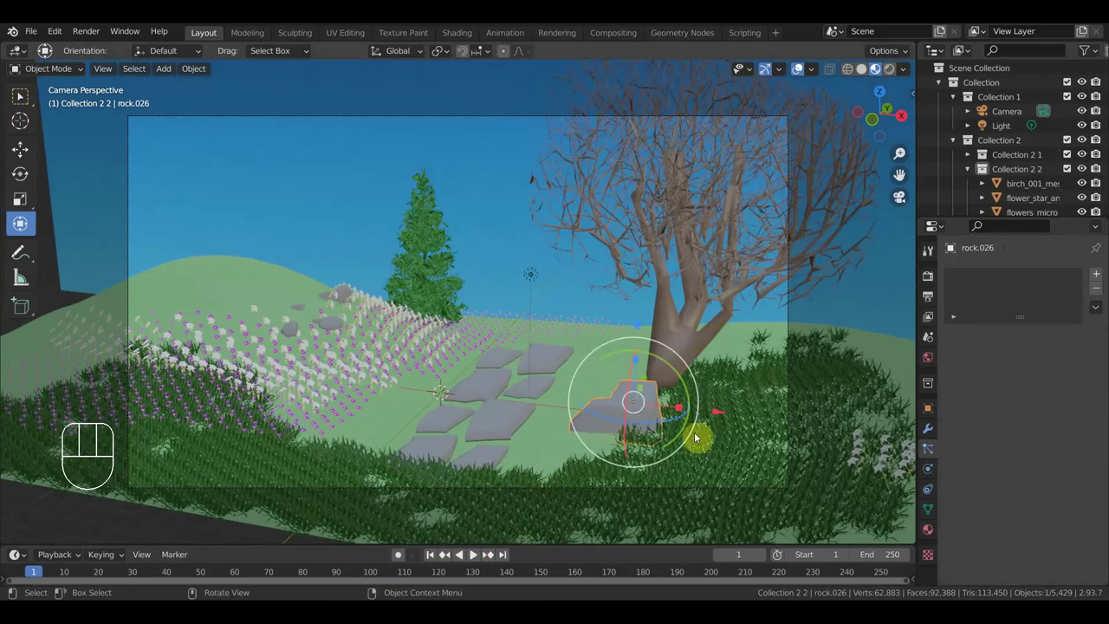
left_click_drag(684, 430, 686, 433)
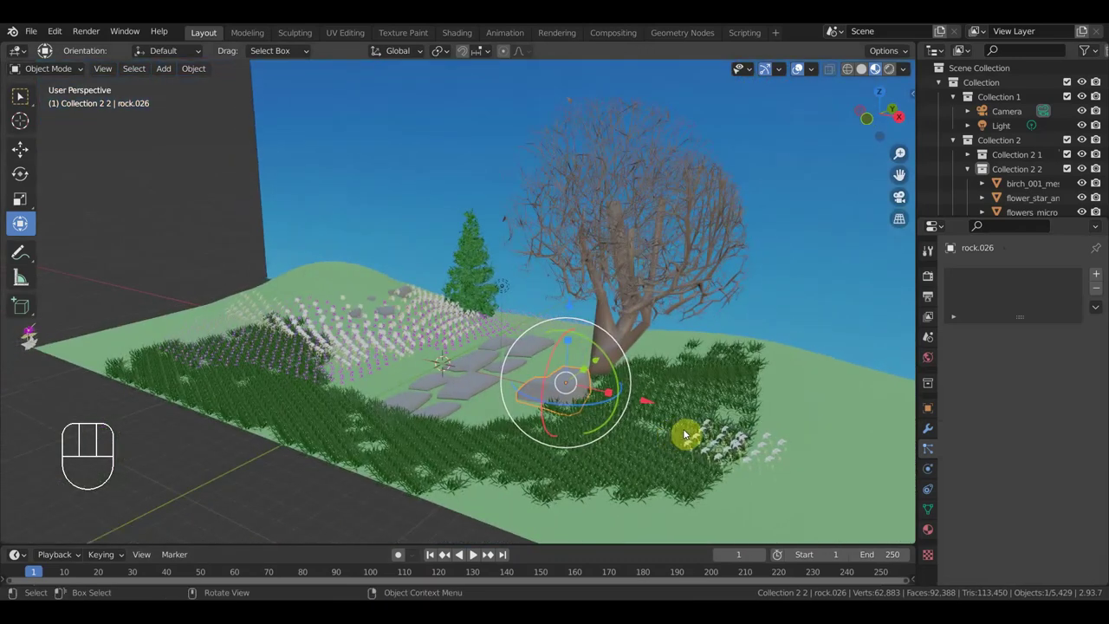
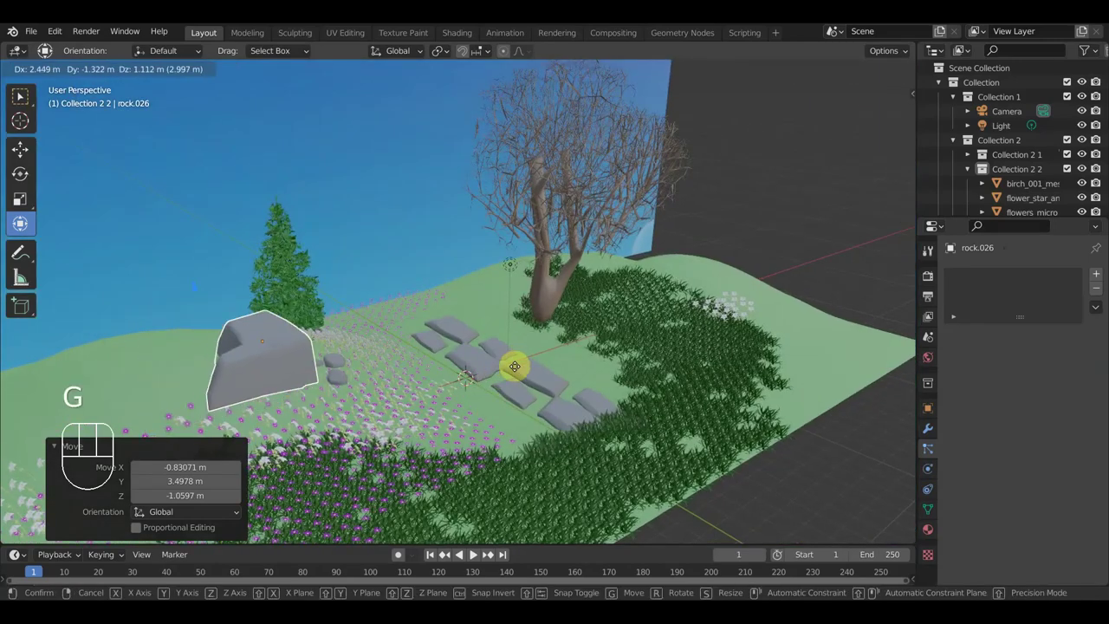
left_click(508, 401)
Step: Drag the rock to the far edge of the flower meadow and view it on the landscape
left_click_drag(428, 417, 414, 407)
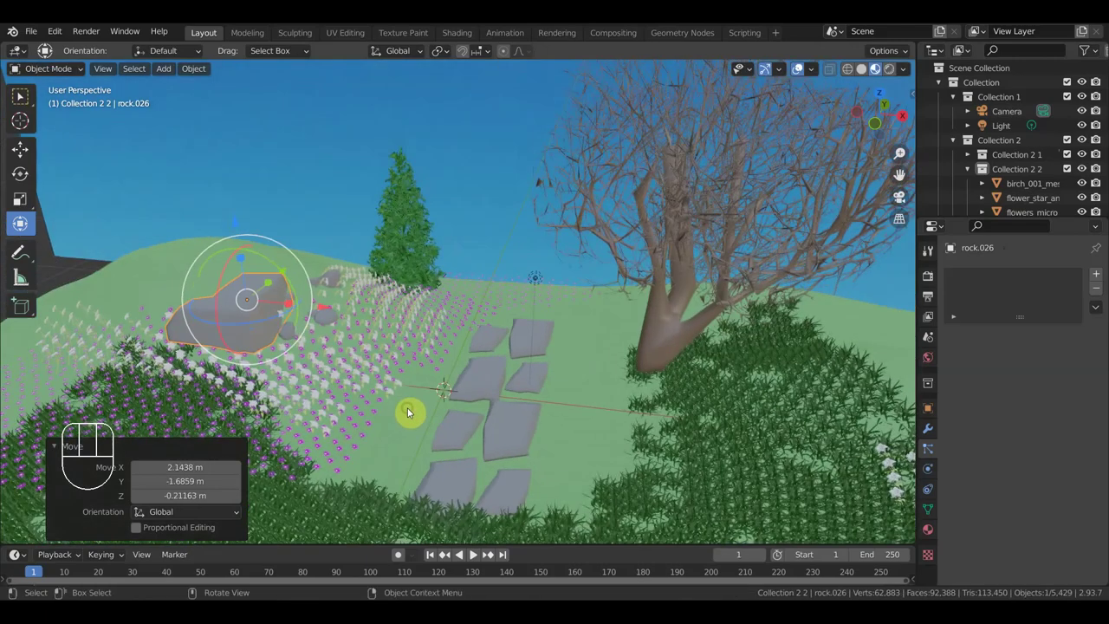
middle_click(398, 408)
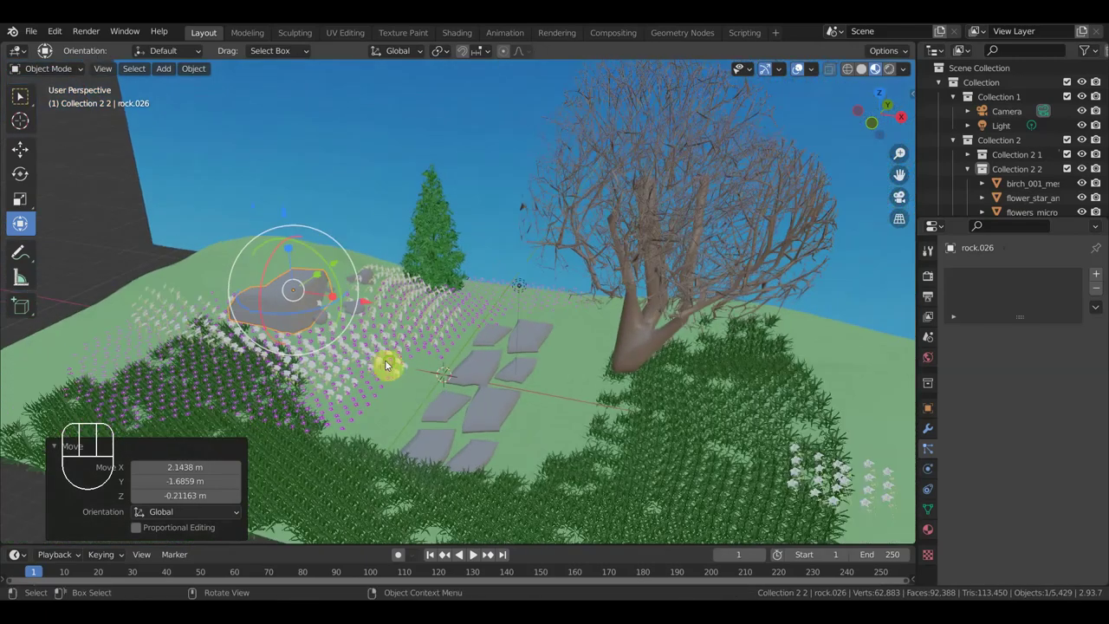
left_click_drag(506, 349, 444, 324)
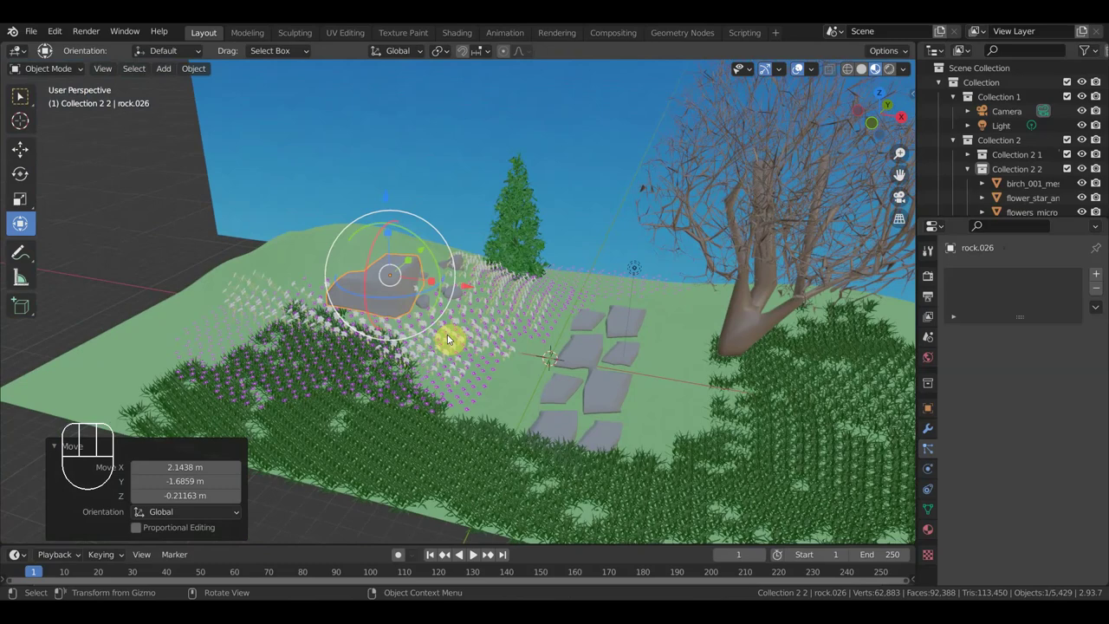
left_click_drag(479, 382, 543, 431)
left_click_drag(591, 311, 593, 294)
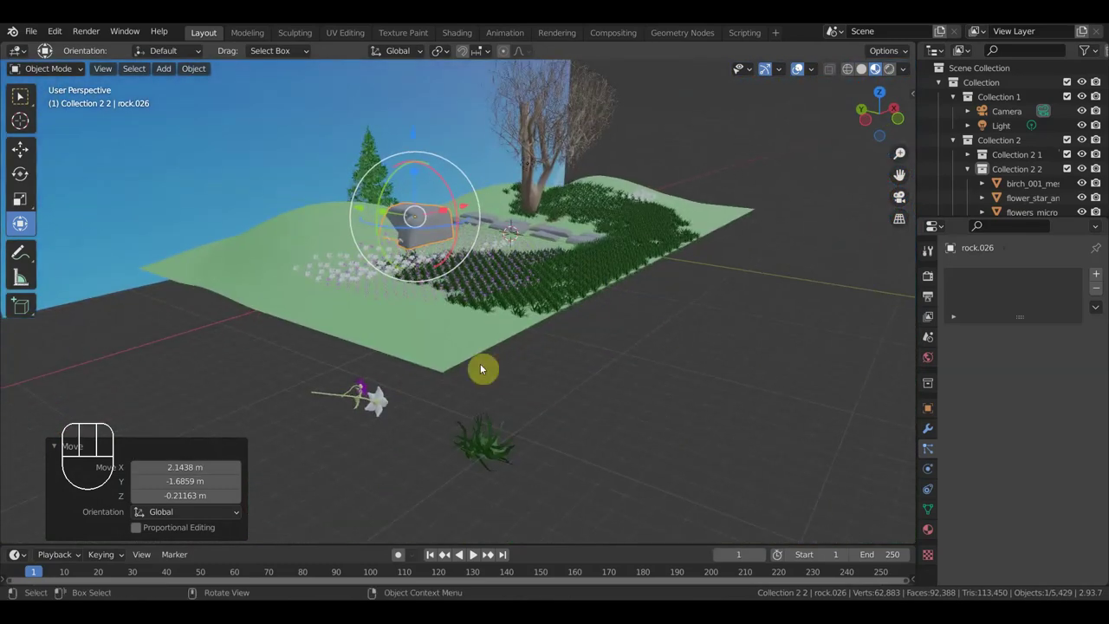
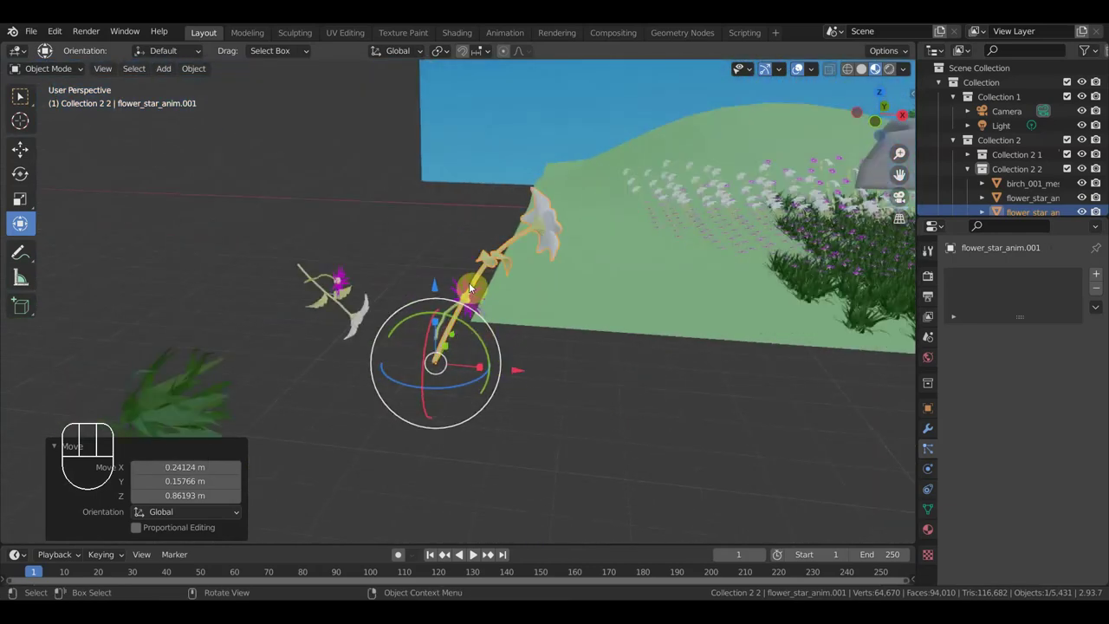
Step: Select the animated star flower and duplicate it into a rotated, scaled copy beside the cluster
left_click(479, 282)
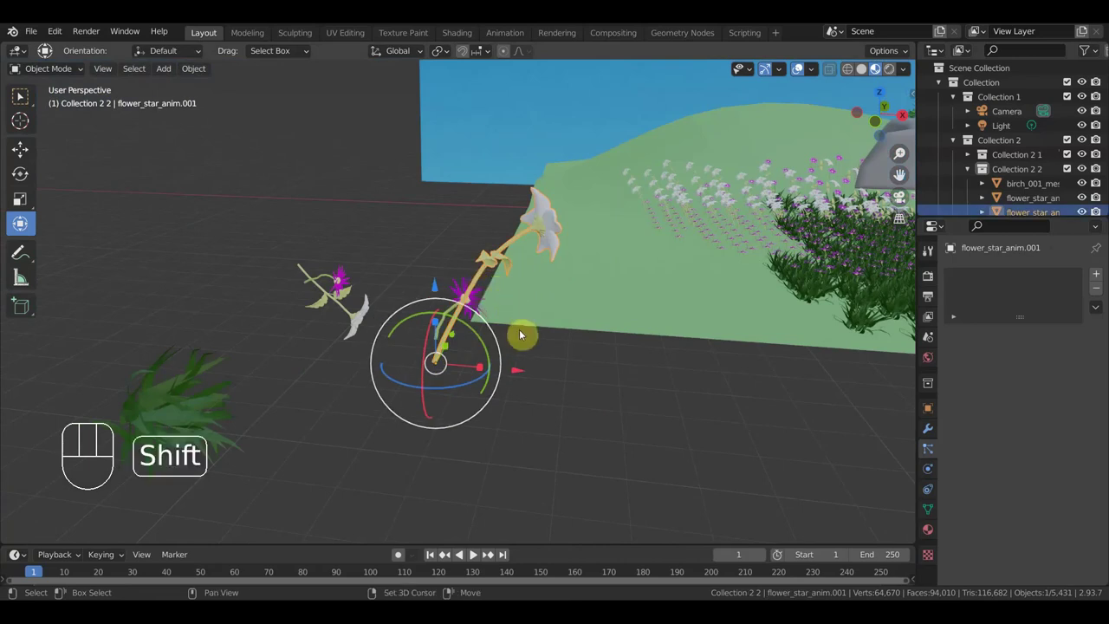
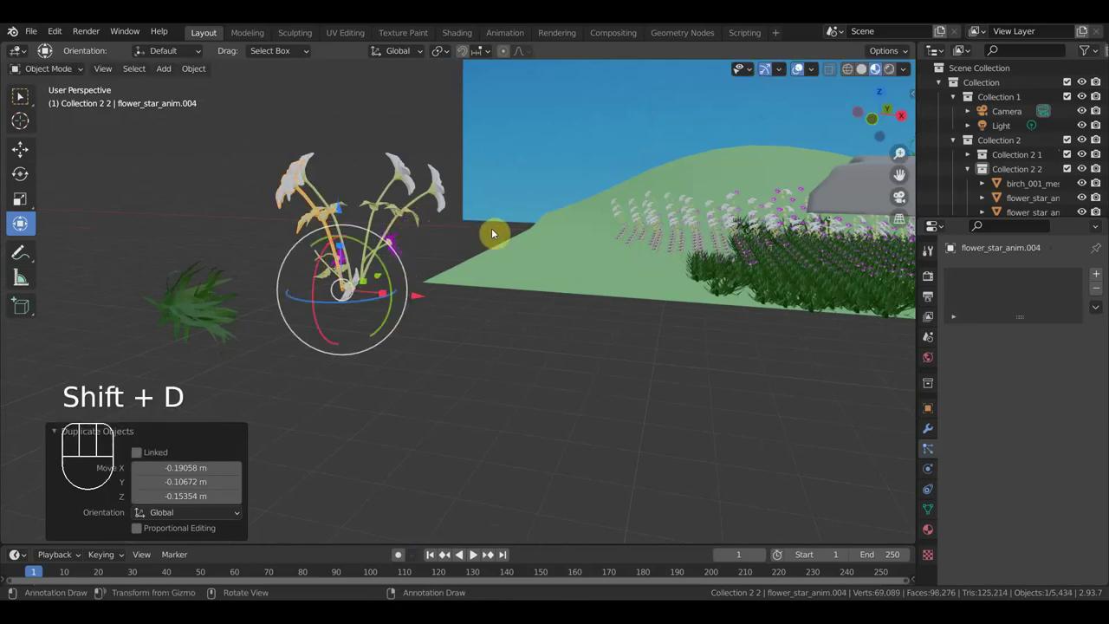
key("r")
key("s")
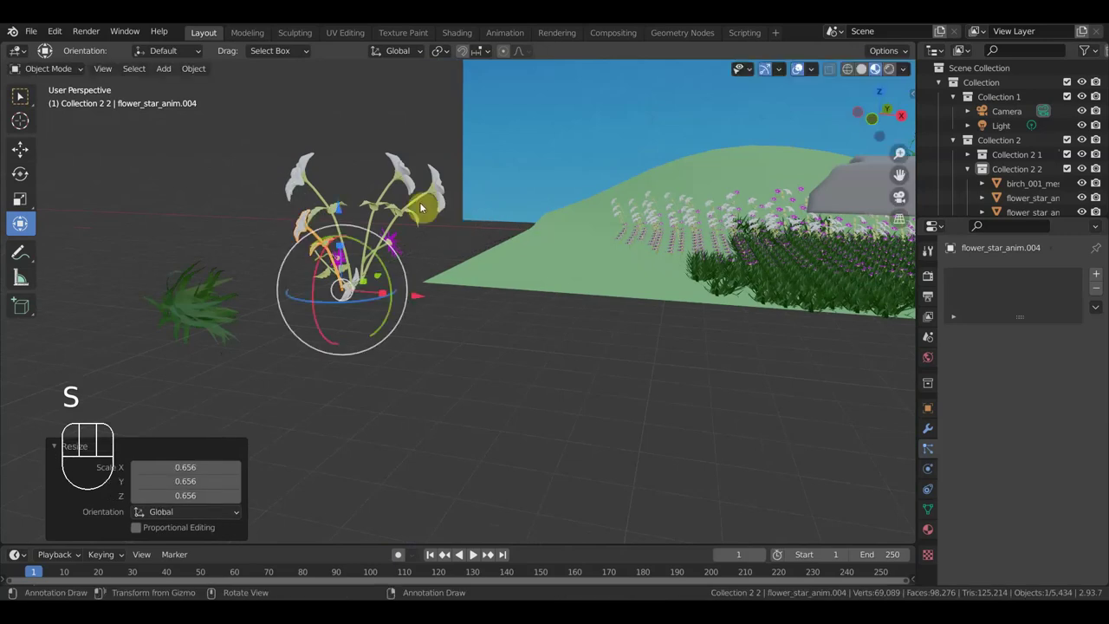
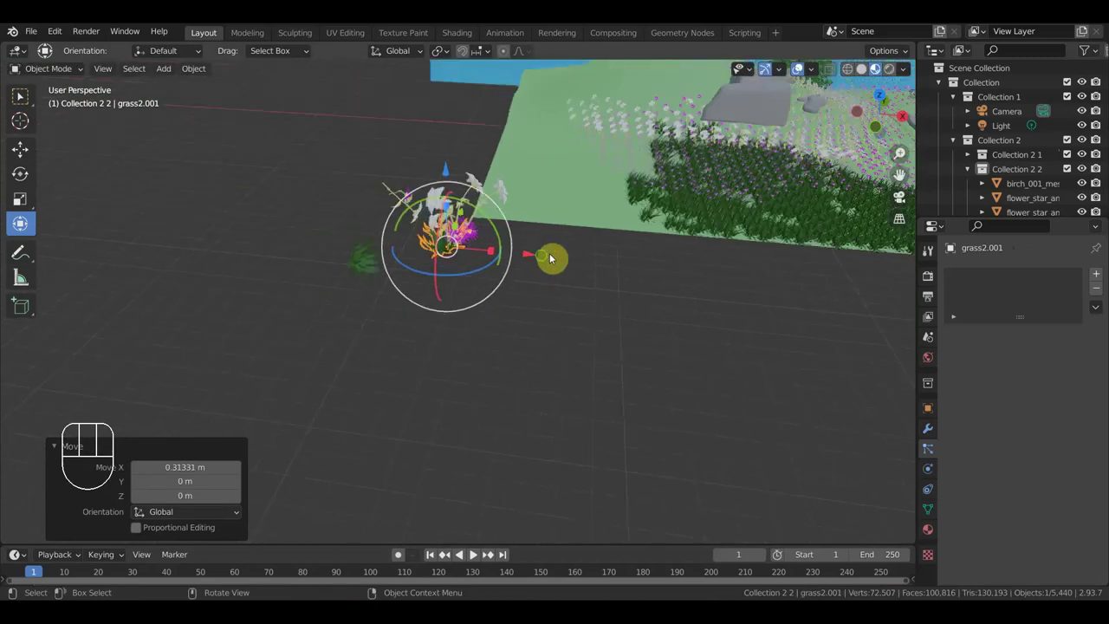
Step: Delete the stray grass2 clumps lying beside the white flower bunch
scroll("up", 3)
middle_click(528, 257)
left_click_drag(506, 266, 447, 256)
scroll("up", 3)
left_click_drag(524, 264, 545, 256)
left_click_drag(473, 222, 587, 292)
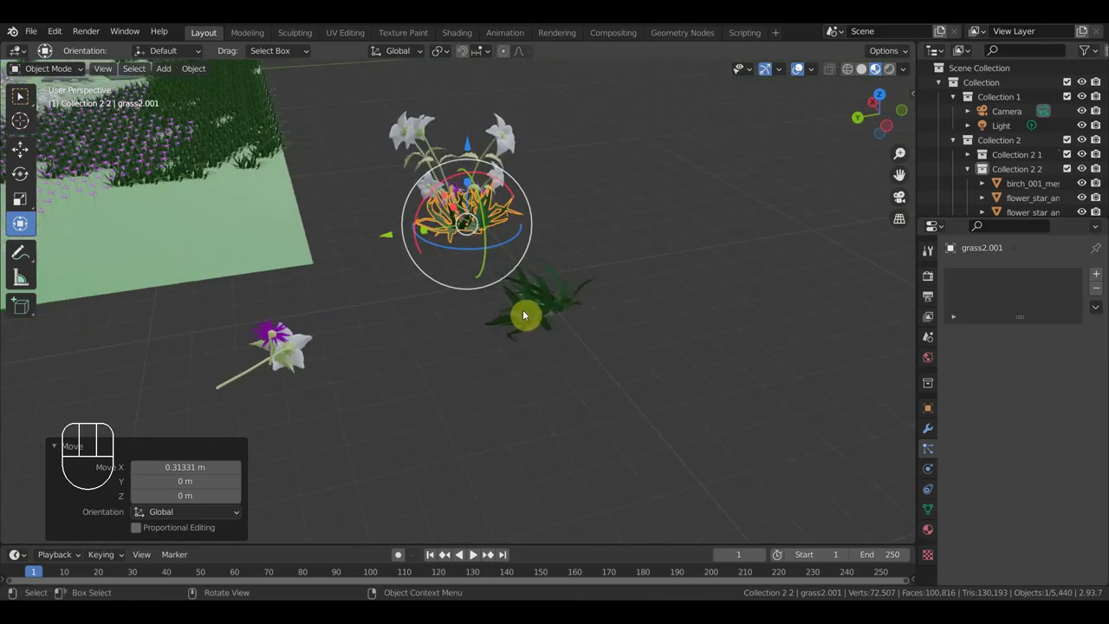
left_click(538, 315)
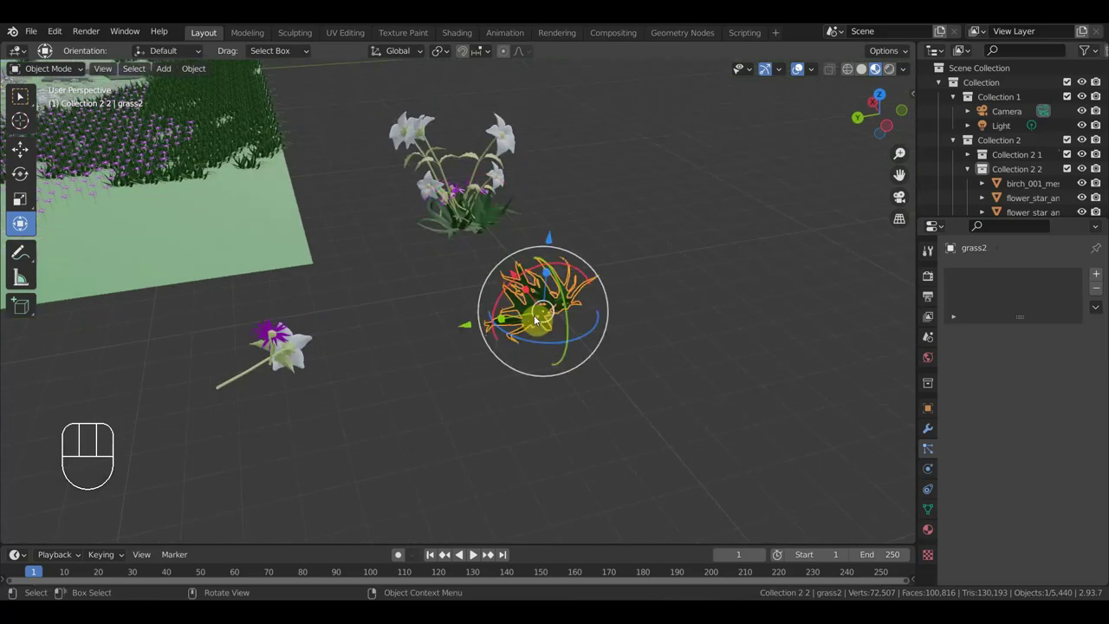
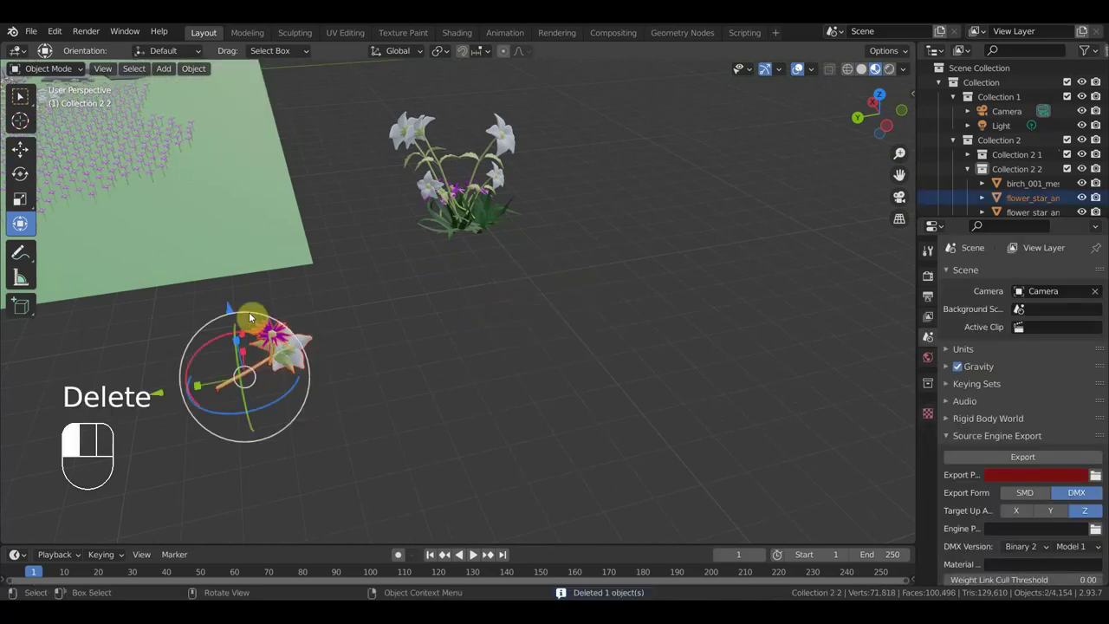
key("Delete")
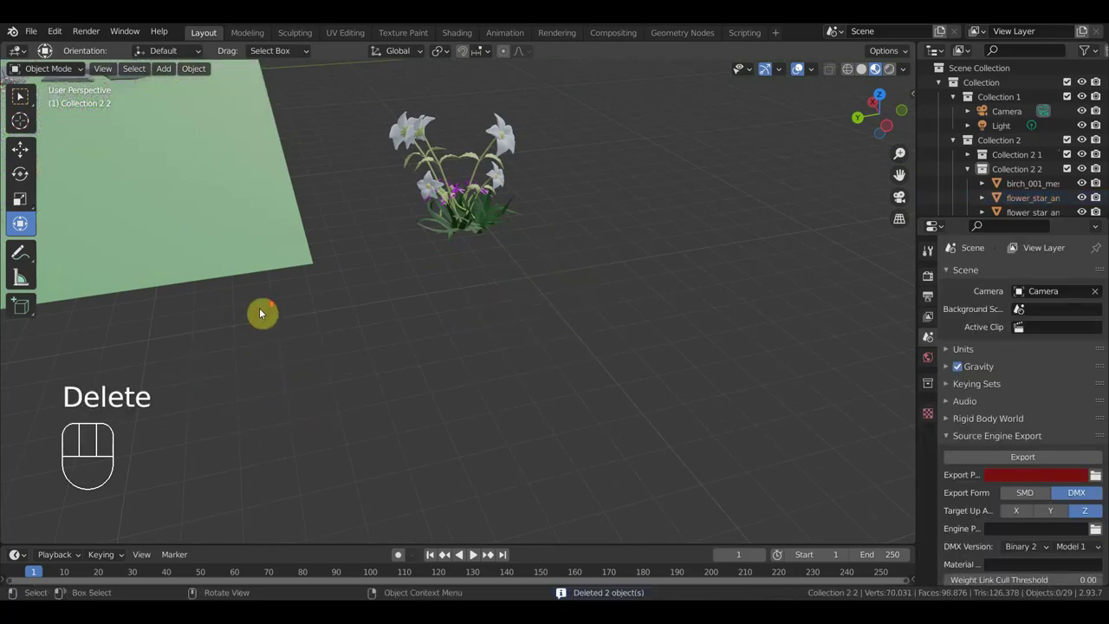
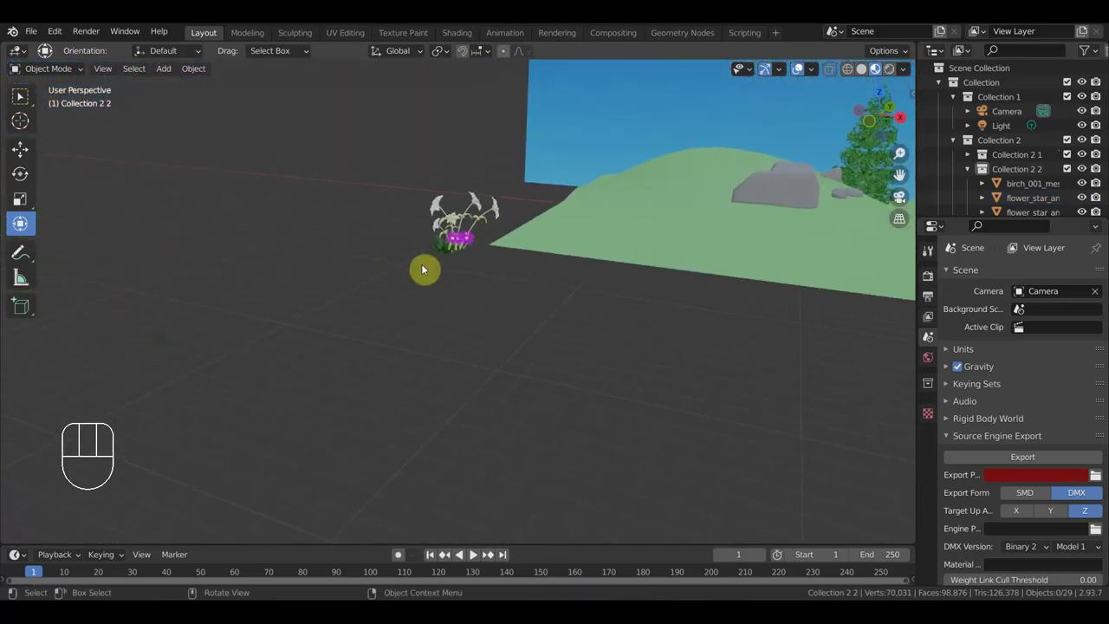
left_click_drag(470, 247, 397, 276)
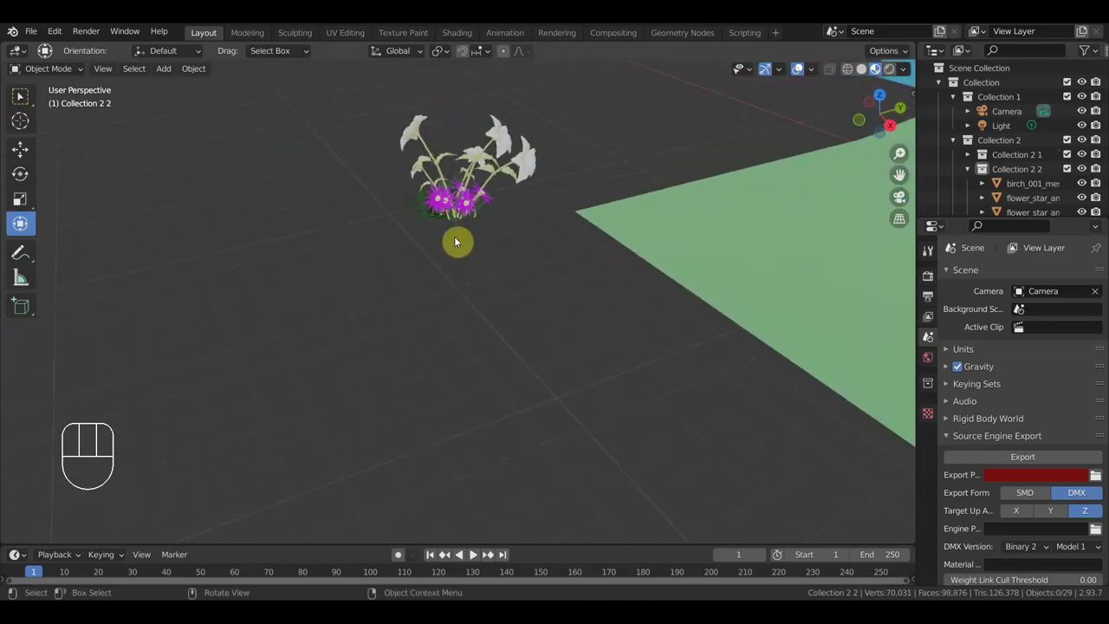
left_click_drag(467, 240, 571, 207)
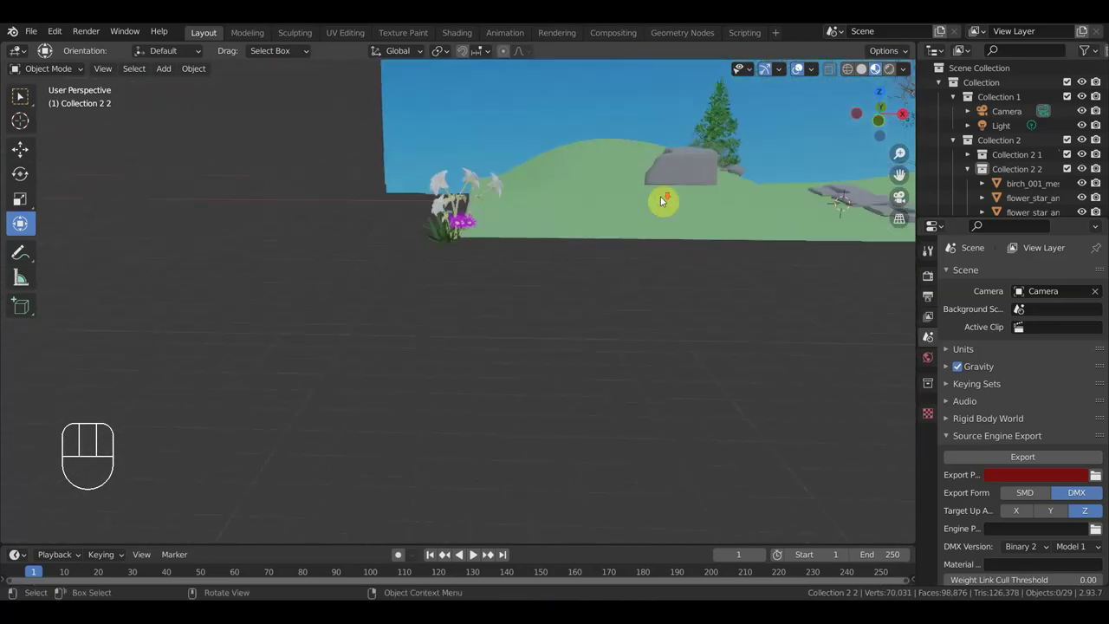
left_click_drag(701, 219, 726, 210)
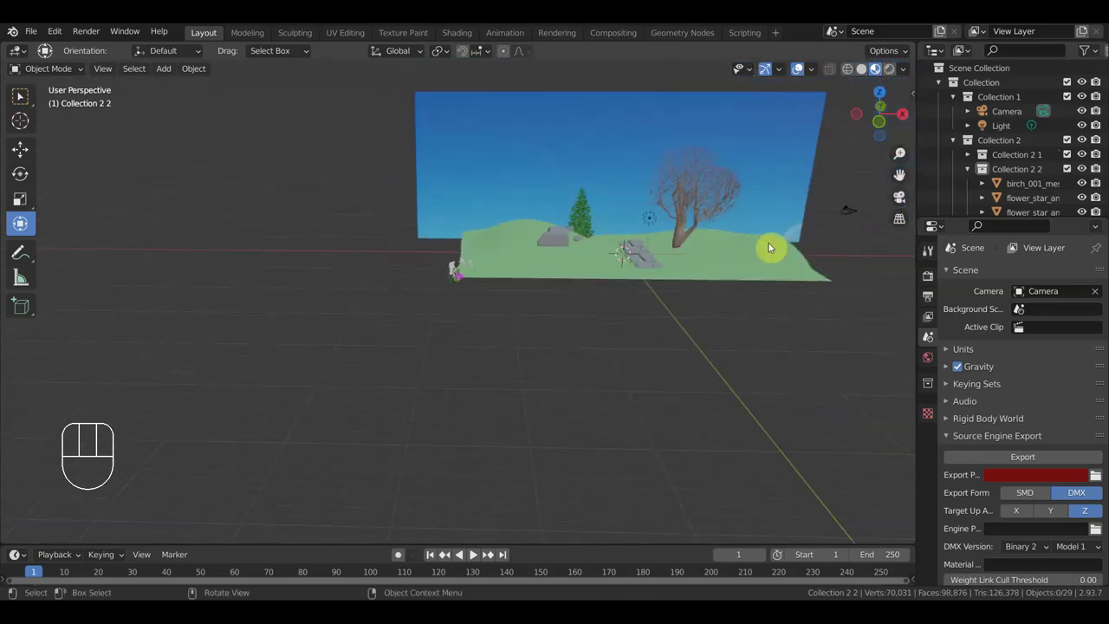
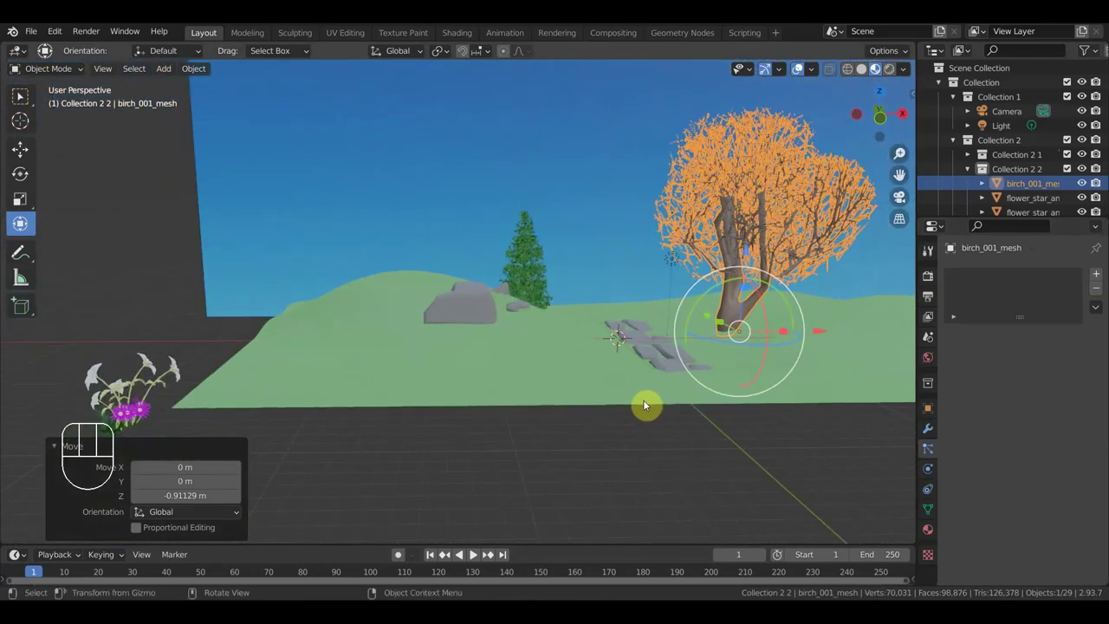
Step: Join the first five flower bunch pieces, including a white flower head, into one object
left_click_drag(435, 429, 639, 372)
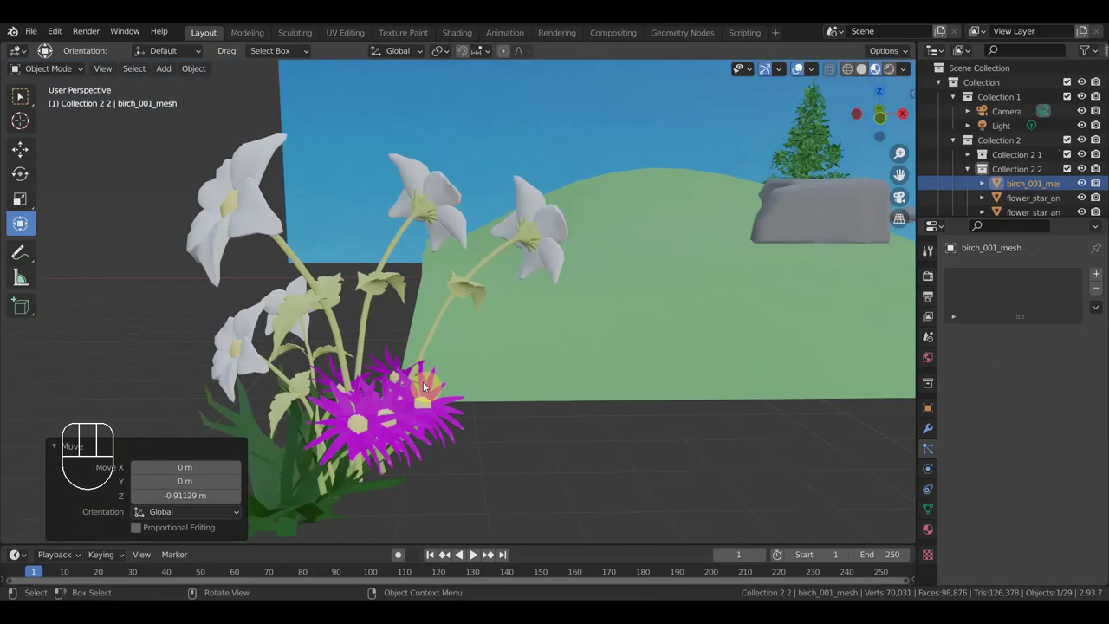
left_click(252, 441)
left_click(256, 379)
left_click(292, 309)
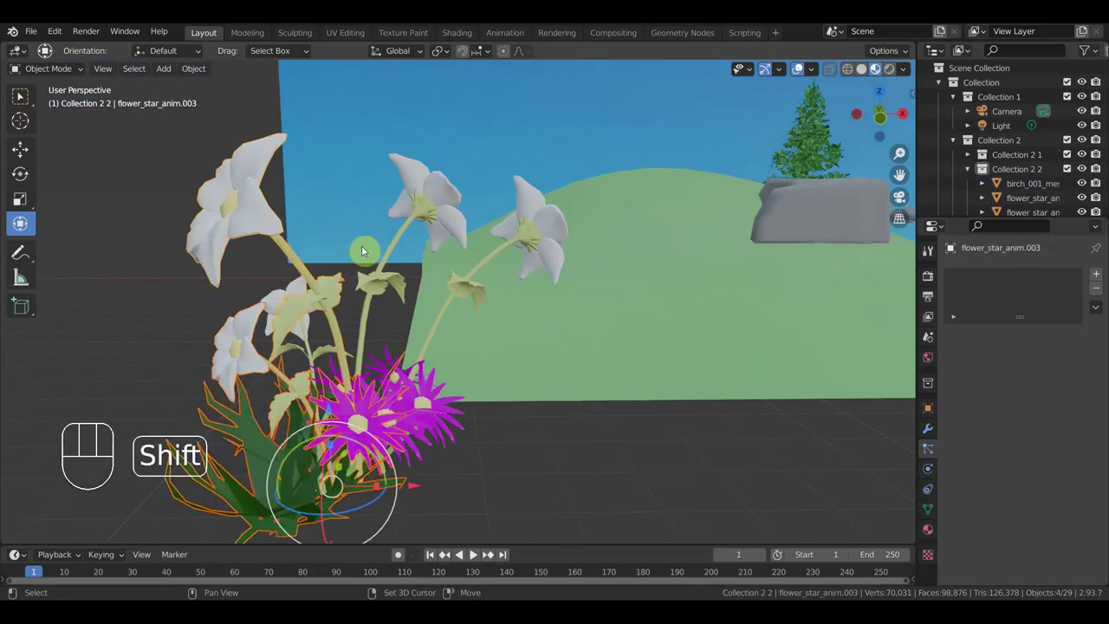
left_click(407, 240)
left_click(543, 220)
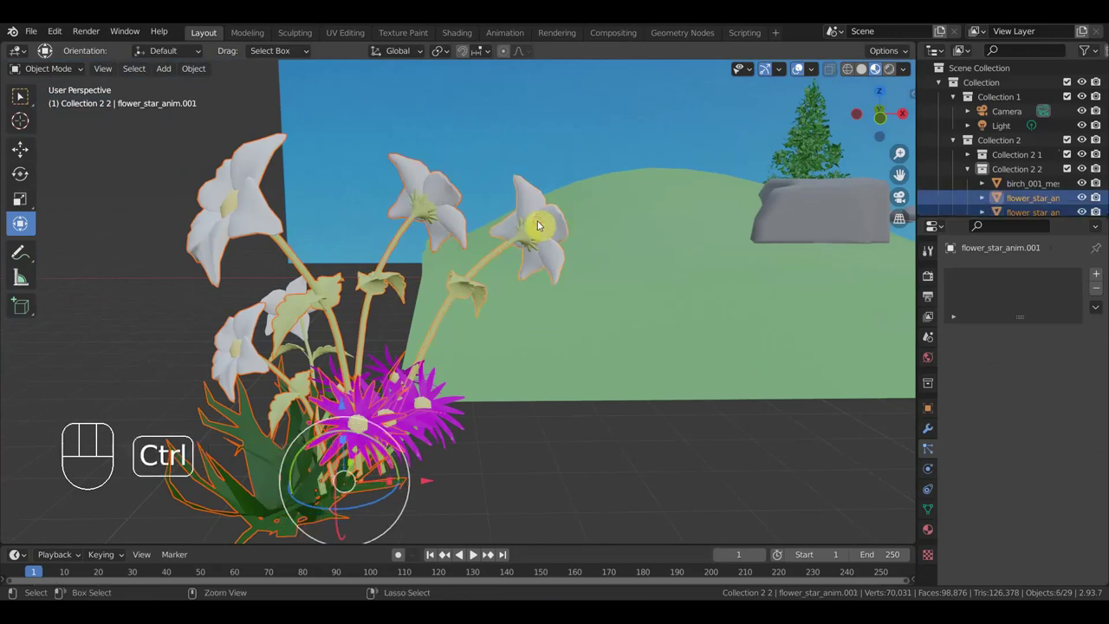
key("ctrl+g")
key("ctrl+j")
Step: Join the next group of pink flower pieces into the bunch with Ctrl+J
left_click_drag(320, 376, 291, 383)
left_click_drag(291, 384, 366, 345)
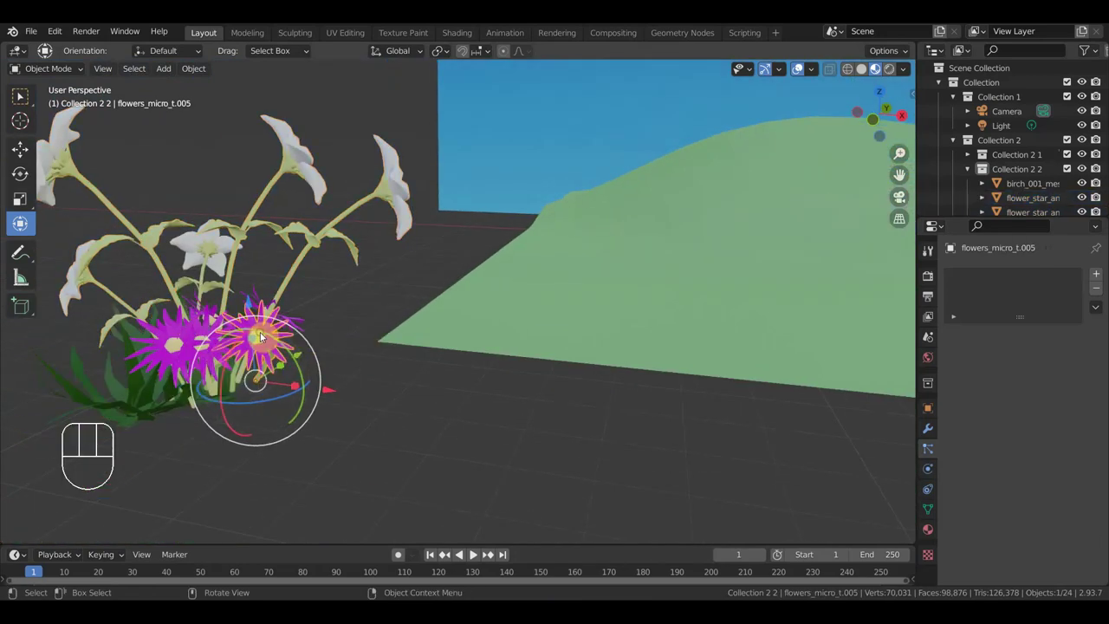
left_click(212, 304)
left_click_drag(242, 341, 247, 352)
left_click_drag(320, 470, 327, 416)
left_click(351, 351)
left_click(309, 332)
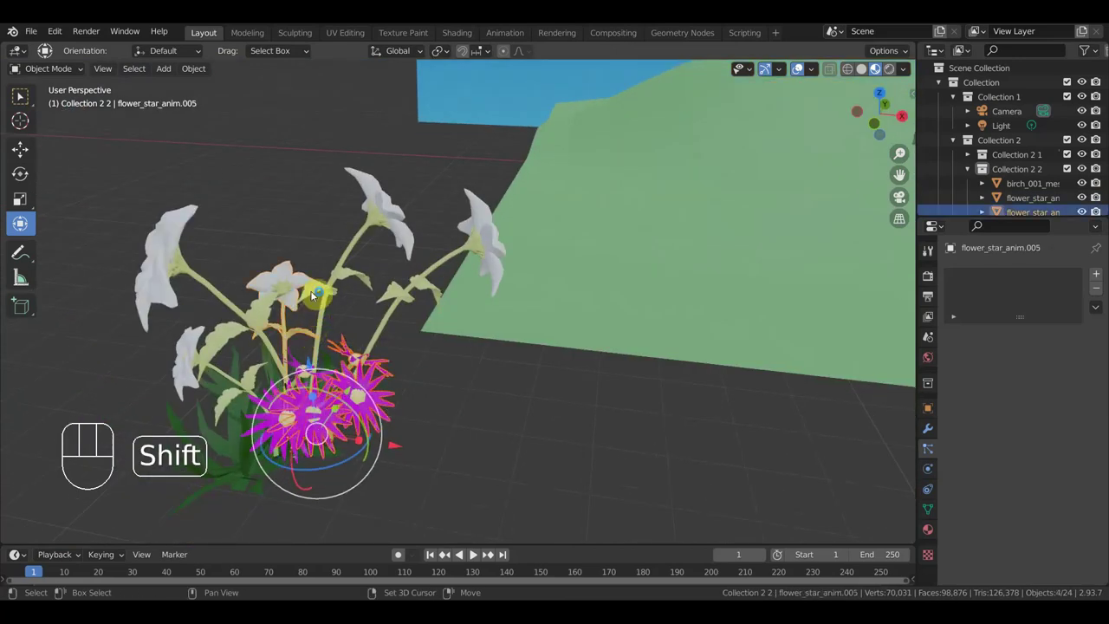
left_click(190, 351)
key("ctrl+j")
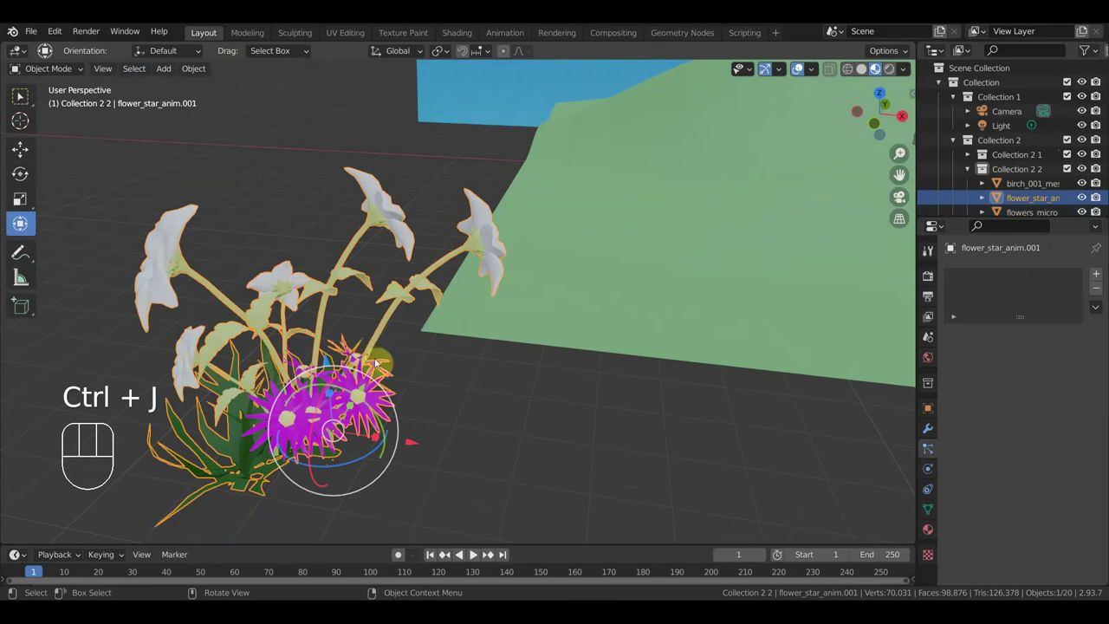
Step: Join the last remaining flower parts with the main bunch into a single object
left_click(302, 328)
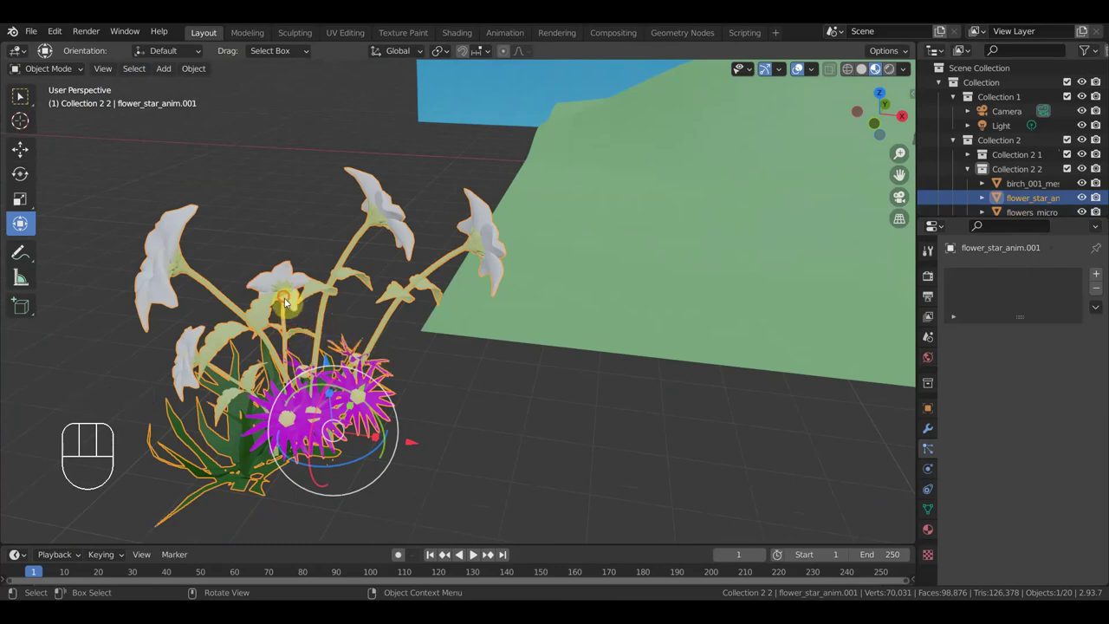
left_click(428, 279)
left_click(476, 420)
left_click(331, 444)
left_click(295, 392)
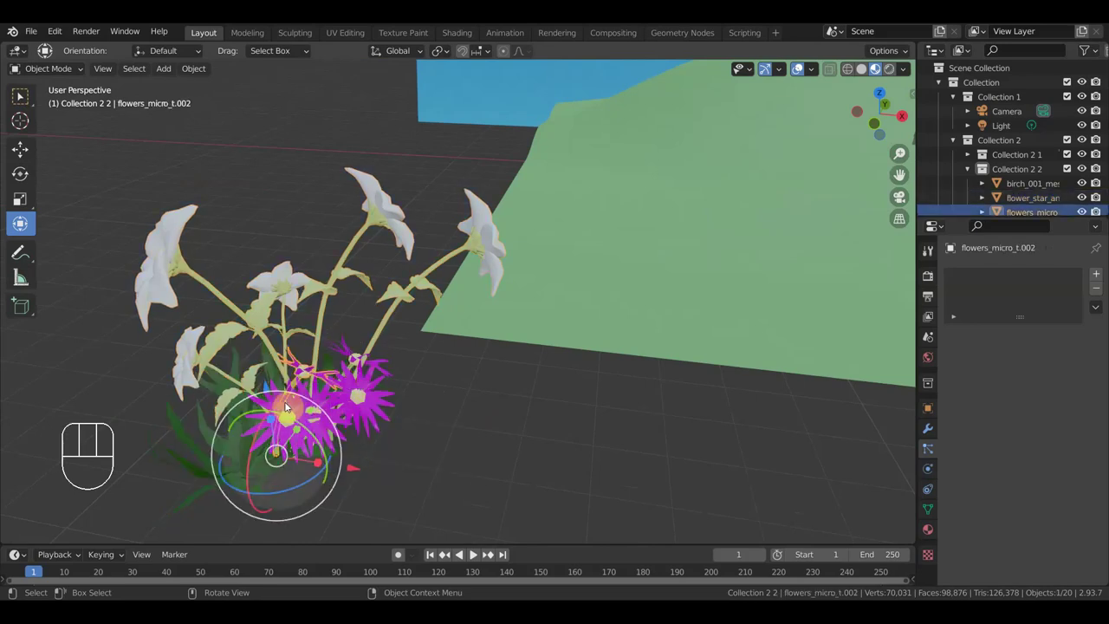
left_click_drag(393, 413, 375, 416)
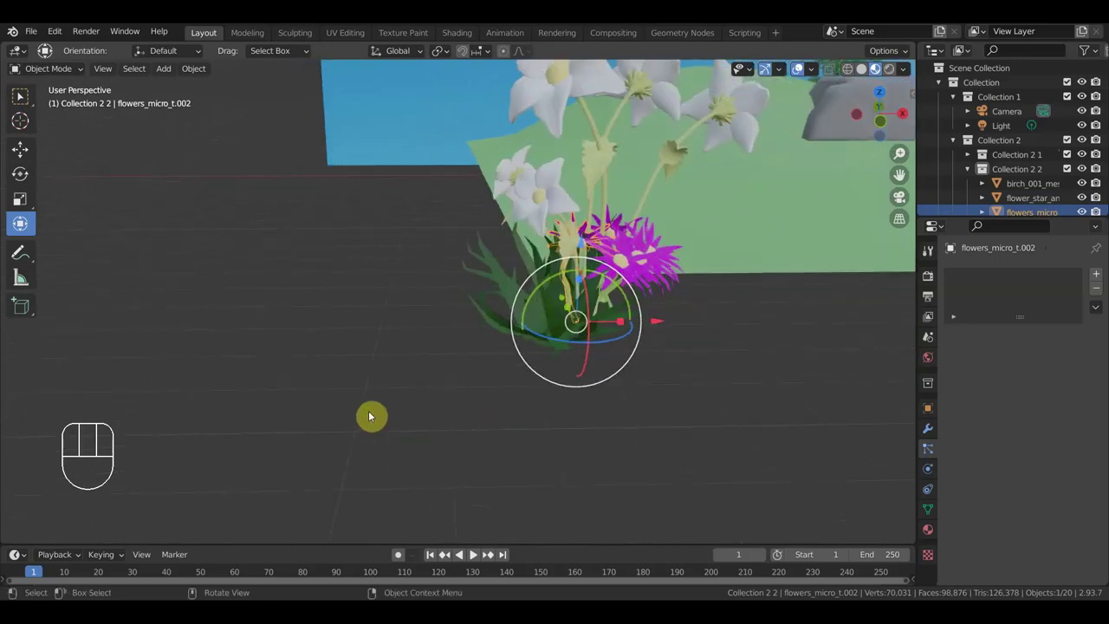
left_click_drag(514, 422, 418, 451)
middle_click(458, 439)
left_click(379, 298)
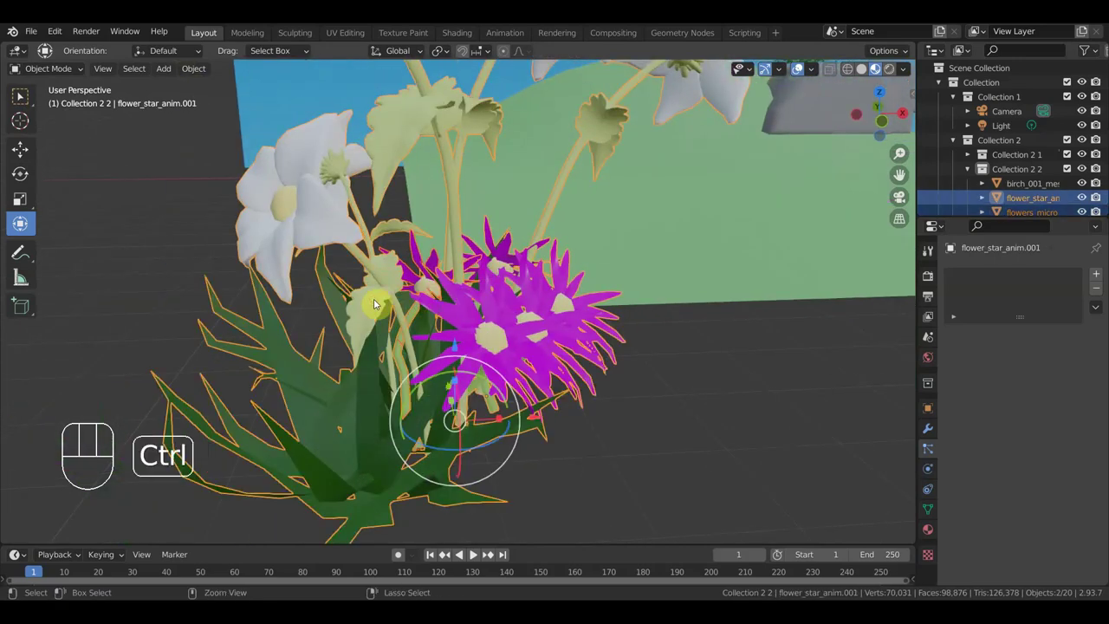
key("ctrl+j")
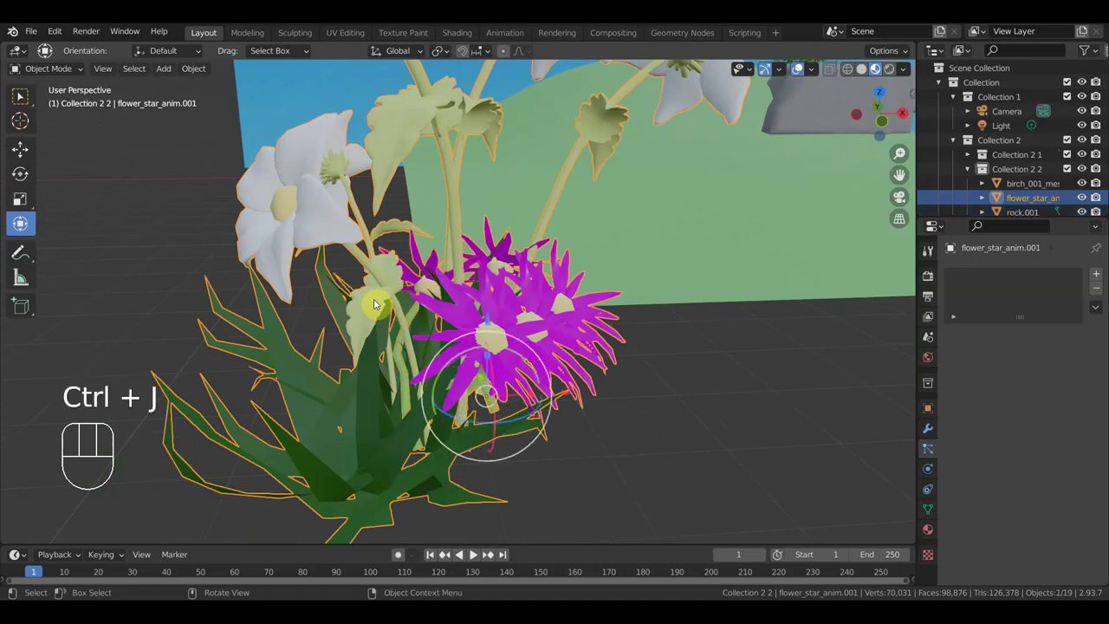
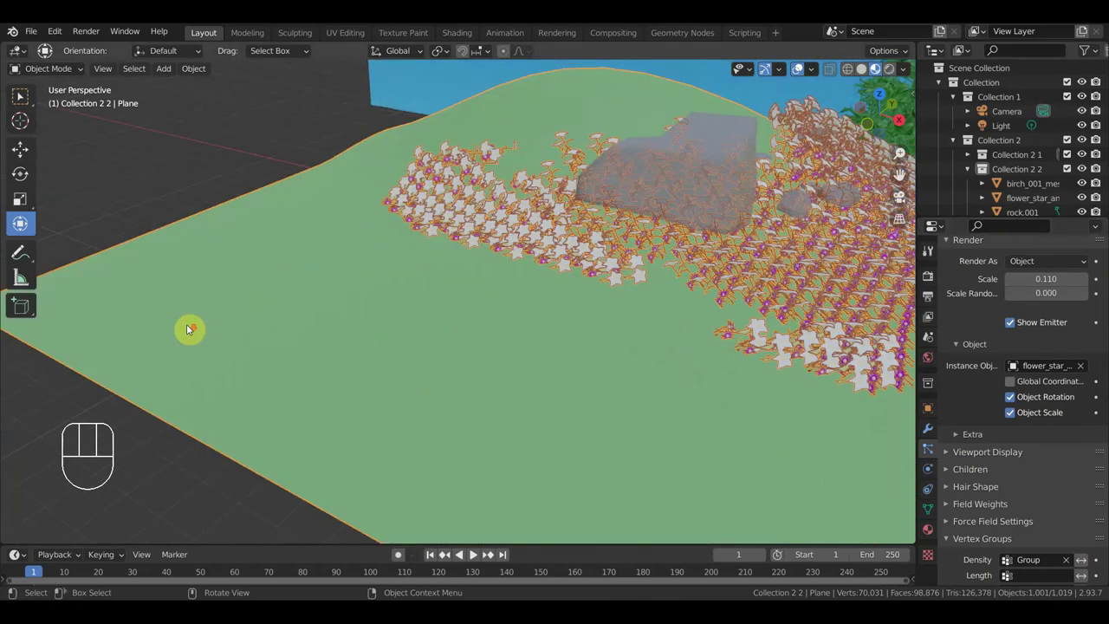
Step: Rotate the original flower_star_anim.001 bunch so the scattered field flowers tilt with it
left_click_drag(387, 330, 645, 404)
left_click_drag(642, 404, 676, 405)
left_click(645, 398)
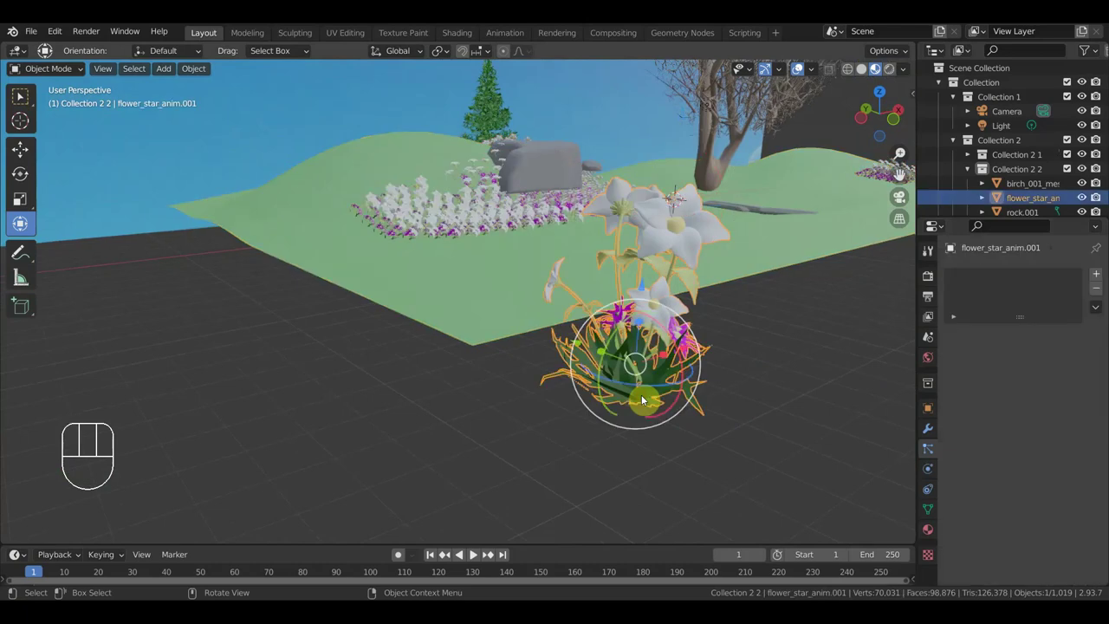
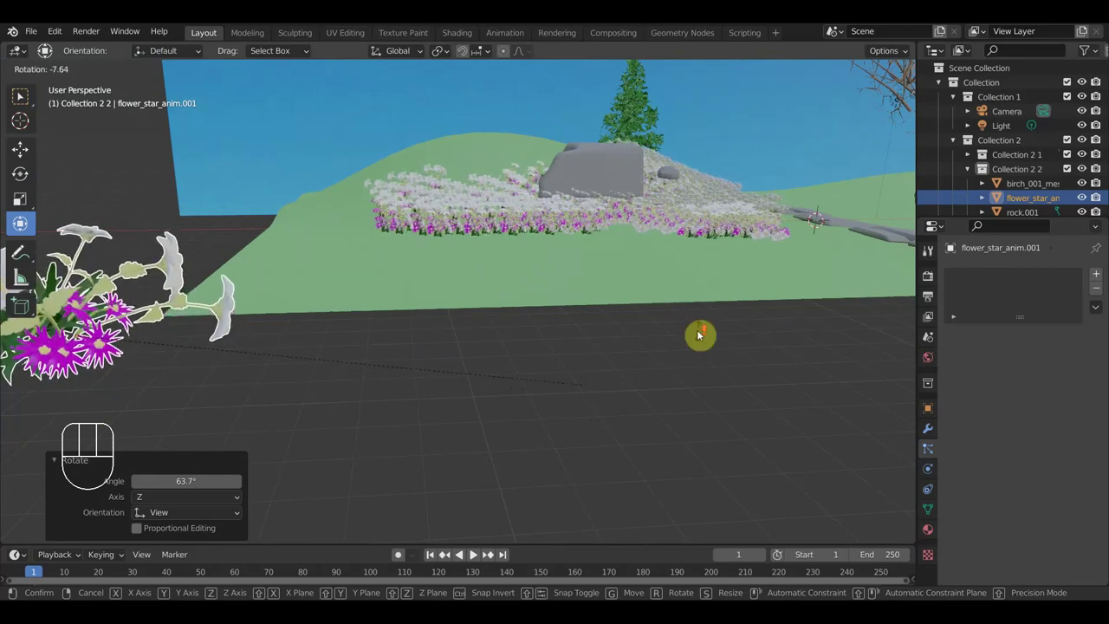
left_click_drag(685, 351, 607, 337)
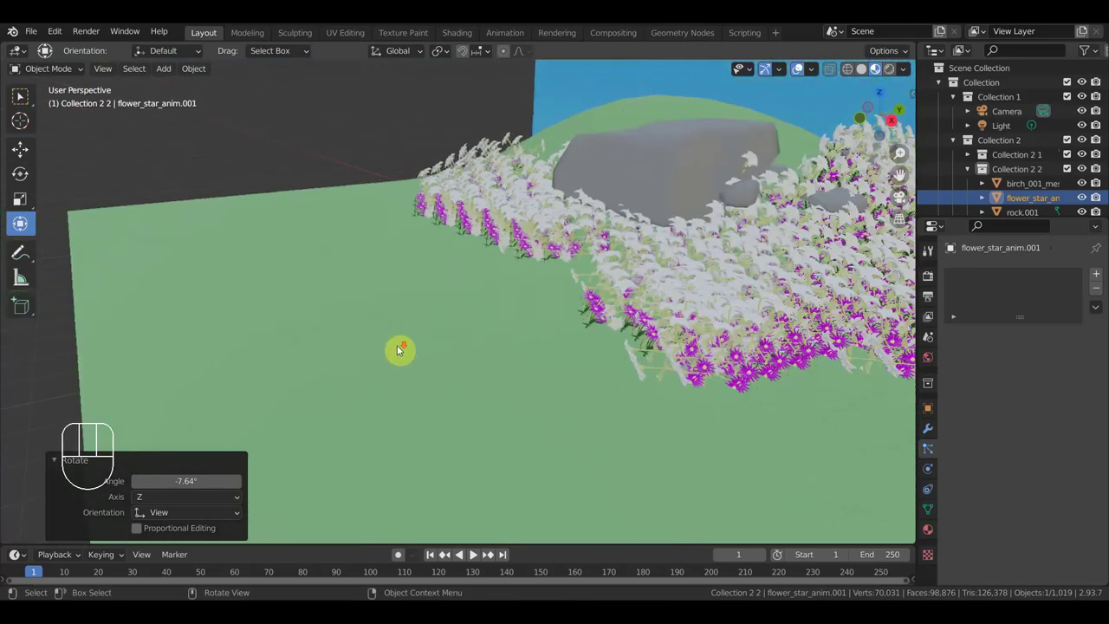
left_click_drag(394, 348, 287, 225)
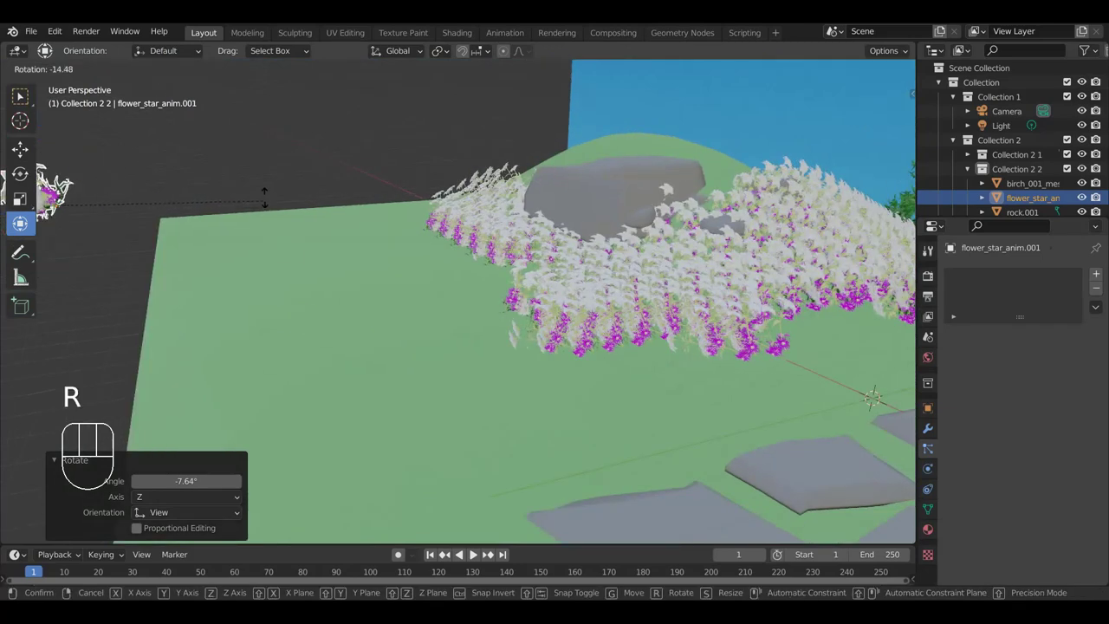
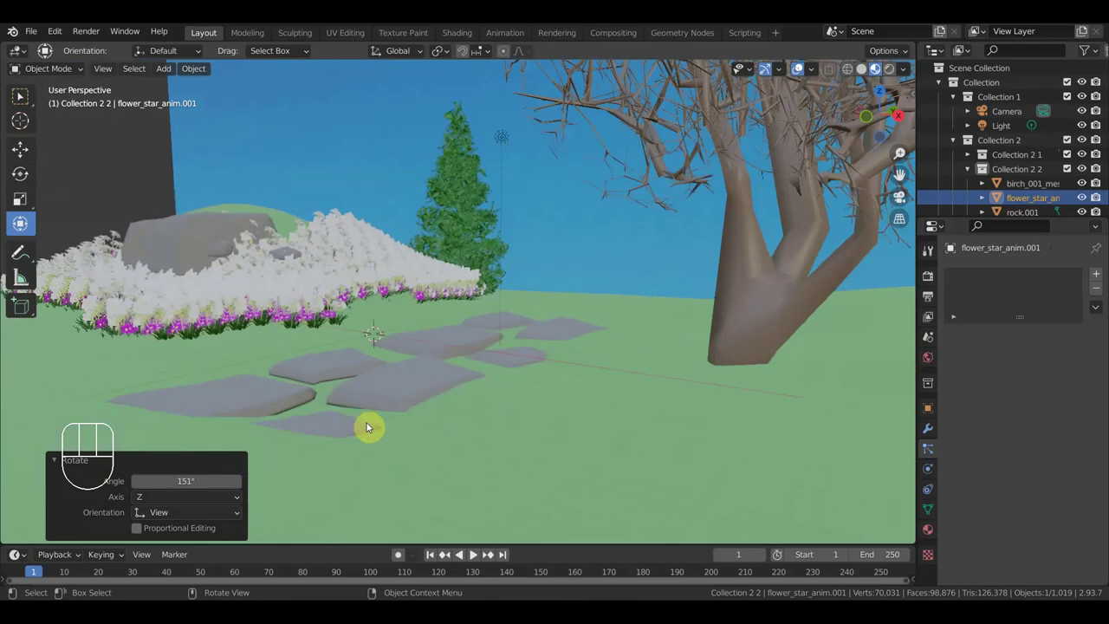
Step: Give the ground plane a new material, Material.004, using Alpha Blend transparency
middle_click(371, 425)
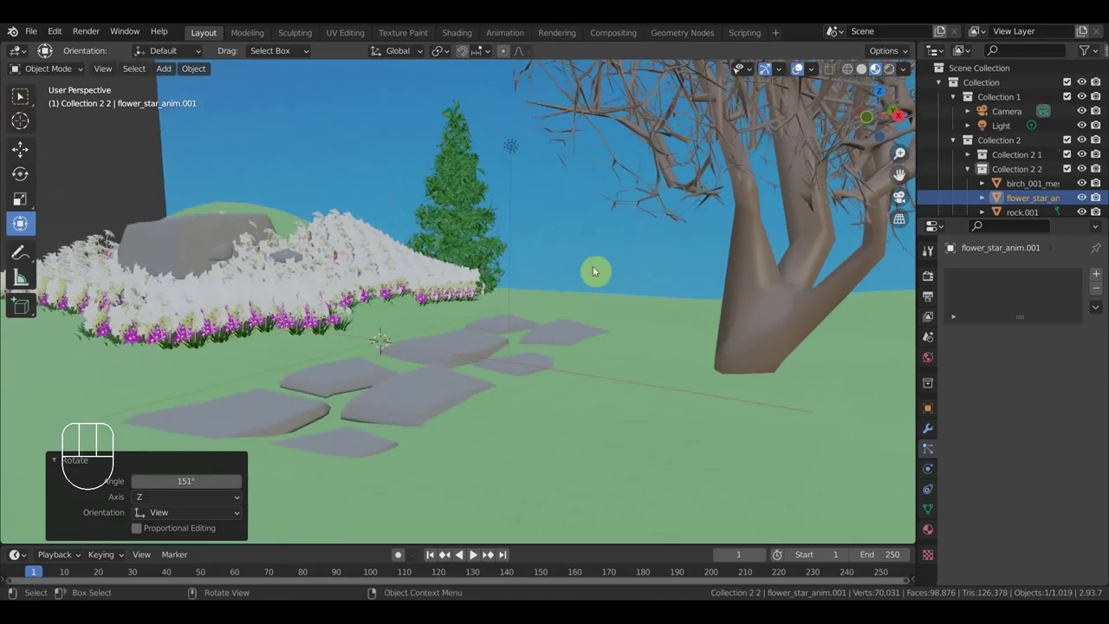
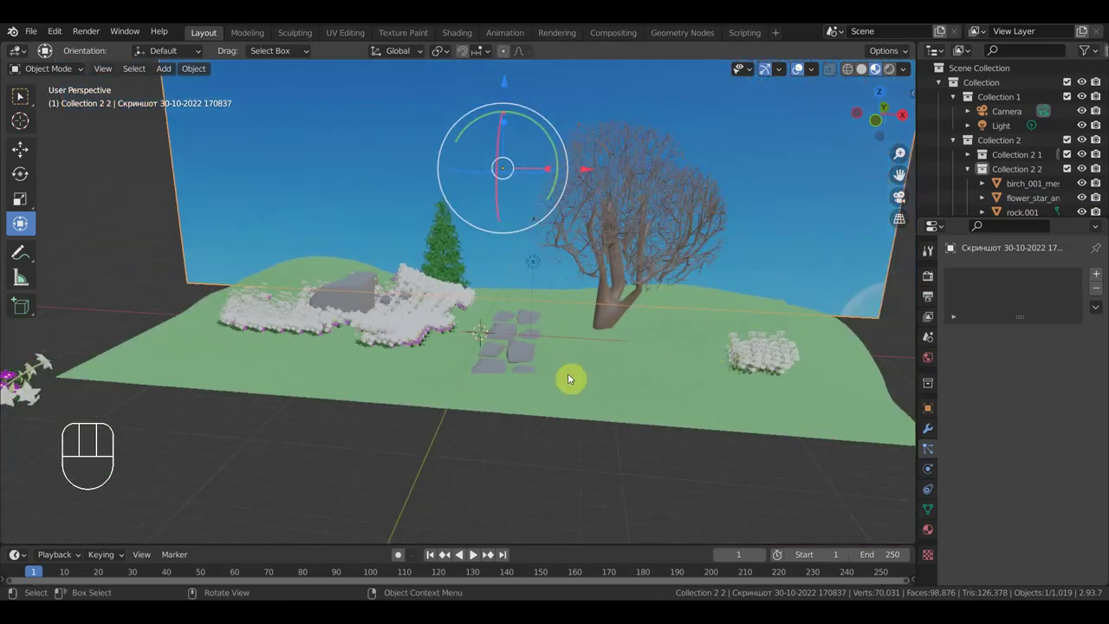
left_click(573, 363)
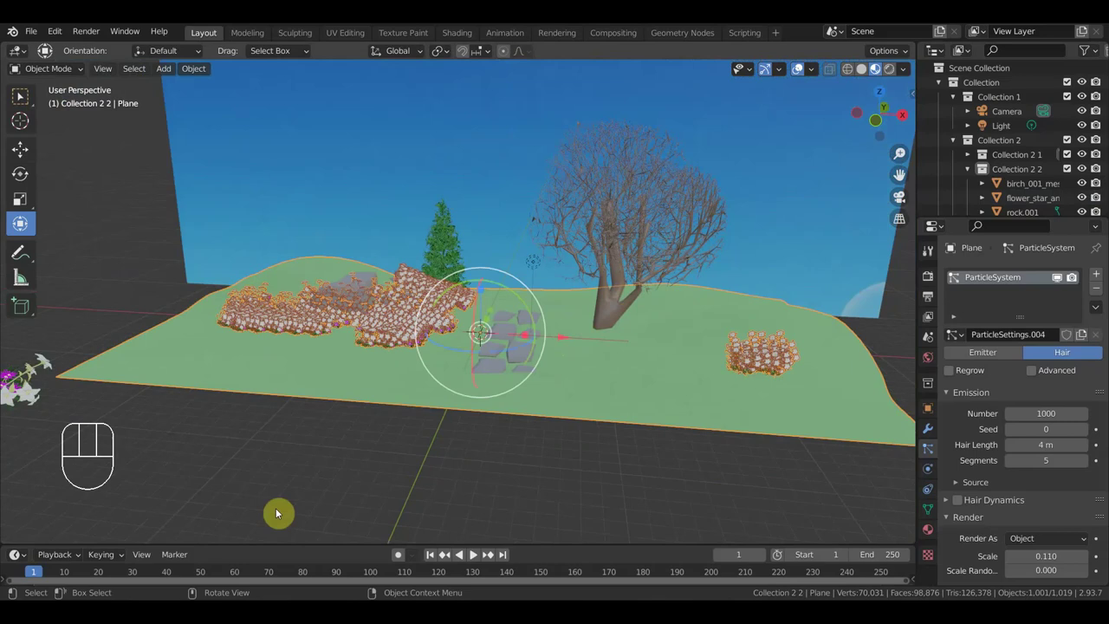
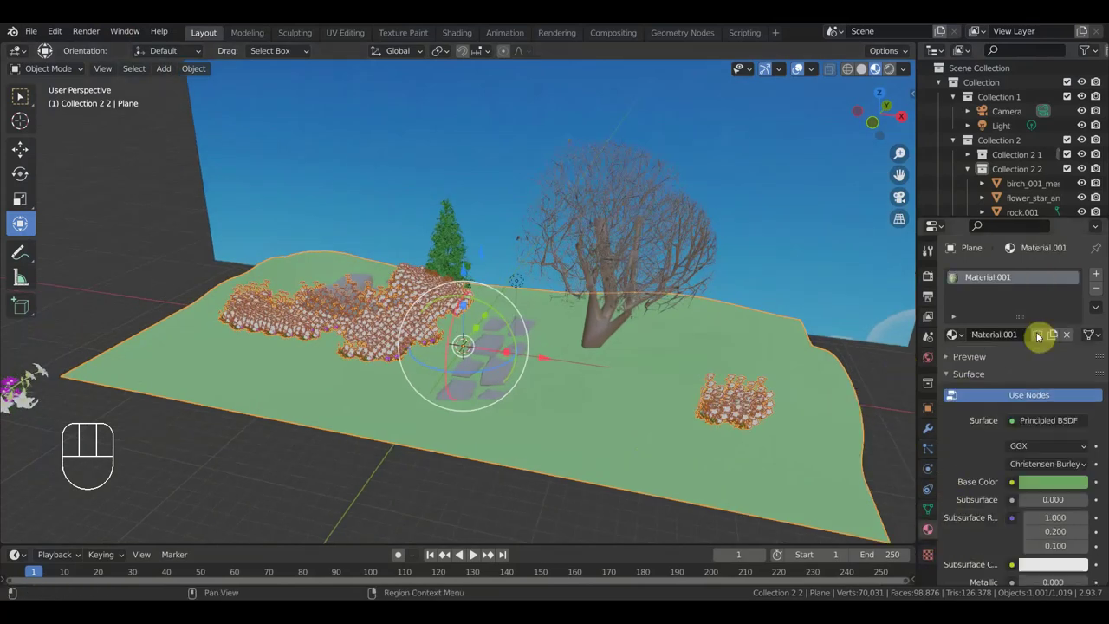
left_click(1101, 277)
left_click(1044, 369)
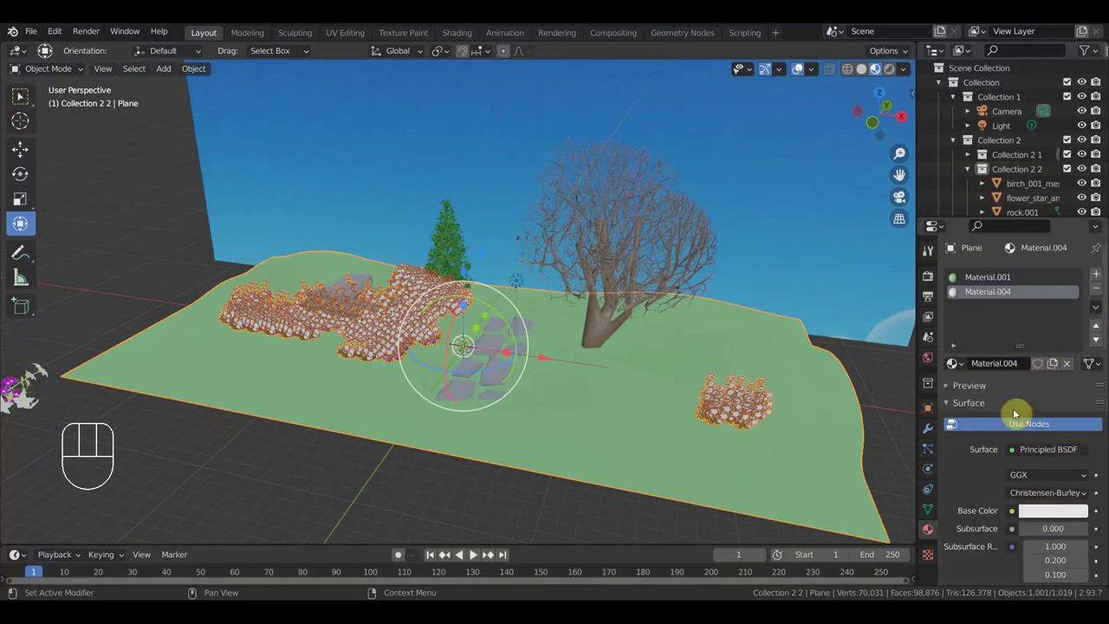
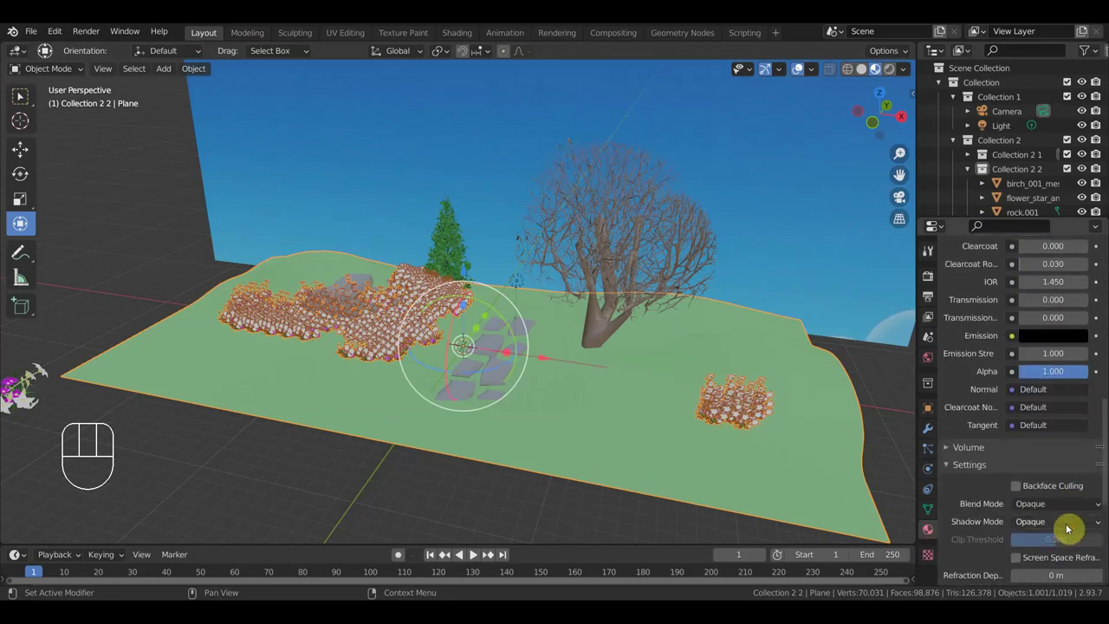
left_click_drag(1063, 507, 1073, 484)
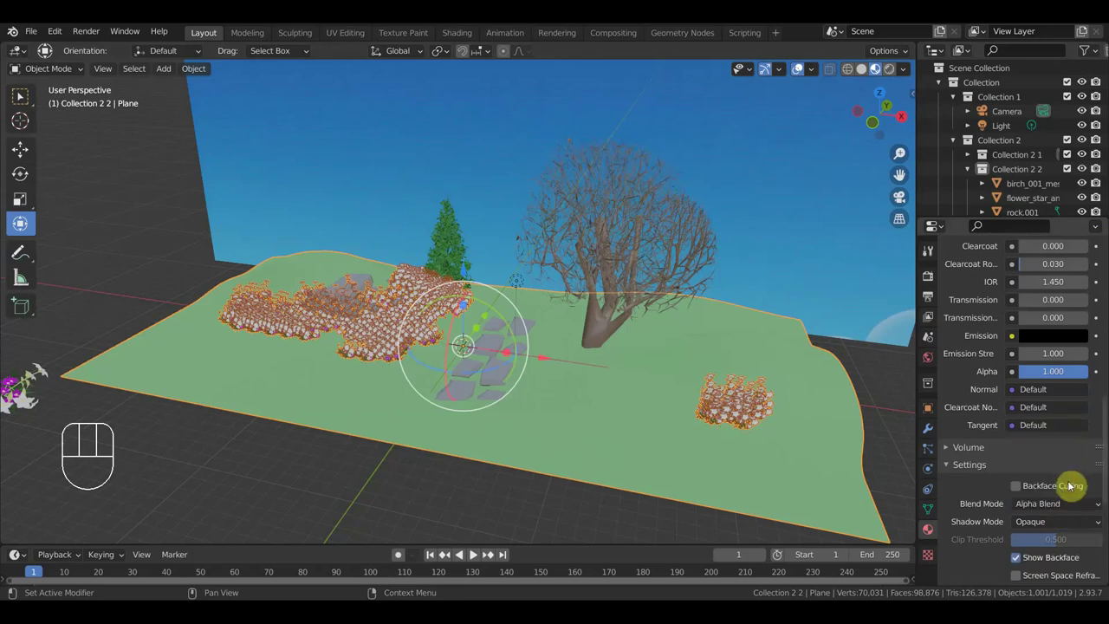
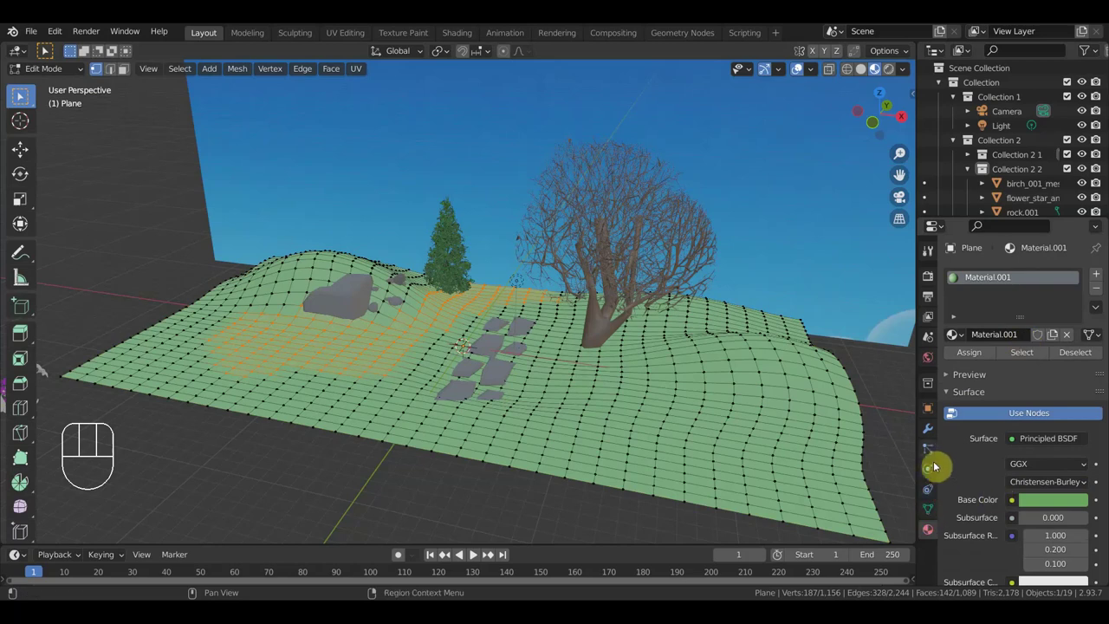
Step: Assign the central ground vertices around the stepping stones to a new vertex group Group.001
left_click(936, 453)
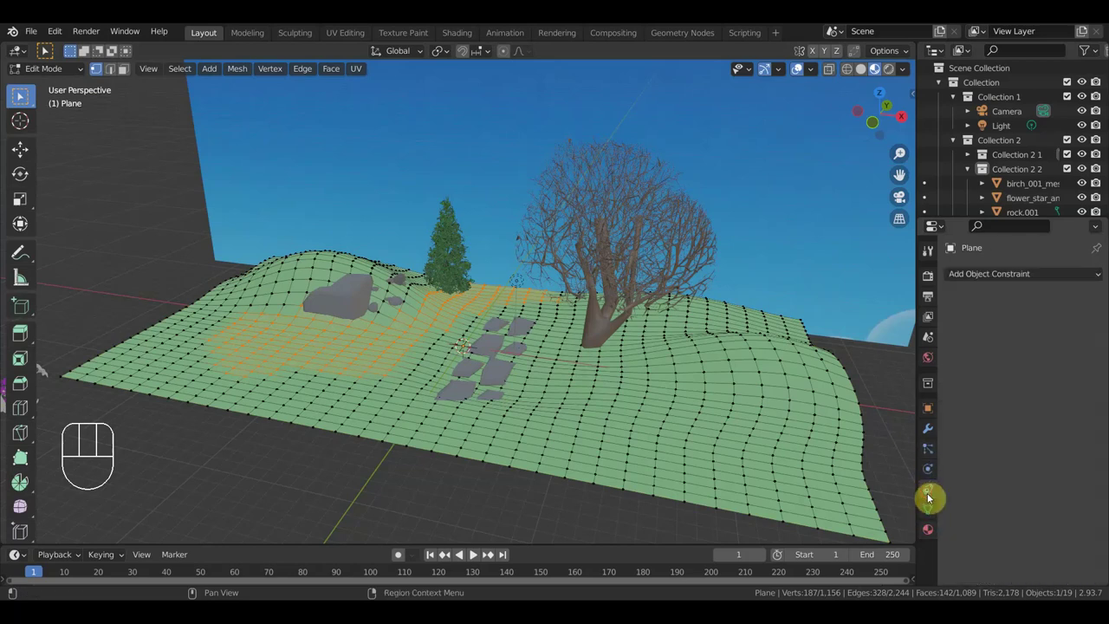
left_click(1009, 340)
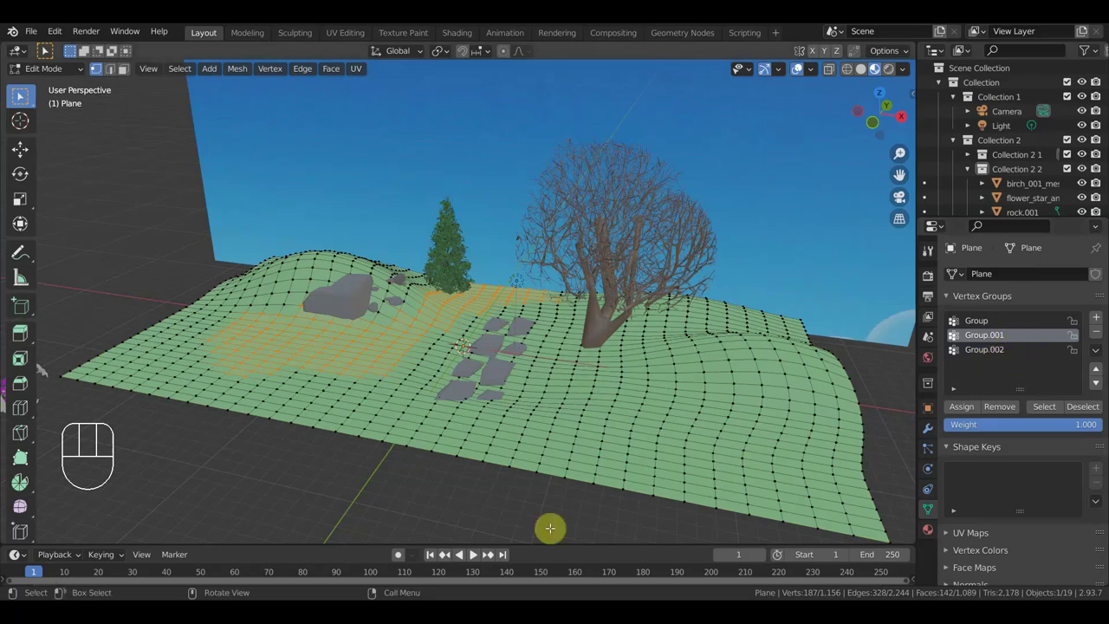
left_click(993, 333)
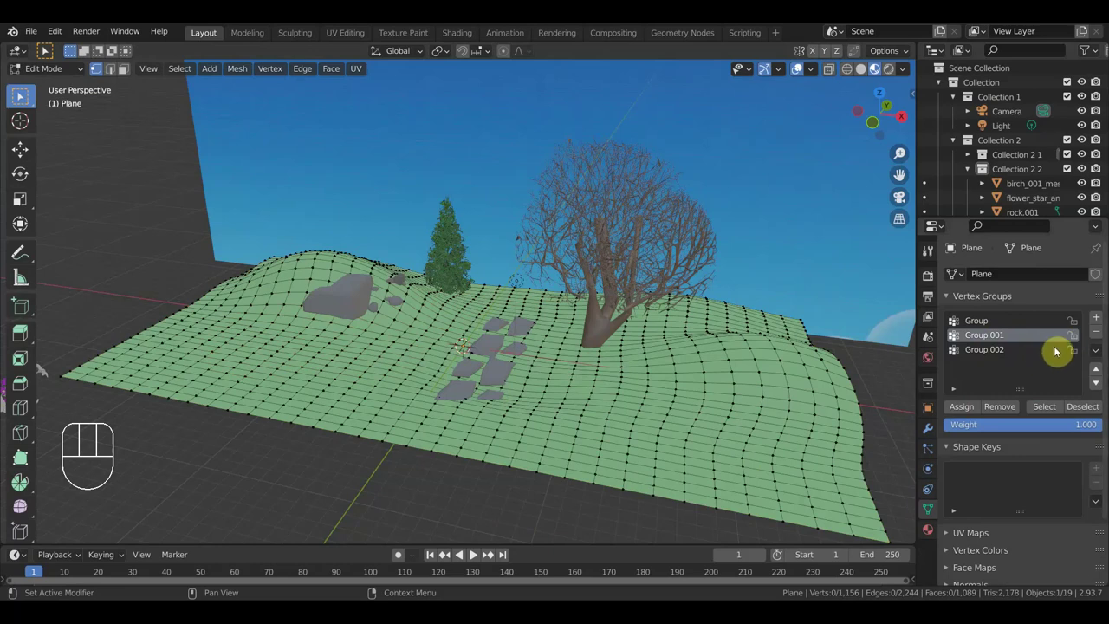
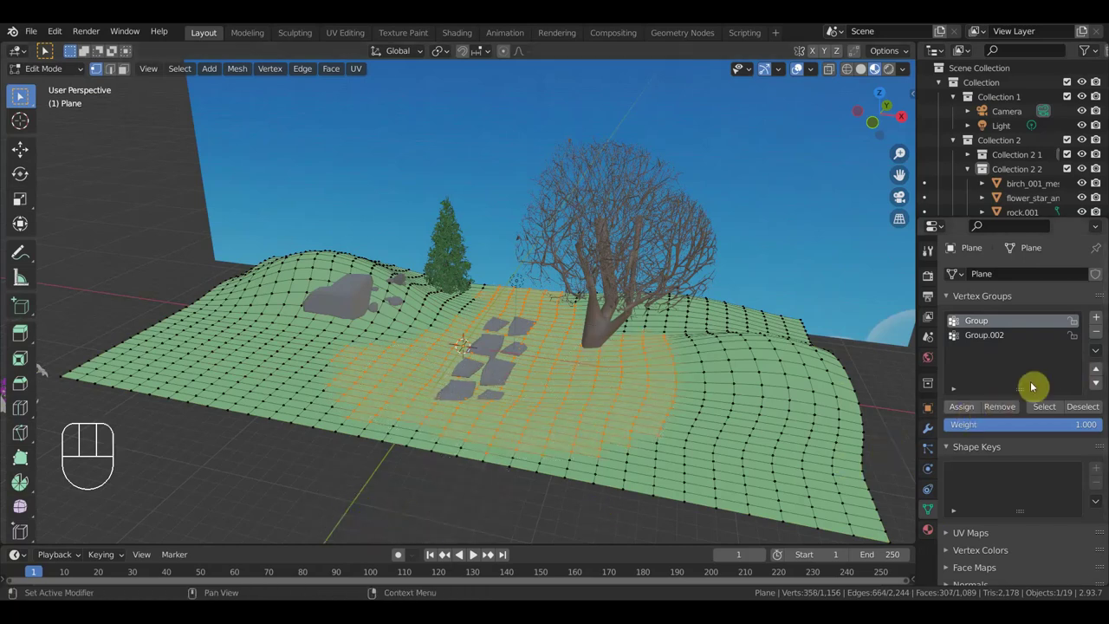
left_click(1101, 320)
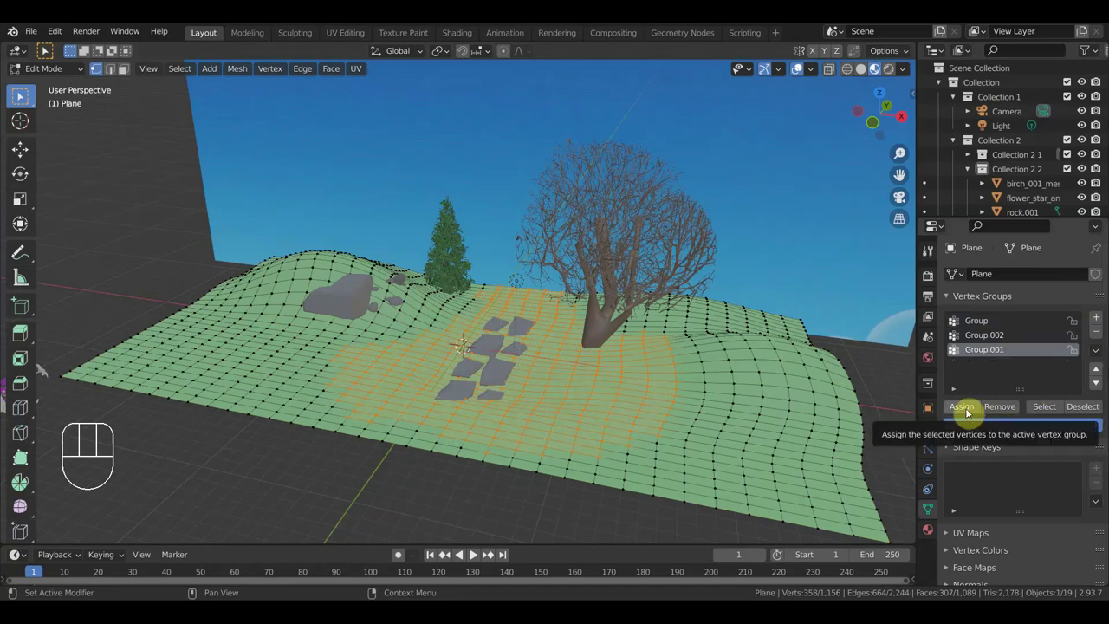
left_click(970, 412)
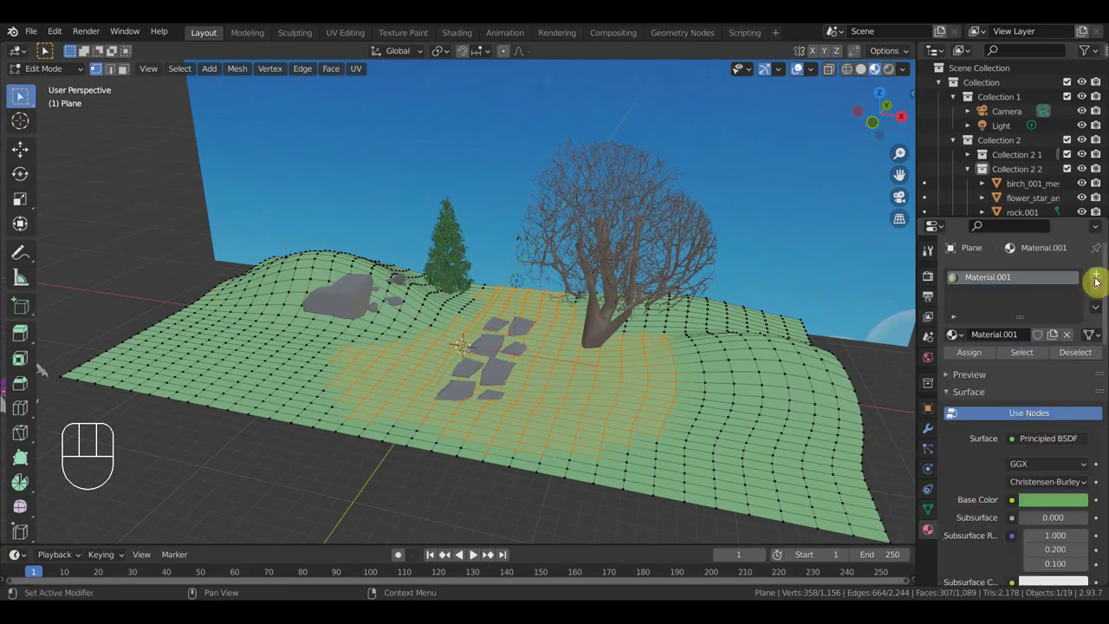
Step: Add a second material, Material.005, and assign it to the selected central ground patch
left_click(1101, 276)
left_click(1035, 365)
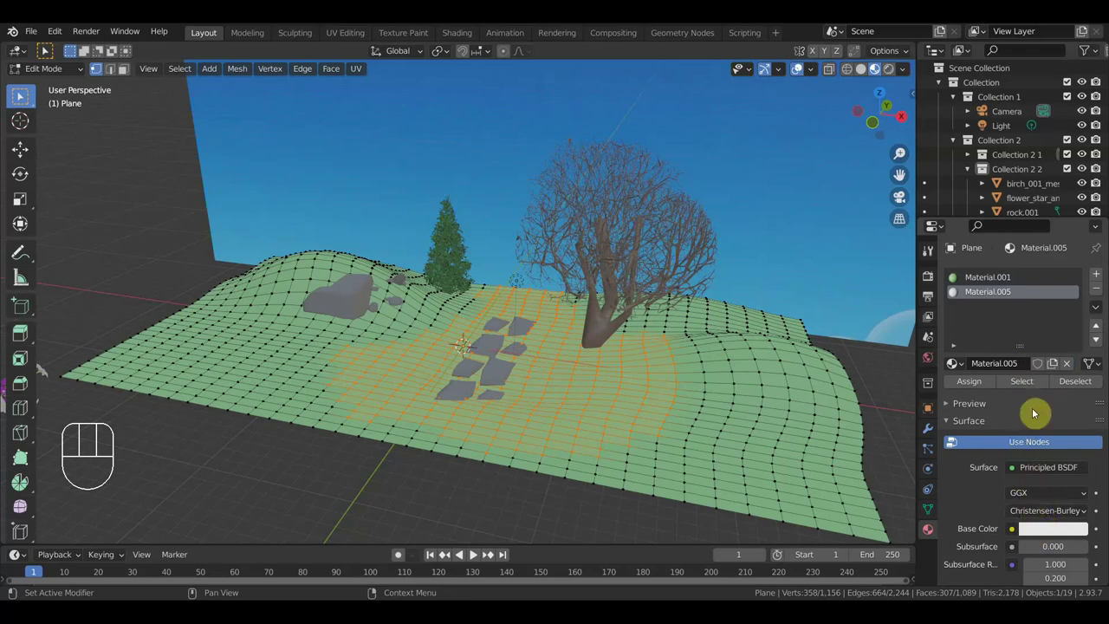
left_click(976, 385)
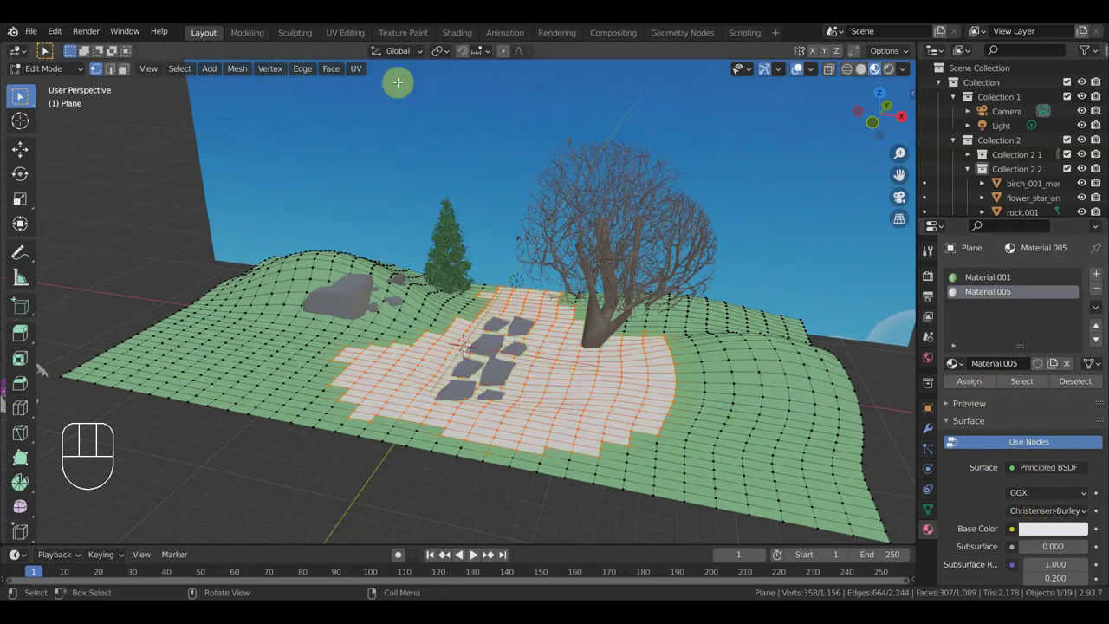
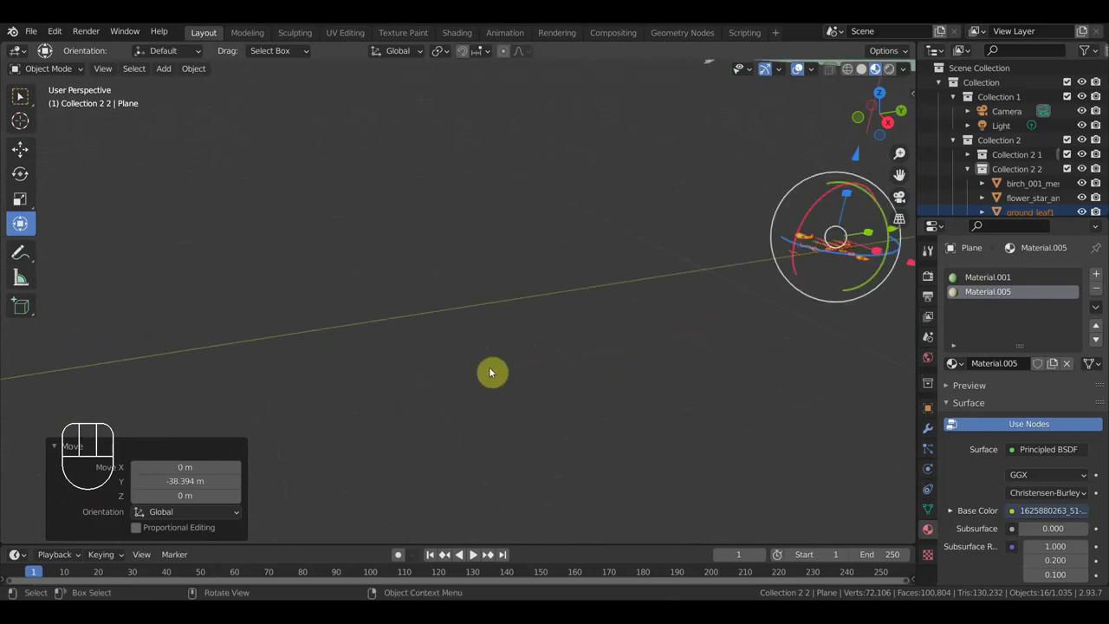
Step: Pull one leaf object away from the imported group and enlarge it
left_click_drag(657, 332, 567, 339)
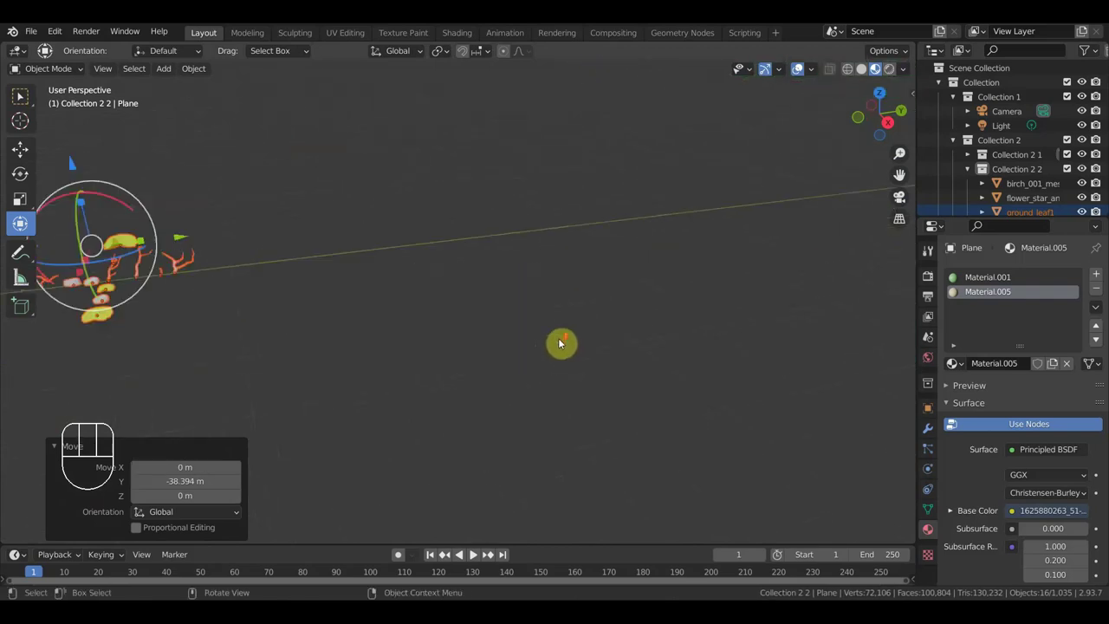
left_click_drag(506, 351, 554, 345)
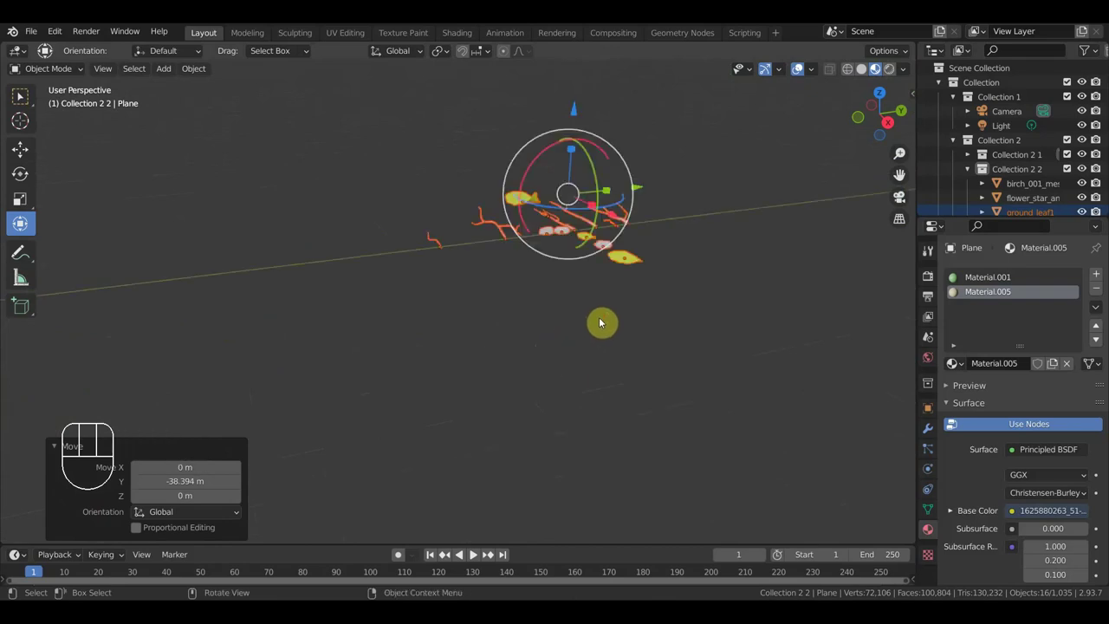
middle_click(606, 293)
left_click(468, 367)
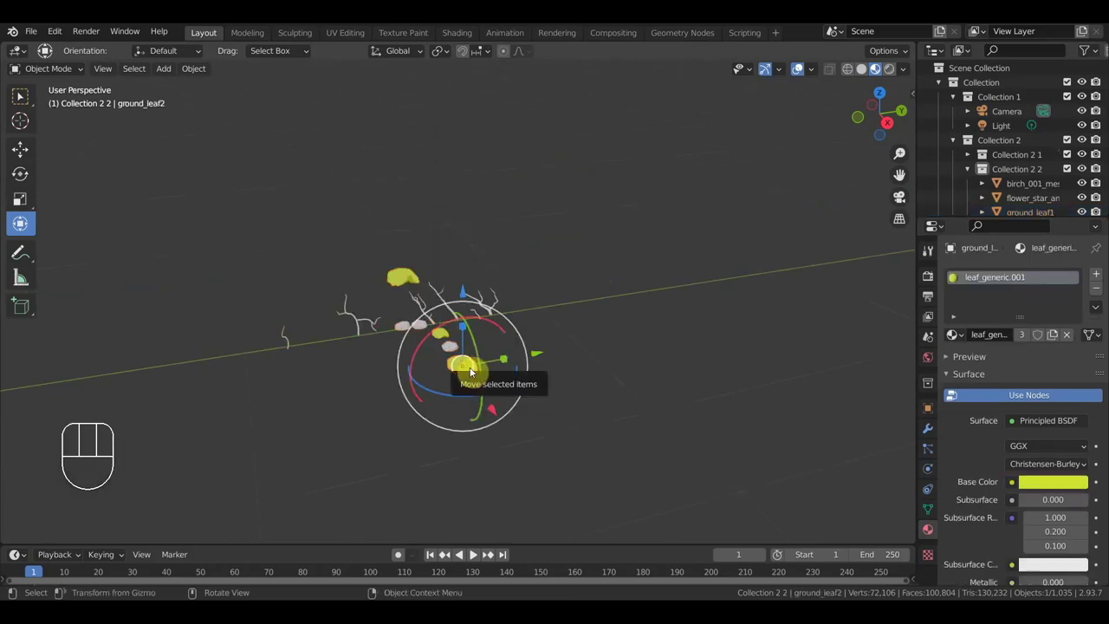
left_click(497, 412)
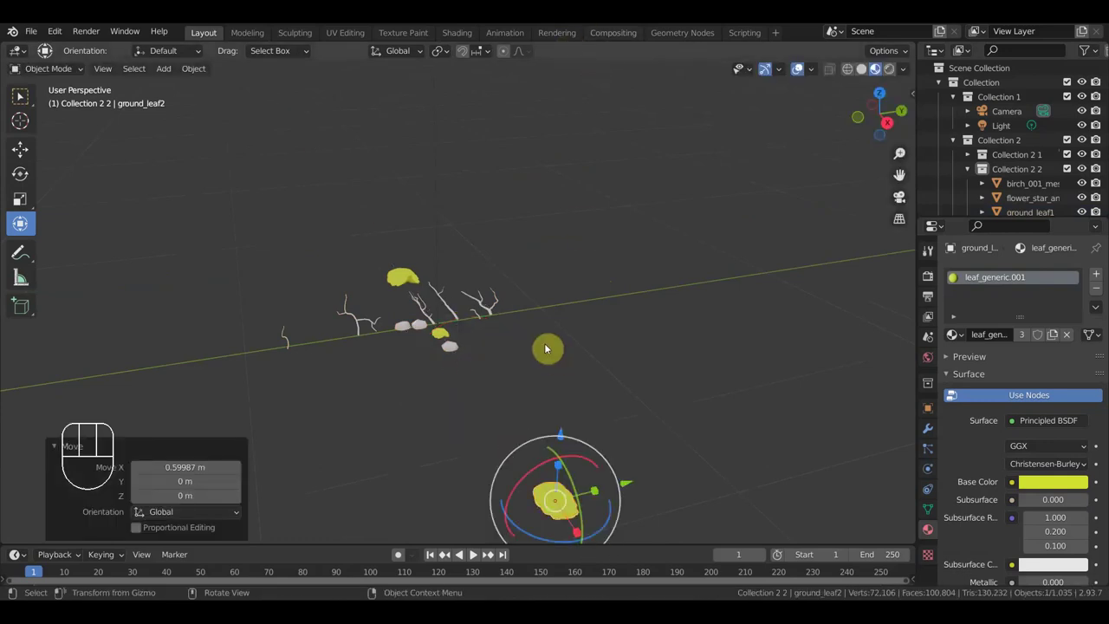
left_click_drag(536, 363, 549, 368)
scroll("down", 3)
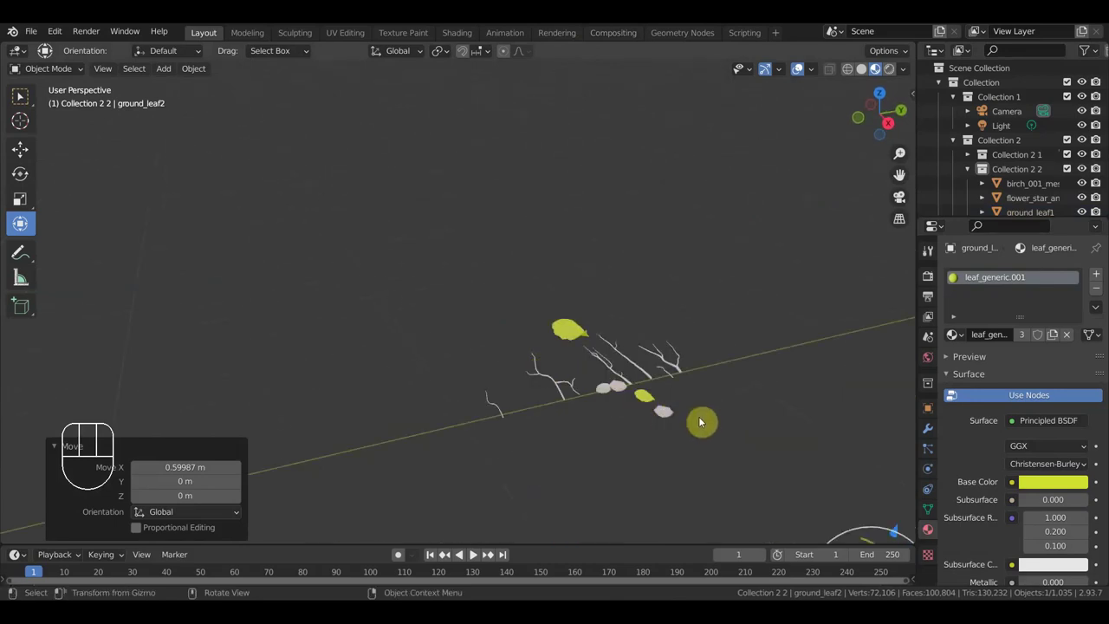
middle_click(714, 422)
scroll("down", 3)
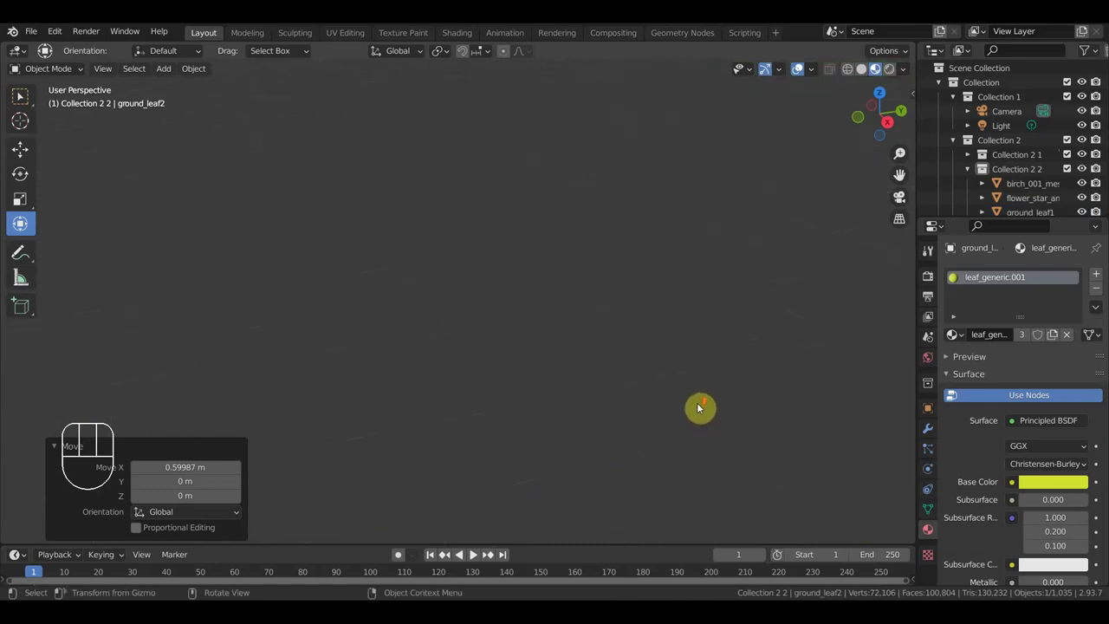
scroll("up", 3)
left_click_drag(699, 412, 670, 456)
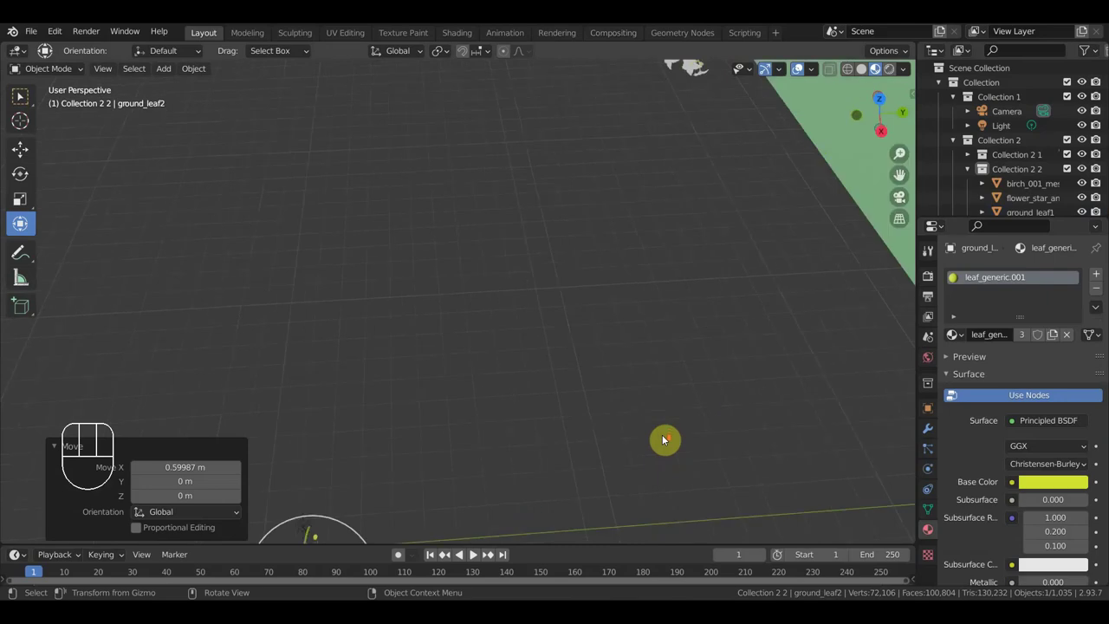
left_click_drag(656, 327, 640, 283)
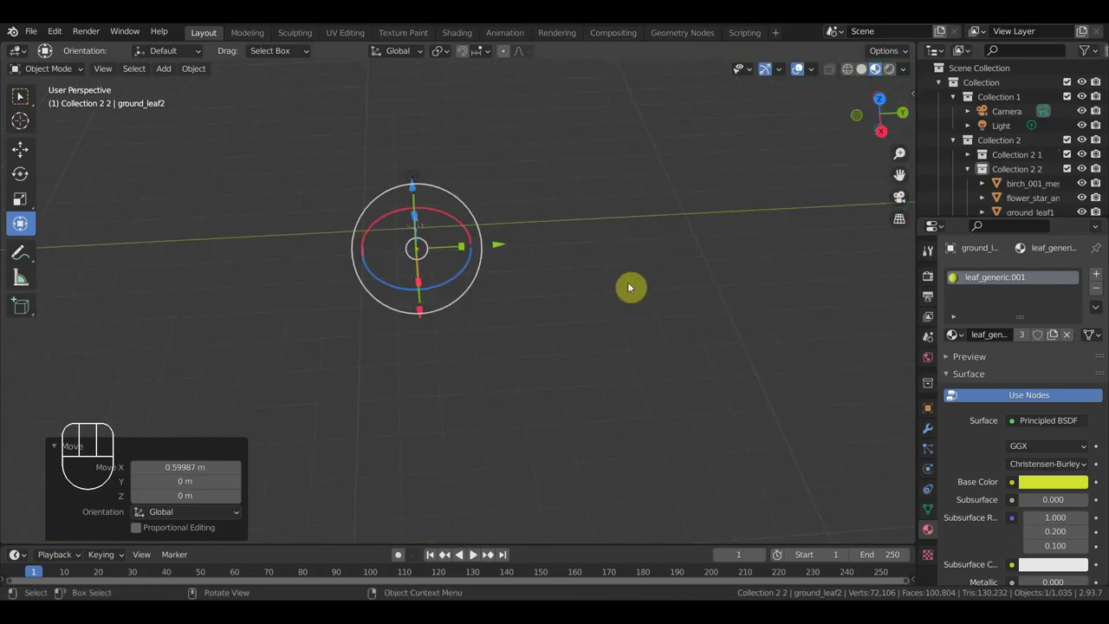
left_click_drag(718, 363, 668, 323)
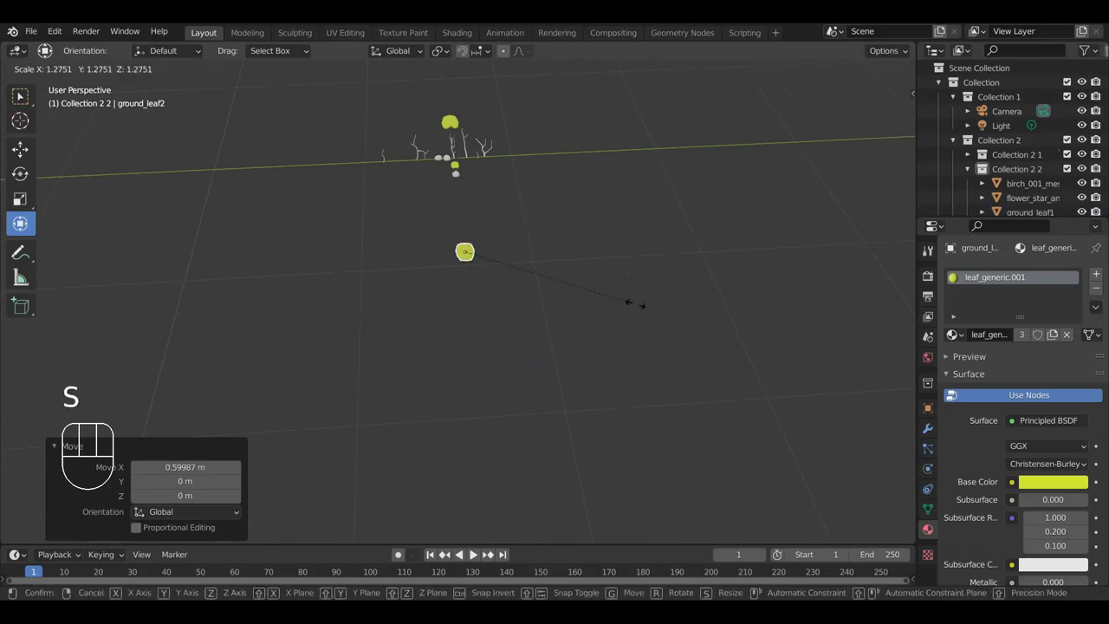
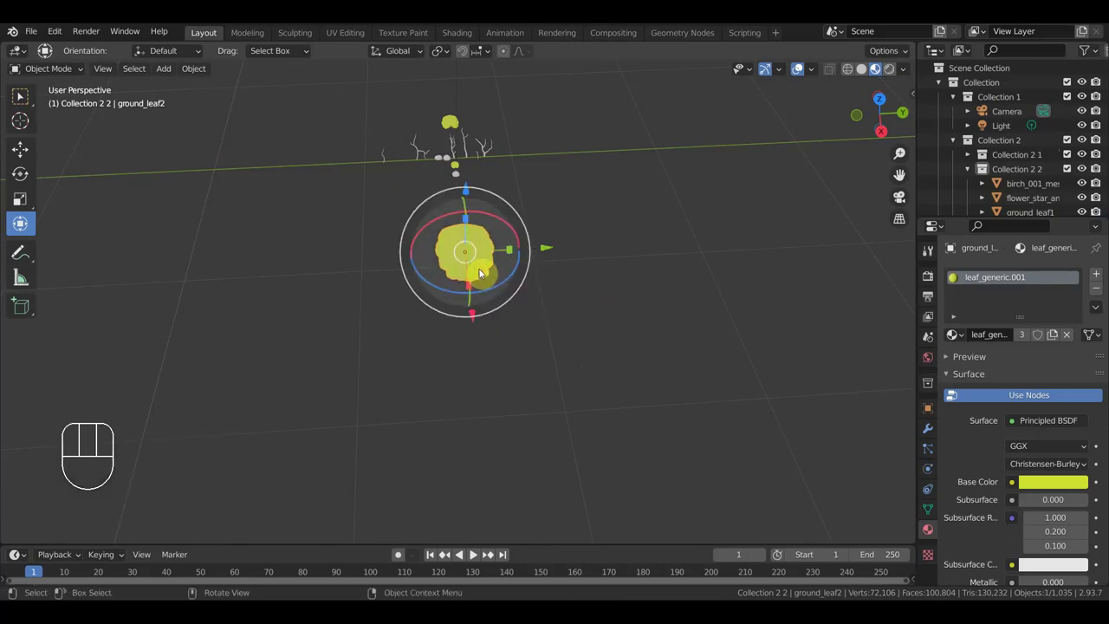
Step: Box-select all the imported leaf and twig objects and delete them
left_click_drag(567, 358, 355, 105)
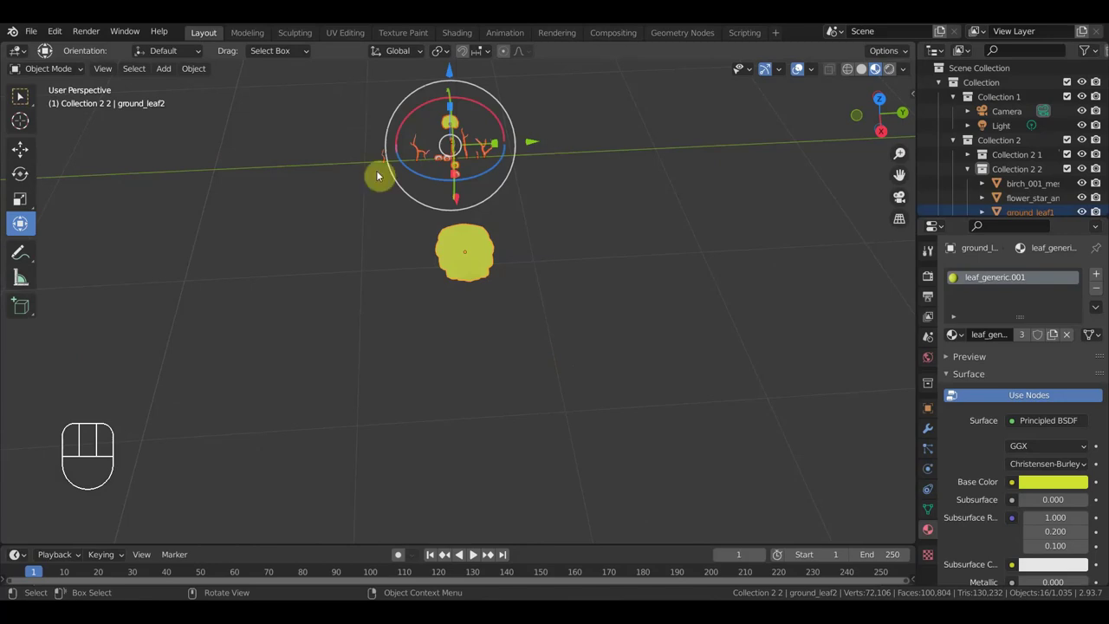
key("Delete")
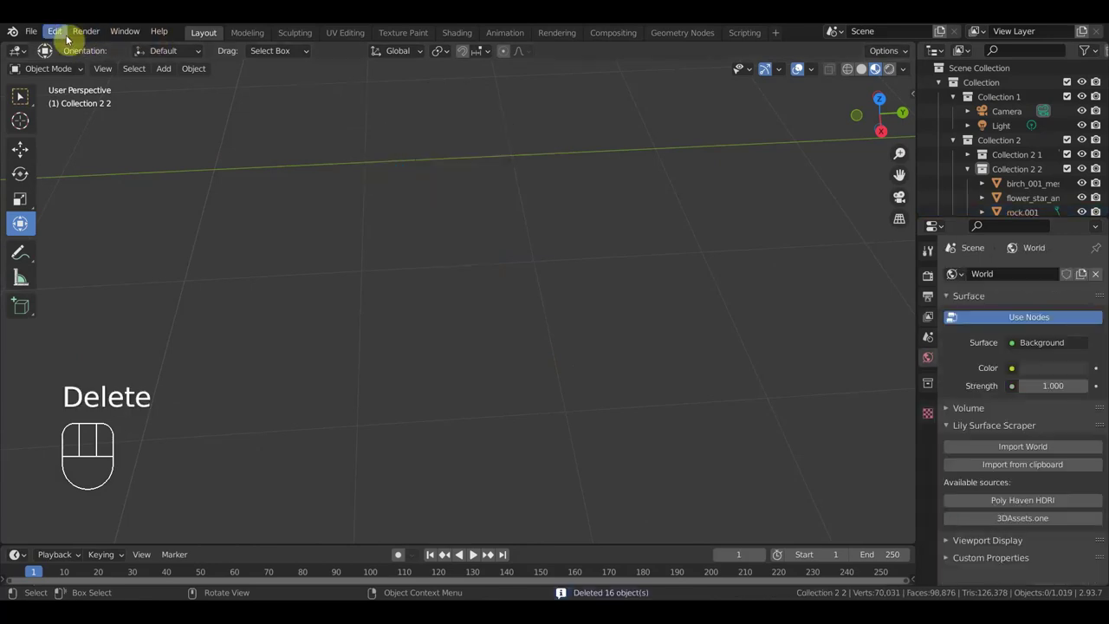
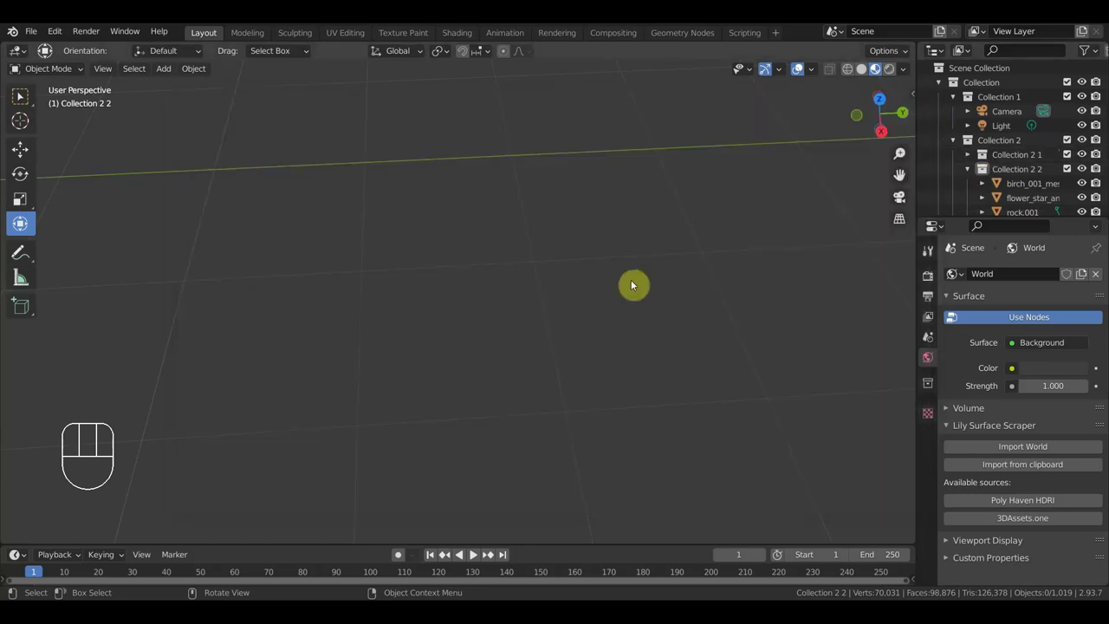
Step: Undo the deletion to bring the 16 ground leaf objects back
key("ctrl+z")
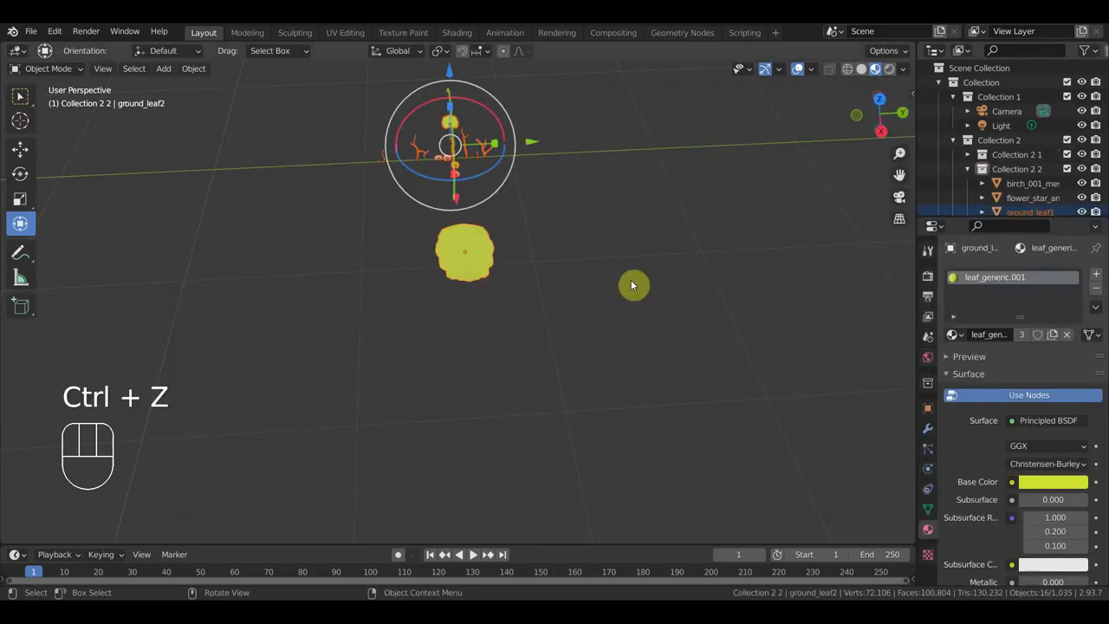
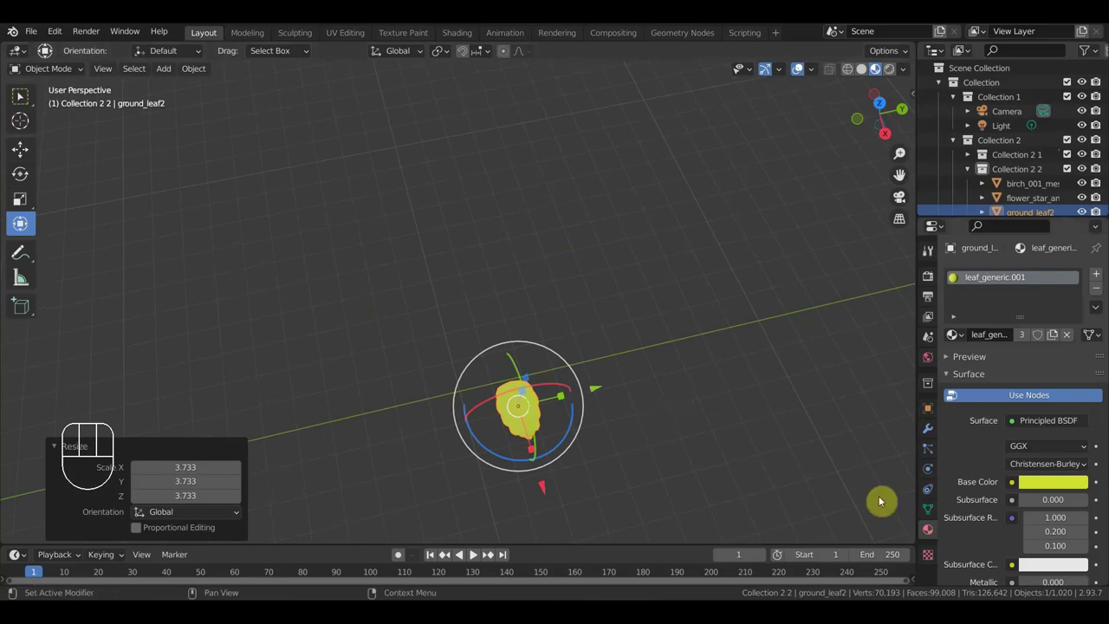
Step: Set the ground_leaf2 base colour to a darker green
left_click(1050, 488)
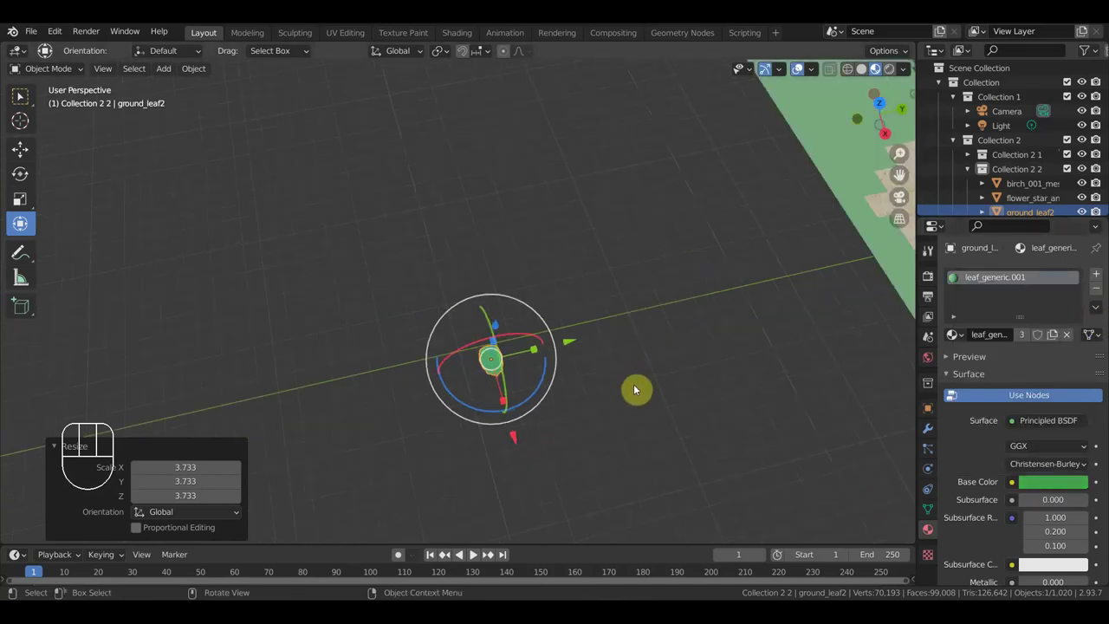
left_click(1078, 481)
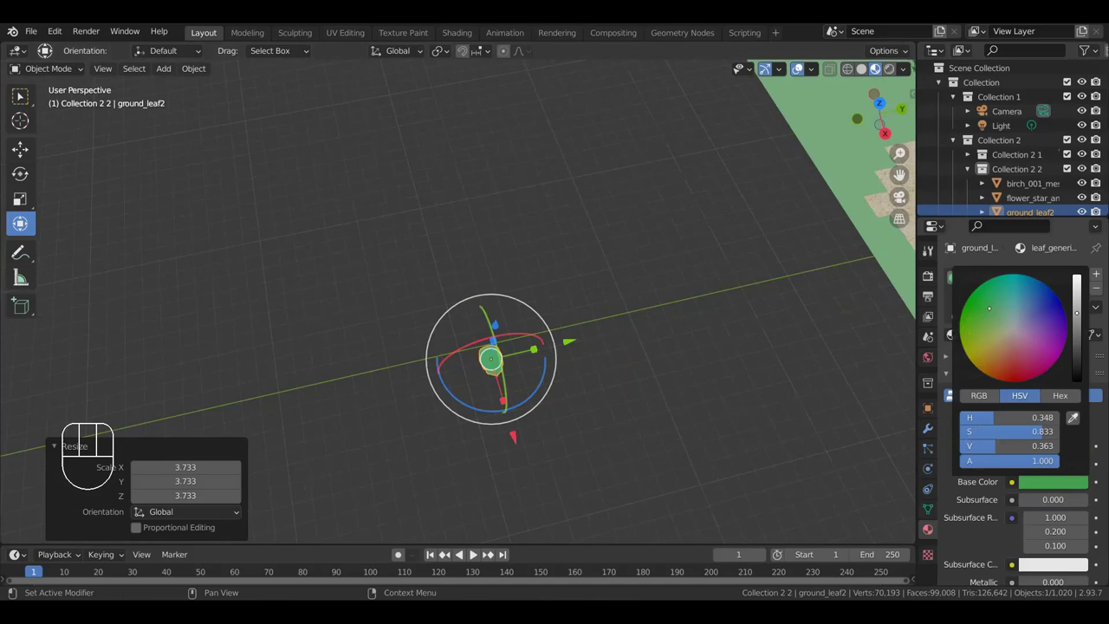
left_click(713, 396)
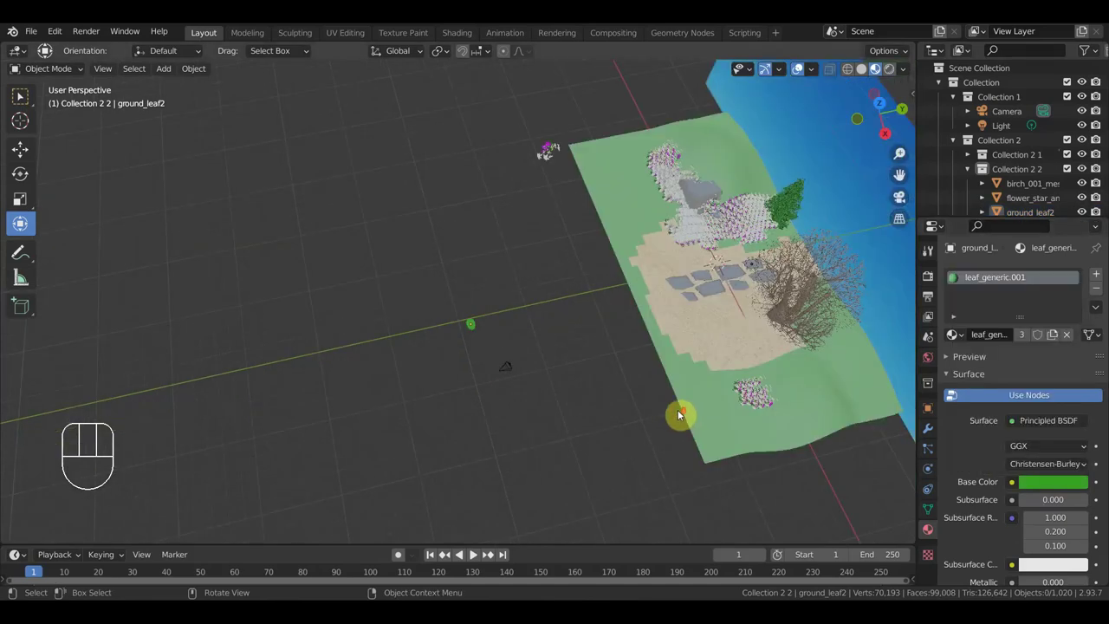
Step: Move ground_leaf2 far from the landscape and view the scene from the front
middle_click(723, 430)
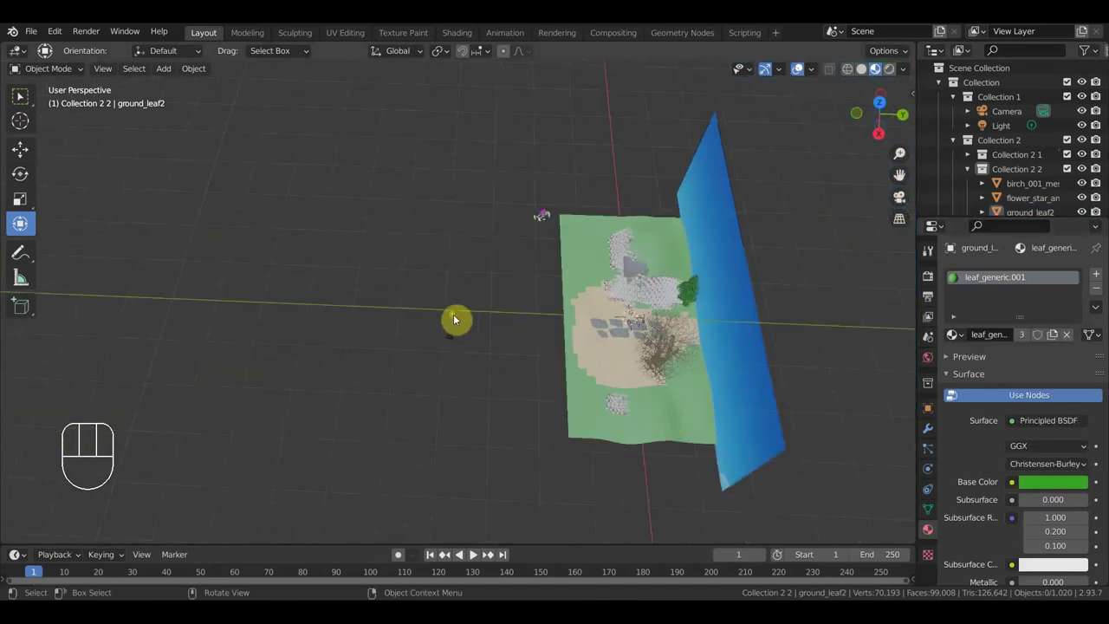
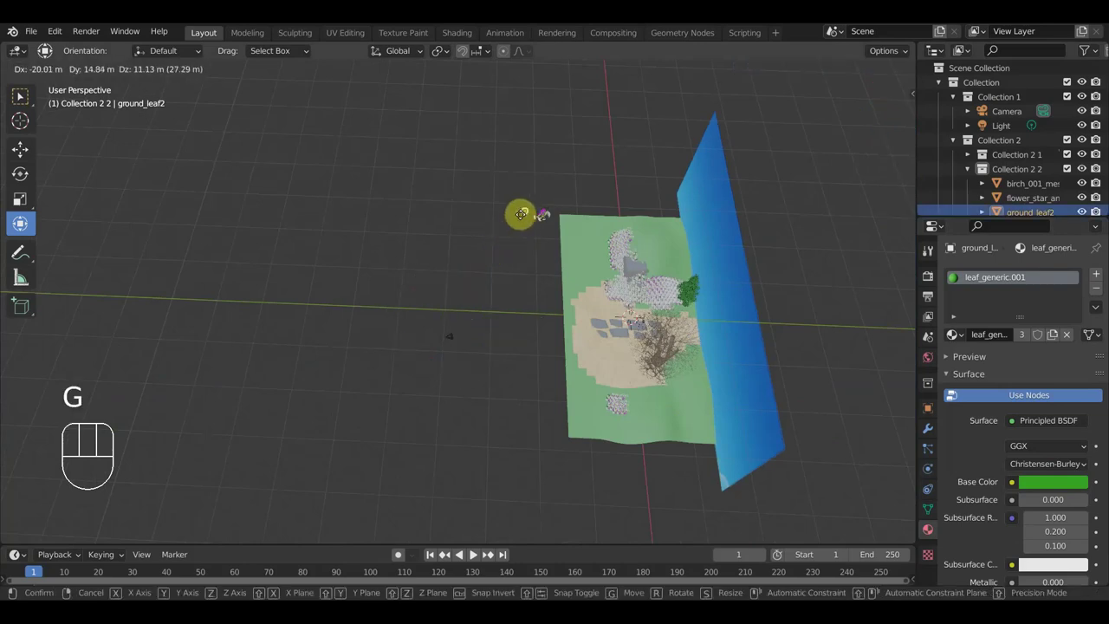
left_click(525, 217)
key("KP_1")
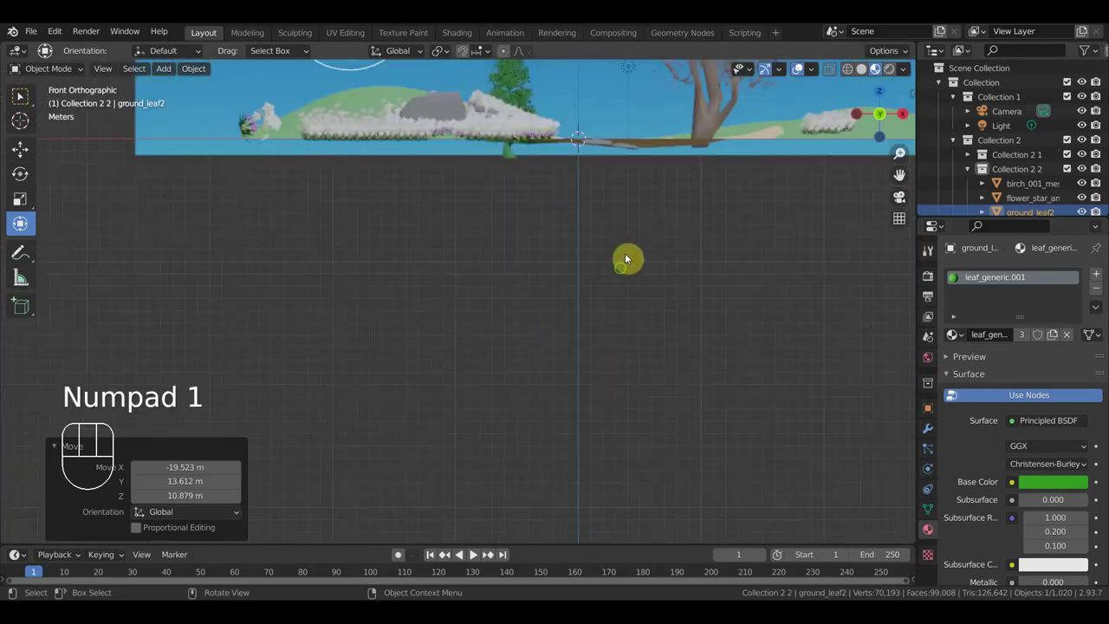
Step: Select the birch tree and set its hair particles to render as instanced objects
left_click_drag(579, 347, 605, 241)
left_click(604, 241)
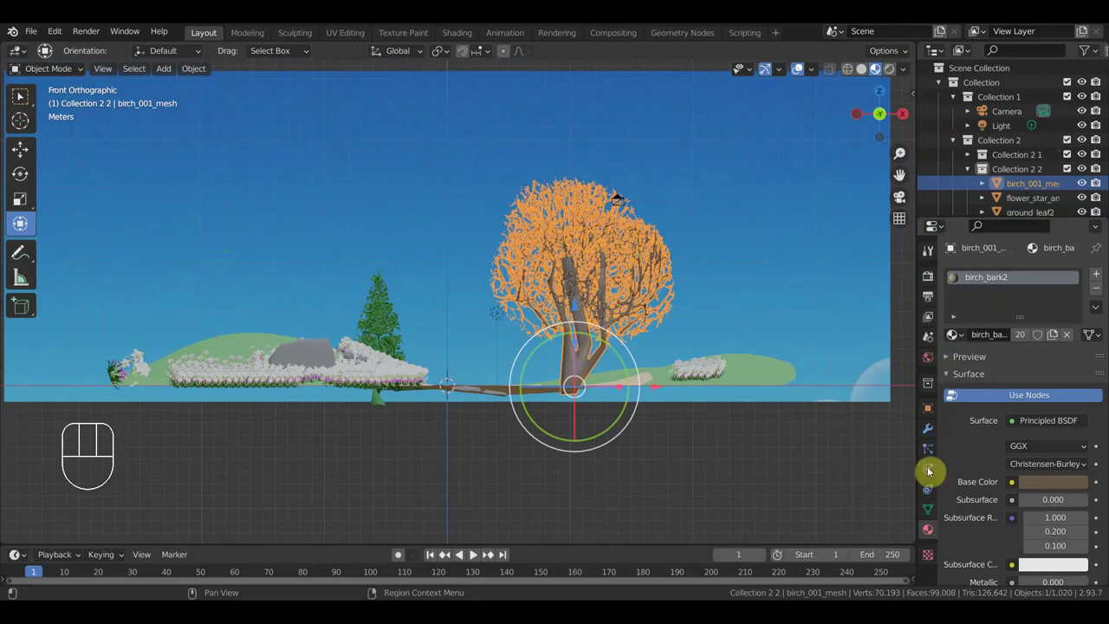
left_click_drag(1100, 272, 988, 489)
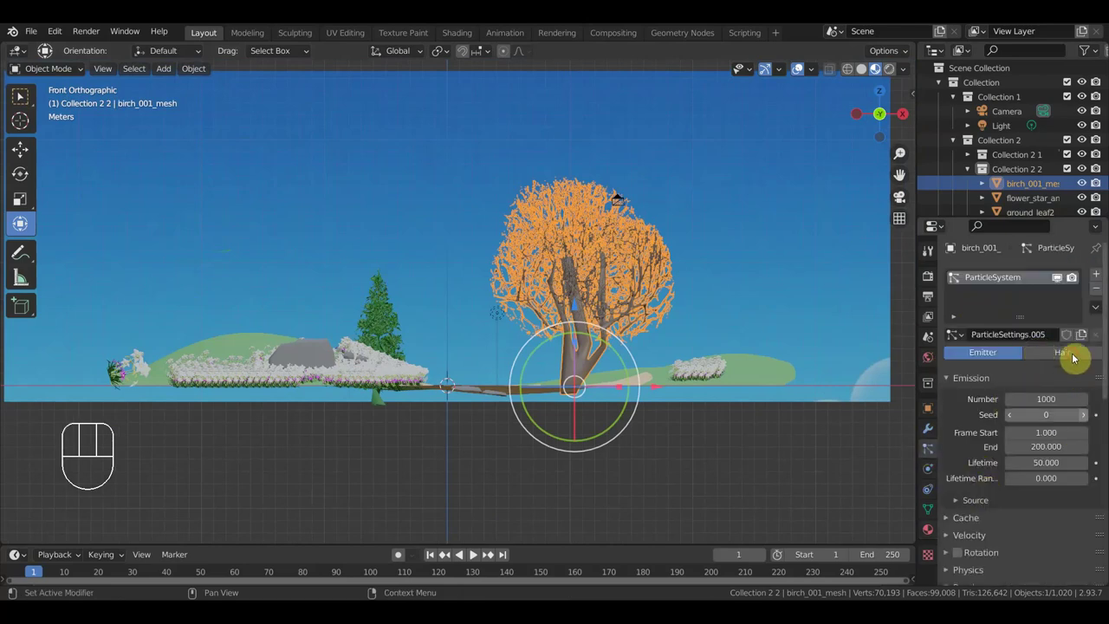
left_click_drag(1077, 353, 1030, 488)
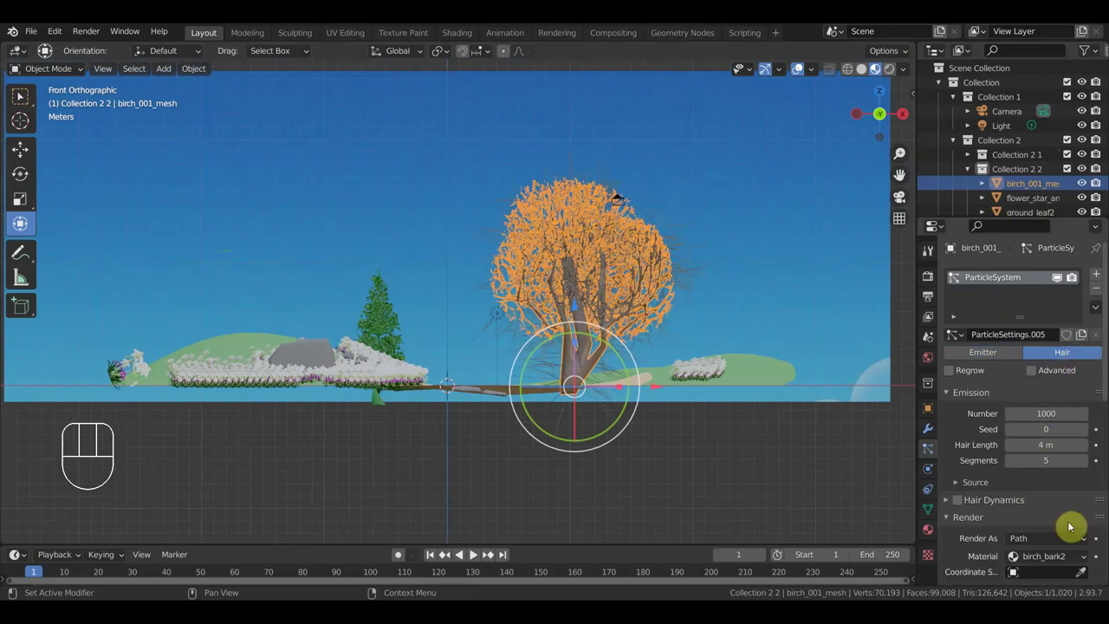
left_click_drag(1053, 538, 1090, 566)
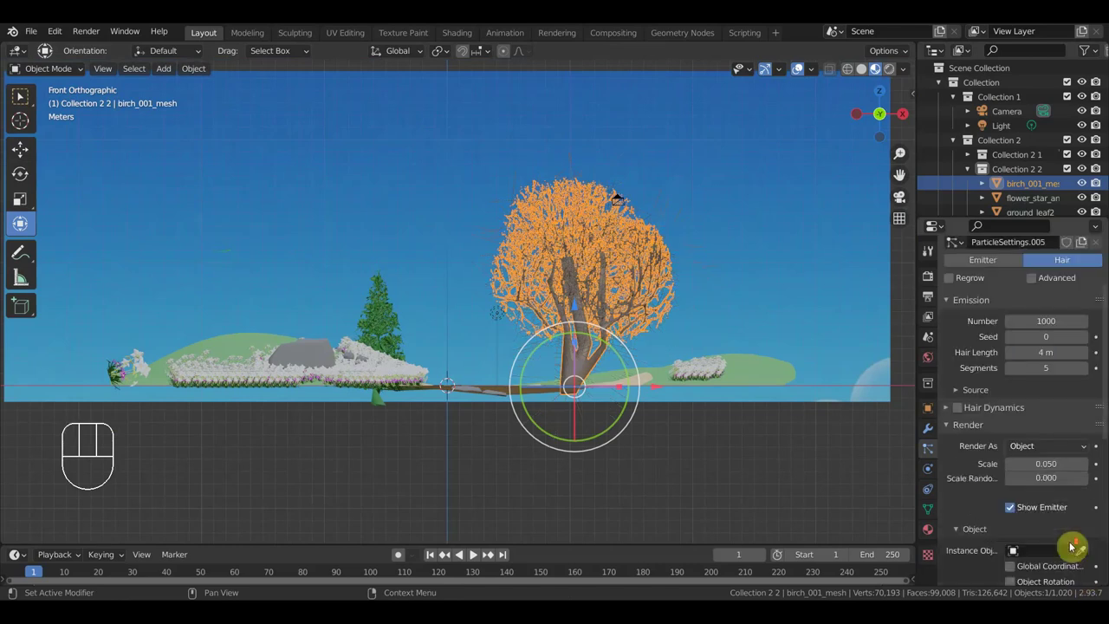
left_click(1089, 524)
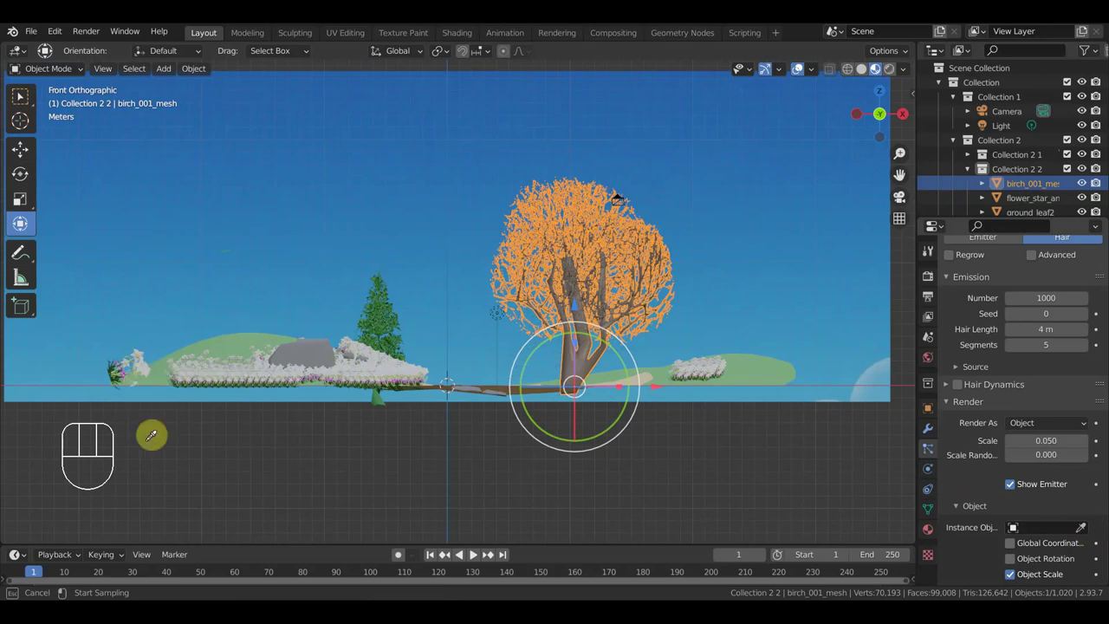
Step: Eyedrop ground_leaf2 as the instance object at scale 0.070 and check it through the camera
left_click_drag(188, 468, 226, 361)
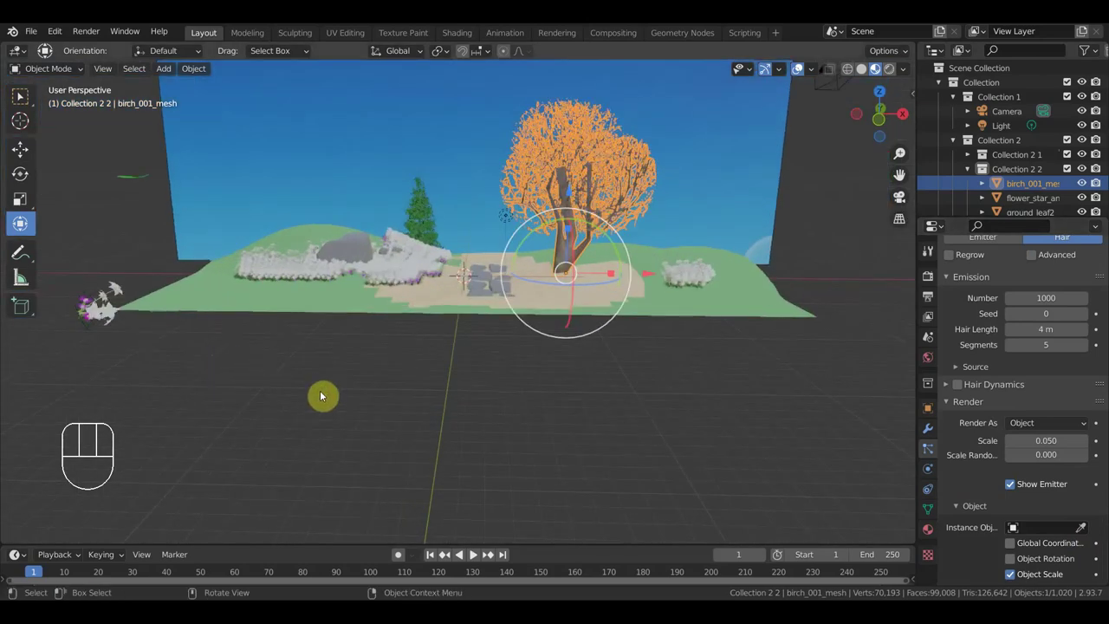
left_click_drag(394, 427, 247, 232)
left_click(244, 226)
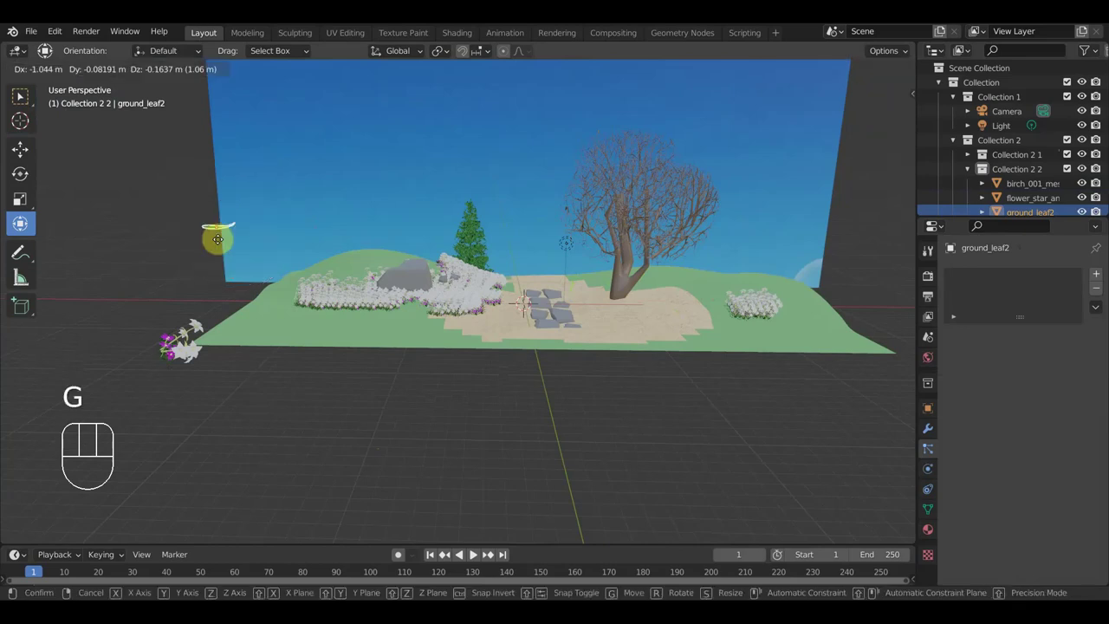
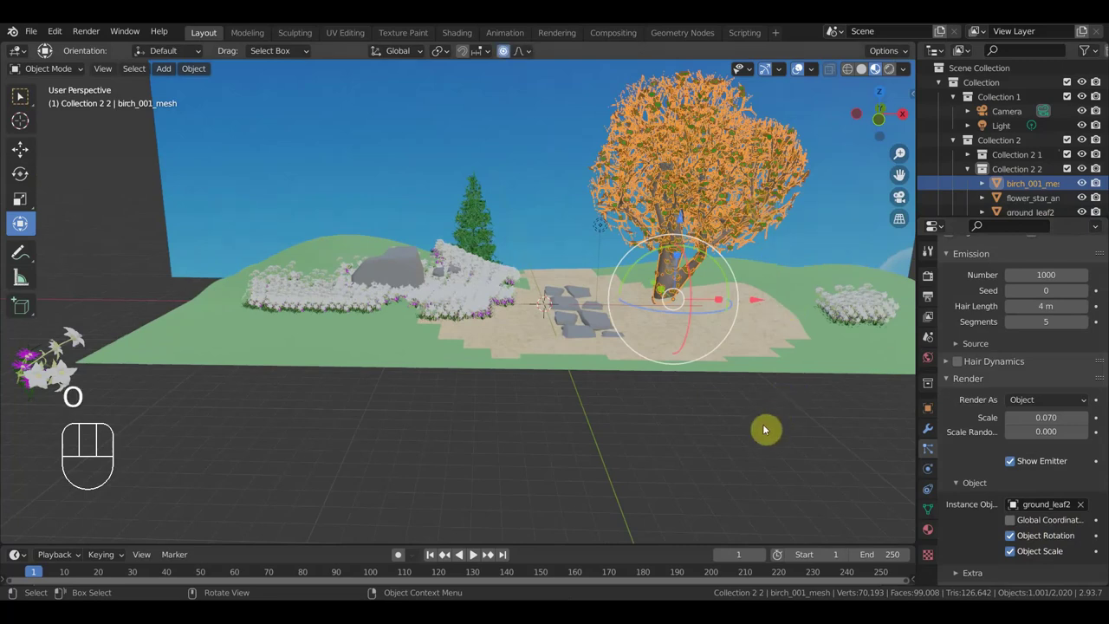
left_click(775, 426)
key("KP_0")
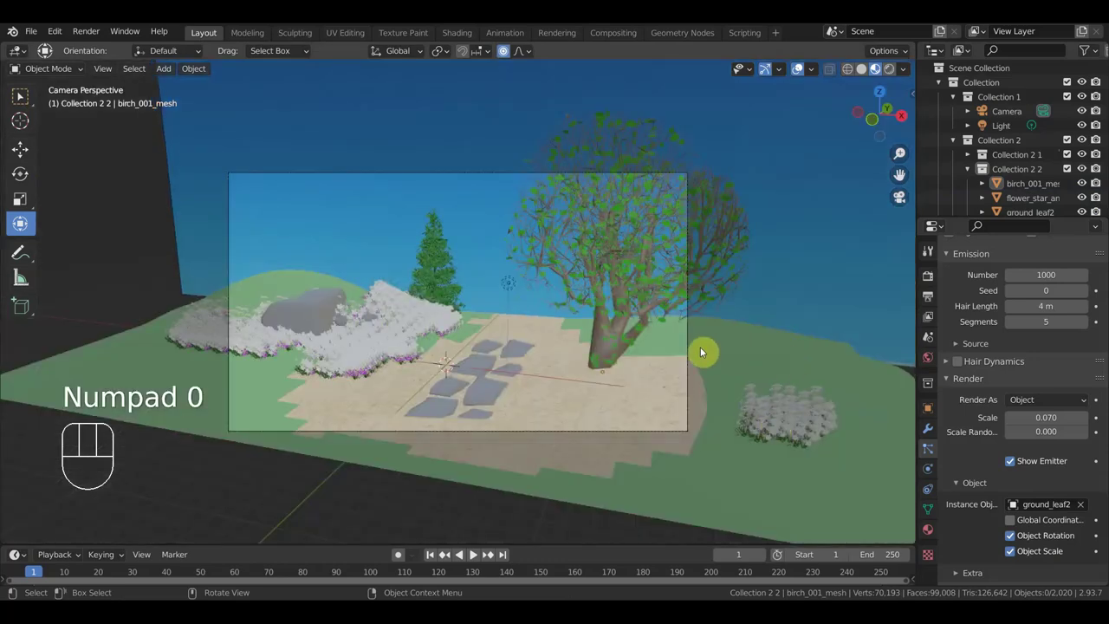
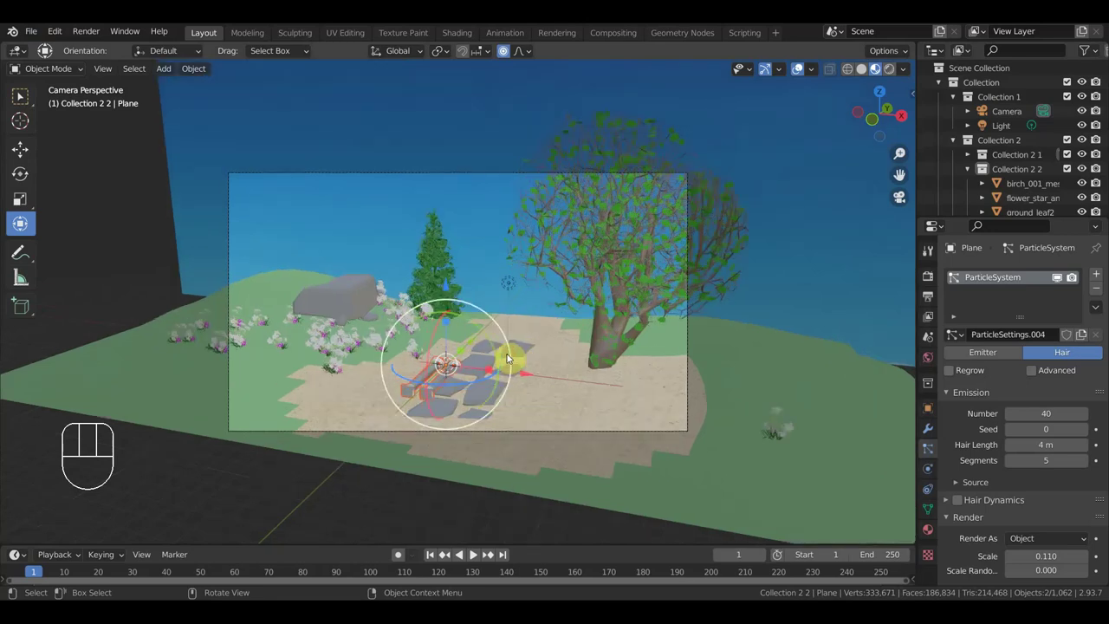
Step: Zoom in on the stone path and delete the Column object, undoing stray deletions along the way
middle_click(511, 356)
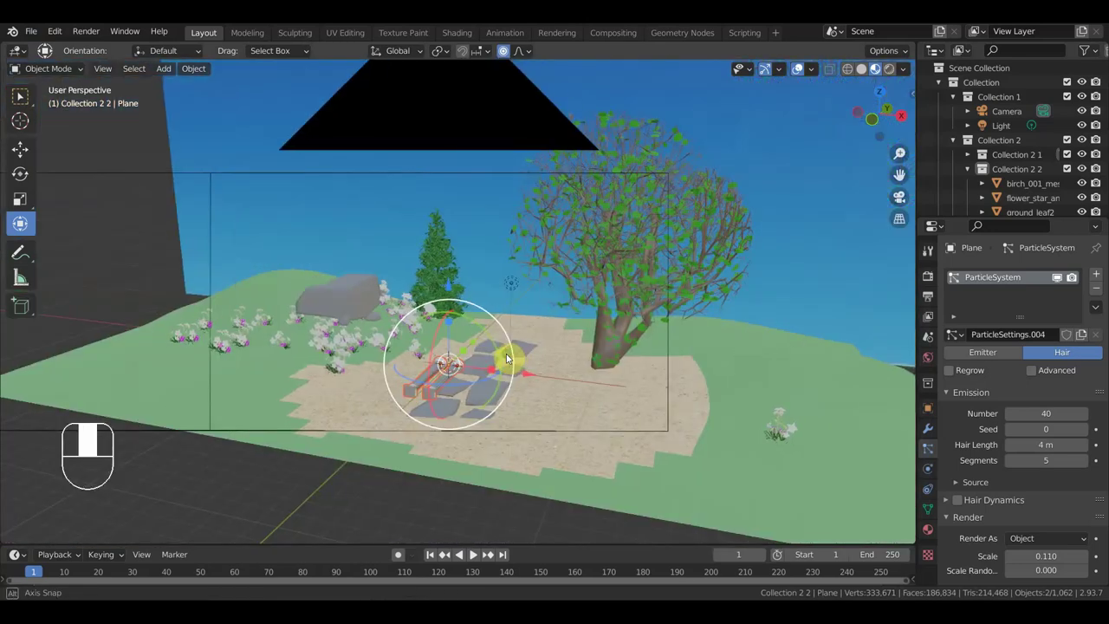
key("Delete")
left_click_drag(27, 38, 205, 316)
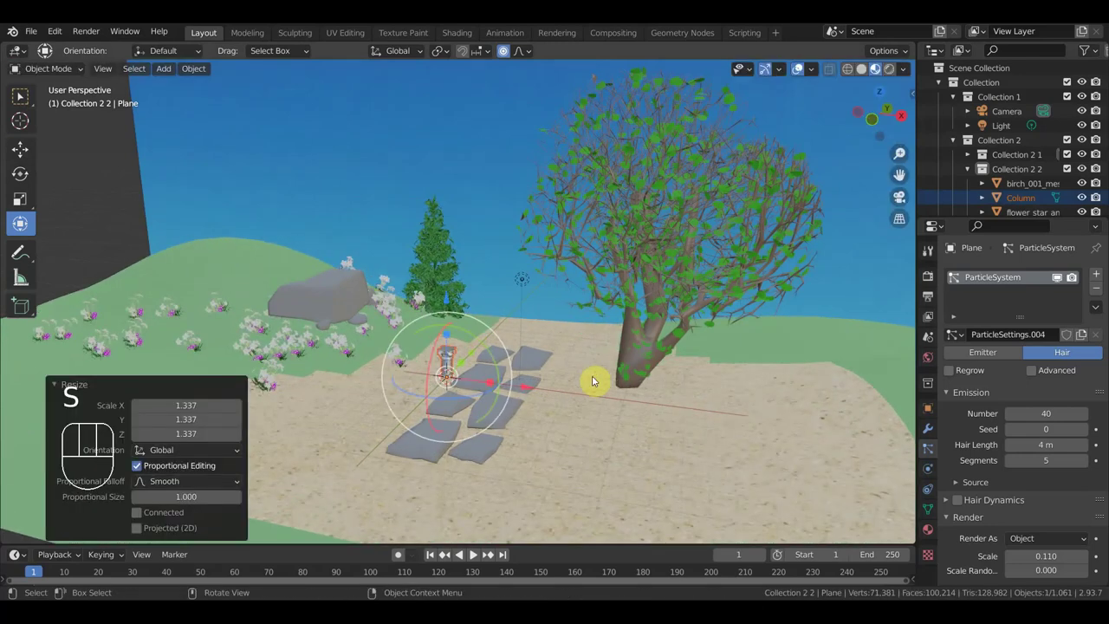
key("ctrl+z")
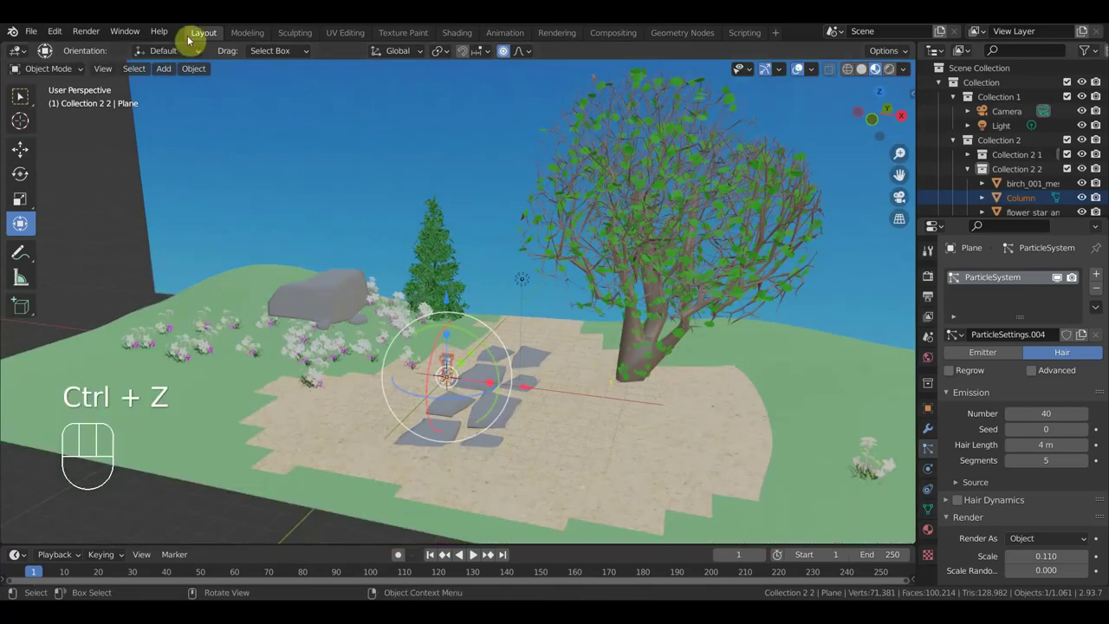
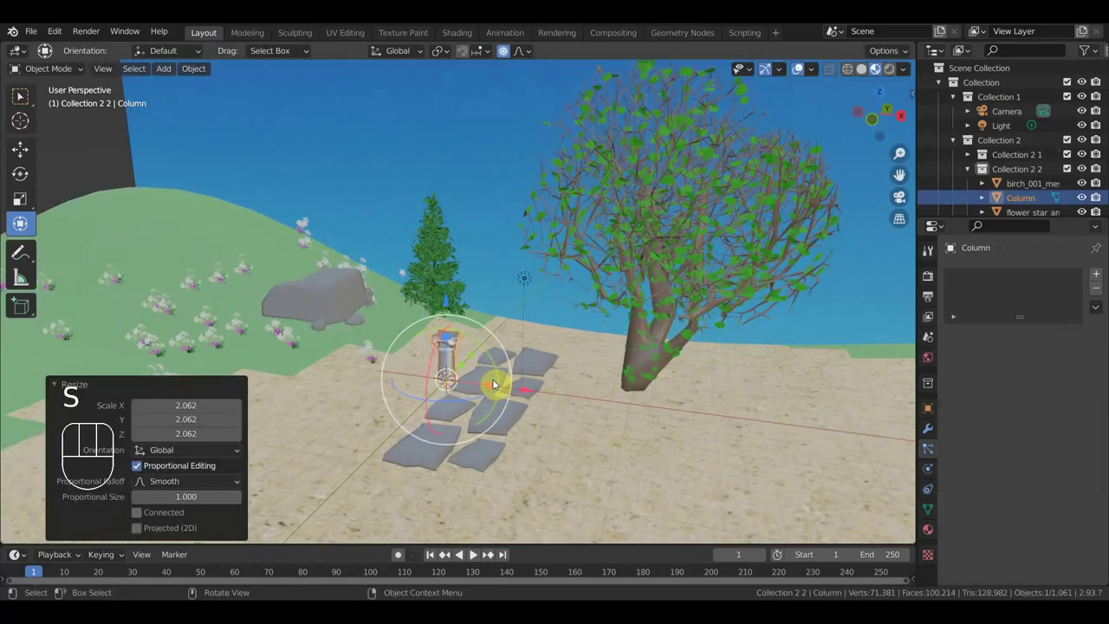
key("ctrl+z")
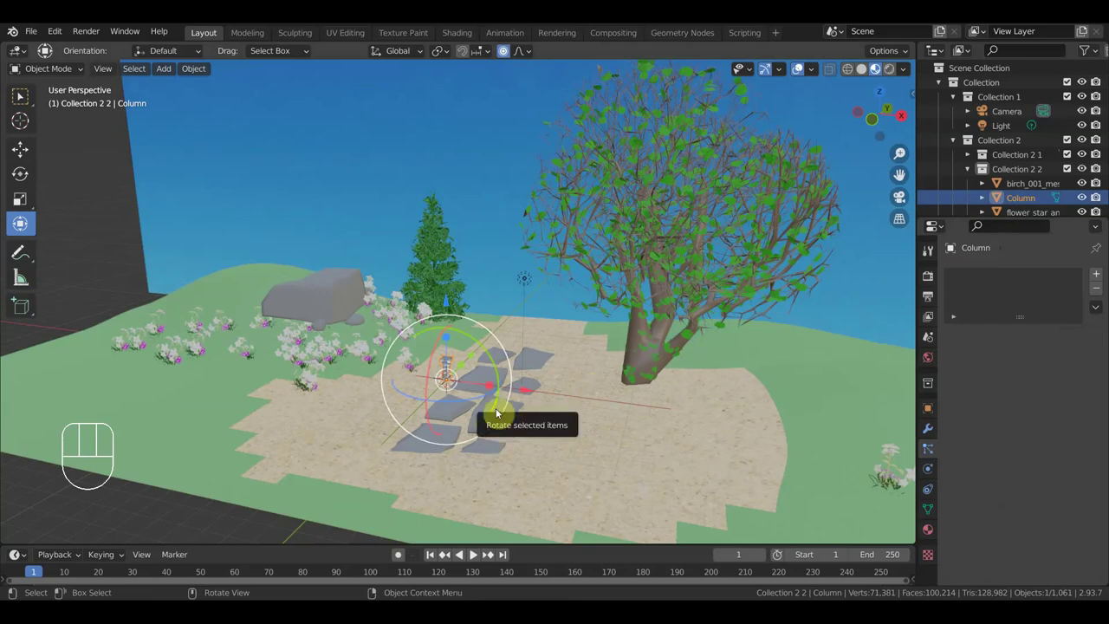
key("Delete")
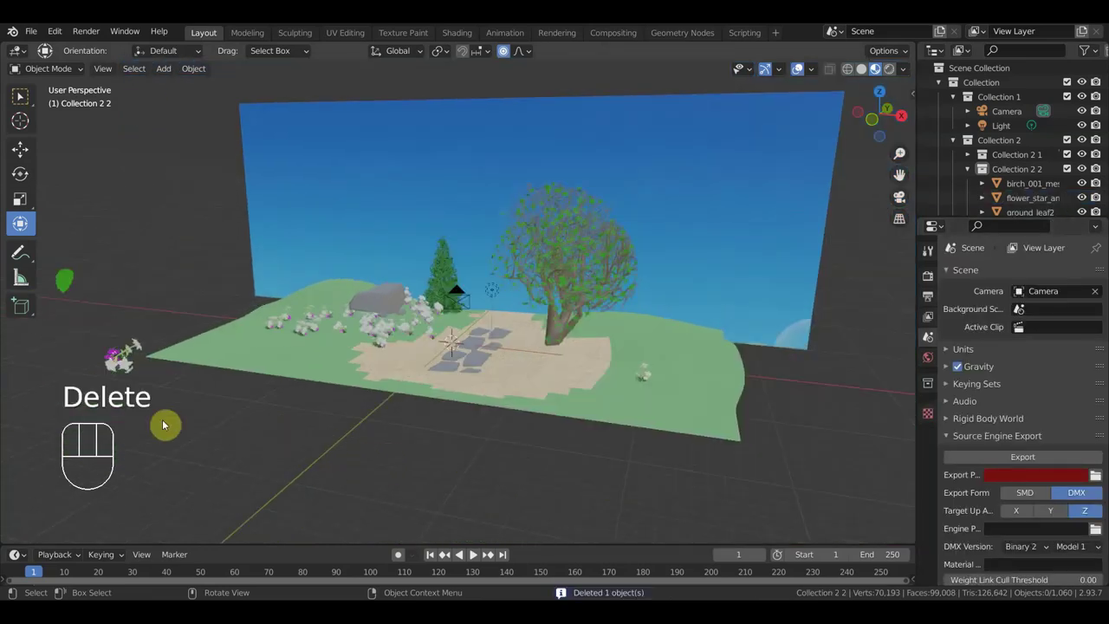
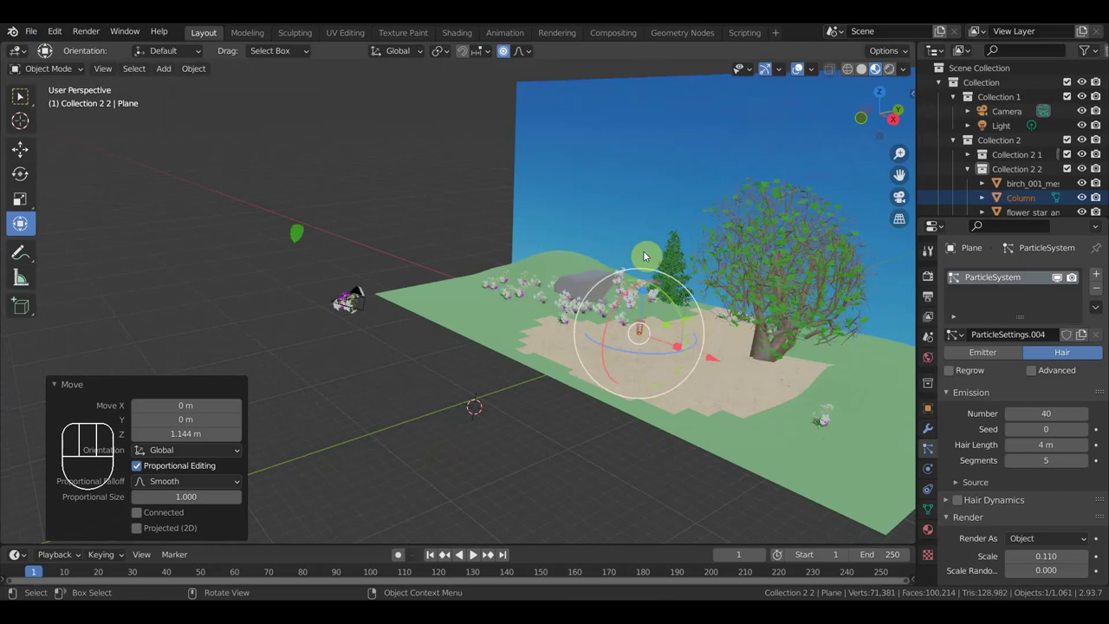
Step: Undo twice to get back to the ground plane with its flowers selected
key("ctrl+z")
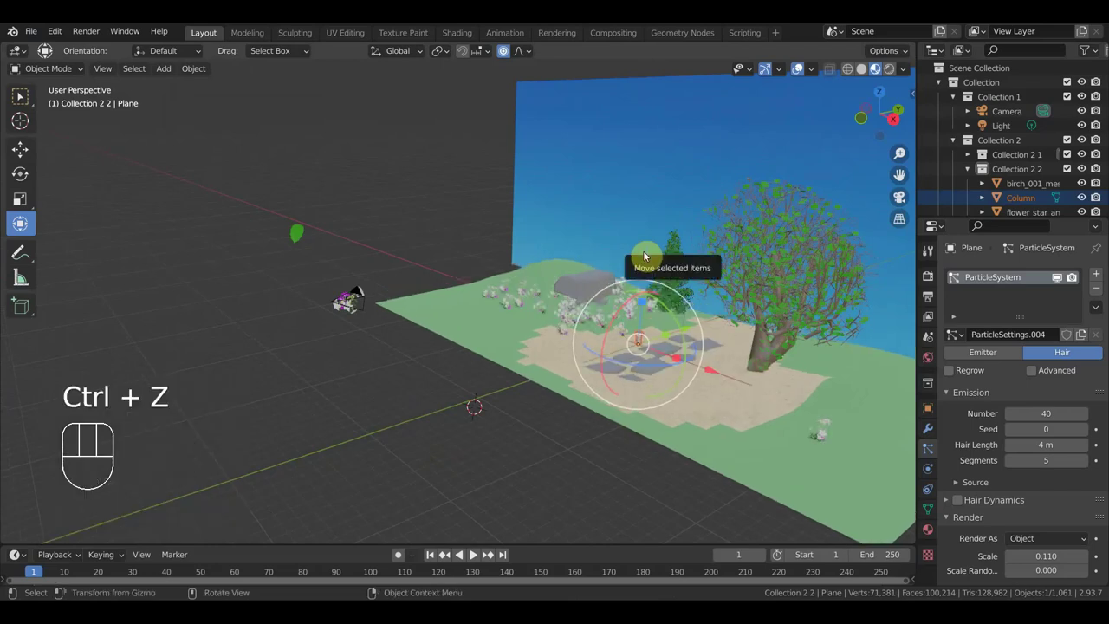
key("ctrl+z")
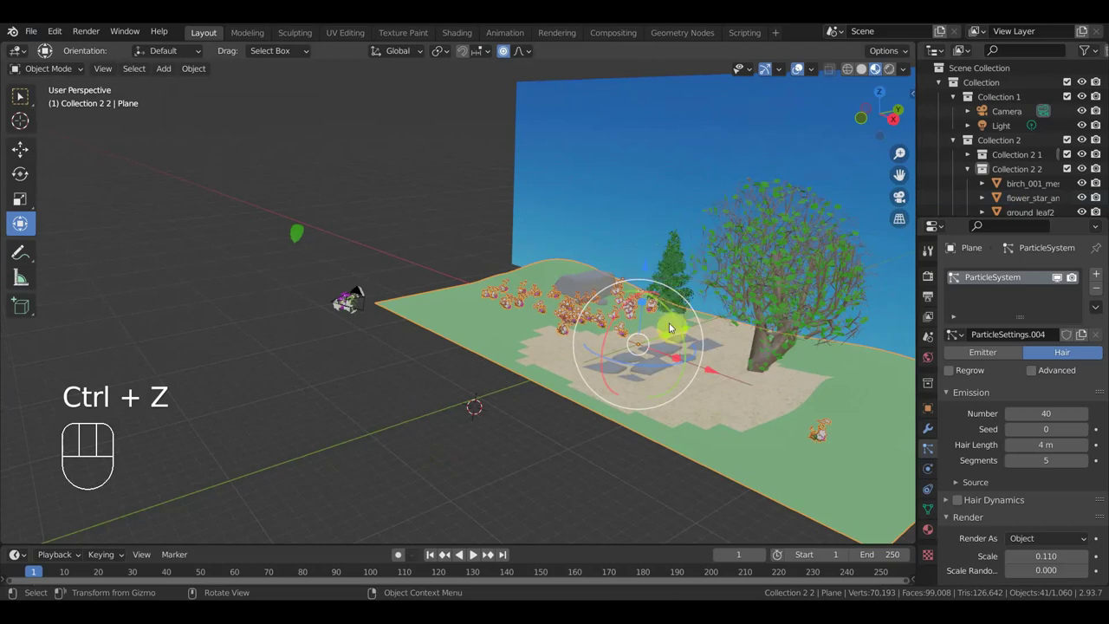
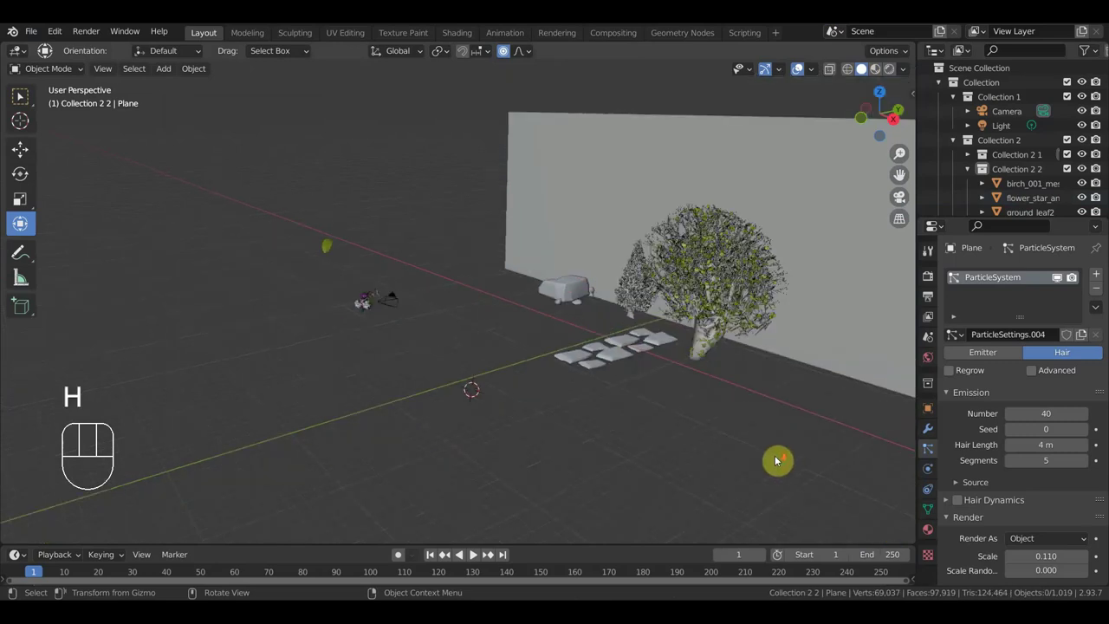
Step: Select all scene objects and bring up the FBX import browser for Column_lp.fbx
left_click(717, 383)
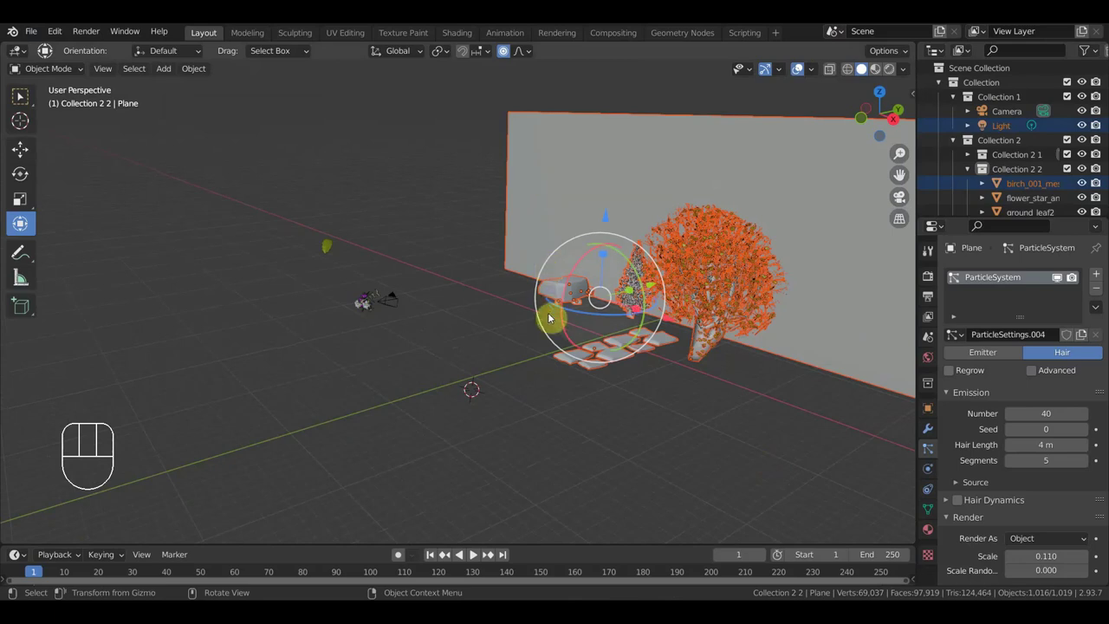
left_click_drag(33, 37, 268, 339)
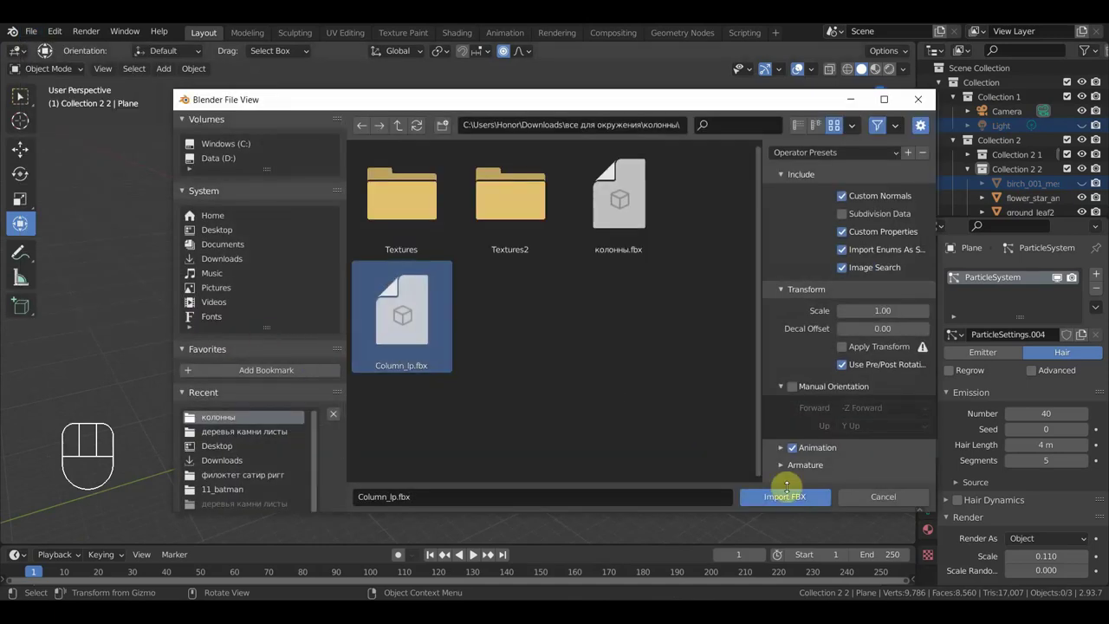
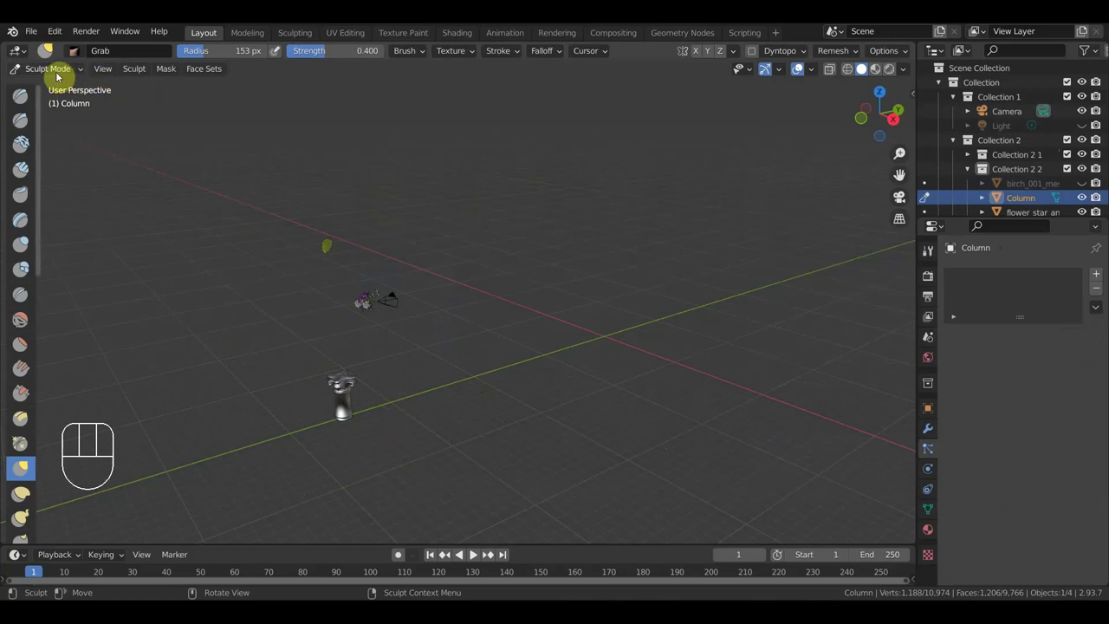
Step: Switch the imported column's mode and unhide all the landscape objects with Alt+H
left_click_drag(58, 72, 22, 94)
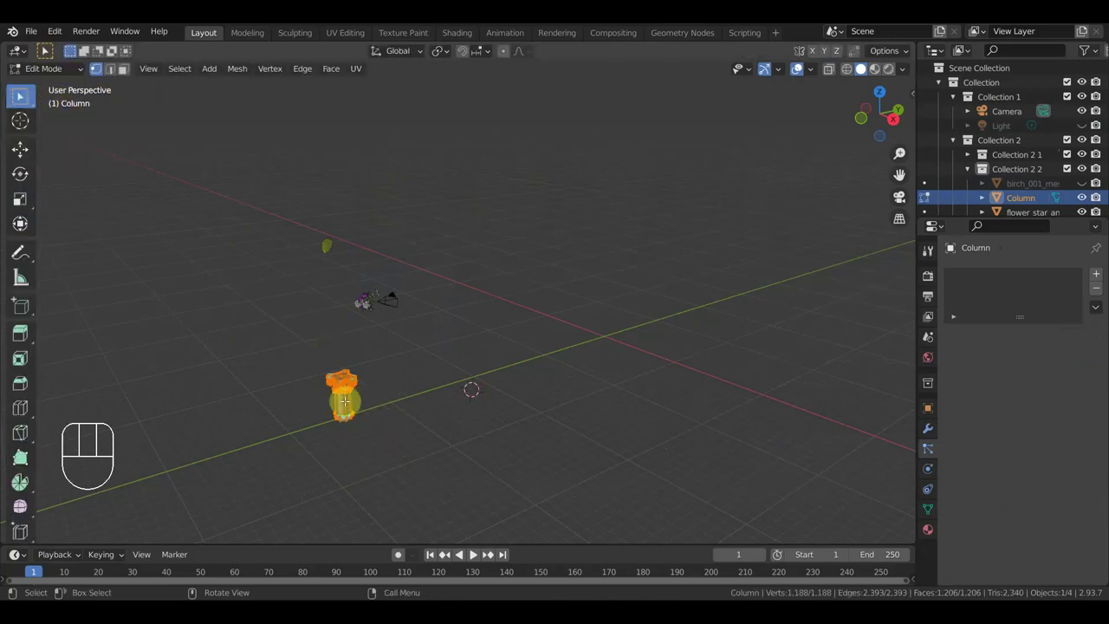
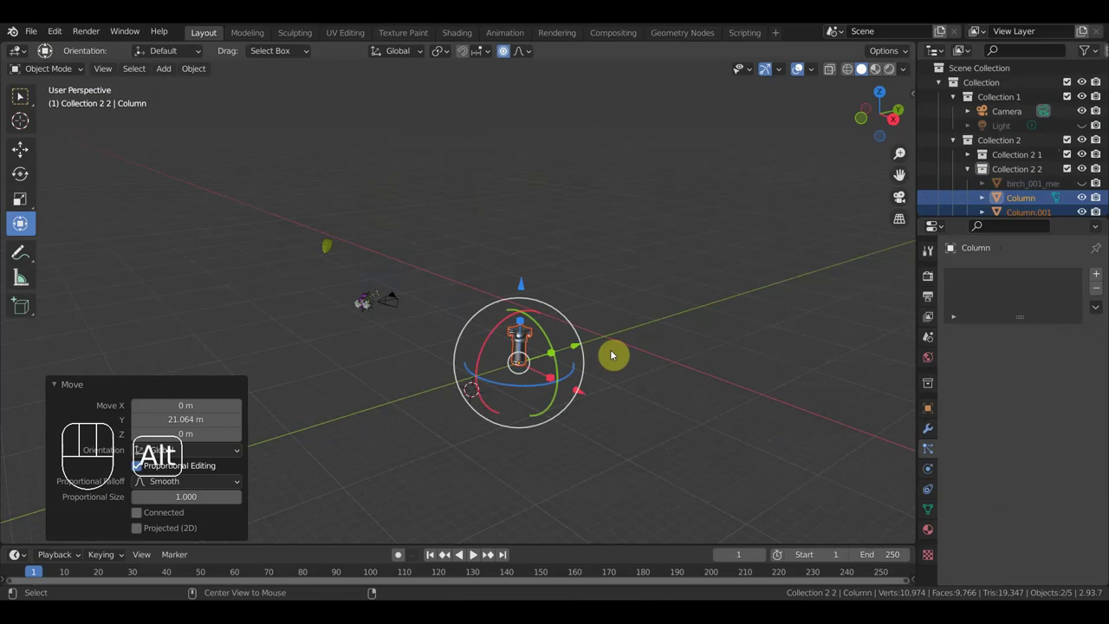
key("alt+h")
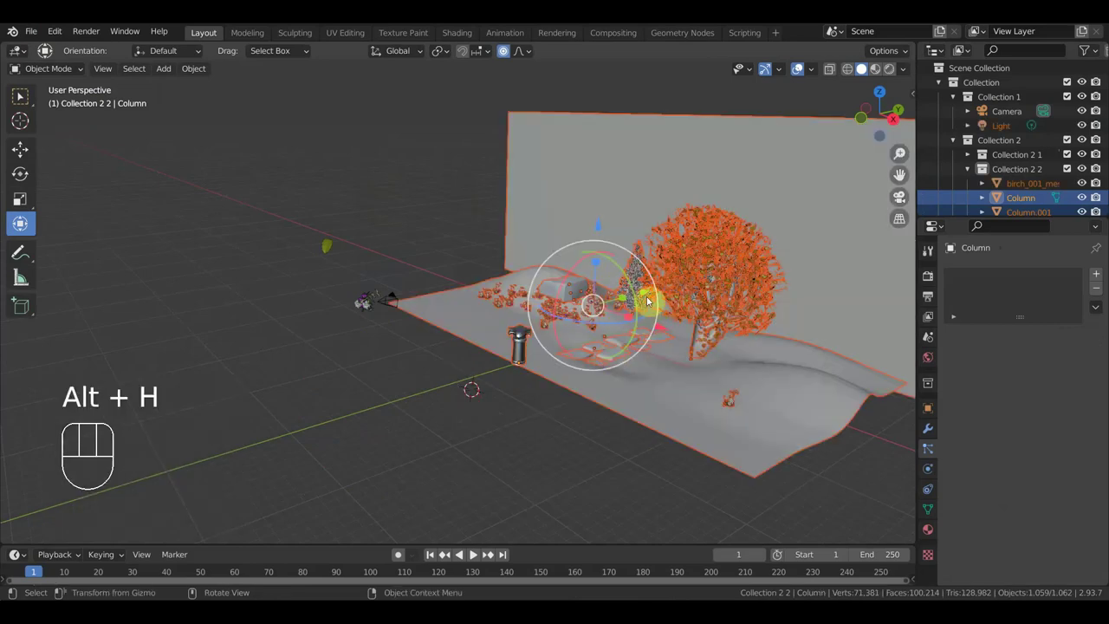
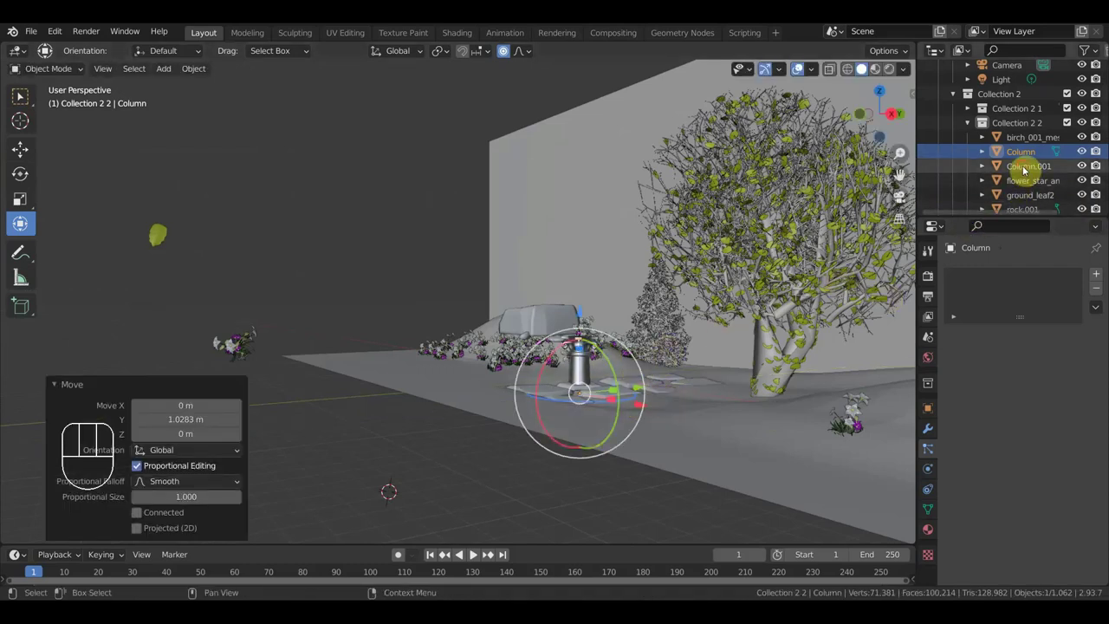
Step: Delete the duplicate Column object, keeping Column.001
left_click(1028, 165)
key("Delete")
key("ctrl+z")
left_click(1020, 150)
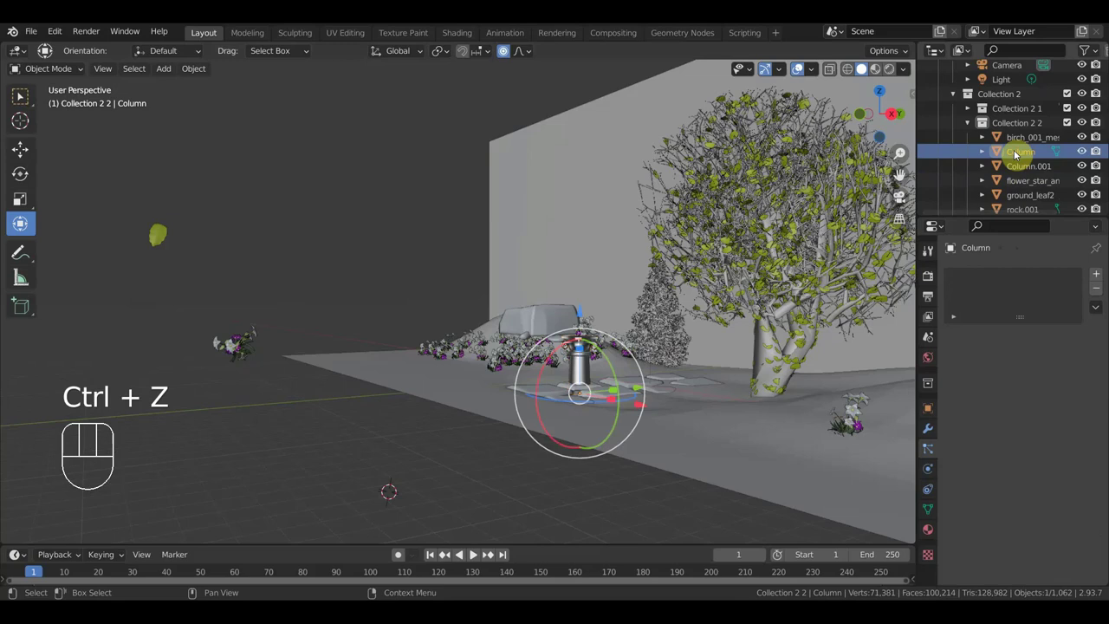
key("Delete")
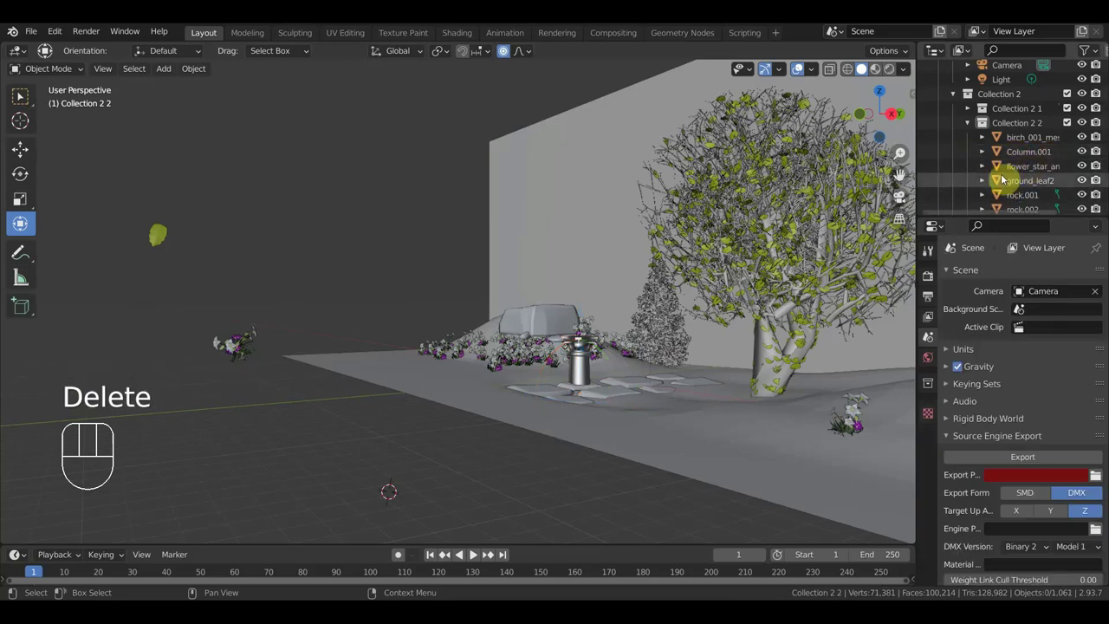
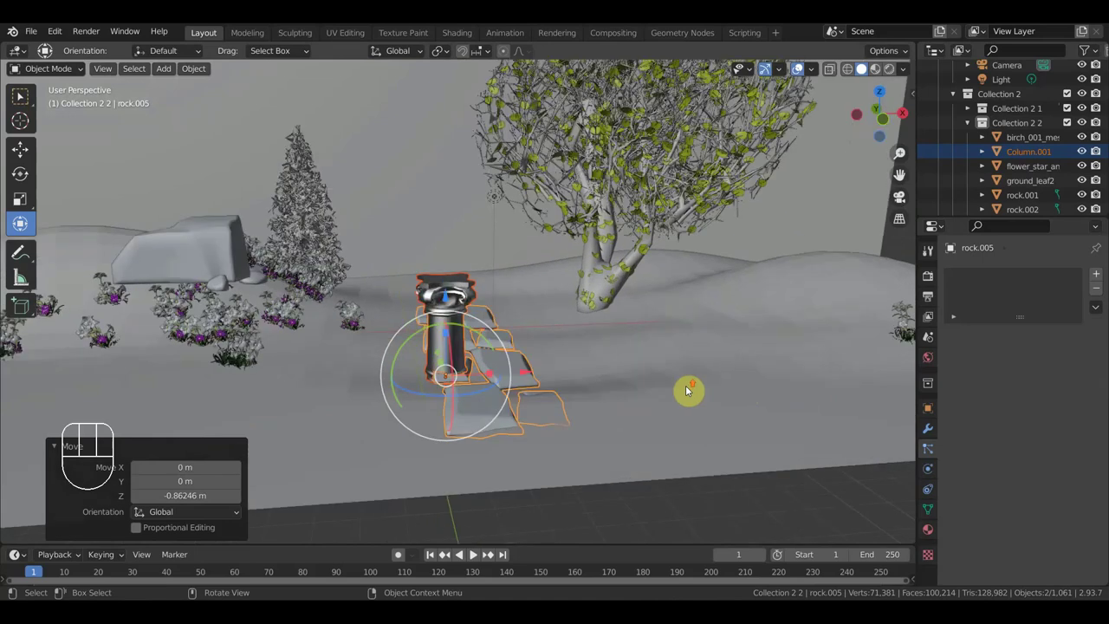
Step: Select Column.001 by the stepping stones and look through the scene camera
left_click(449, 284)
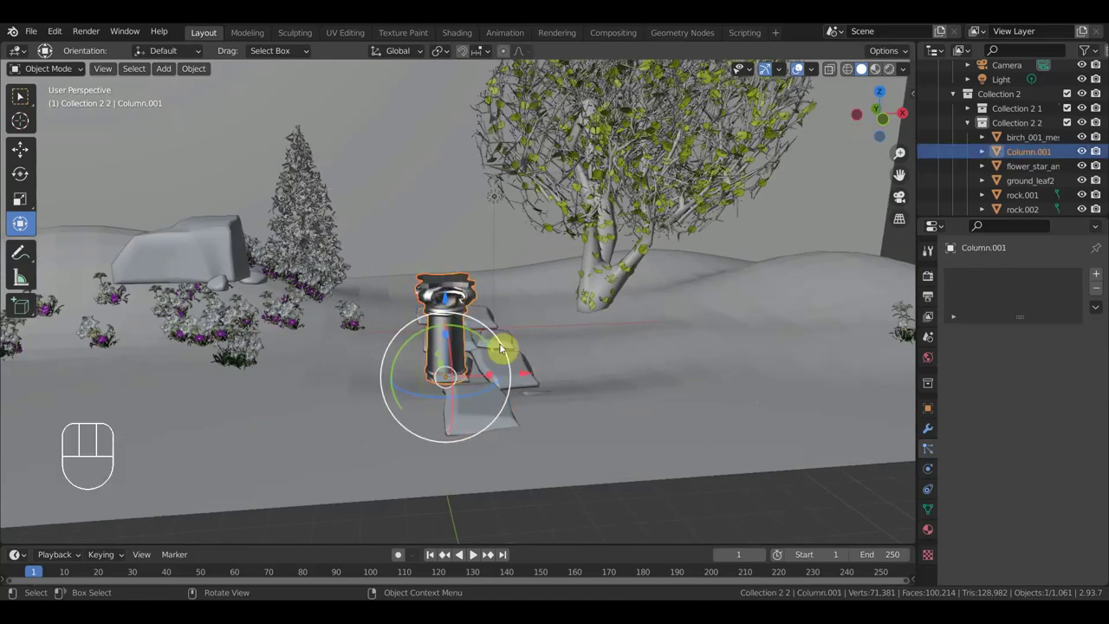
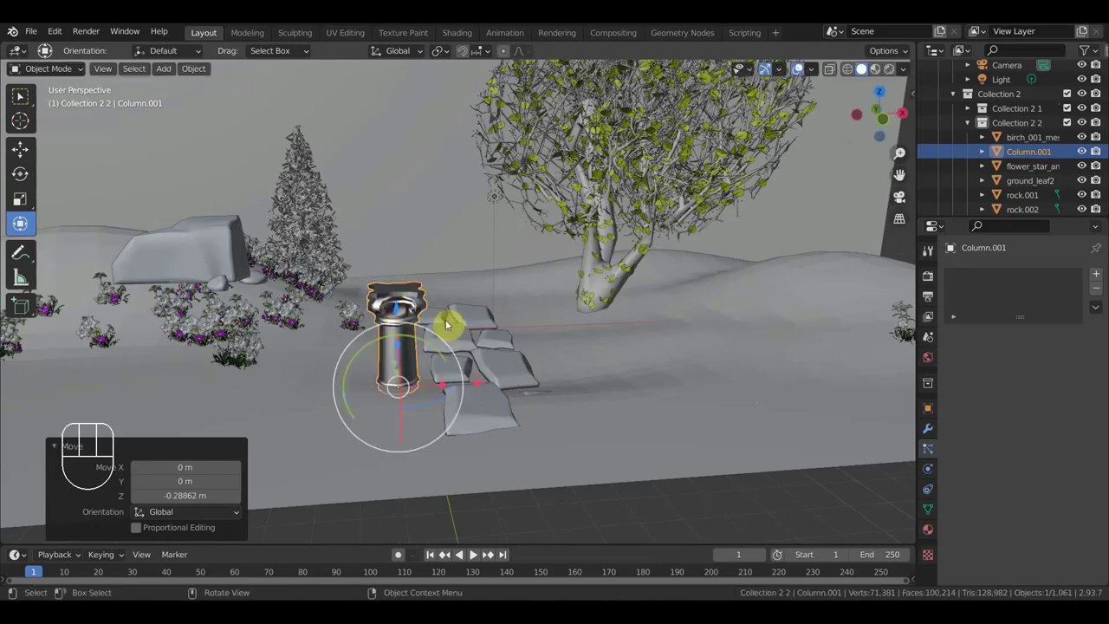
key("KP_0")
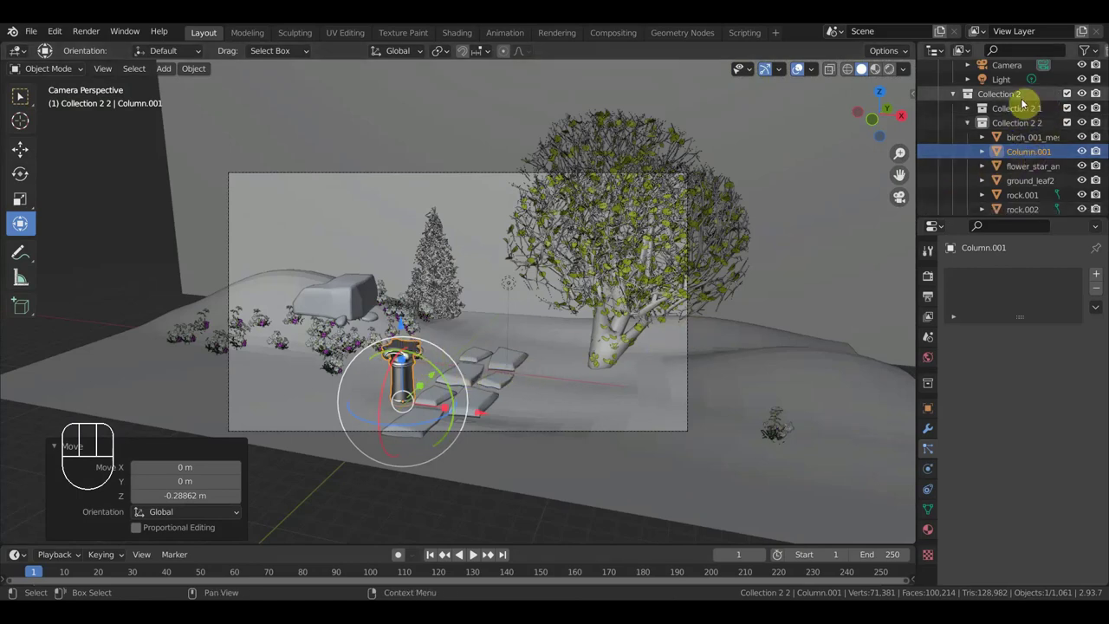
Step: Select the camera and fly it leftward with walk navigation
left_click(689, 210)
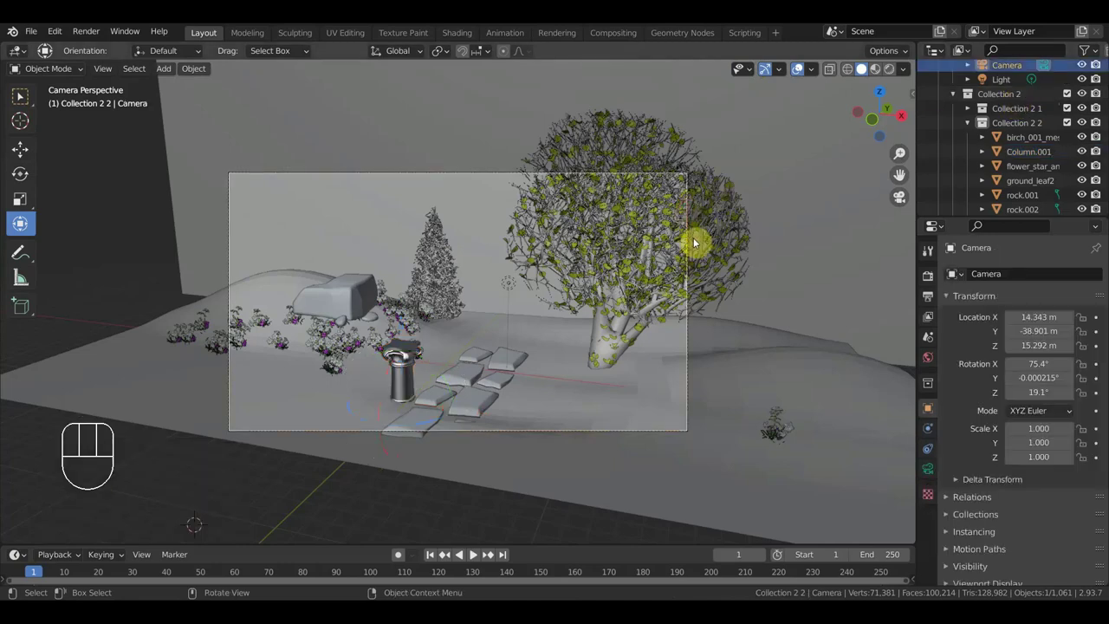
key("shift+f")
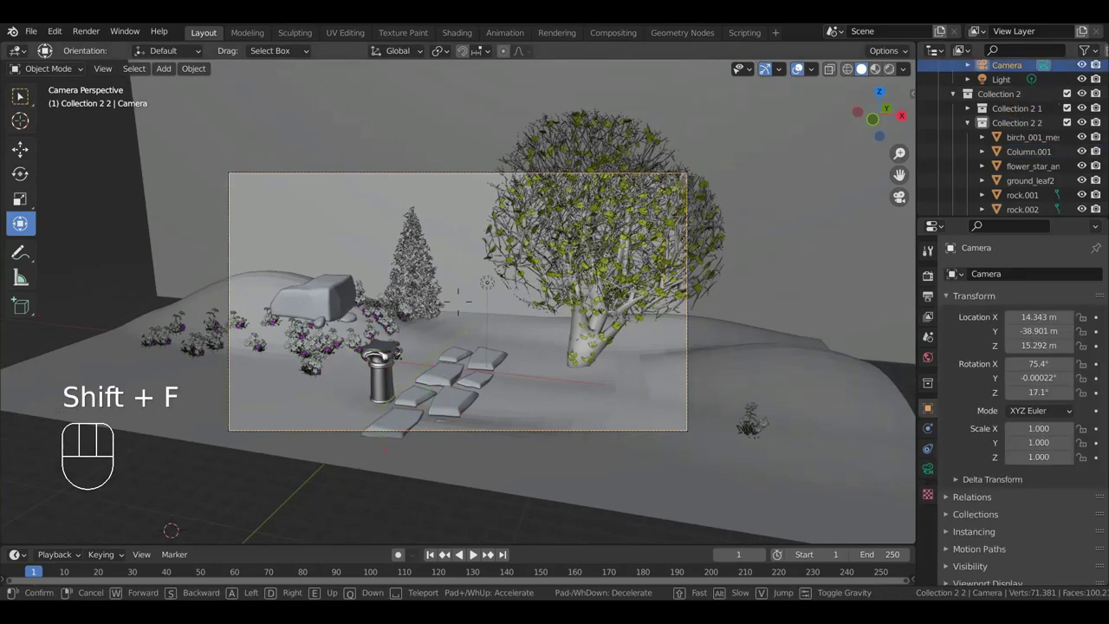
key("ctrl+a")
key("Left")
key("Left")
key("Left")
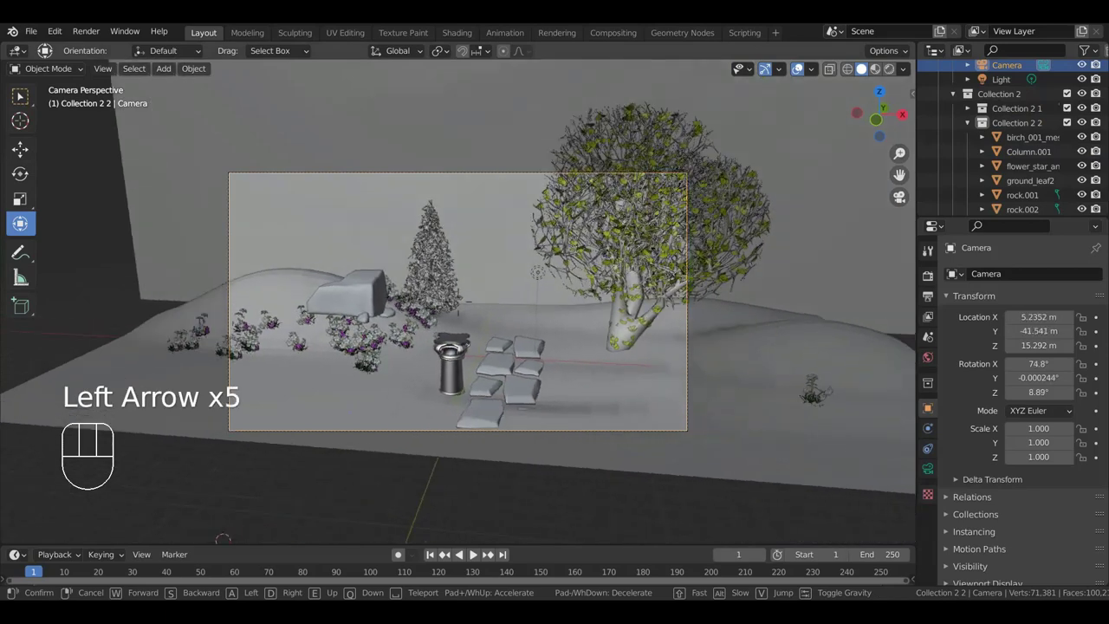
key("Left")
key("Left")
key("Left")
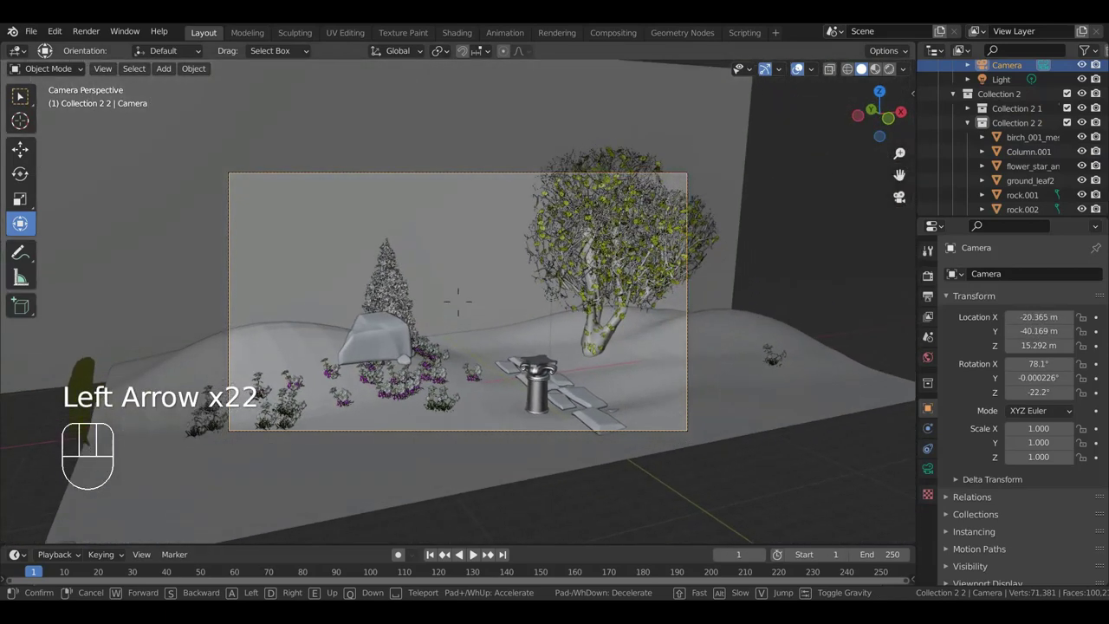
Step: Fly the camera closer and lower so it centers on the column and rocks
key("Up")
key("Up")
key("Up")
key("Right")
key("Up")
key("Up")
key("Up")
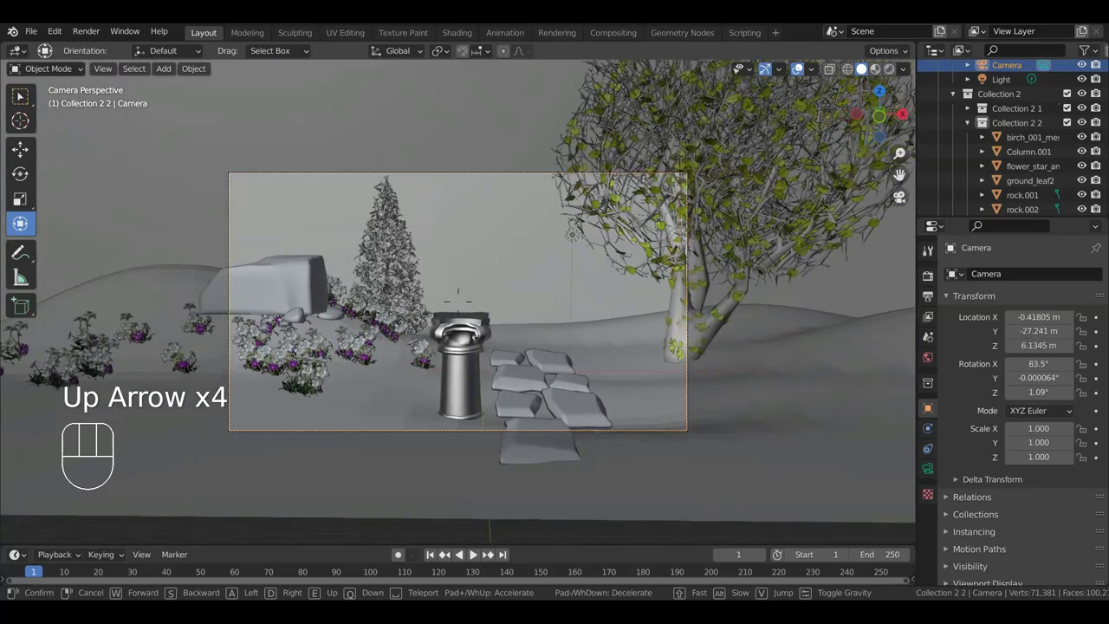
key("Down")
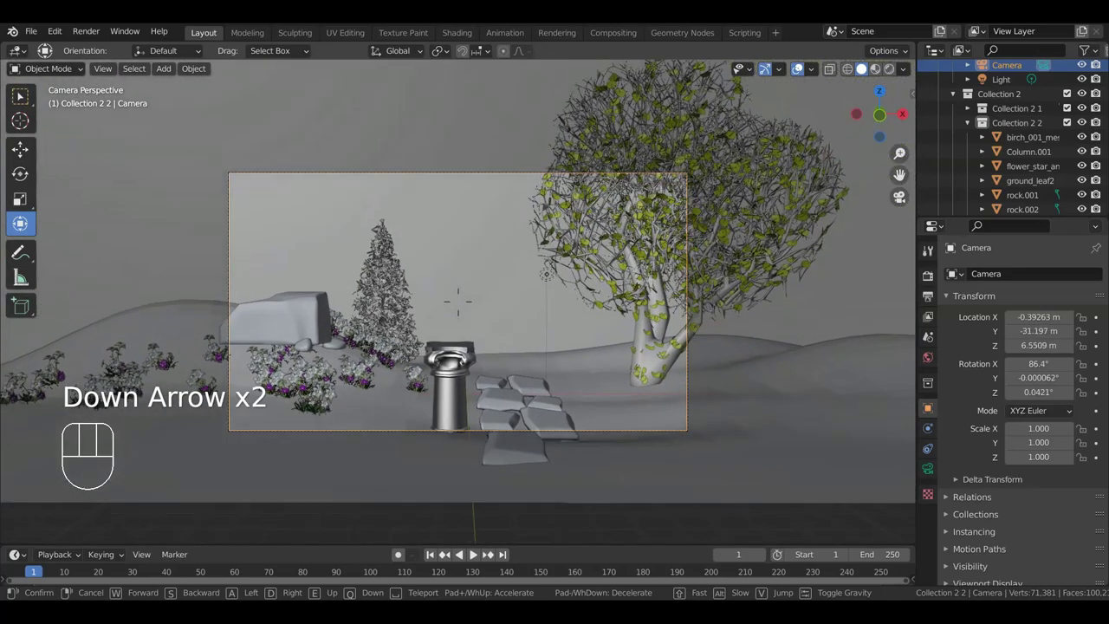
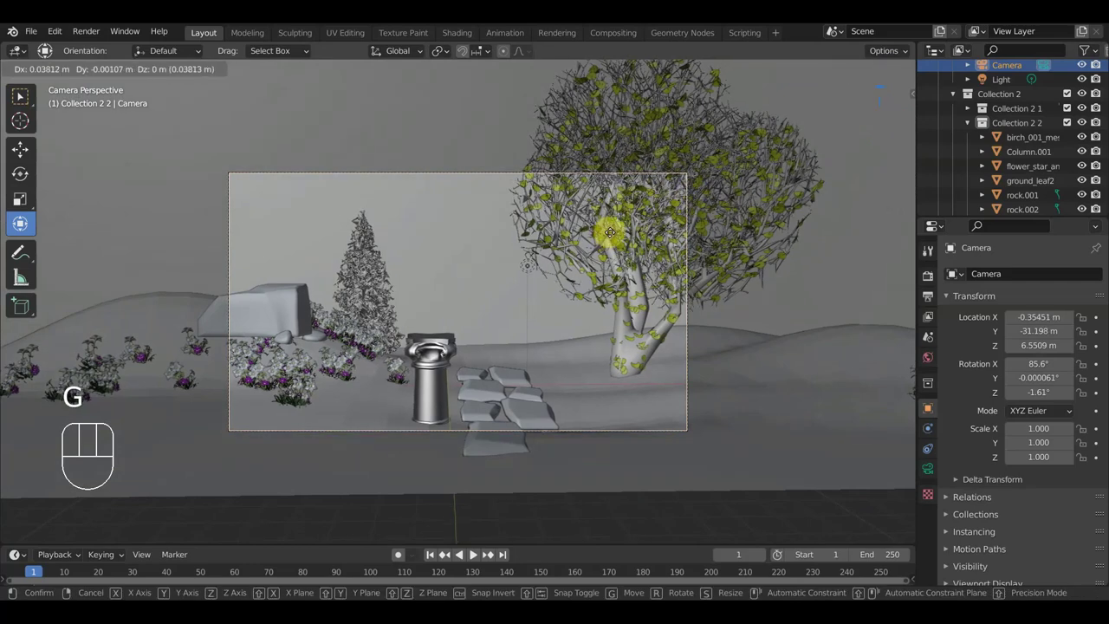
Step: Confirm the small camera shift and check the framing through the camera
left_click(802, 65)
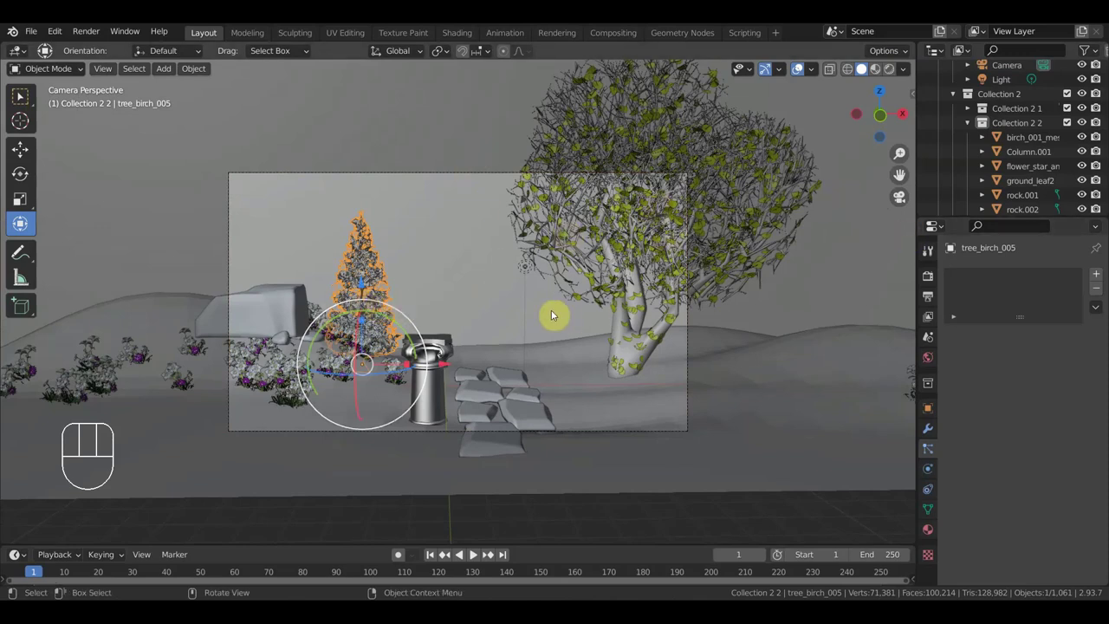
key("KP_0")
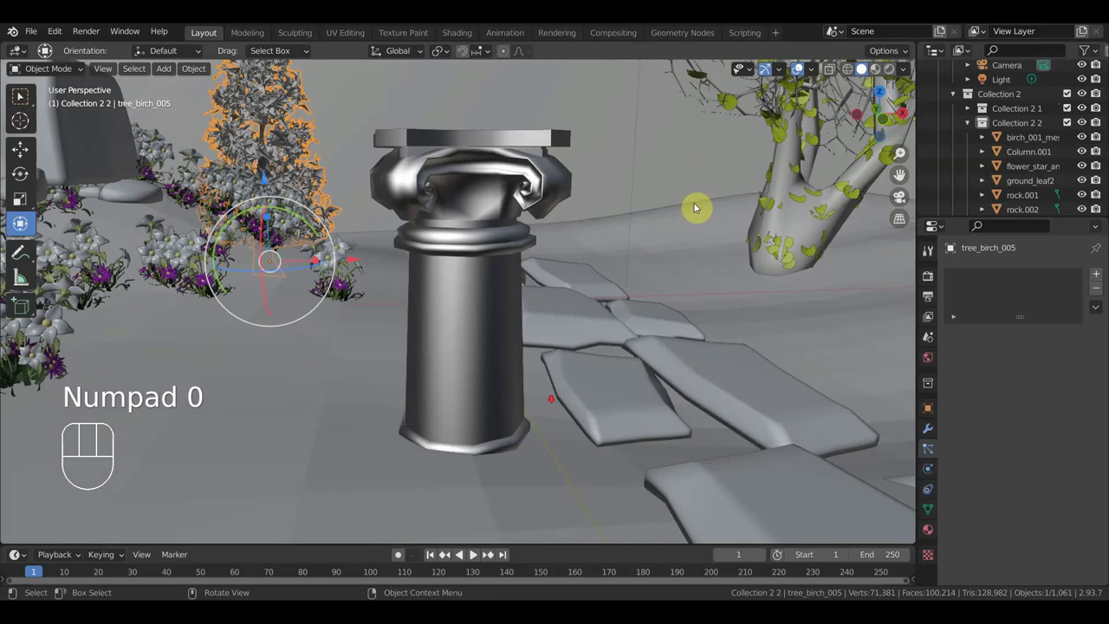
key("KP_0")
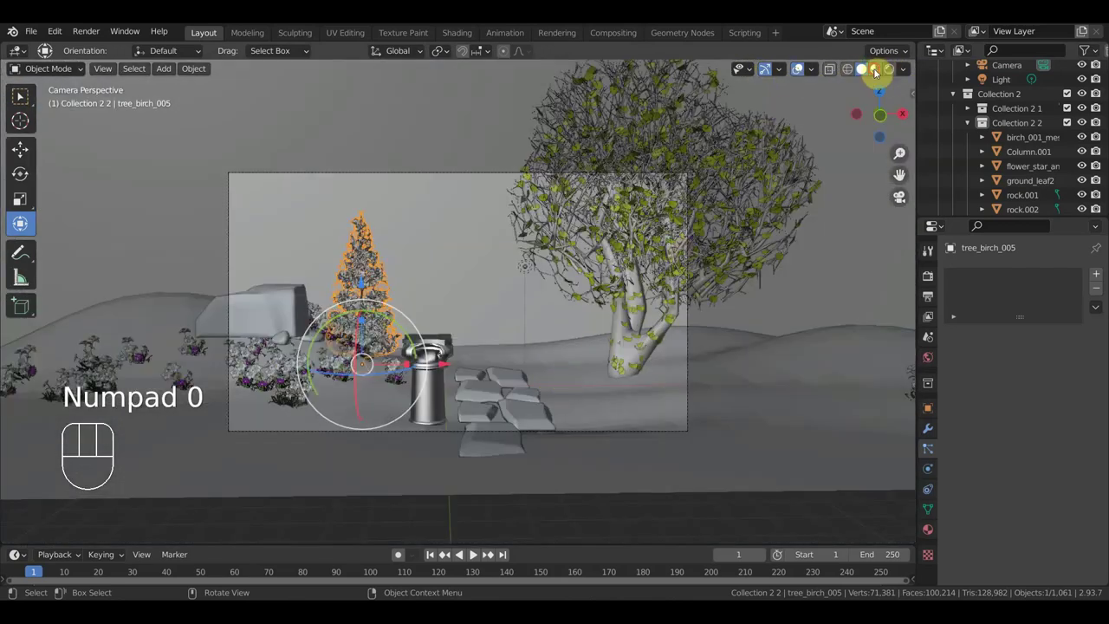
Step: Leave the camera view and pull back to see the whole landscape and sky backdrop
middle_click(802, 65)
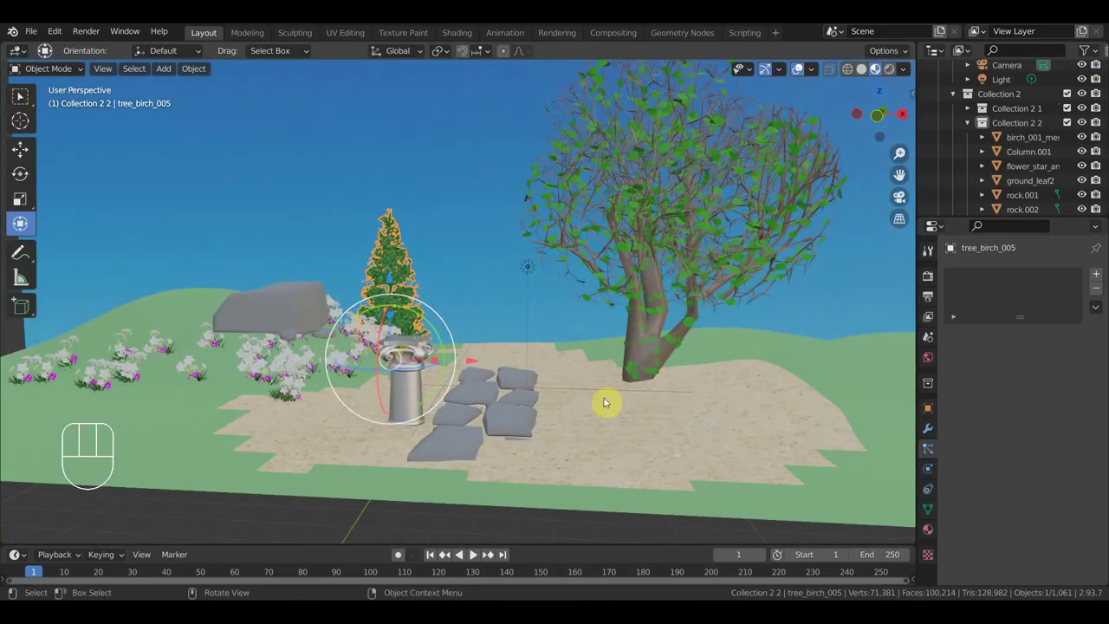
left_click(802, 65)
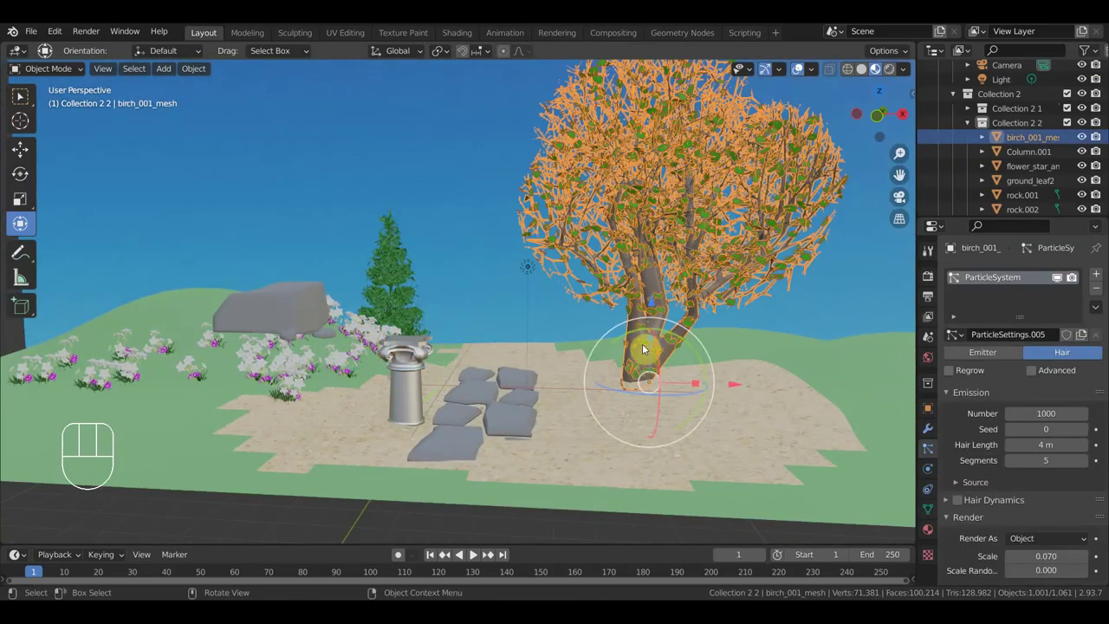
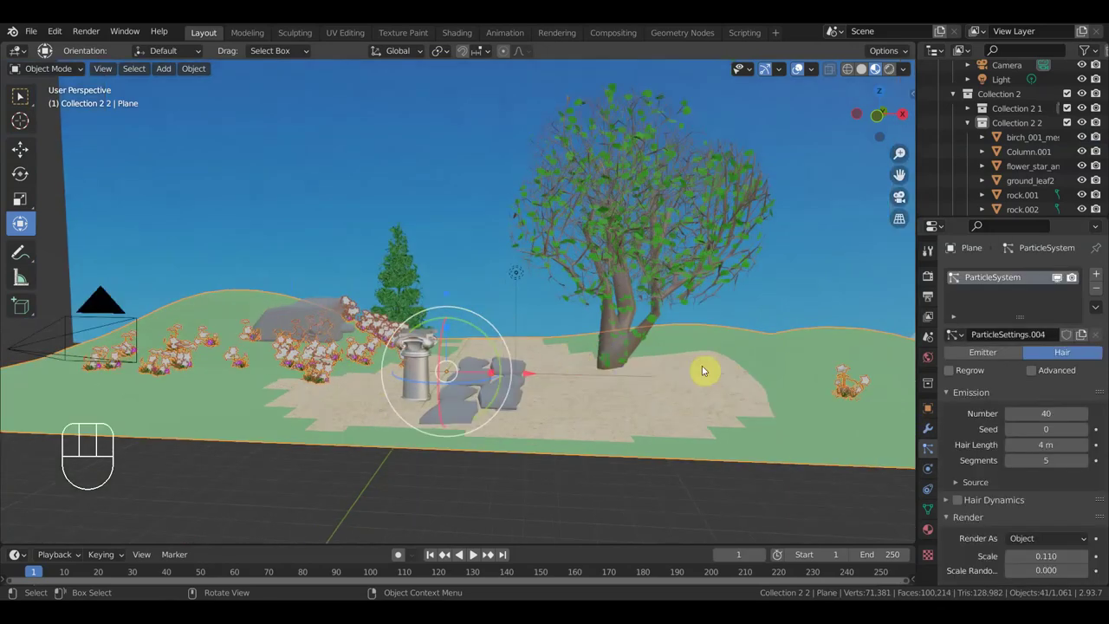
left_click_drag(352, 424, 351, 437)
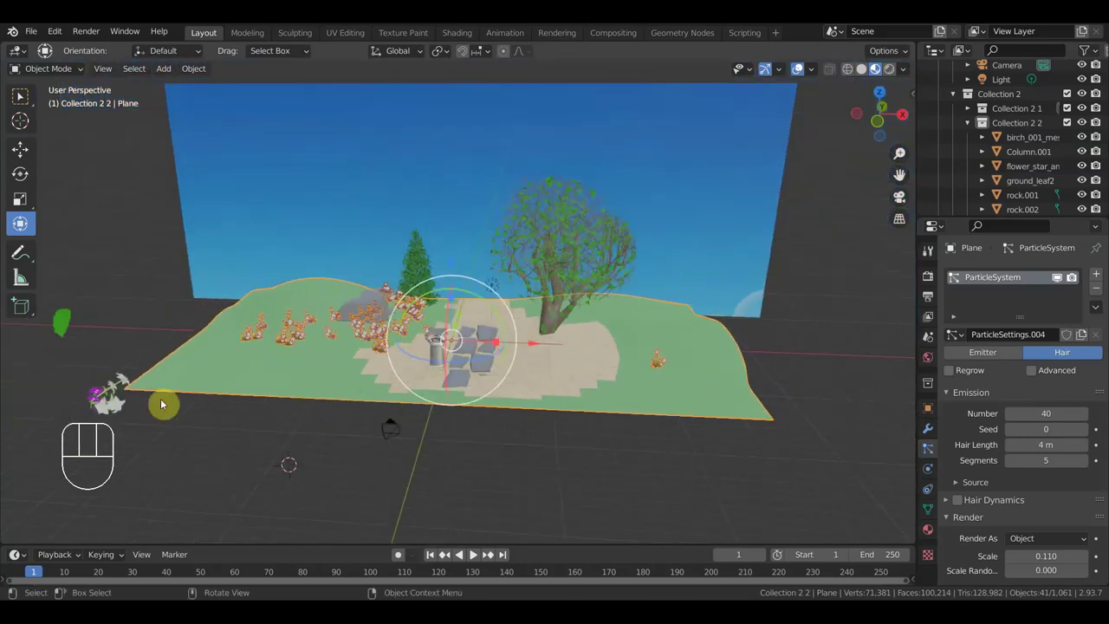
left_click_drag(188, 392, 264, 363)
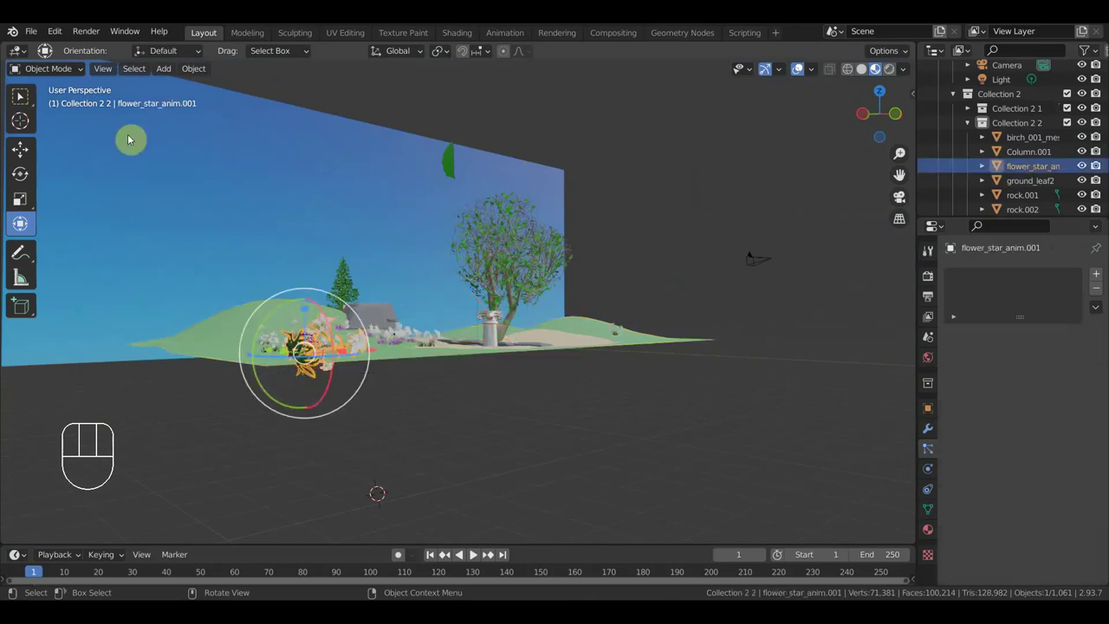
left_click_drag(68, 66, 21, 95)
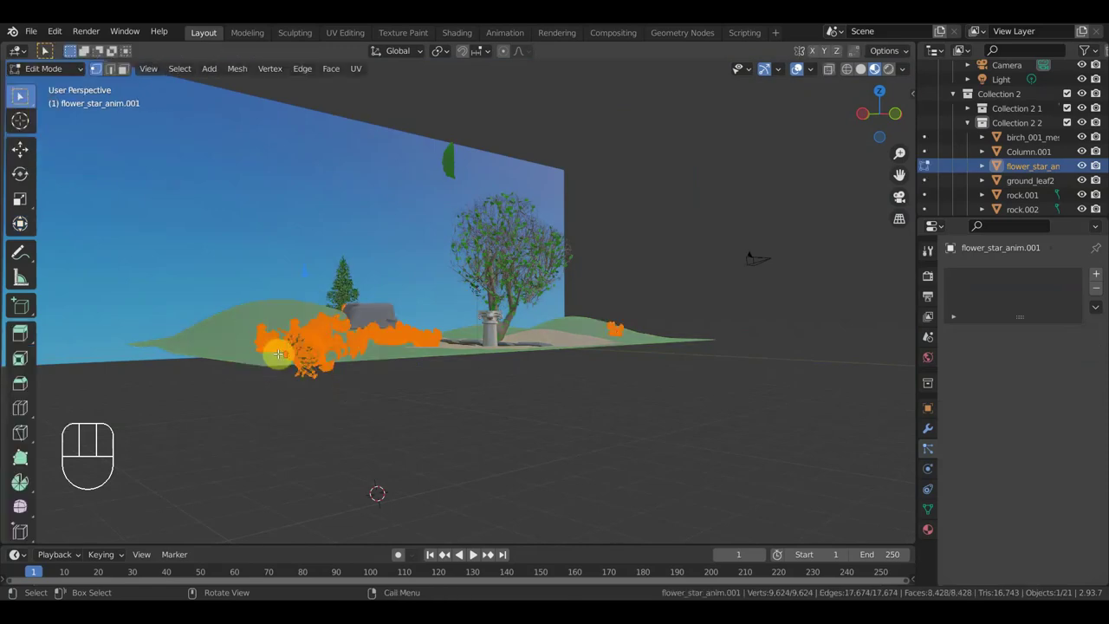
left_click(21, 94)
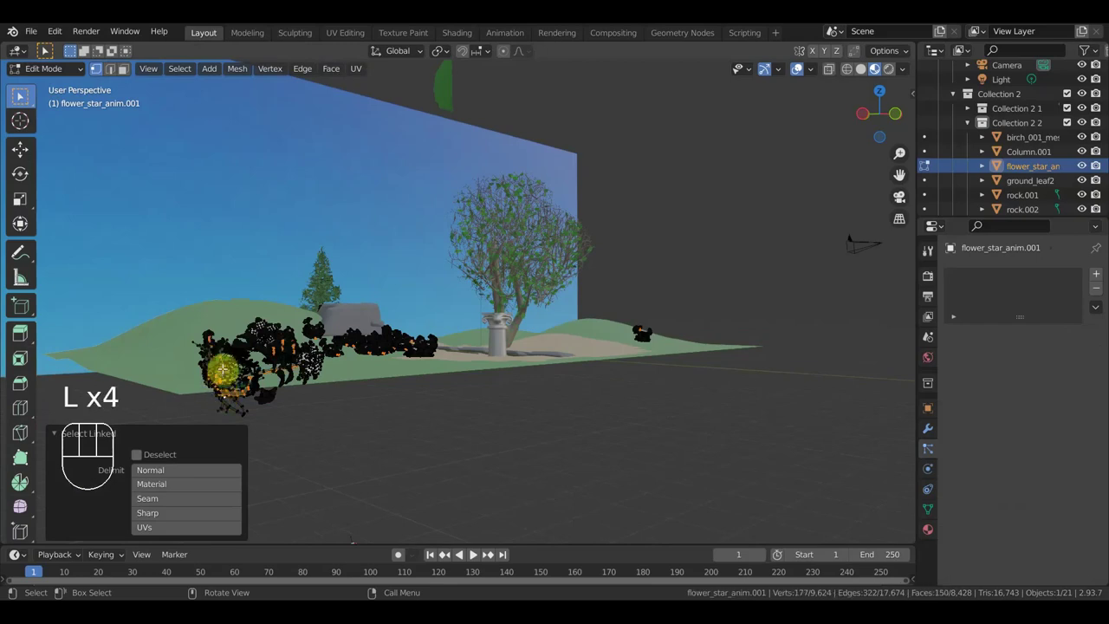
key("l")
left_click(67, 76)
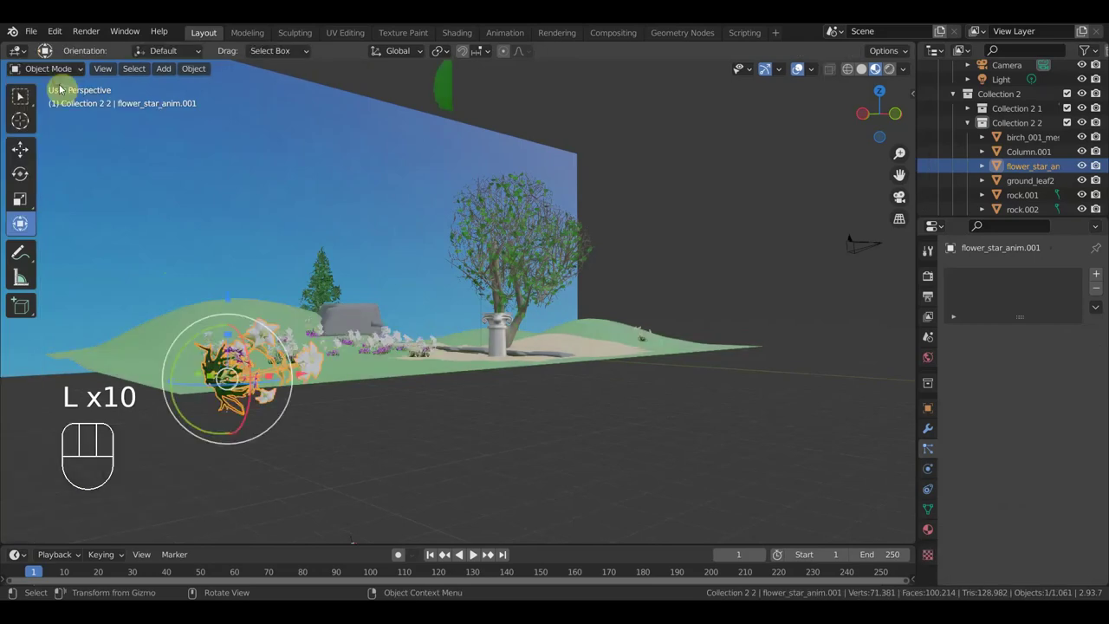
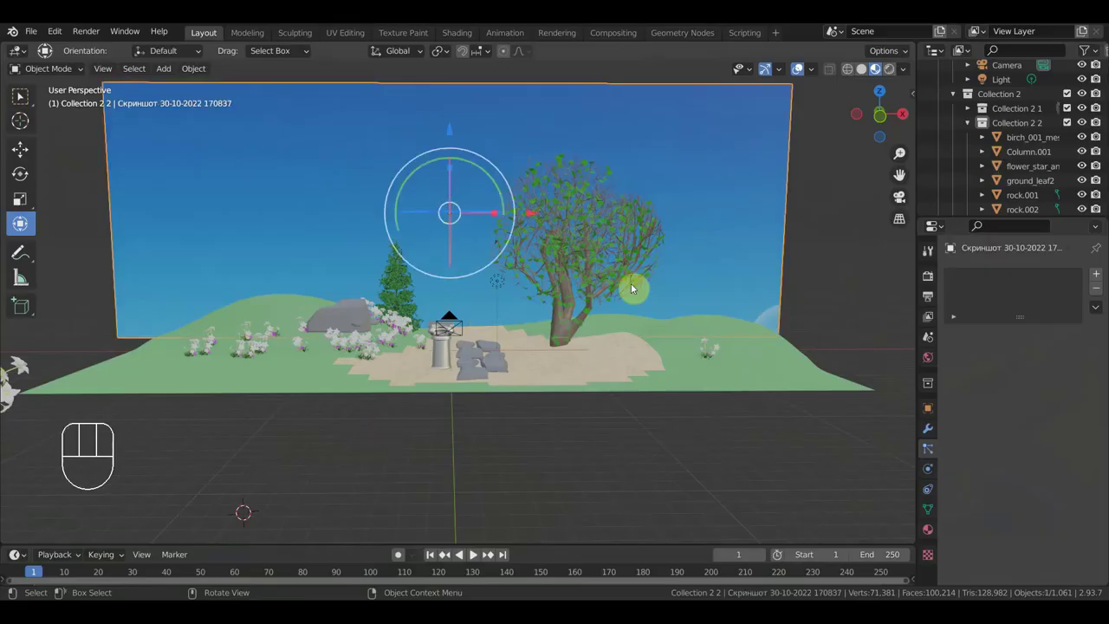
Step: Remove the backdrop's screenshot material and give it a fresh Material.006
left_click(929, 534)
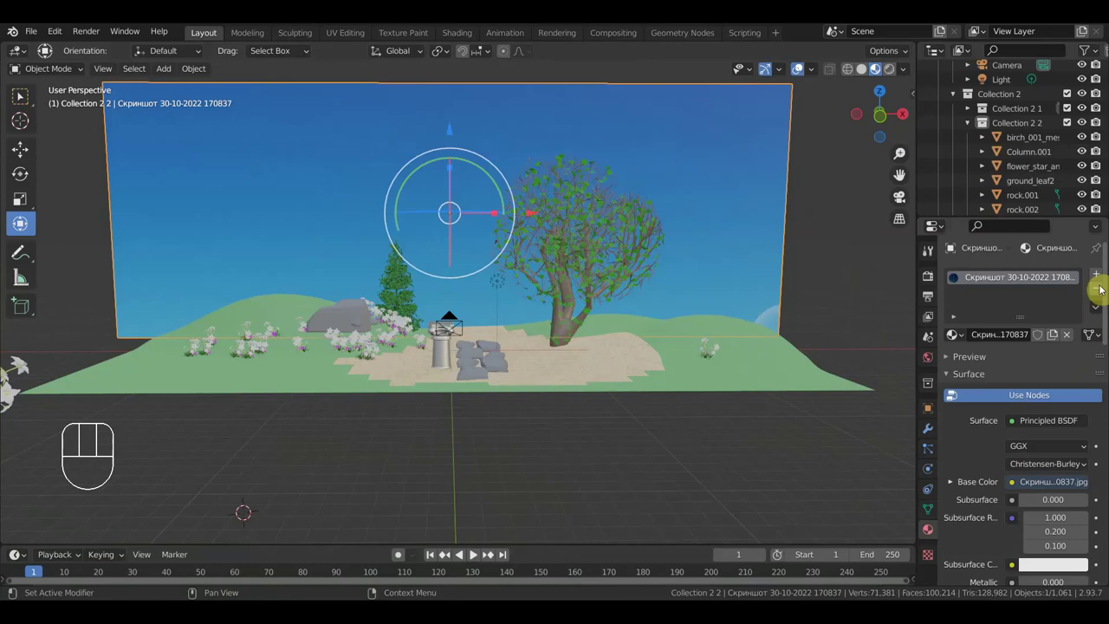
left_click(1102, 290)
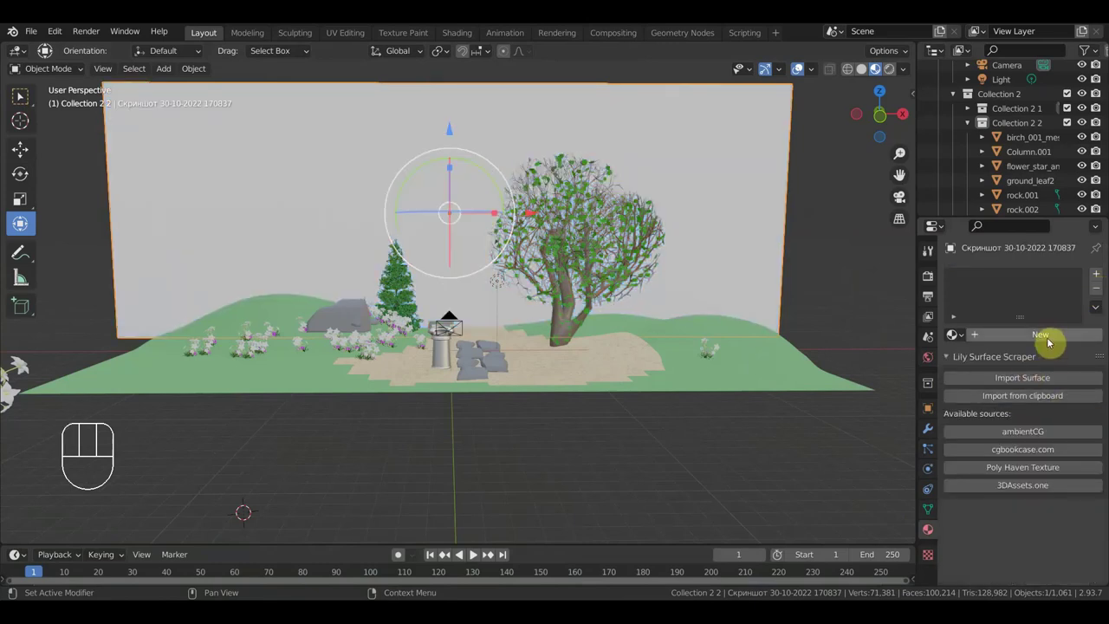
left_click(1051, 337)
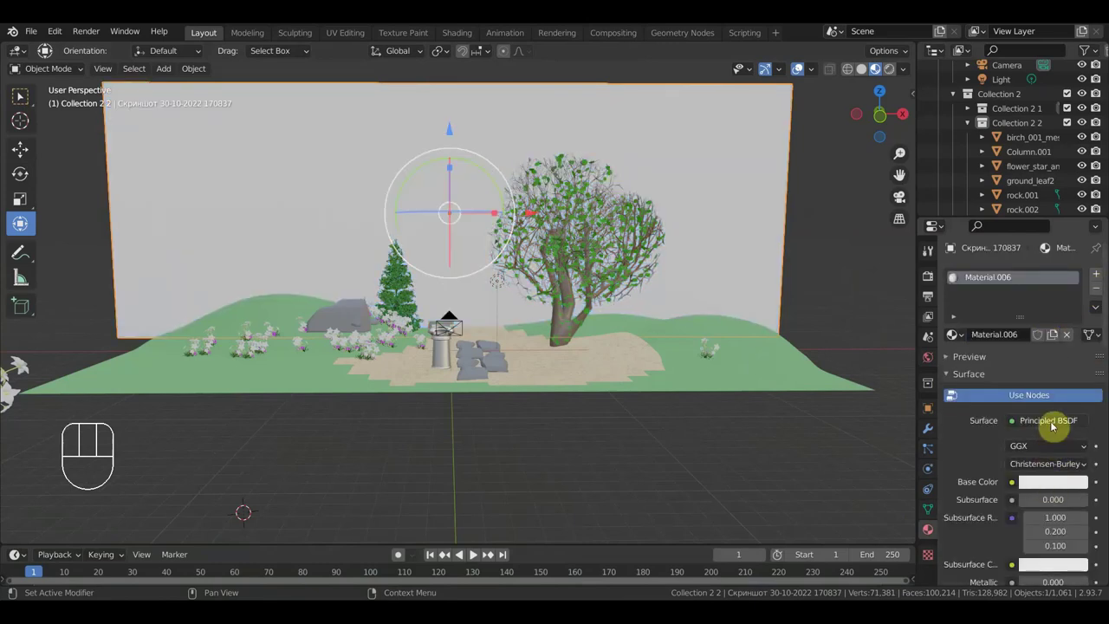
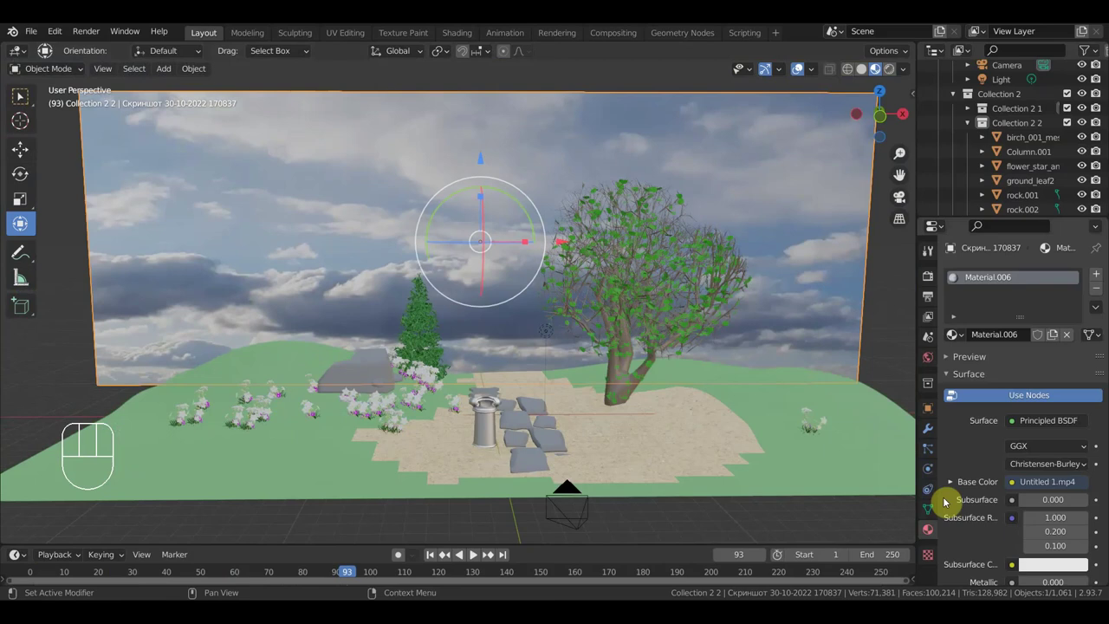
Step: Delete the backdrop plane and scale the new image empty up about four times
key("Delete")
left_click_drag(177, 68, 325, 344)
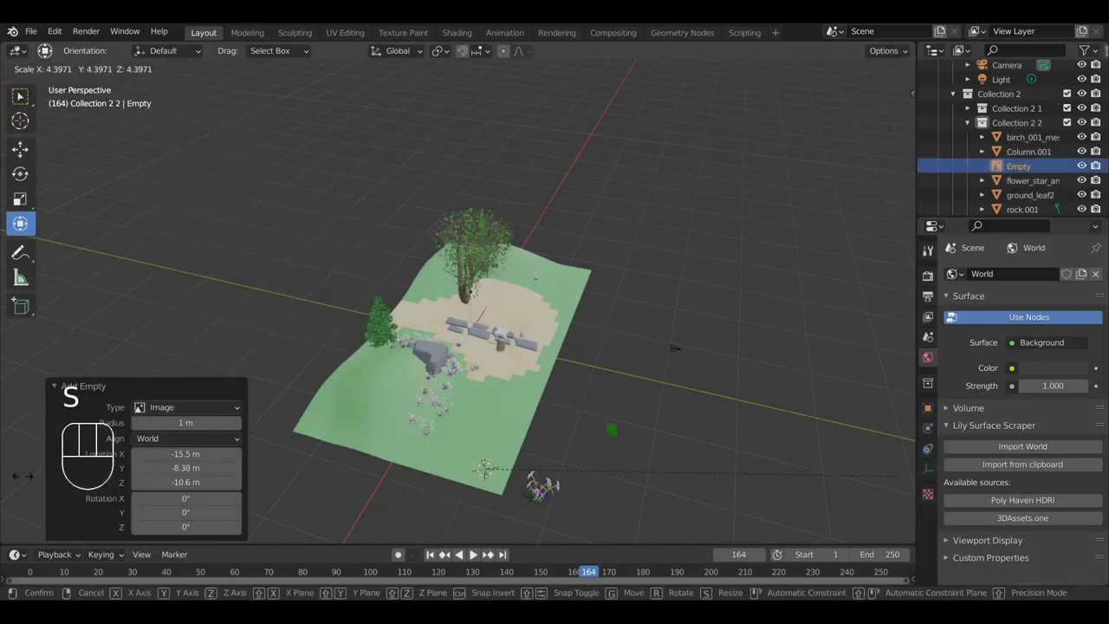
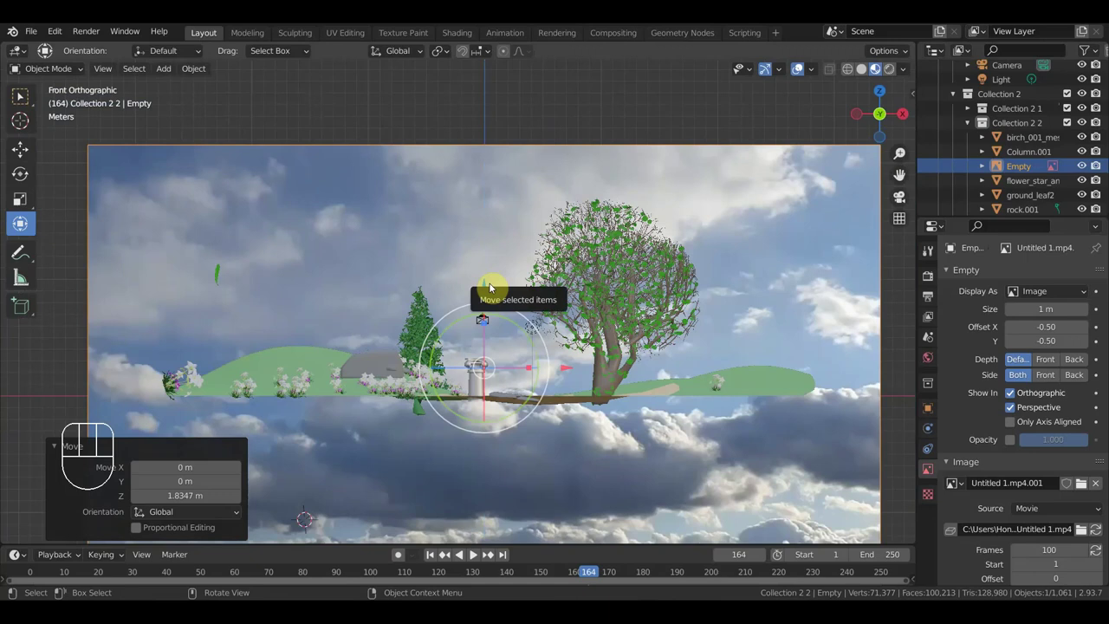
Step: Preview the current animation through the scene camera
key("KP_0")
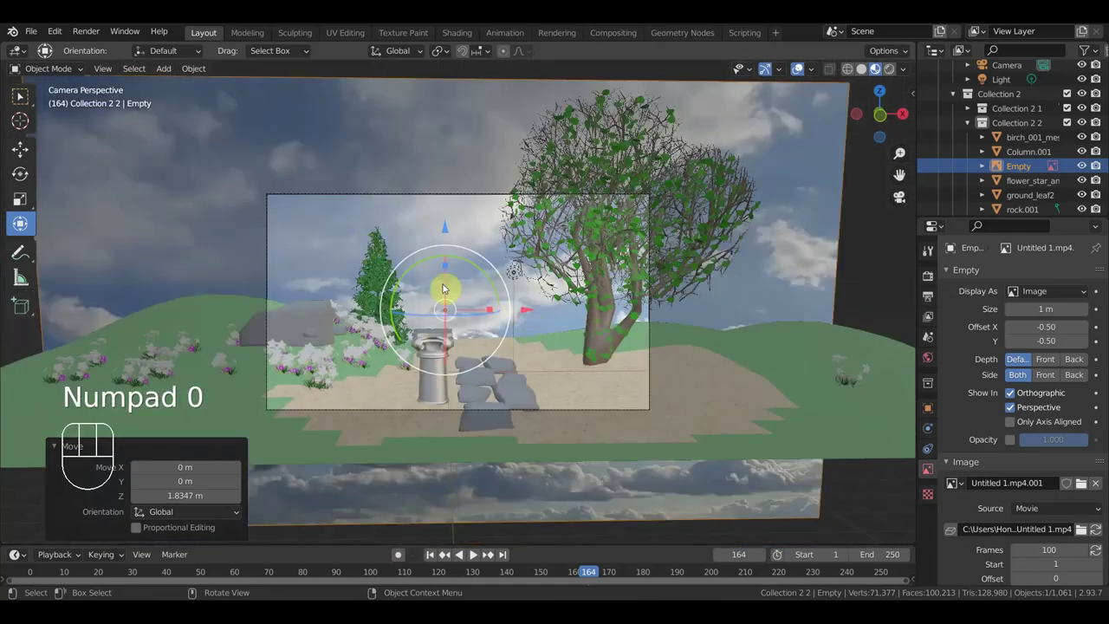
key("space")
key("space")
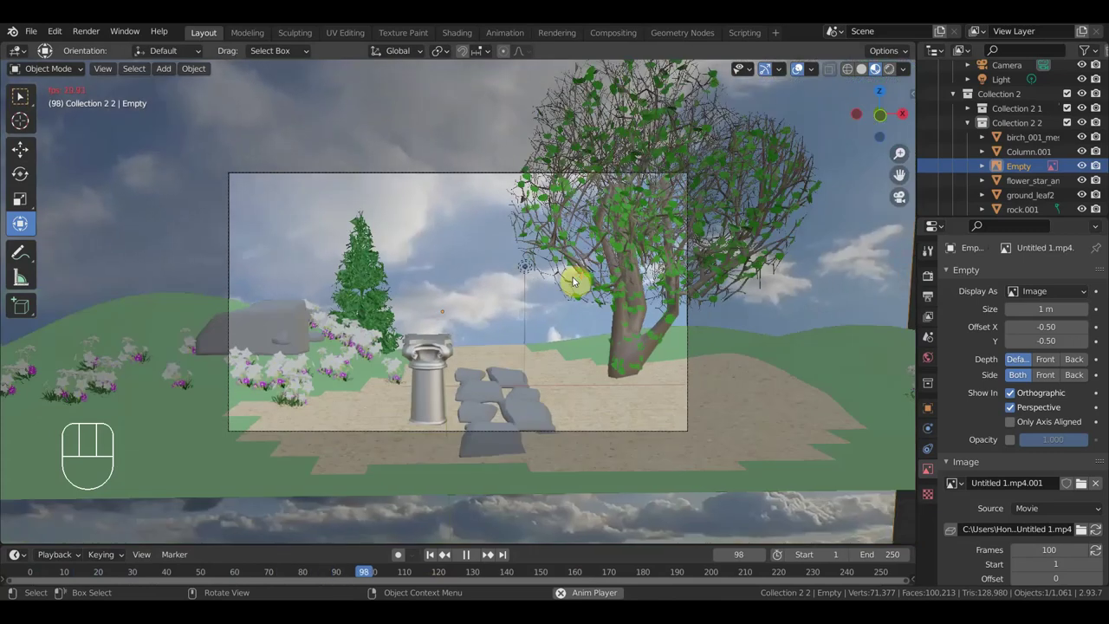
key("space")
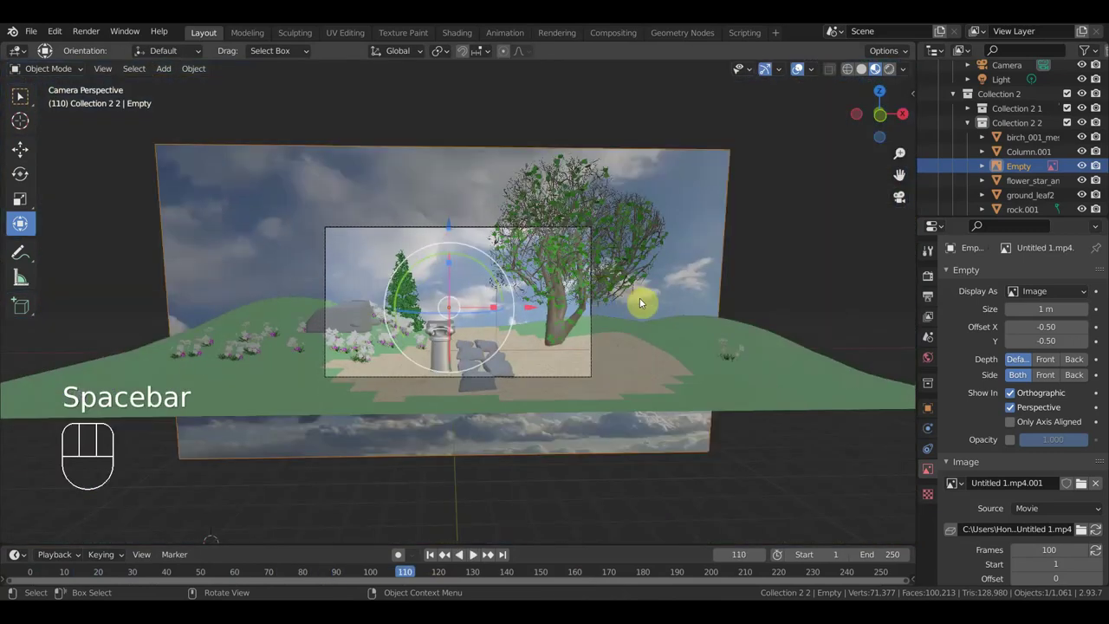
Step: Tilt the sky video backdrop plane slightly and check it through the camera
key("r")
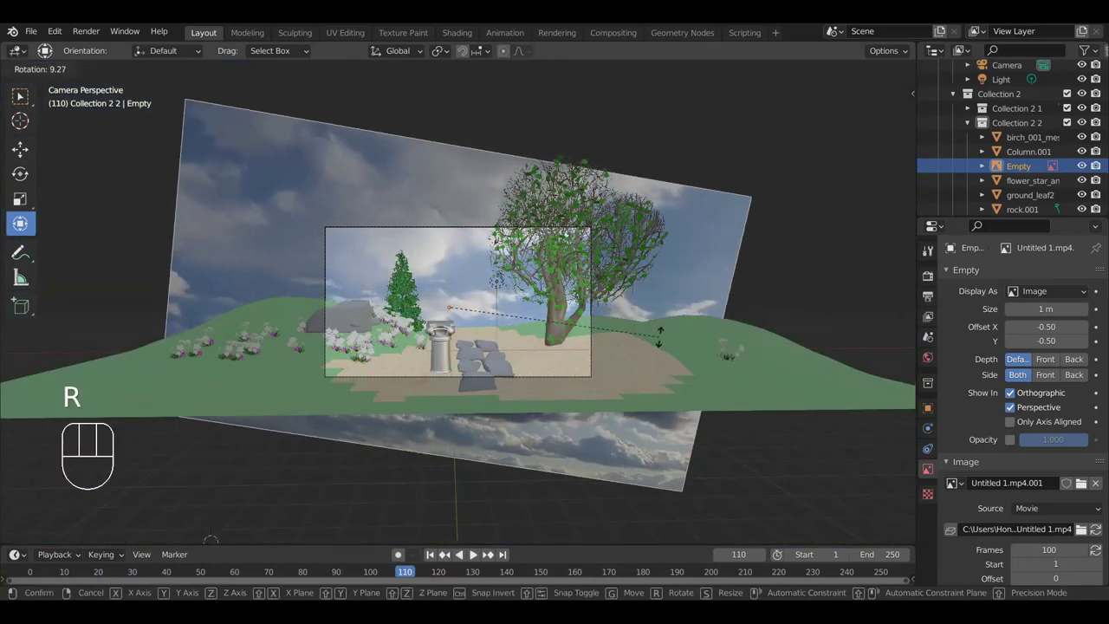
left_click(665, 350)
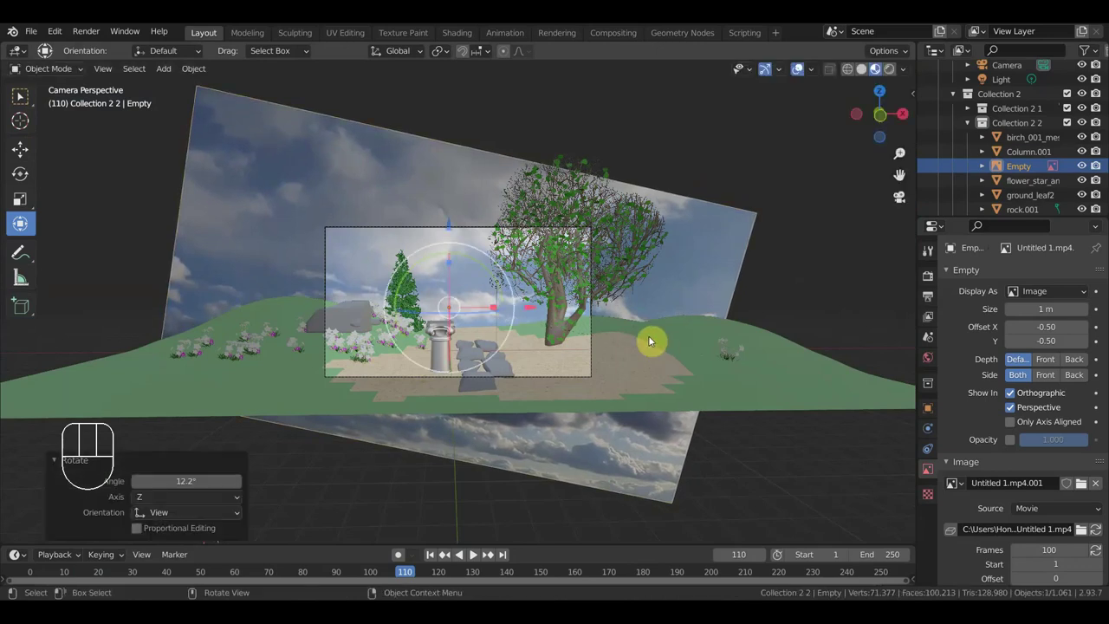
key("KP_0")
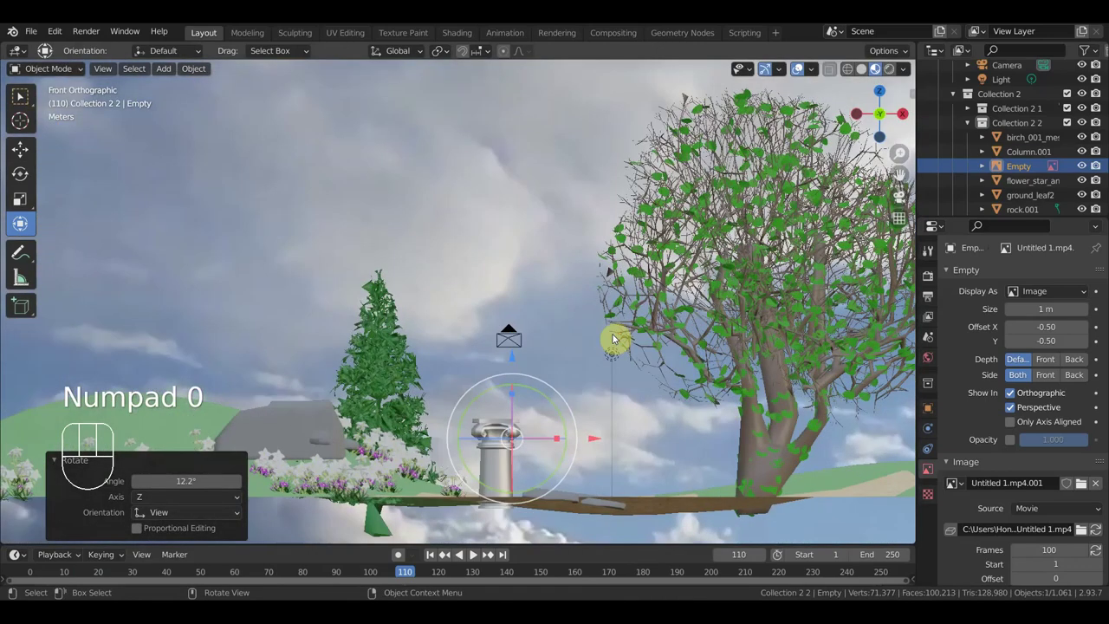
key("KP_0")
Step: Extend the backdrop movie to 300 frames and play back the moving clouds behind the landscape
key("space")
key("space")
left_click(431, 558)
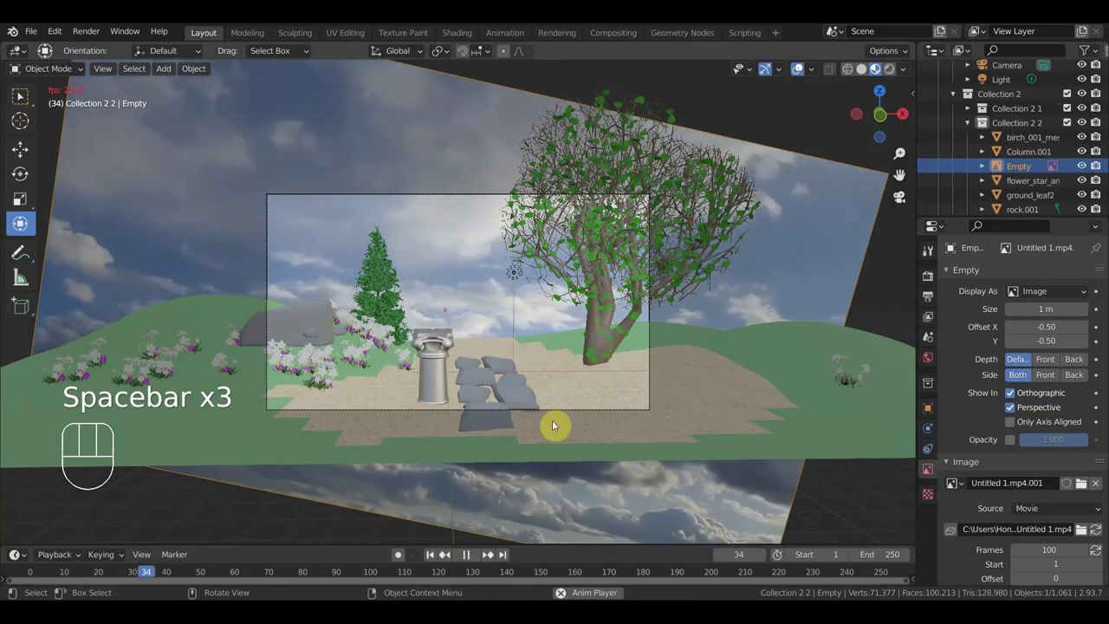
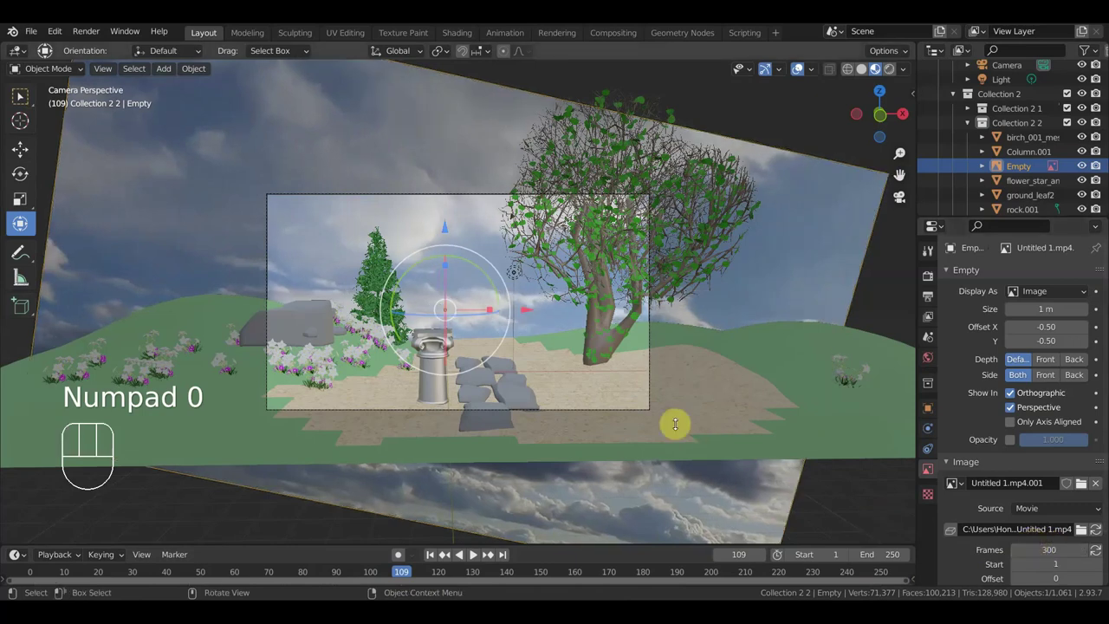
key("space")
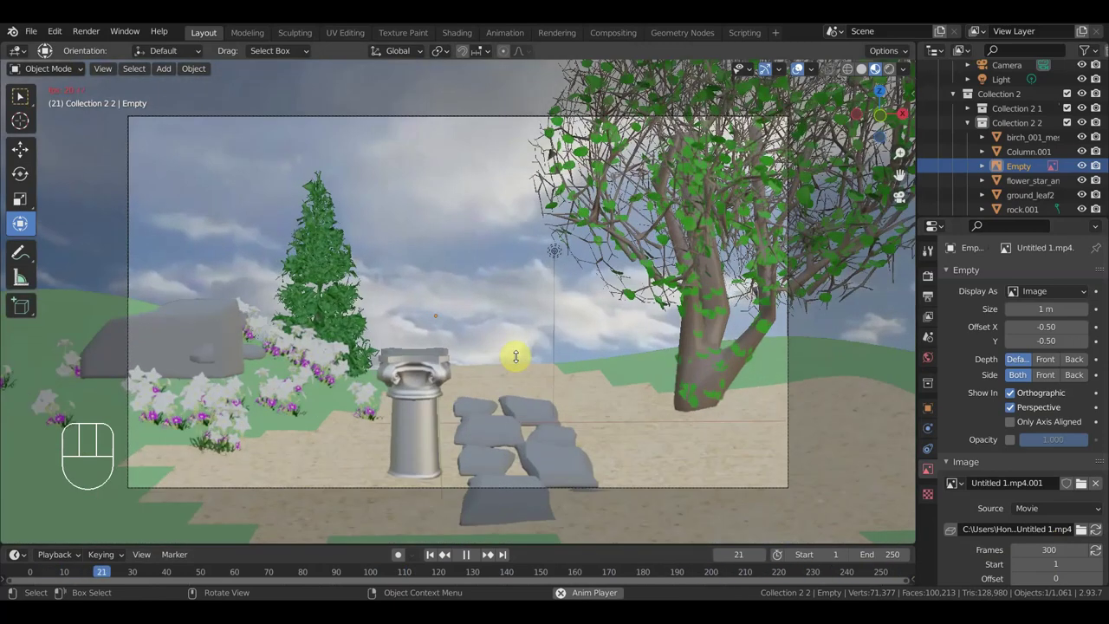
key("space")
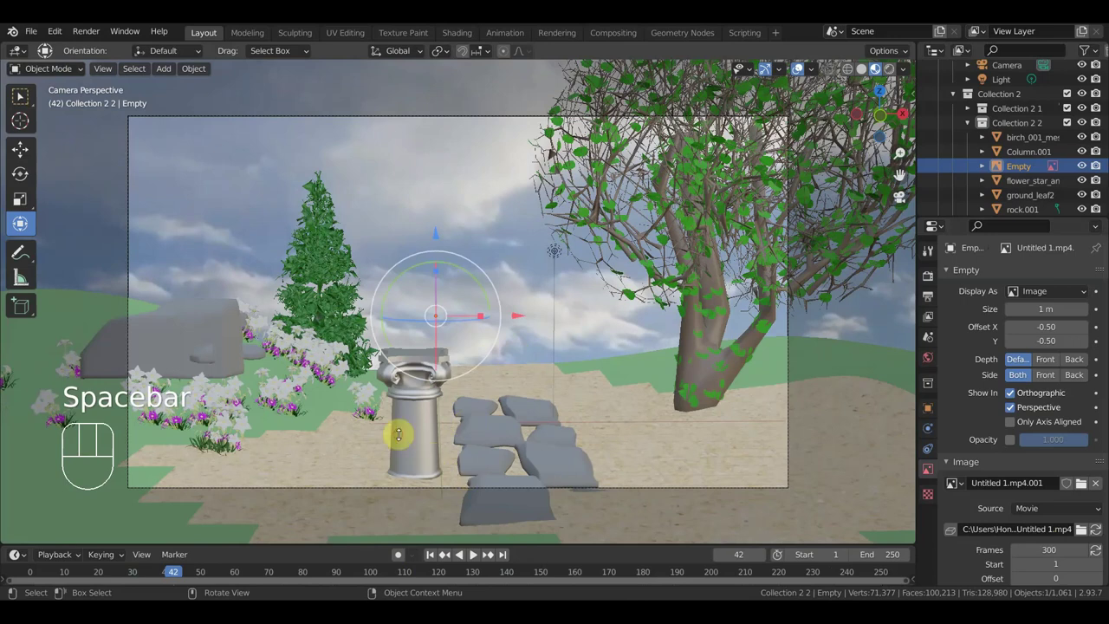
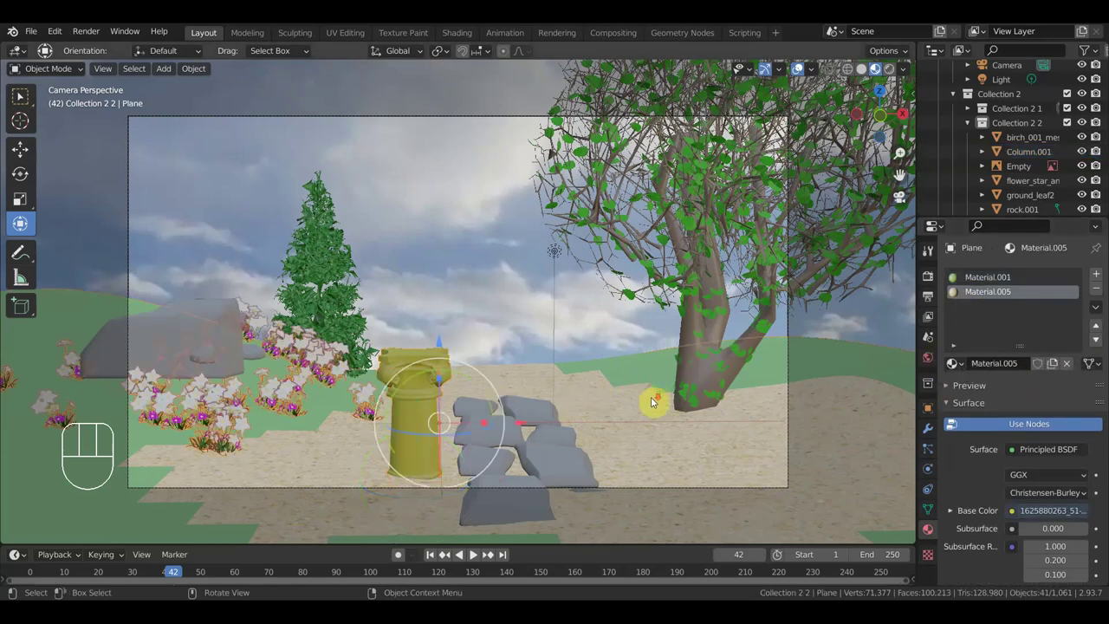
Step: Collapse the scene collections list and select the scene Light
middle_click(641, 404)
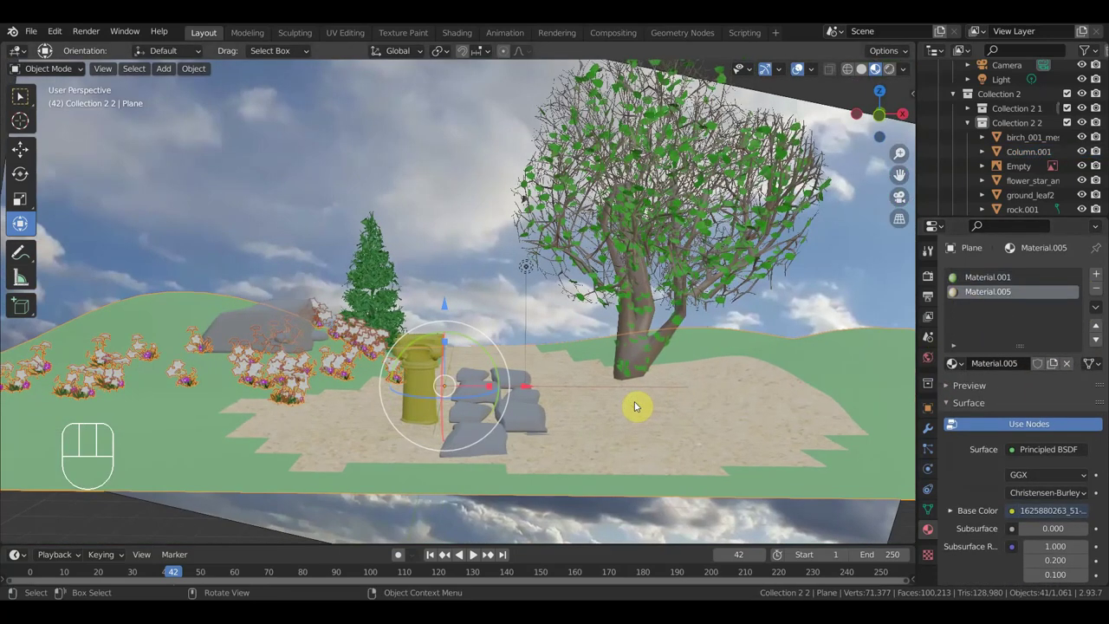
key("KP_0")
left_click(893, 69)
left_click(974, 110)
left_click(969, 116)
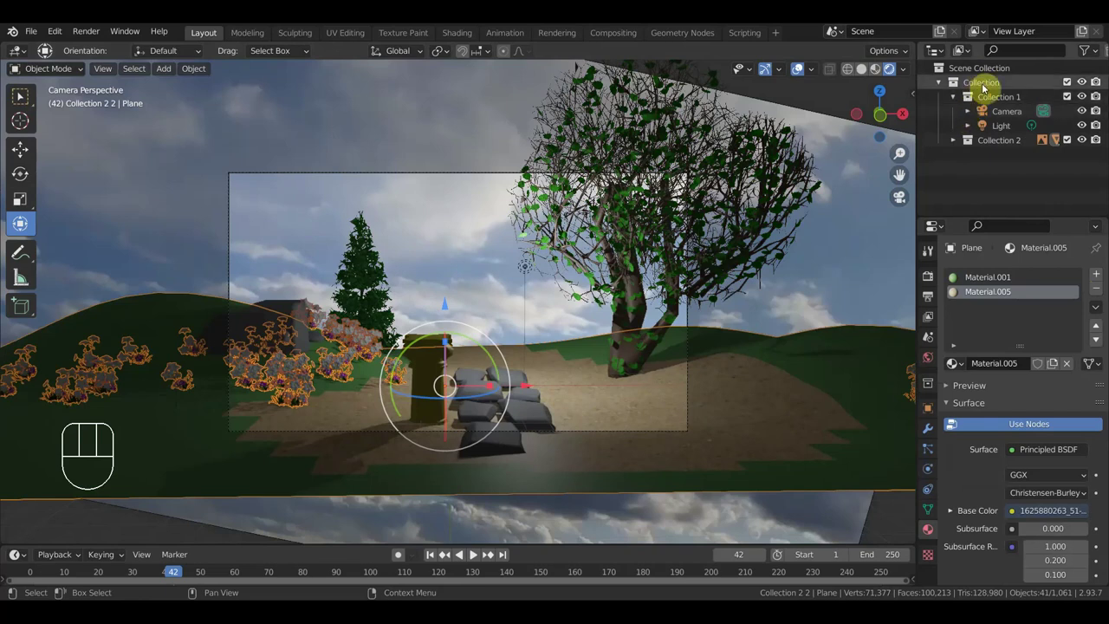
left_click(1002, 130)
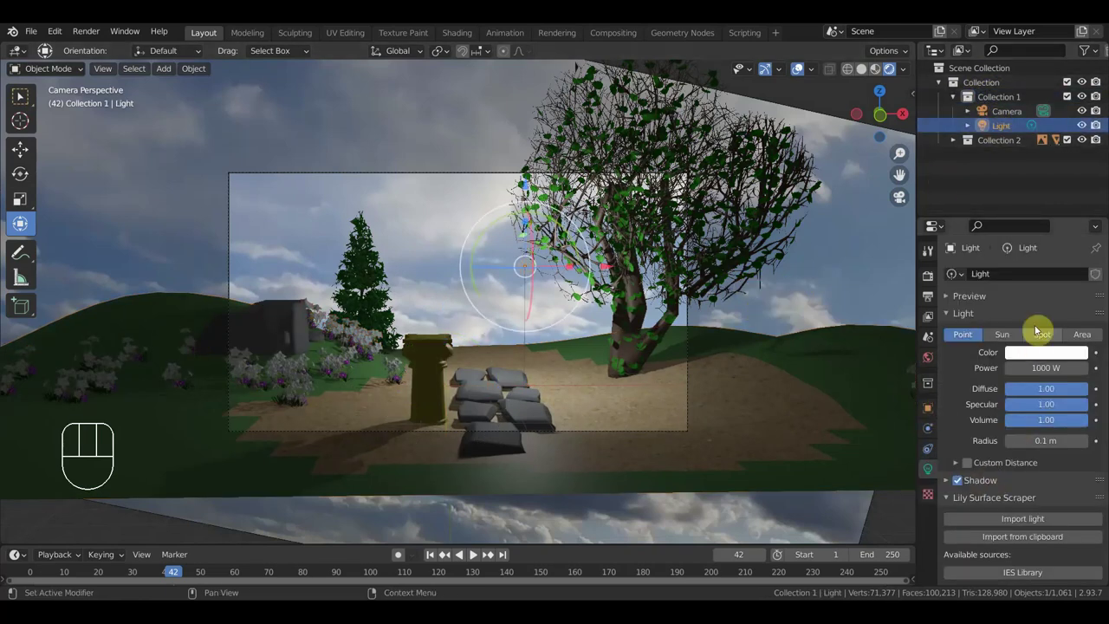
Step: Switch the Light from Point to Sun and edit its strength value
left_click(953, 246)
left_click(953, 245)
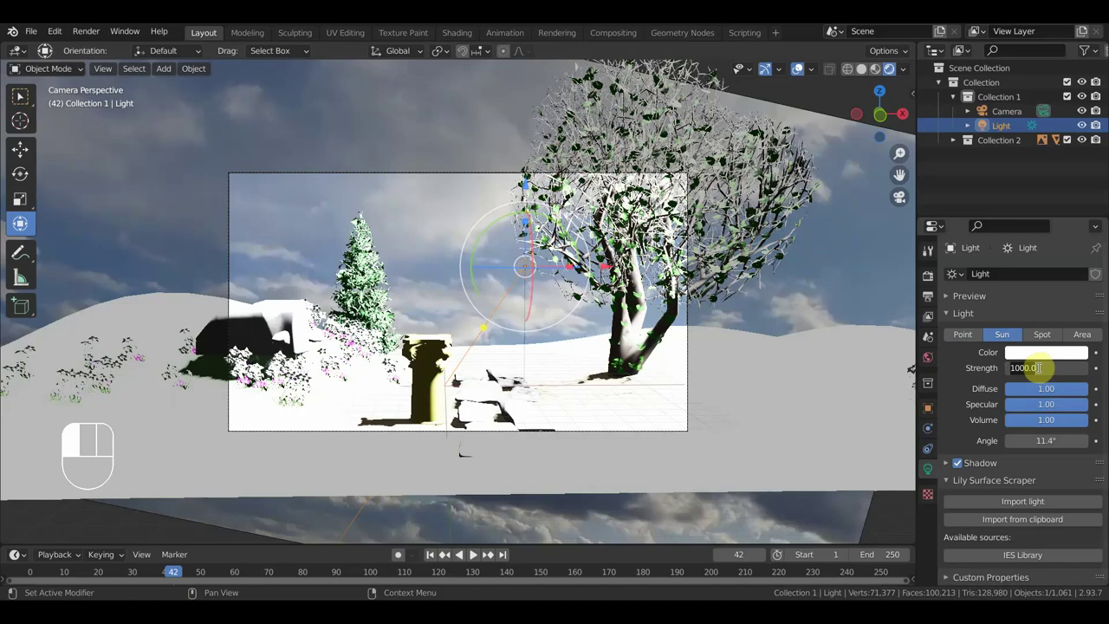
Step: Rotate the sun so its shadows fall across the sandy clearing, judged through the camera
left_click_drag(953, 246, 512, 450)
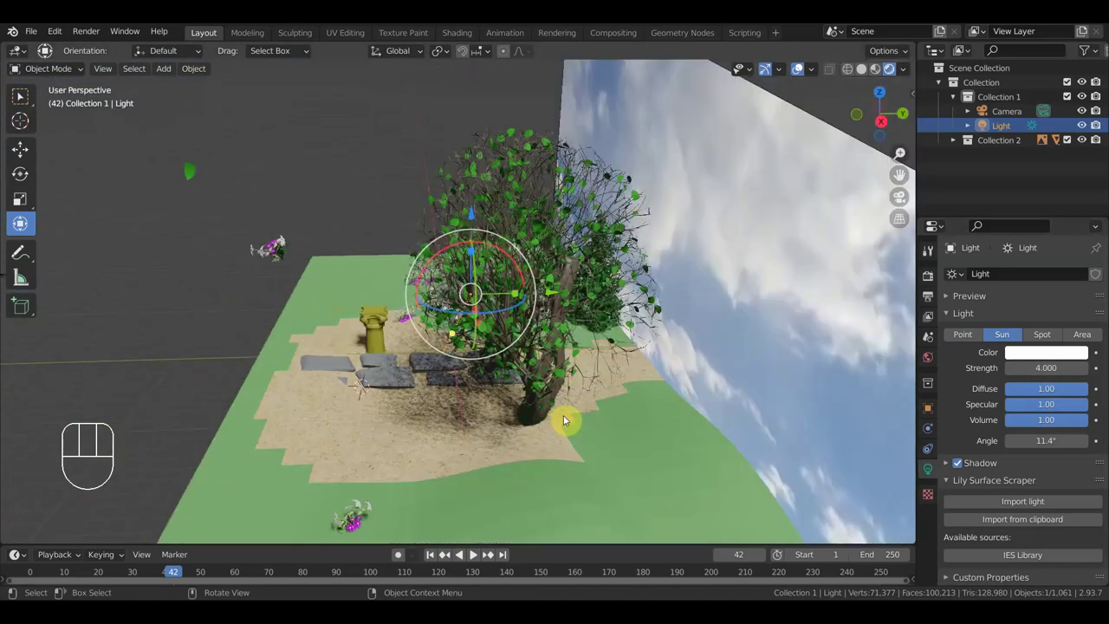
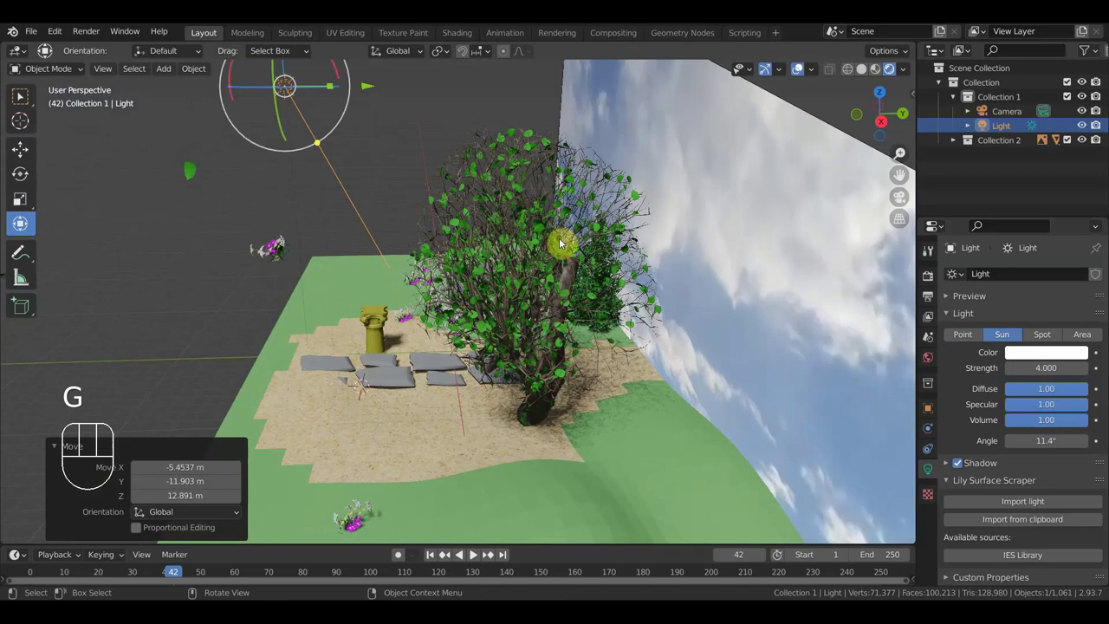
key("r")
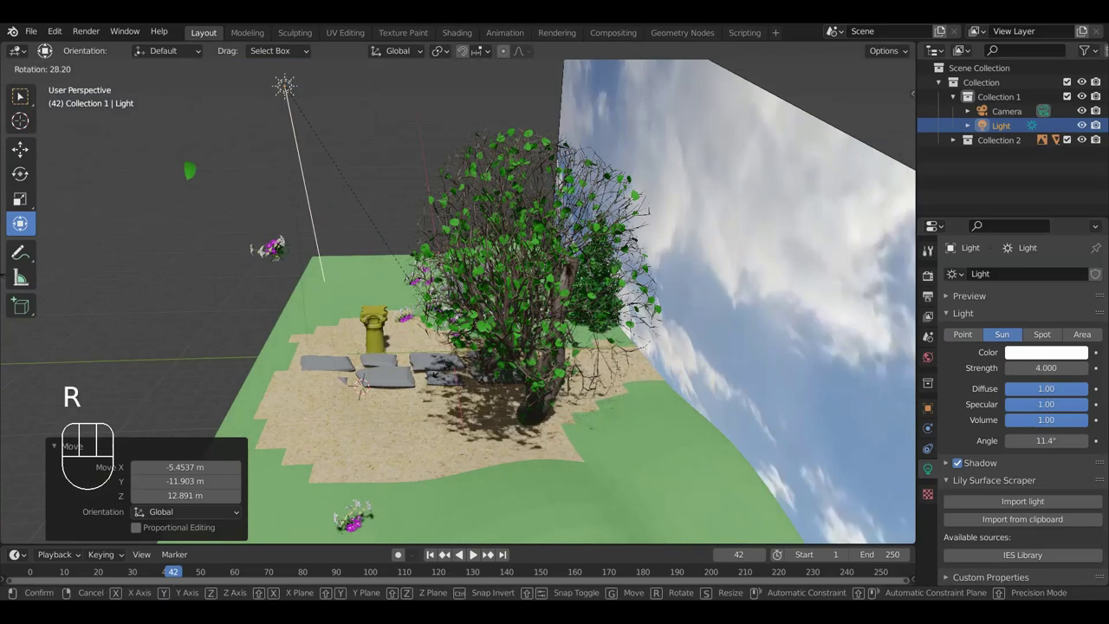
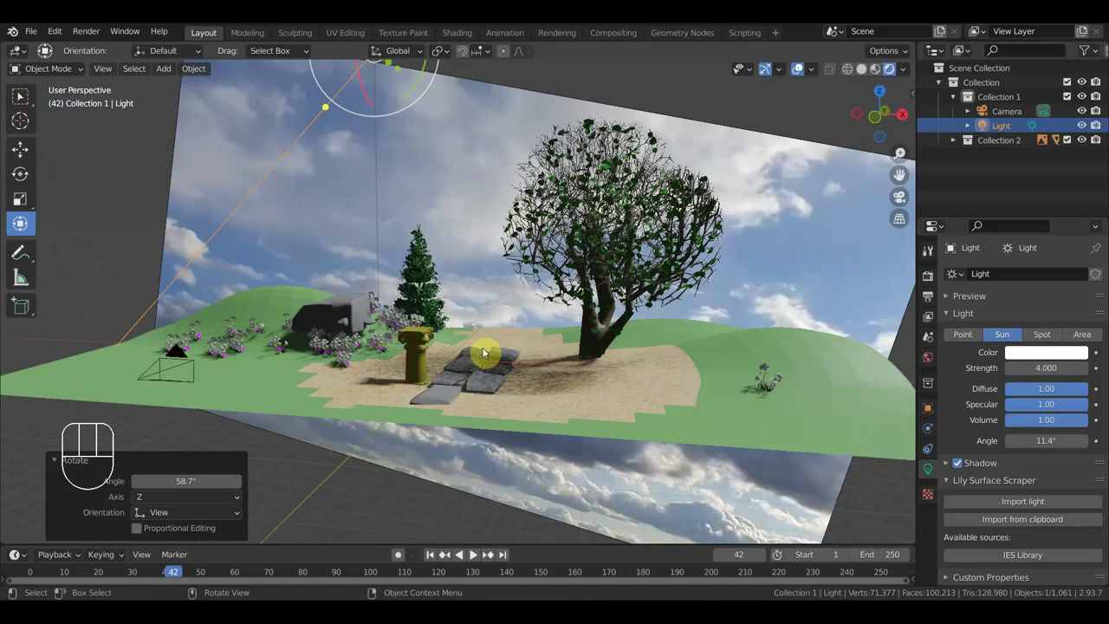
key("KP_0")
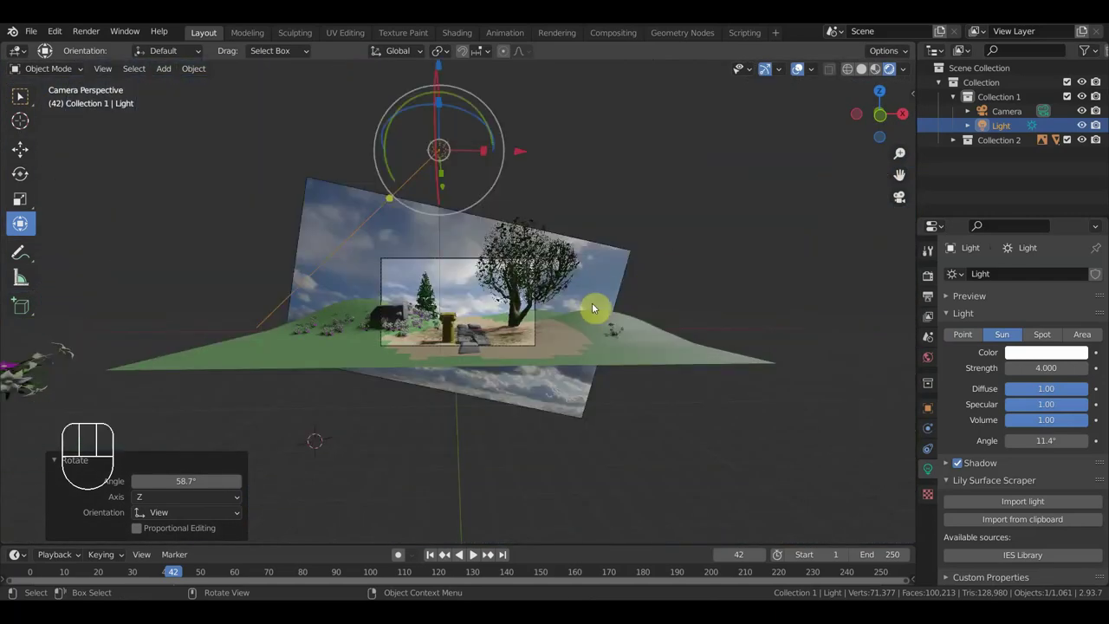
left_click_drag(586, 292, 447, 314)
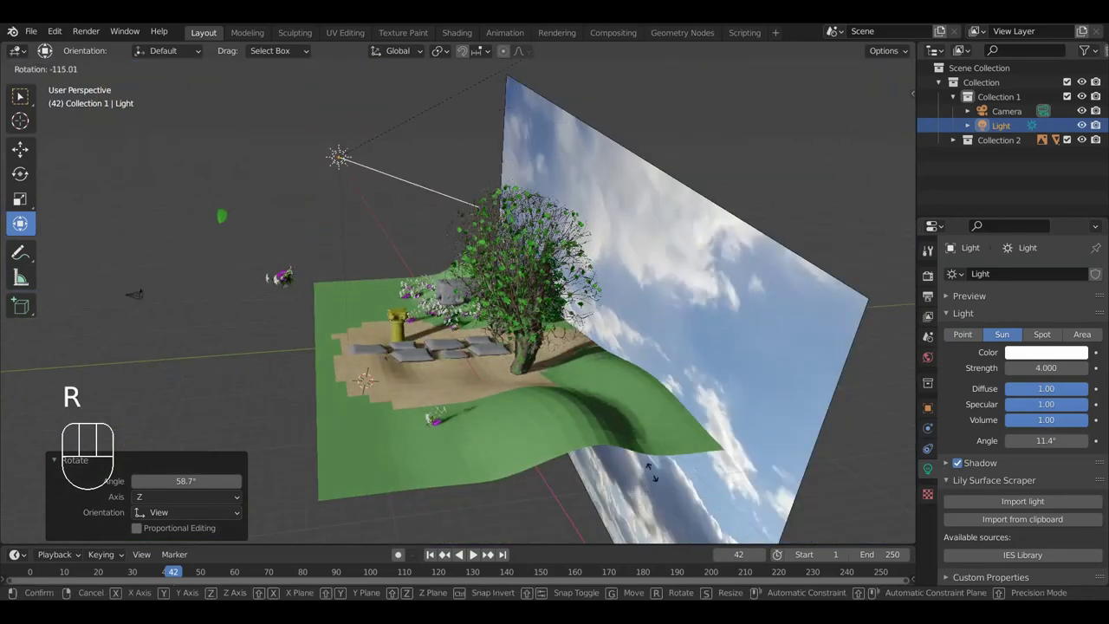
left_click(662, 472)
Step: Return to the camera view and move in on the column and stepping rocks
left_click_drag(760, 467, 849, 442)
key("KP_0")
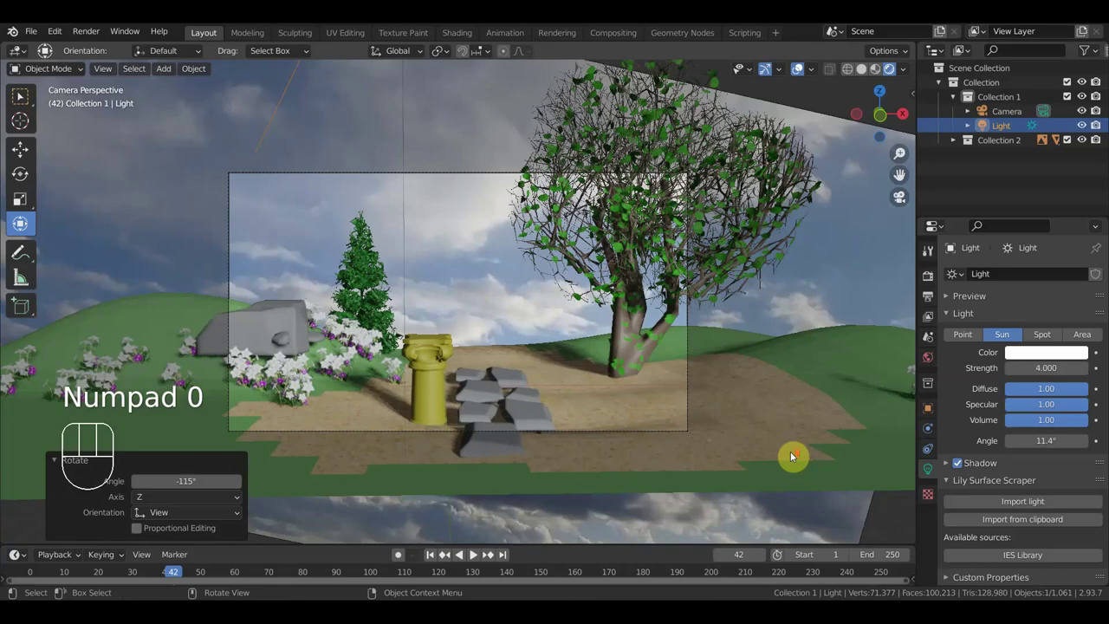
left_click_drag(802, 451, 815, 424)
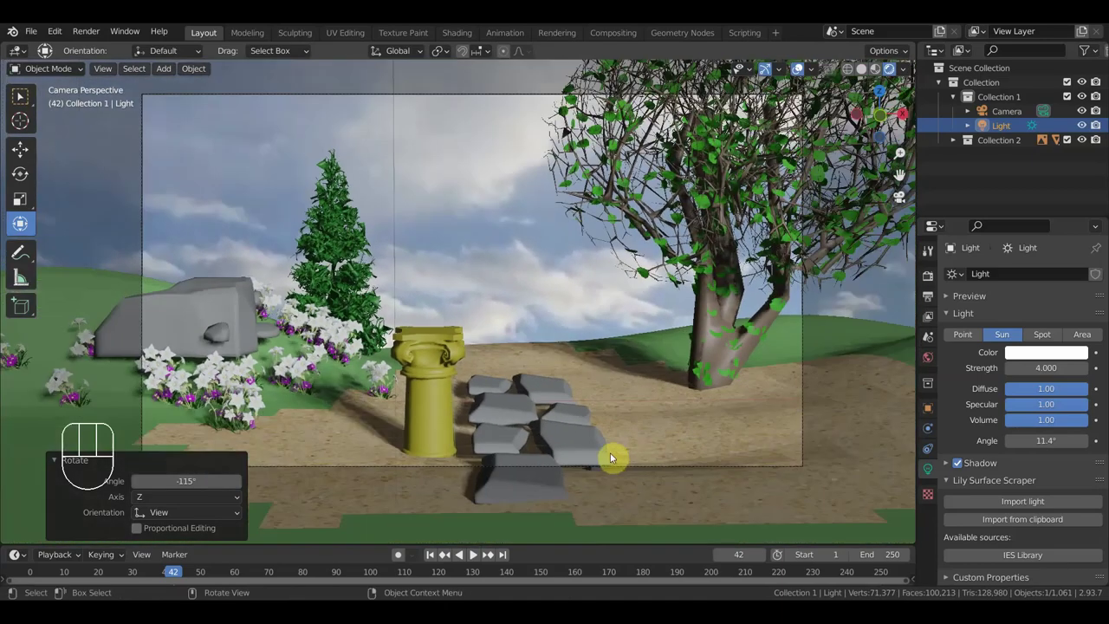
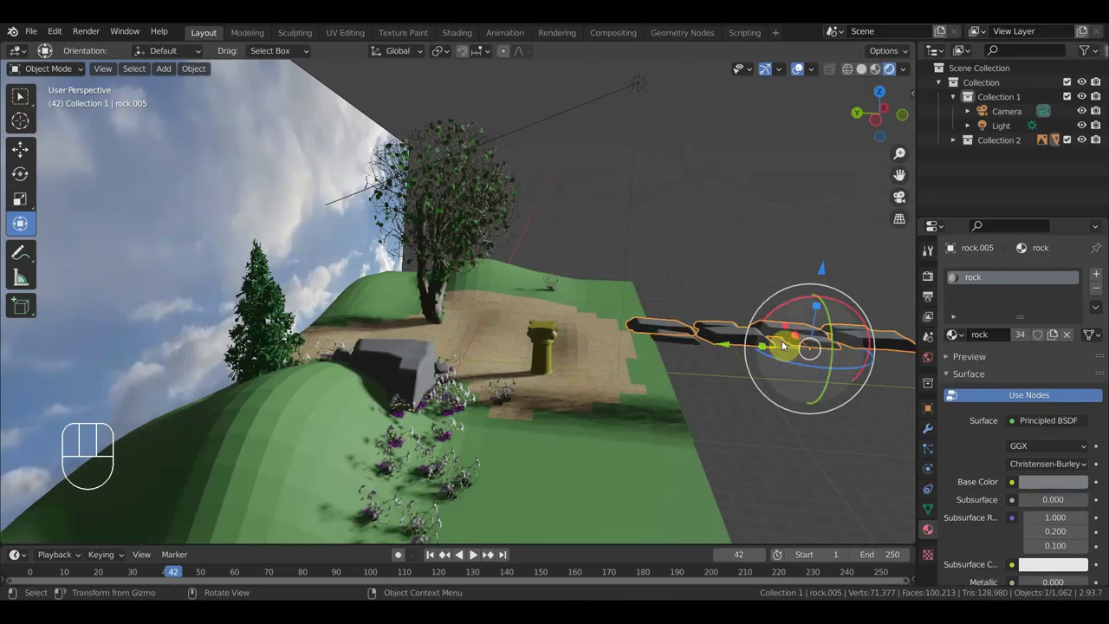
Step: Delete the selected row of rocks and move rock.005 onto the sandy clearing
key("Delete")
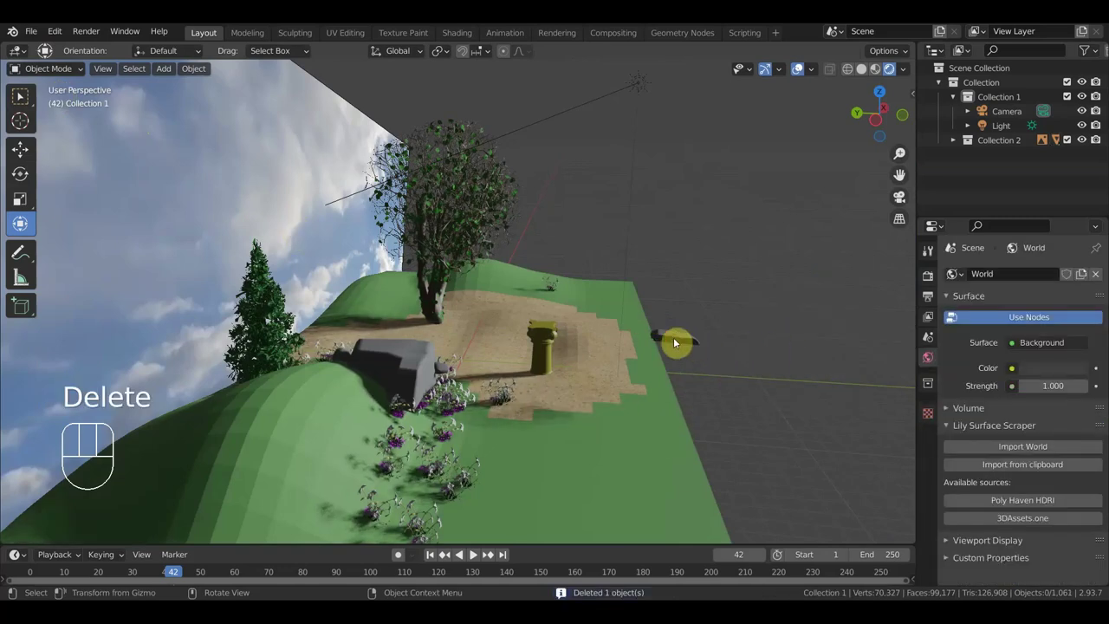
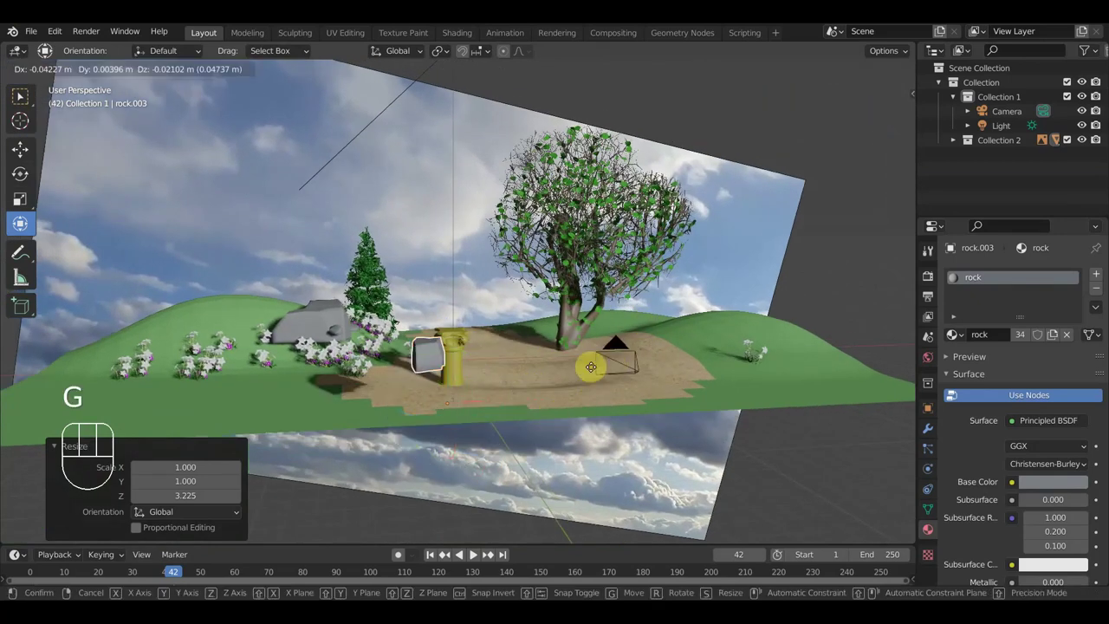
key("r")
left_click_drag(604, 425, 692, 417)
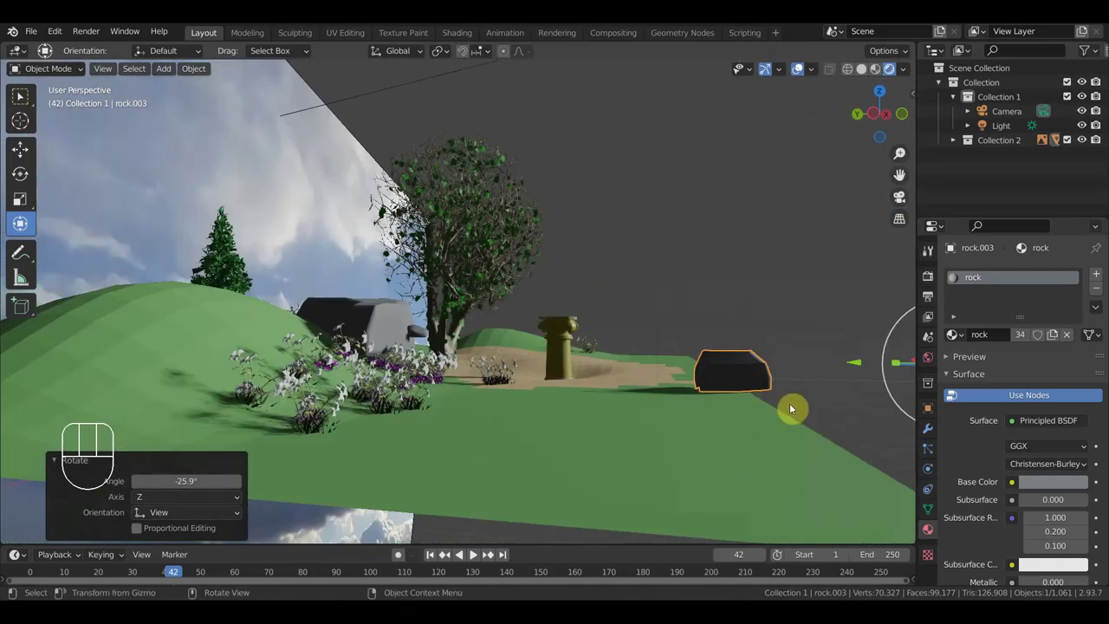
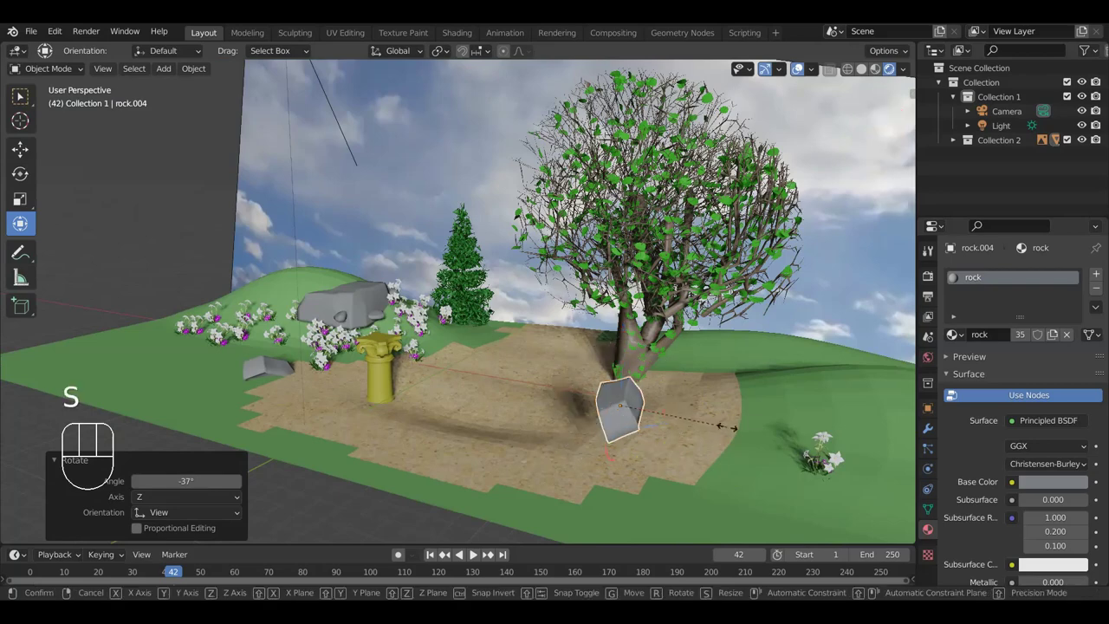
left_click(719, 411)
left_click_drag(705, 391, 572, 394)
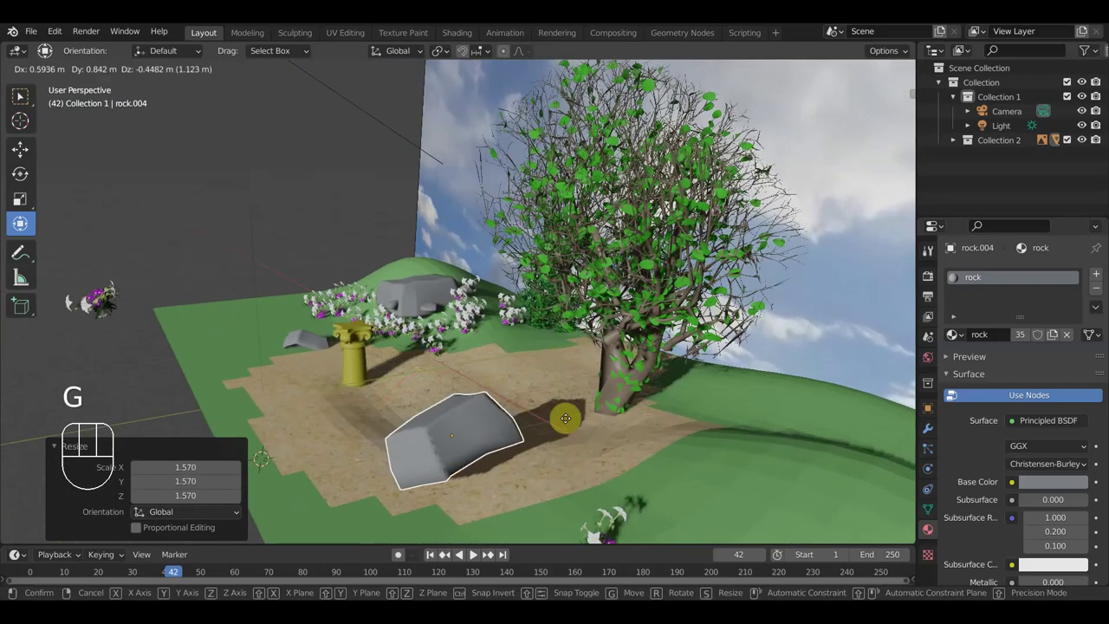
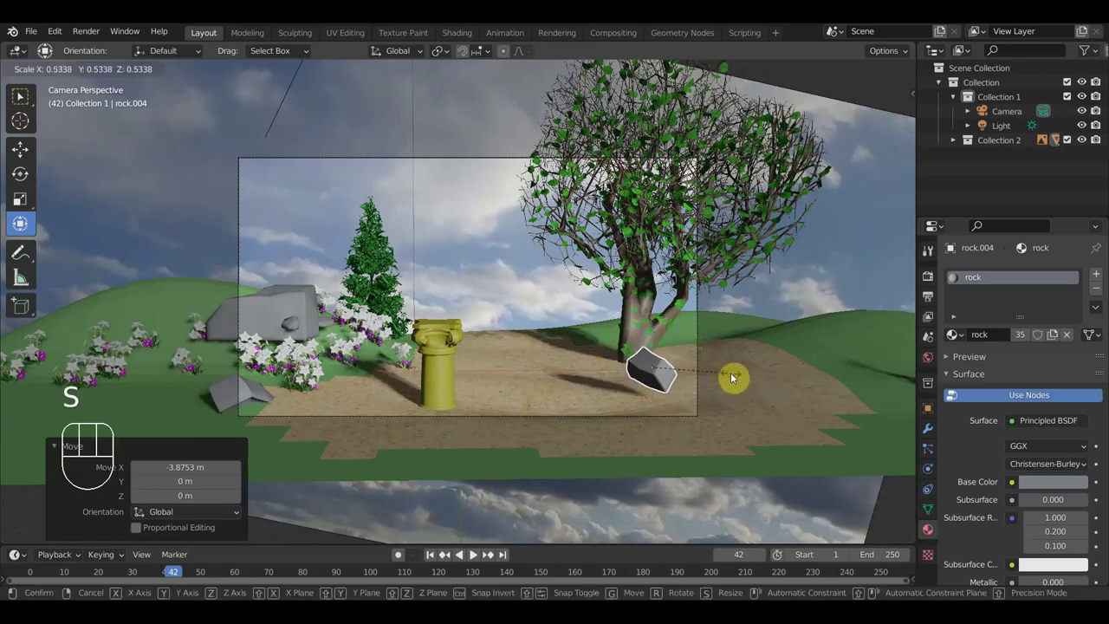
Step: Rotate, reposition and enlarge the dark rock beside the birch trunk, checking the framing through the camera
key("r")
left_click(763, 422)
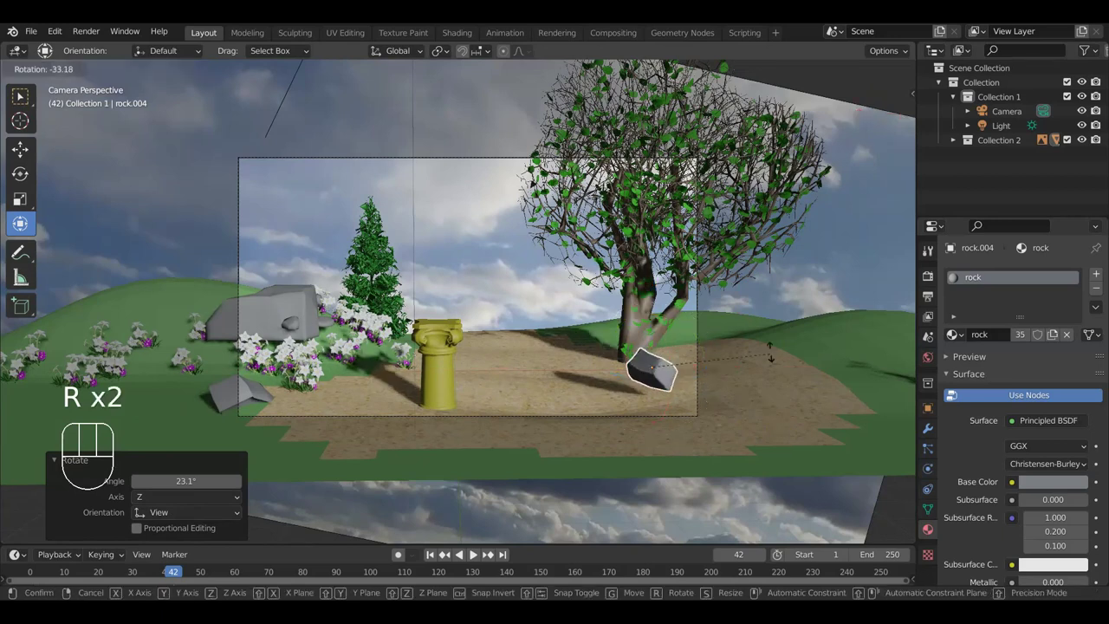
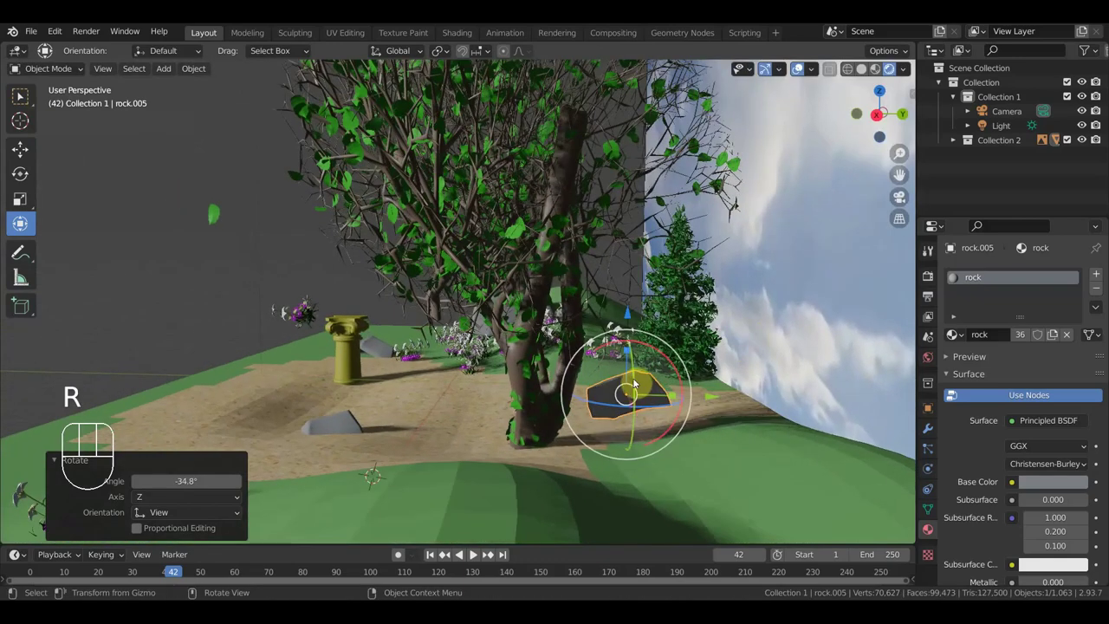
key("g")
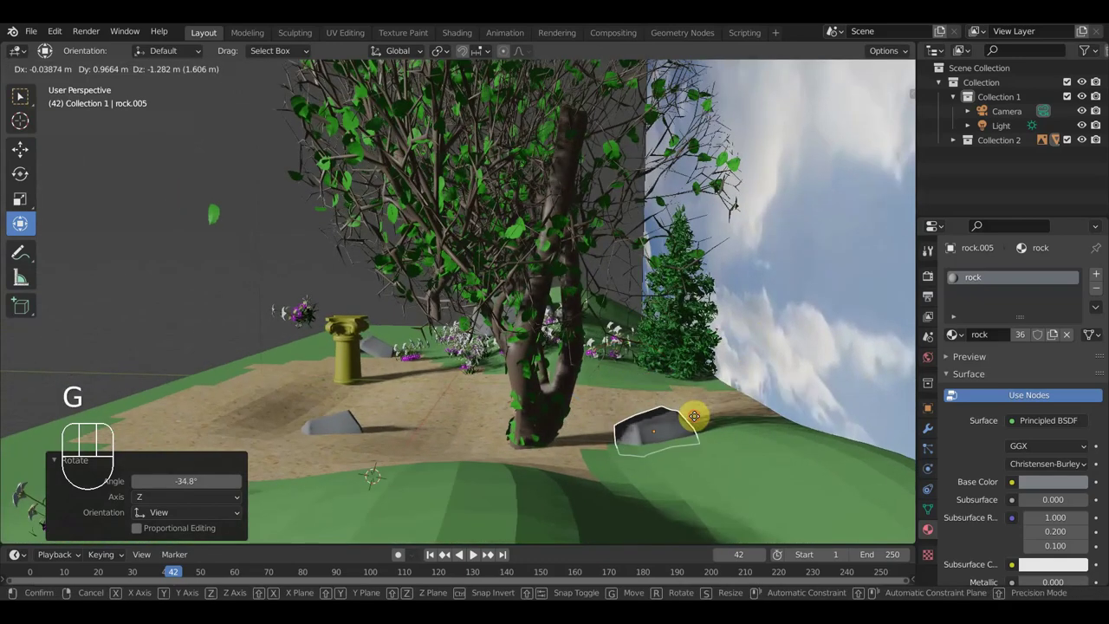
key("s")
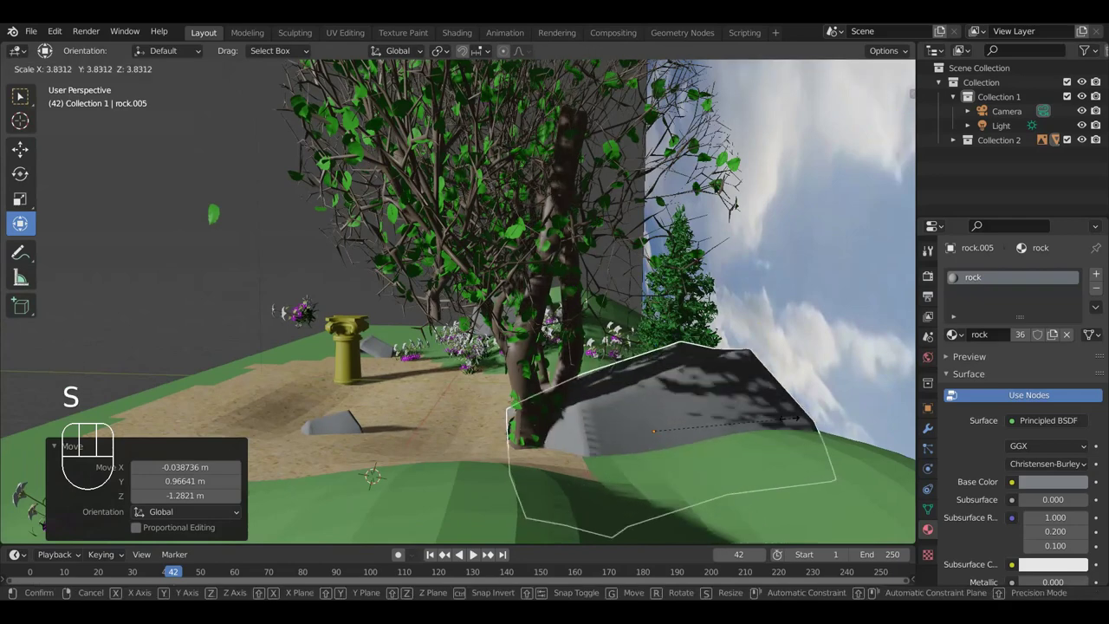
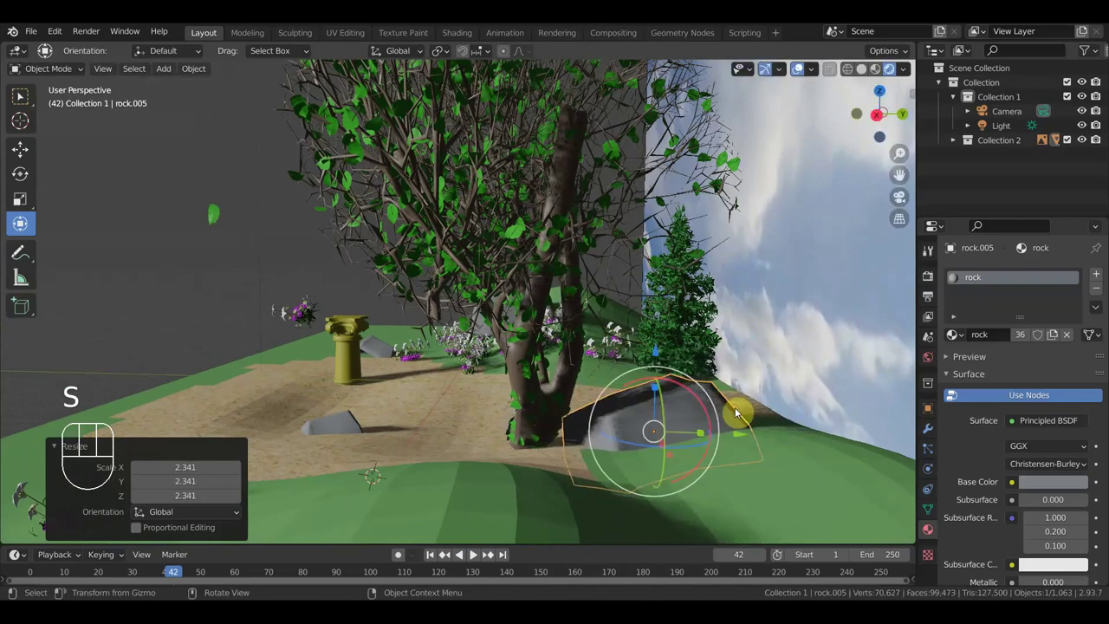
key("KP_0")
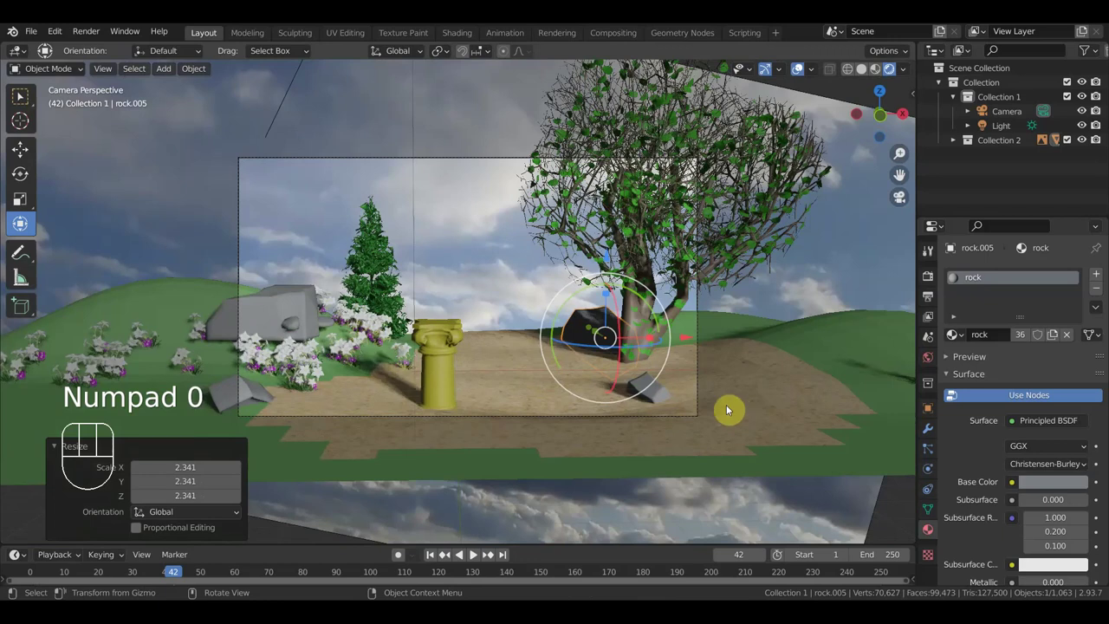
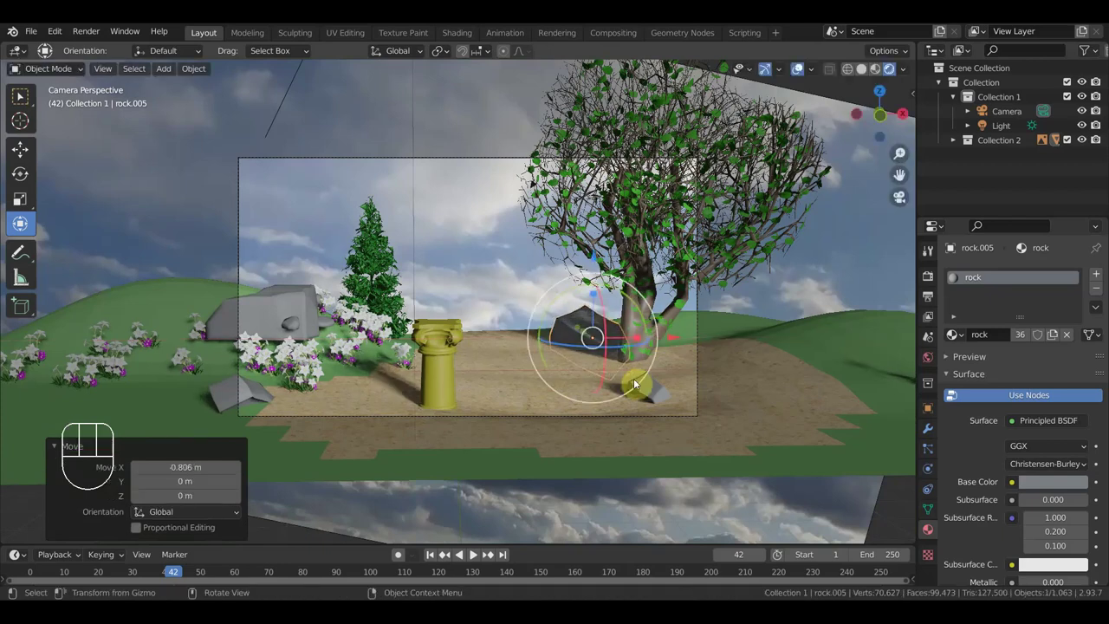
key("KP_1")
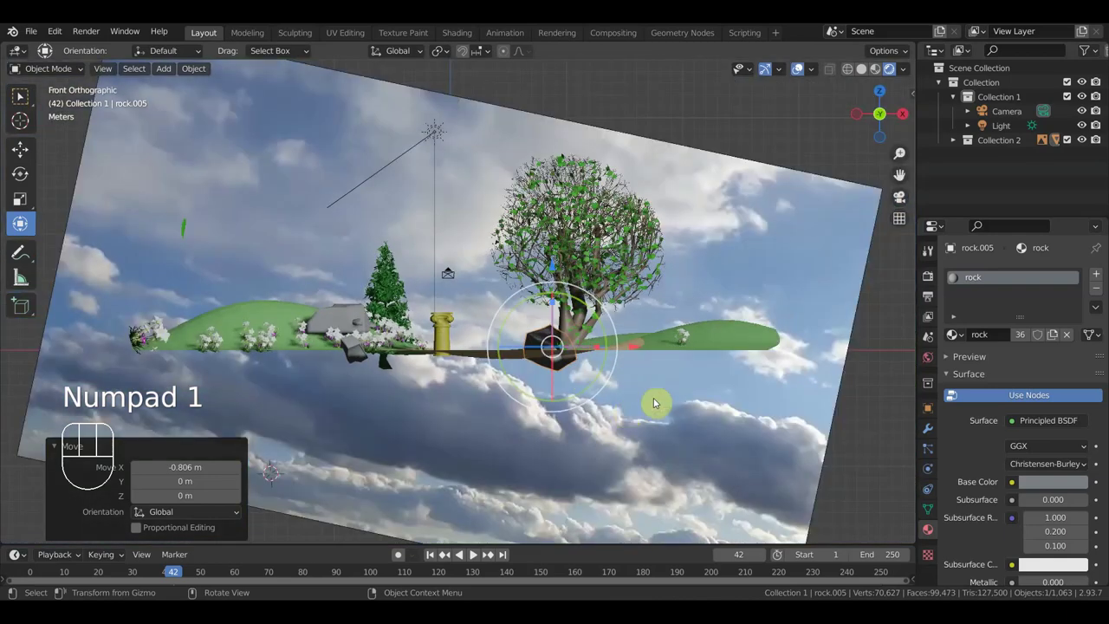
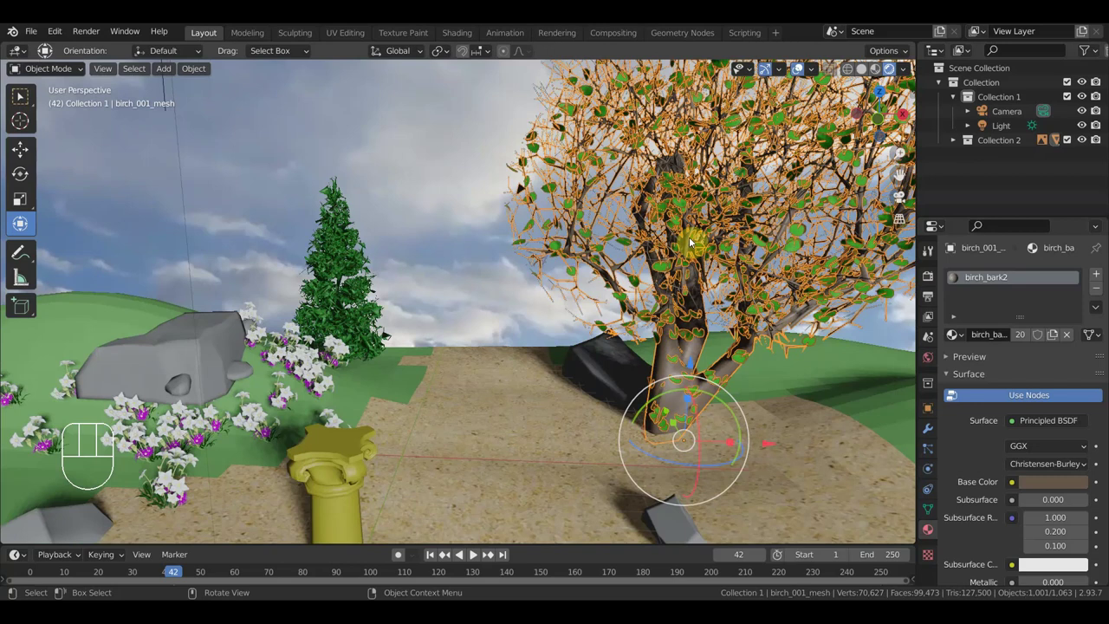
left_click(350, 267)
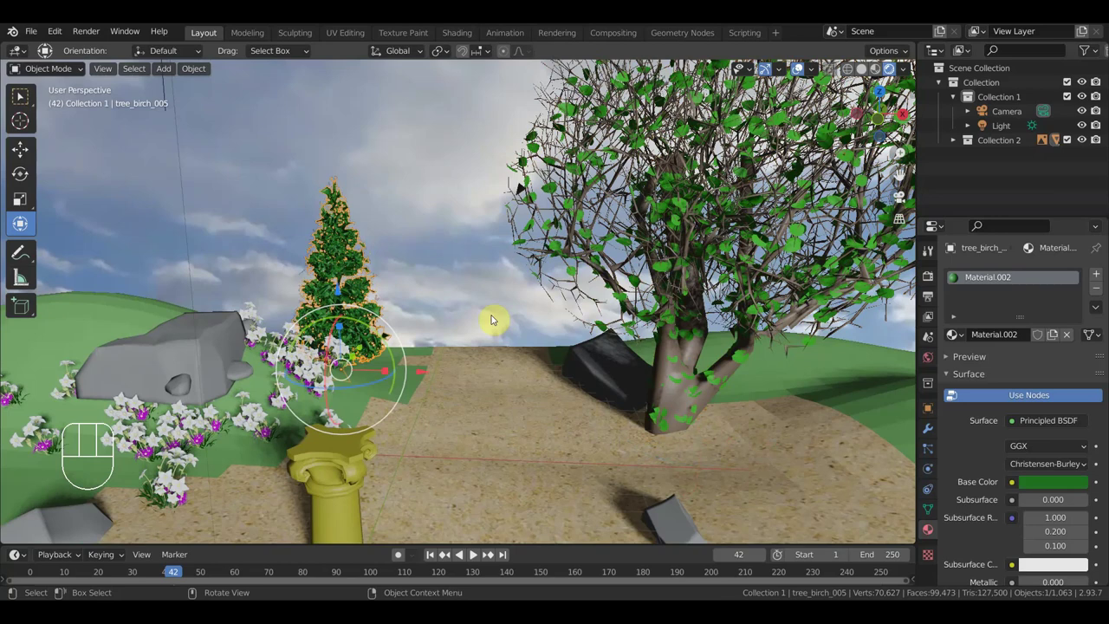
key("KP_1")
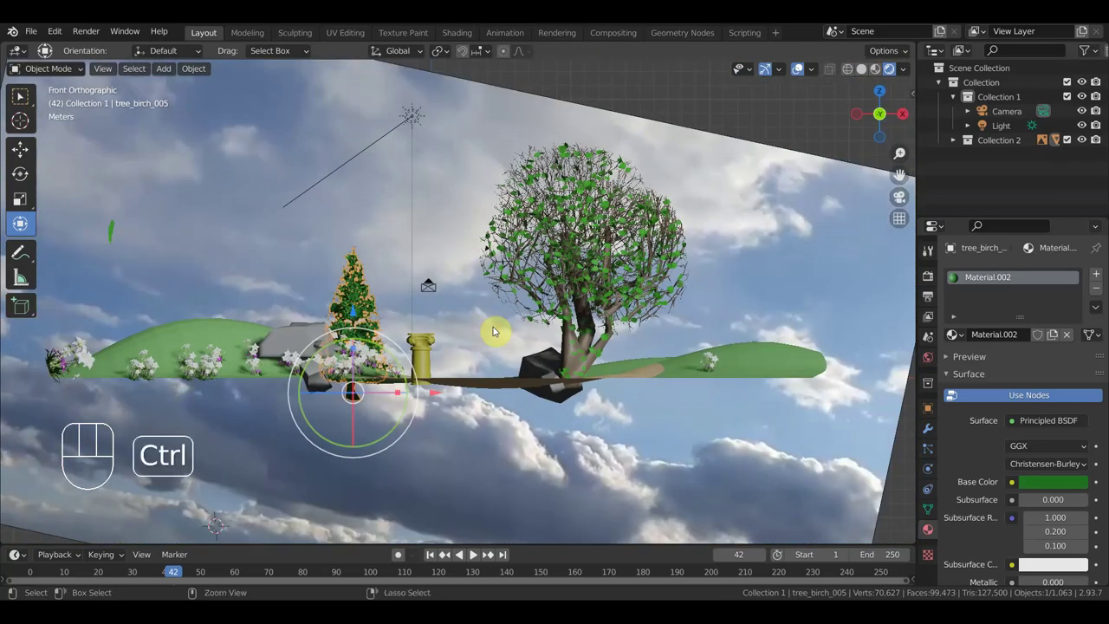
key("ctrl+i")
Step: Centre and zoom the view on the green pine tree's foliage and cone-shaped trunk
key("h")
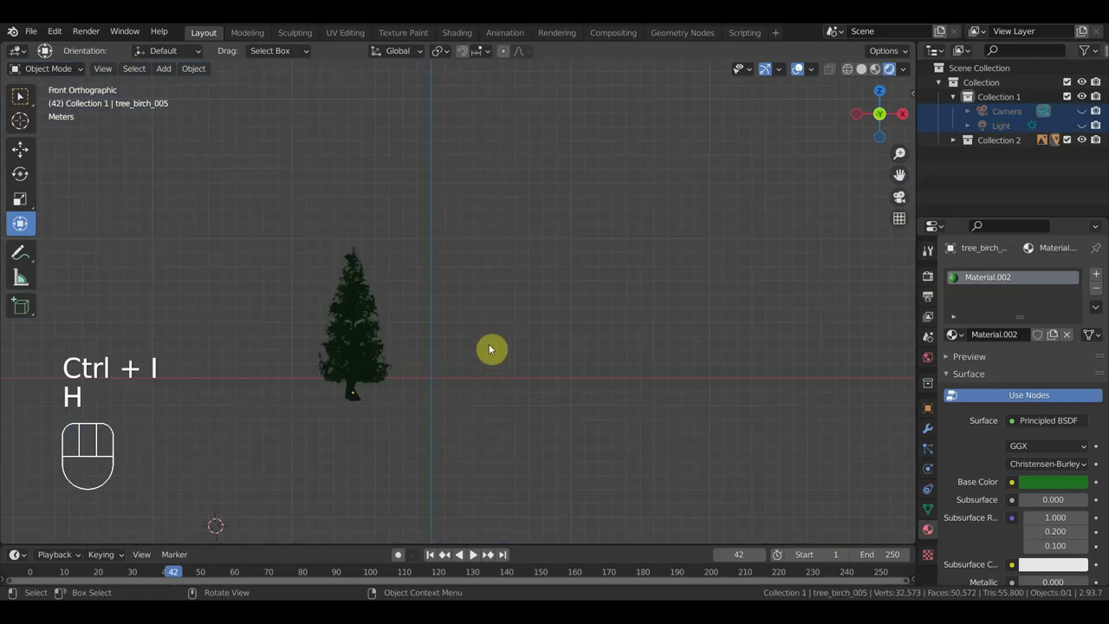
left_click_drag(493, 348, 590, 351)
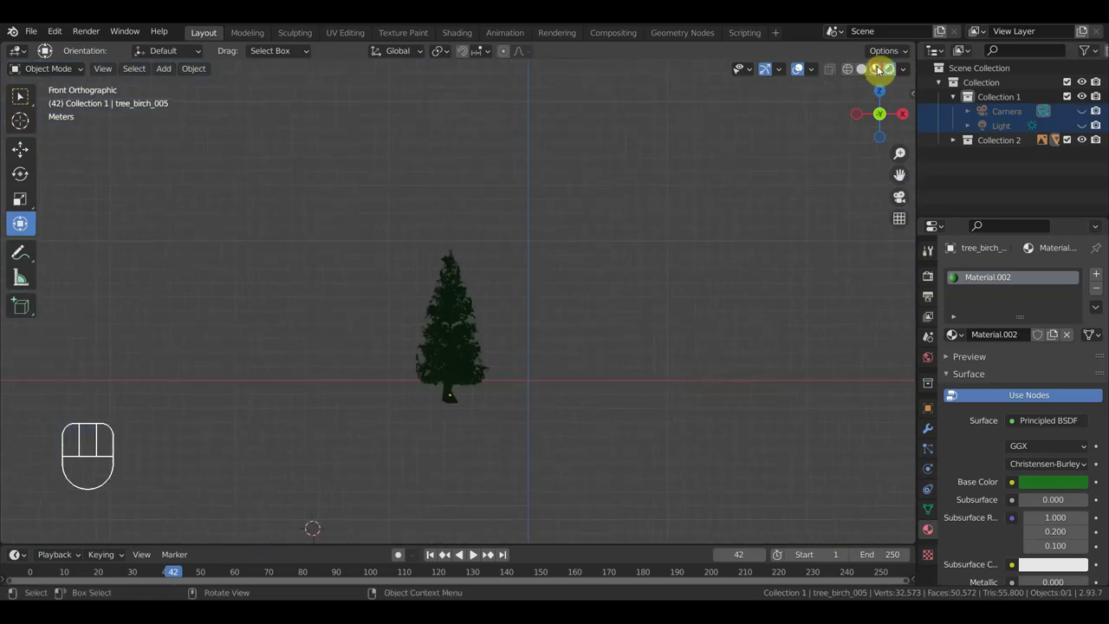
left_click_drag(656, 331, 676, 266)
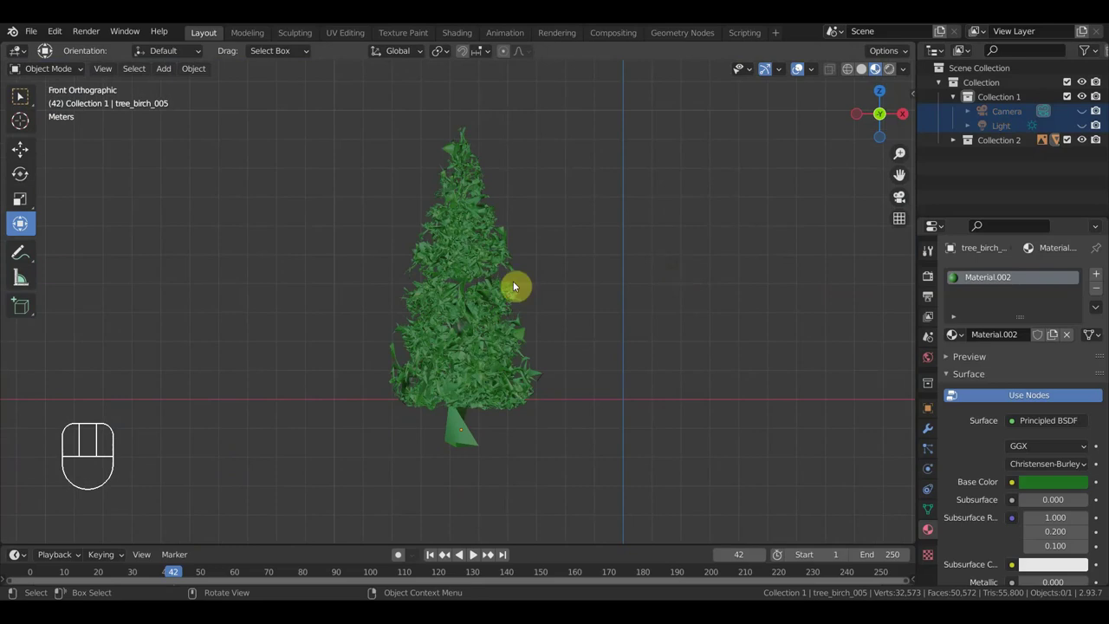
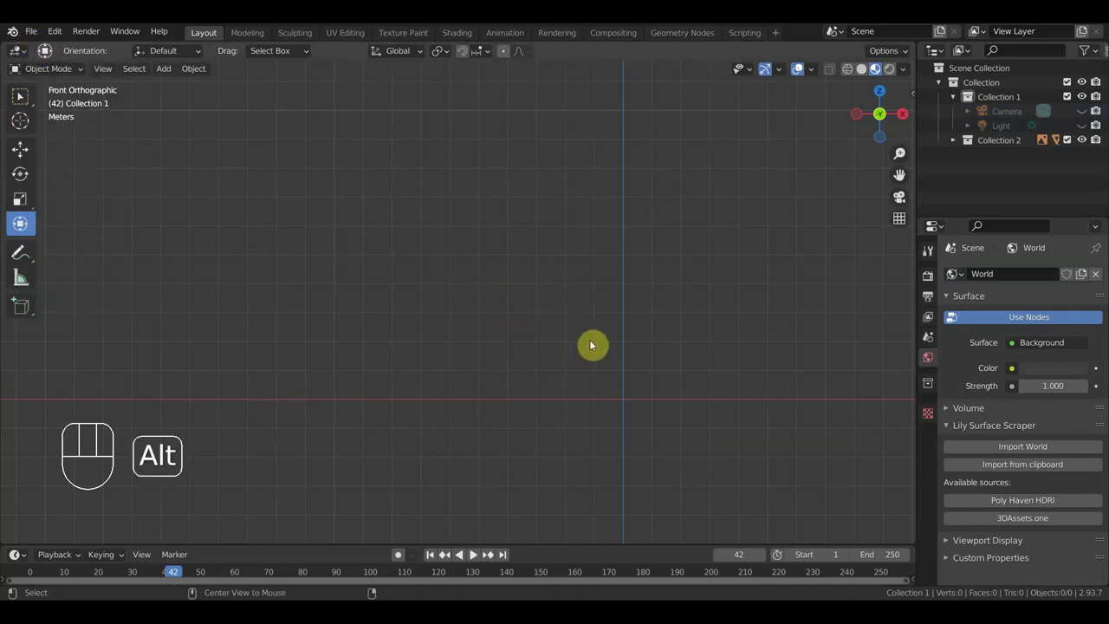
key("alt+h")
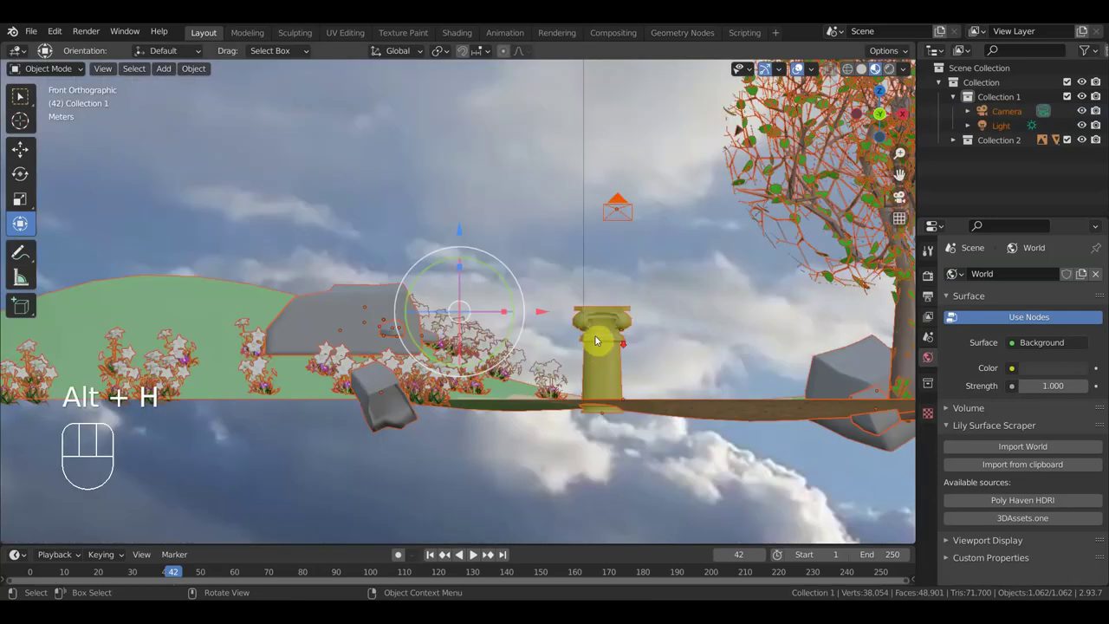
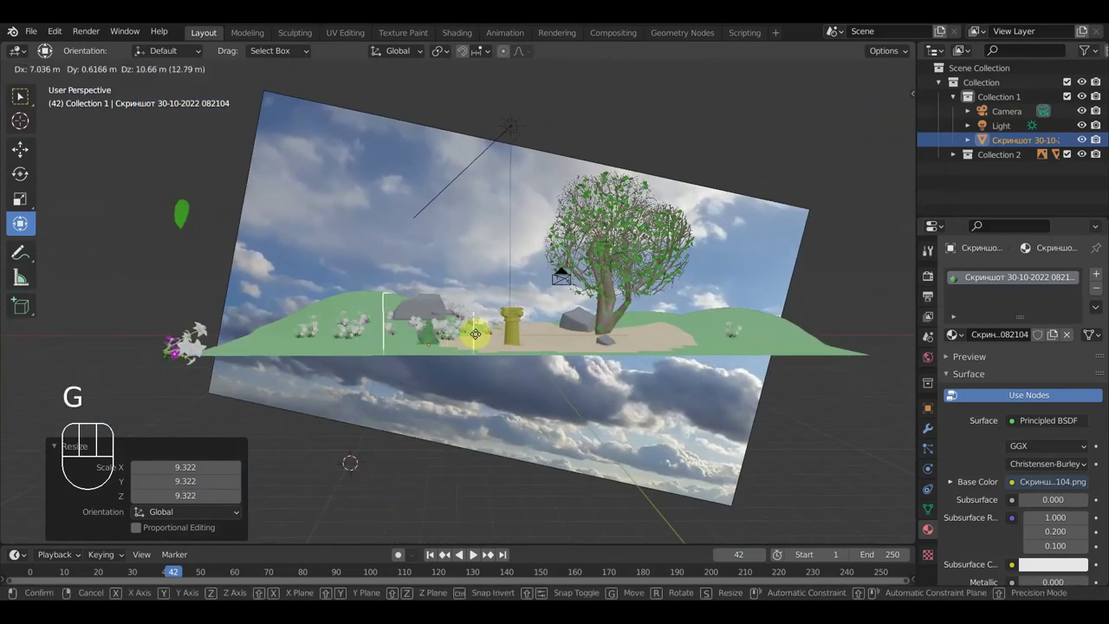
left_click(522, 255)
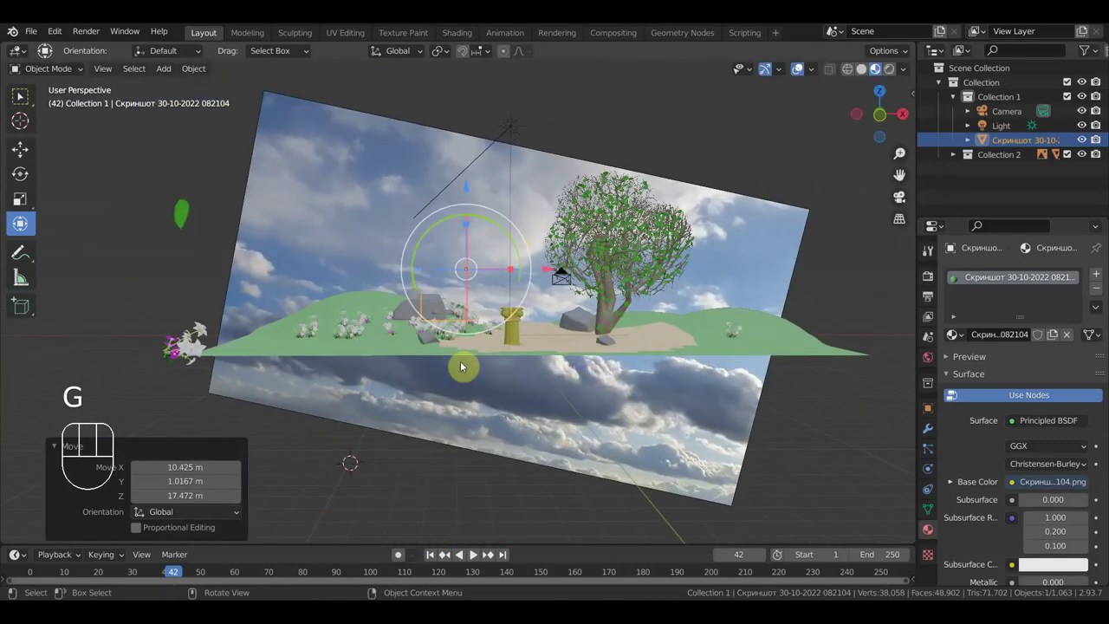
key("KP_3")
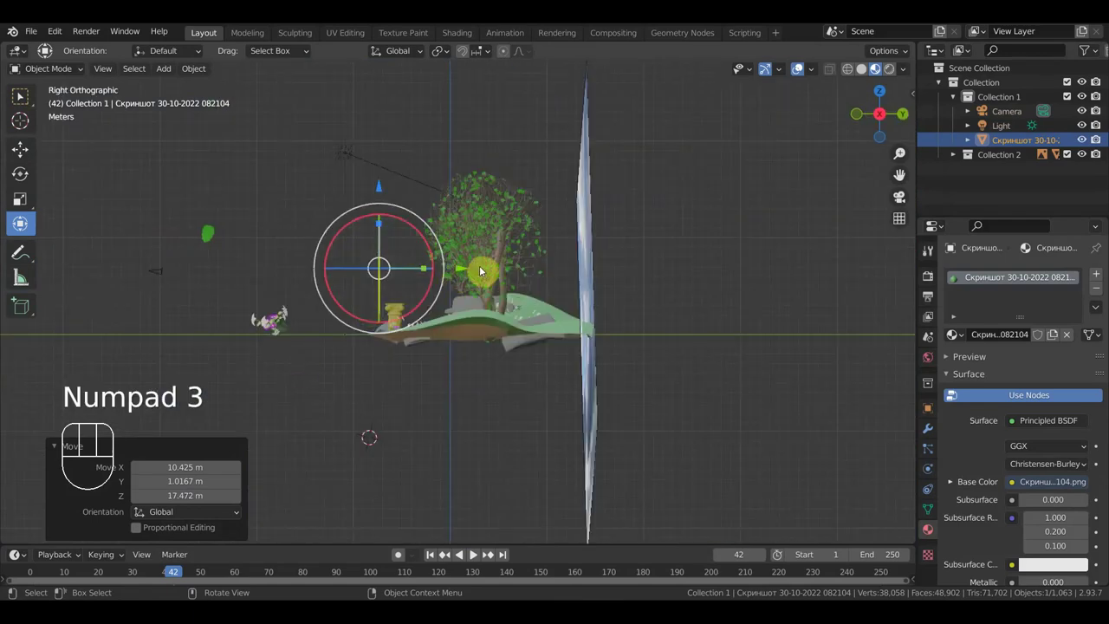
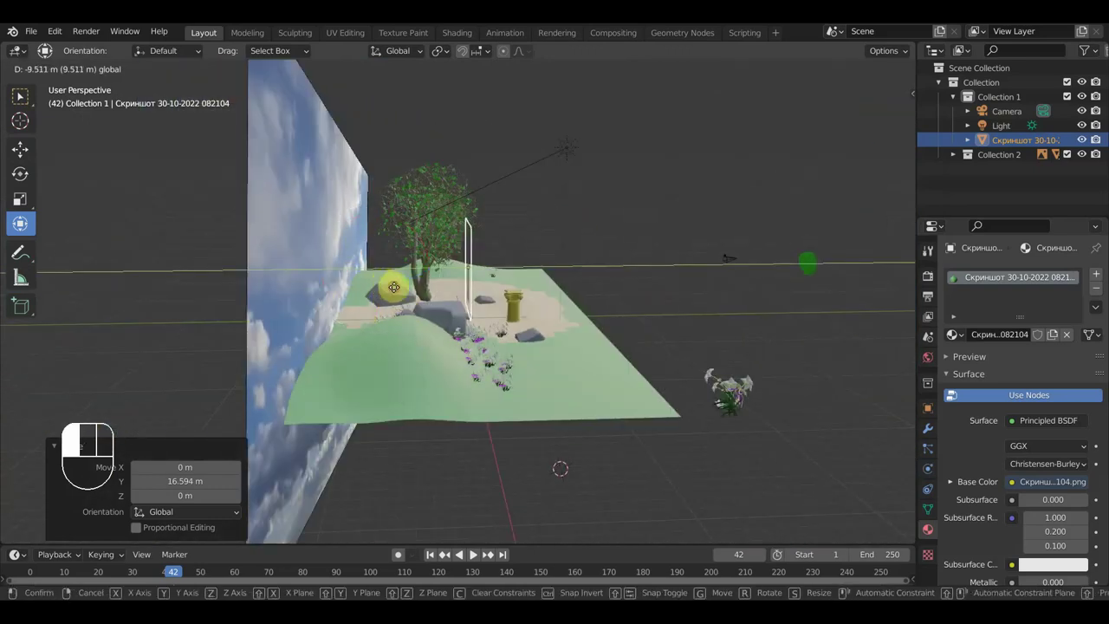
left_click_drag(345, 313, 392, 276)
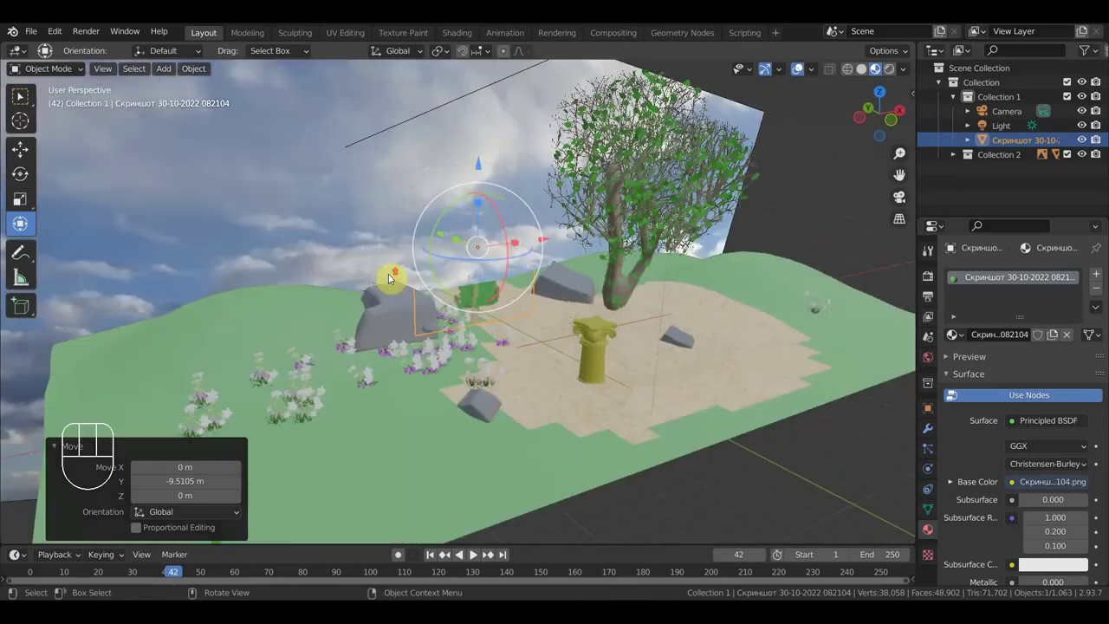
left_click_drag(381, 273, 321, 253)
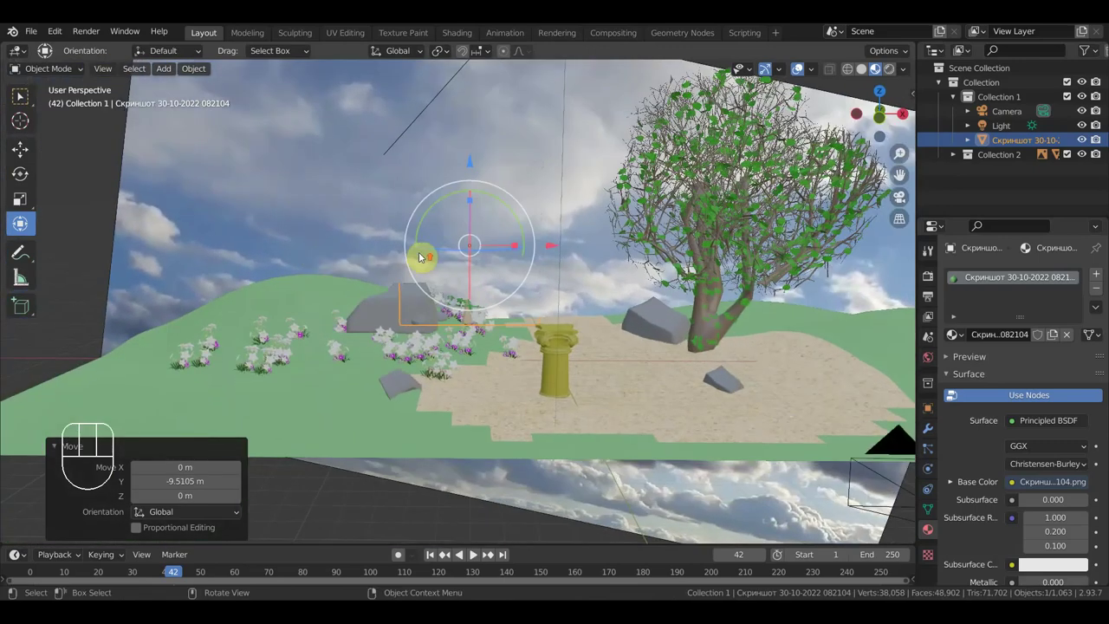
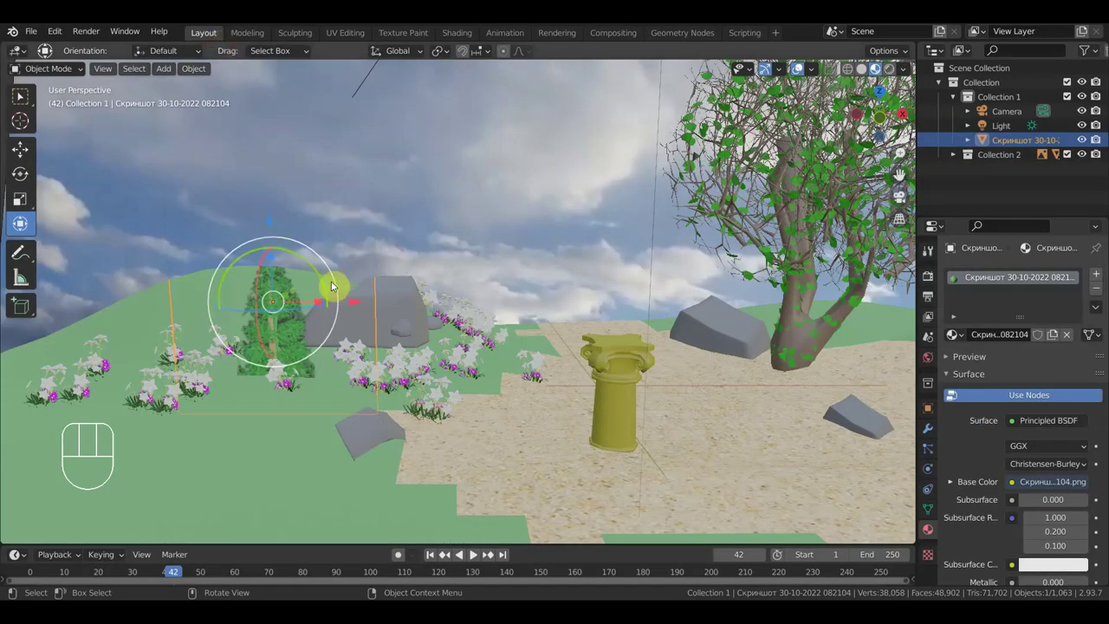
key("g")
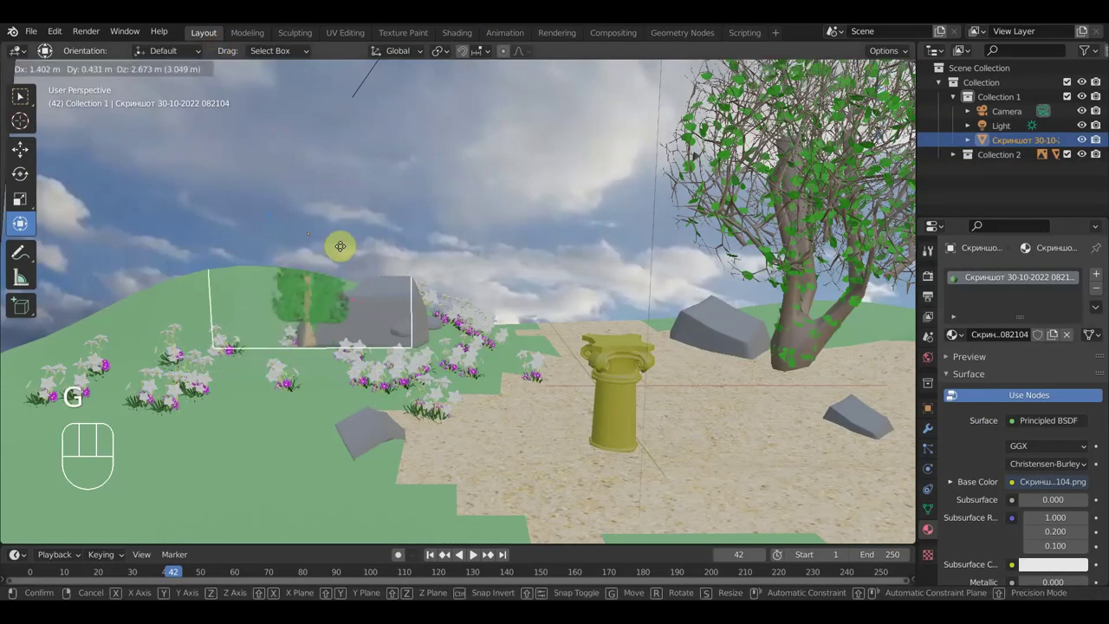
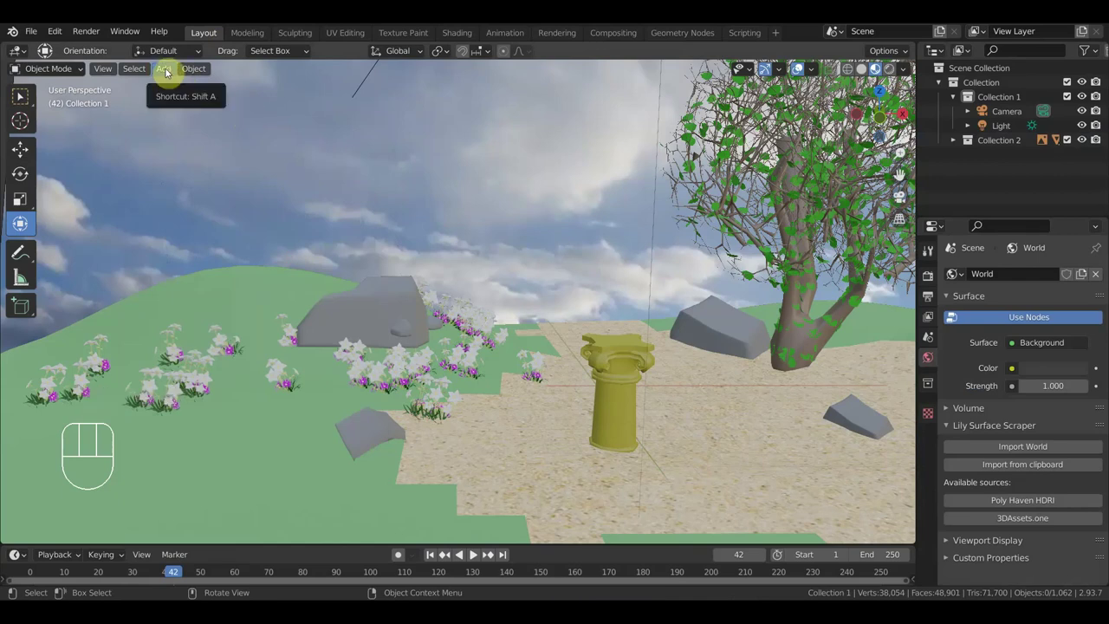
Step: Bring up the Images as Planes importer showing the Documents folder with alpha and material options
left_click_drag(170, 71, 343, 273)
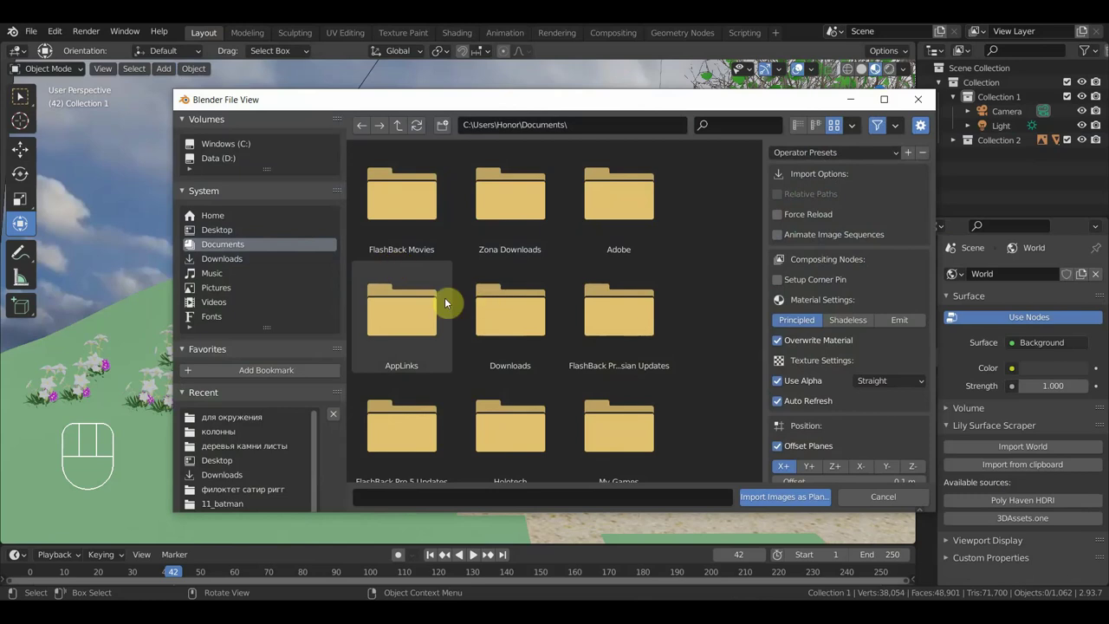
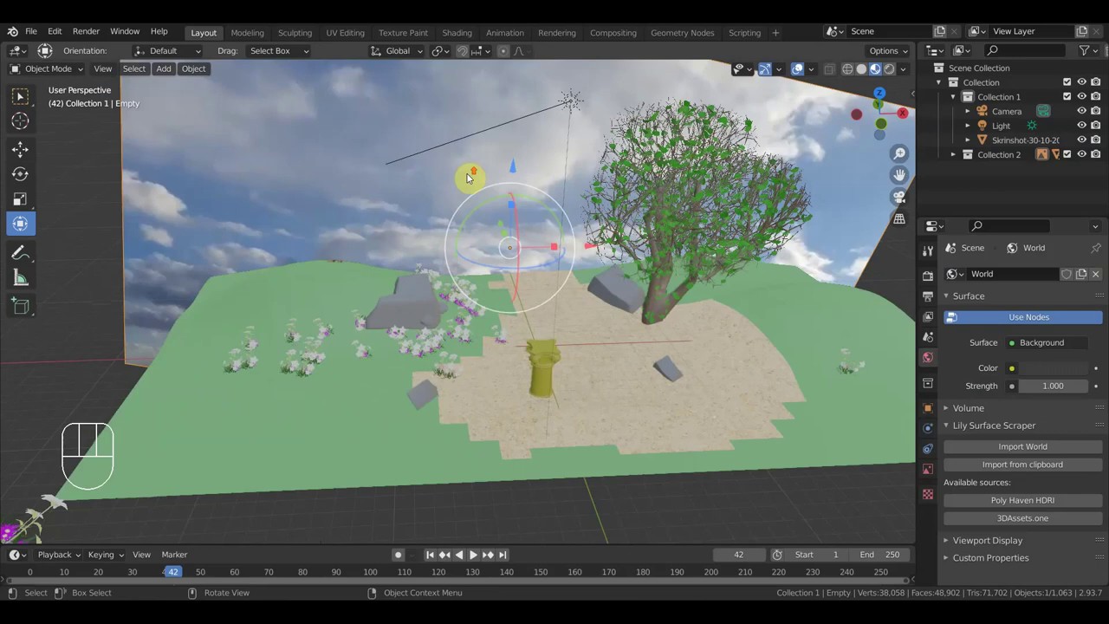
Step: Unlink the World environment from the scene after an undo and retry
left_click_drag(493, 161, 478, 223)
middle_click(474, 223)
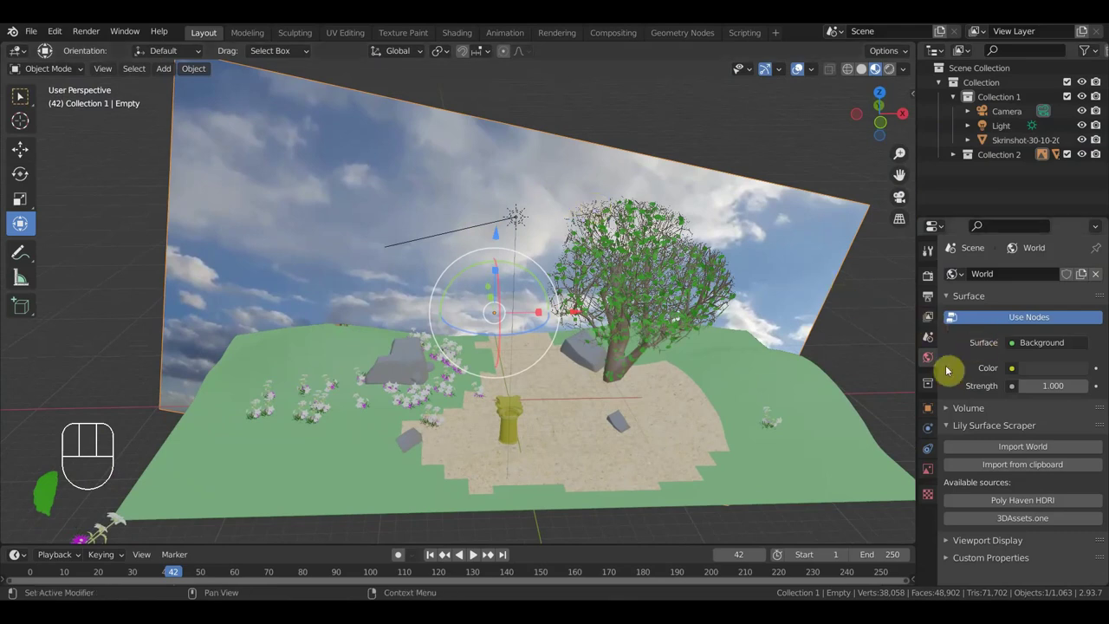
left_click(1100, 276)
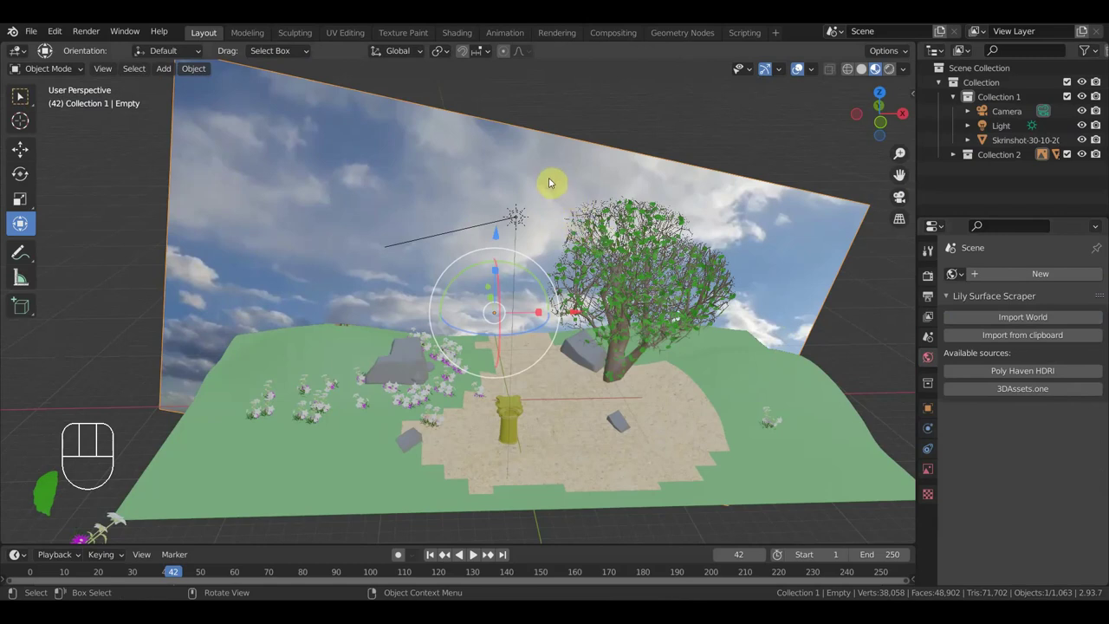
key("ctrl+z")
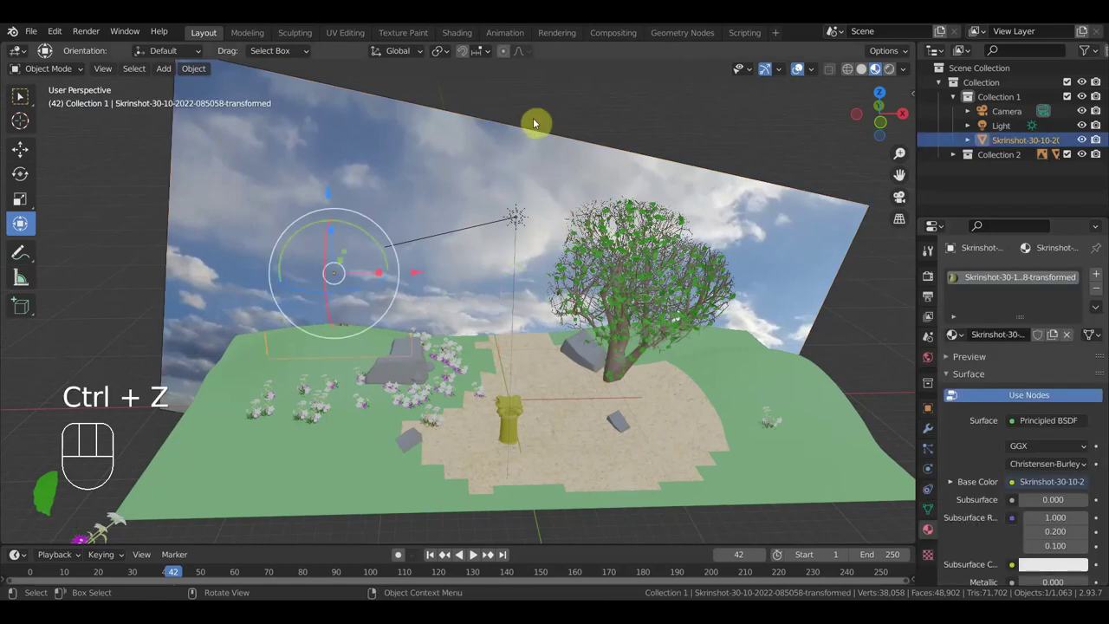
left_click(527, 169)
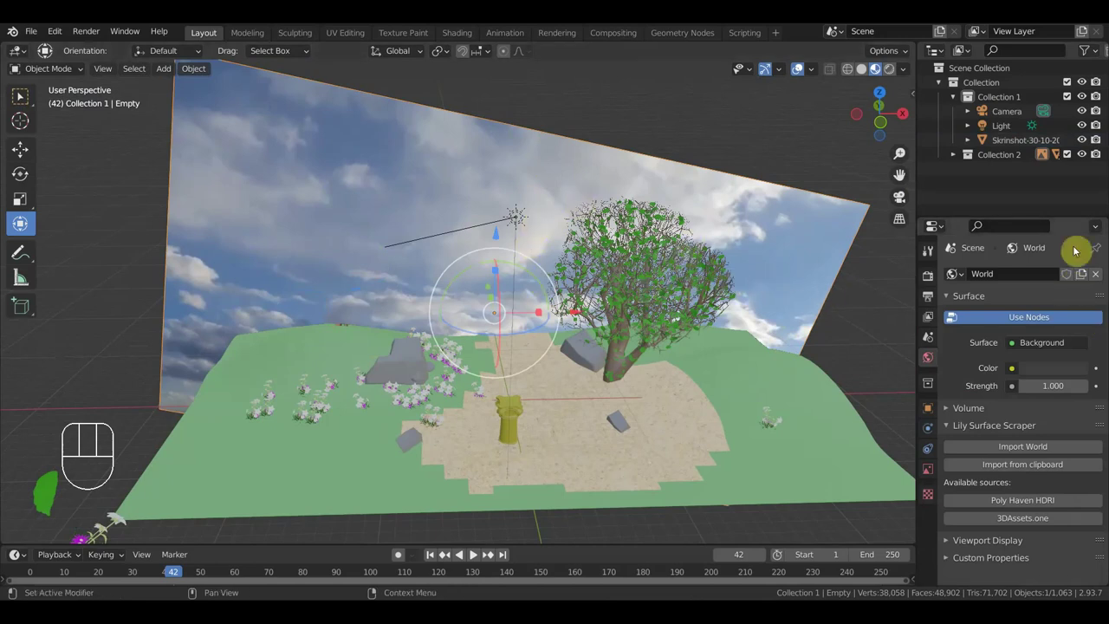
left_click(1101, 273)
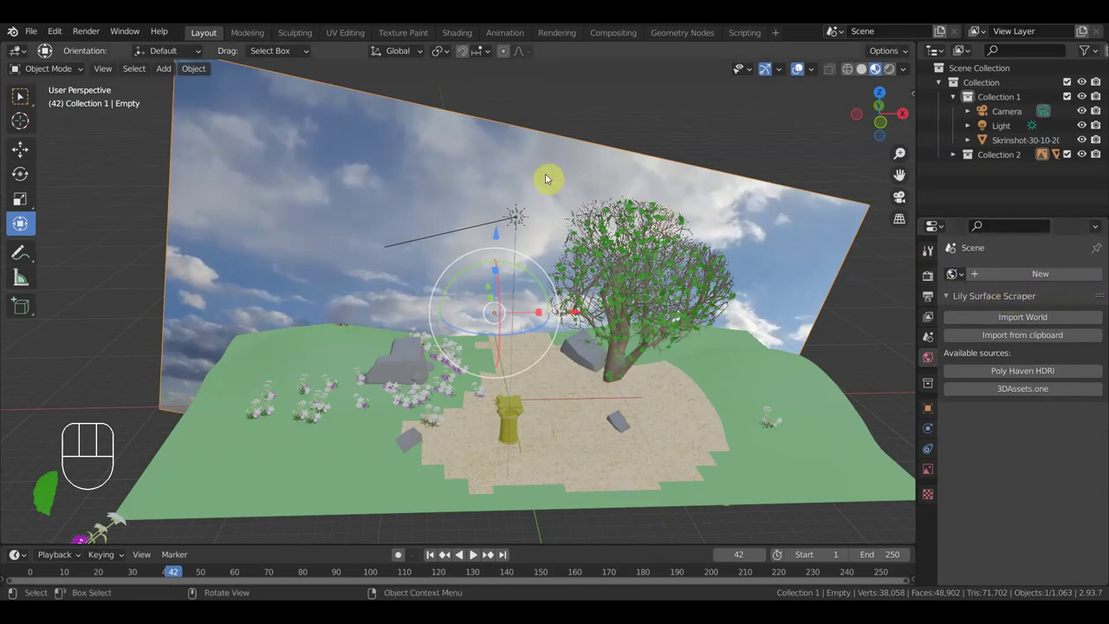
Step: Delete the cloudy-sky video backdrop Empty, leaving the landscape on a plain grey backdrop
key("Delete")
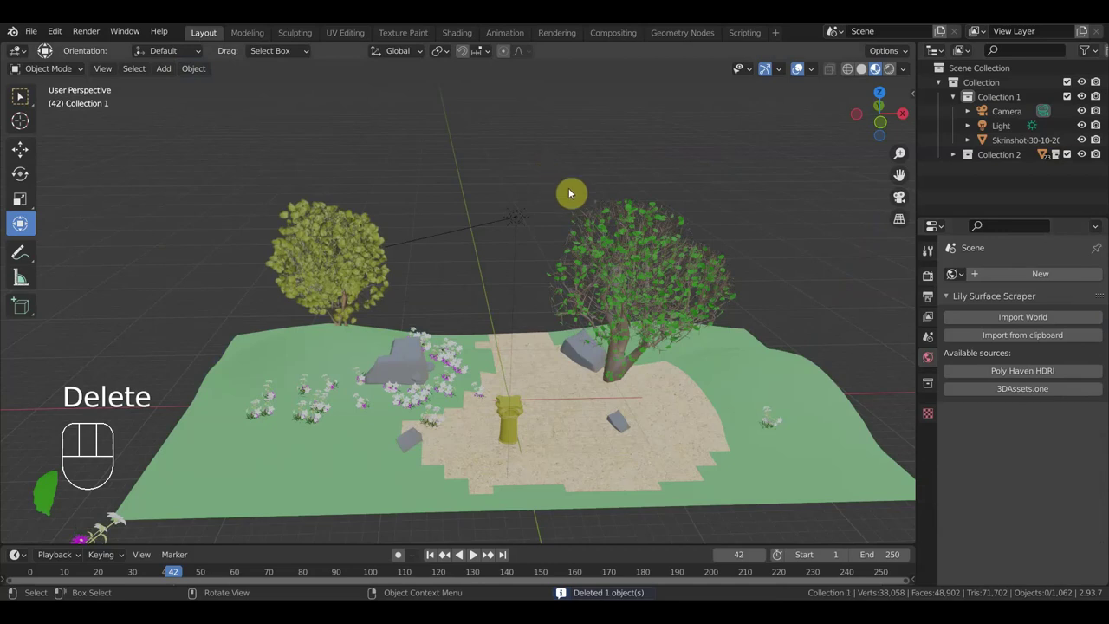
left_click_drag(543, 323, 592, 304)
left_click_drag(553, 394, 468, 395)
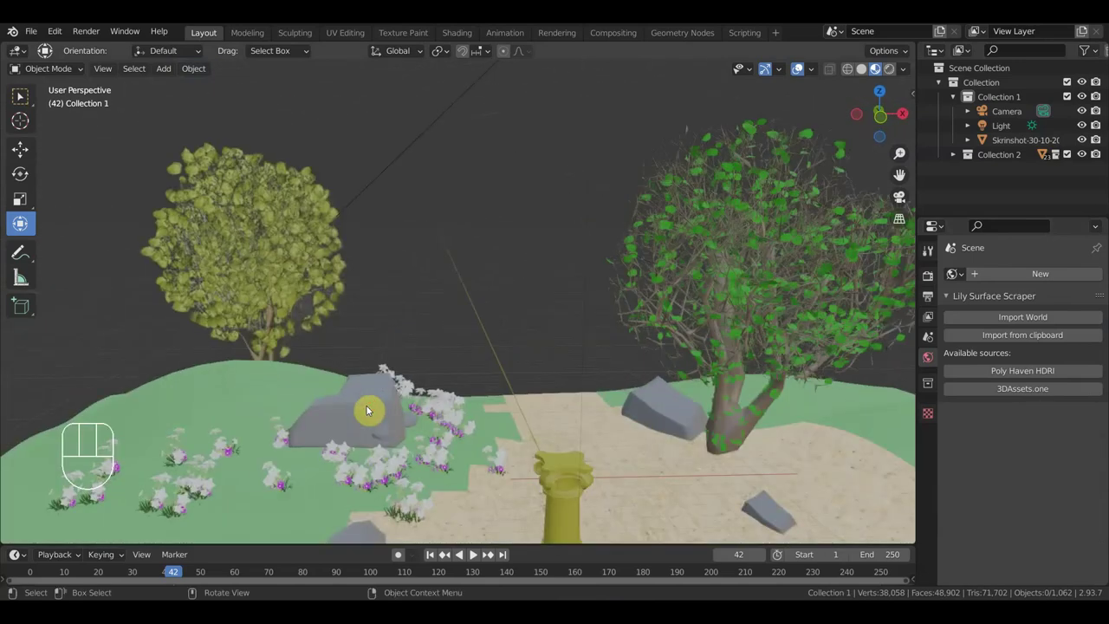
Step: Add a tree image plane, duplicate the leafy tree and shrink the copy to about 0.47 scale
key("shift+a")
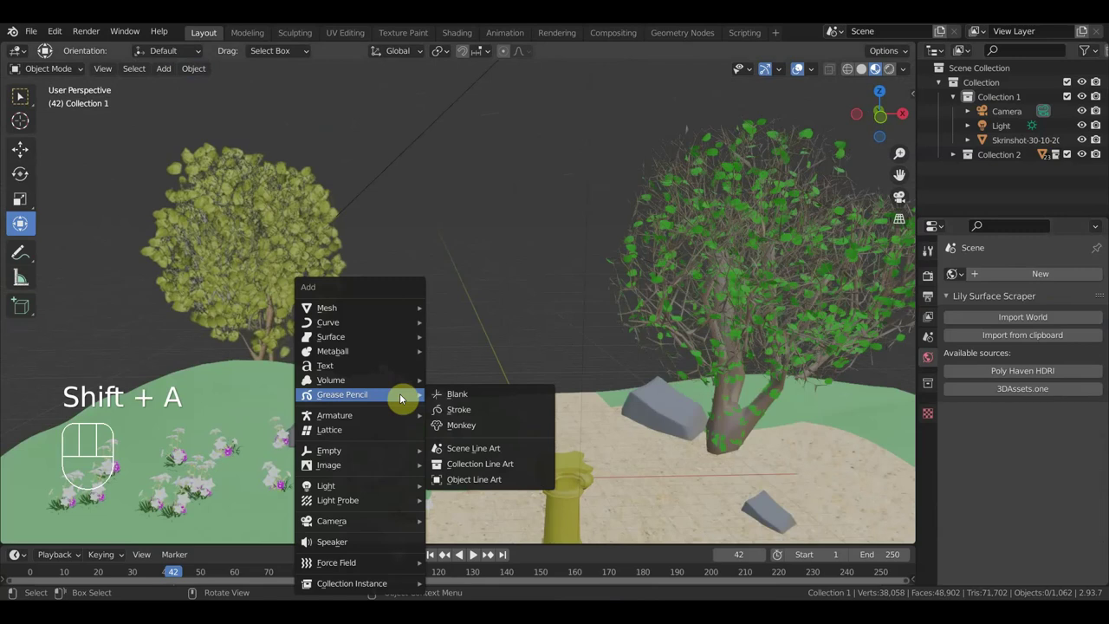
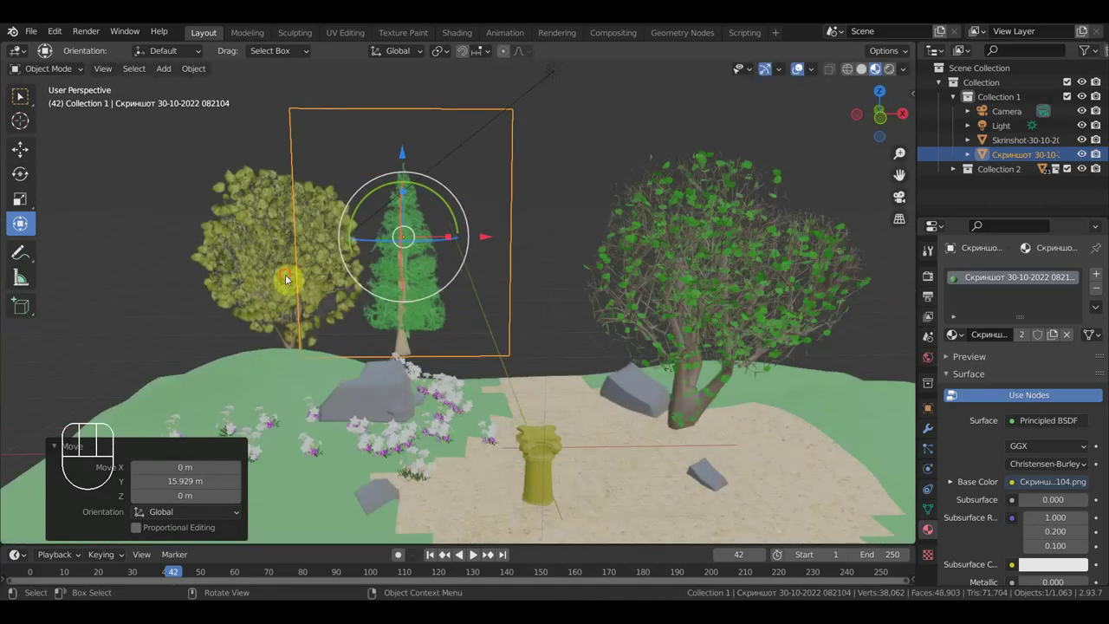
key("shift+d")
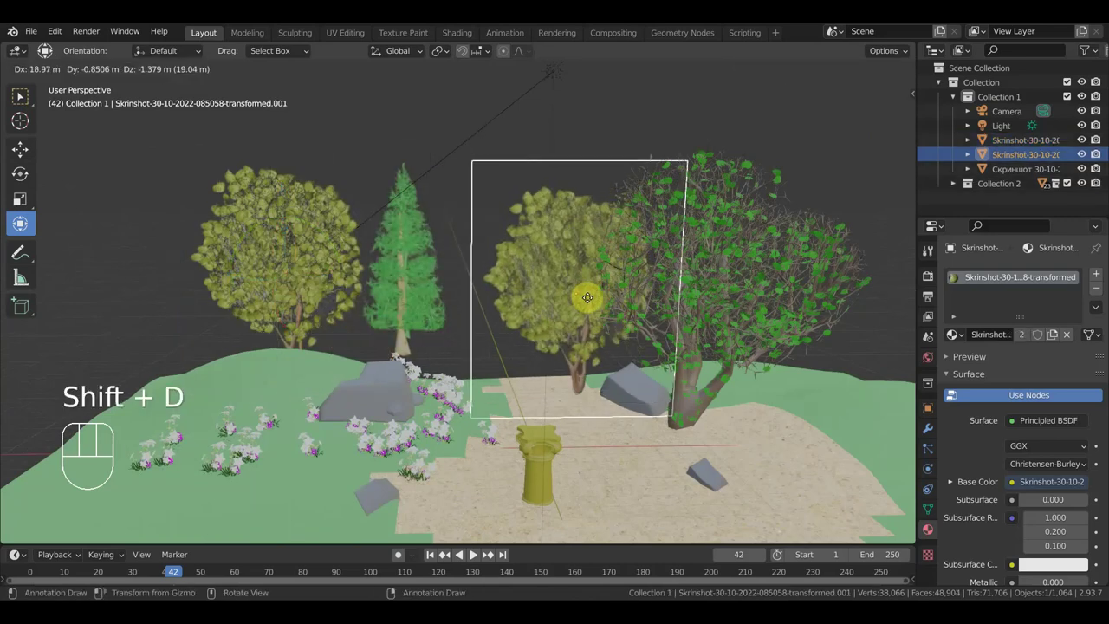
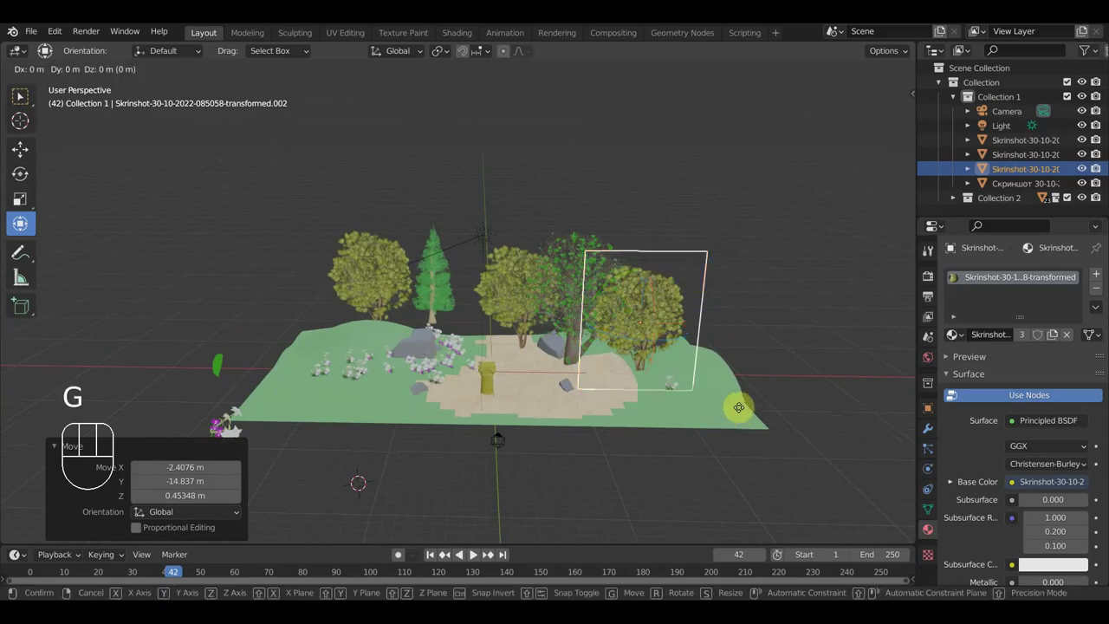
key("s")
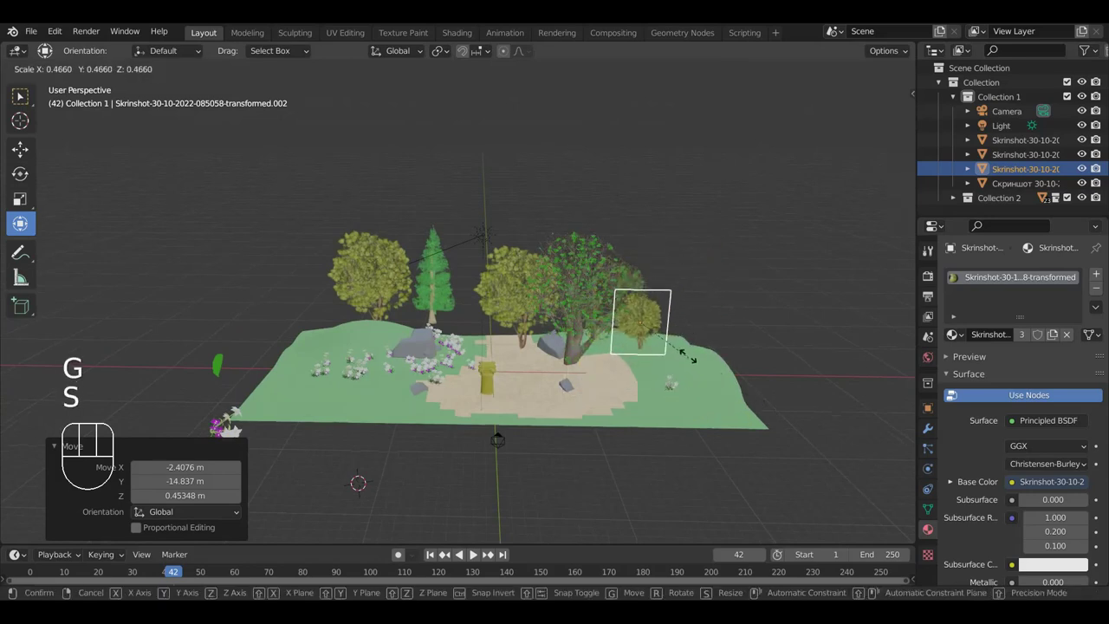
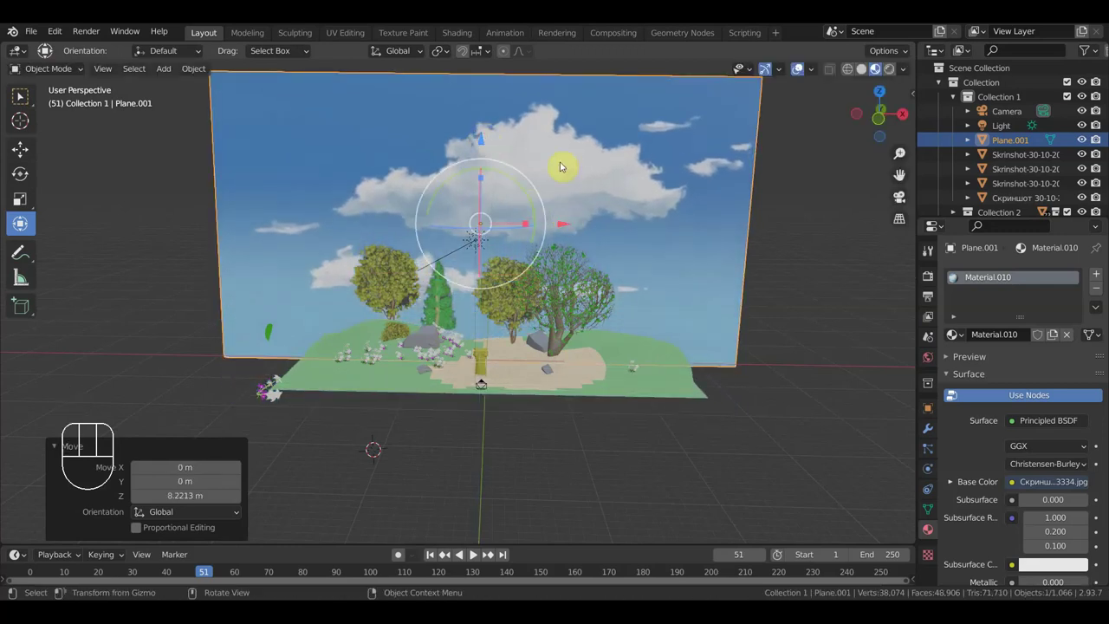
Step: Play the 500-frame animation through the camera twice, stopping around frame 41
key("KP_0")
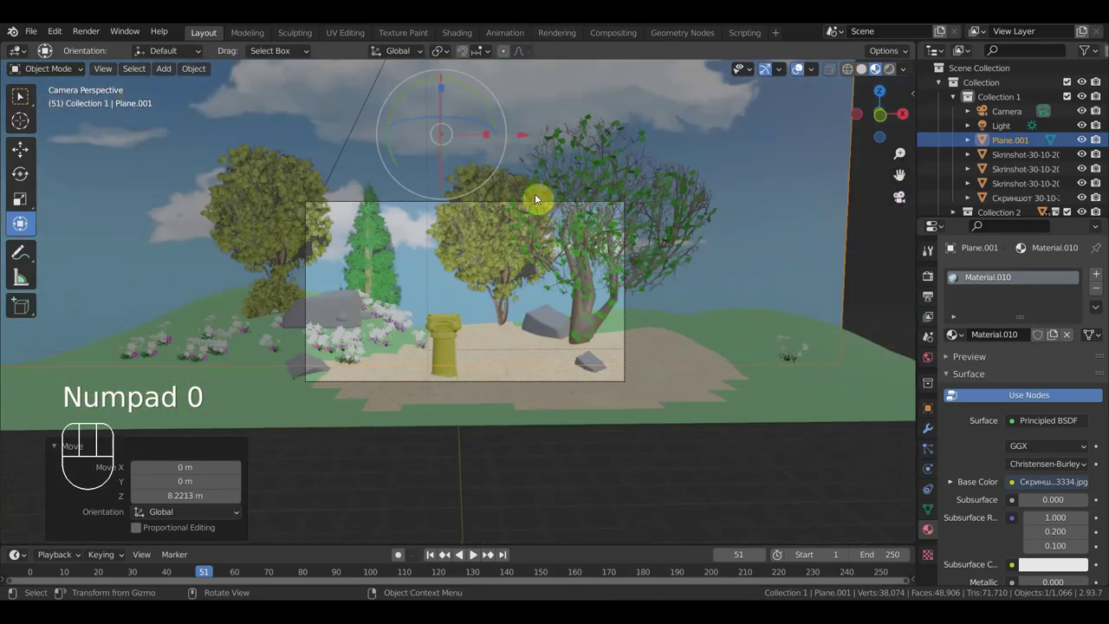
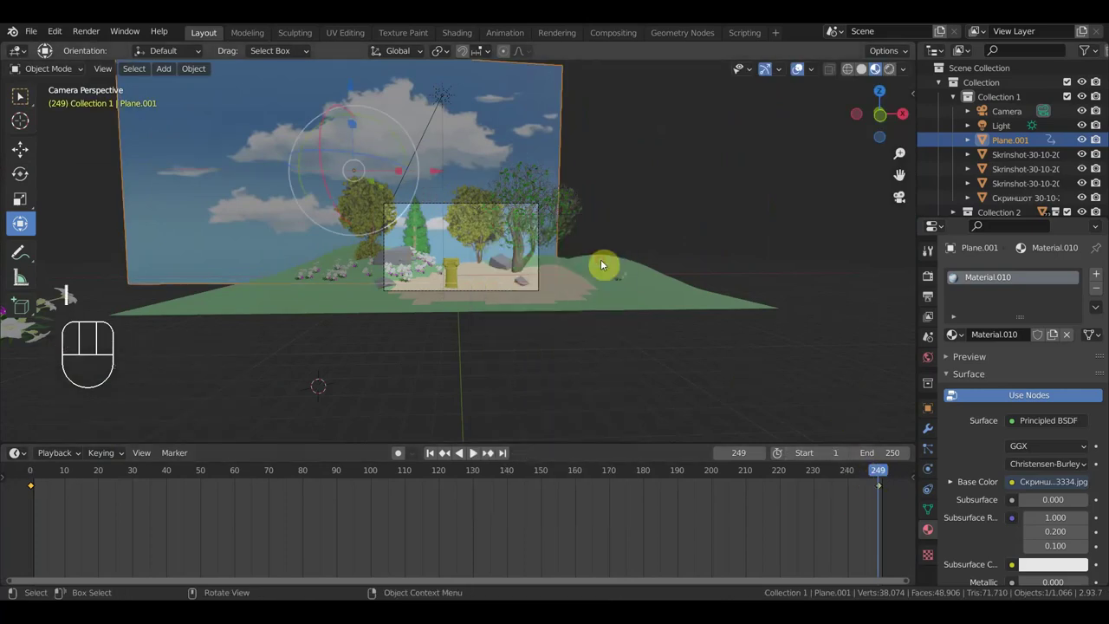
key("space")
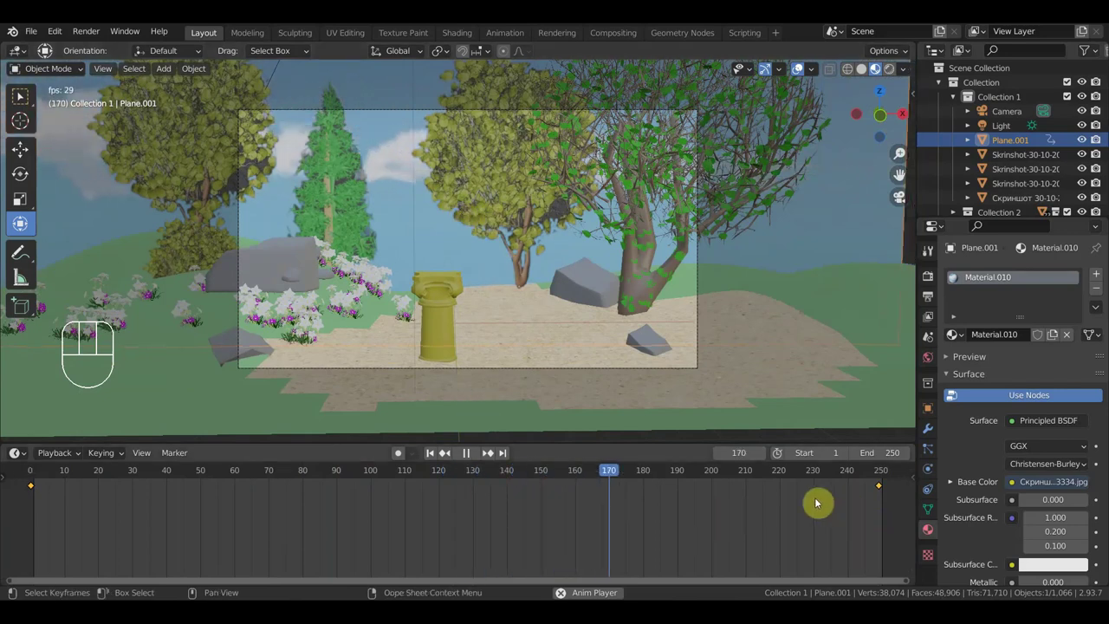
key("space")
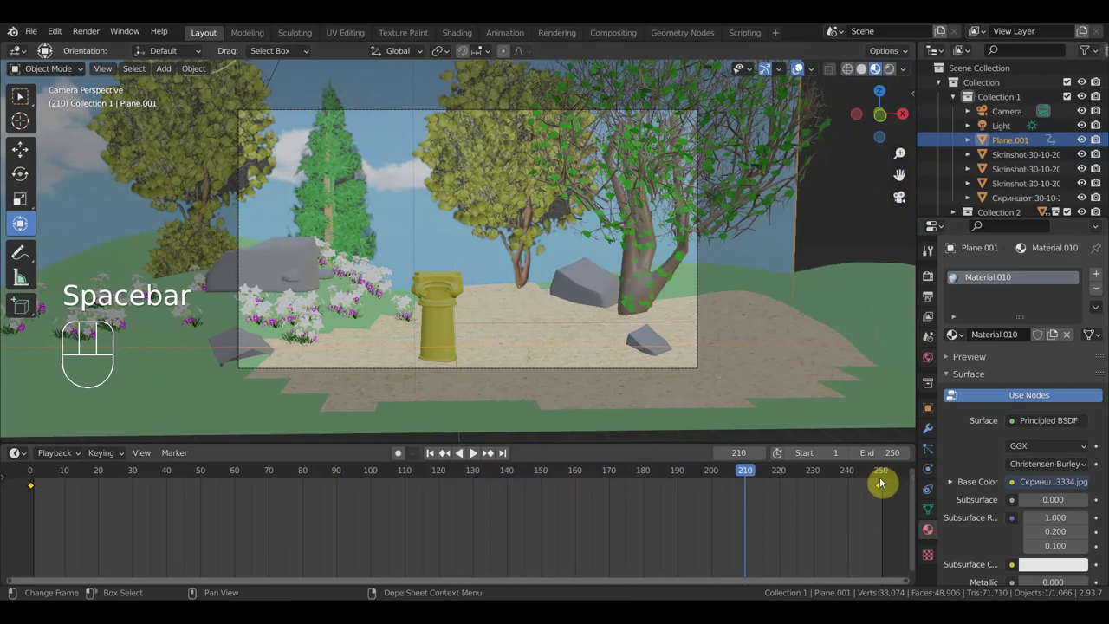
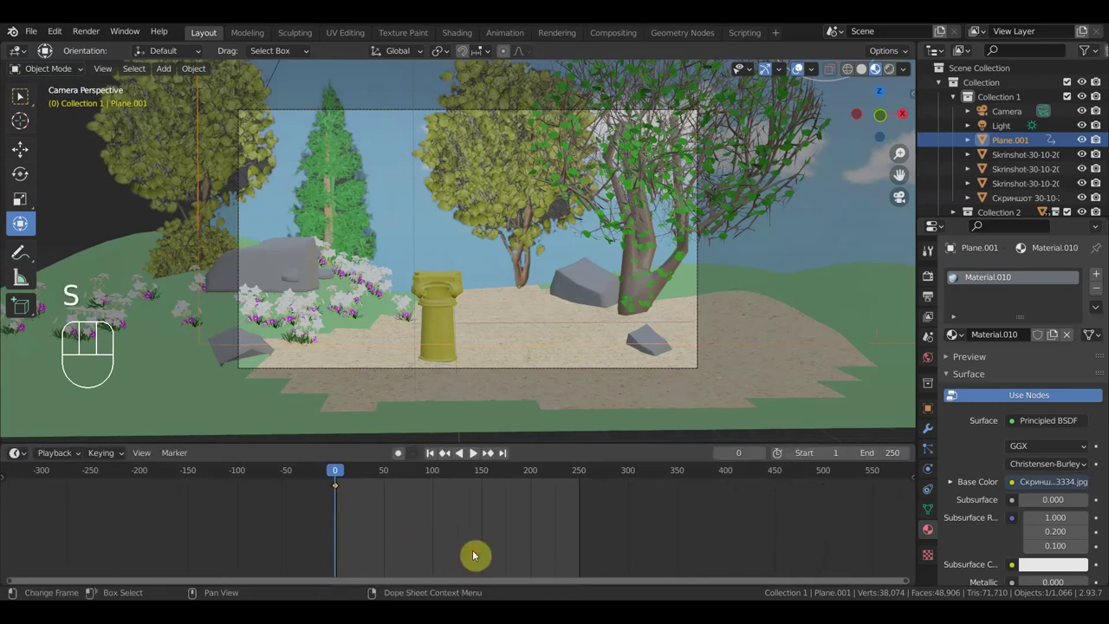
key("space")
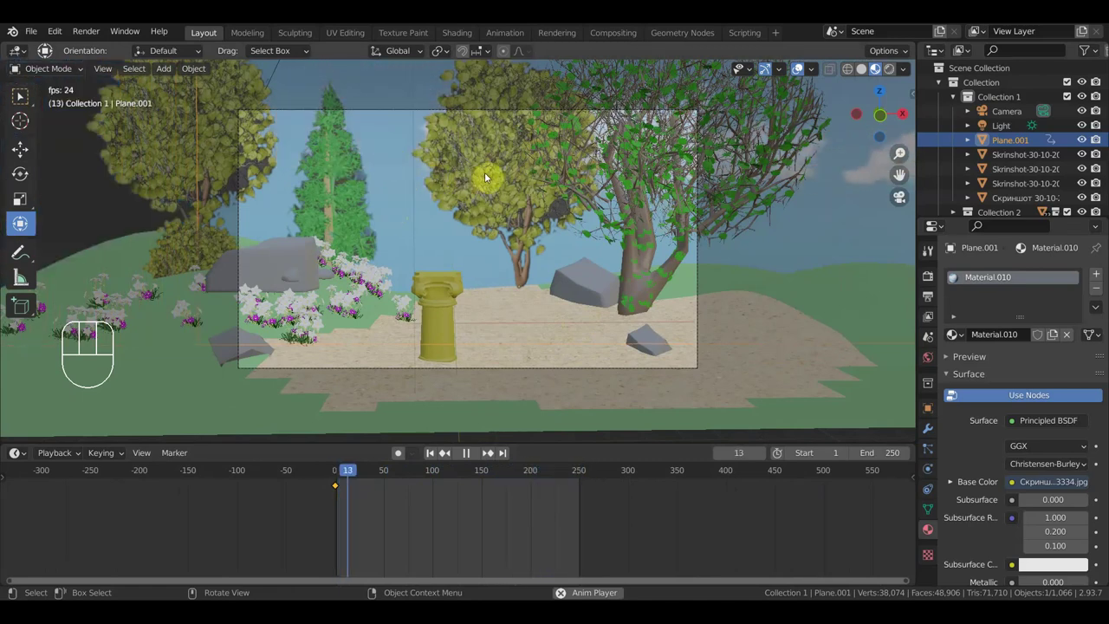
key("space")
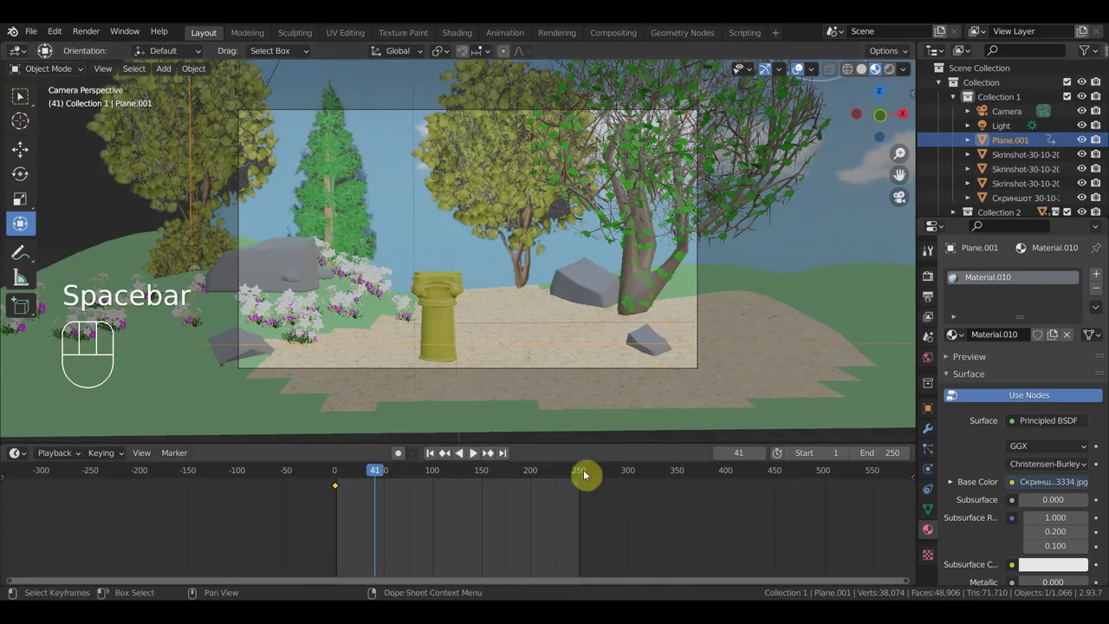
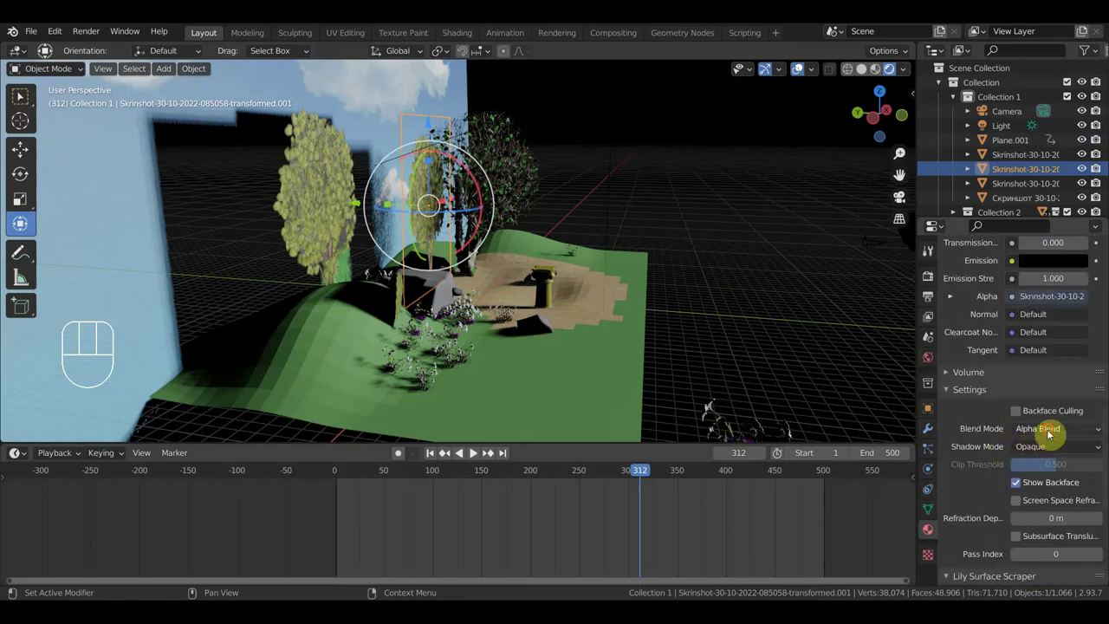
Step: Adjust material settings to alpha blending, hashed shadows and backface culling
left_click(1052, 432)
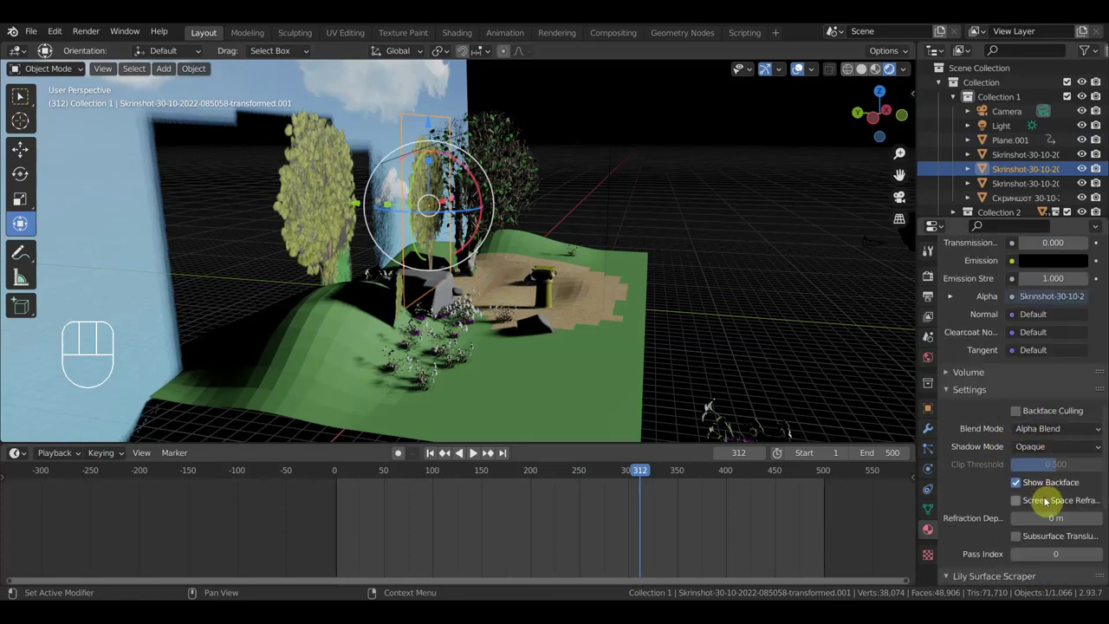
left_click(1018, 484)
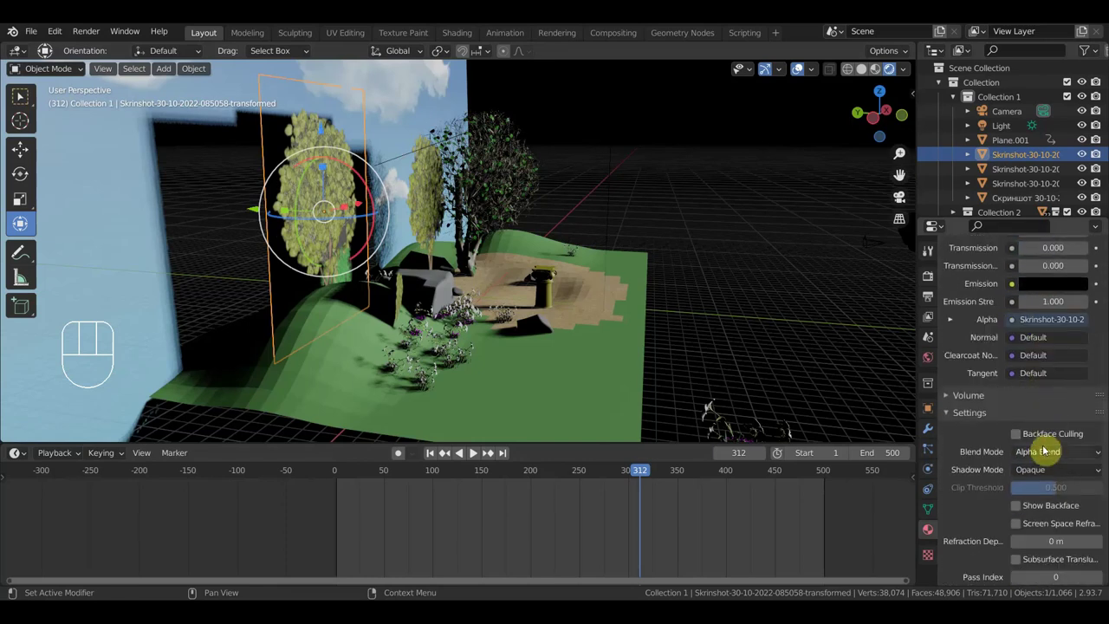
left_click_drag(1053, 449, 1062, 458)
left_click_drag(1062, 456, 1013, 473)
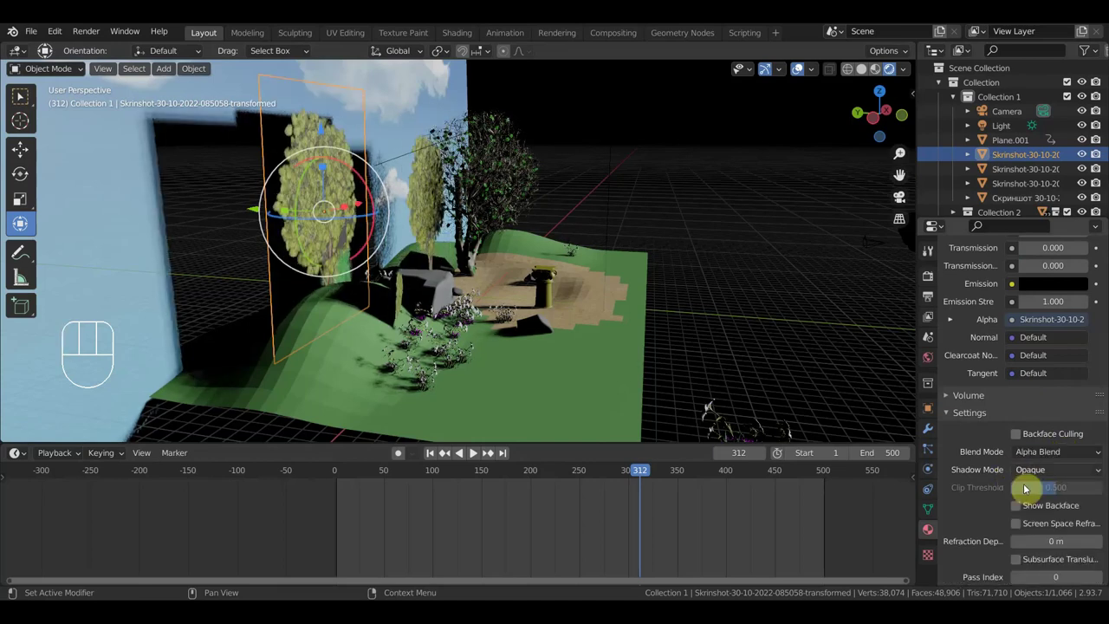
left_click(1024, 505)
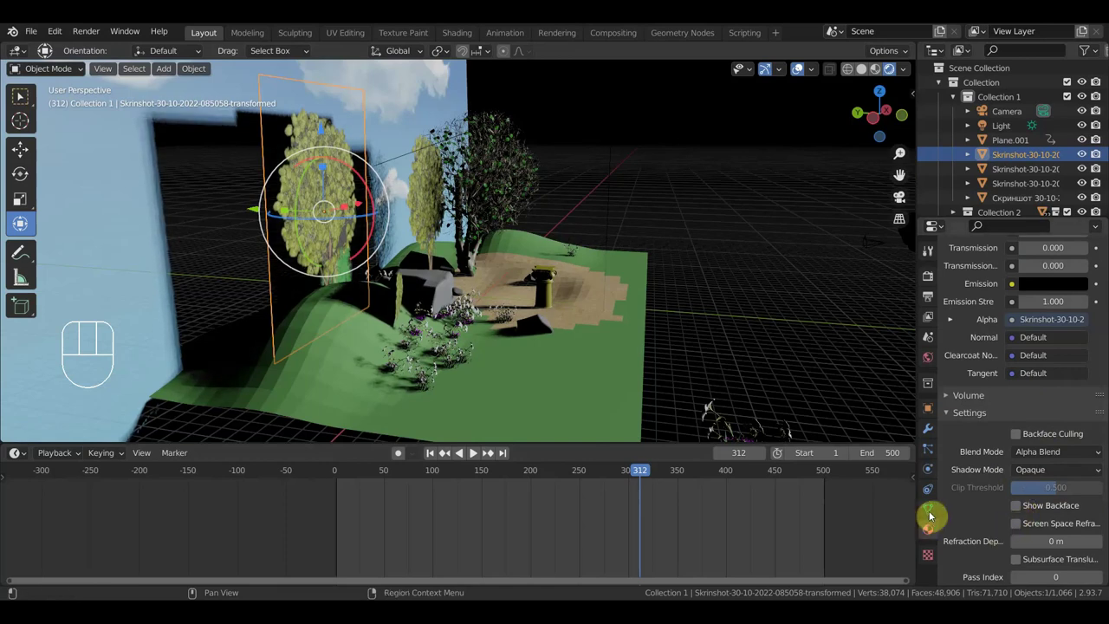
Step: Orbit to a front view of the scene and select the sky backdrop Plane.001
left_click_drag(660, 329, 656, 327)
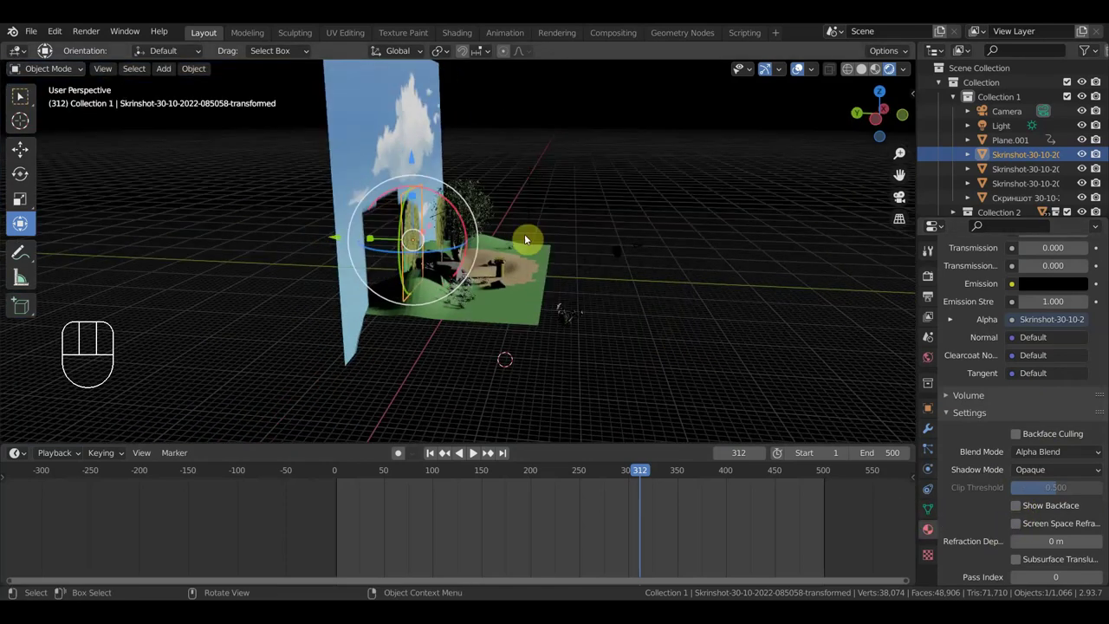
left_click(366, 163)
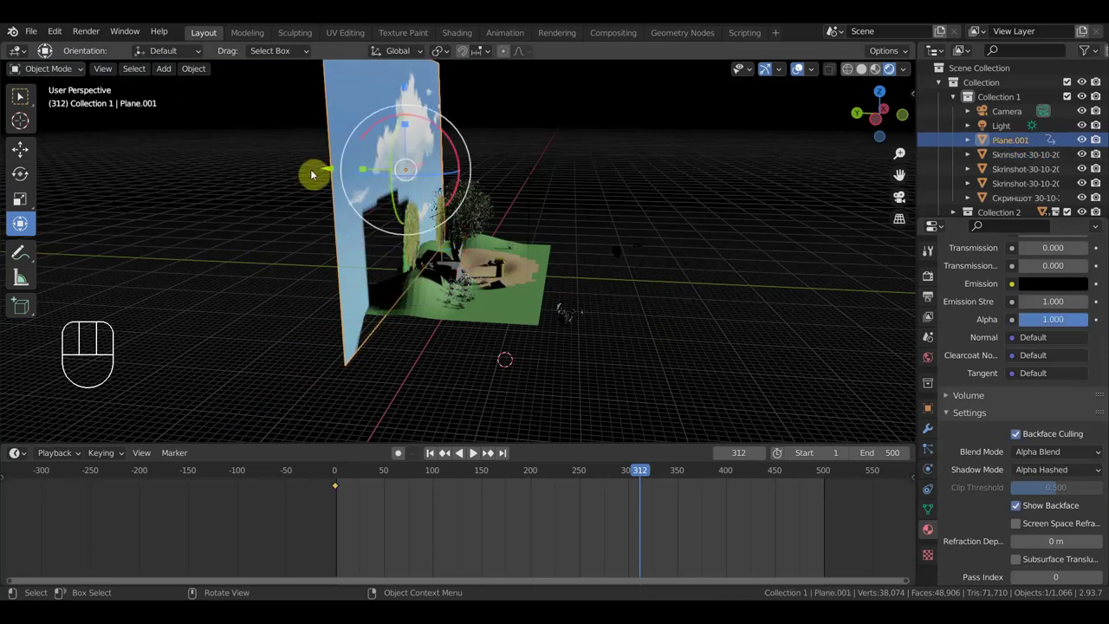
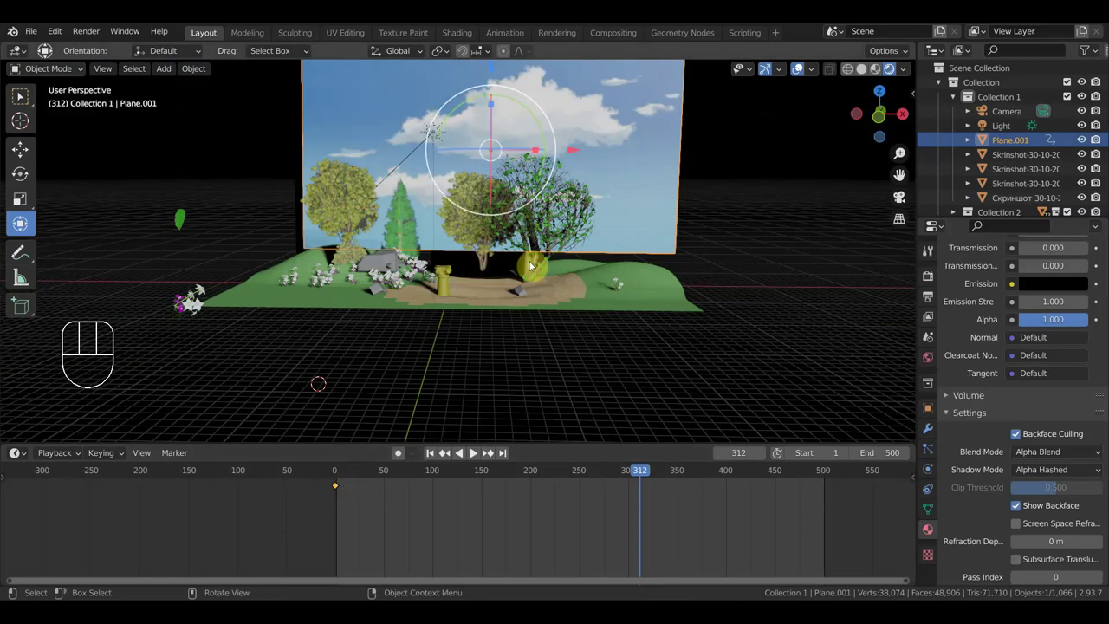
Step: Jump to frame 330 and check the clearing shot through the camera view
key("KP_0")
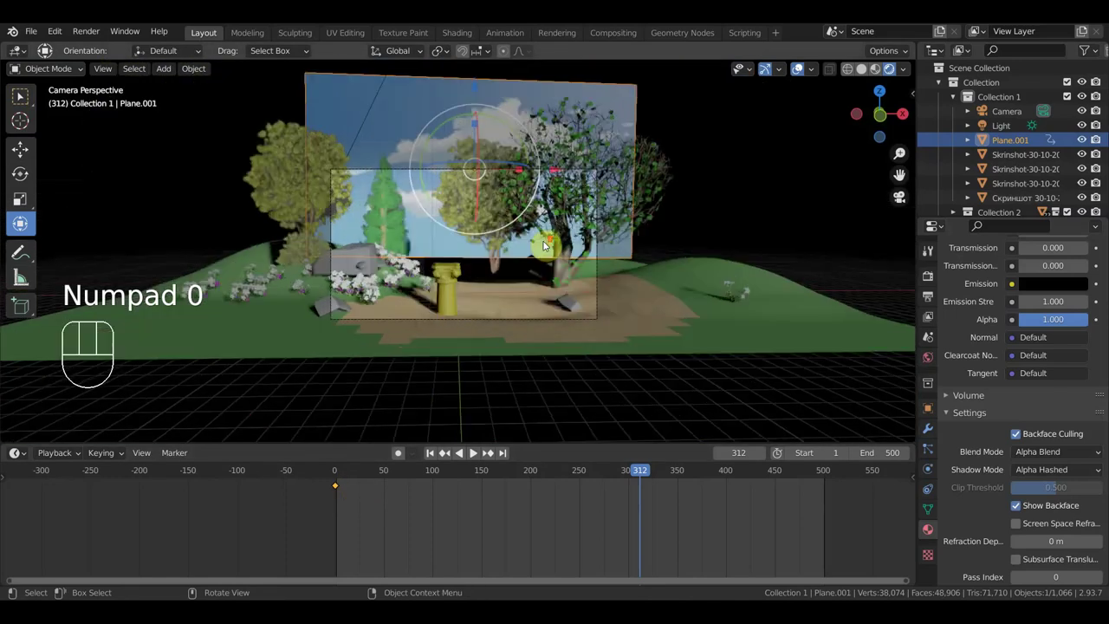
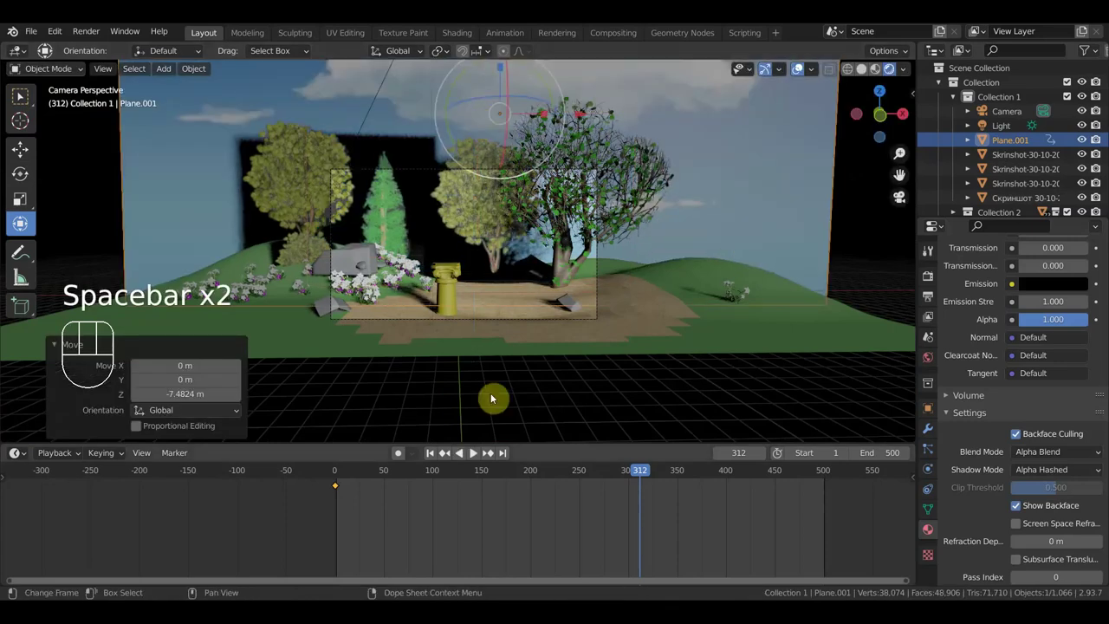
key("space")
left_click(725, 518)
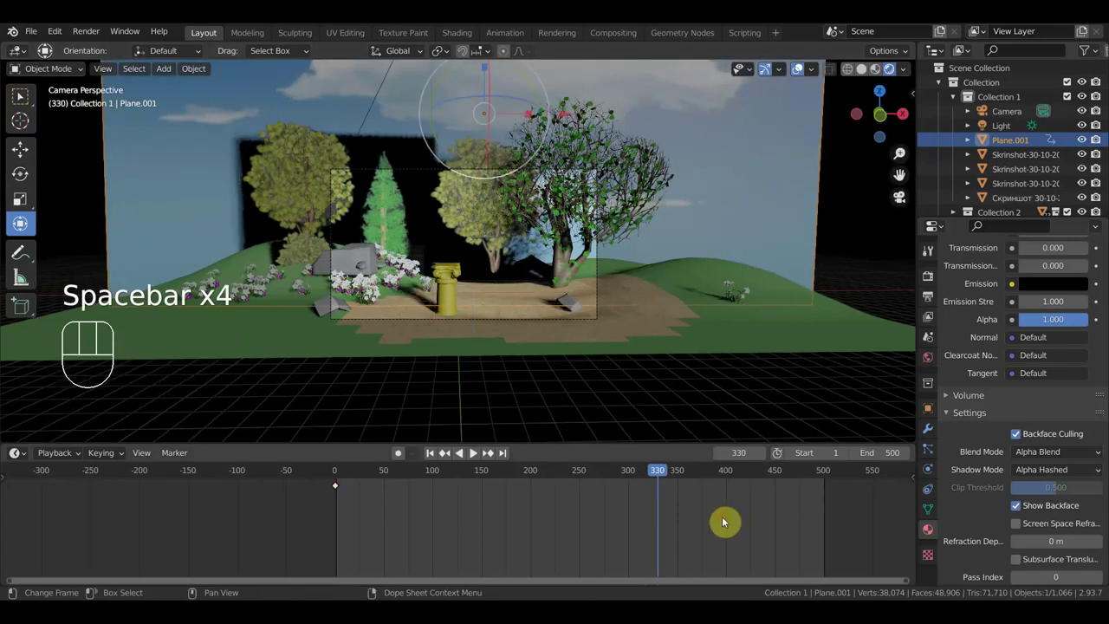
key("a")
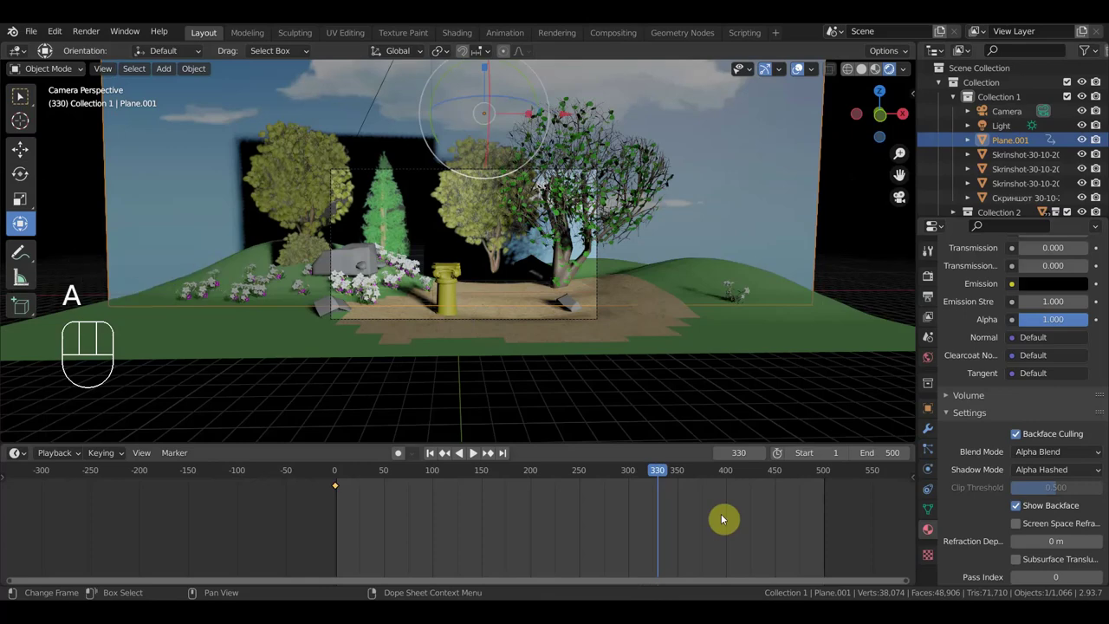
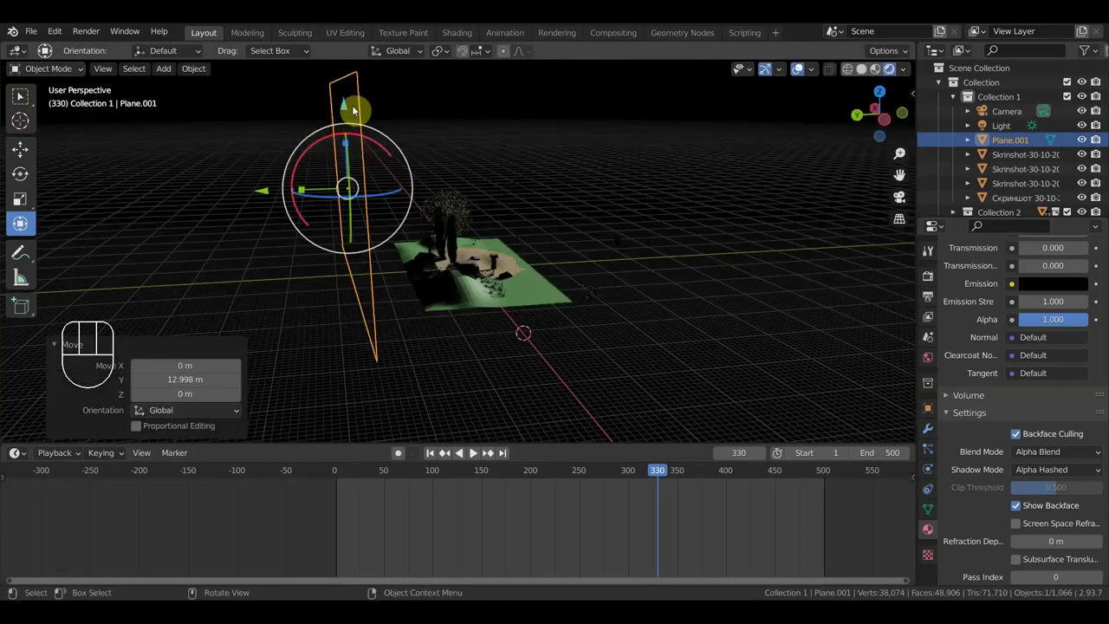
left_click_drag(349, 103, 348, 116)
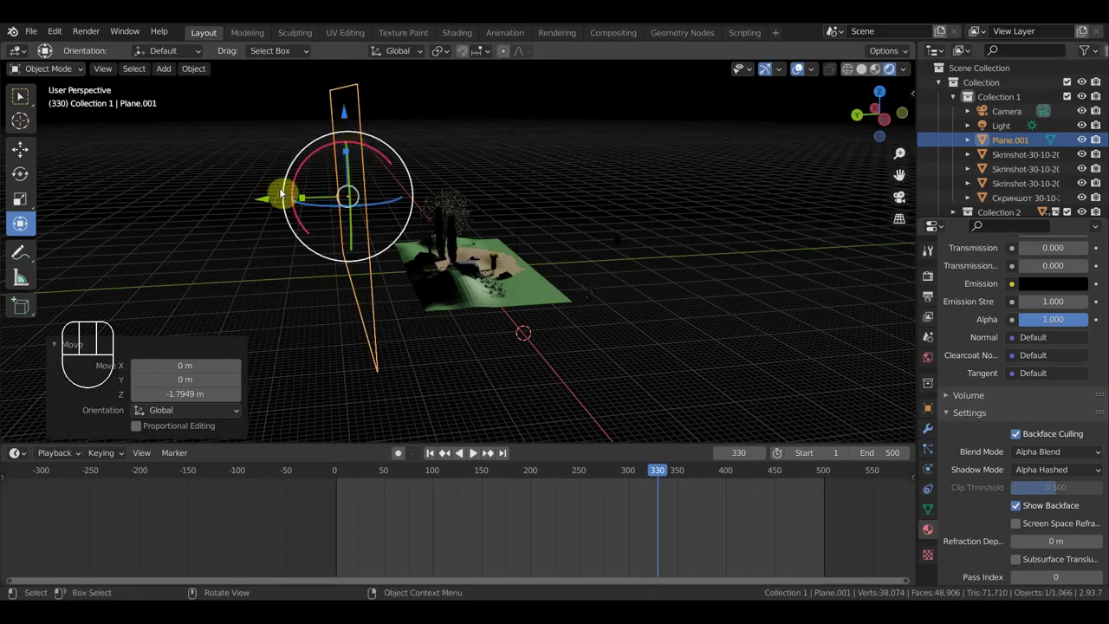
left_click(266, 197)
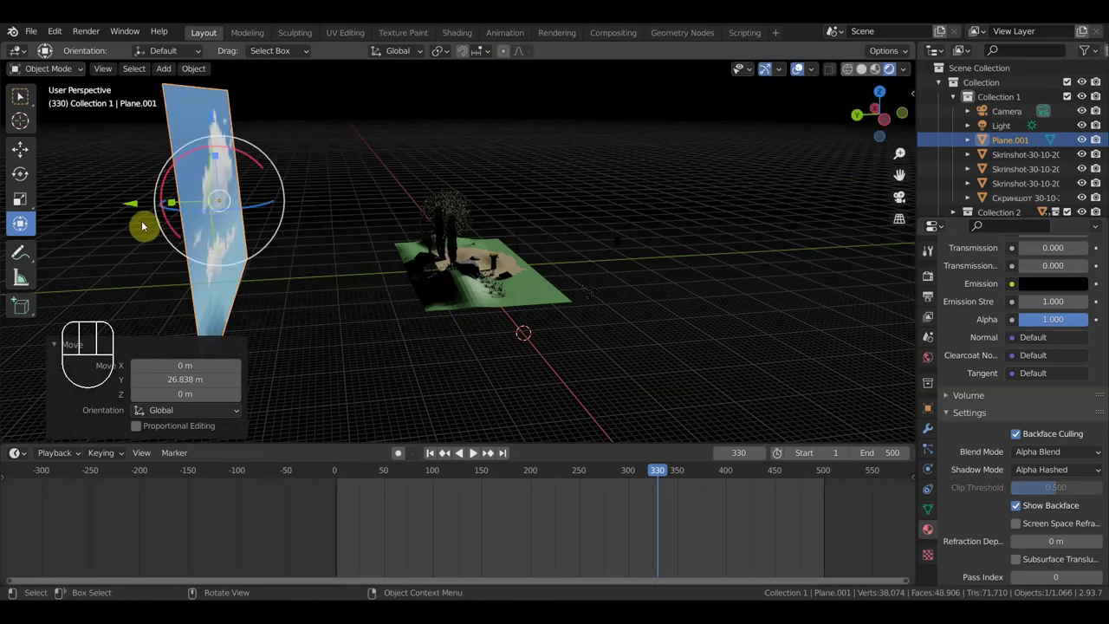
key("KP_0")
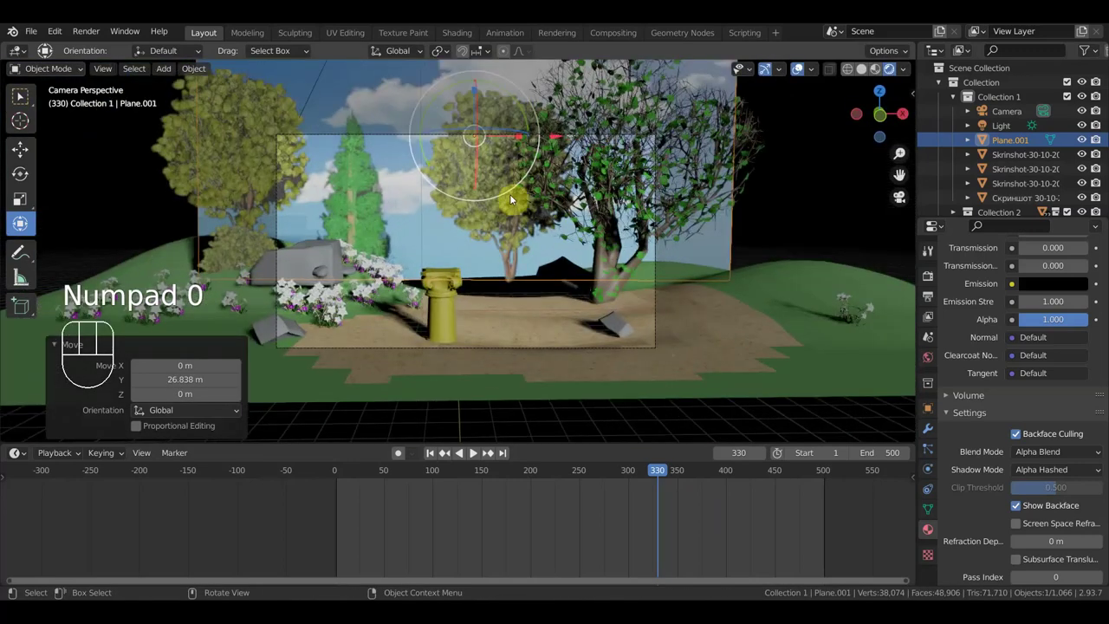
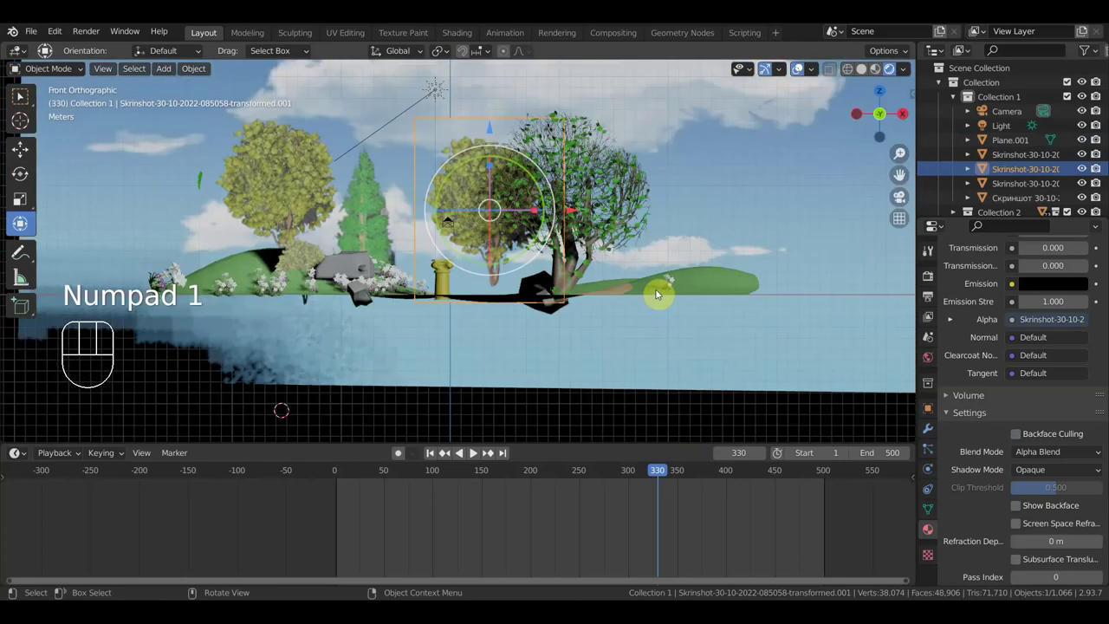
Step: Move Plane.001 about 14 m upward so clouds show behind the trees in camera view
left_click(343, 476)
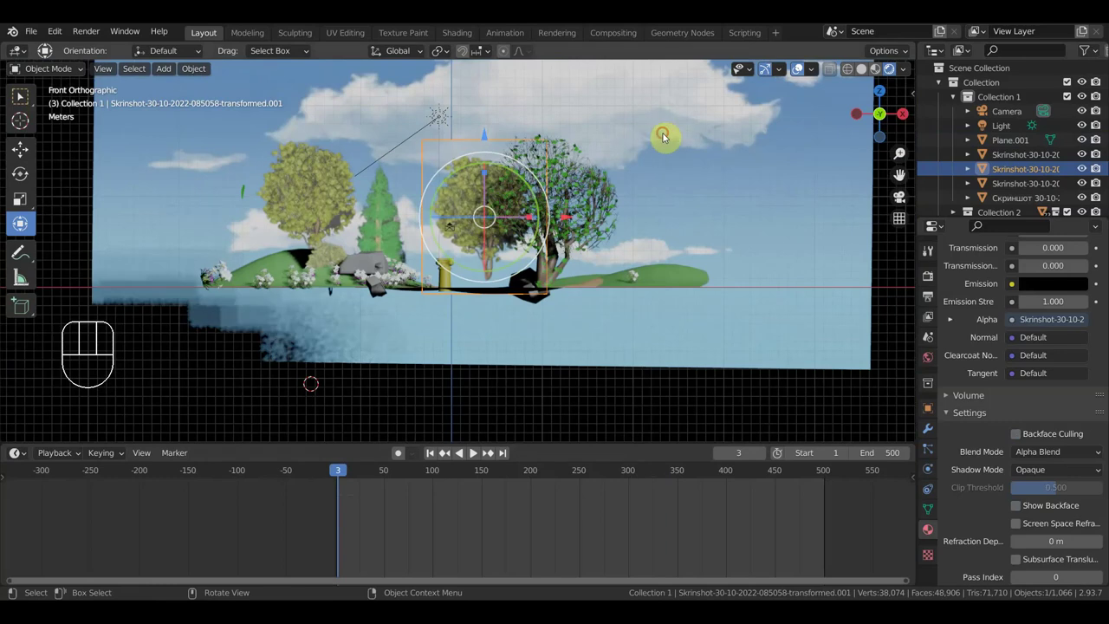
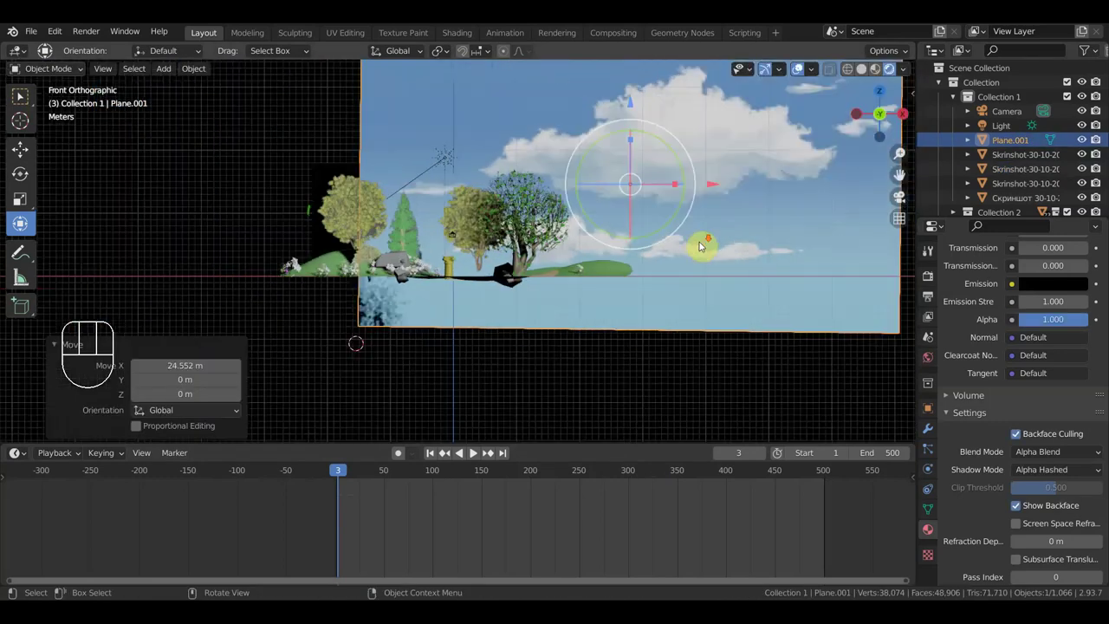
key("KP_0")
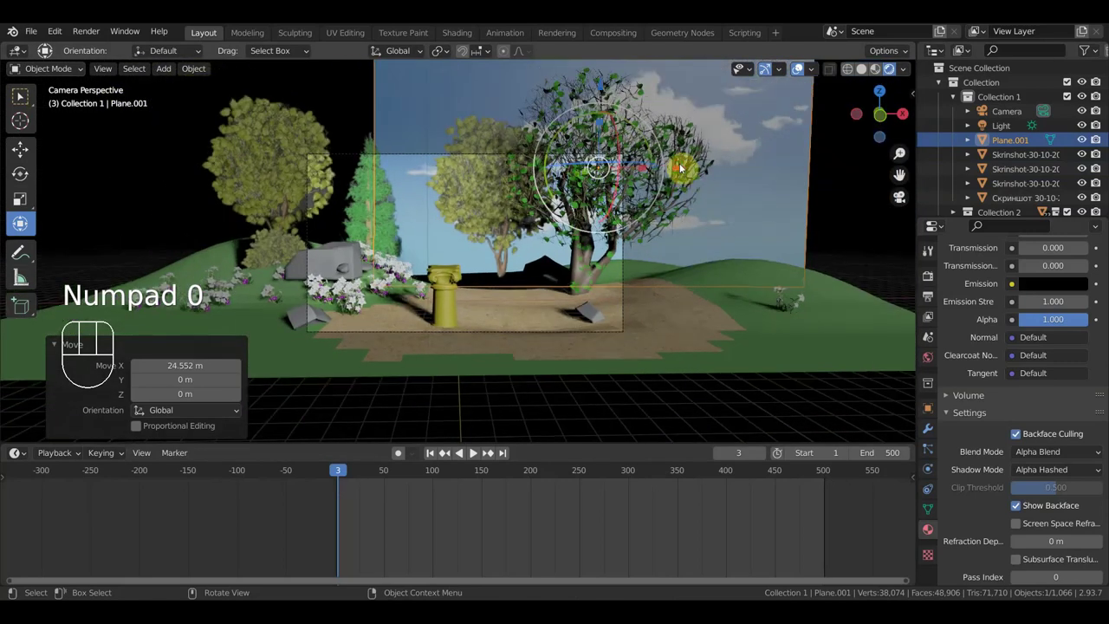
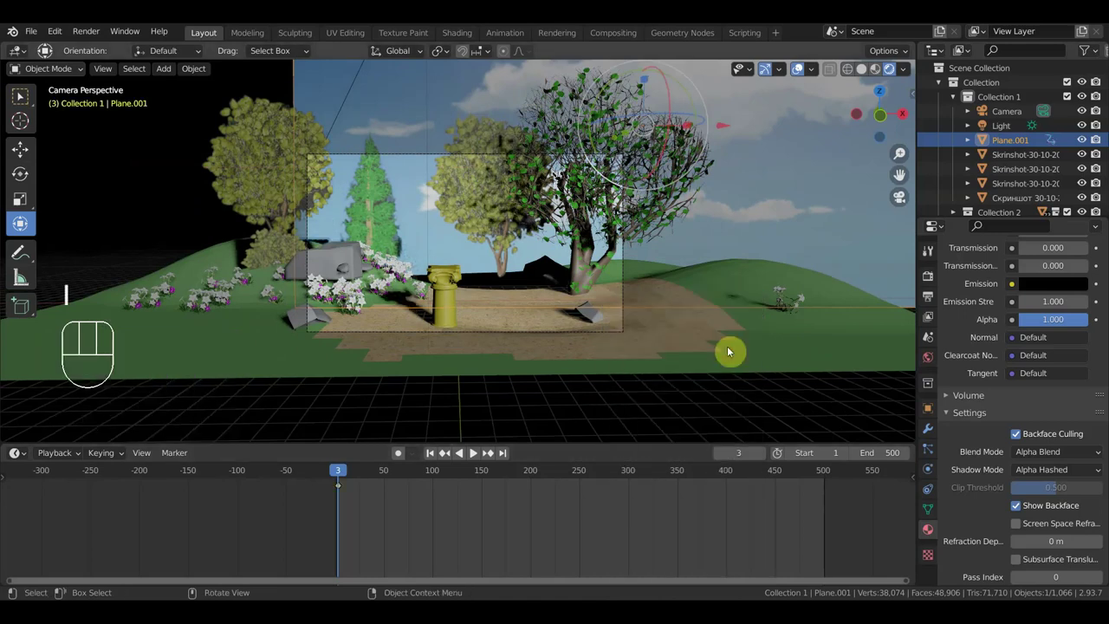
Step: Keyframe Plane.001 drifted 40.6 m at frame 496 and preview the playback
left_click(824, 475)
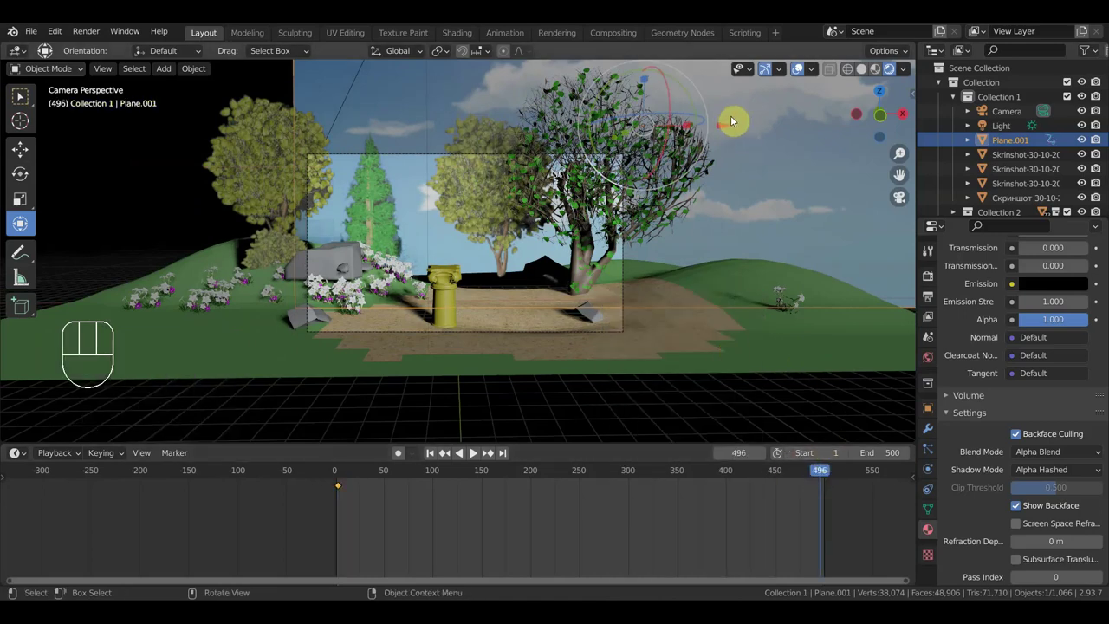
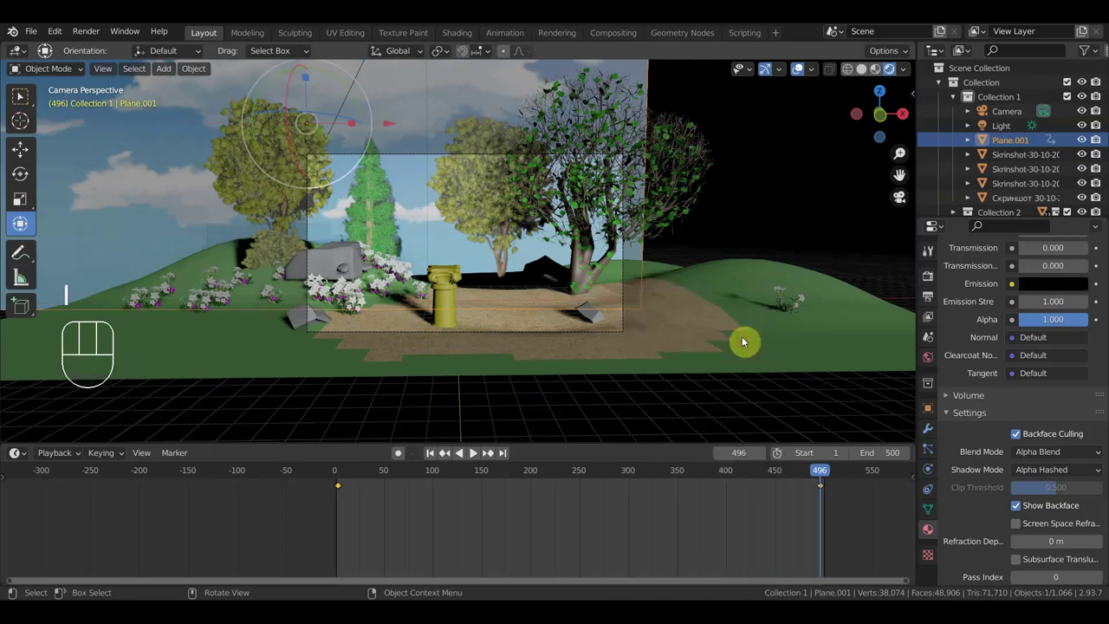
key("space")
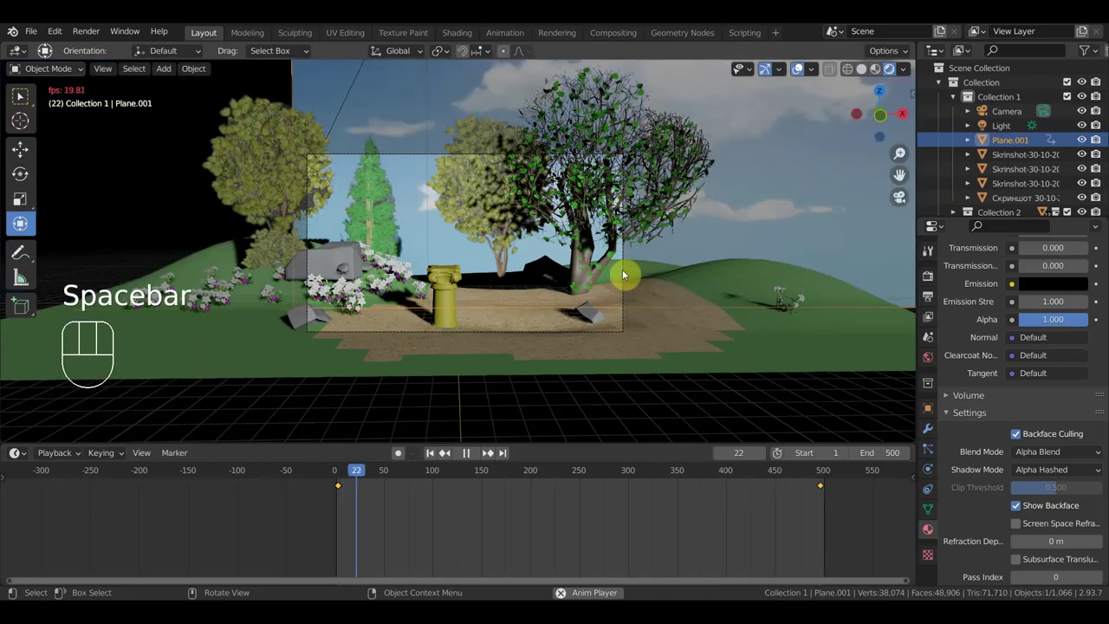
left_click_drag(629, 268, 691, 246)
key("space")
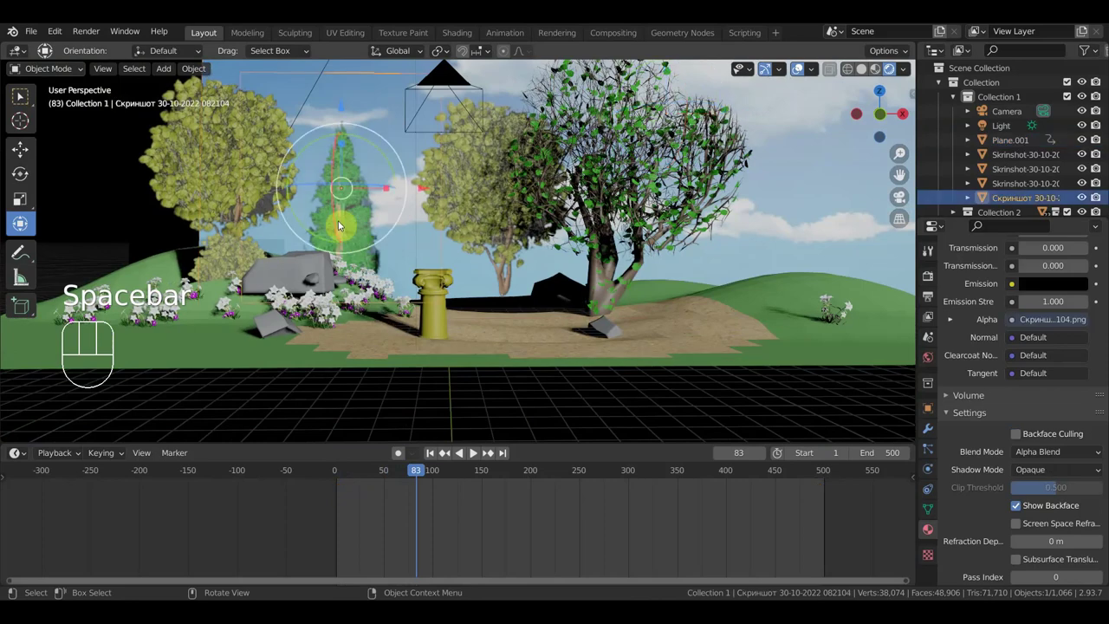
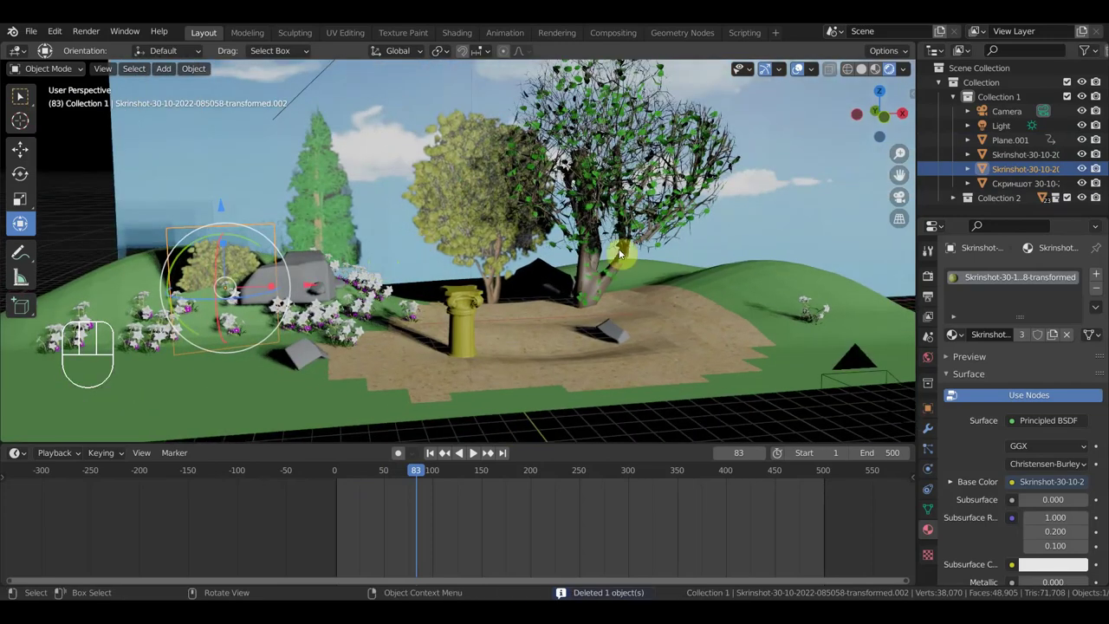
Step: Move the Skrinshot .001 tree plane behind the birch and check it through the camera
left_click(764, 425)
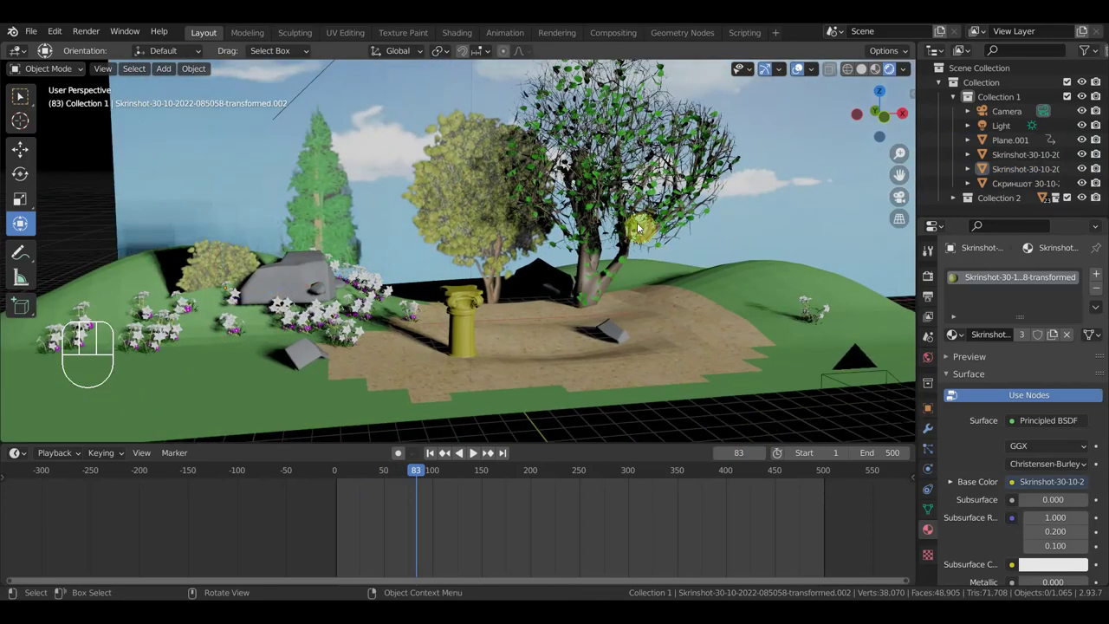
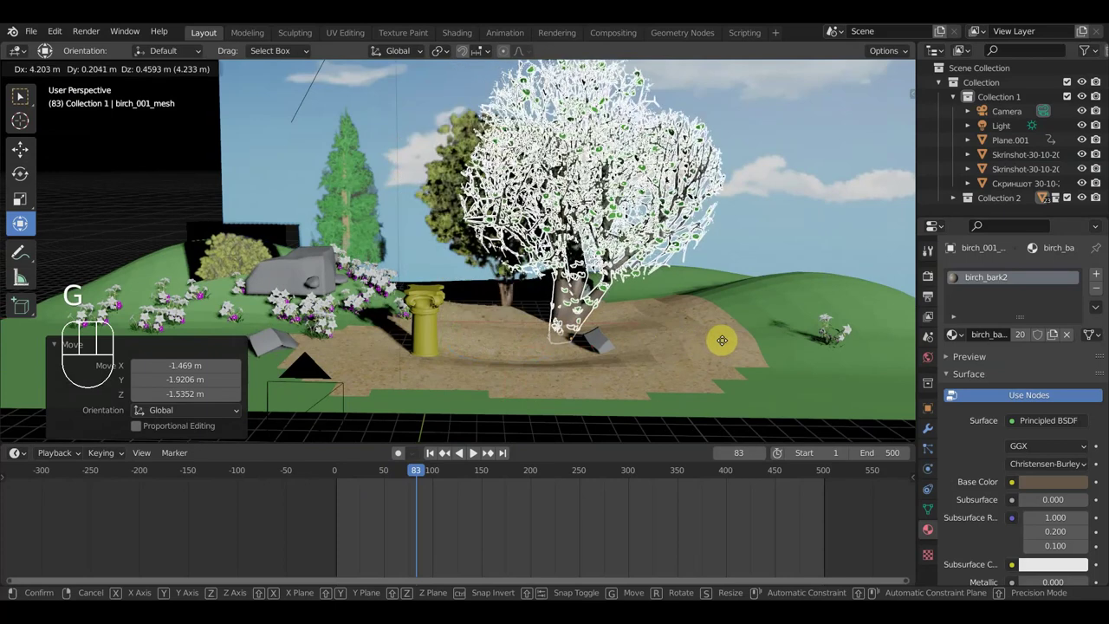
left_click(513, 297)
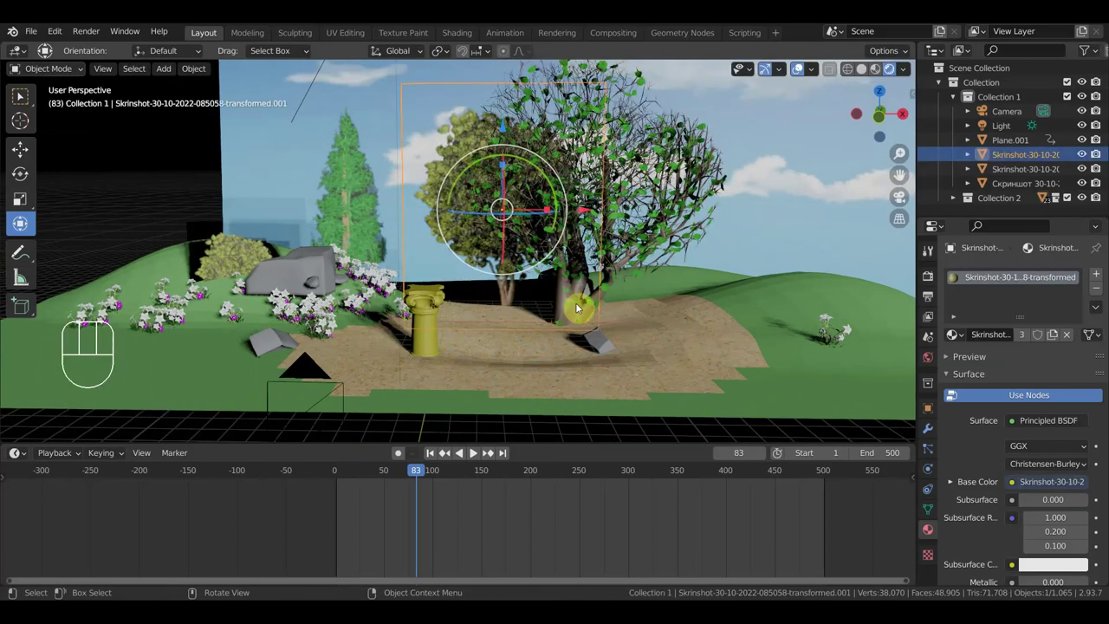
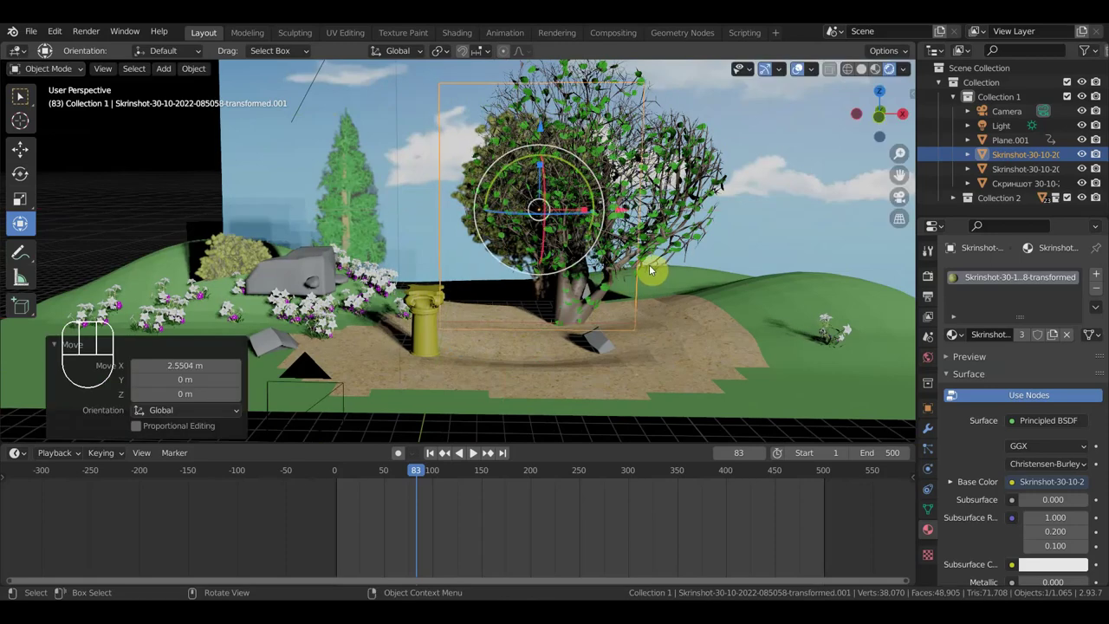
key("KP_0")
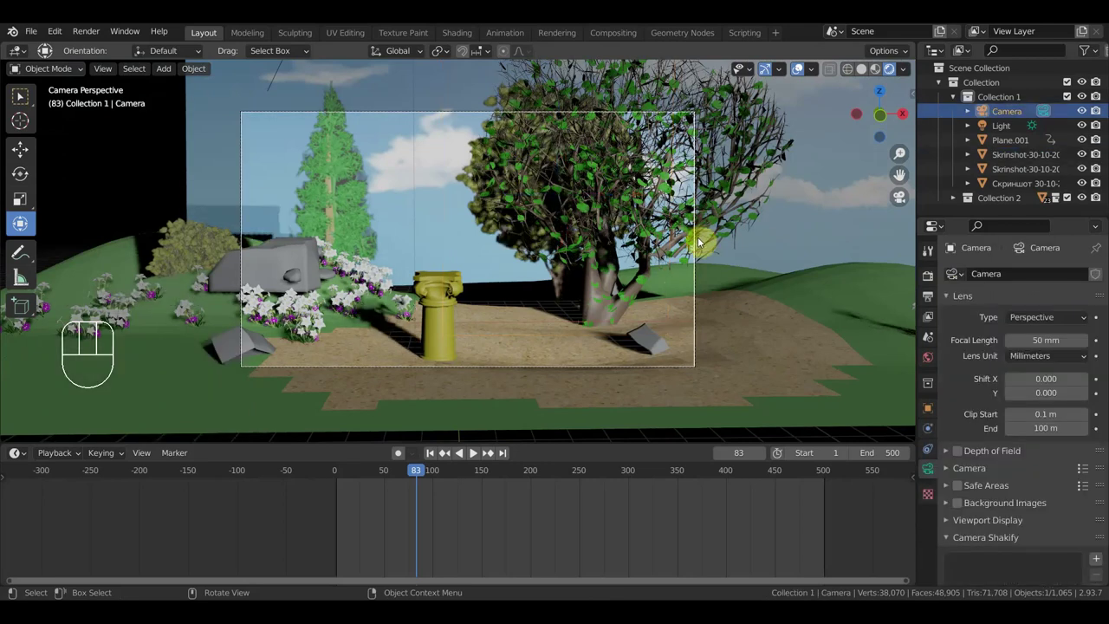
left_click(730, 236)
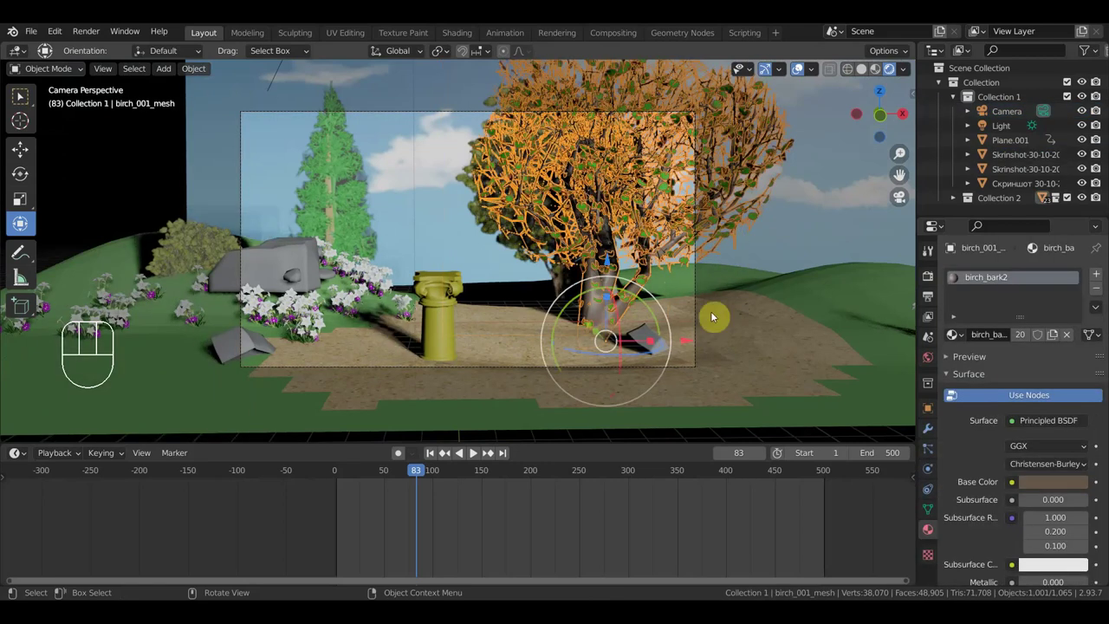
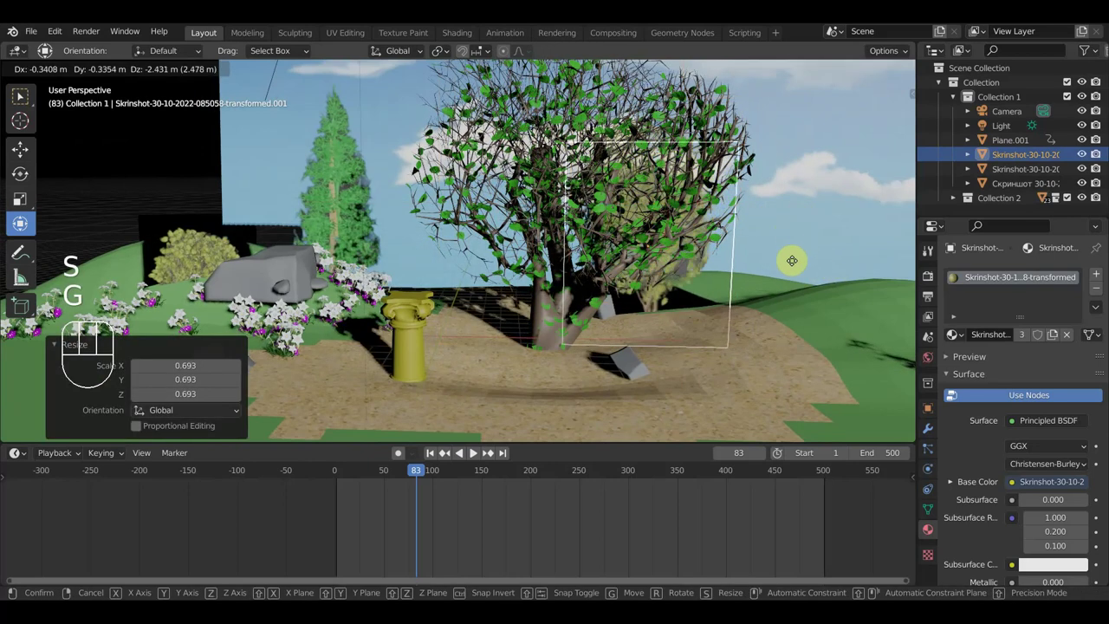
Step: Shrink the tree plane to about 0.79, tilt it slightly, and verify in front and camera views
key("r")
left_click(844, 298)
key("KP_1")
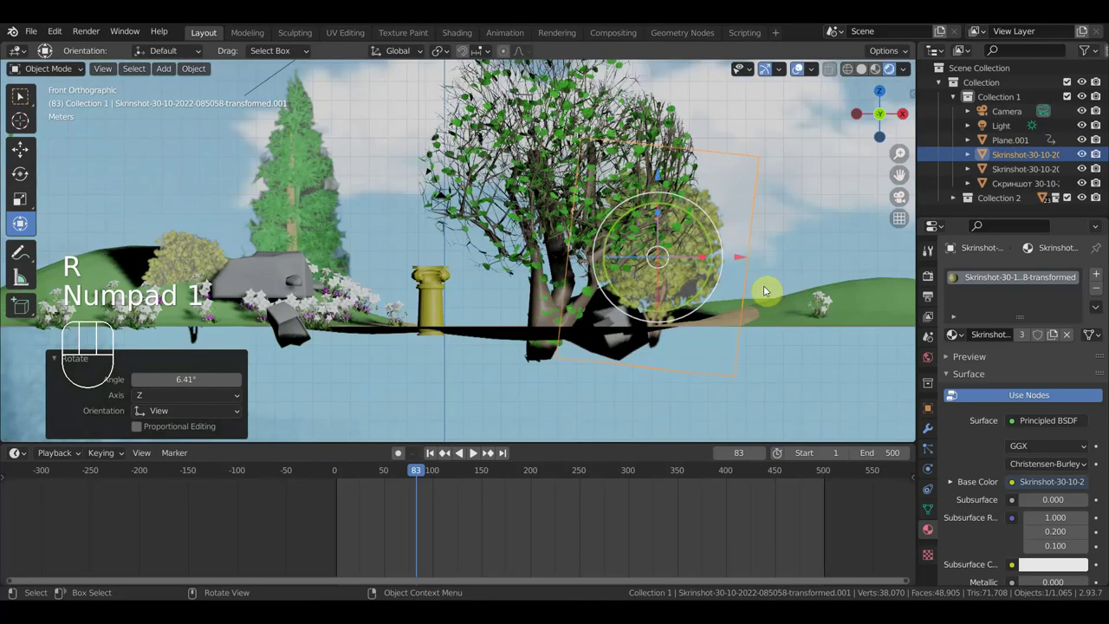
key("KP_0")
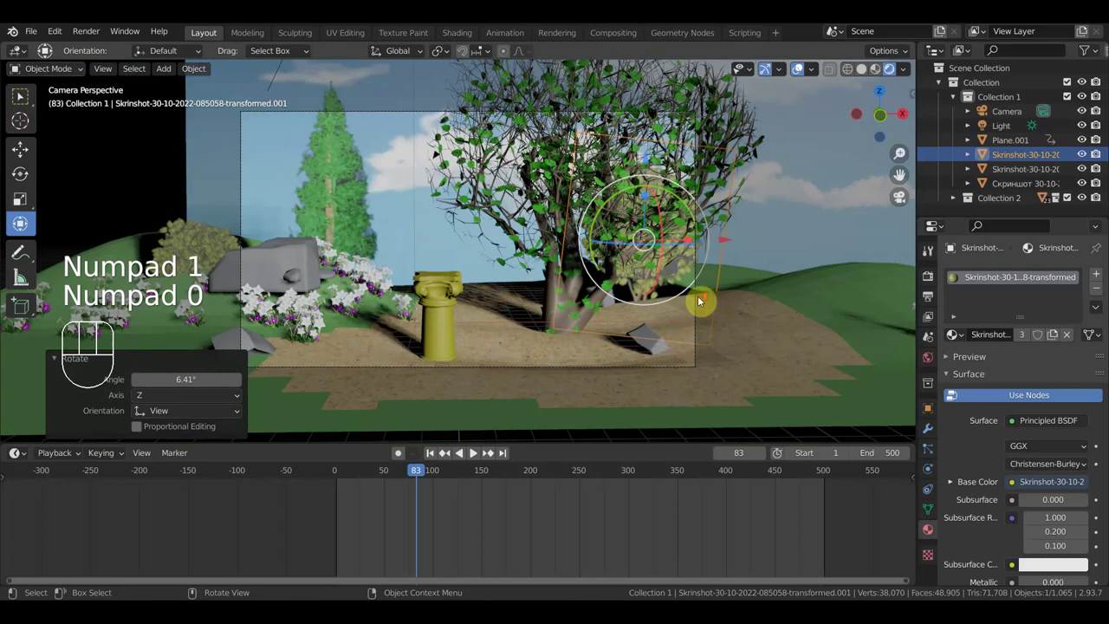
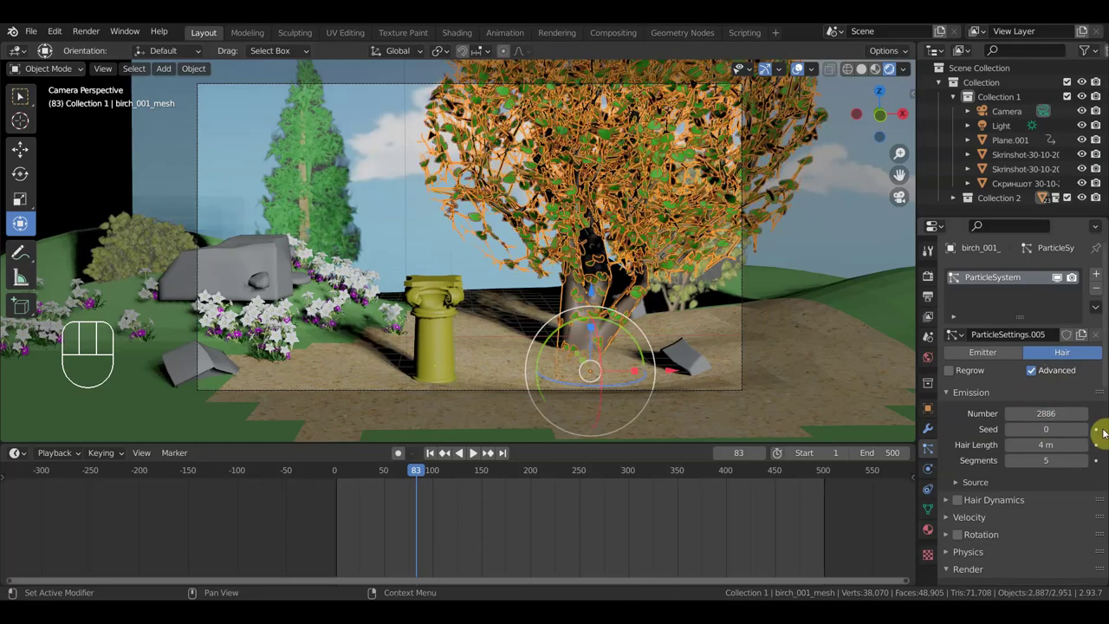
Step: Set the birch leaf particles to 2886 with seed 1 to thicken the crown
left_click(1088, 427)
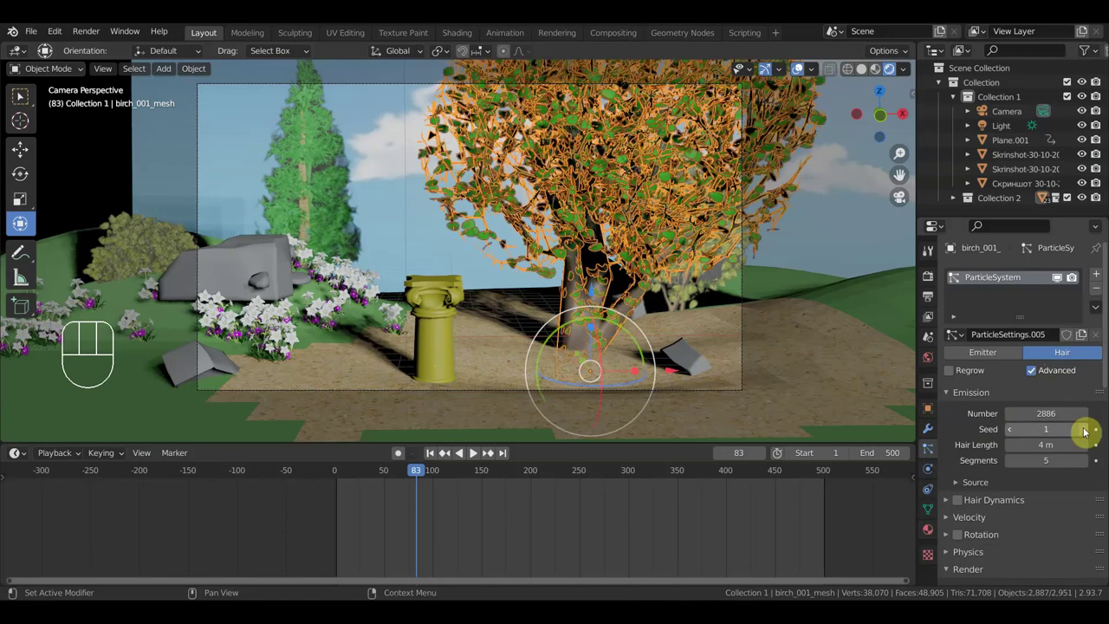
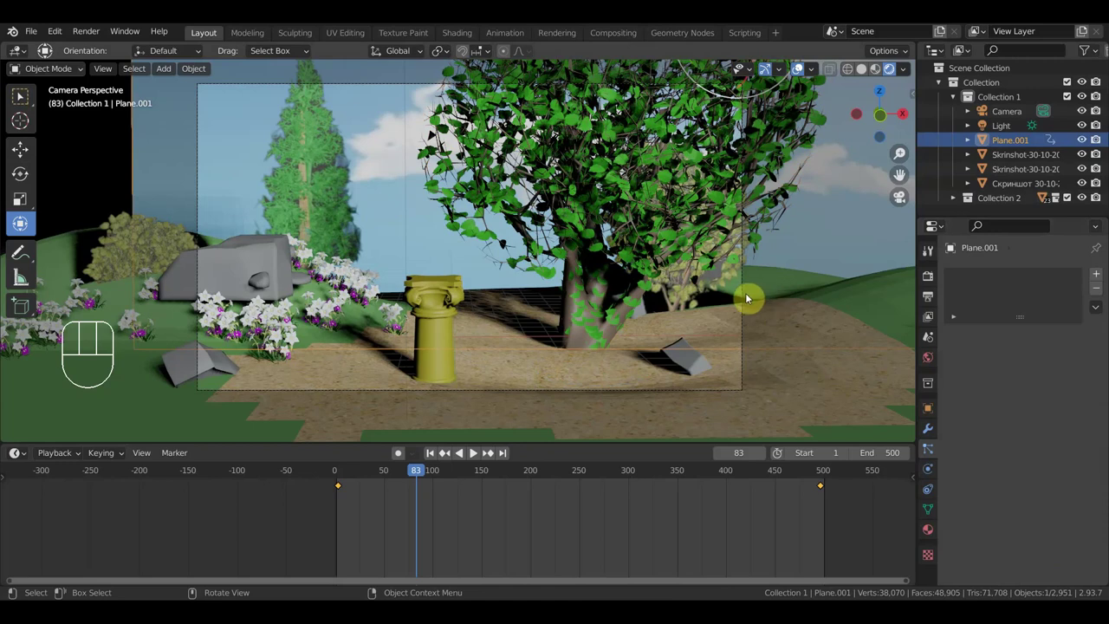
Step: Fly the camera back to about Y −39 m and higher, then play the animation
left_click(749, 295)
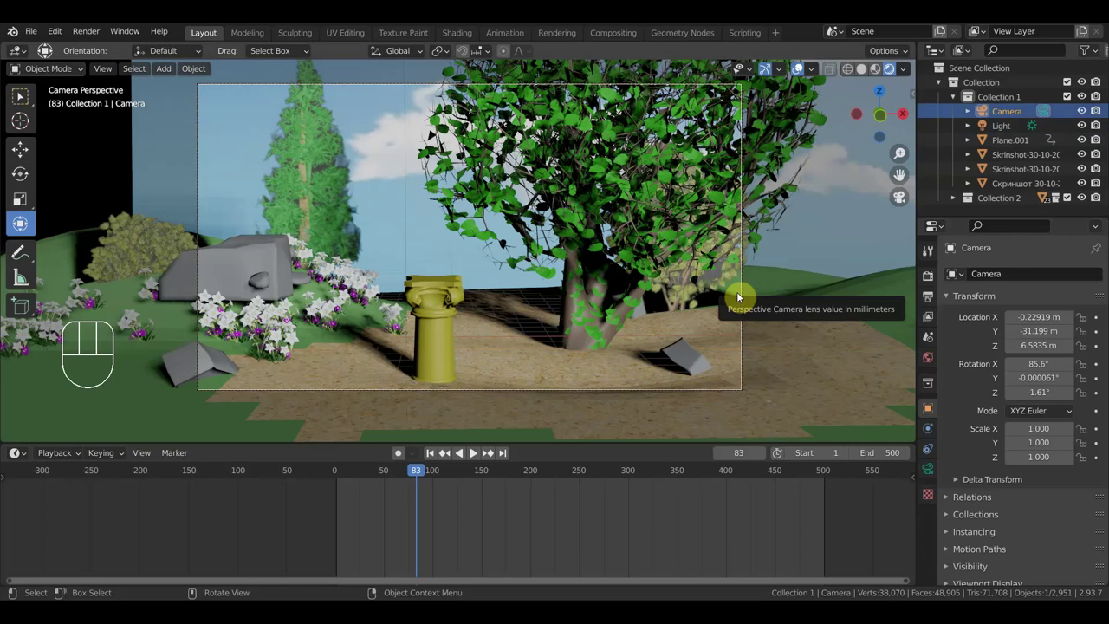
key("shift+f")
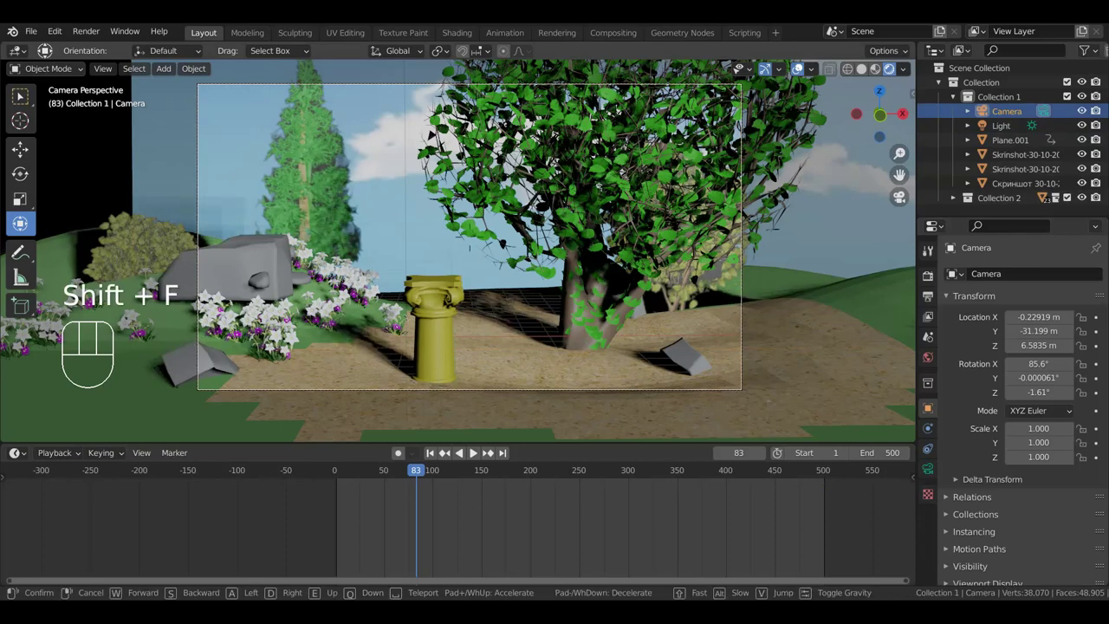
key("Down")
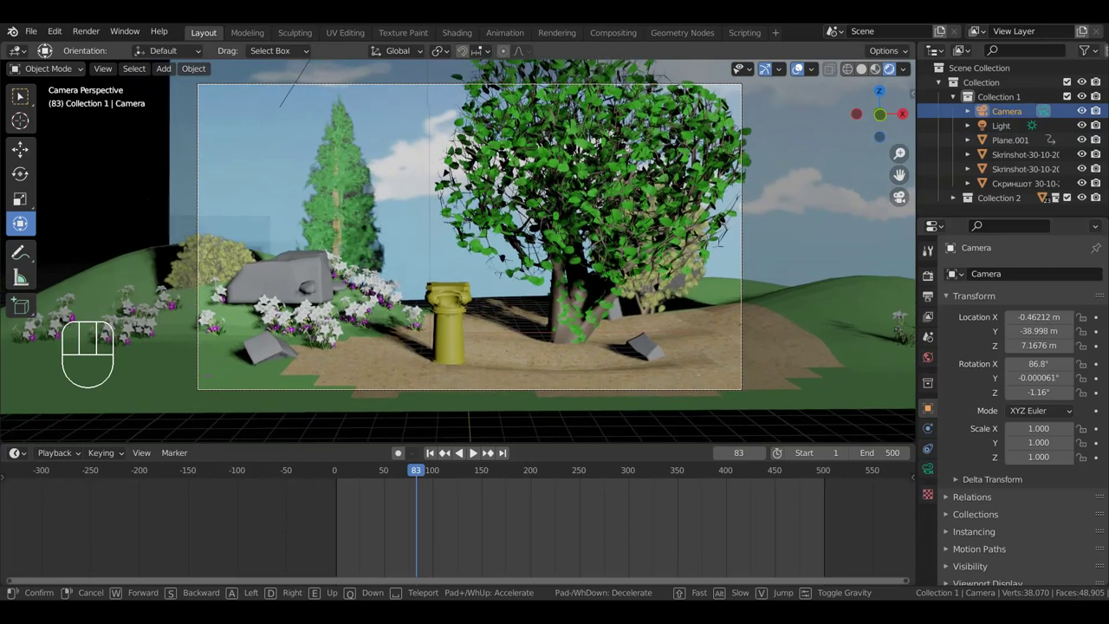
left_click(462, 254)
key("space")
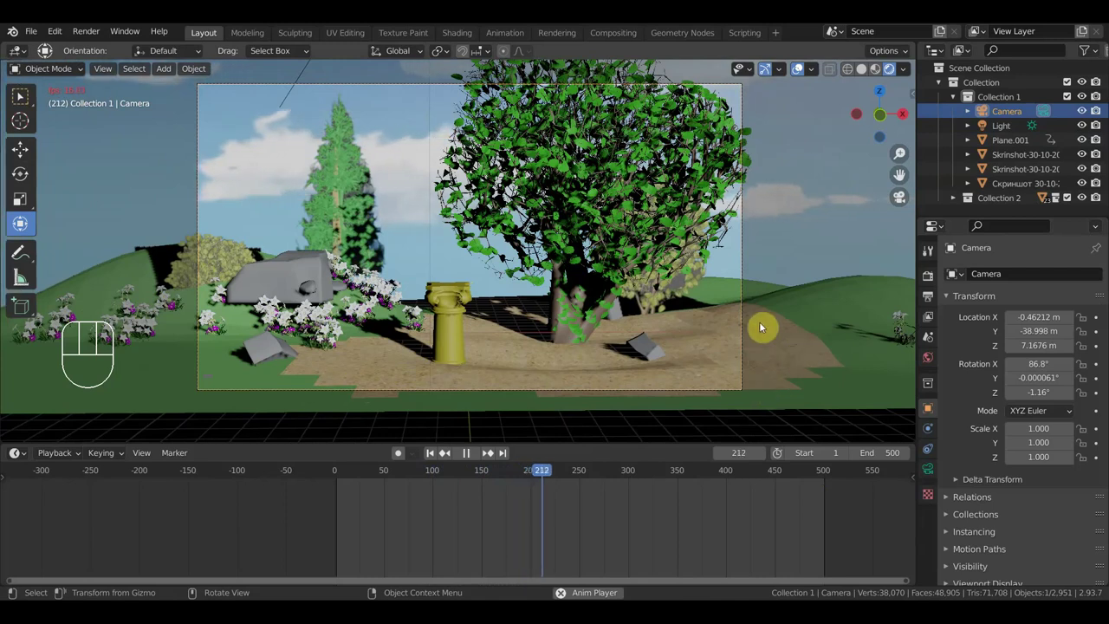
Step: Stop the camera-view playback at frame 244
key("space")
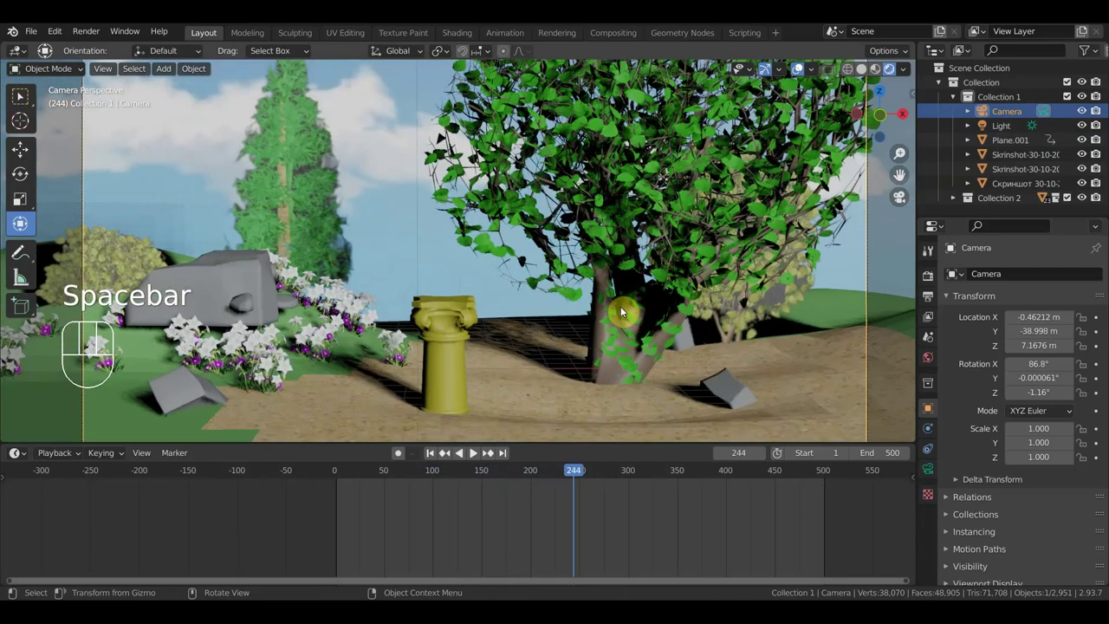
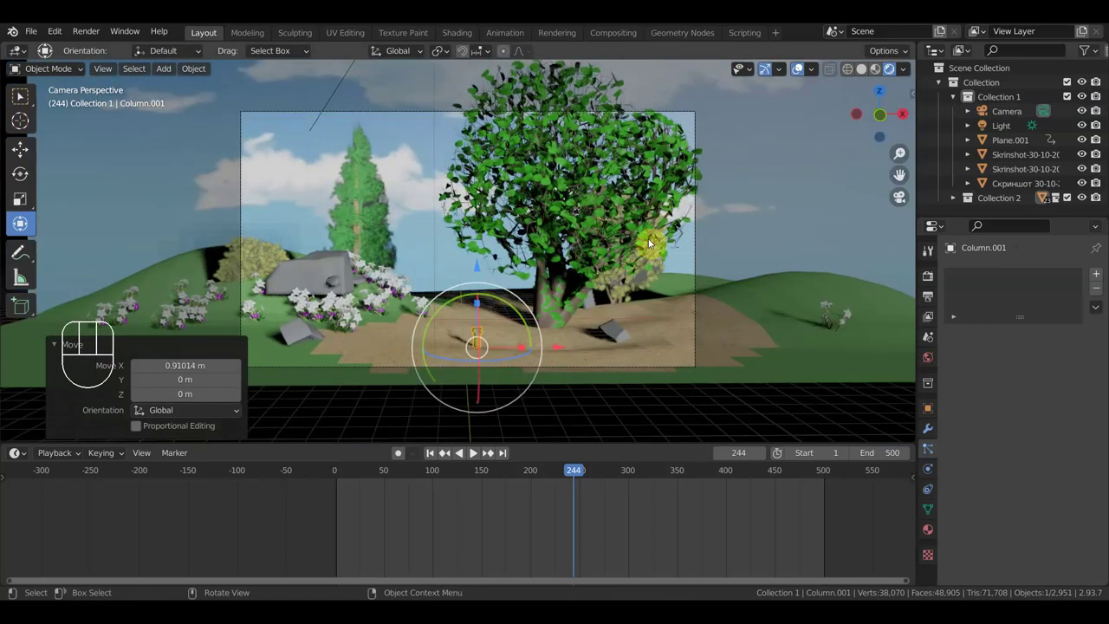
Step: Fly the camera forward toward the column and birch for a tighter shot at frame 245
key("shift+f")
key("Up")
key("Up")
key("Up")
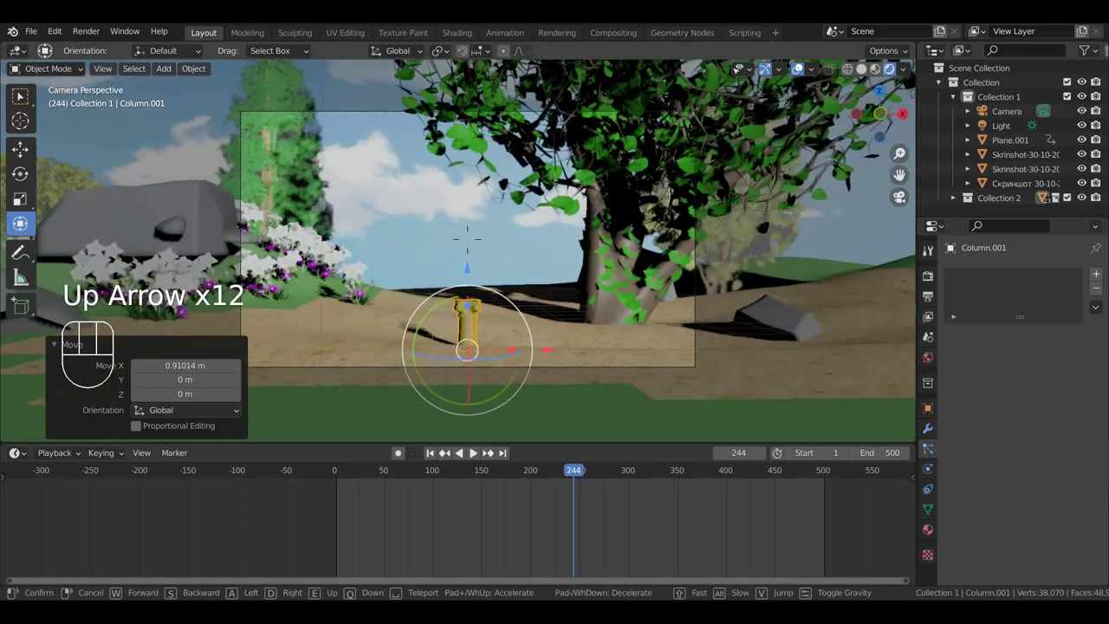
key("Down")
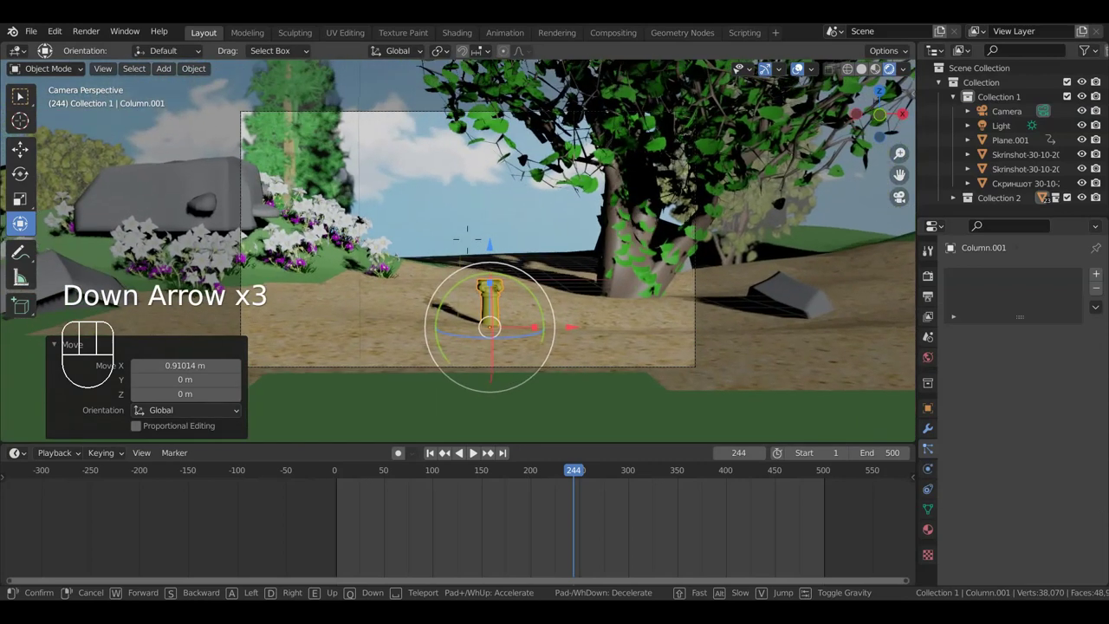
left_click(462, 253)
key("Right")
left_click_drag(476, 253, 550, 253)
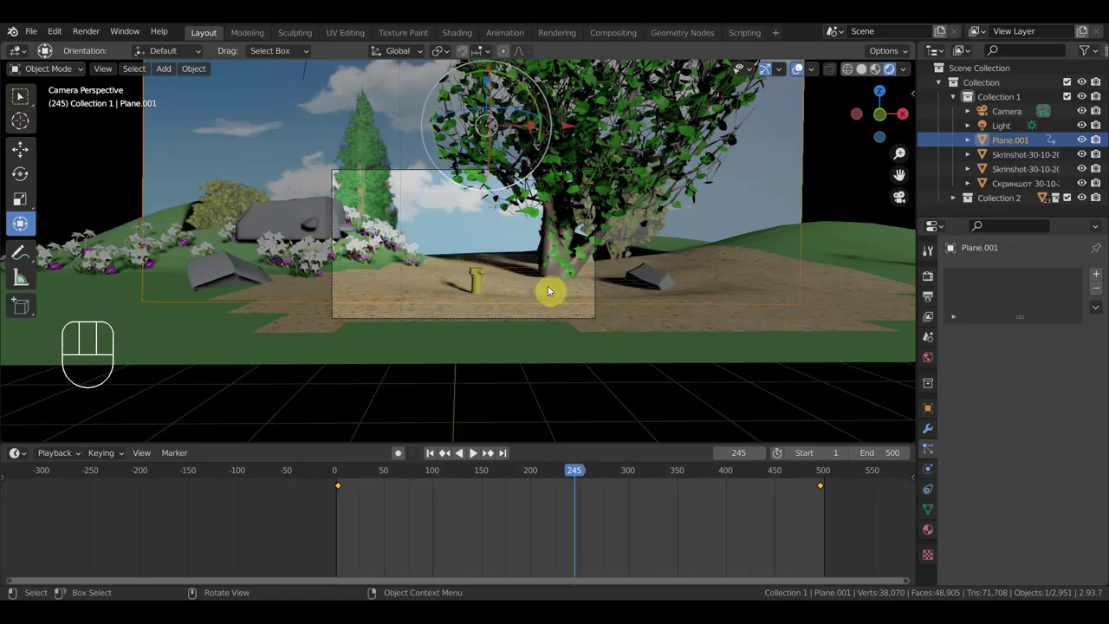
Step: Fly the camera in close to frame the yellow column, white flowers and boulder
key("shift+f")
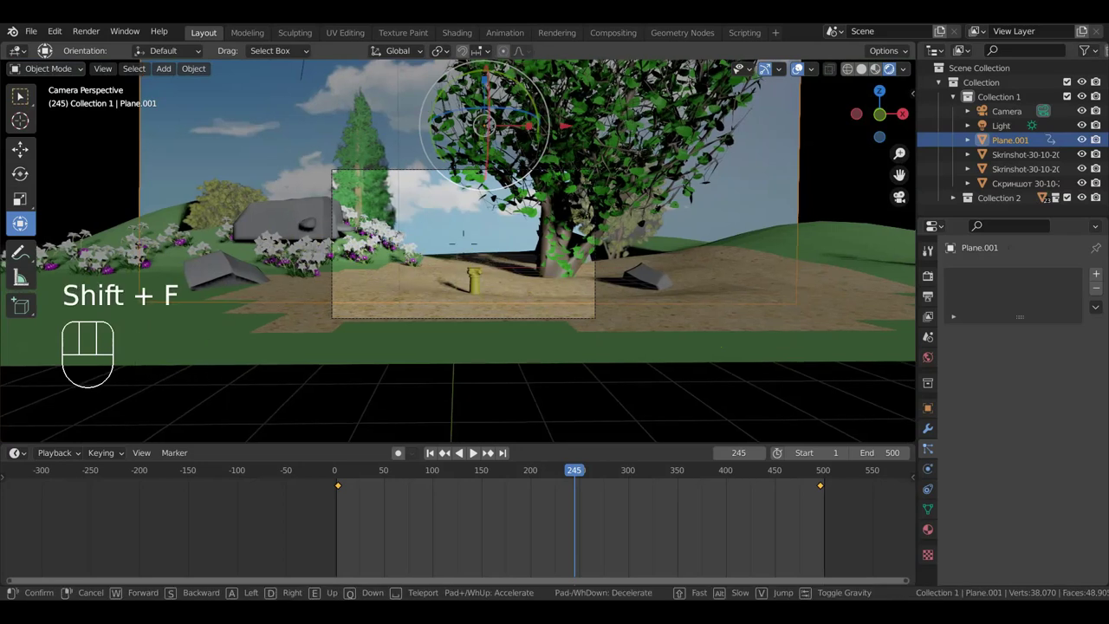
key("Left")
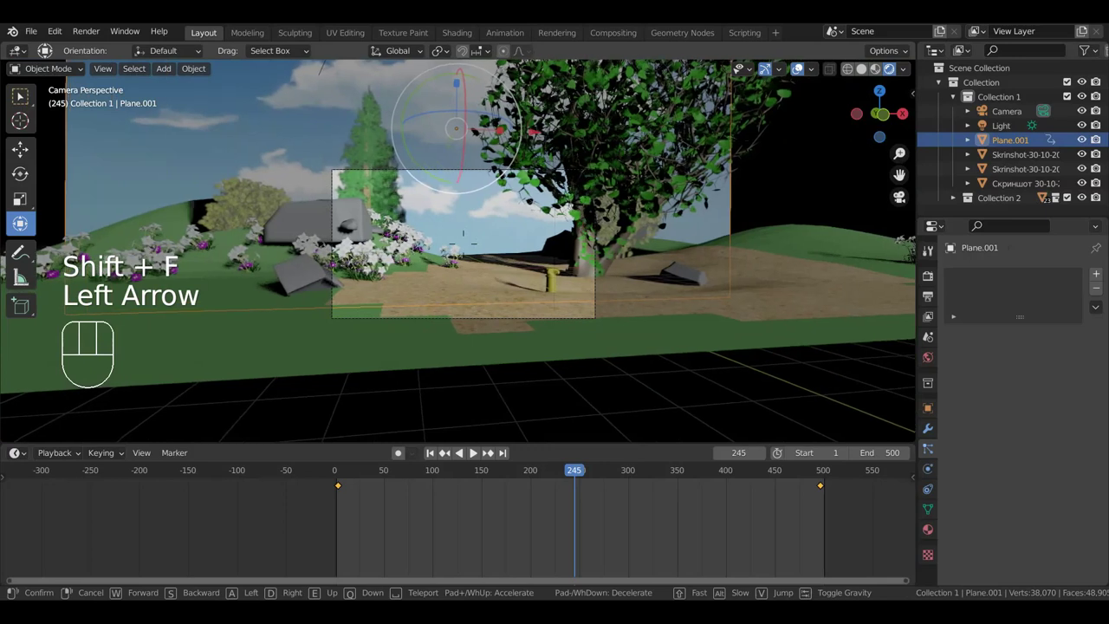
key("Left")
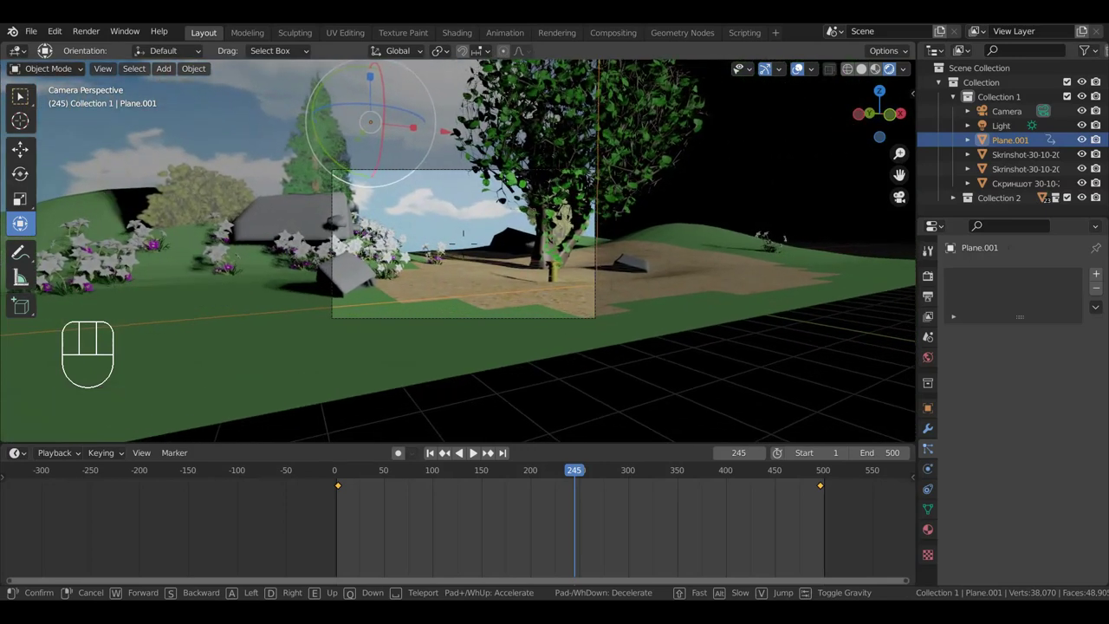
key("Up")
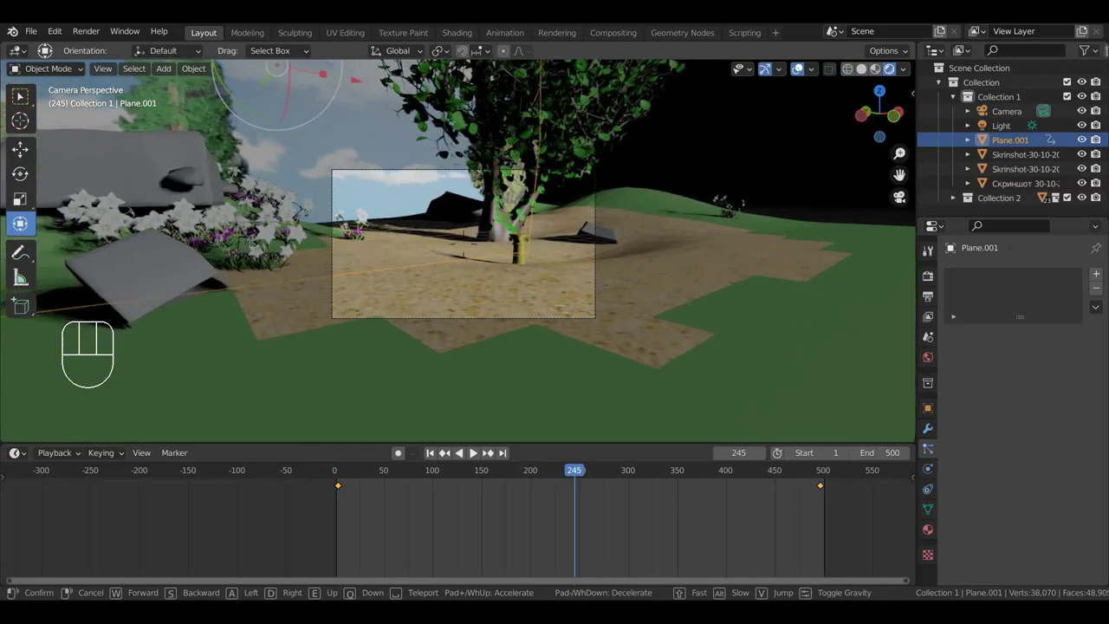
key("Right")
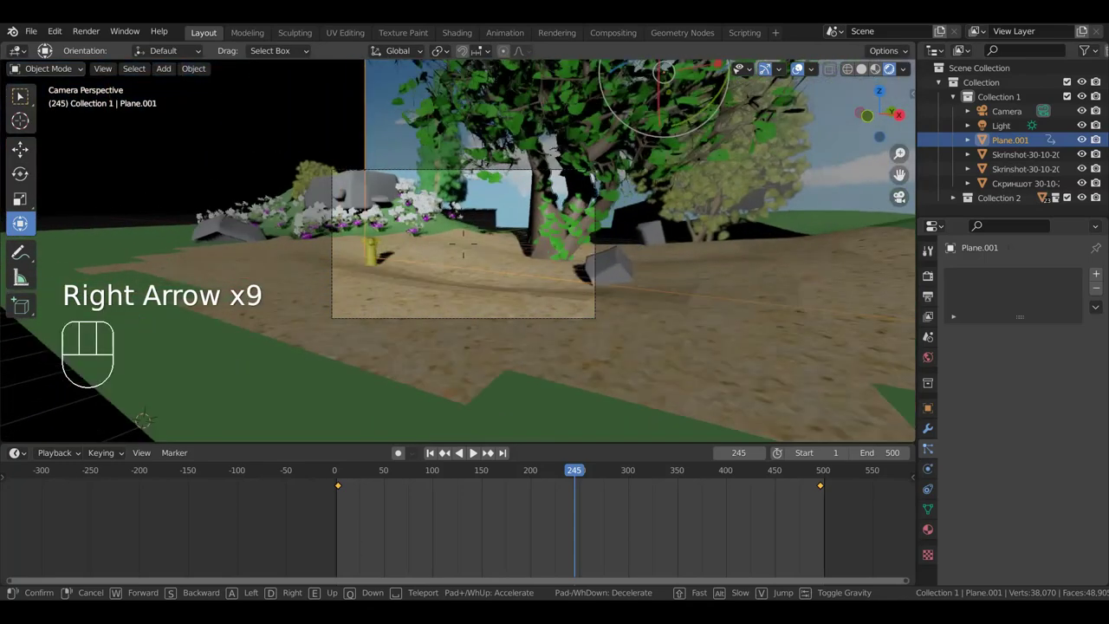
key("Up")
key("Up")
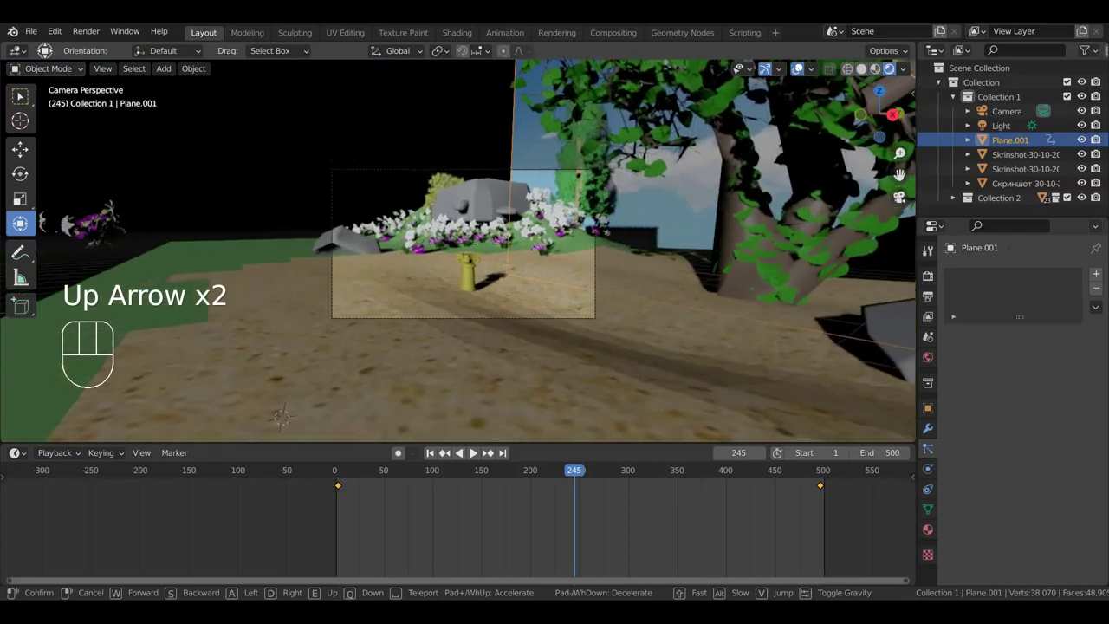
left_click(462, 254)
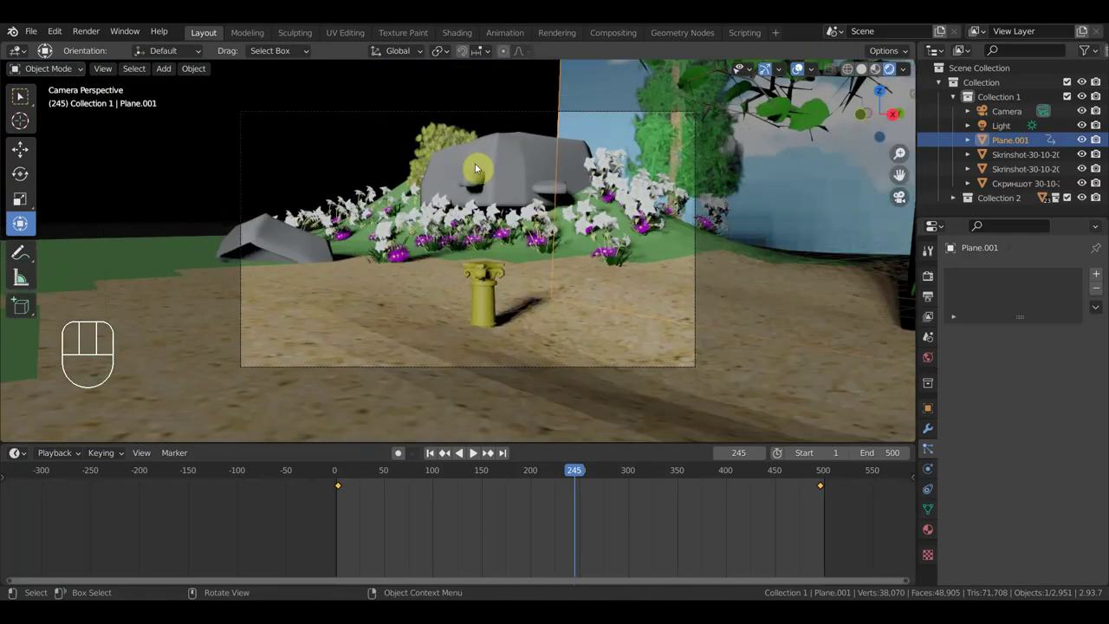
Step: Shift rock.018 into the white flowers just beyond the yellow column
left_click(473, 181)
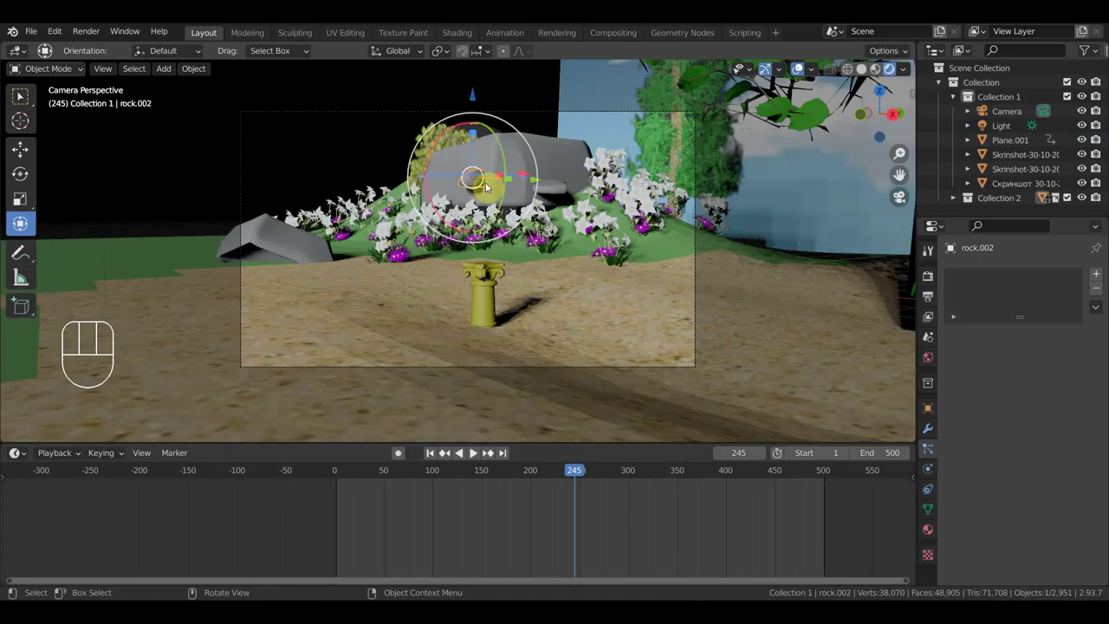
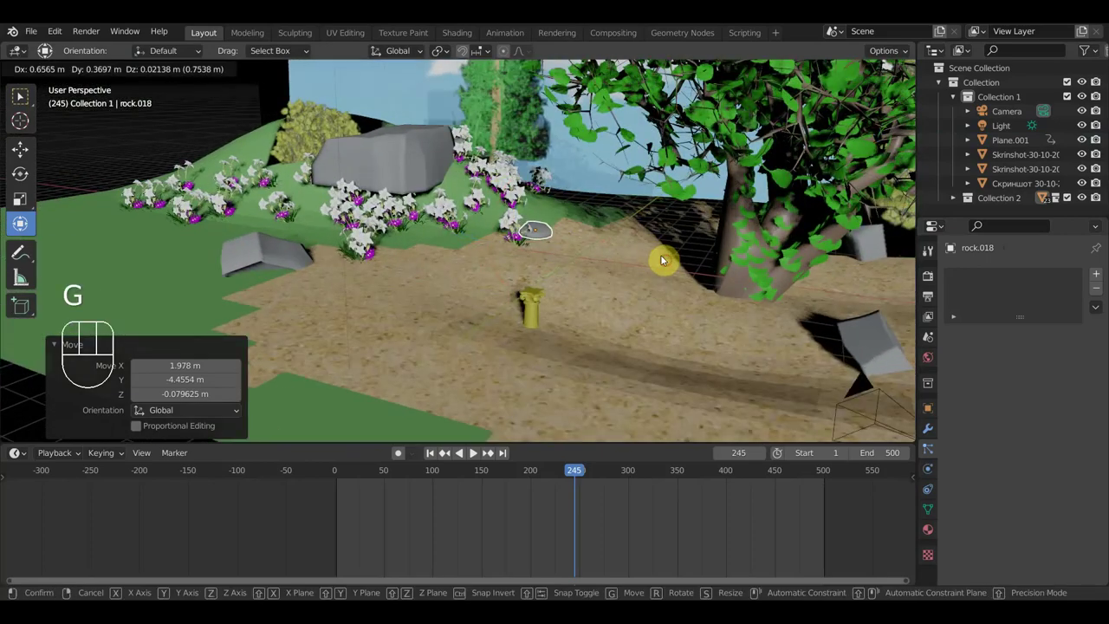
left_click_drag(653, 270, 616, 264)
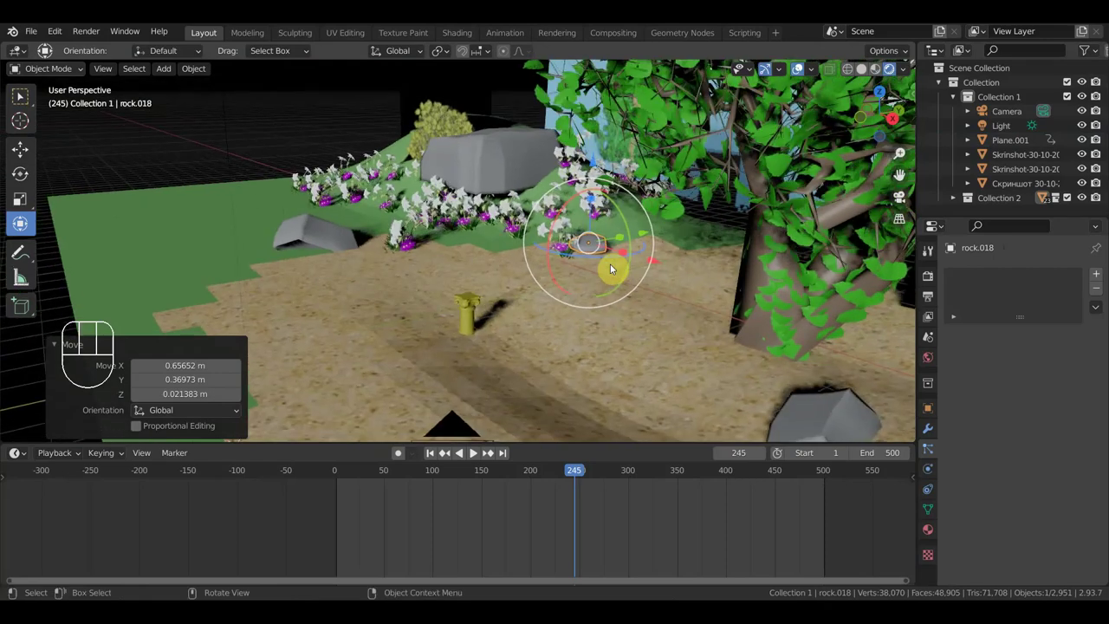
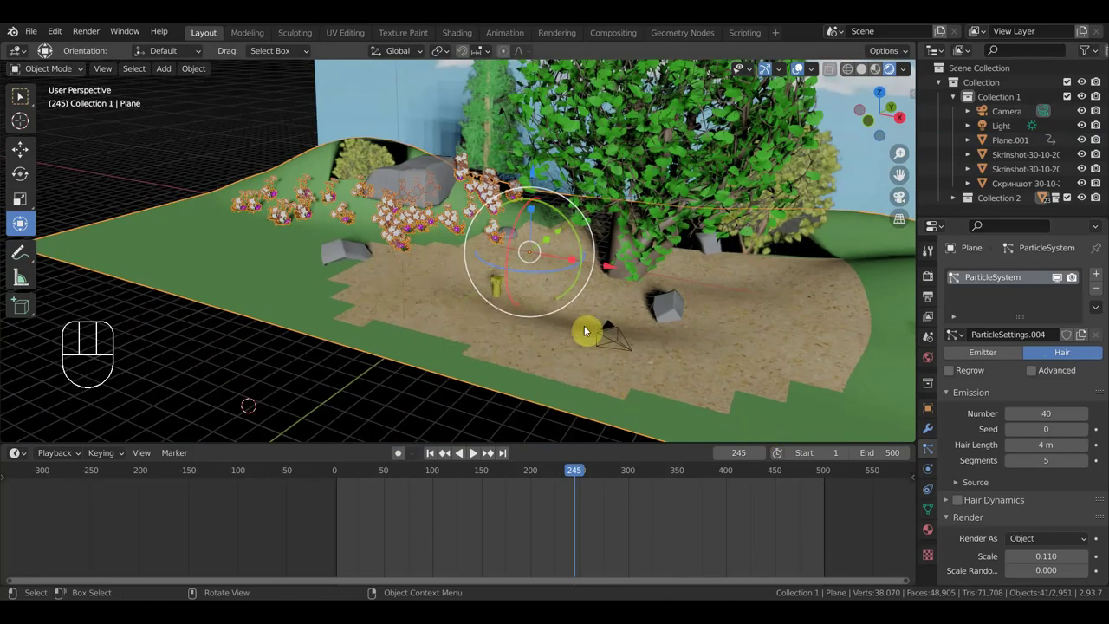
Step: Fly the camera back from the column so the birch tree and cloudy sky fill the frame behind it
middle_click(692, 356)
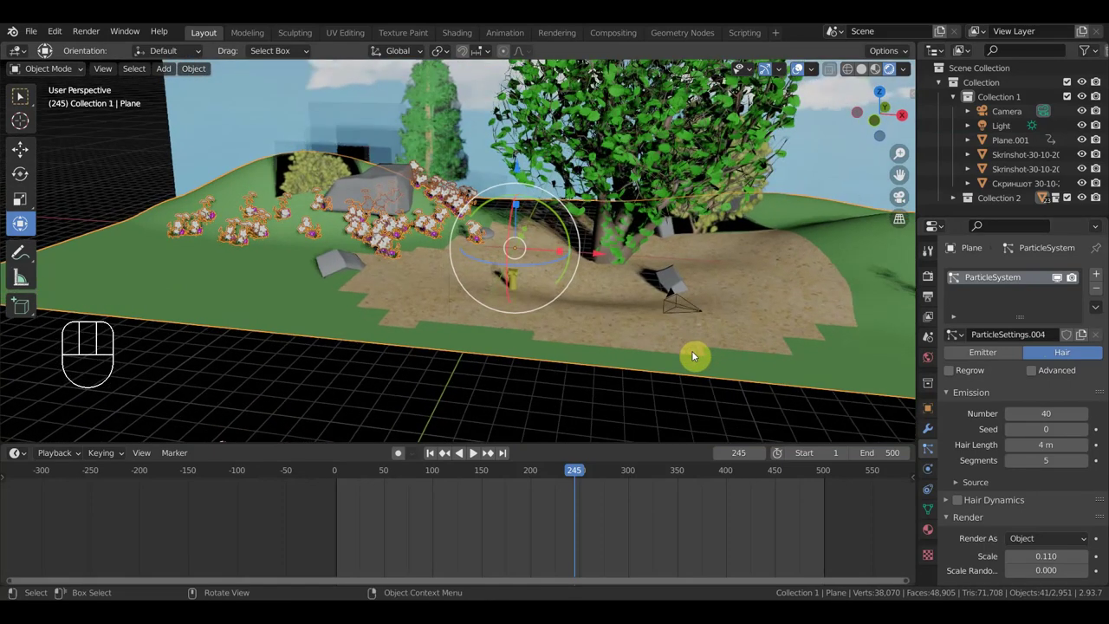
key("KP_0")
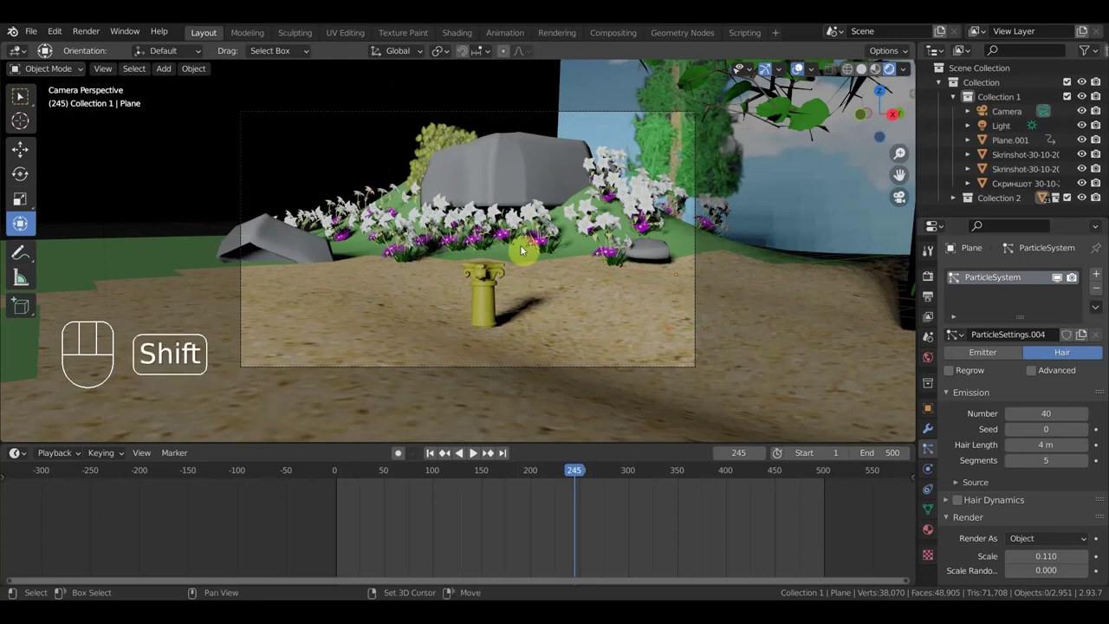
key("shift+f")
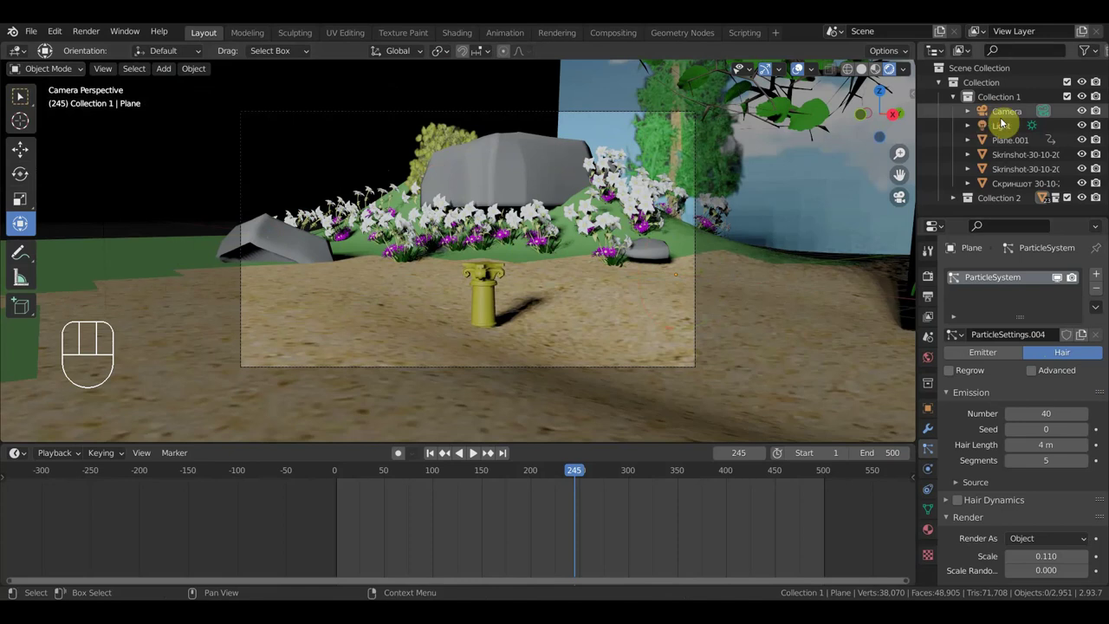
key("shift+f")
key("Left")
key("Left")
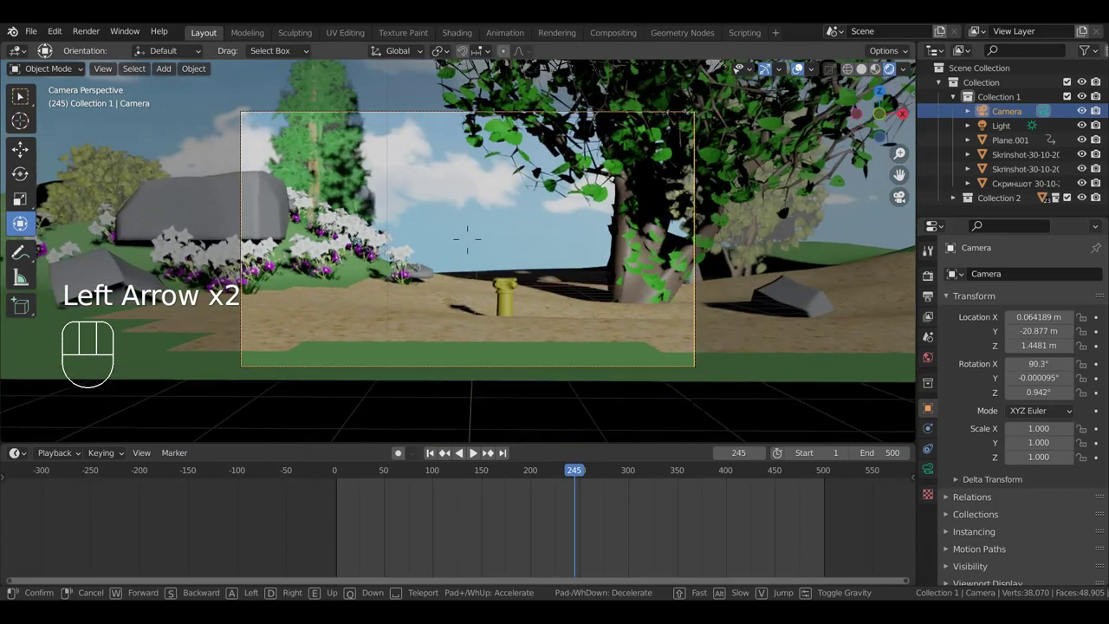
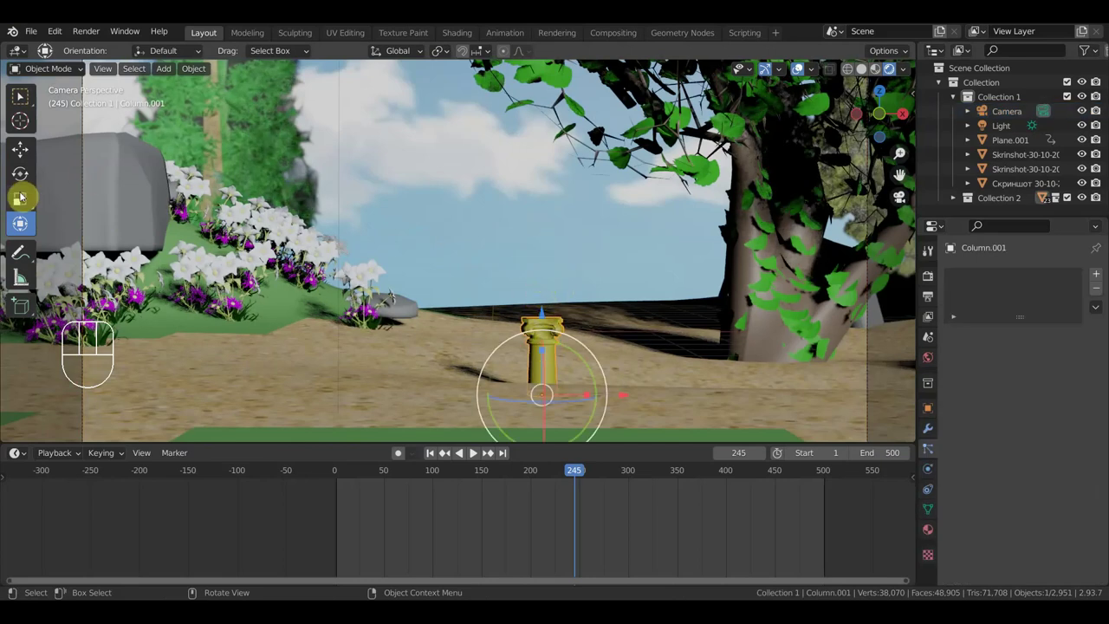
Step: Sketch an annotation stroke above the column in camera view, then undo it to clear the shot
left_click(31, 252)
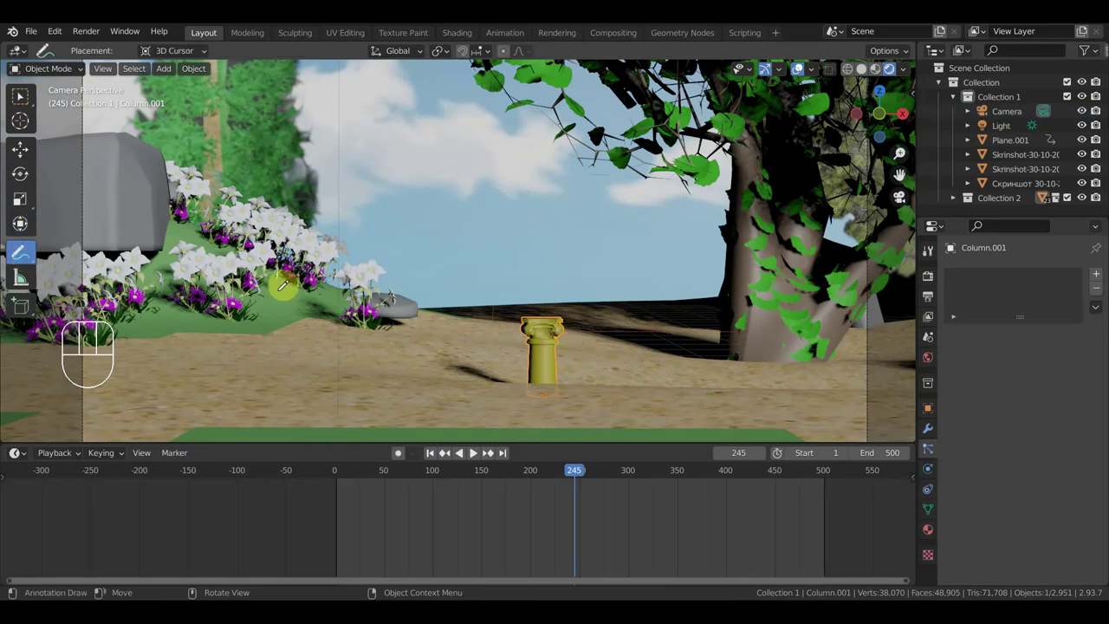
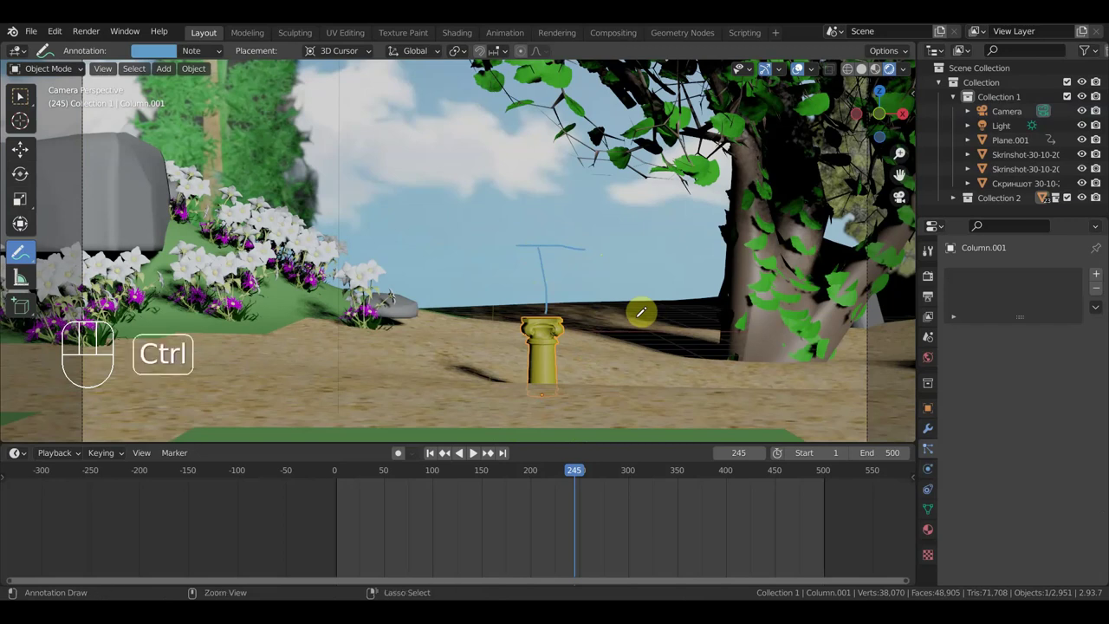
key("ctrl+z")
key("ctrl+z")
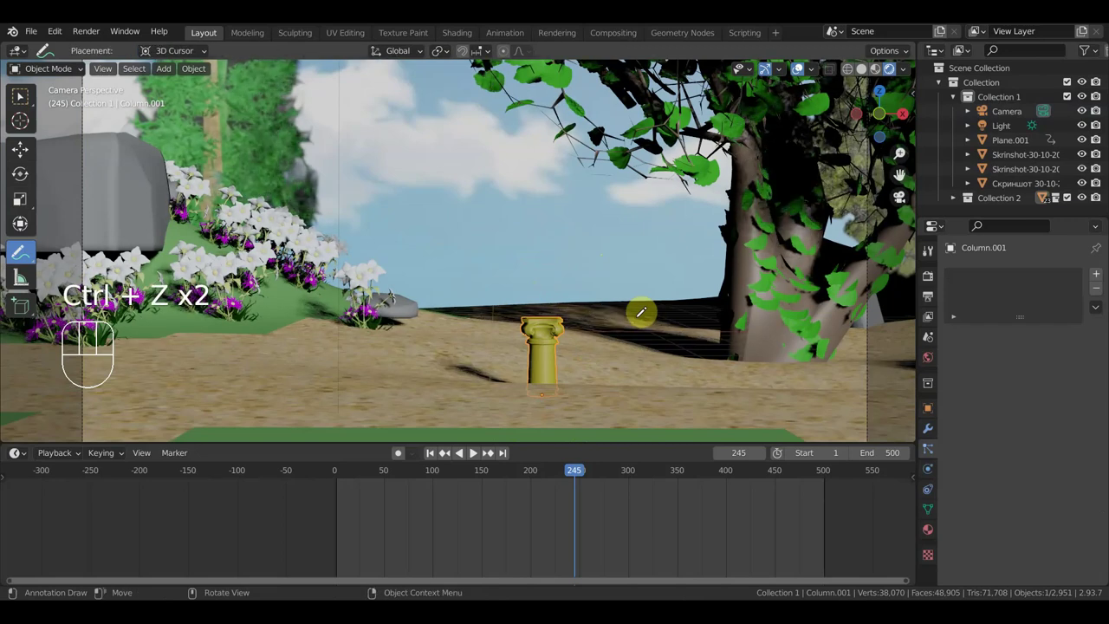
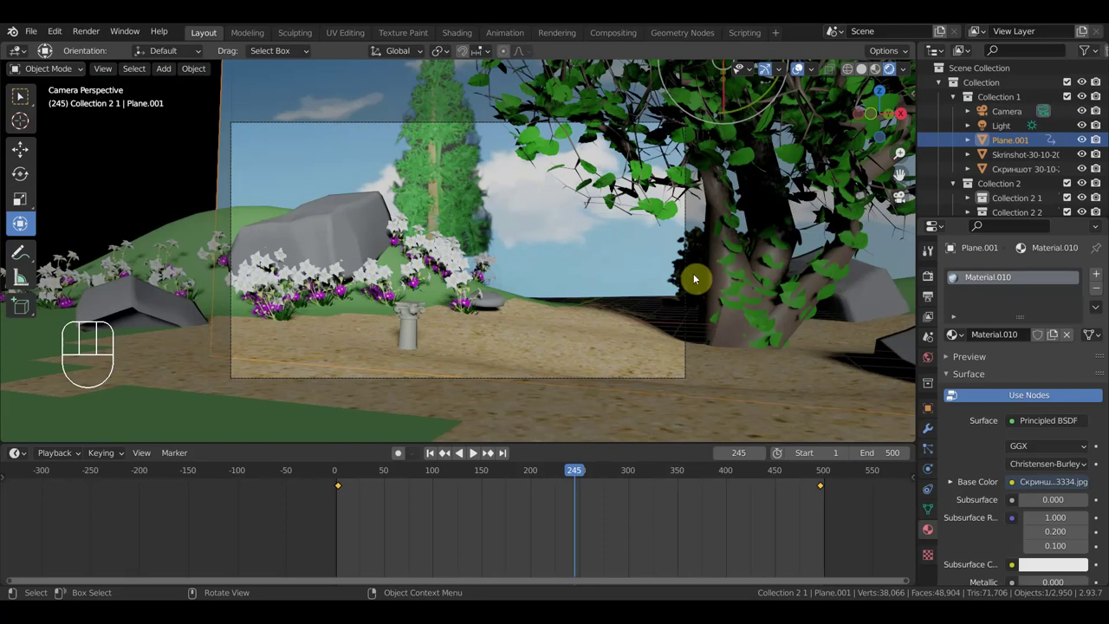
Step: Select the Camera to show its 50 mm perspective Lens settings
left_click(692, 279)
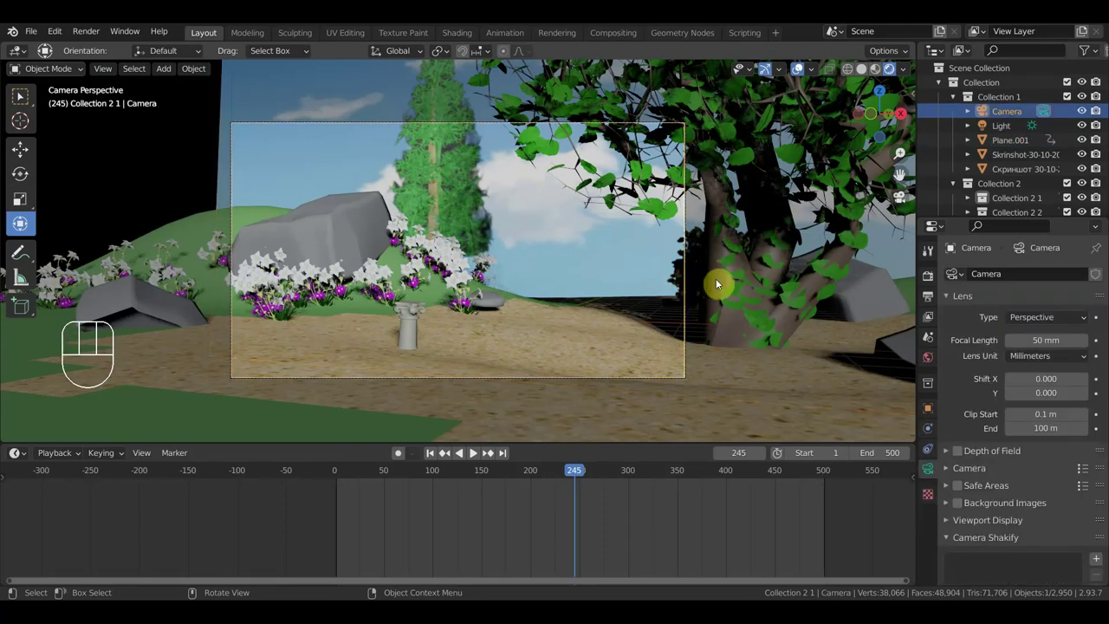